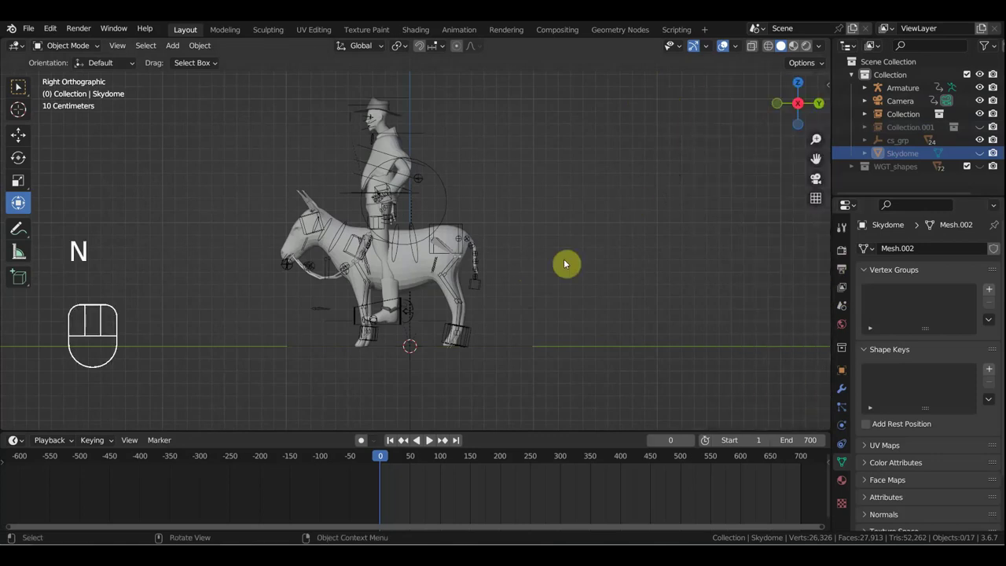
# Step: Select the cowboy's armature and lower the Ctrl_Hips control into a seated height
pyautogui.moveTo(450, 290); pyautogui.dragTo(489, 287)
pyautogui.click(463, 170)
pyautogui.moveTo(69, 46); pyautogui.dragTo(150, 108)
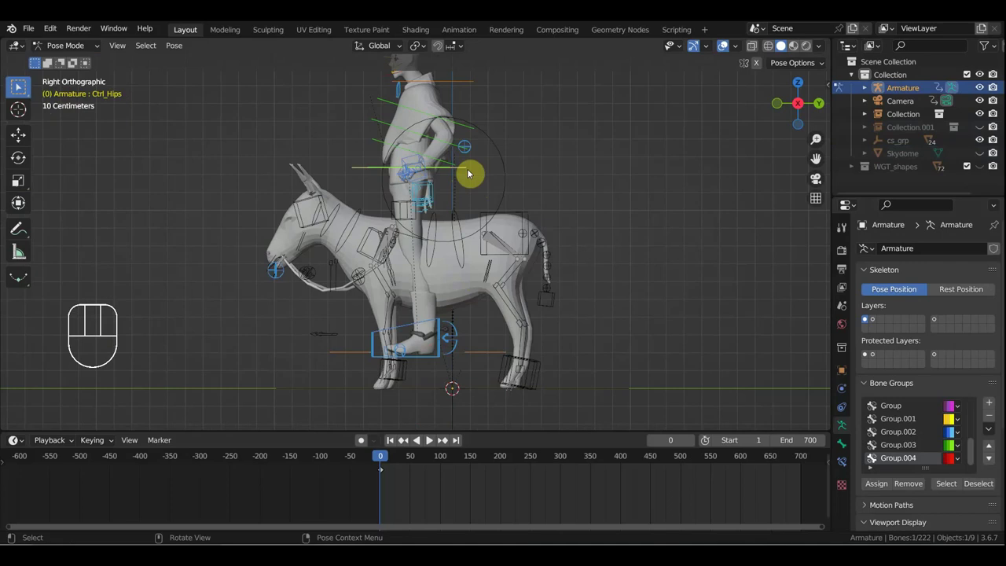
pyautogui.press('g')
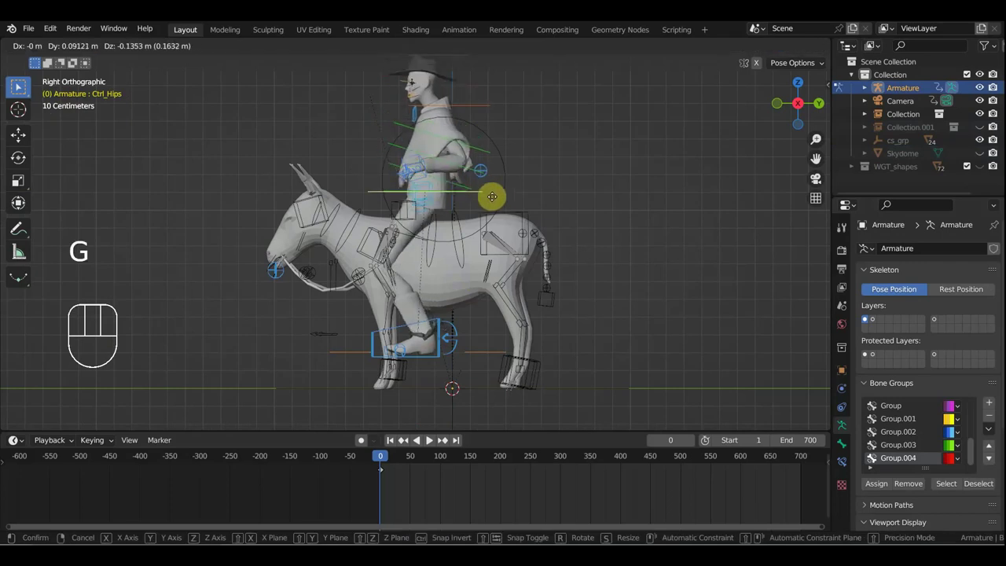
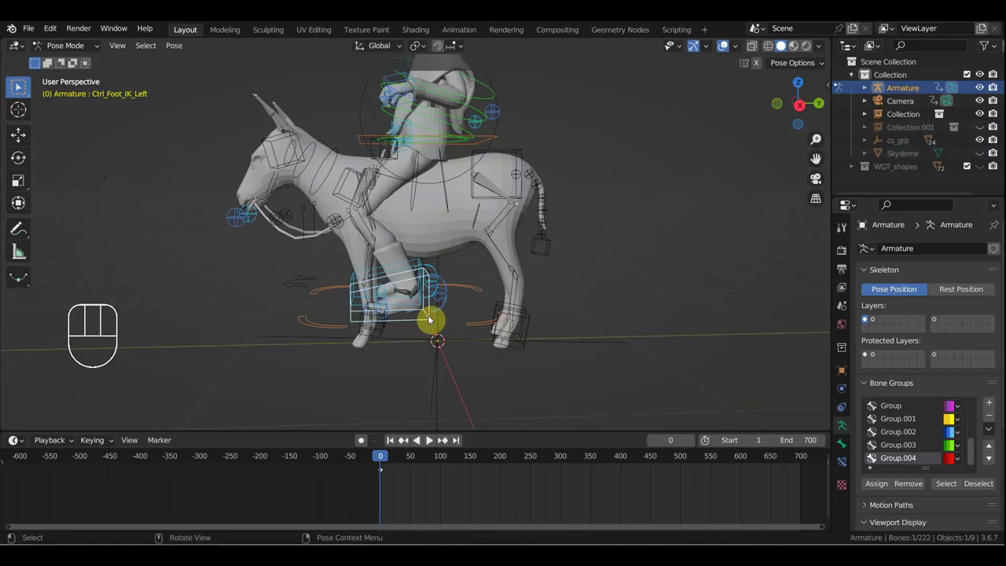
# Step: Move the right foot IK control down and back in side view, then select the left foot control
pyautogui.click(421, 261)
pyautogui.press('KP_3')
pyautogui.press('g')
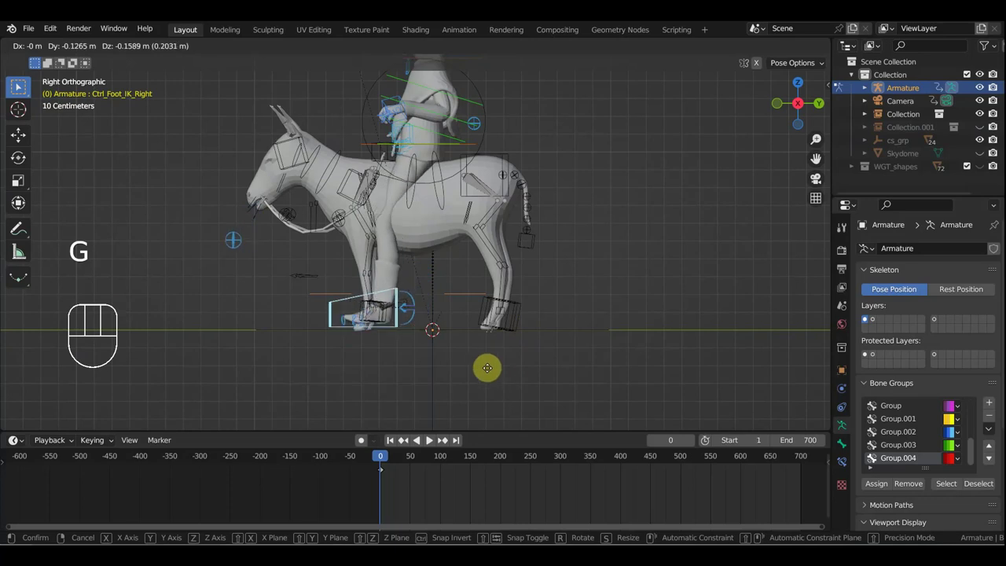
pyautogui.moveTo(489, 350); pyautogui.dragTo(605, 355)
pyautogui.click(502, 341)
pyautogui.moveTo(544, 339); pyautogui.dragTo(514, 346)
pyautogui.click(512, 351)
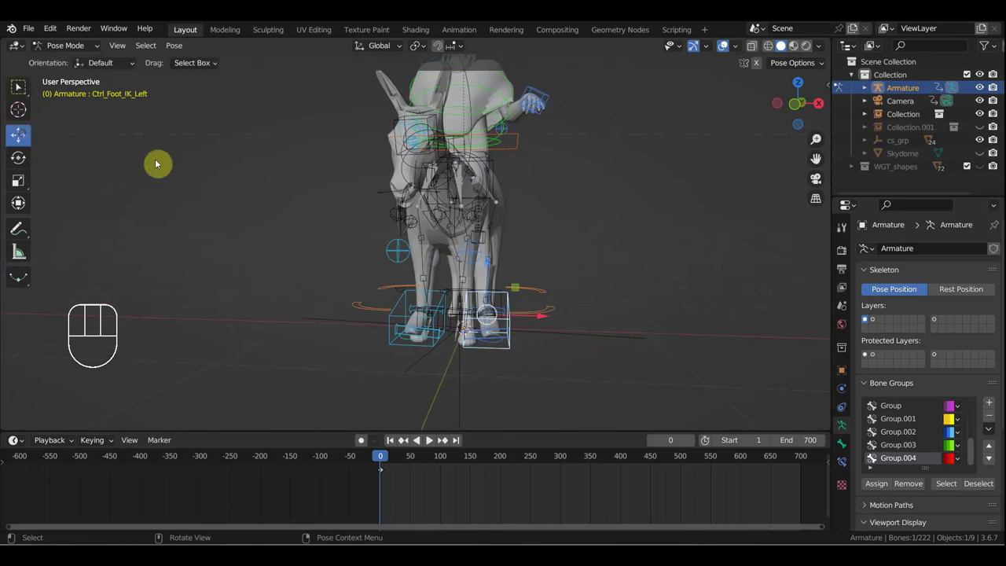
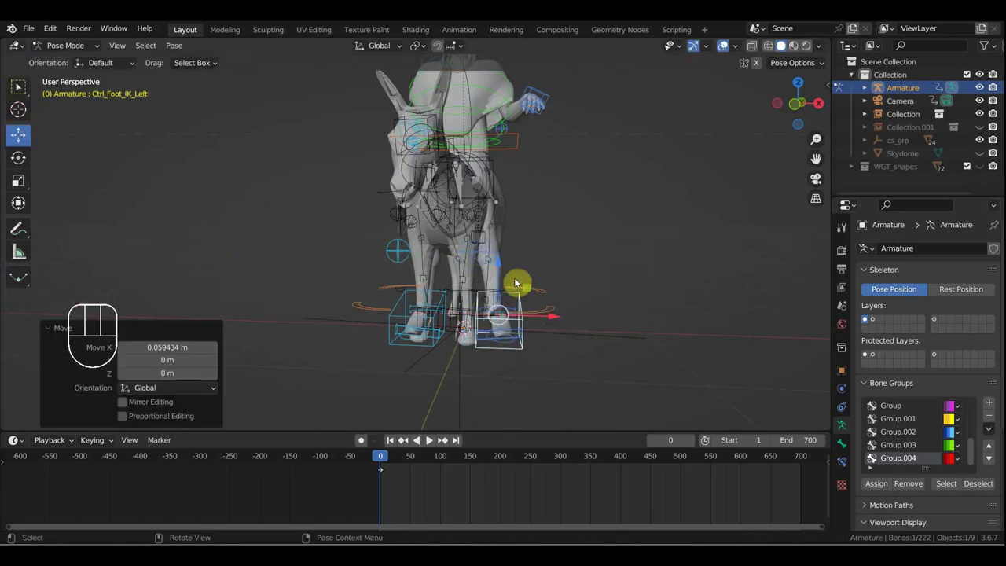
# Step: Move the left and right knee pole targets so the seated legs bend naturally
pyautogui.click(484, 259)
pyautogui.press('g')
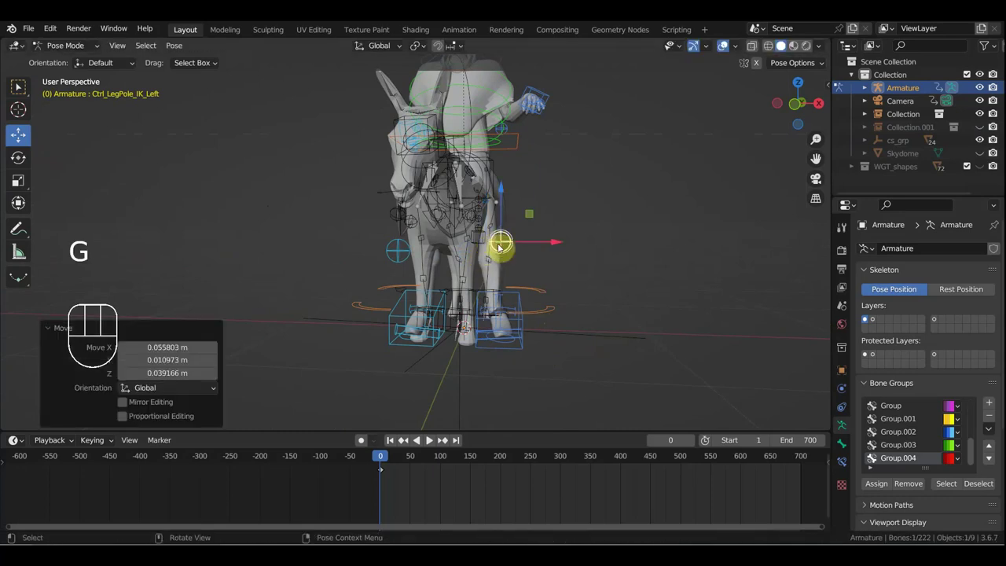
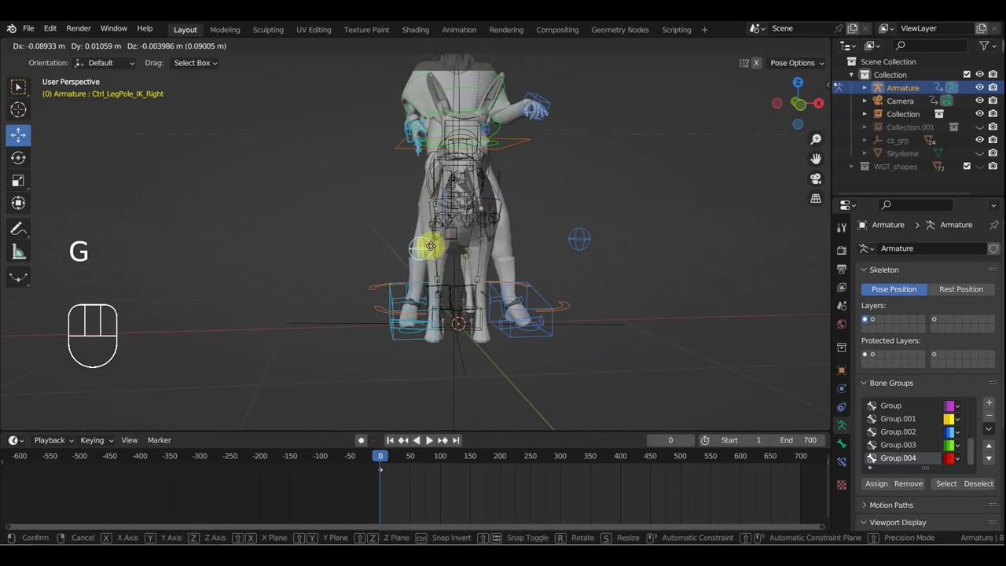
pyautogui.moveTo(450, 266); pyautogui.dragTo(470, 265)
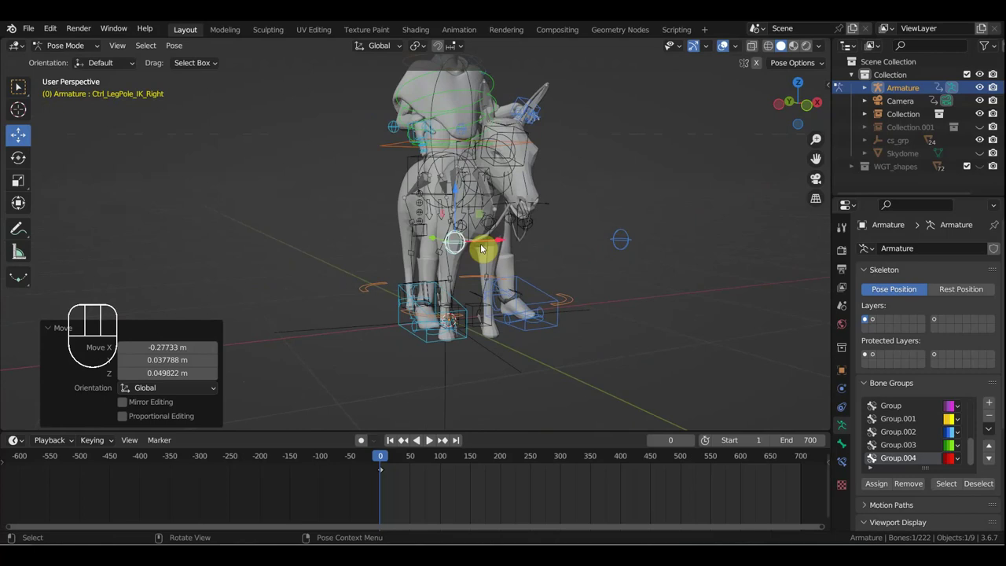
pyautogui.moveTo(508, 243); pyautogui.dragTo(488, 249)
pyautogui.scroll(3)
pyautogui.middleClick(443, 252)
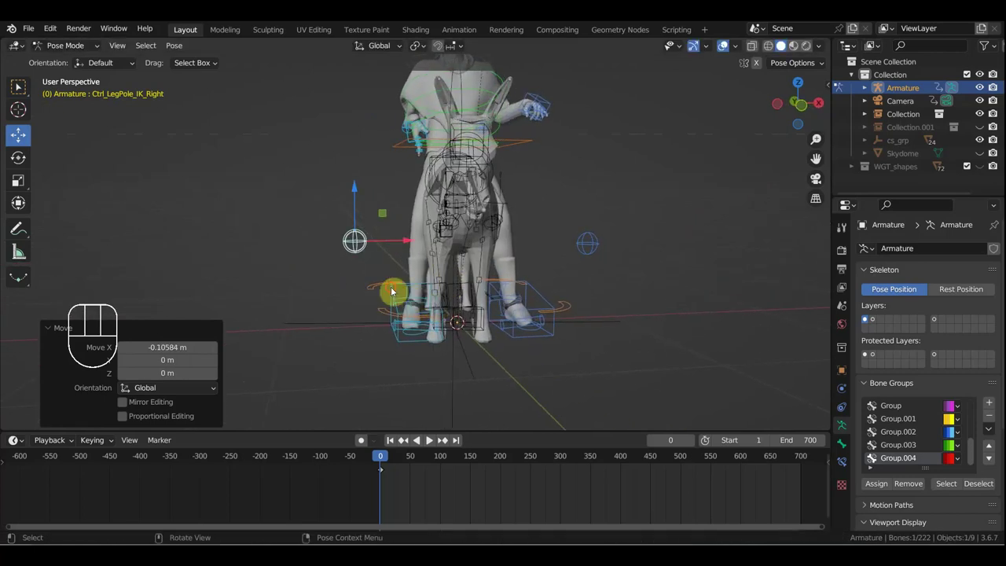
# Step: Reposition both foot IK controls together in front view
pyautogui.click(536, 291)
pyautogui.press('KP_3')
pyautogui.press('KP_1')
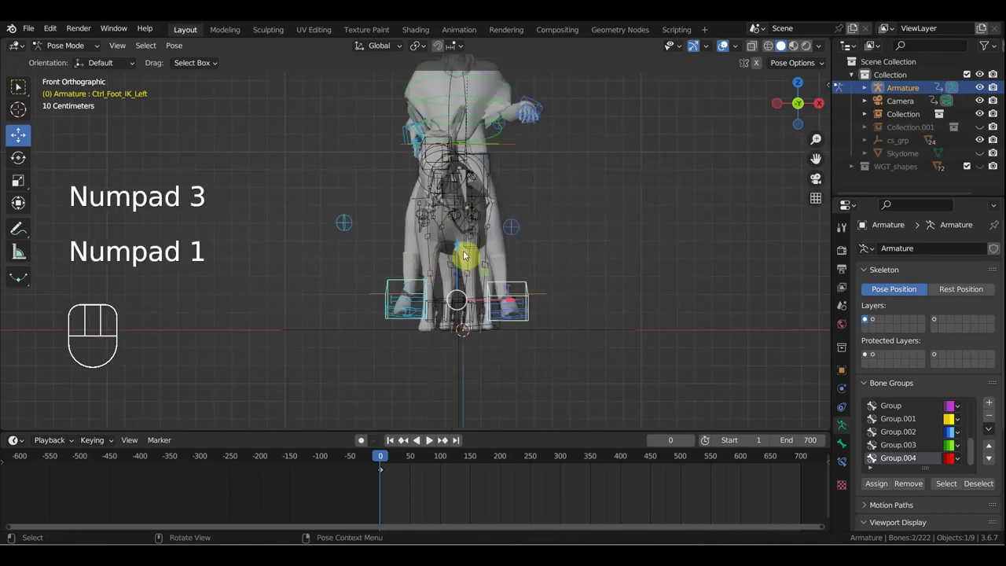
pyautogui.moveTo(463, 251); pyautogui.dragTo(519, 261)
pyautogui.moveTo(518, 261); pyautogui.dragTo(418, 282)
pyautogui.moveTo(484, 246); pyautogui.dragTo(404, 226)
pyautogui.scroll(3)
pyautogui.scroll(3)
# Step: Select the right hand IK control and orbit to face it
pyautogui.moveTo(484, 321); pyautogui.dragTo(489, 322)
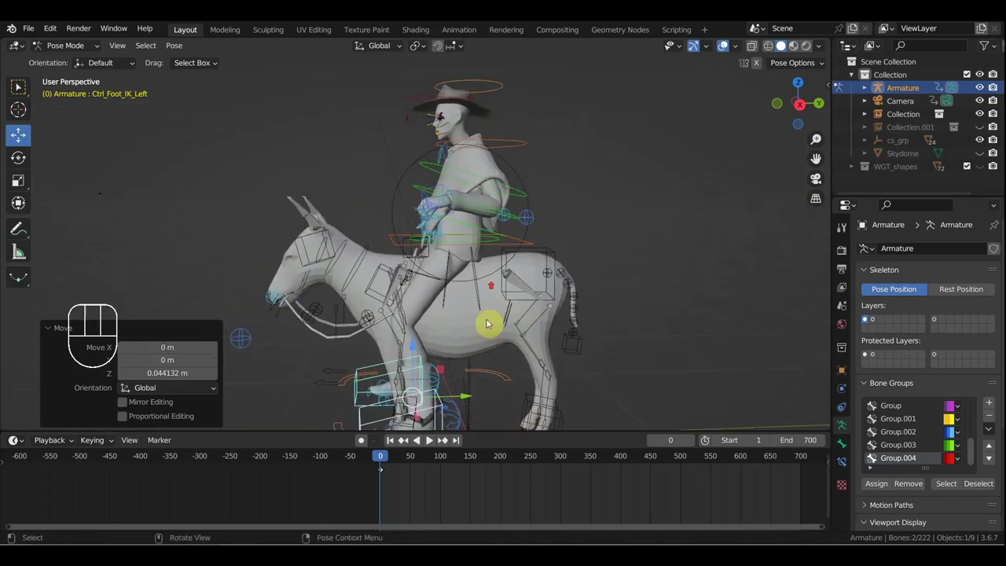
pyautogui.scroll(3)
pyautogui.scroll(-3)
pyautogui.click(428, 213)
pyautogui.moveTo(530, 225); pyautogui.dragTo(688, 217)
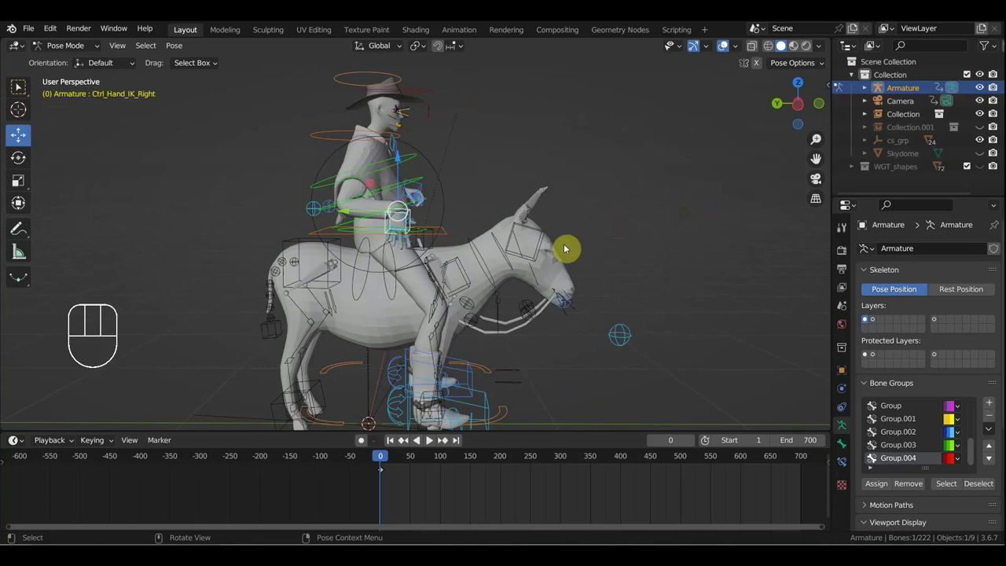
# Step: Move the right hand IK control in toward the cowboy's body
pyautogui.press('r')
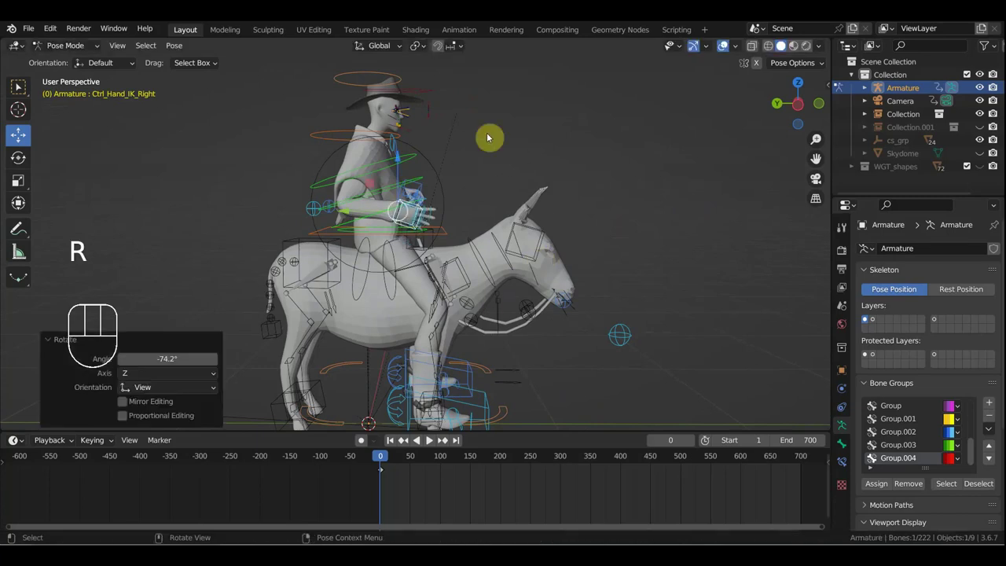
pyautogui.press('g')
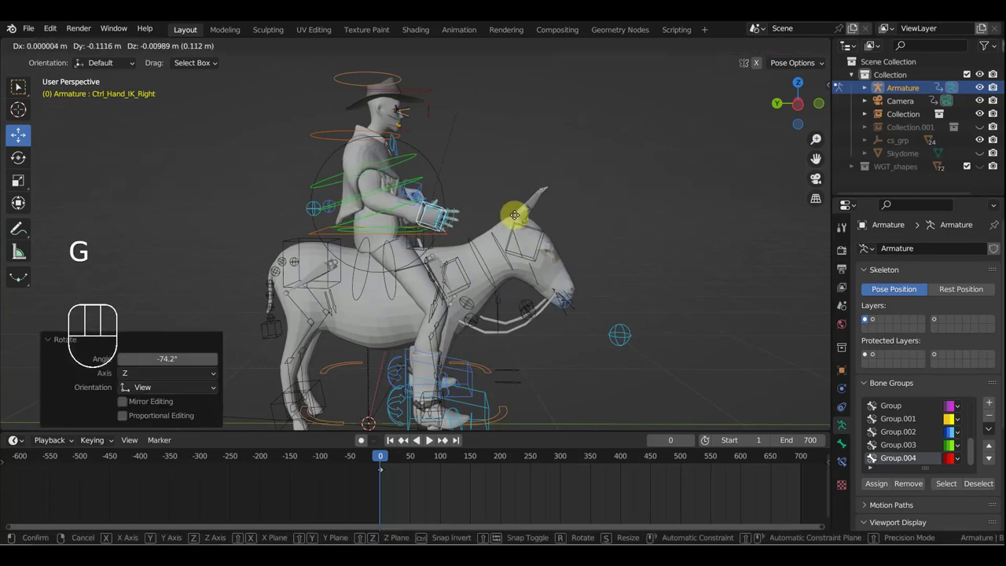
pyautogui.moveTo(480, 239); pyautogui.dragTo(416, 239)
pyautogui.moveTo(488, 221); pyautogui.dragTo(402, 332)
pyautogui.moveTo(459, 264); pyautogui.dragTo(463, 282)
pyautogui.click(469, 305)
# Step: Shift-select right-hand finger controls and view the hand from the top
pyautogui.middleClick(503, 298)
pyautogui.click(480, 325)
pyautogui.click(448, 356)
pyautogui.press('KP_7')
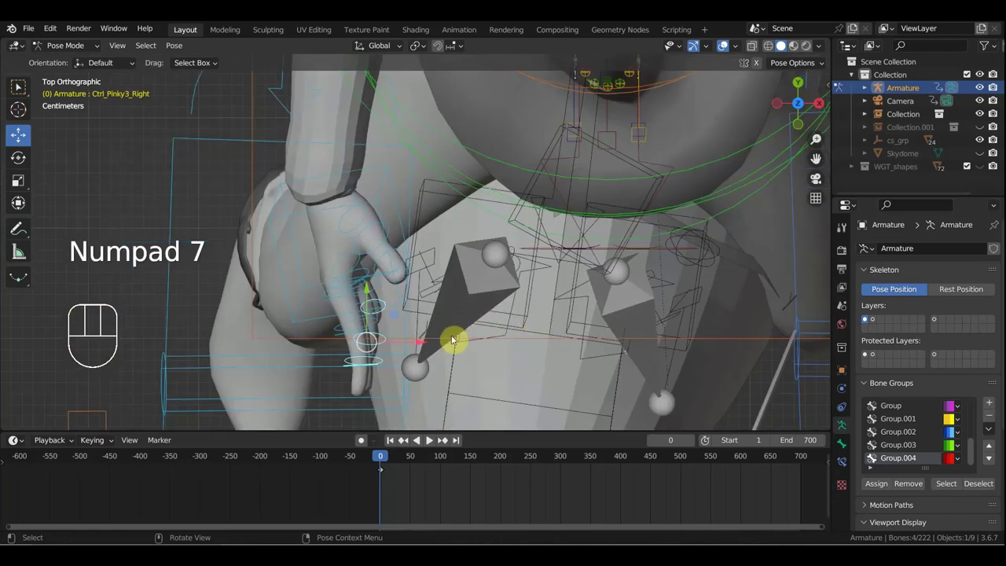
# Step: Rotate finger controls to curl them, undo a bad curl, and curl the index finger in top view
pyautogui.press('r')
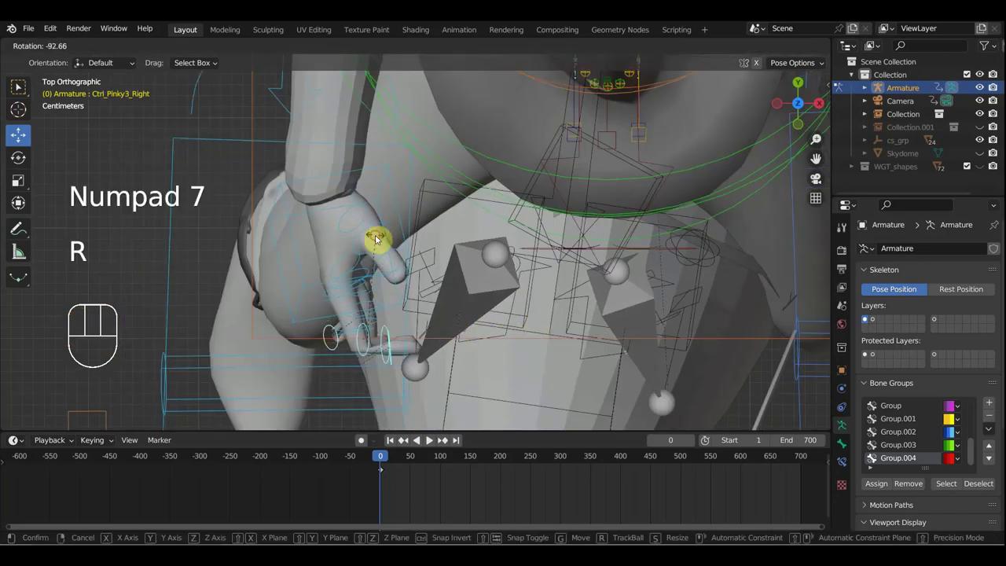
pyautogui.moveTo(445, 290); pyautogui.dragTo(558, 135)
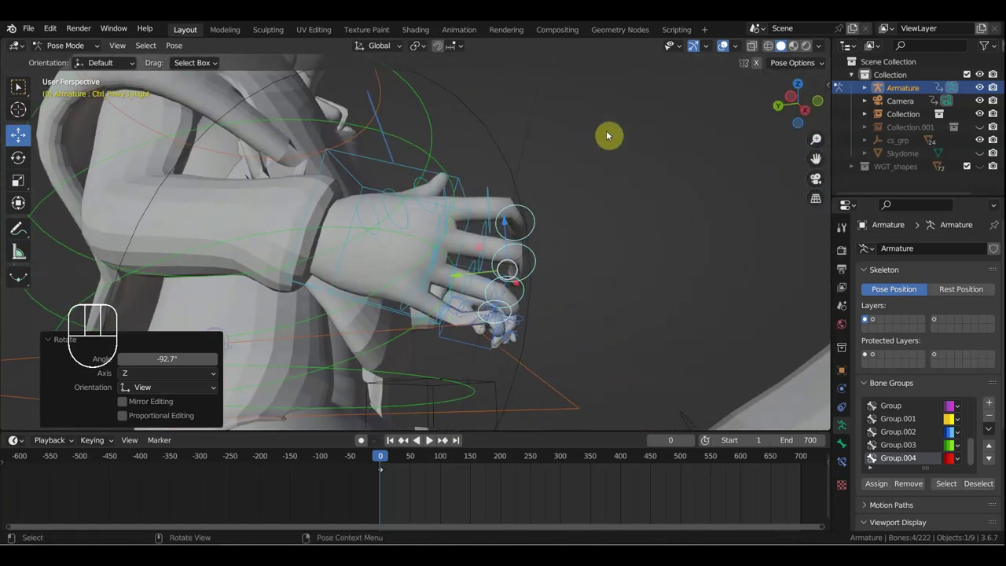
pyautogui.press('ctrl+z')
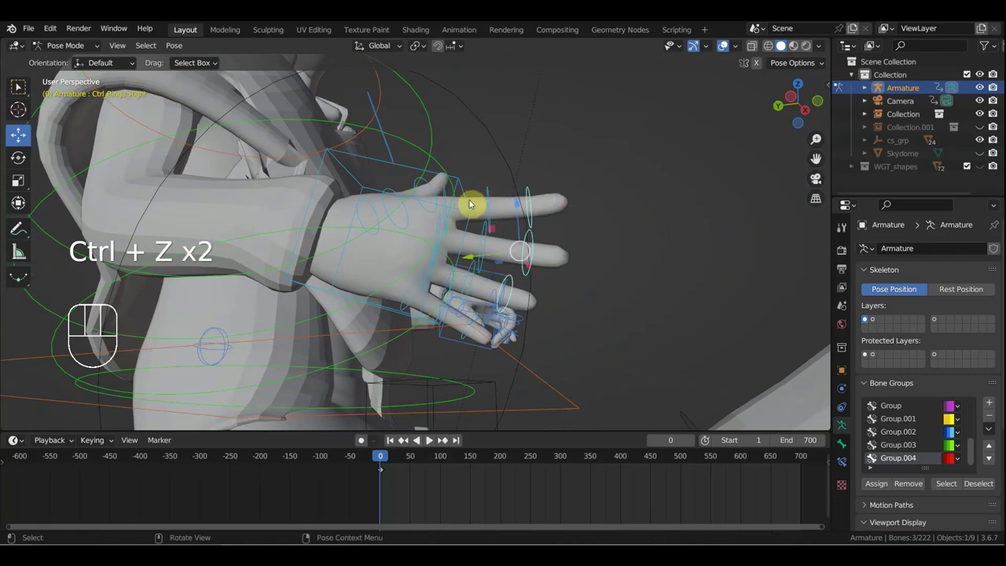
pyautogui.click(450, 195)
pyautogui.moveTo(469, 245); pyautogui.dragTo(468, 271)
pyautogui.moveTo(489, 246); pyautogui.dragTo(503, 254)
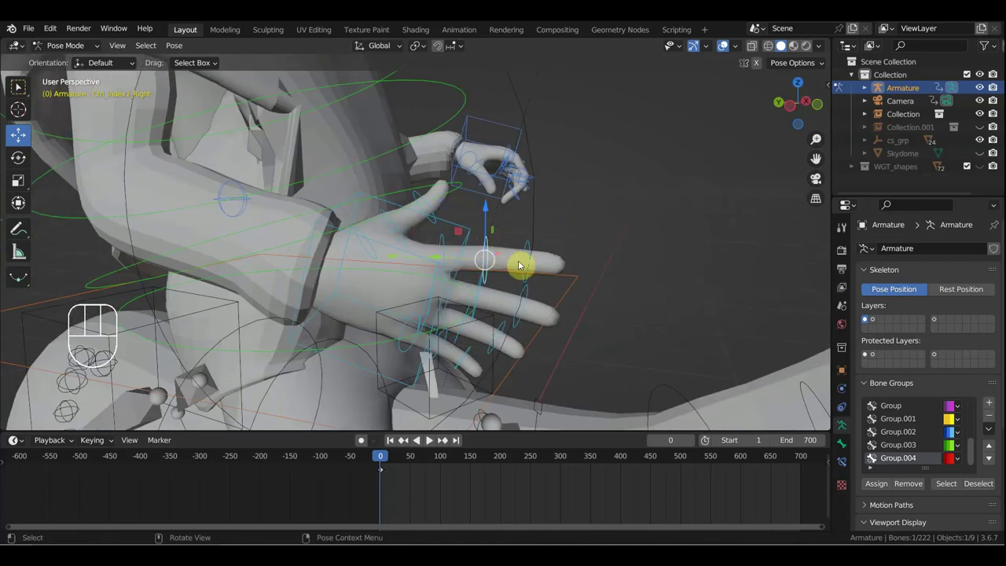
pyautogui.click(533, 245)
pyautogui.moveTo(543, 272); pyautogui.dragTo(504, 320)
pyautogui.press('KP_7')
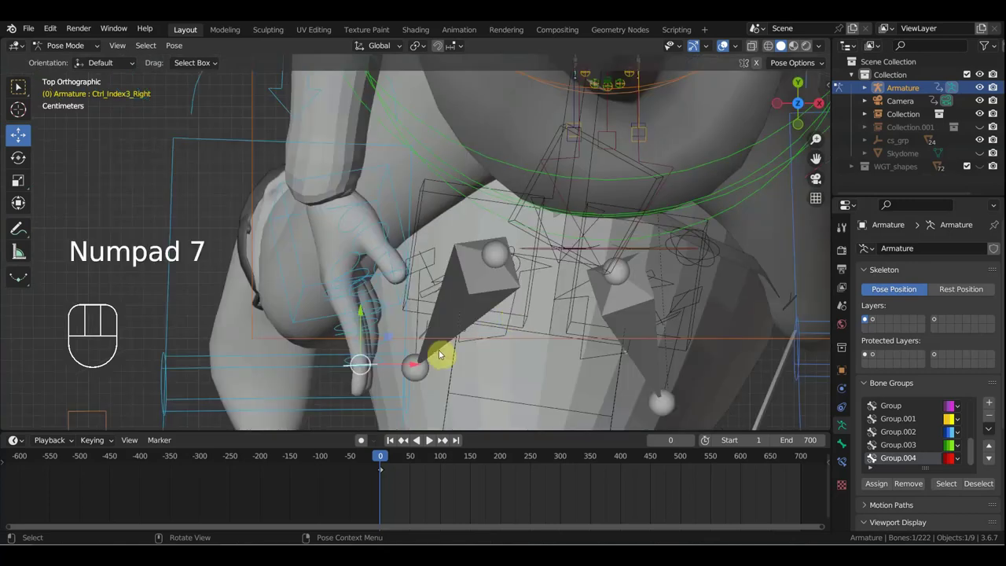
pyautogui.press('r')
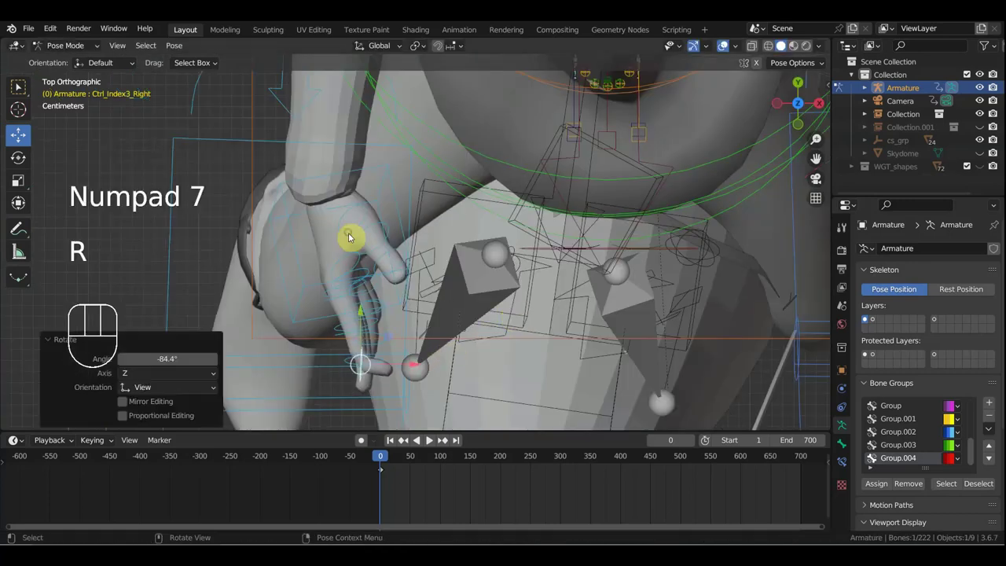
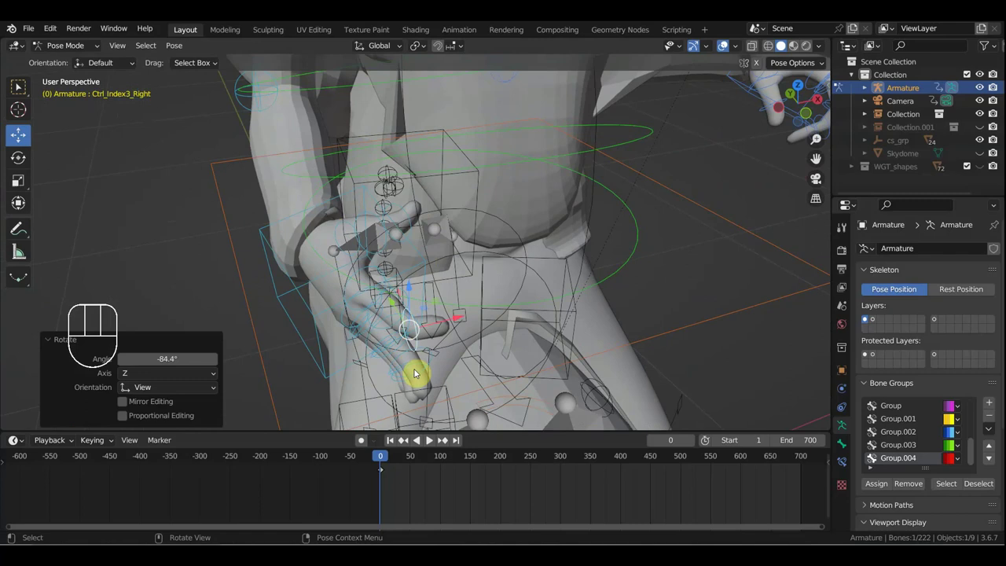
pyautogui.moveTo(427, 382); pyautogui.dragTo(413, 410)
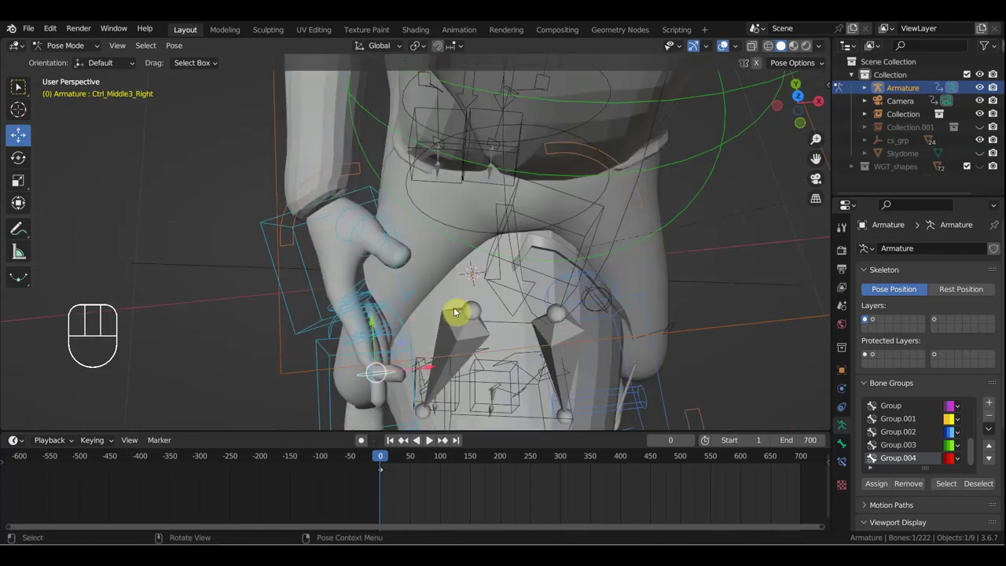
# Step: Curl the middle and ring finger controls inward with R
pyautogui.press('r')
pyautogui.moveTo(449, 301); pyautogui.dragTo(531, 183)
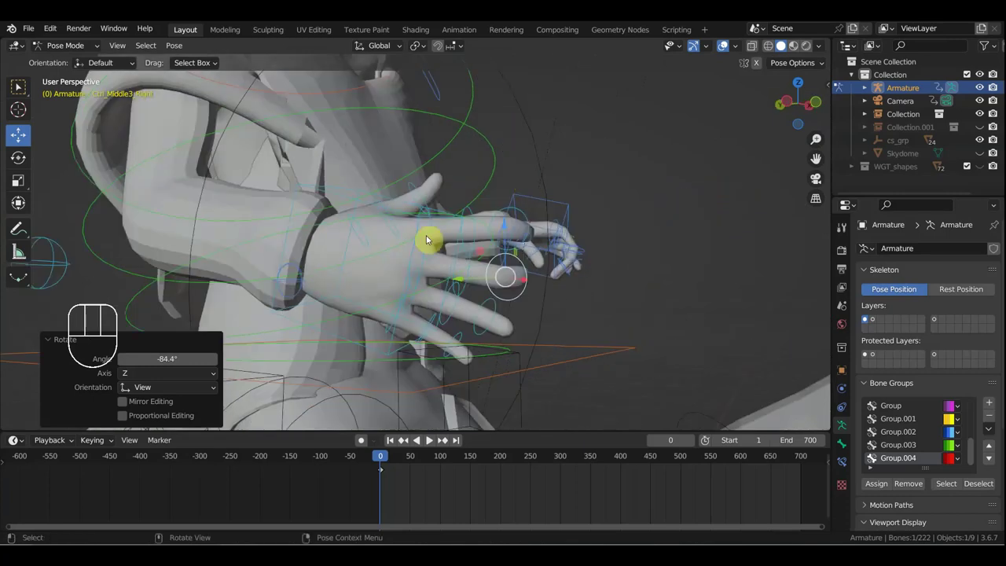
pyautogui.click(426, 243)
pyautogui.press('r')
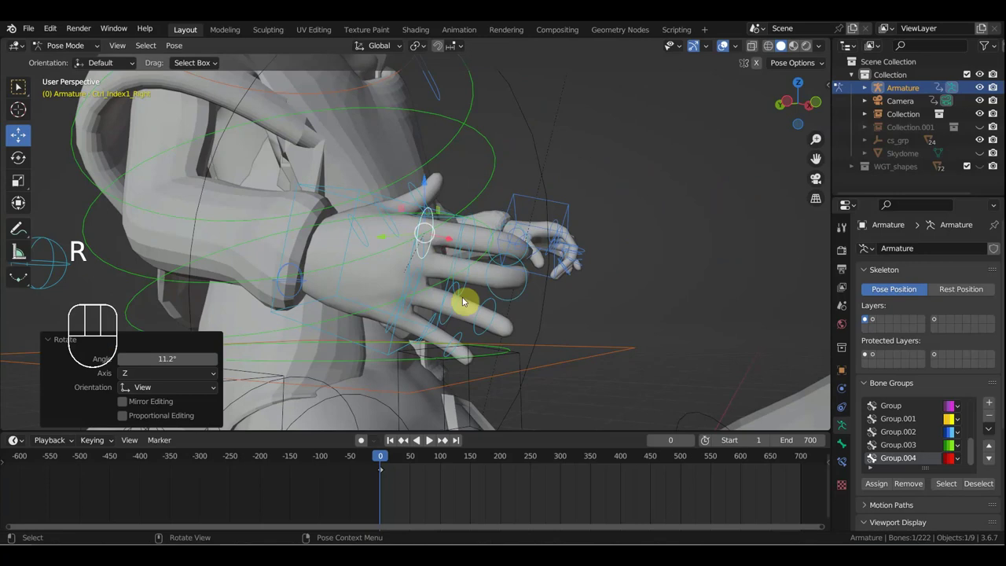
pyautogui.click(485, 308)
pyautogui.moveTo(574, 285); pyautogui.dragTo(482, 373)
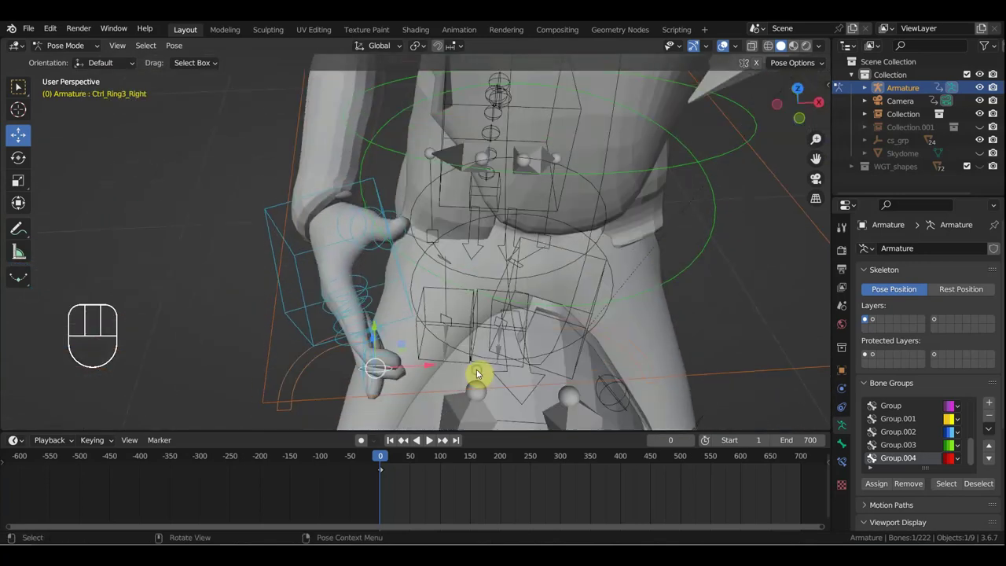
pyautogui.press('r')
pyautogui.moveTo(456, 302); pyautogui.dragTo(525, 241)
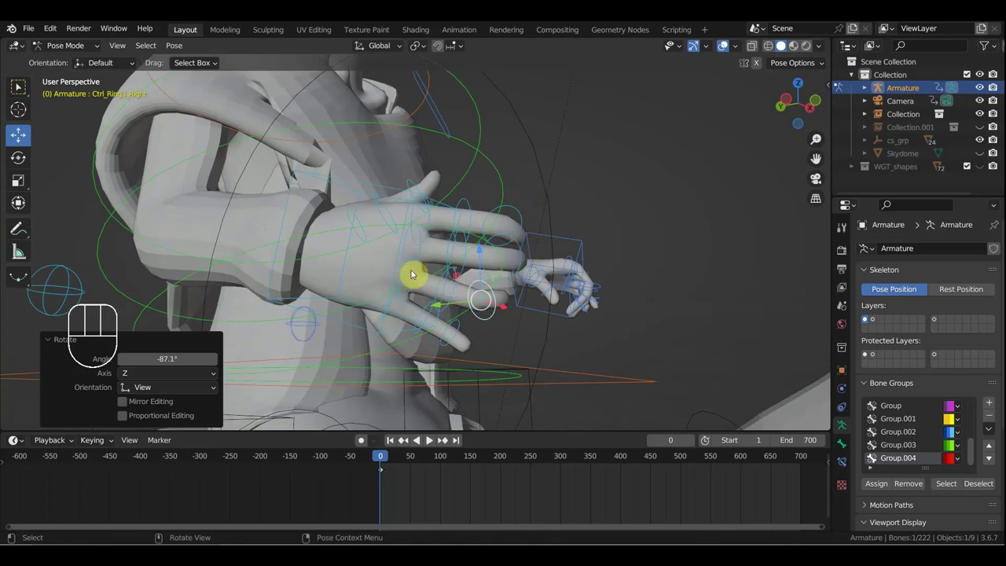
# Step: Curl the pinky finger control and tighten the ring finger's curl further
pyautogui.press('r')
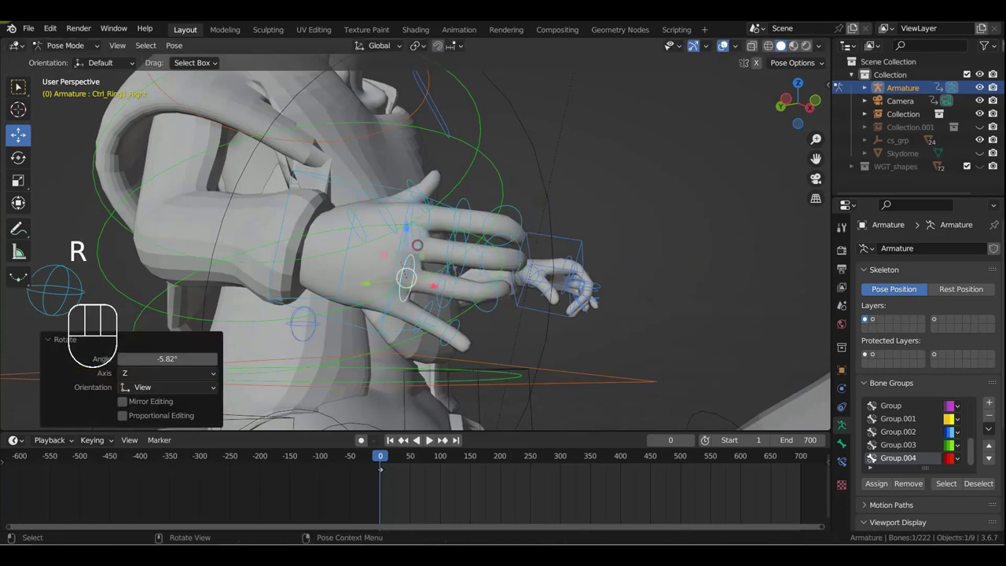
pyautogui.click(462, 327)
pyautogui.moveTo(497, 333); pyautogui.dragTo(428, 398)
pyautogui.press('r')
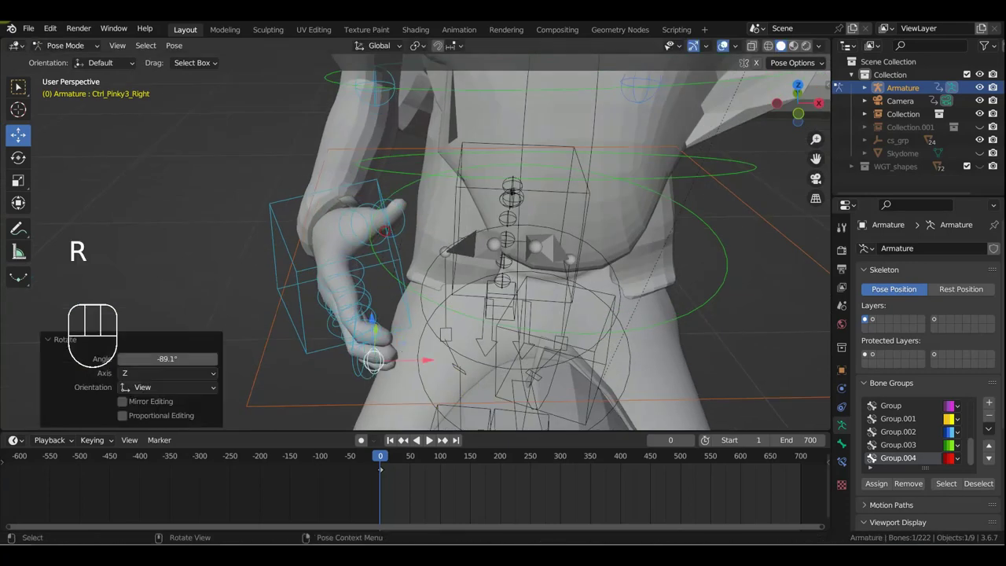
pyautogui.moveTo(449, 311); pyautogui.dragTo(509, 256)
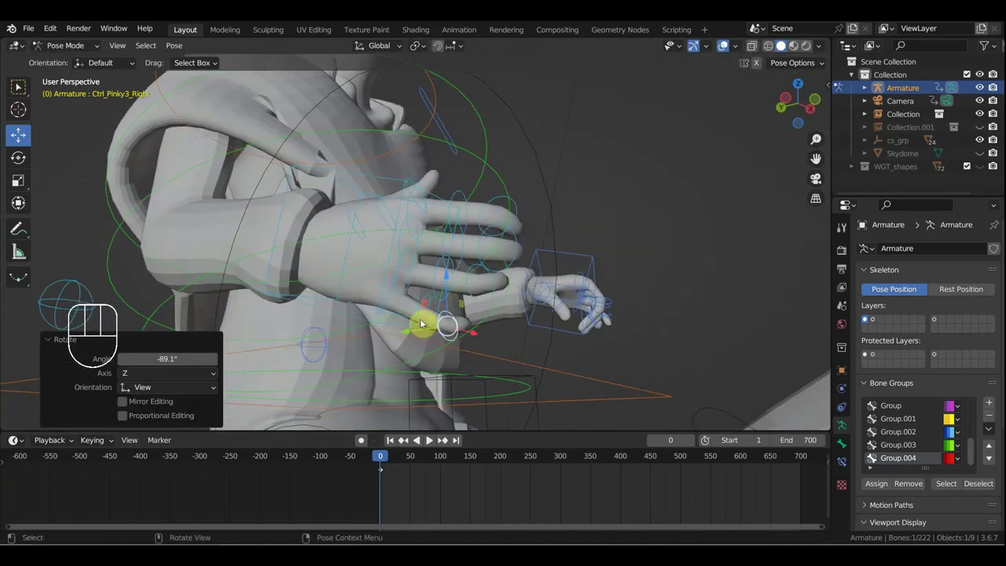
pyautogui.moveTo(417, 320); pyautogui.dragTo(487, 300)
pyautogui.moveTo(468, 348); pyautogui.dragTo(447, 400)
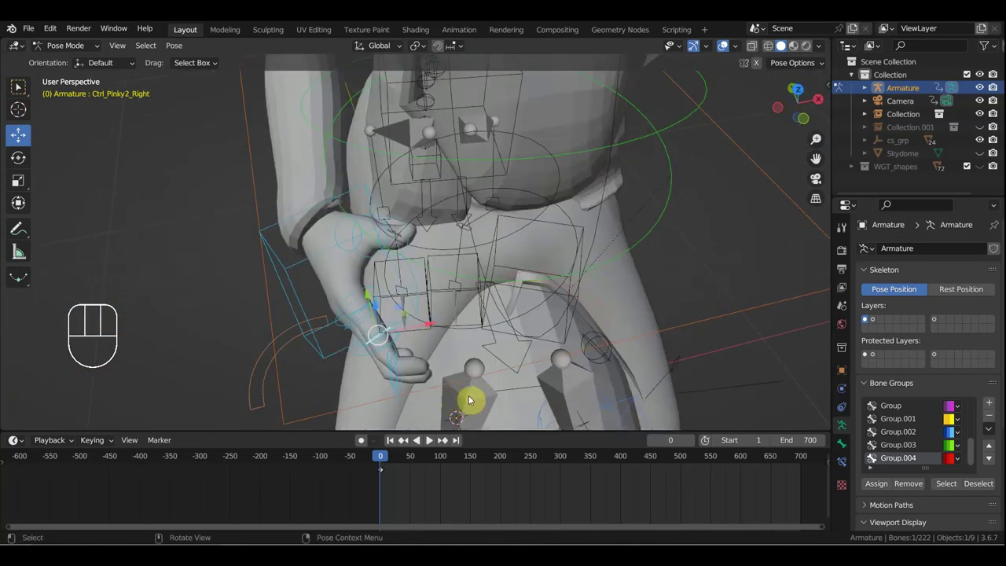
pyautogui.middleClick(491, 377)
pyautogui.press('r')
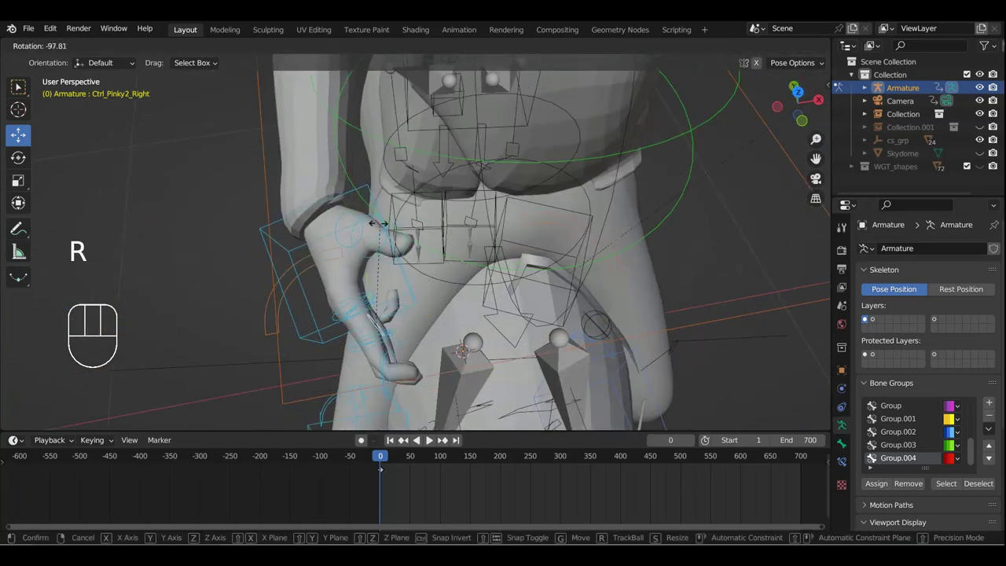
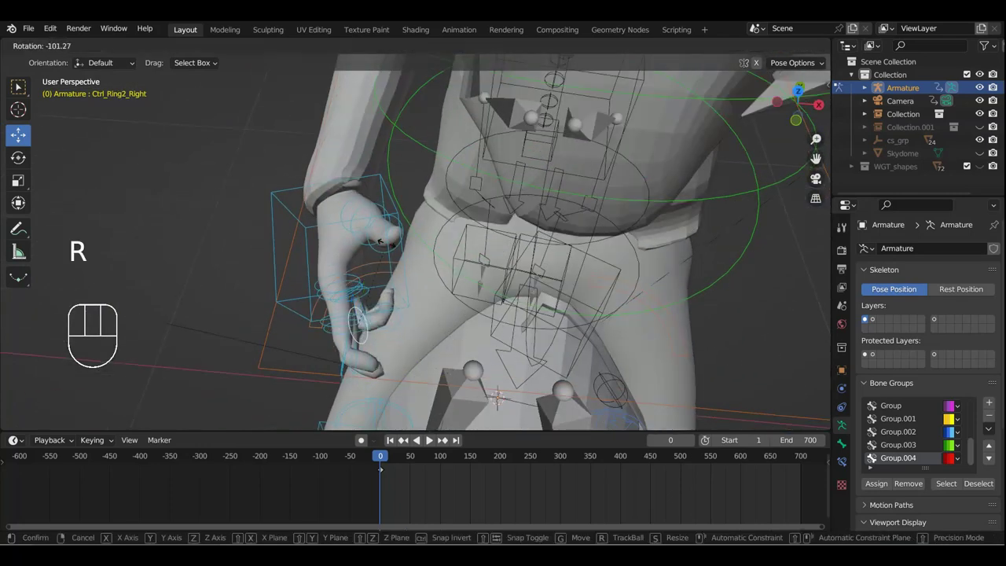
pyautogui.moveTo(461, 326); pyautogui.dragTo(516, 243)
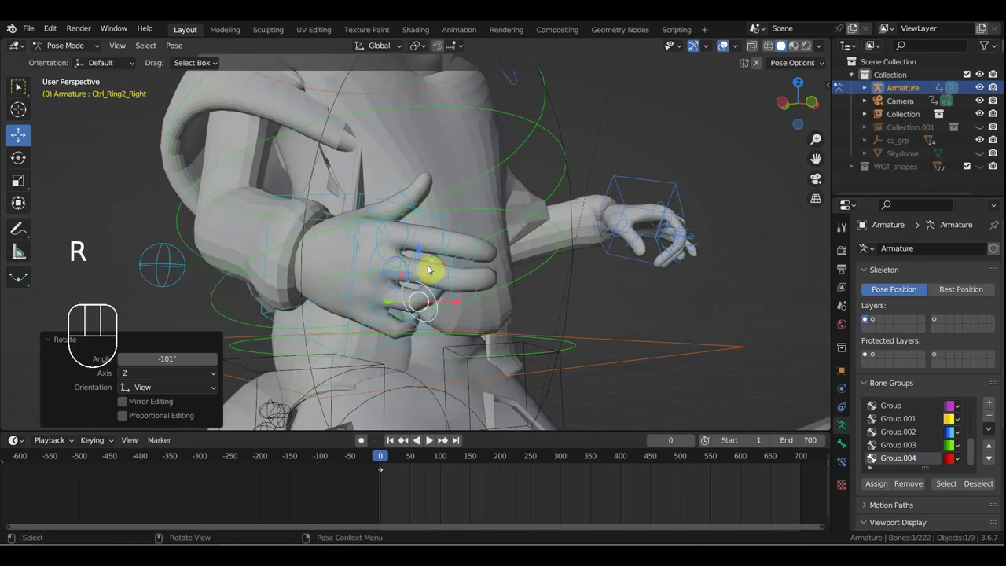
# Step: Rotate the middle finger control again to finish the gripping pose
pyautogui.click(433, 260)
pyautogui.click(425, 250)
pyautogui.moveTo(539, 248); pyautogui.dragTo(502, 365)
pyautogui.press('r')
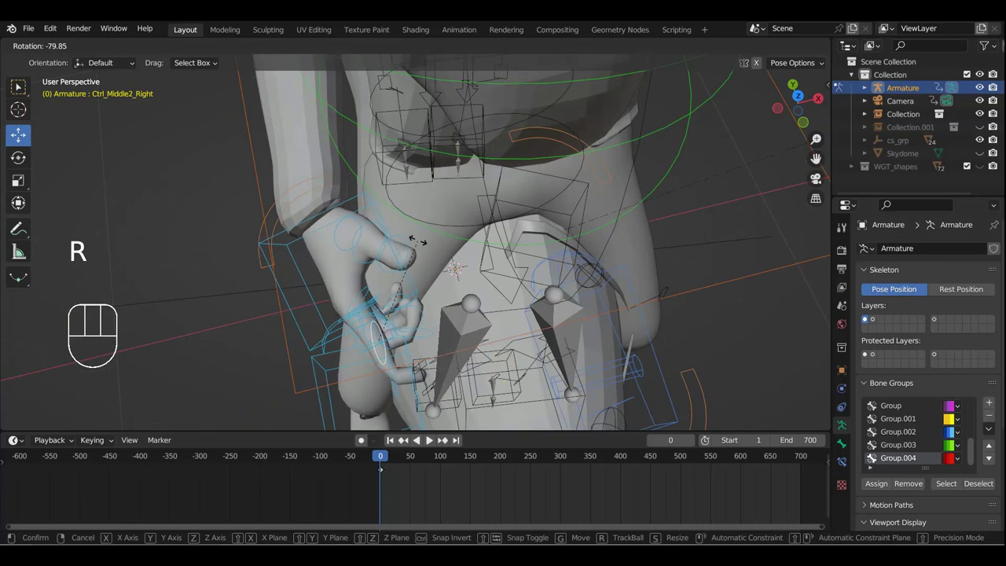
pyautogui.moveTo(466, 318); pyautogui.dragTo(531, 215)
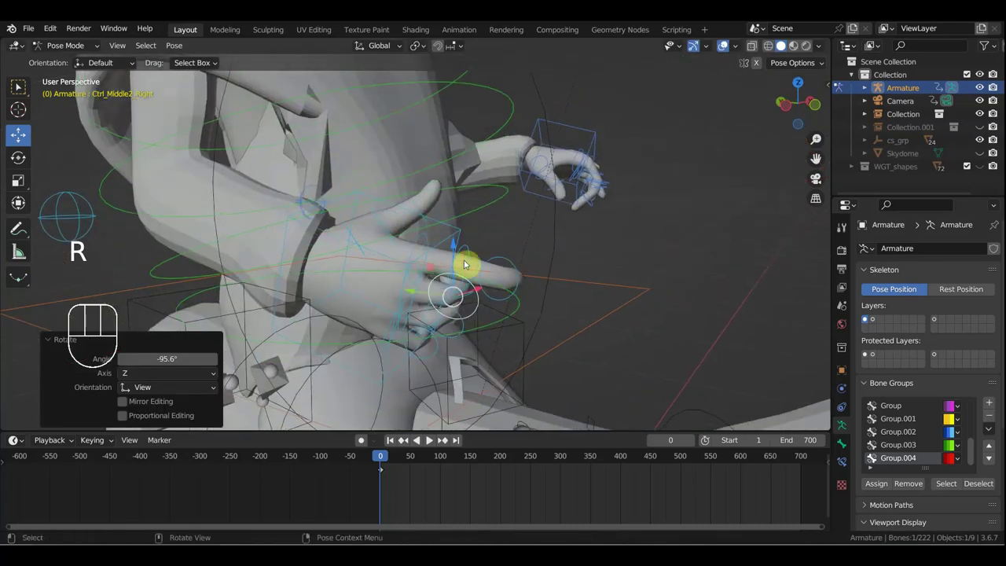
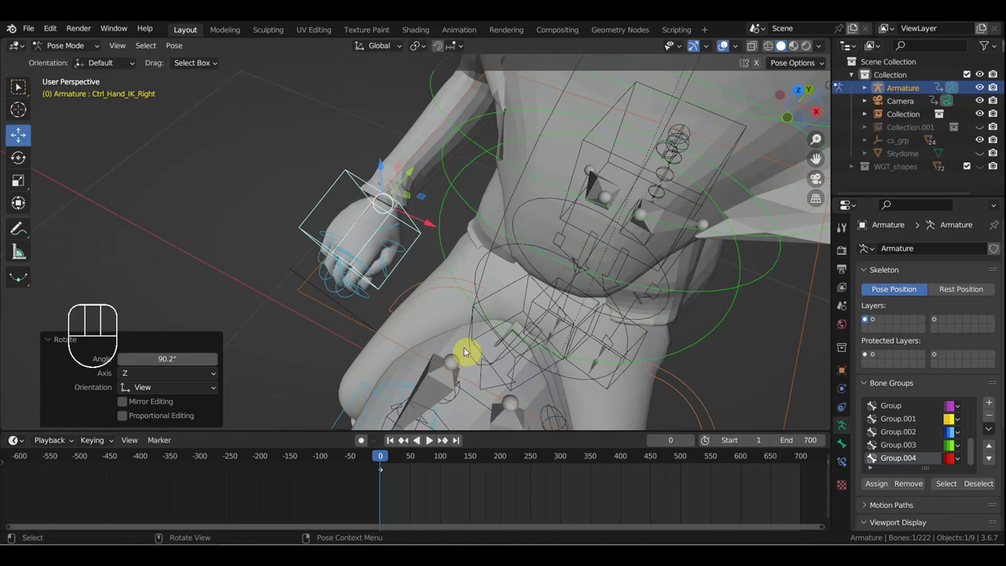
# Step: Rest the right hand on the thigh, rotate the right shoulder and move Ctrl_Spine1
pyautogui.press('g')
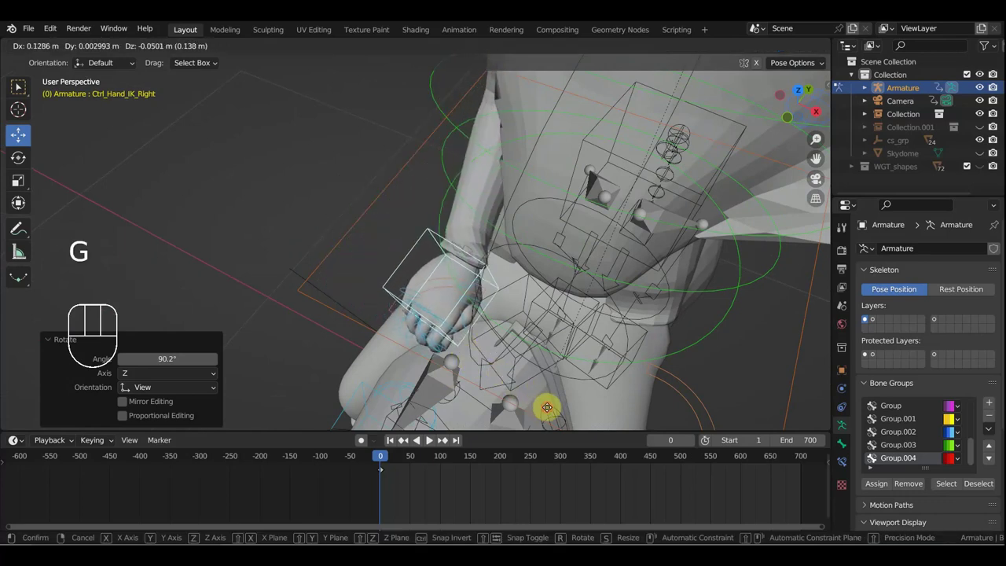
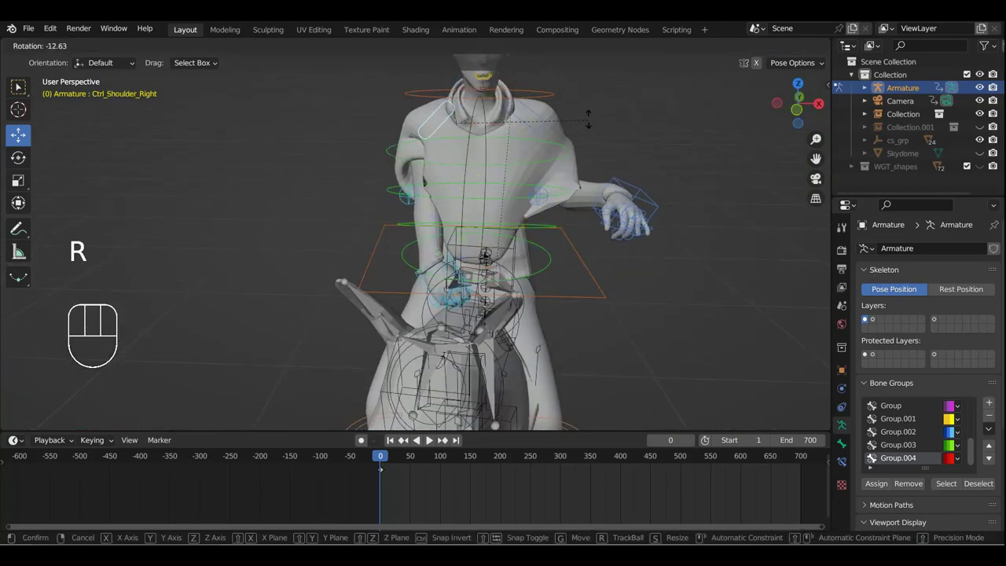
pyautogui.press('g')
pyautogui.click(414, 199)
pyautogui.press('g')
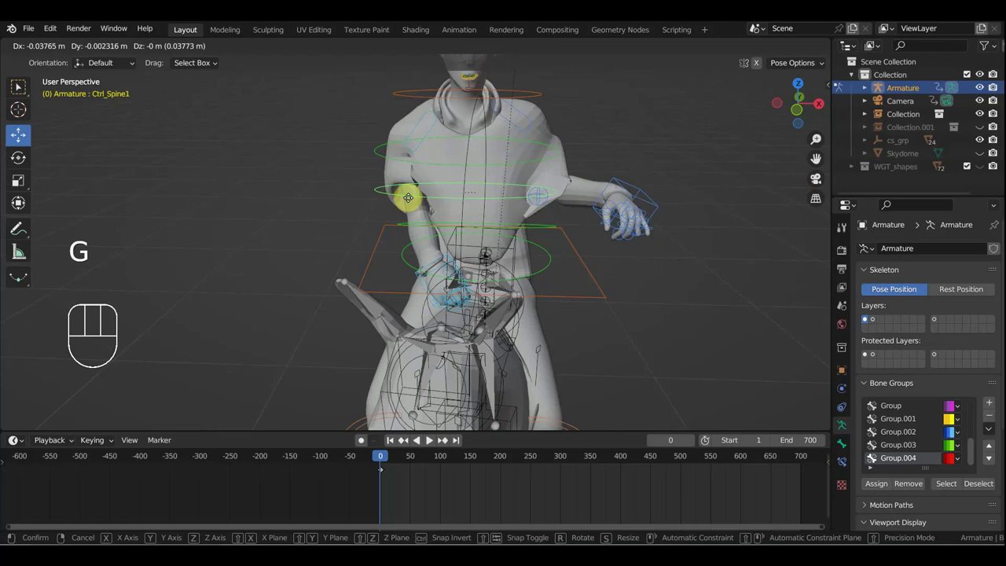
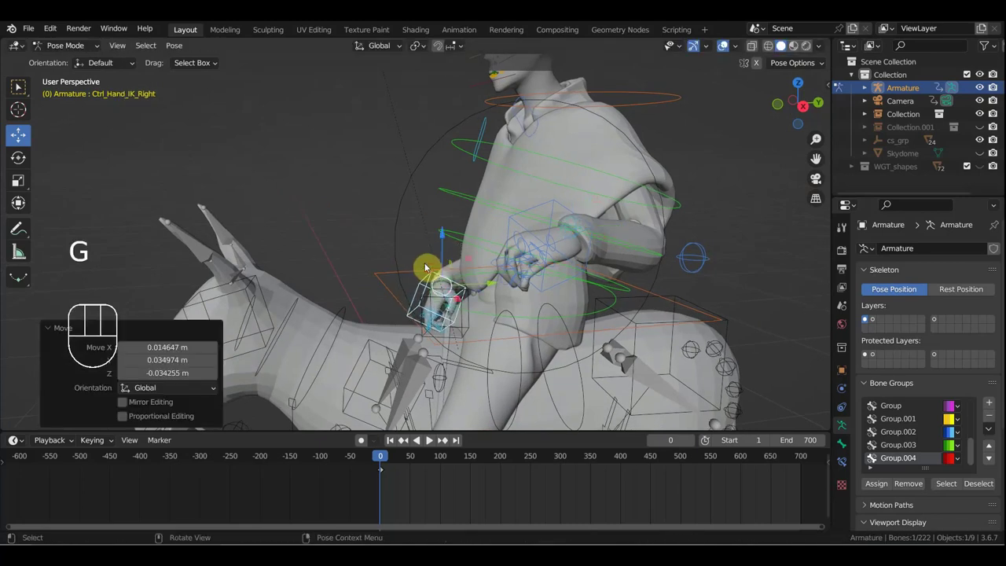
# Step: Orbit to the cowboy's left side and move the left hand IK control toward the body
pyautogui.moveTo(505, 290); pyautogui.dragTo(584, 289)
pyautogui.moveTo(540, 228); pyautogui.dragTo(533, 223)
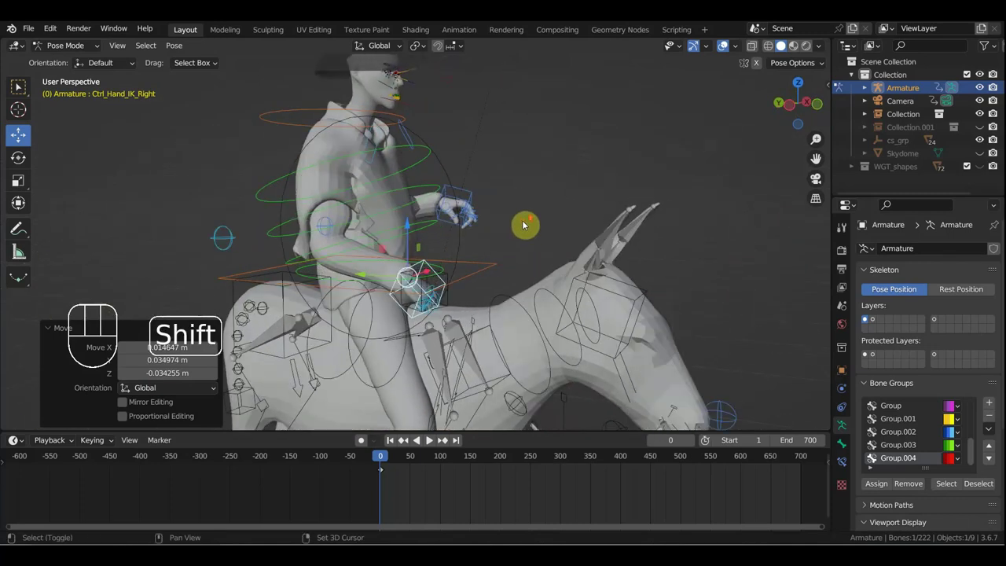
pyautogui.moveTo(583, 282); pyautogui.dragTo(395, 275)
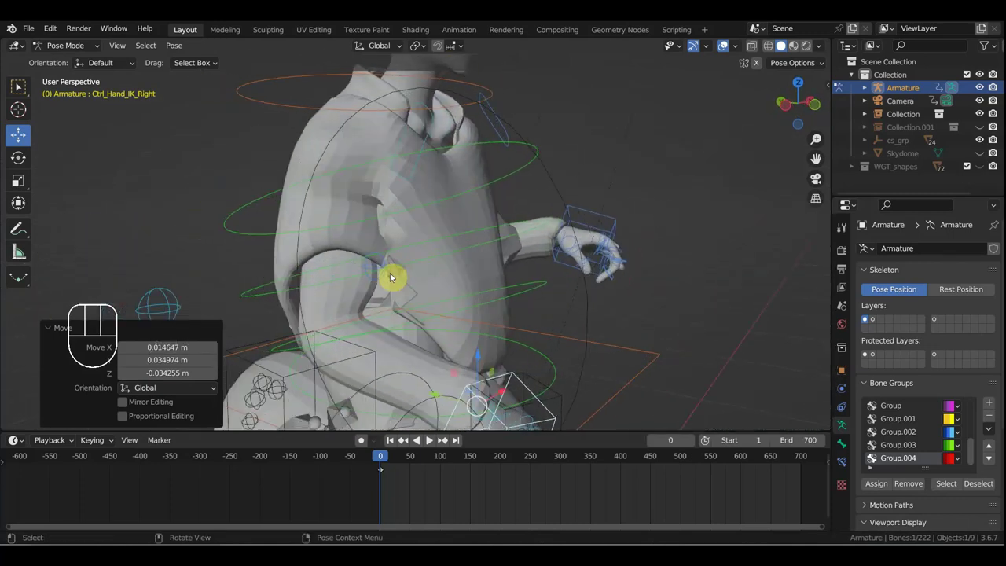
pyautogui.scroll(3)
pyautogui.middleClick(482, 256)
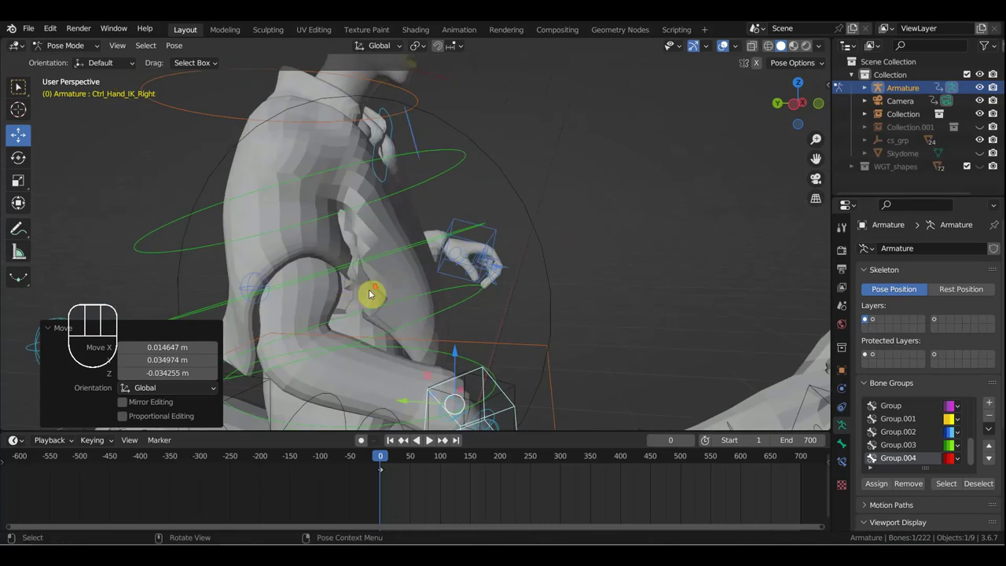
pyautogui.moveTo(480, 254); pyautogui.dragTo(424, 246)
pyautogui.scroll(3)
pyautogui.scroll(-3)
pyautogui.moveTo(453, 265); pyautogui.dragTo(419, 209)
pyautogui.scroll(3)
pyautogui.click(423, 225)
pyautogui.moveTo(442, 232); pyautogui.dragTo(568, 211)
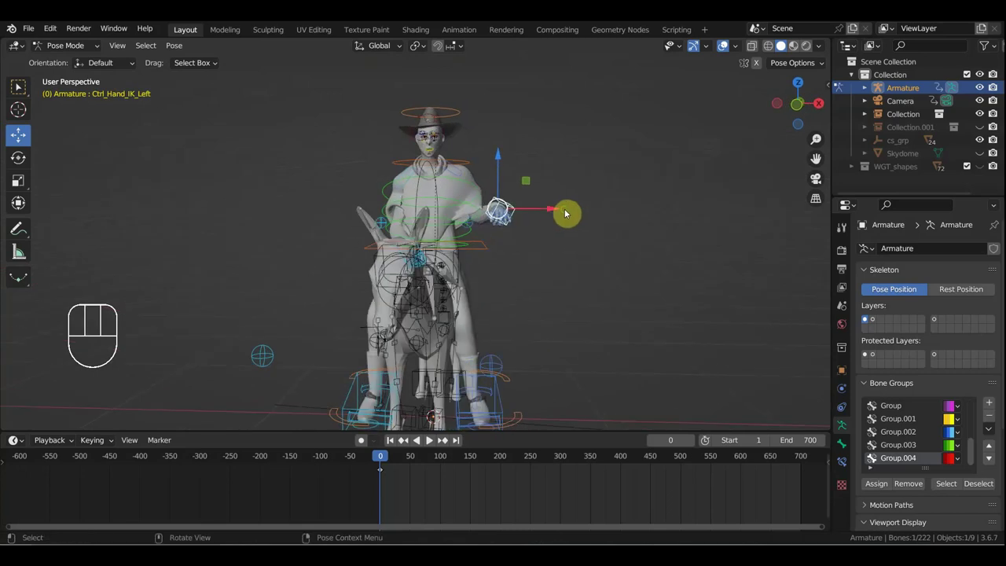
pyautogui.press('g')
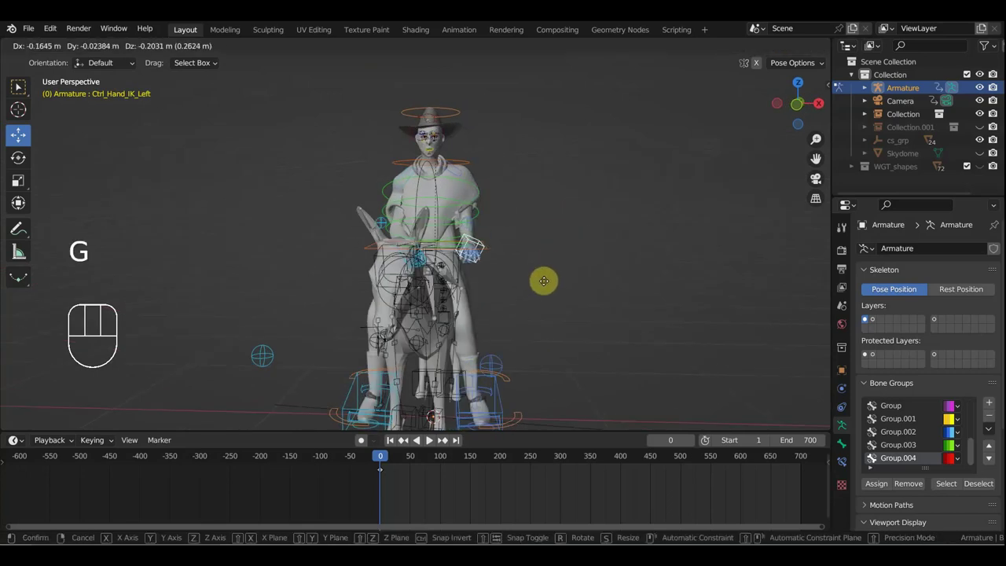
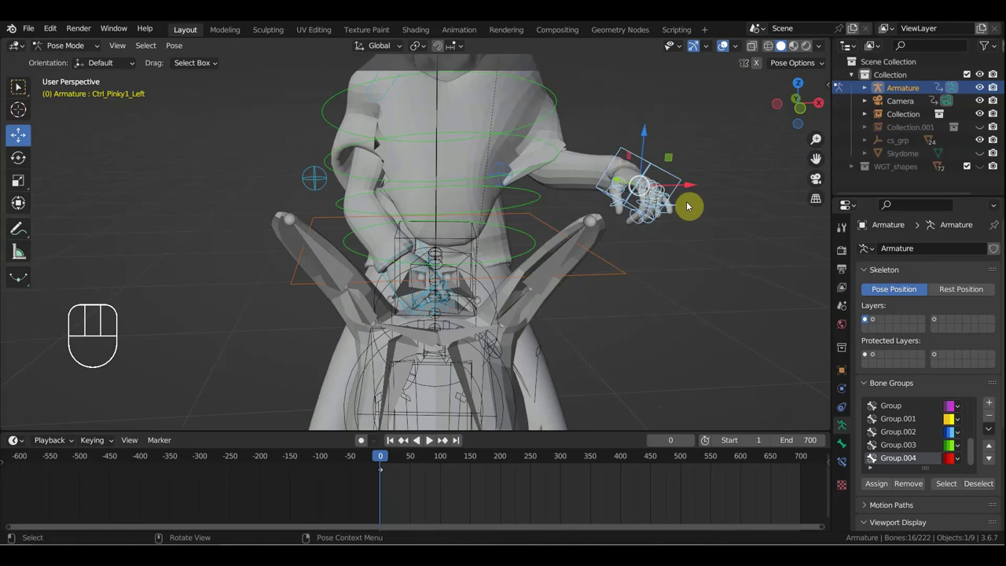
# Step: Select all bones and insert Location & Rotation keyframes for the seated pose
pyautogui.press('a')
pyautogui.press('i')
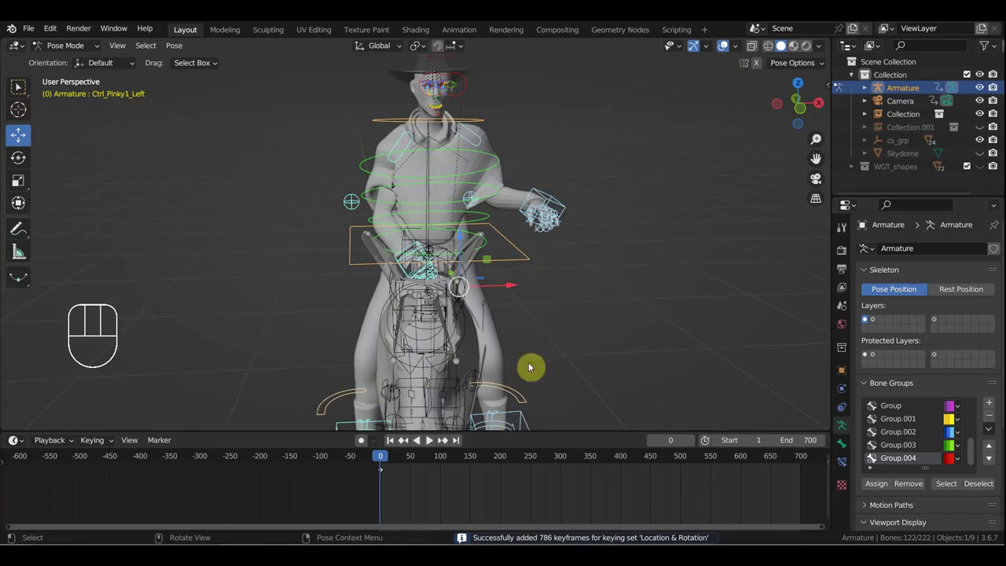
pyautogui.click(587, 254)
pyautogui.moveTo(556, 218); pyautogui.dragTo(522, 179)
pyautogui.moveTo(384, 458); pyautogui.dragTo(621, 470)
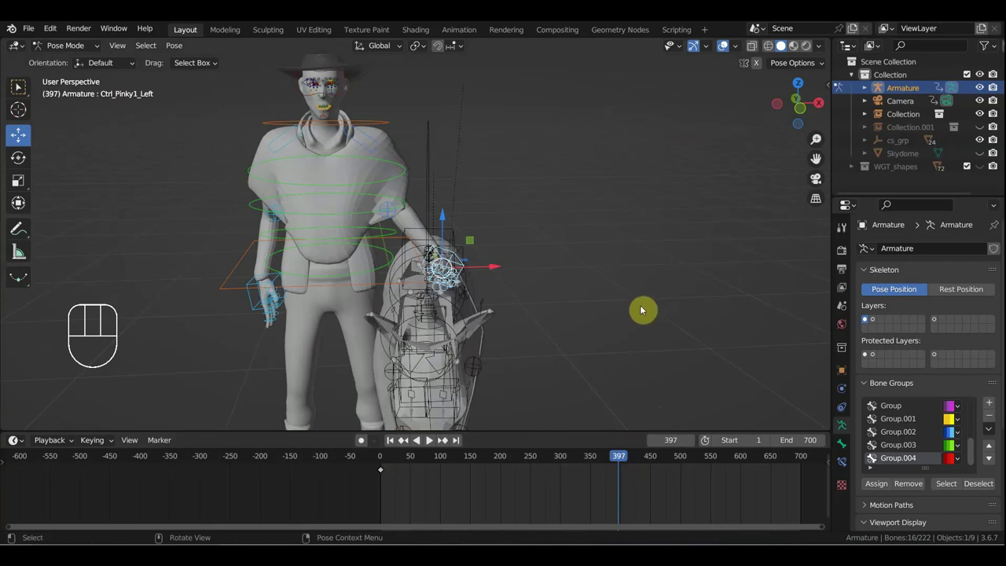
pyautogui.press('i')
# Step: Shift the pose keyframe to about frame -5 in the timeline and return to frame 0
pyautogui.moveTo(644, 490); pyautogui.dragTo(616, 467)
pyautogui.press('g')
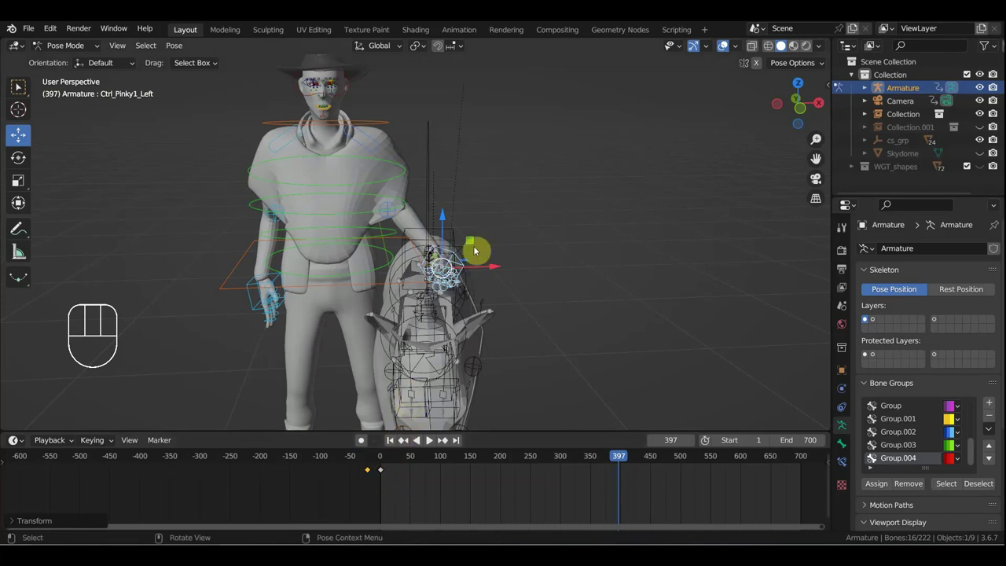
pyautogui.click(382, 457)
pyautogui.press('a')
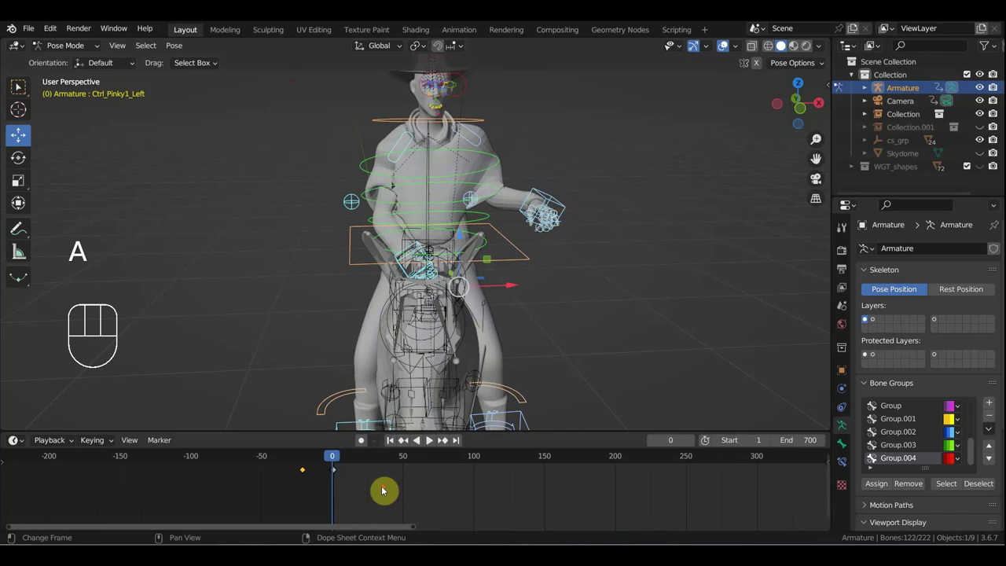
pyautogui.middleClick(324, 482)
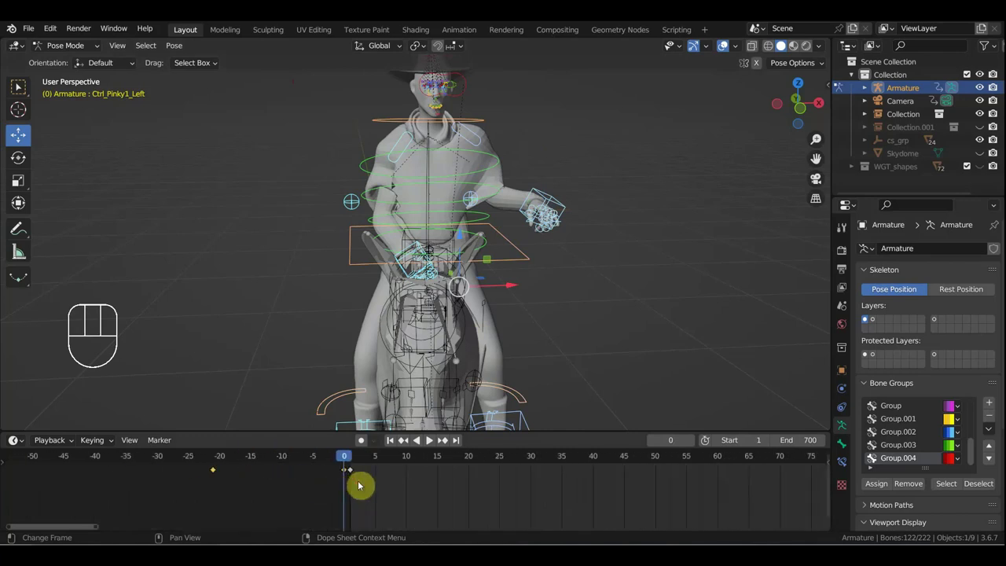
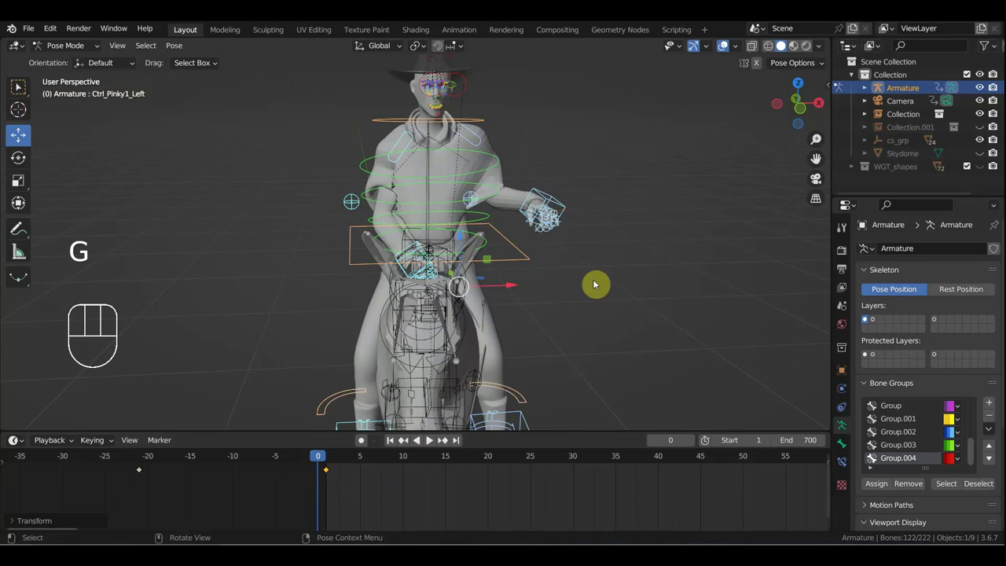
pyautogui.press('a')
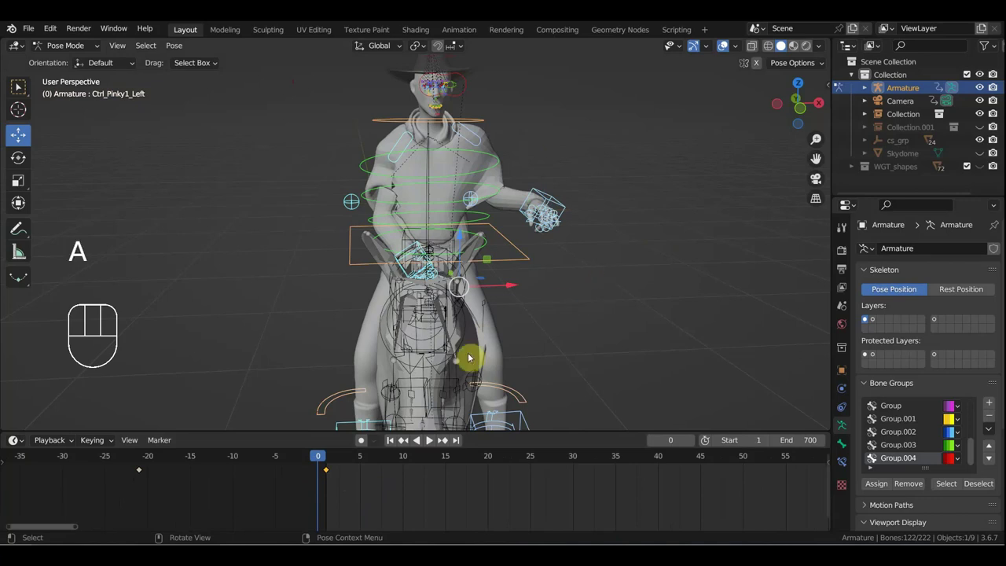
pyautogui.moveTo(184, 493); pyautogui.dragTo(124, 461)
pyautogui.press('g')
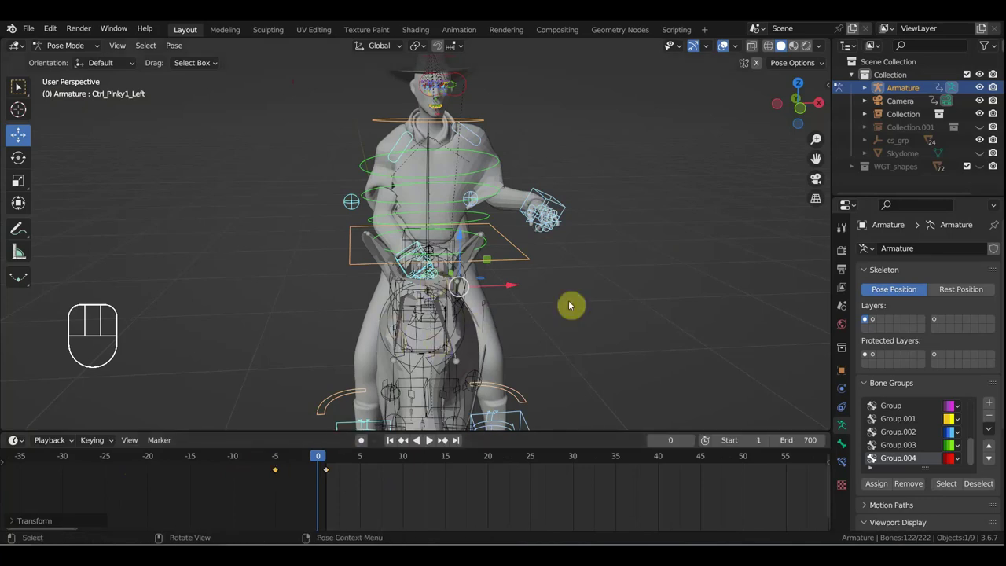
# Step: Orbit back to the cowboy and select the spine control
pyautogui.moveTo(560, 339); pyautogui.dragTo(483, 326)
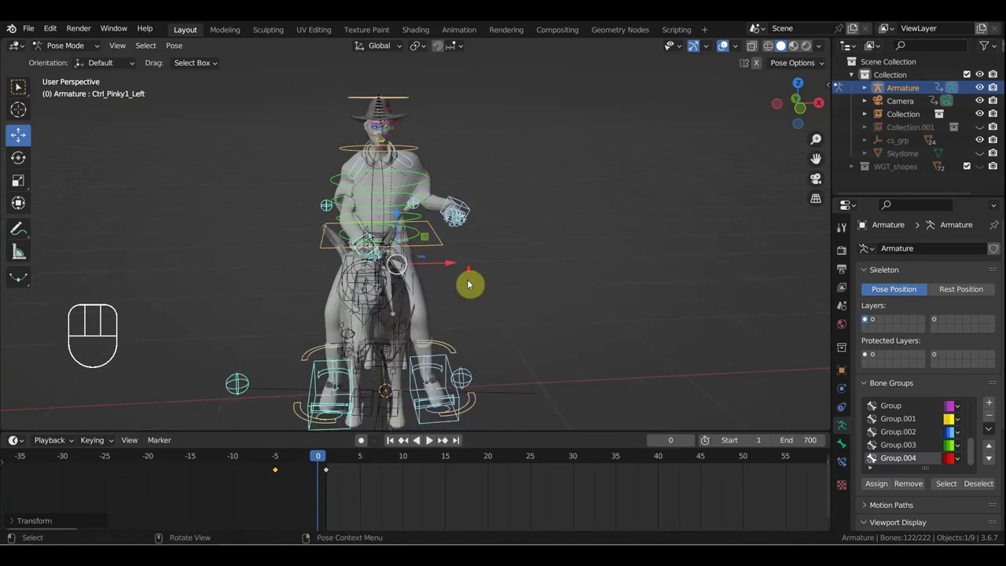
pyautogui.moveTo(484, 254); pyautogui.dragTo(505, 242)
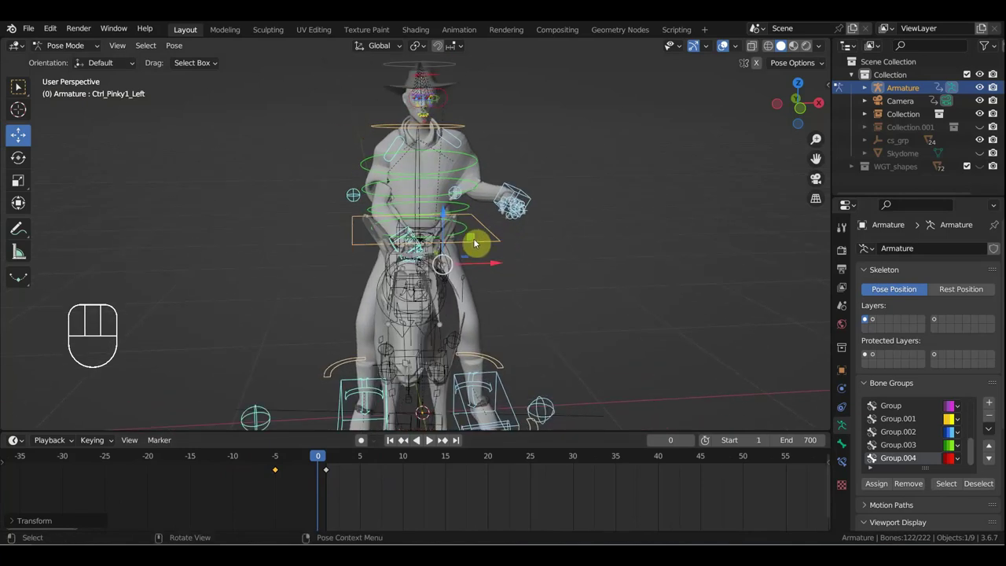
pyautogui.click(441, 175)
# Step: Reposition the left hand IK control closer to the body and select the neck control
pyautogui.click(441, 175)
pyautogui.moveTo(463, 180); pyautogui.dragTo(570, 179)
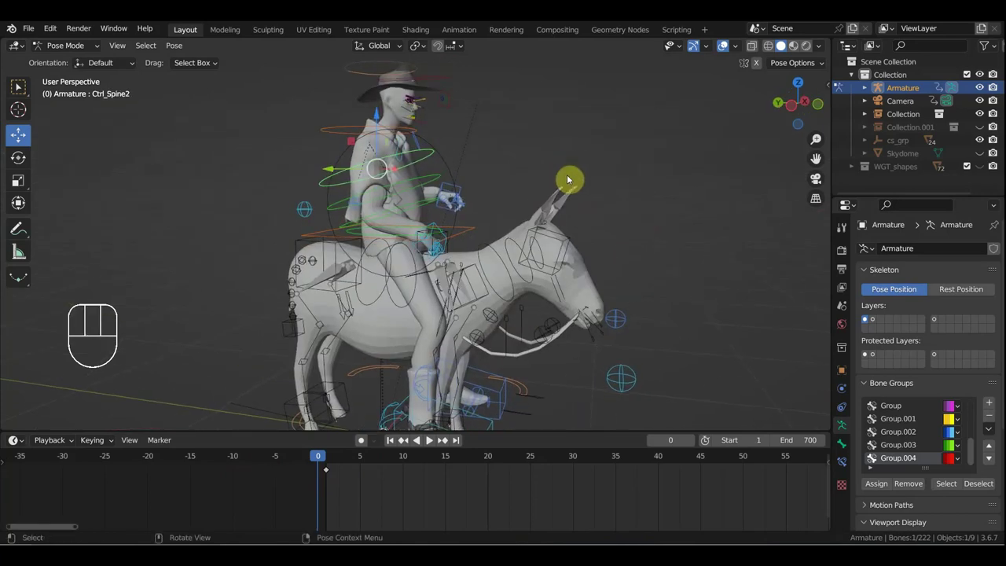
pyautogui.moveTo(563, 202); pyautogui.dragTo(557, 227)
pyautogui.press('r')
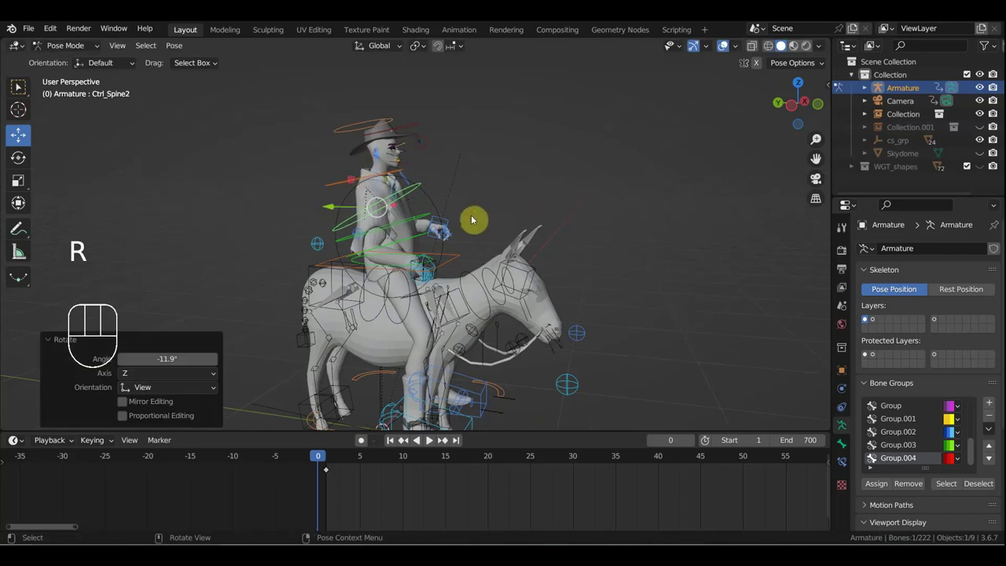
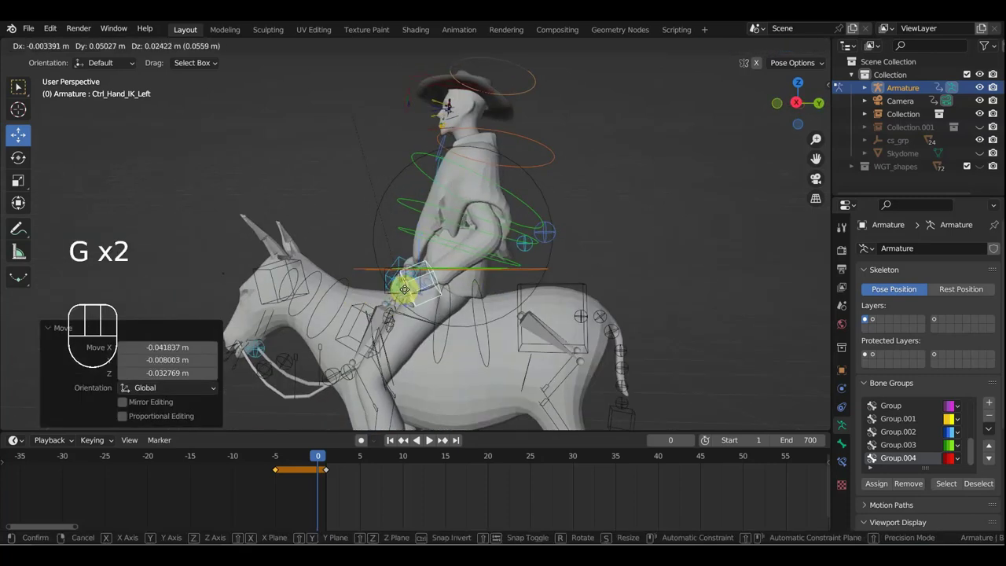
pyautogui.scroll(3)
pyautogui.middleClick(570, 309)
pyautogui.press('g')
pyautogui.moveTo(560, 308); pyautogui.dragTo(578, 312)
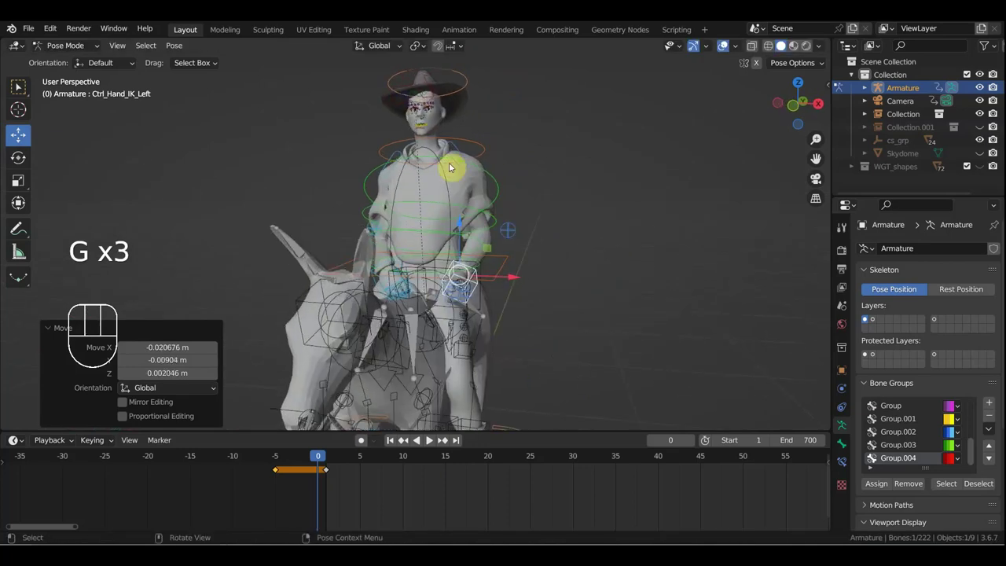
pyautogui.click(471, 140)
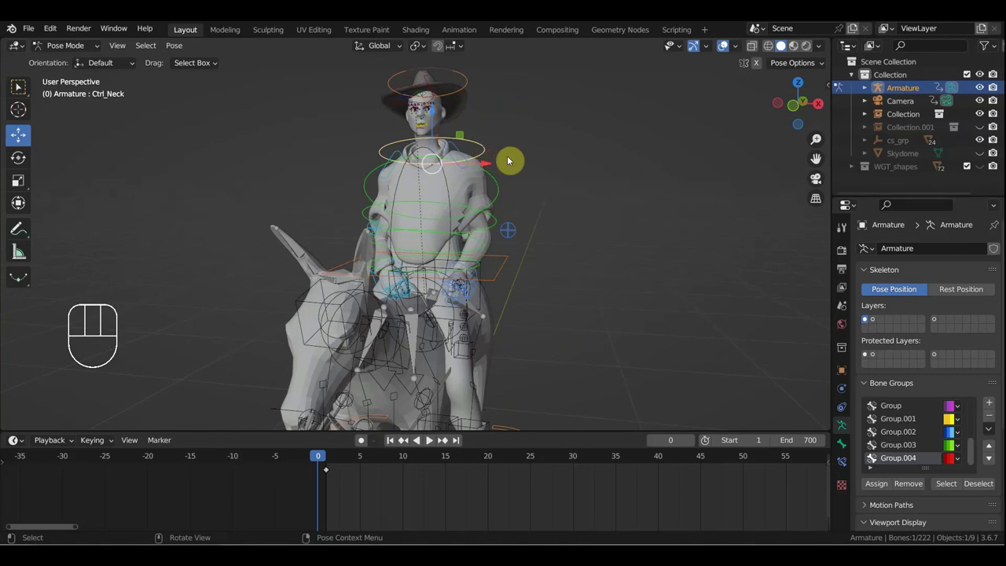
# Step: Key all bones' location and rotation, then move the starting keyframe from frame 0 to frame 1
pyautogui.press('a')
pyautogui.press('i')
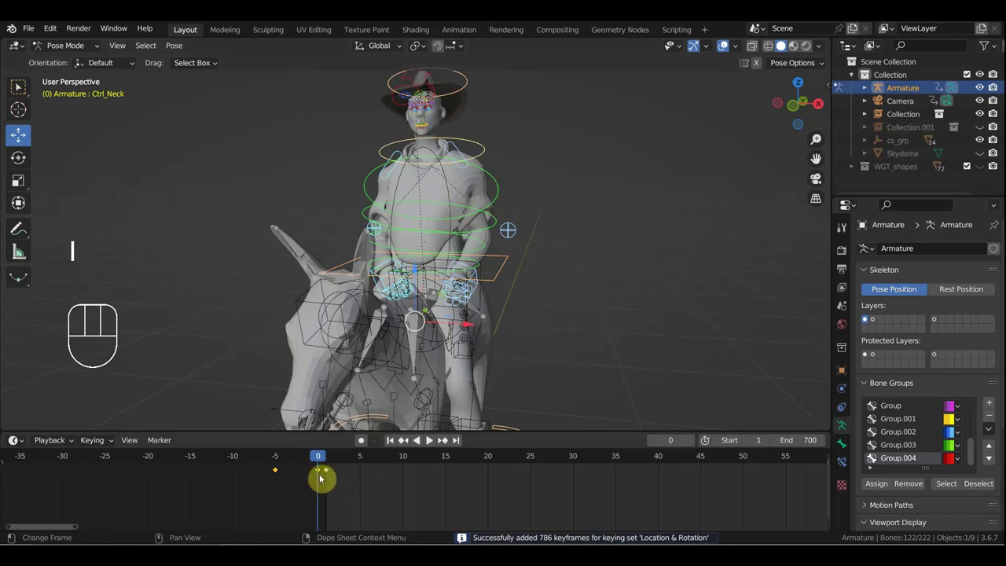
pyautogui.click(320, 473)
pyautogui.press('g')
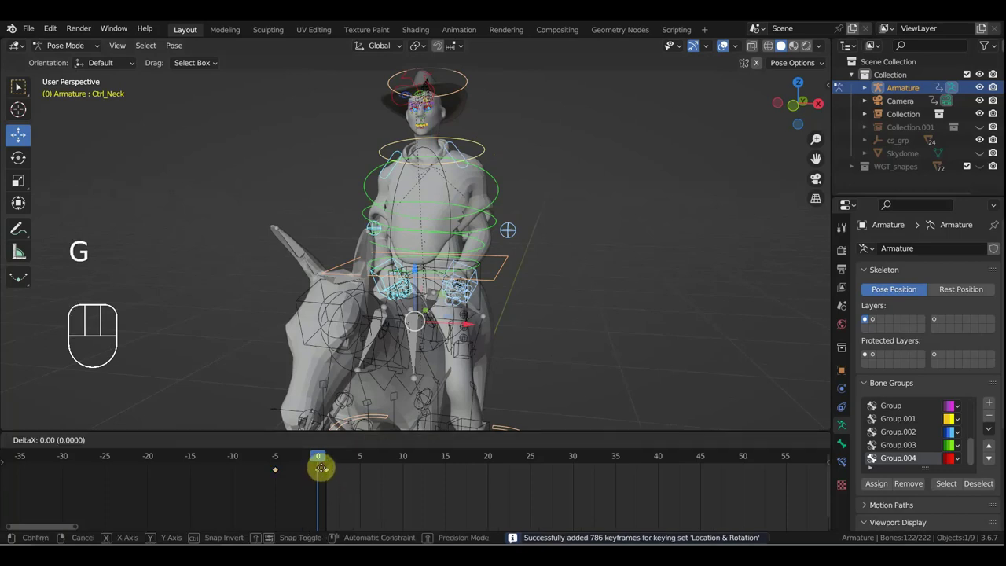
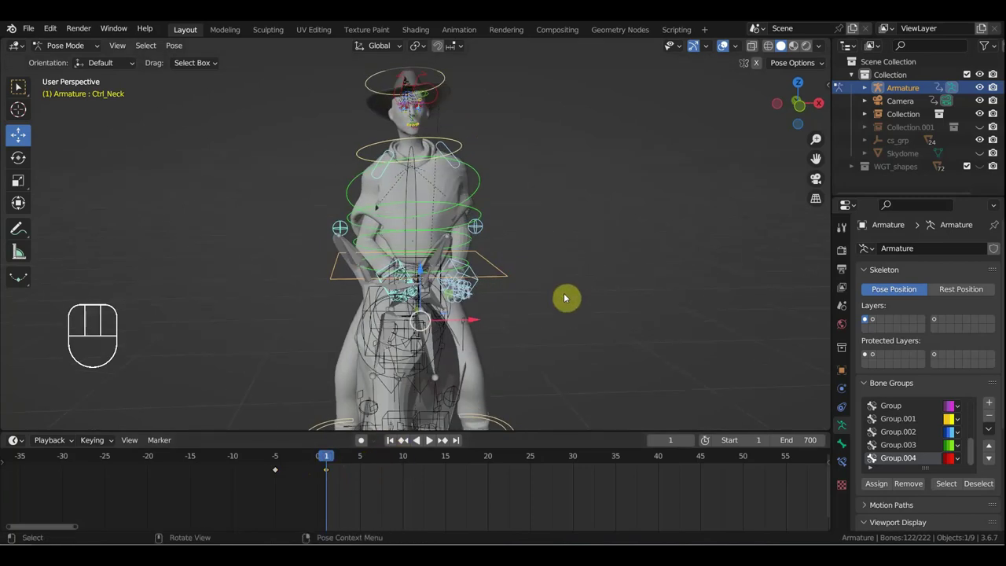
# Step: Orbit the viewport around the seated cowboy toward his head
pyautogui.middleClick(560, 300)
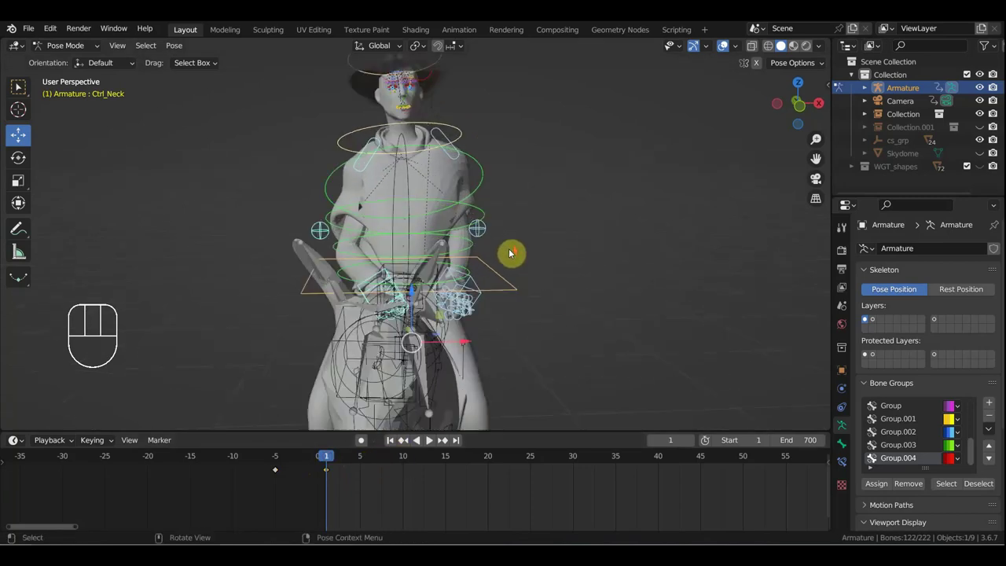
pyautogui.moveTo(514, 262); pyautogui.dragTo(515, 337)
pyautogui.moveTo(532, 314); pyautogui.dragTo(588, 319)
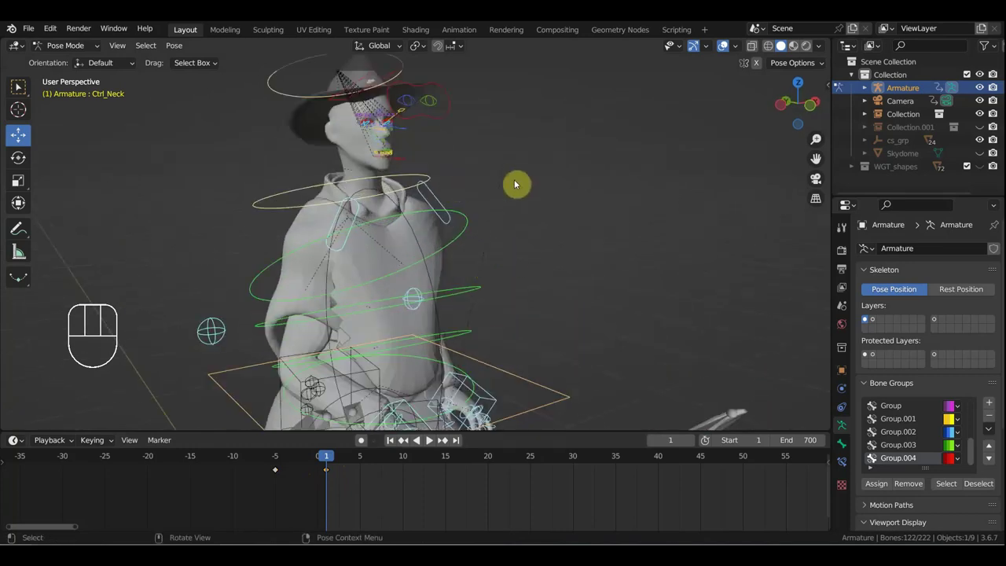
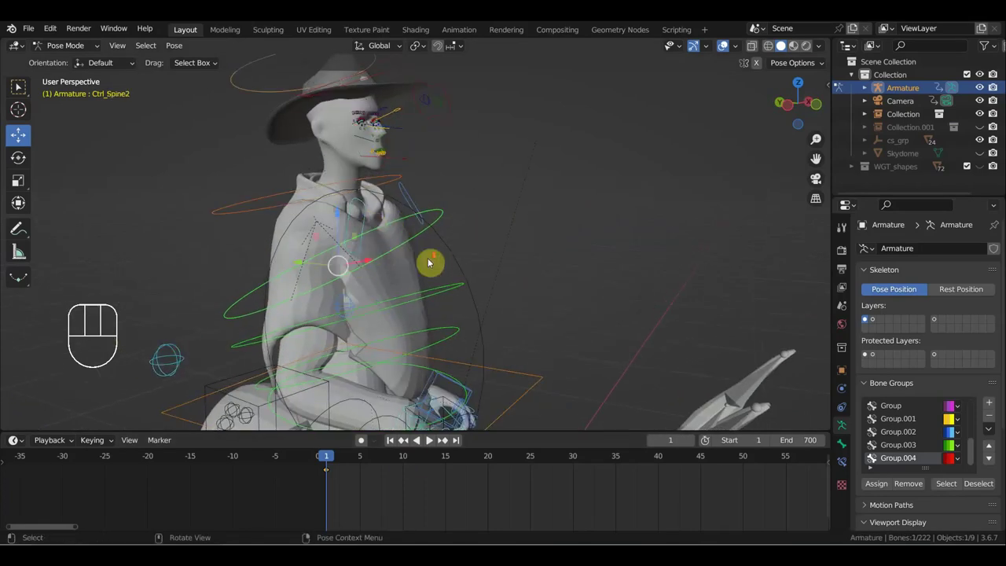
# Step: At frame 10, move Ctrl_Hand_IK_Left up in front of the cowboy's body
pyautogui.moveTo(488, 266); pyautogui.dragTo(512, 294)
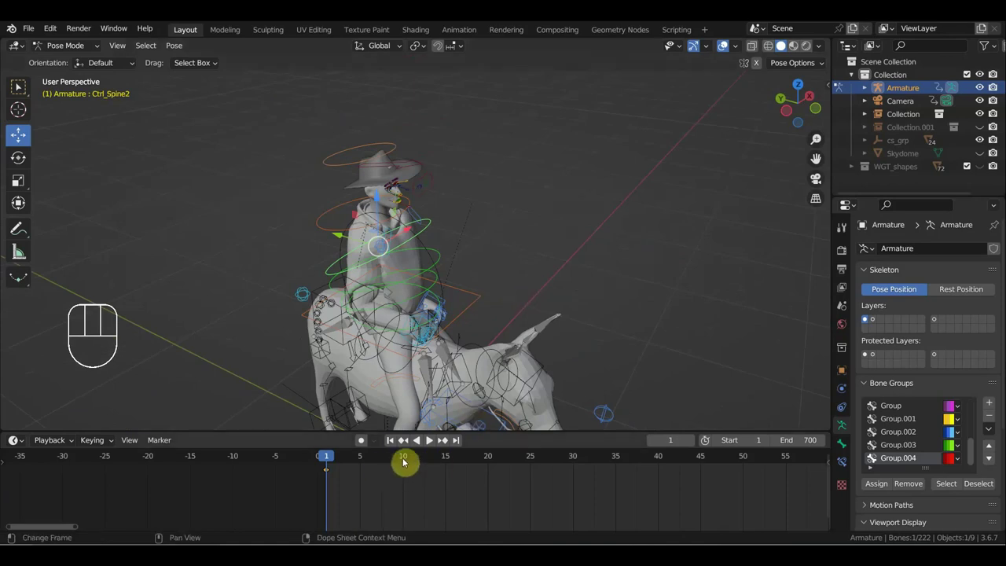
pyautogui.click(407, 459)
pyautogui.press('KP_7')
pyautogui.press('r')
pyautogui.moveTo(551, 279); pyautogui.dragTo(561, 158)
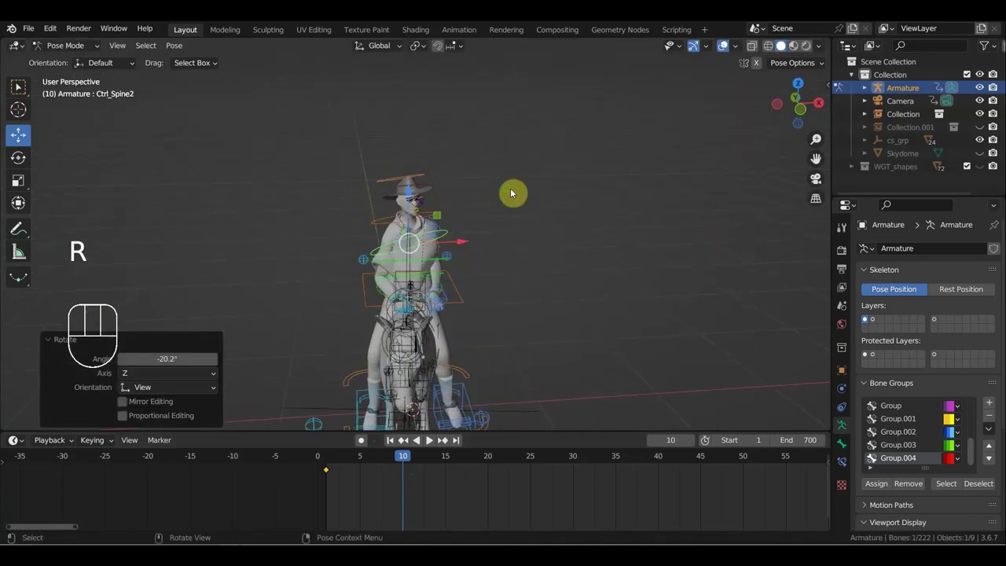
pyautogui.moveTo(492, 162); pyautogui.dragTo(561, 142)
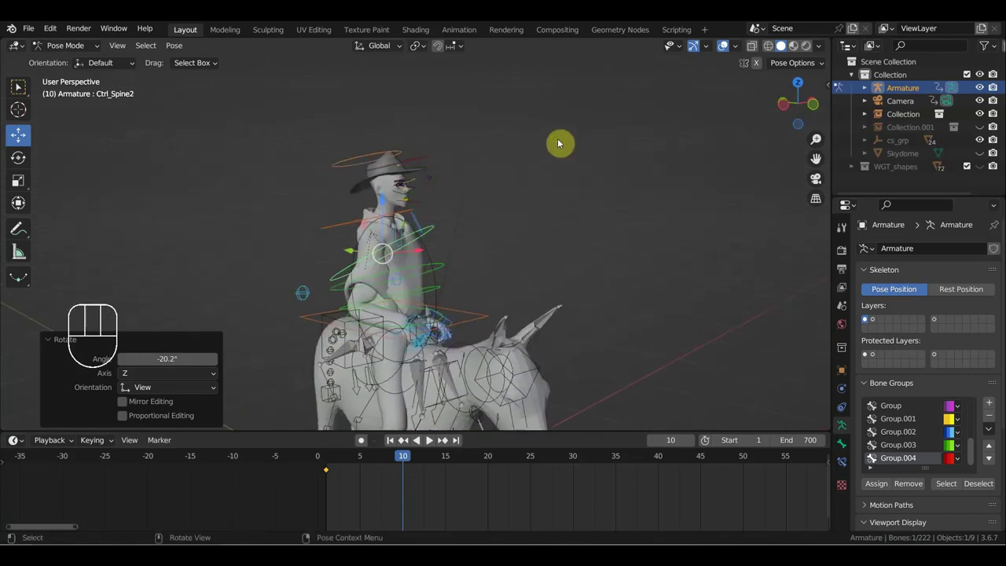
pyautogui.moveTo(529, 173); pyautogui.dragTo(469, 178)
pyautogui.click(462, 320)
pyautogui.press('g')
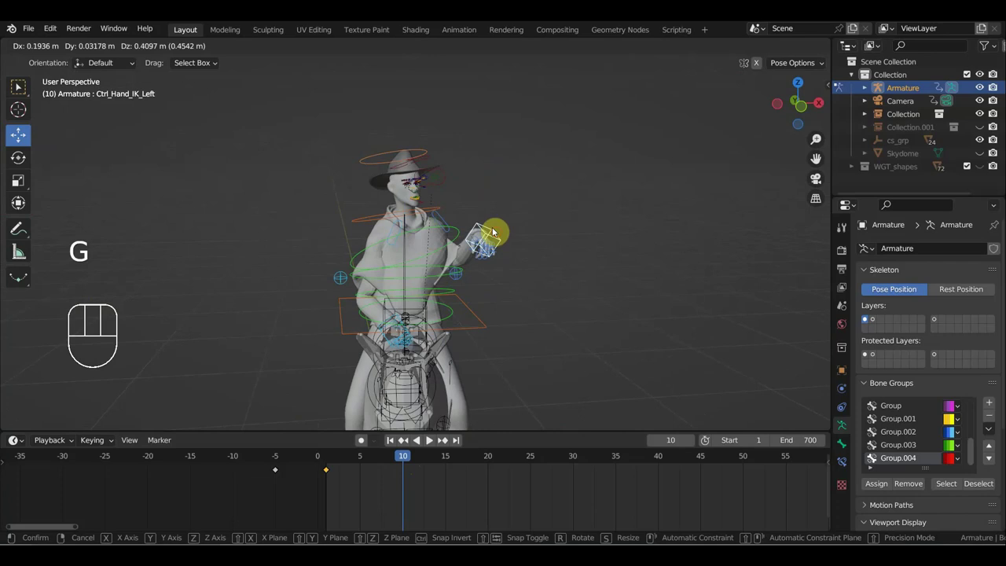
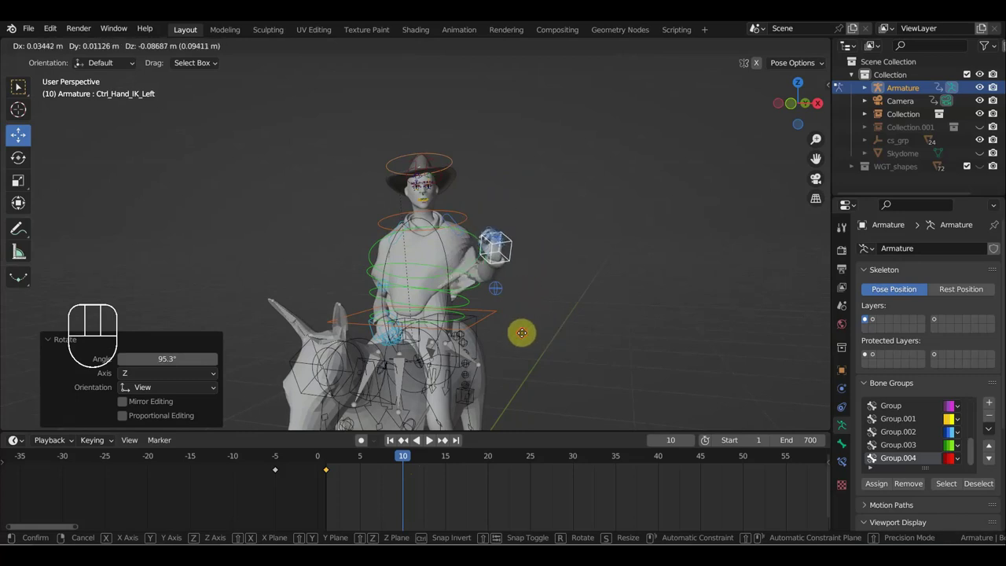
pyautogui.moveTo(547, 310); pyautogui.dragTo(552, 292)
pyautogui.moveTo(601, 255); pyautogui.dragTo(643, 252)
pyautogui.moveTo(516, 202); pyautogui.dragTo(563, 259)
# Step: Clear and re-pose the left hand control, rotating it upright and twisting it into a wave
pyautogui.press('alt+g')
pyautogui.press('alt+r')
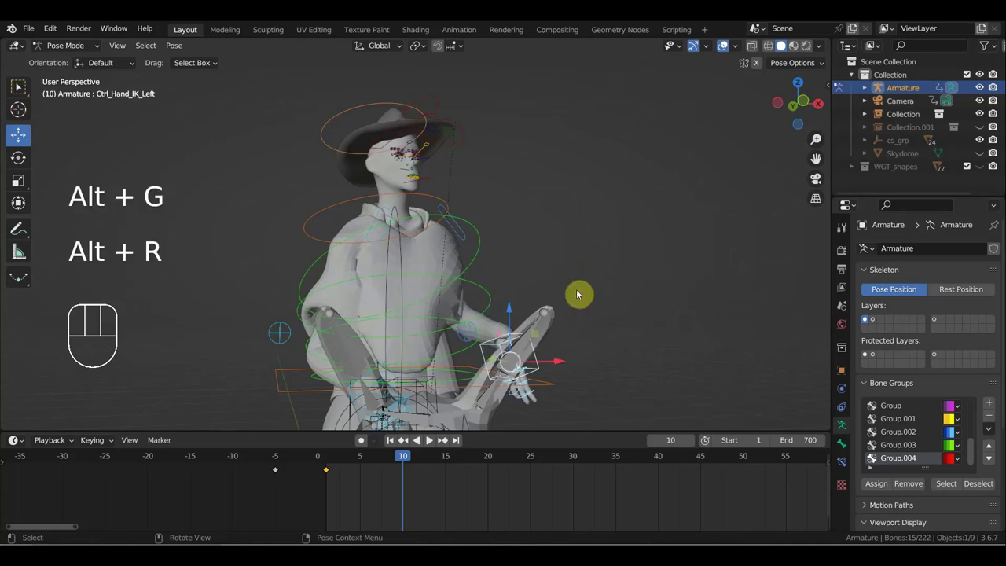
pyautogui.click(495, 345)
pyautogui.press('g')
pyautogui.press('r')
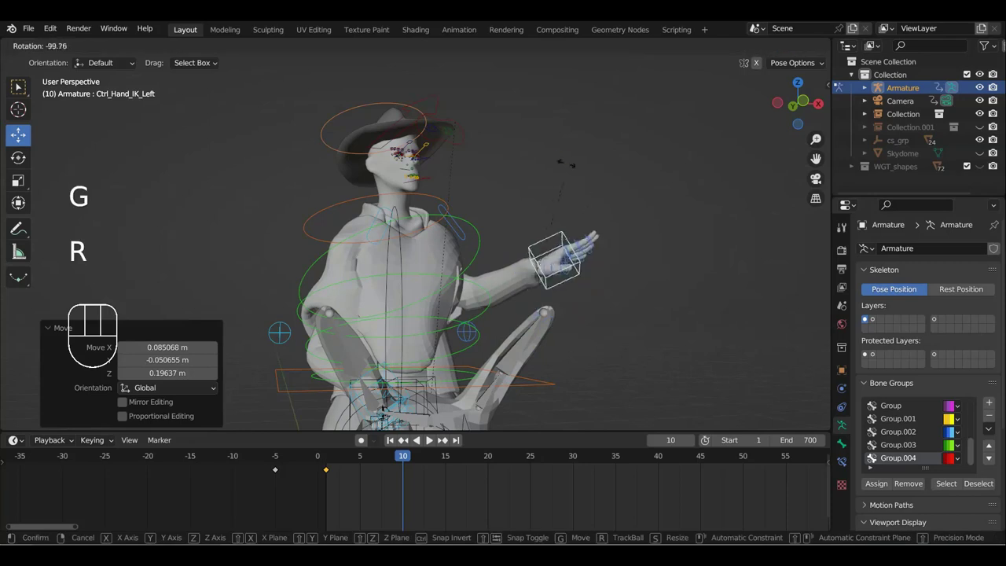
pyautogui.moveTo(641, 261); pyautogui.dragTo(607, 272)
pyautogui.moveTo(619, 271); pyautogui.dragTo(593, 318)
pyautogui.moveTo(614, 311); pyautogui.dragTo(536, 264)
pyautogui.moveTo(534, 276); pyautogui.dragTo(528, 261)
pyautogui.press('g')
pyautogui.press('g')
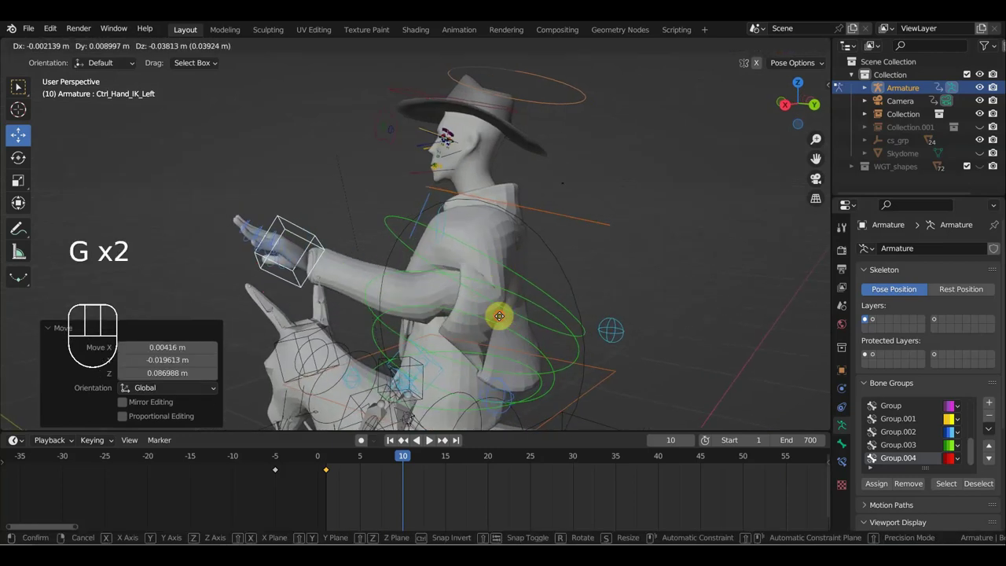
pyautogui.press('r')
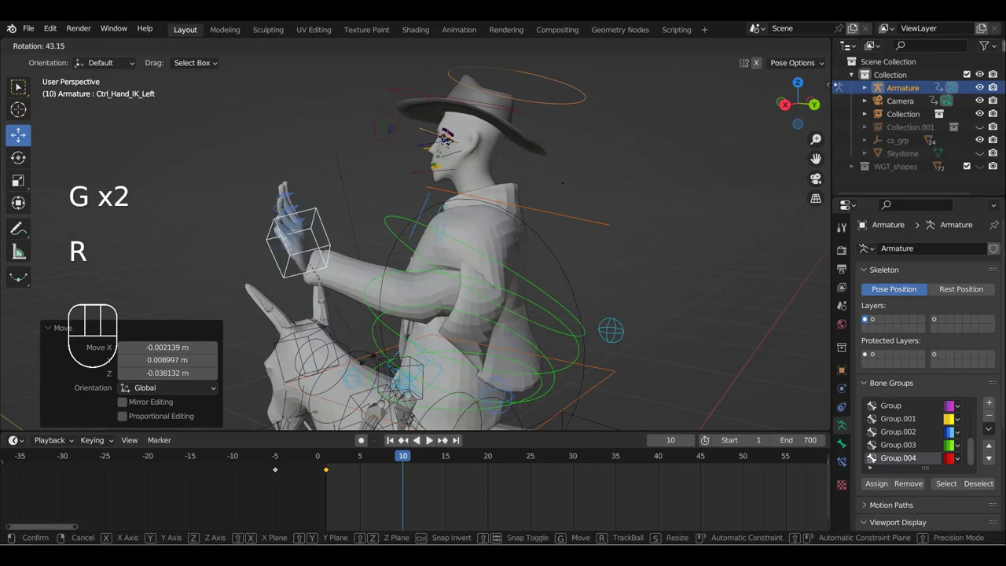
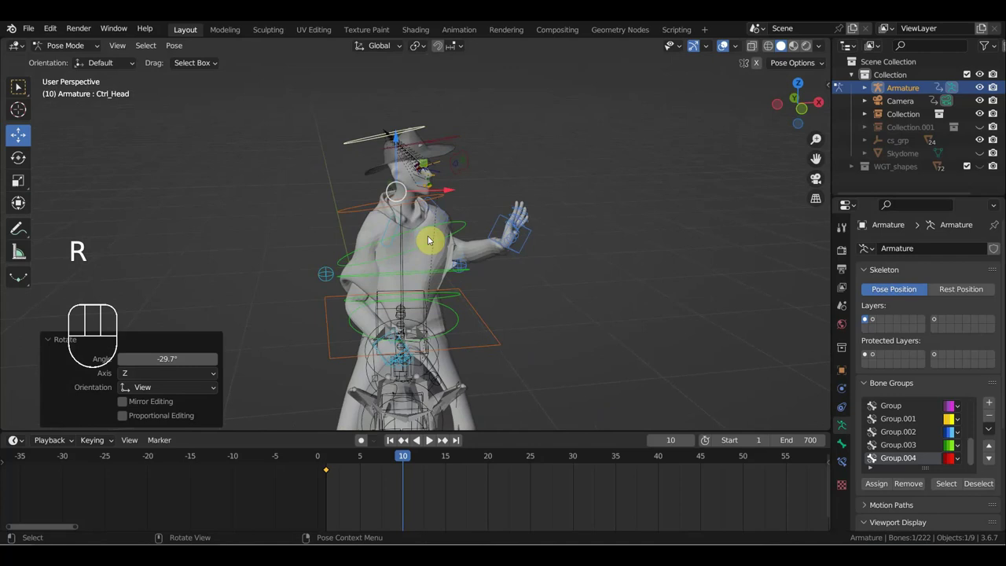
# Step: Tilt Ctrl_Head slightly, then key Location & Rotation for all bones at frame 10
pyautogui.press('r')
pyautogui.moveTo(452, 195); pyautogui.dragTo(390, 196)
pyautogui.press('r')
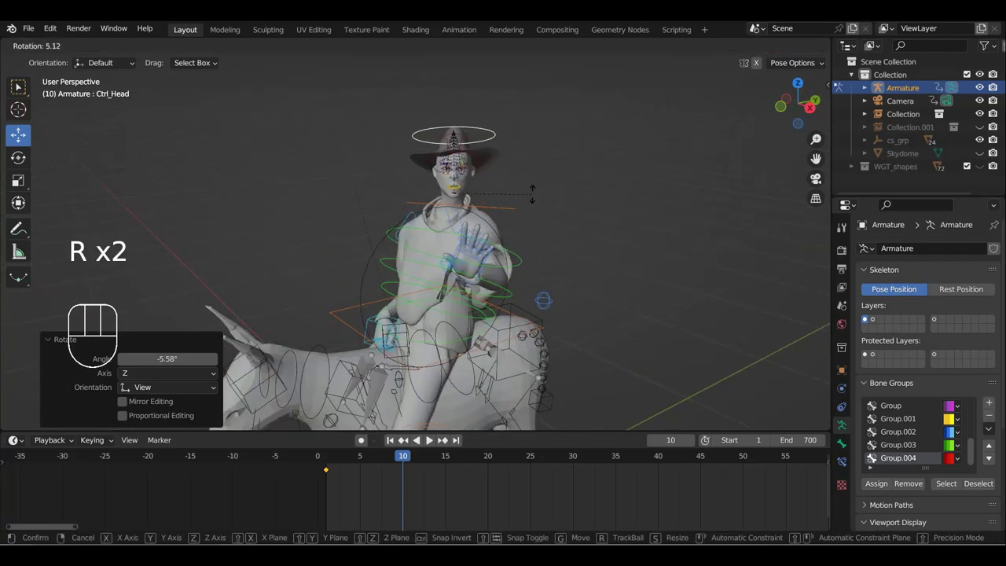
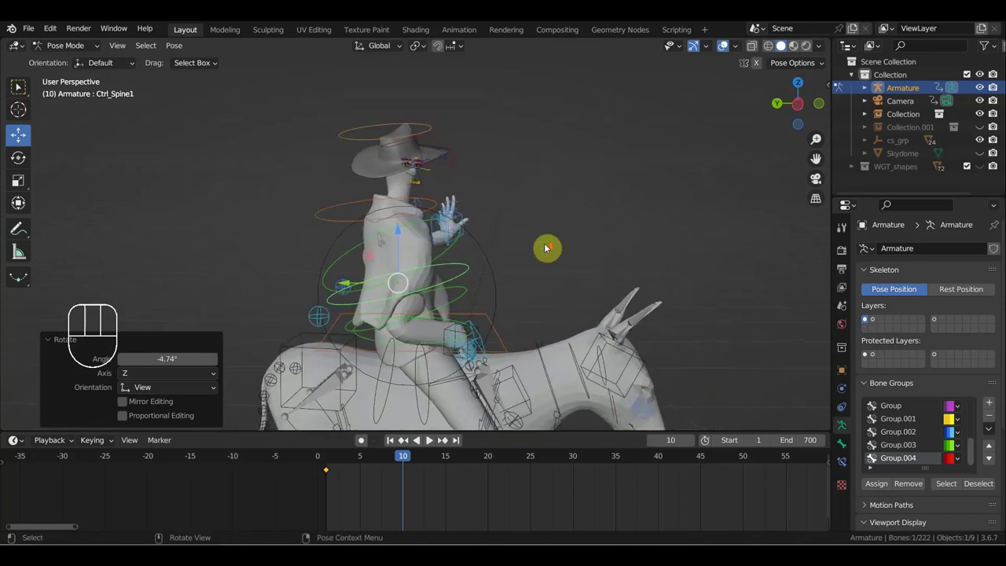
pyautogui.moveTo(545, 247); pyautogui.dragTo(447, 262)
pyautogui.moveTo(616, 242); pyautogui.dragTo(590, 242)
pyautogui.click(430, 142)
pyautogui.moveTo(490, 161); pyautogui.dragTo(501, 158)
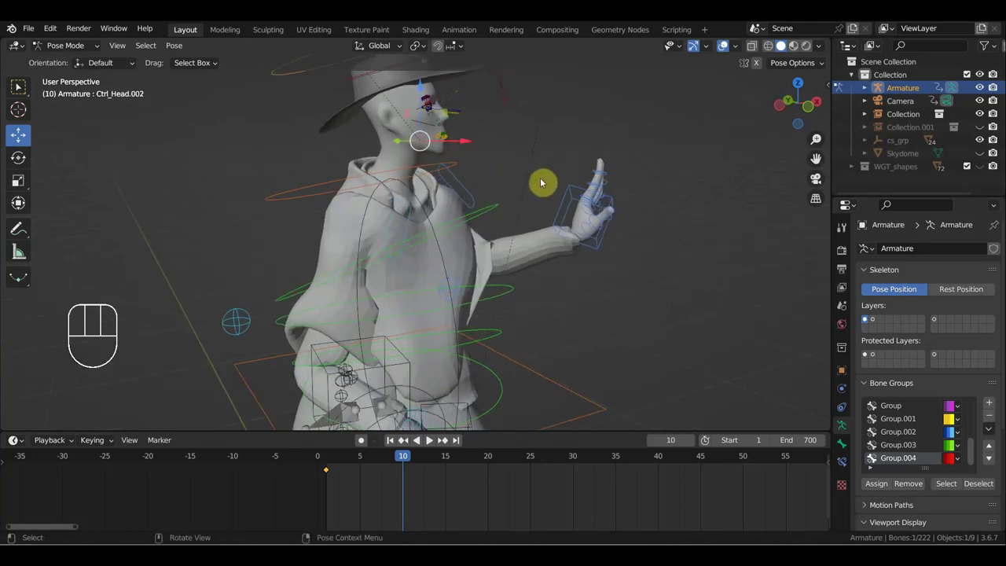
pyautogui.press('r')
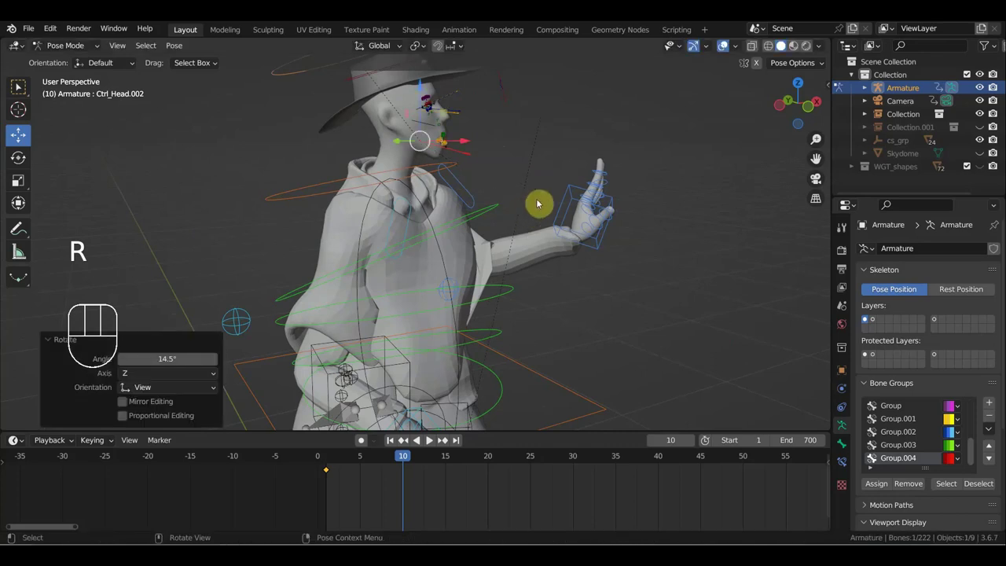
pyautogui.press('a')
pyautogui.press('i')
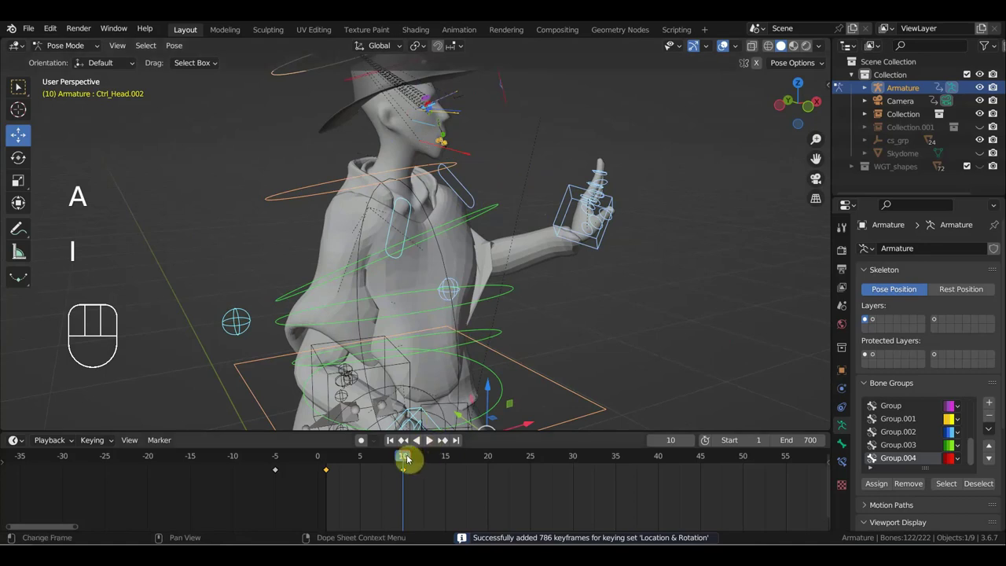
# Step: At frame 15, shift Ctrl_Hand_IK_Left into the next wave position and inspect face and hand
pyautogui.moveTo(411, 457); pyautogui.dragTo(449, 459)
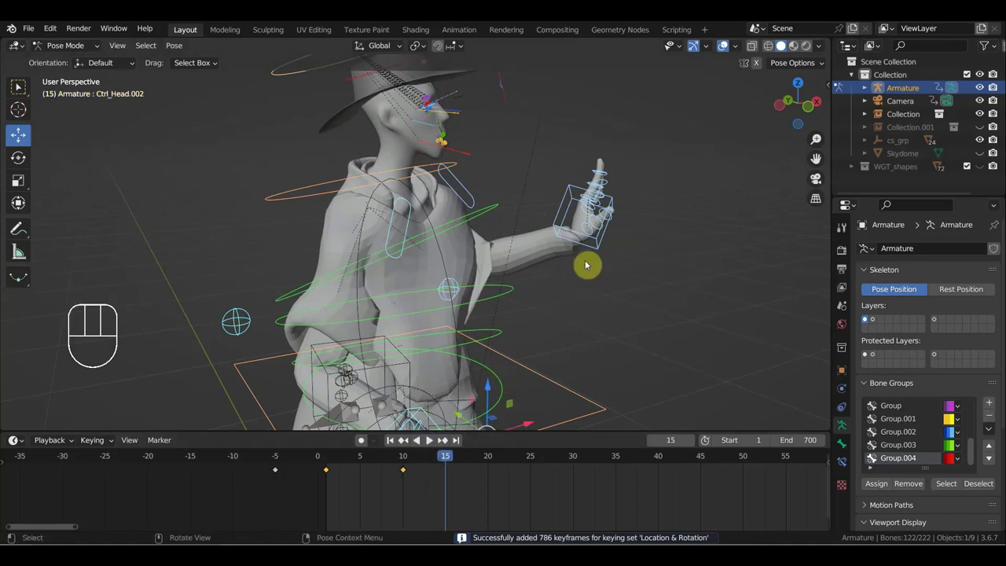
pyautogui.press('g')
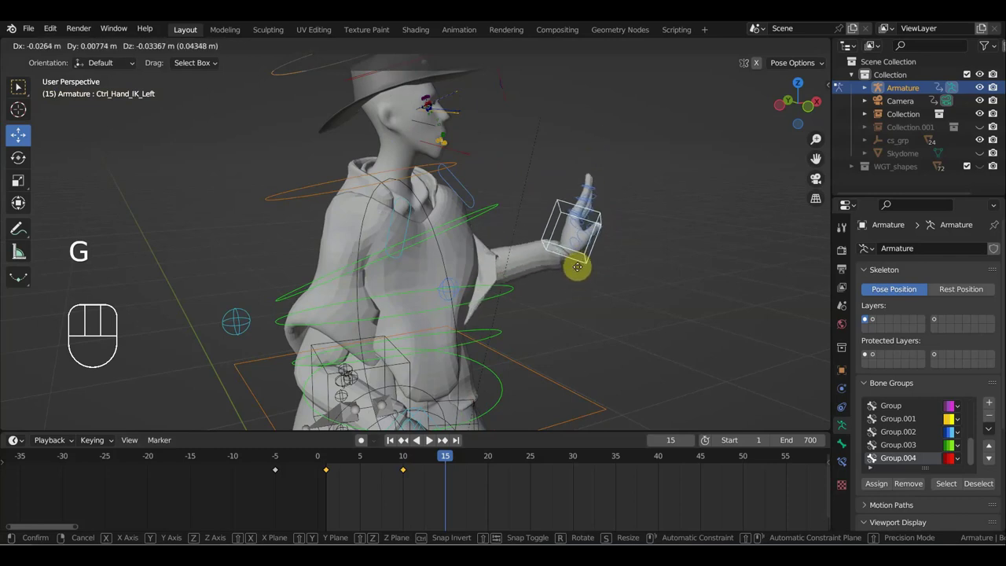
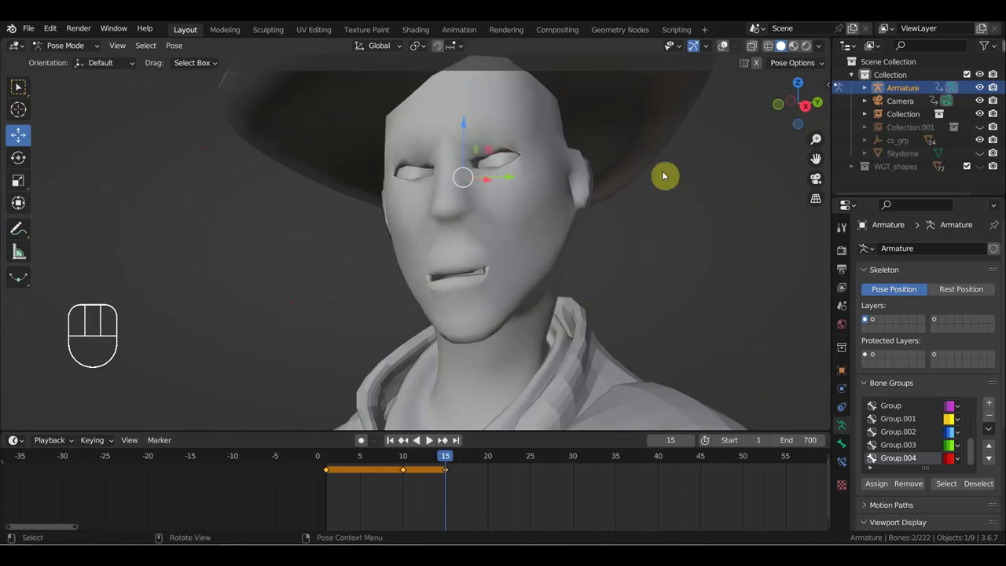
pyautogui.moveTo(614, 183); pyautogui.dragTo(623, 183)
pyautogui.moveTo(578, 193); pyautogui.dragTo(646, 206)
pyautogui.moveTo(624, 287); pyautogui.dragTo(655, 280)
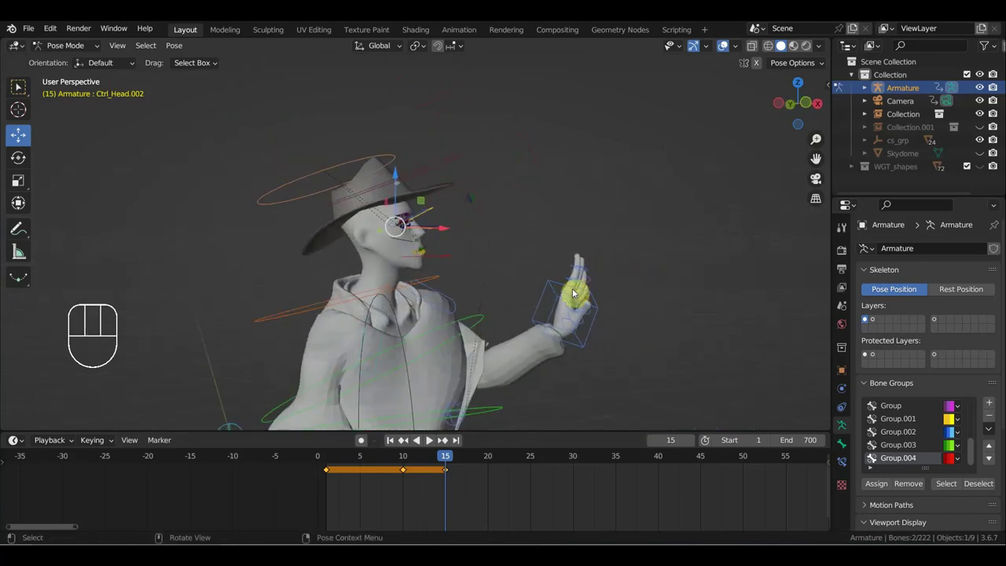
pyautogui.moveTo(436, 329); pyautogui.dragTo(499, 348)
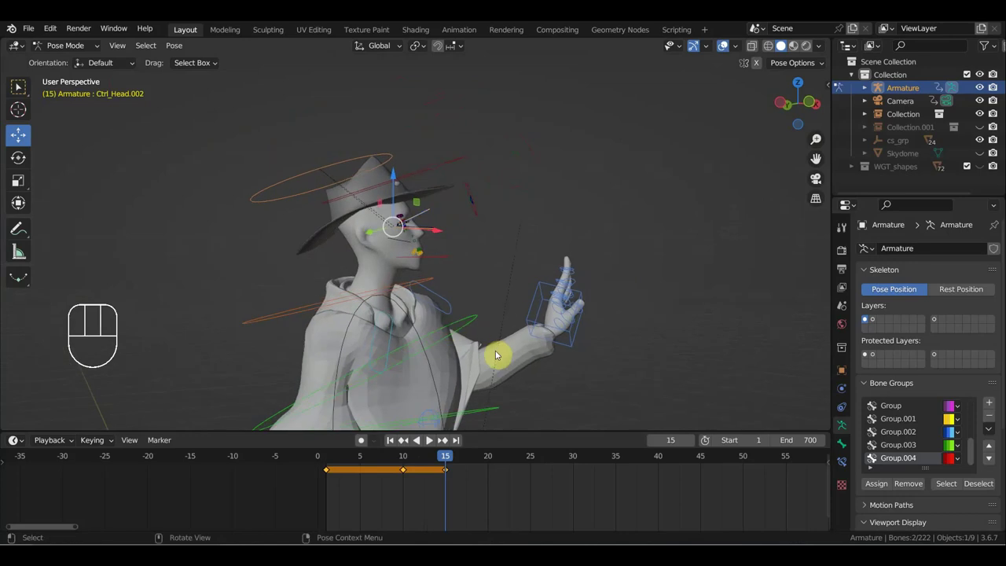
pyautogui.moveTo(475, 352); pyautogui.dragTo(427, 352)
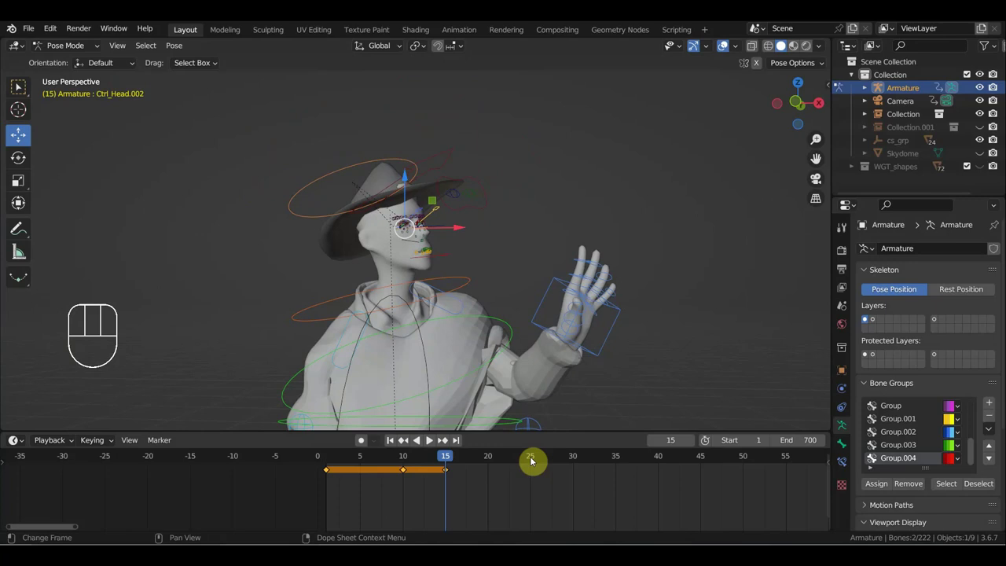
# Step: At frame 20, shift the left hand control to a new spot and rotate it sideways
pyautogui.click(492, 461)
pyautogui.click(597, 352)
pyautogui.press('g')
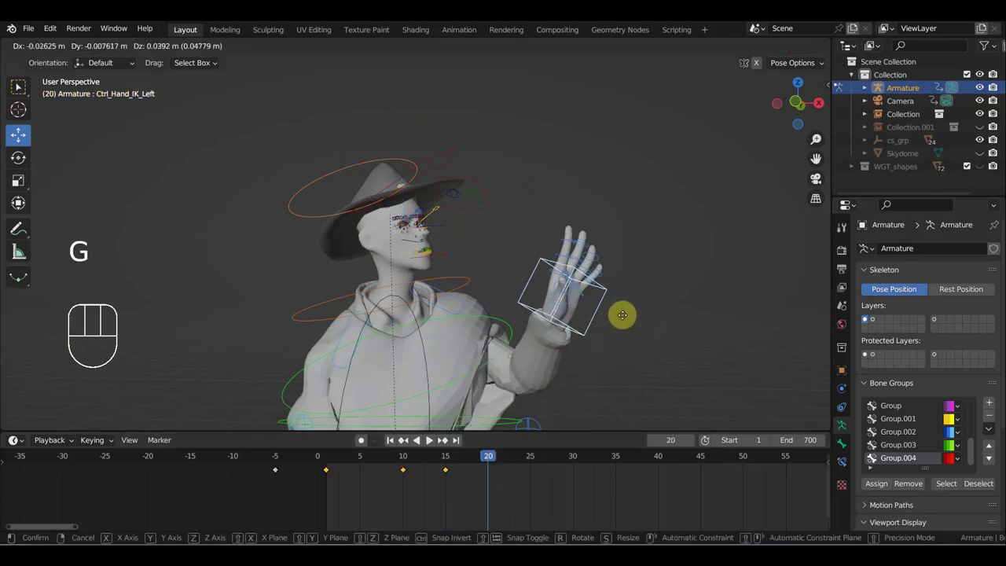
pyautogui.moveTo(631, 280); pyautogui.dragTo(627, 347)
pyautogui.press('r')
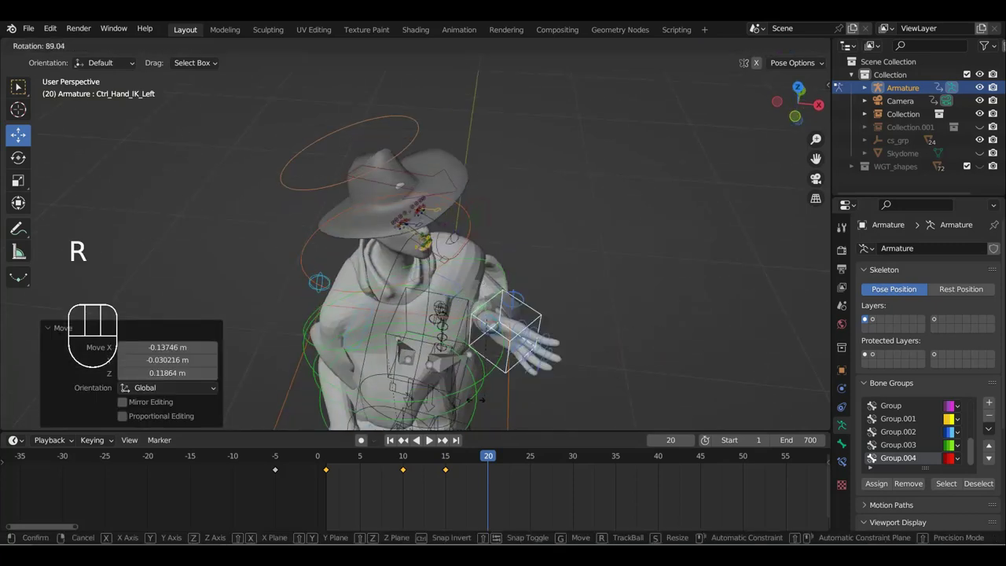
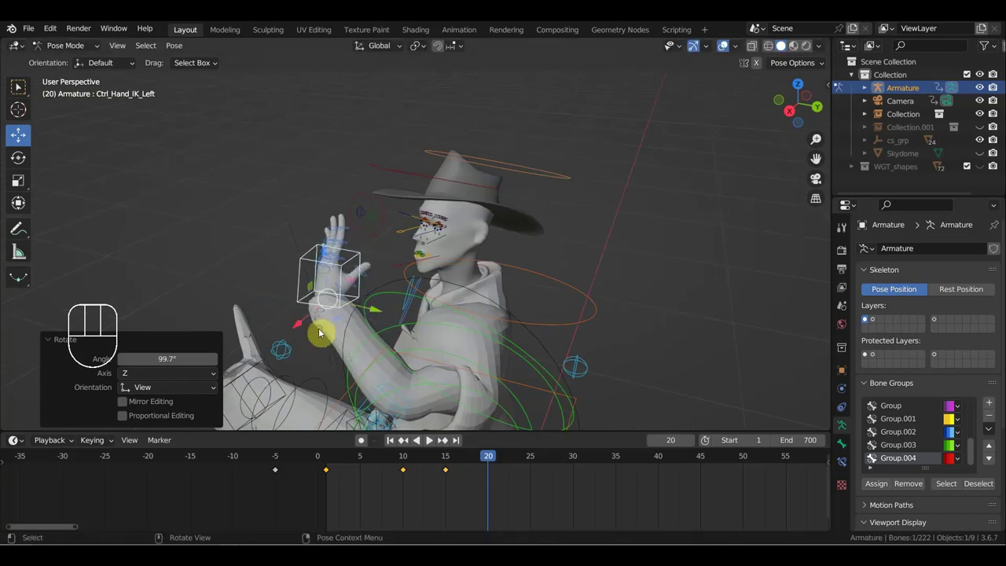
pyautogui.middleClick(304, 250)
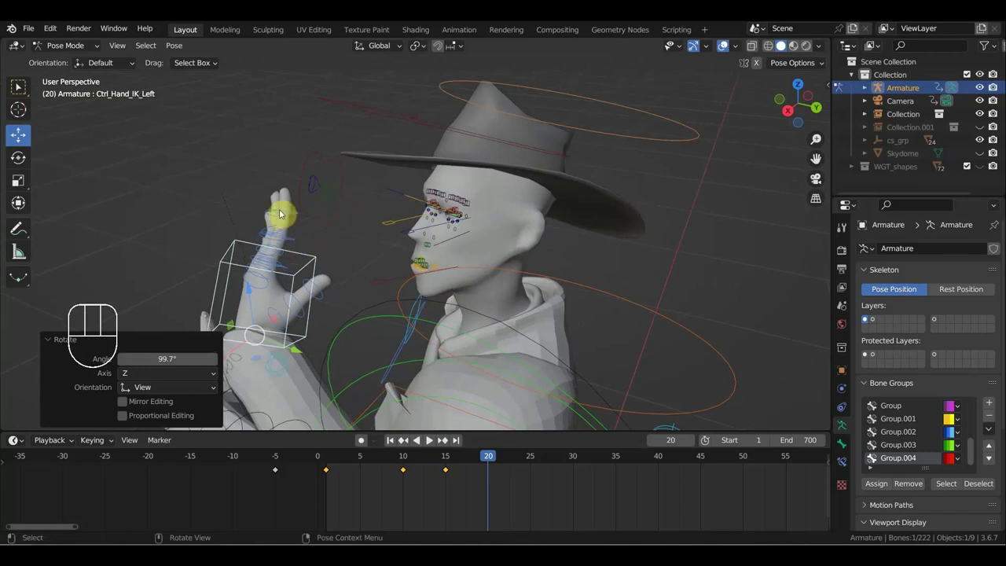
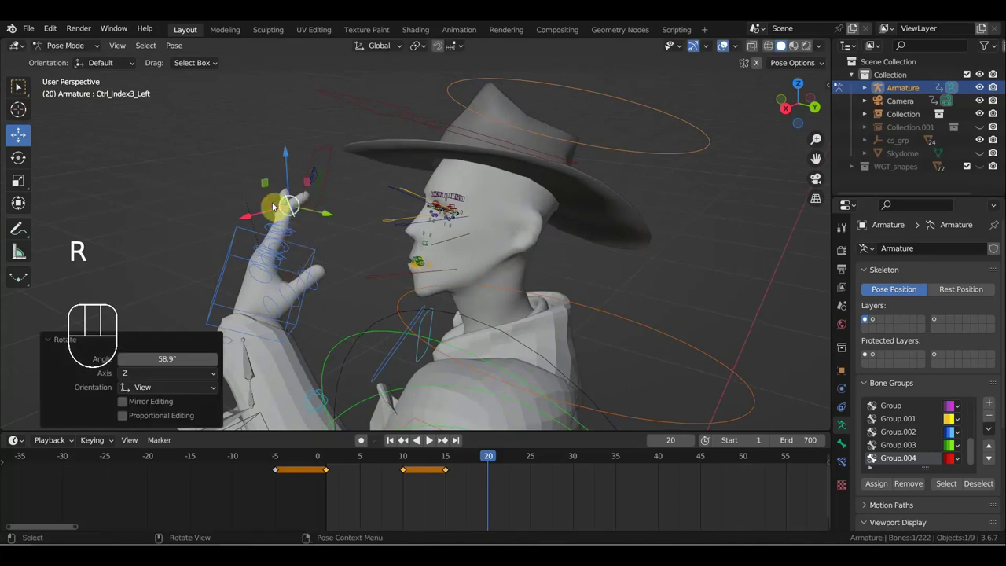
pyautogui.press('r')
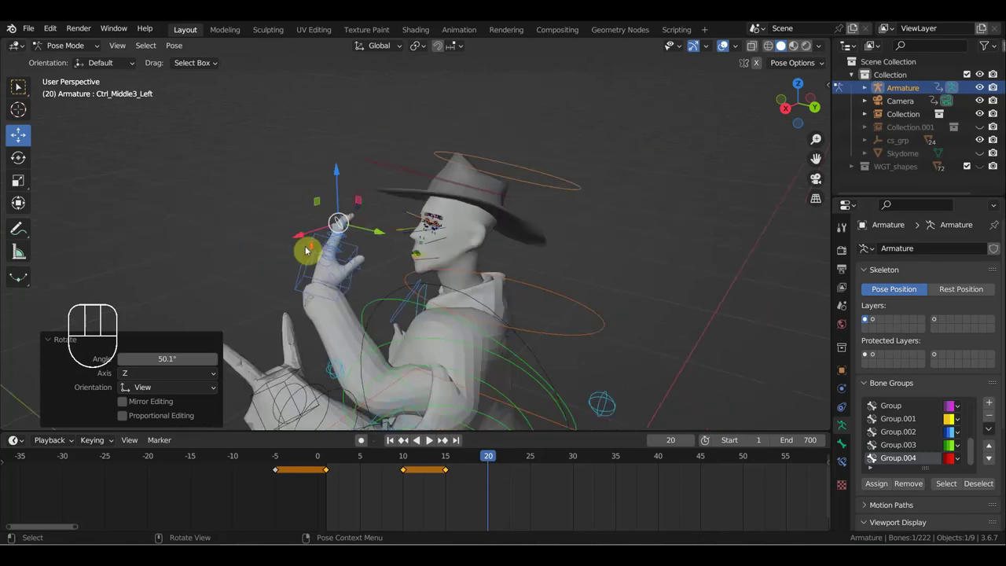
# Step: Rotate Ctrl_Neck to tilt the neck and select the upper spine control
pyautogui.moveTo(371, 256); pyautogui.dragTo(422, 243)
pyautogui.click(535, 297)
pyautogui.moveTo(575, 294); pyautogui.dragTo(553, 296)
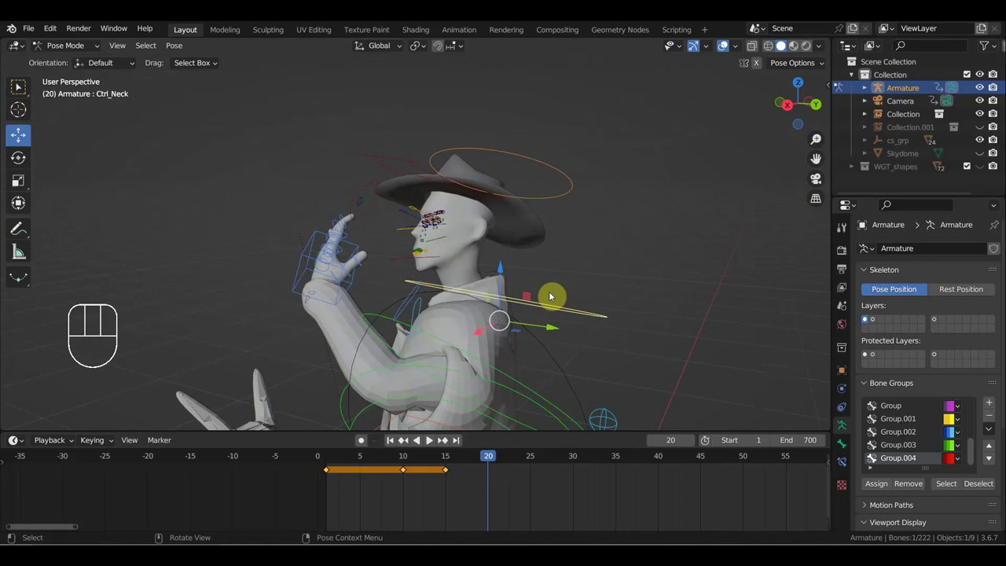
pyautogui.press('r')
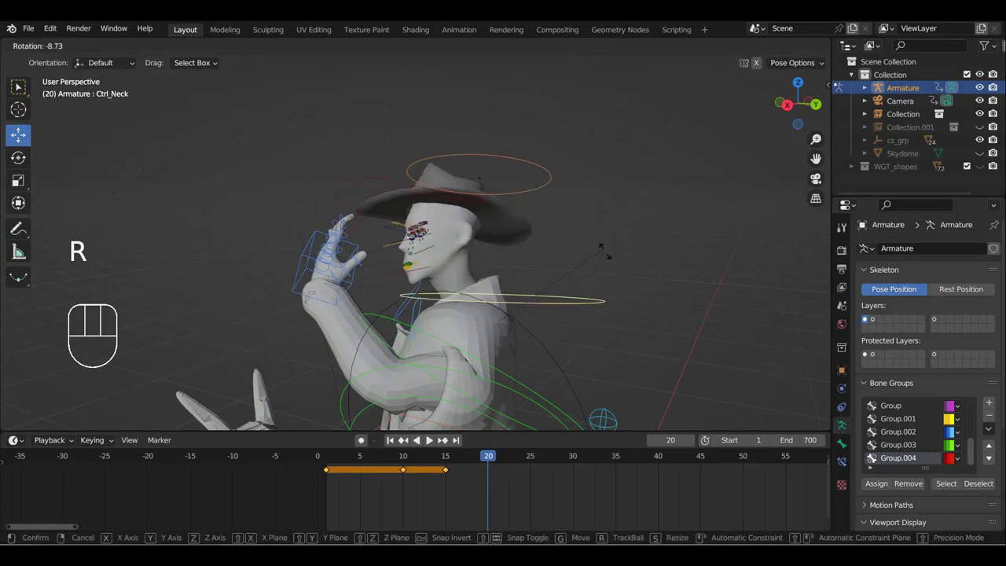
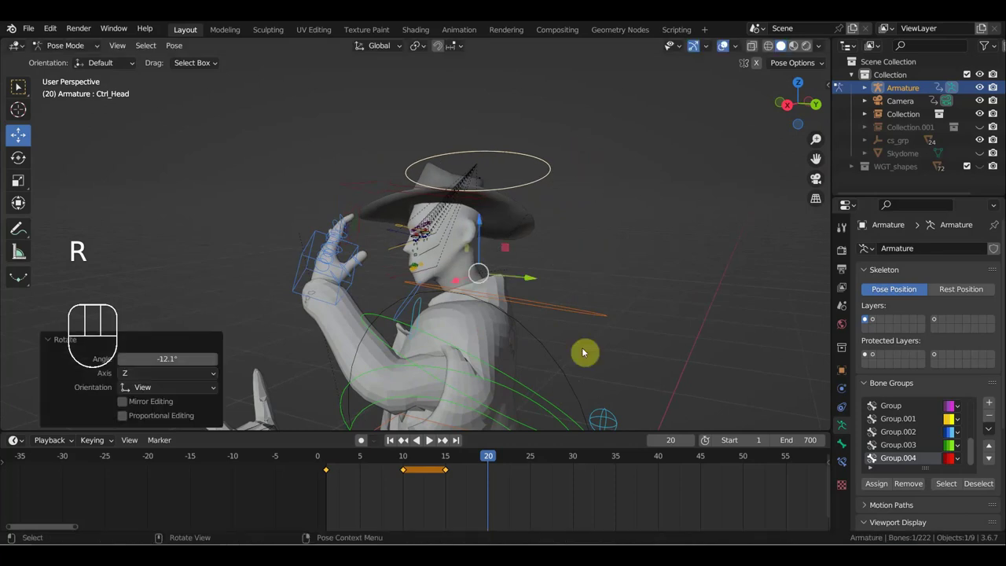
pyautogui.click(537, 390)
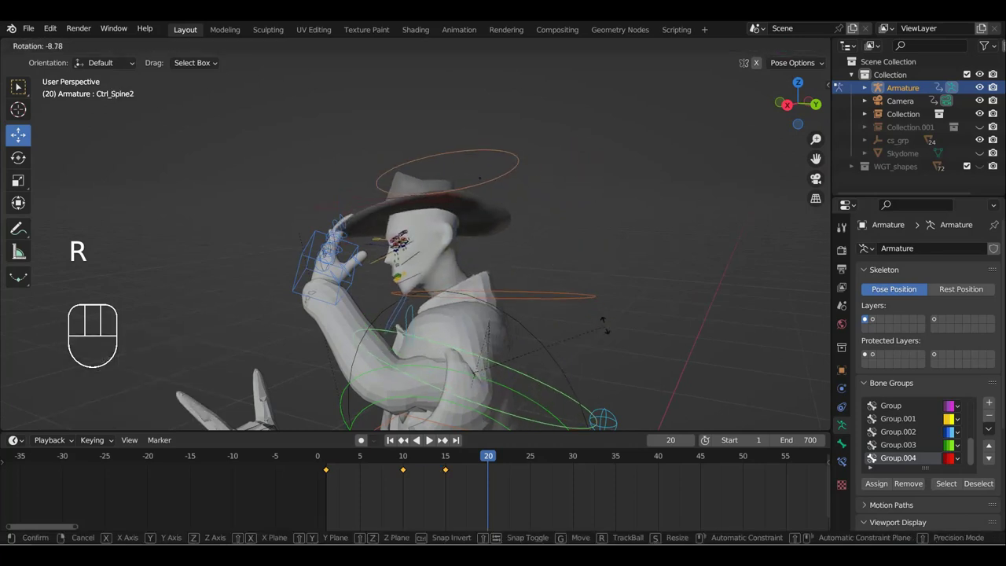
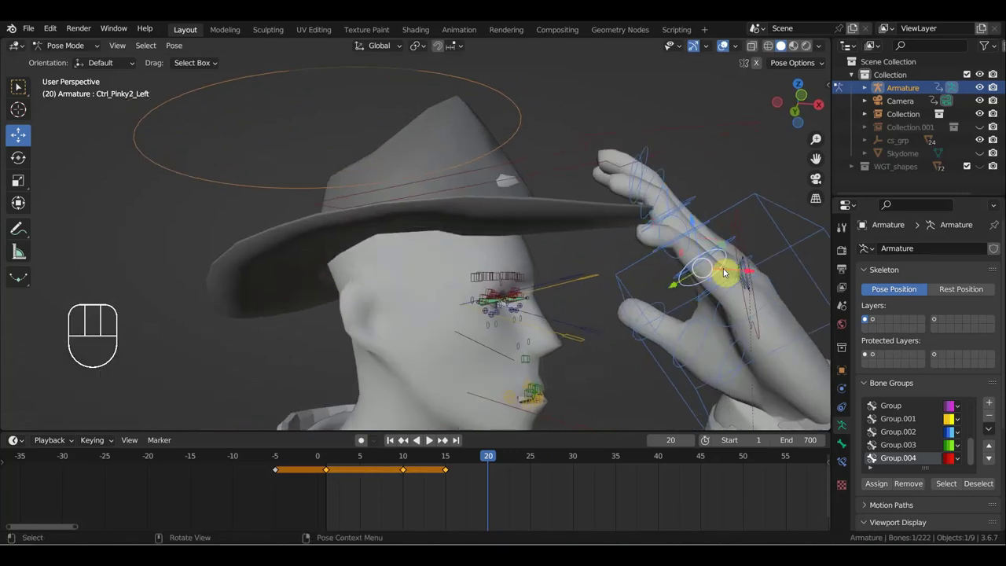
# Step: Rotate Ctrl_Pinky2_Left and Ctrl_Ring3_Left to curl the fingers, then frame the head in view
pyautogui.press('r')
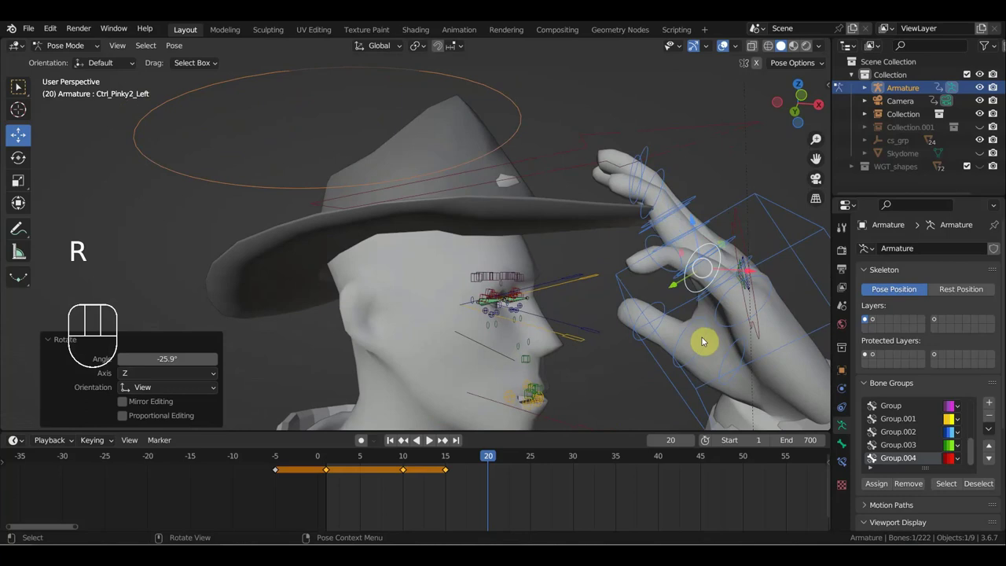
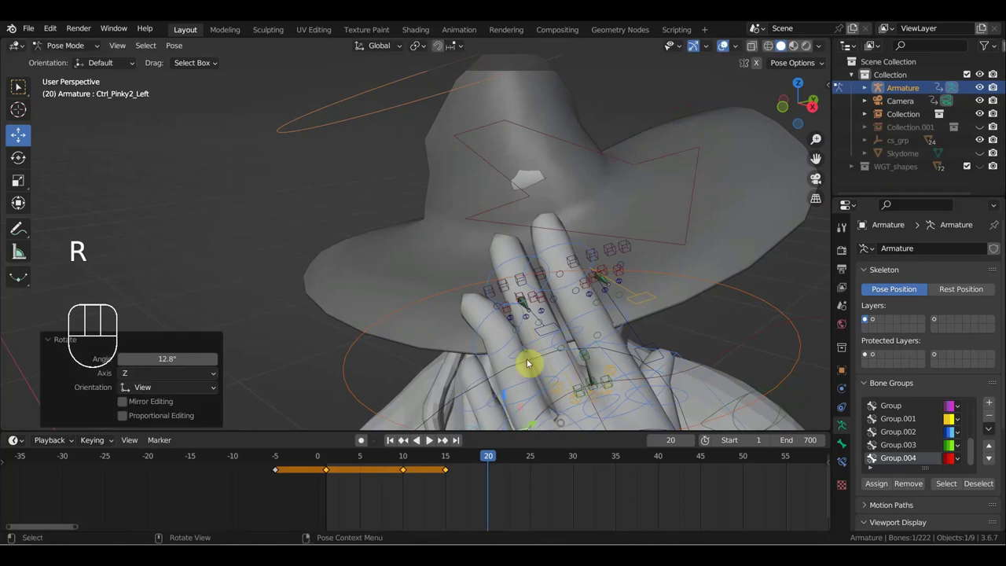
pyautogui.press('r')
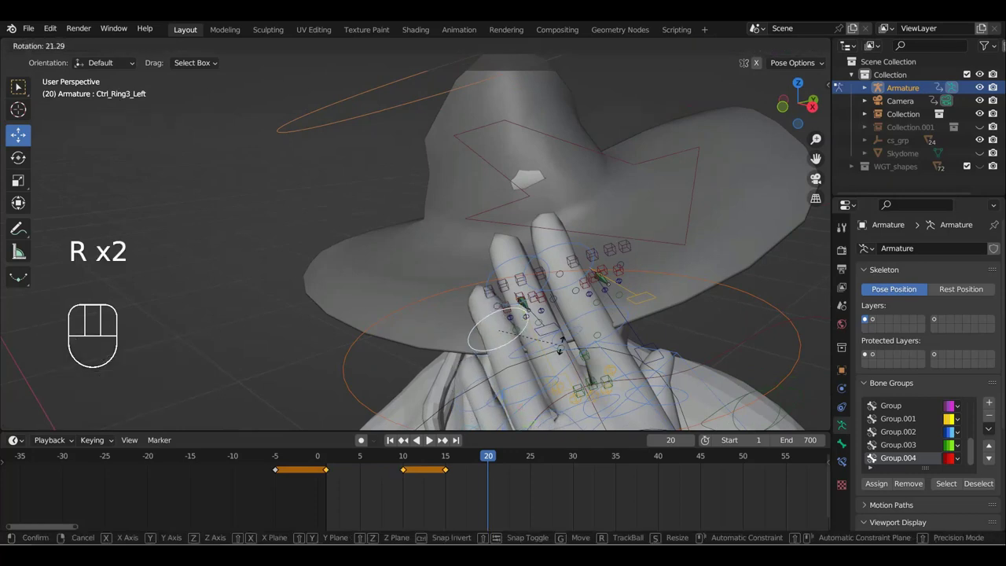
pyautogui.moveTo(527, 319); pyautogui.dragTo(477, 319)
pyautogui.moveTo(479, 312); pyautogui.dragTo(496, 267)
pyautogui.moveTo(496, 267); pyautogui.dragTo(356, 228)
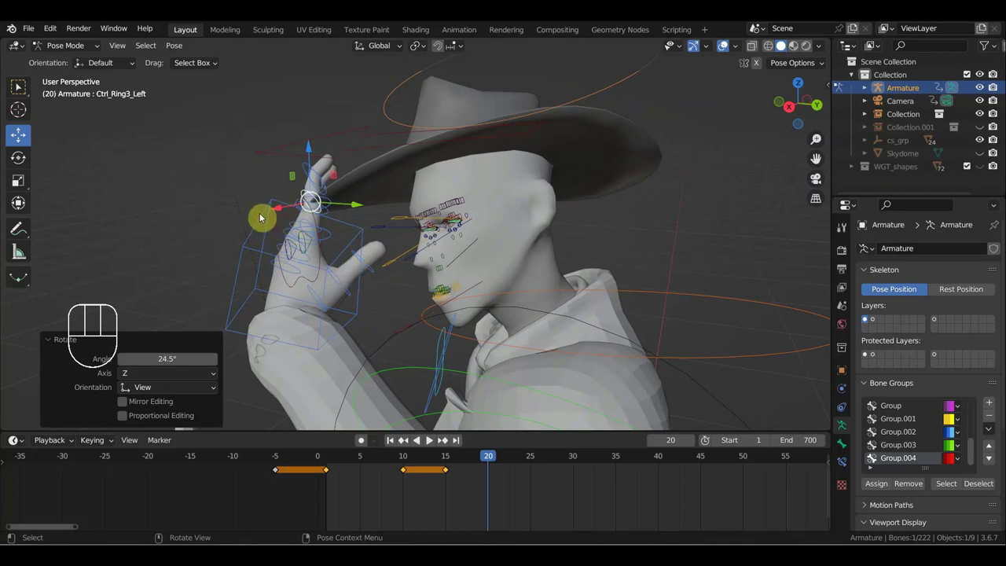
# Step: Move Ctrl_Hand_IK_Left up beside the hat brim and rotate it into place
pyautogui.click(264, 214)
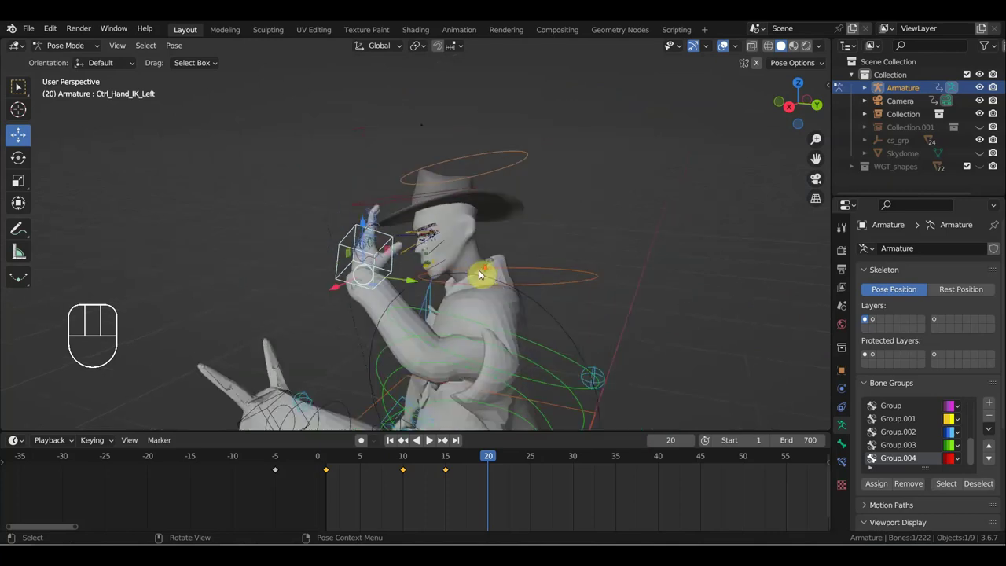
pyautogui.moveTo(492, 284); pyautogui.dragTo(497, 252)
pyautogui.moveTo(502, 256); pyautogui.dragTo(451, 280)
pyautogui.moveTo(486, 262); pyautogui.dragTo(483, 263)
pyautogui.middleClick(470, 262)
pyautogui.click(489, 179)
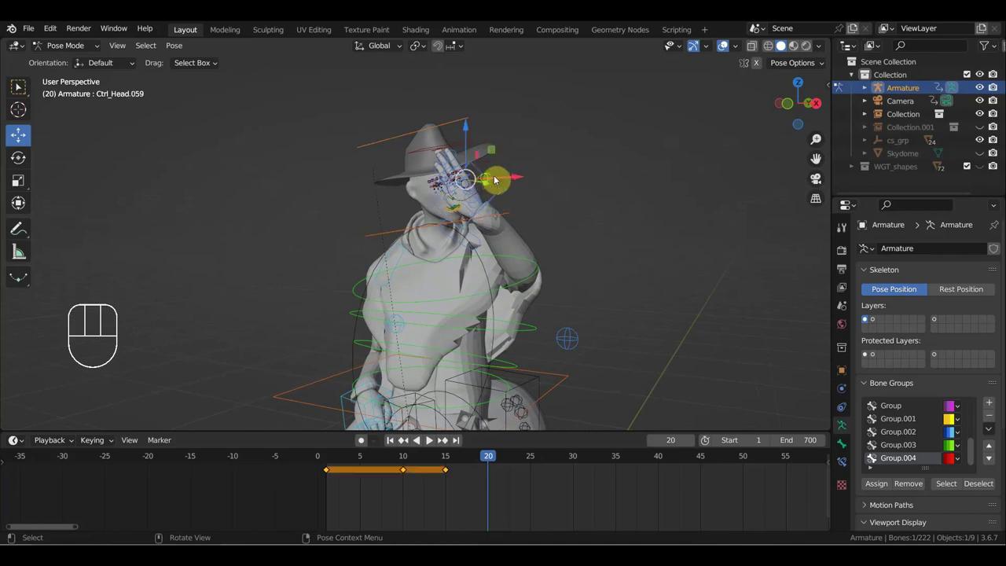
pyautogui.press('g')
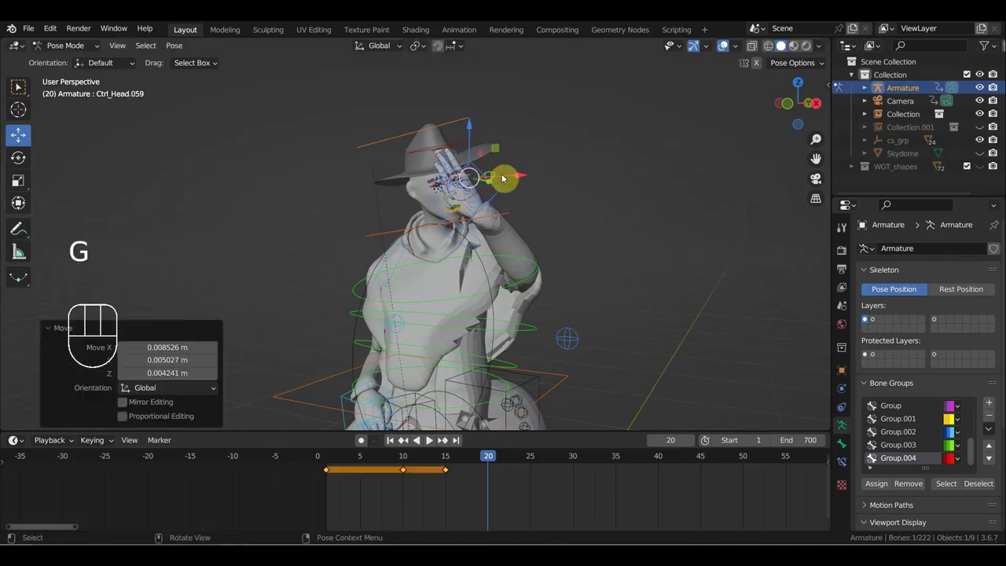
pyautogui.press('ctrl+z')
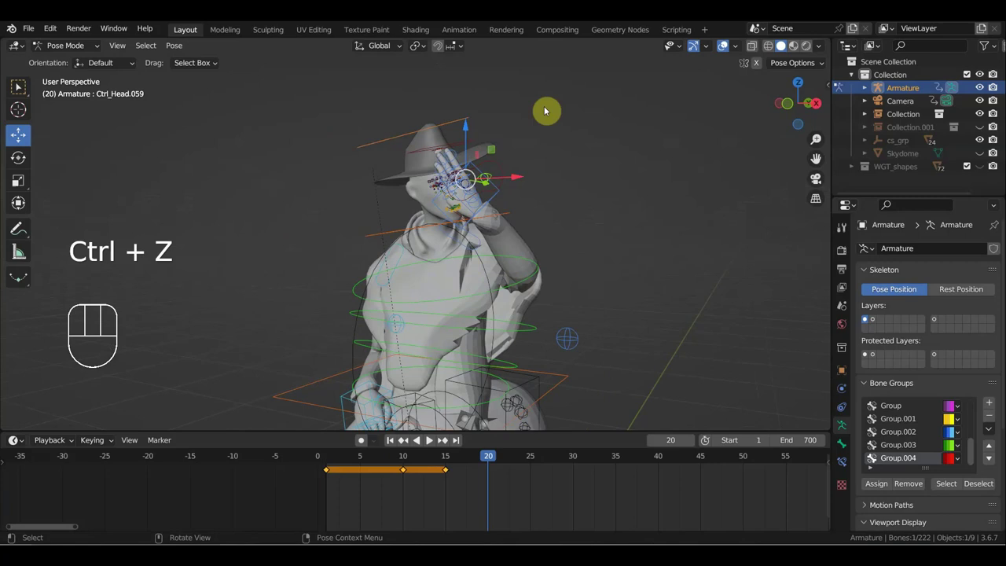
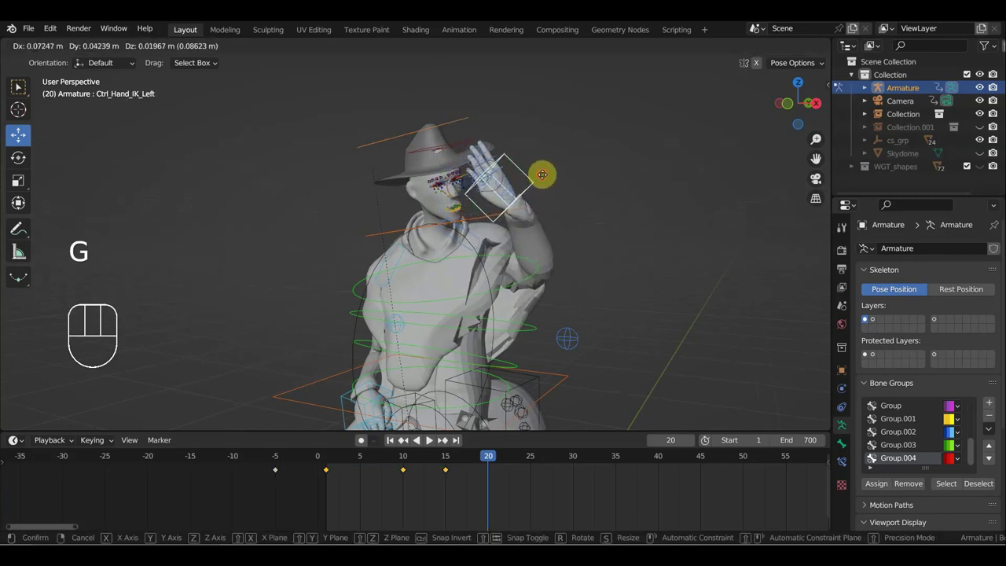
pyautogui.moveTo(589, 181); pyautogui.dragTo(675, 170)
pyautogui.scroll(-3)
pyautogui.press('r')
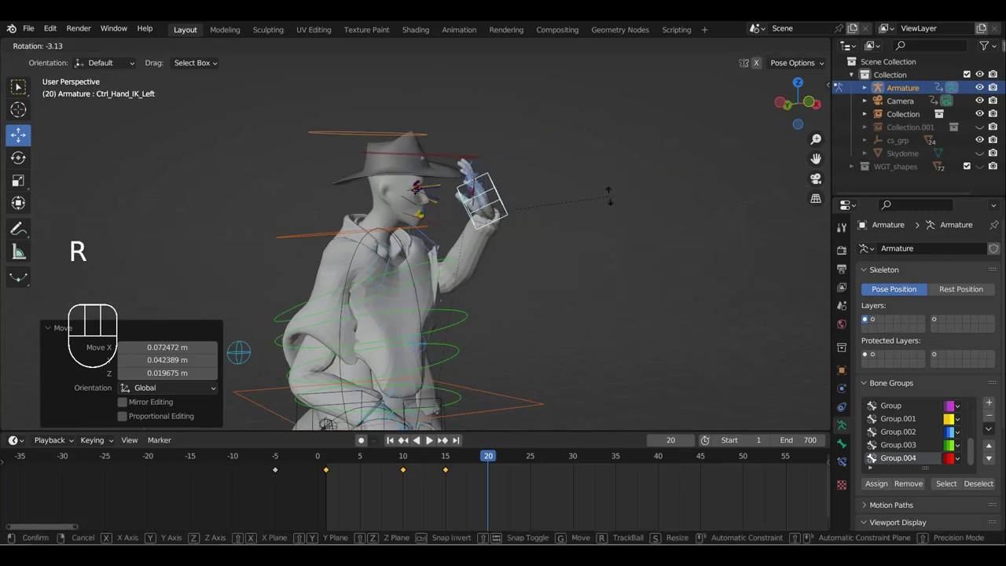
pyautogui.press('g')
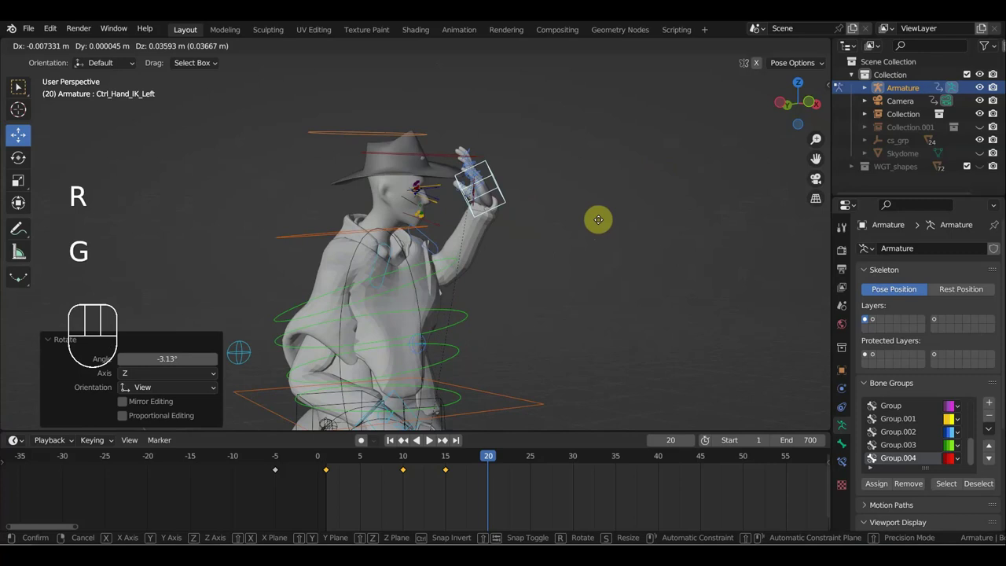
# Step: Fine-tune the raised hand, then key Location & Rotation for all bones at frame 20
pyautogui.moveTo(600, 233); pyautogui.dragTo(579, 234)
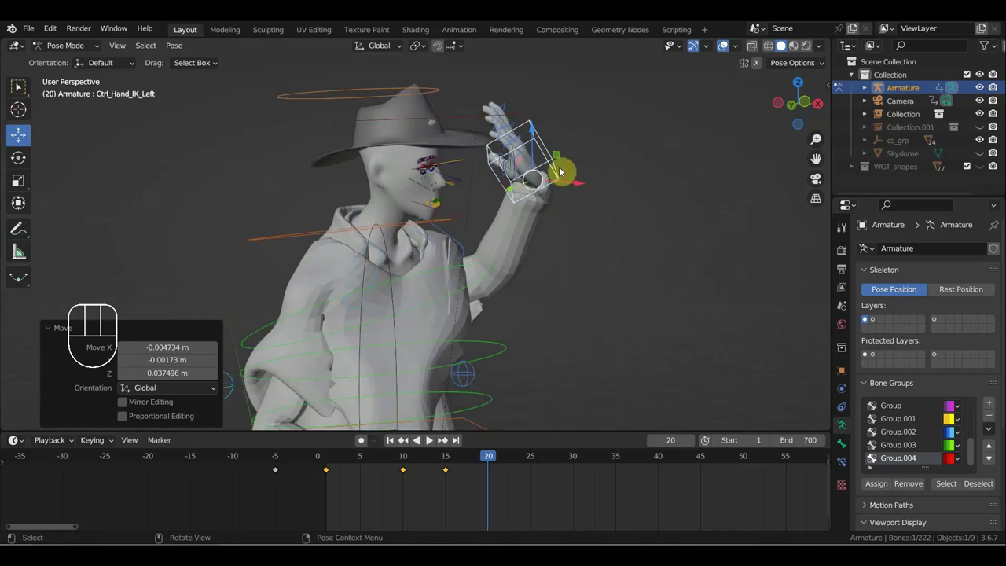
pyautogui.moveTo(501, 144); pyautogui.dragTo(499, 141)
pyautogui.moveTo(477, 227); pyautogui.dragTo(587, 214)
pyautogui.scroll(-3)
pyautogui.scroll(3)
pyautogui.scroll(-3)
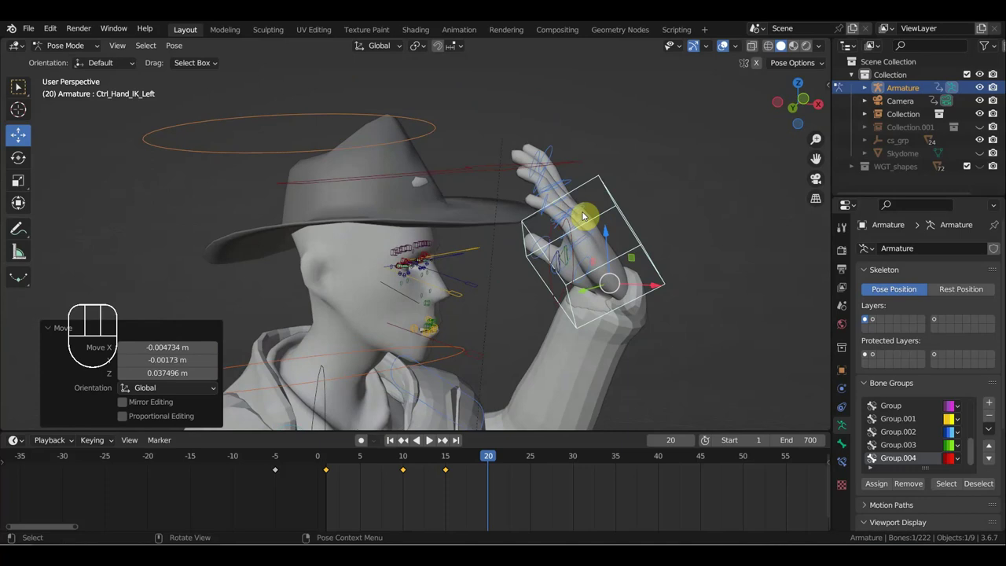
pyautogui.moveTo(606, 206); pyautogui.dragTo(592, 196)
pyautogui.scroll(3)
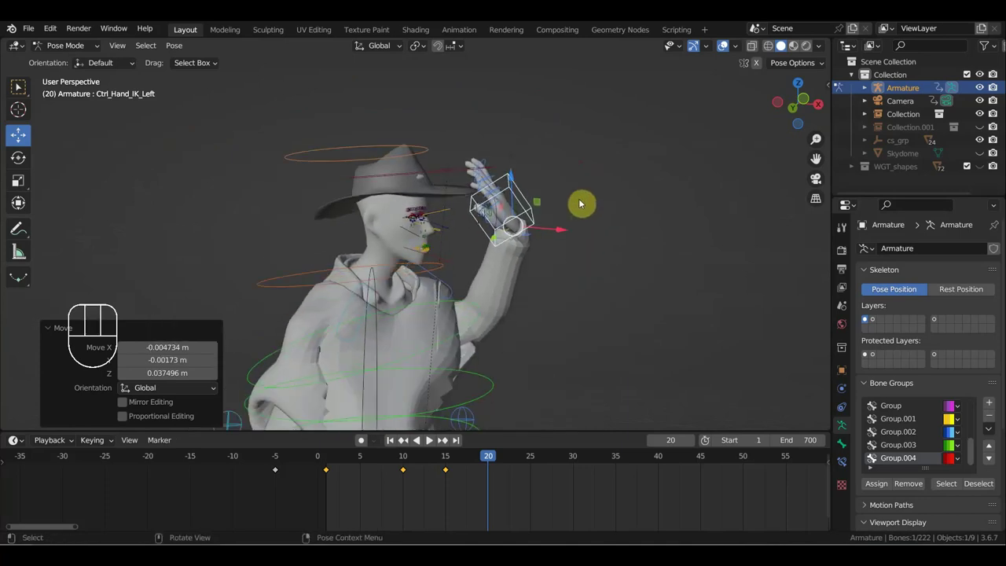
pyautogui.press('g')
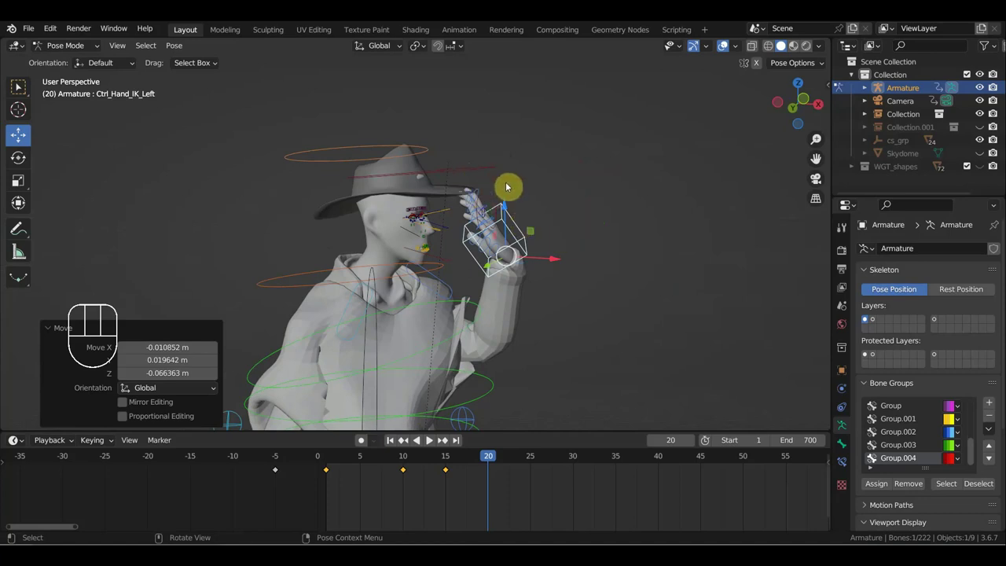
pyautogui.press('a')
pyautogui.press('i')
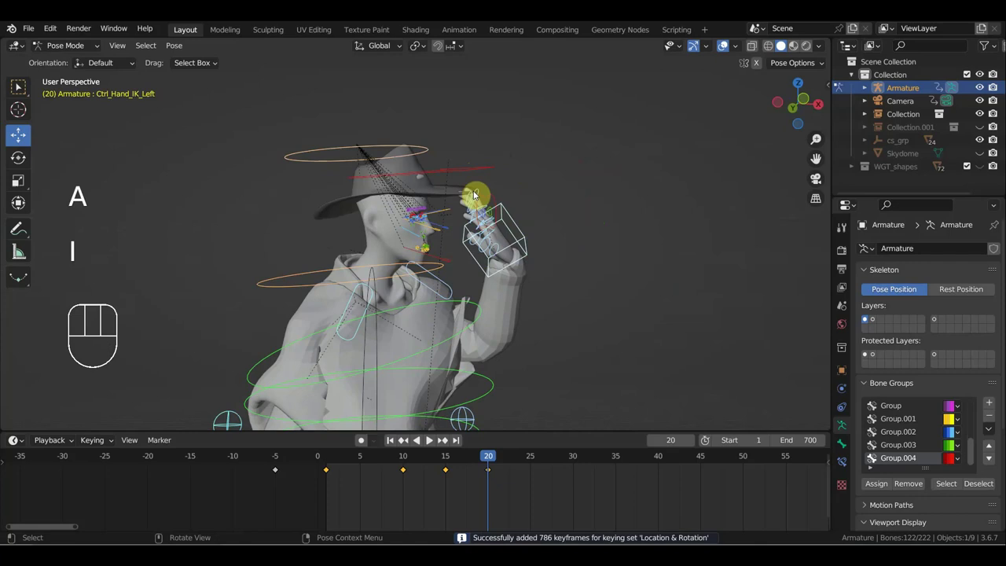
# Step: Rotate and move Ctrl_Head.001 to adjust the head after keying
pyautogui.click(473, 169)
pyautogui.middleClick(510, 176)
pyautogui.press('r')
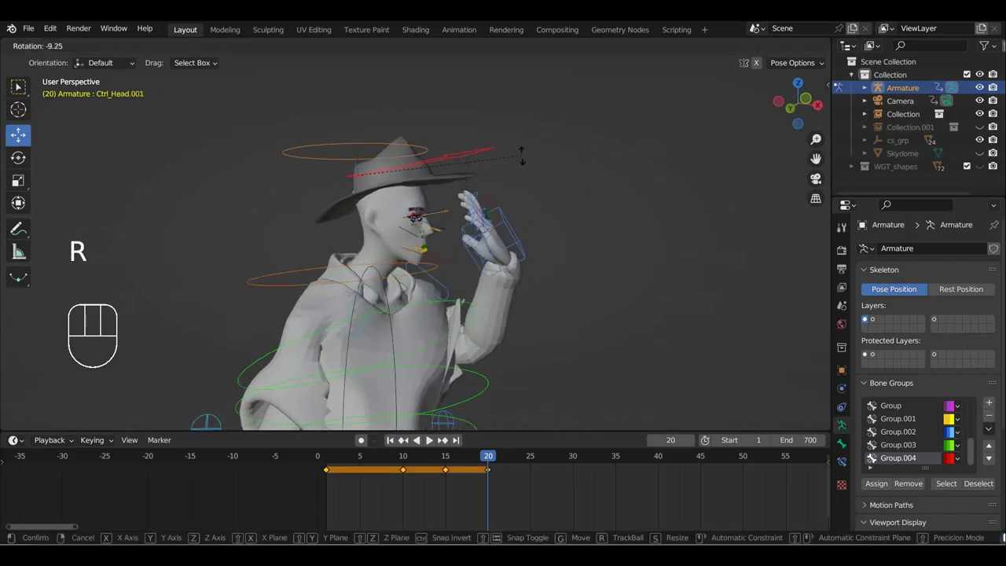
pyautogui.press('g')
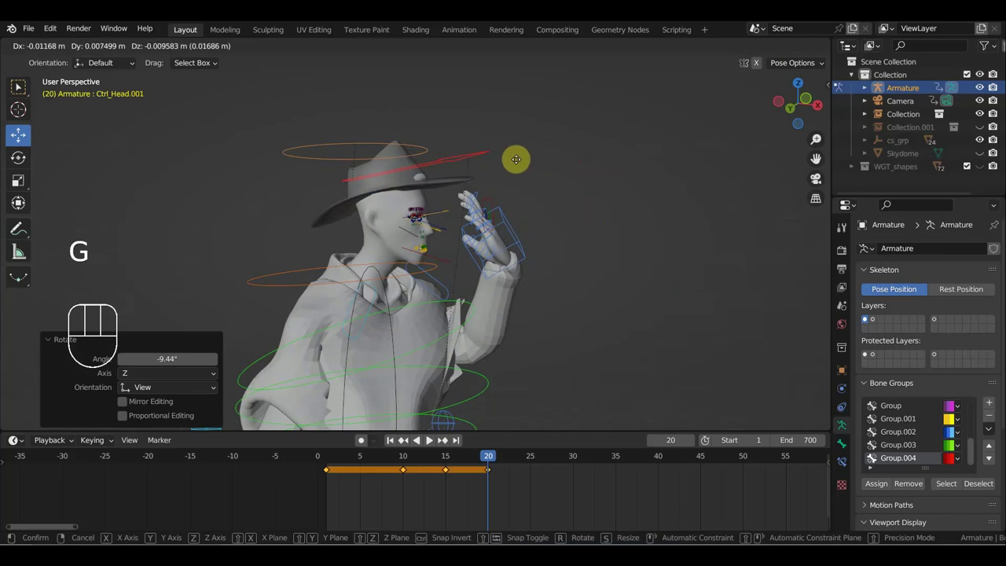
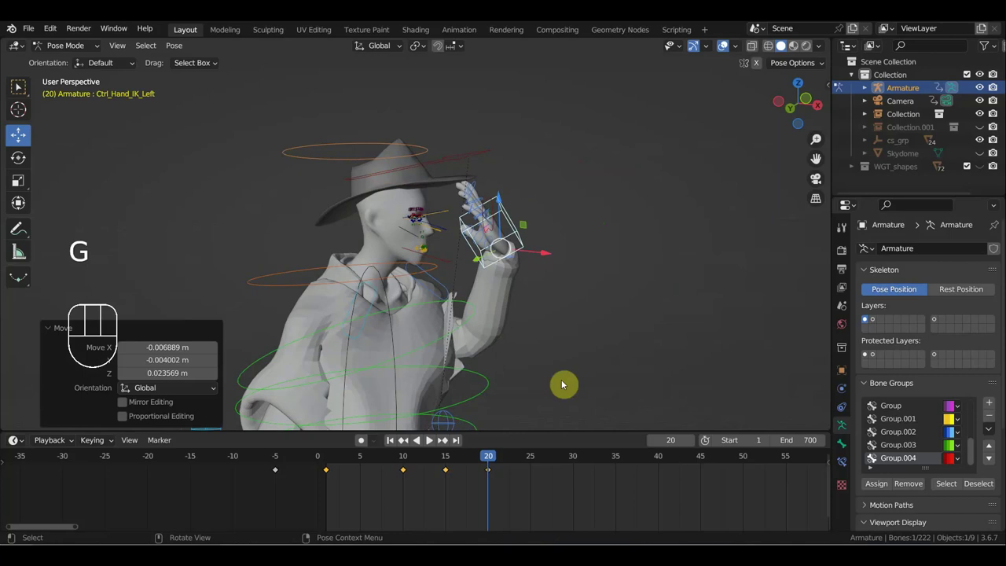
# Step: At frame 30, move Ctrl_Head.001 and rotate Ctrl_Hand_IK_Left into the next pose
pyautogui.click(577, 461)
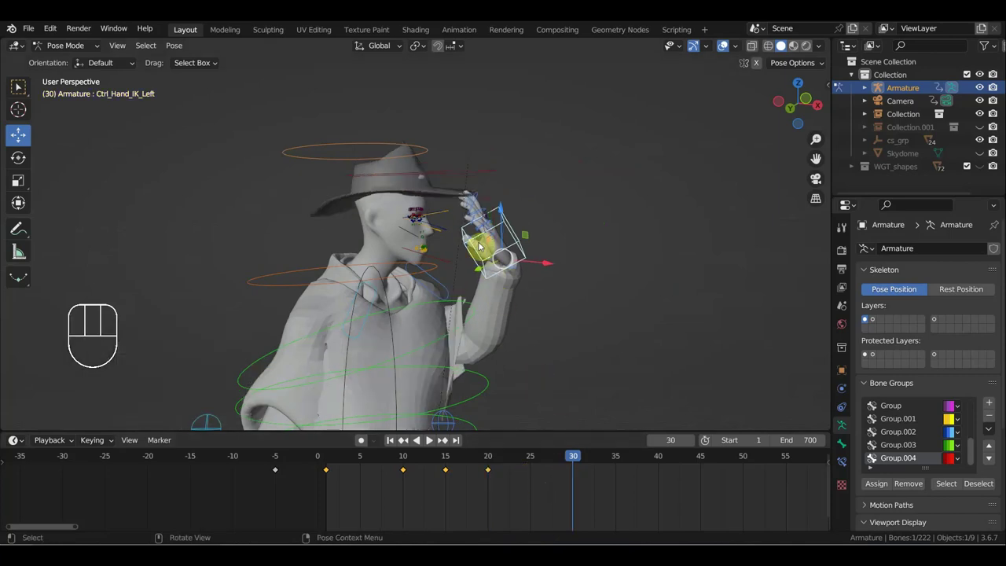
pyautogui.click(439, 175)
pyautogui.moveTo(485, 179); pyautogui.dragTo(509, 176)
pyautogui.press('r')
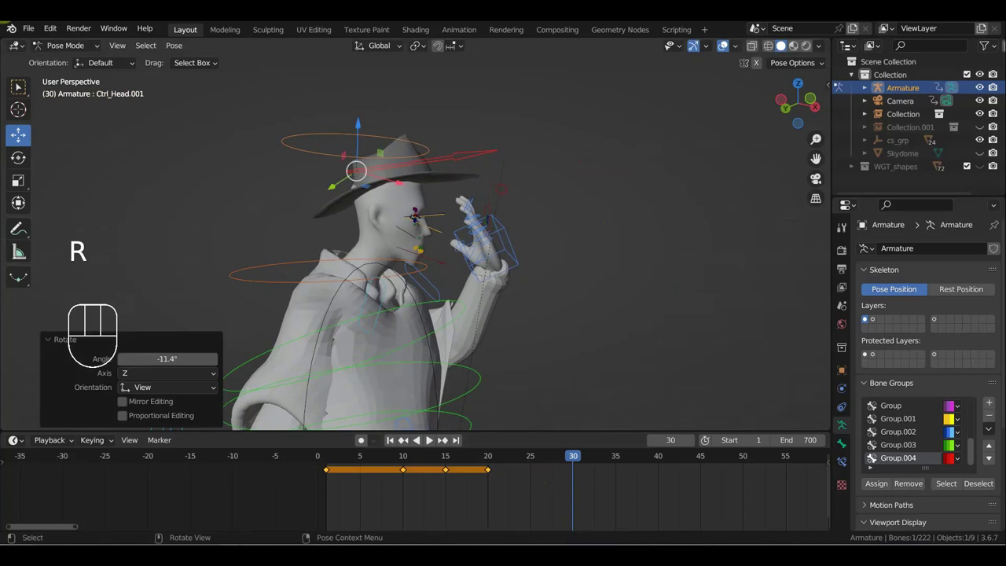
pyautogui.press('g')
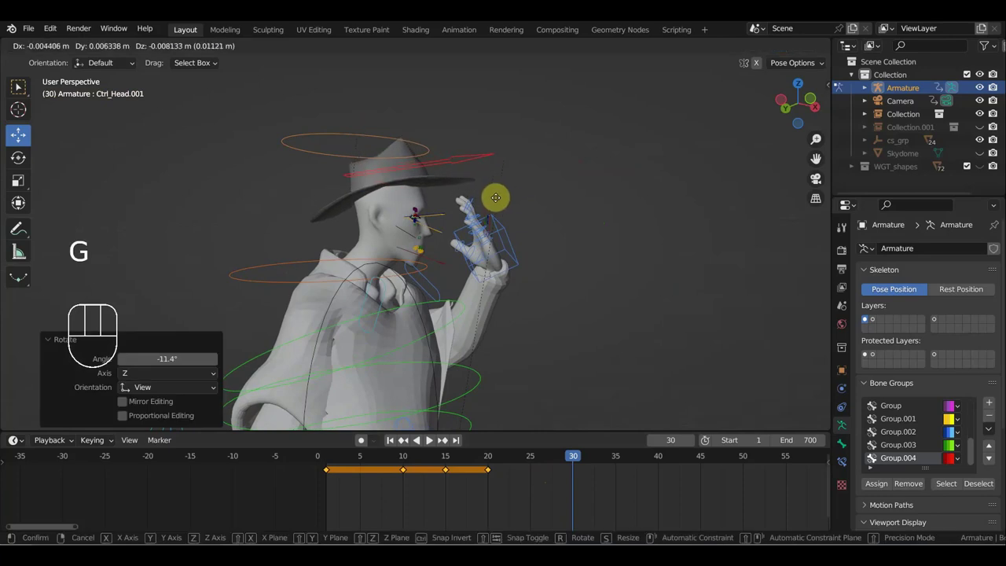
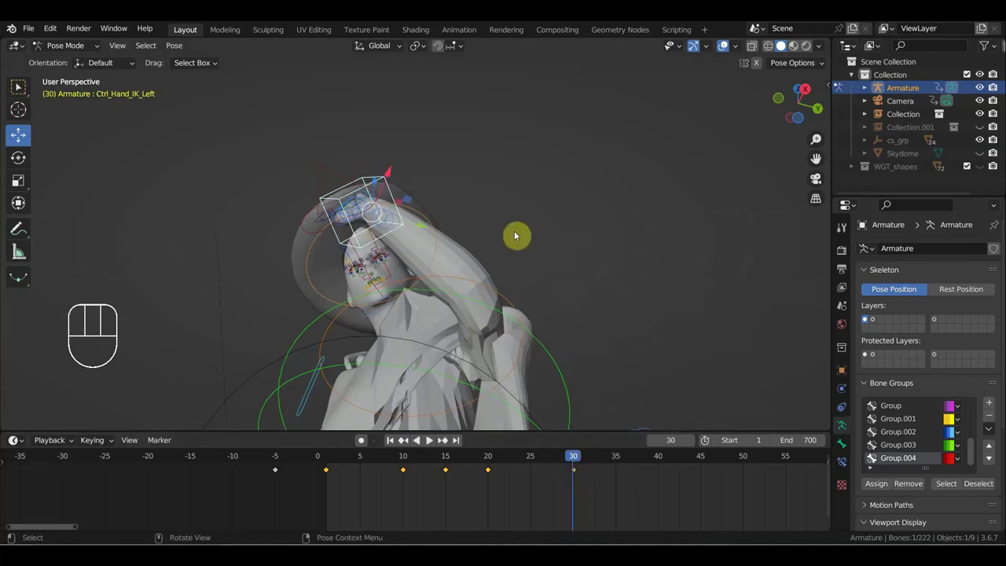
pyautogui.press('r')
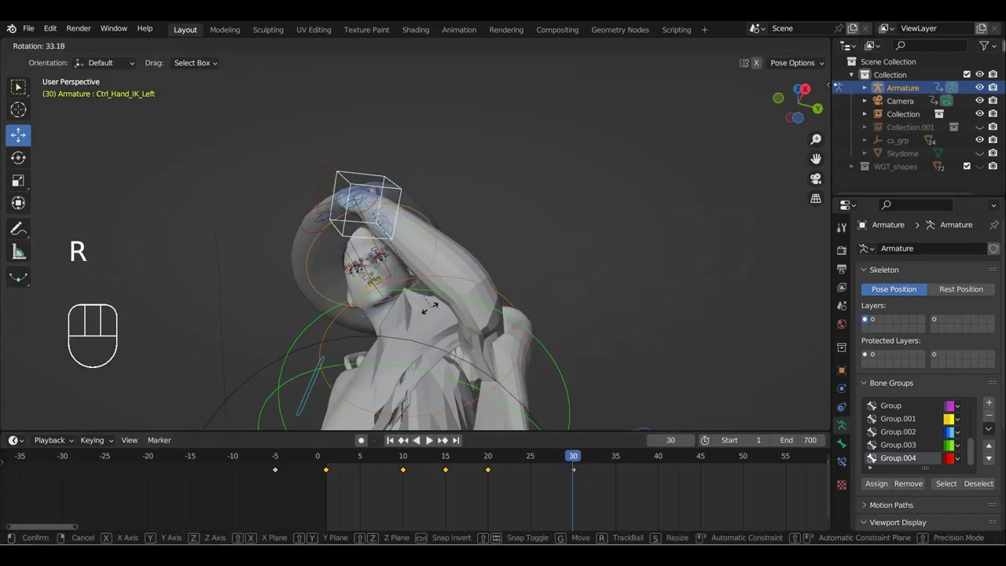
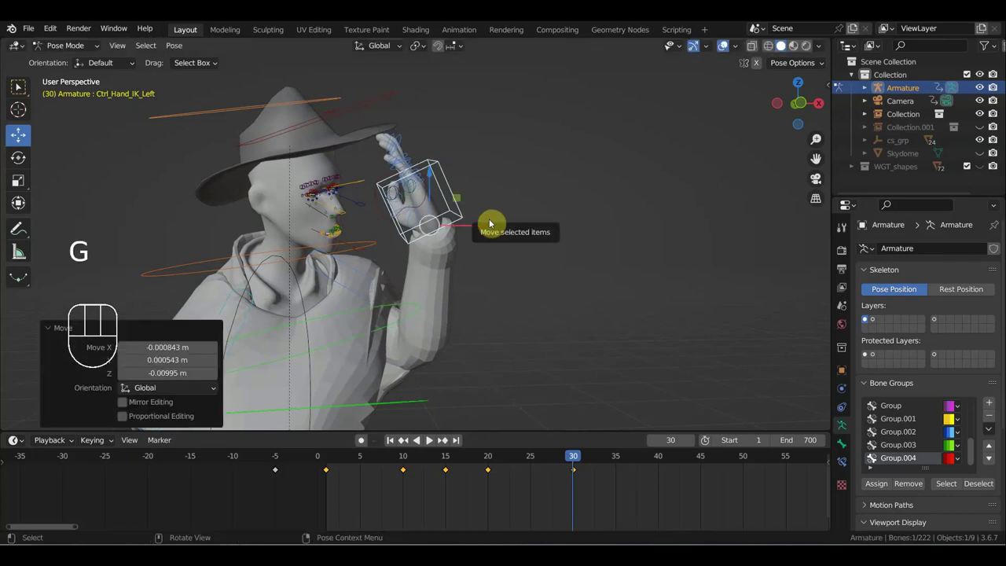
# Step: Key the left hand's location and rotation at frame 30 and scrub through to preview the motion
pyautogui.press('i')
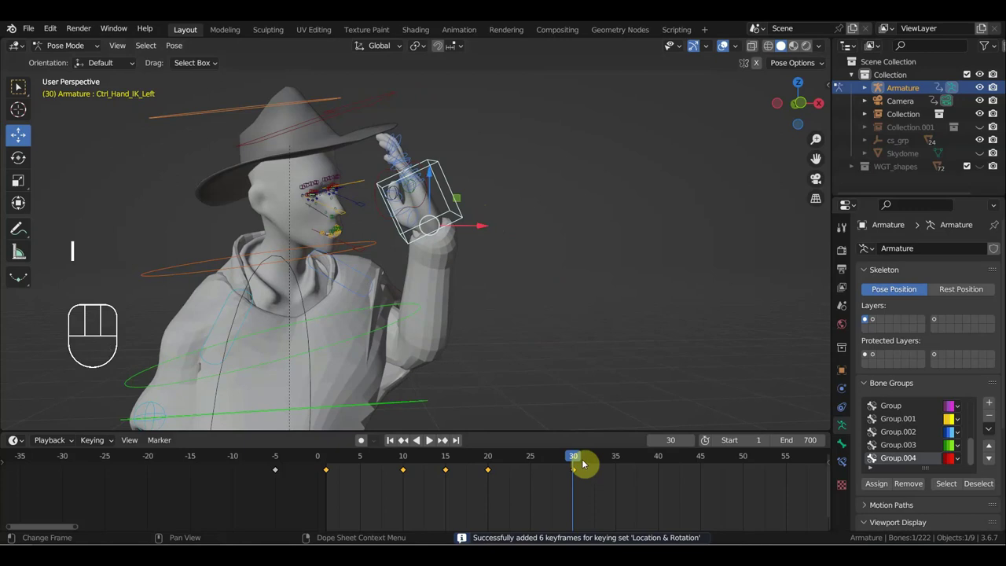
pyautogui.moveTo(570, 457); pyautogui.dragTo(552, 367)
pyautogui.moveTo(550, 305); pyautogui.dragTo(576, 304)
pyautogui.moveTo(496, 249); pyautogui.dragTo(478, 252)
pyautogui.moveTo(478, 252); pyautogui.dragTo(529, 172)
pyautogui.moveTo(523, 182); pyautogui.dragTo(531, 197)
pyautogui.moveTo(527, 204); pyautogui.dragTo(499, 211)
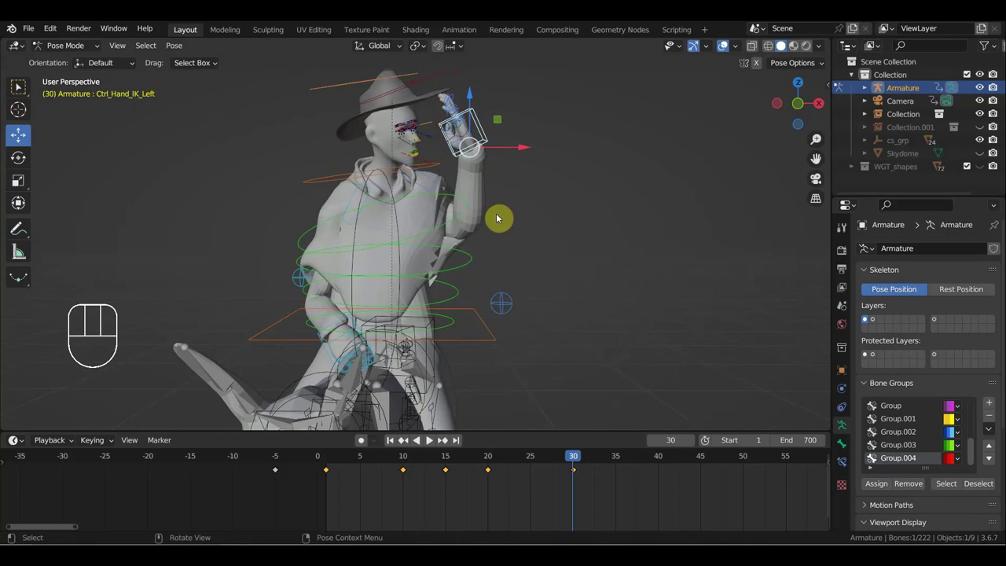
pyautogui.moveTo(541, 169); pyautogui.dragTo(501, 128)
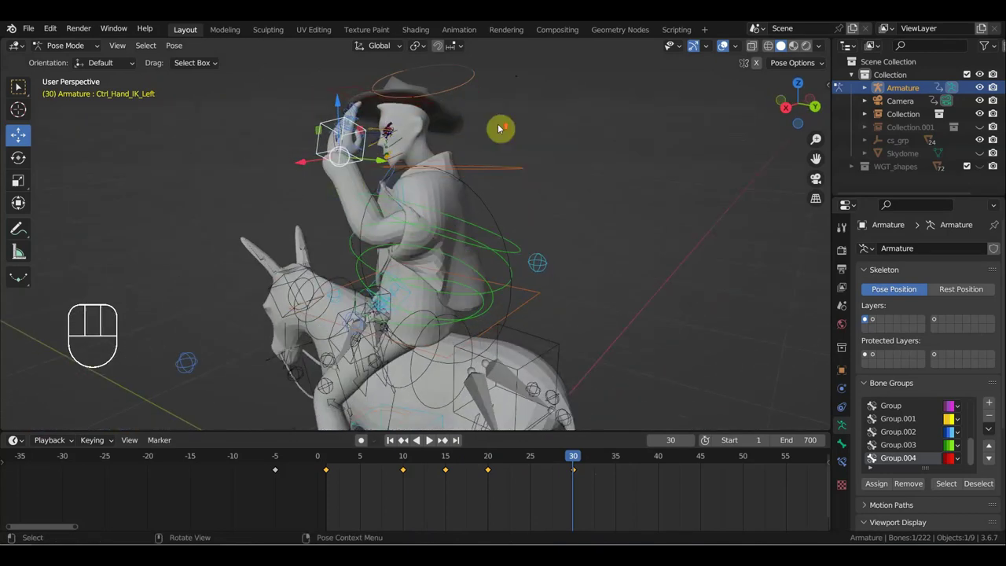
pyautogui.moveTo(475, 158); pyautogui.dragTo(620, 228)
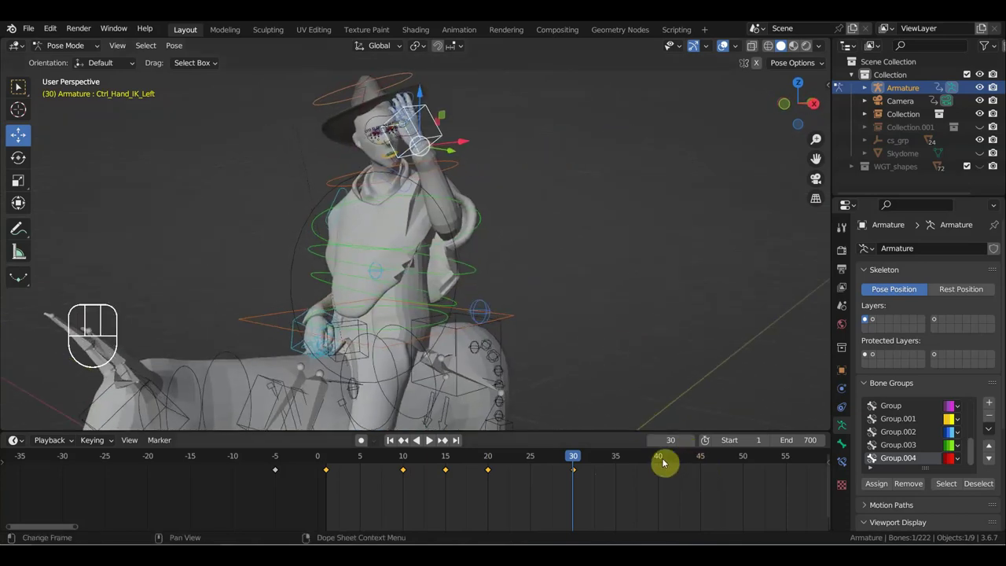
# Step: Select all bones and duplicate the frame-1 pose keys to frame 40 with Shift+D
pyautogui.click(660, 461)
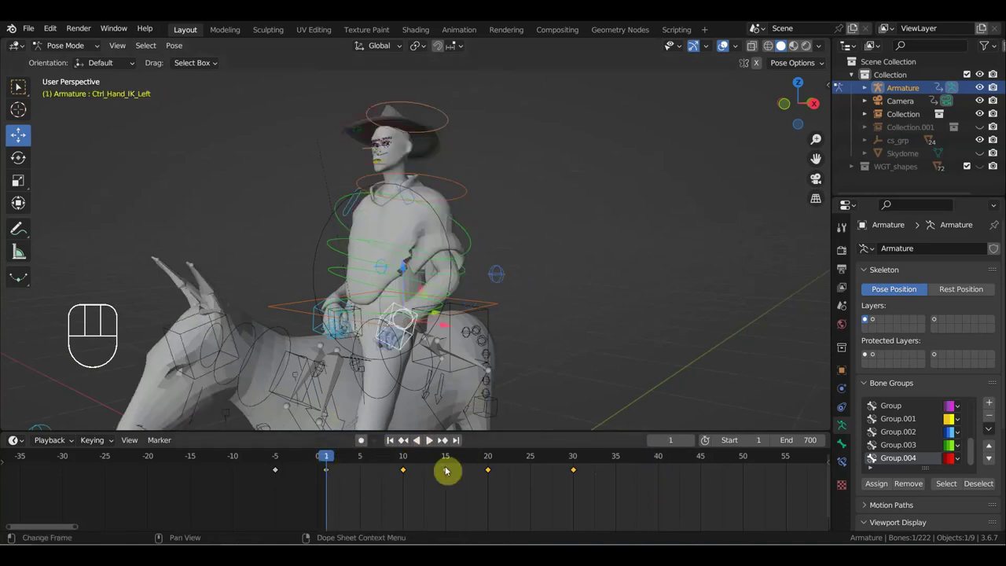
pyautogui.click(406, 458)
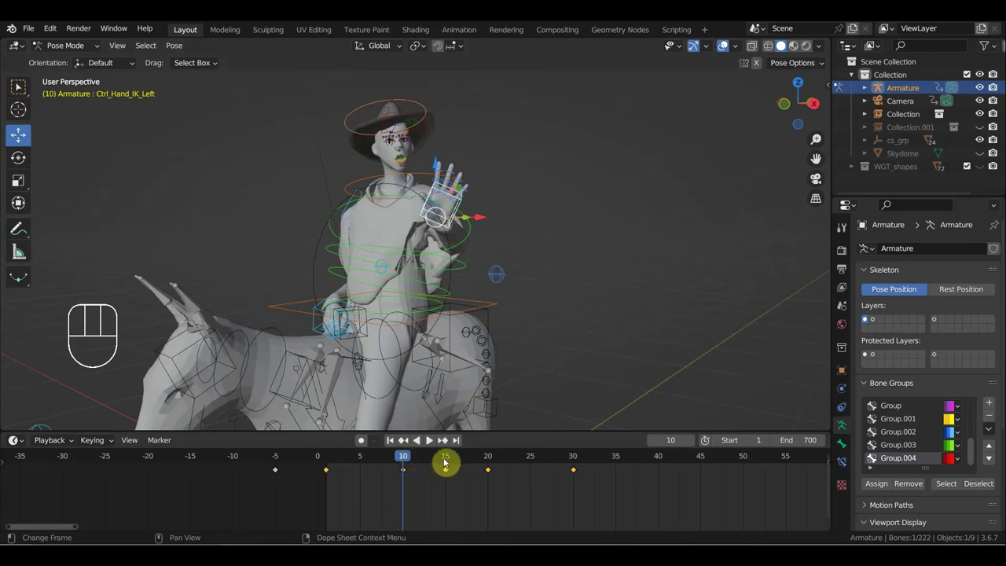
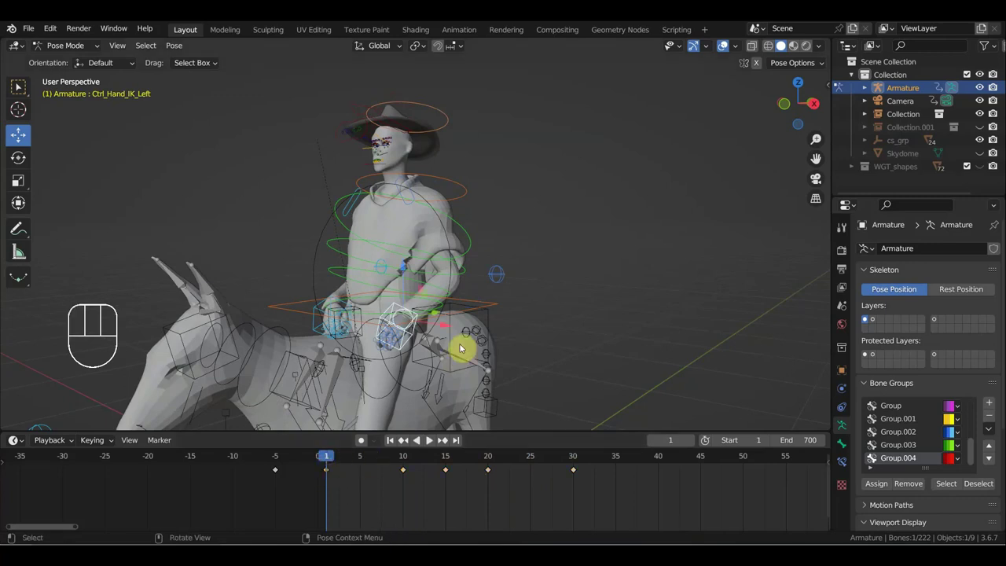
pyautogui.press('a')
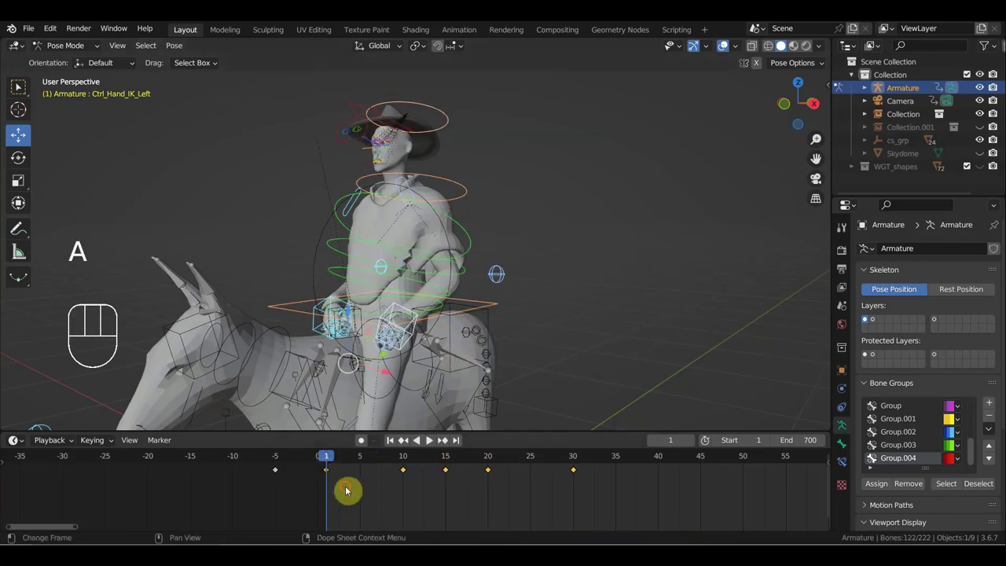
pyautogui.click(318, 471)
pyautogui.press('shift+d')
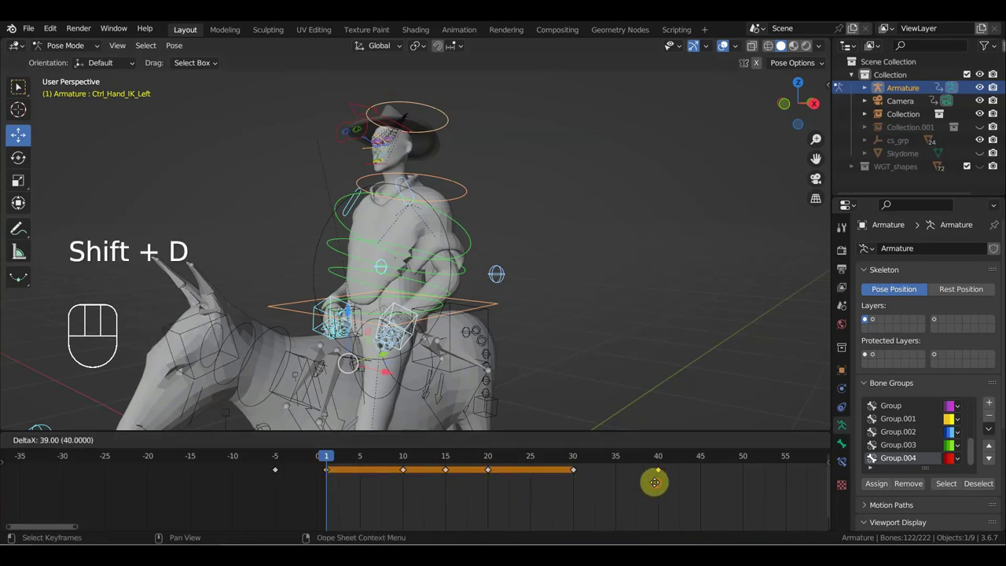
pyautogui.click(663, 458)
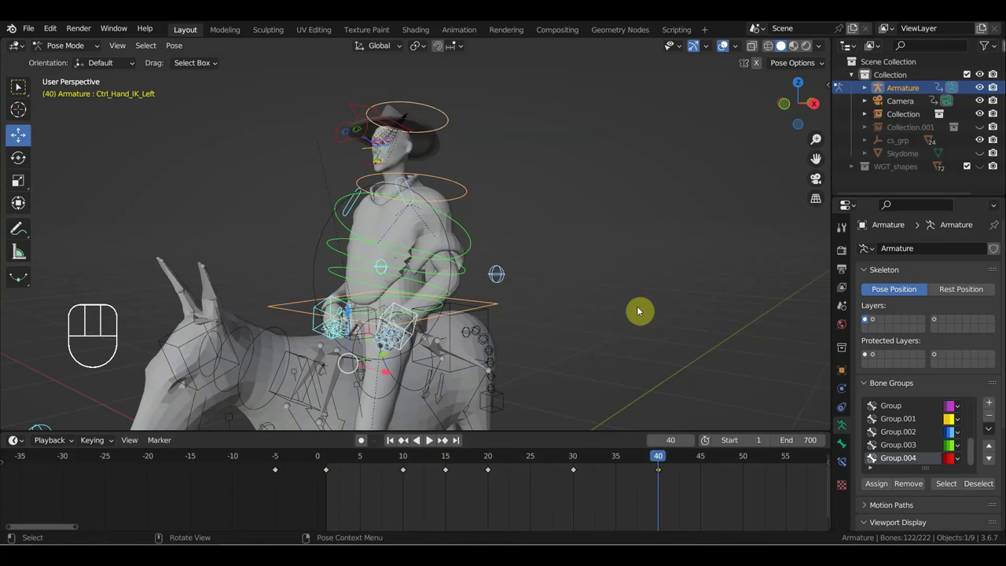
# Step: At frame 40, twist the lower spine control from top view and move the right arm pole
pyautogui.click(350, 242)
pyautogui.press('KP_7')
pyautogui.press('r')
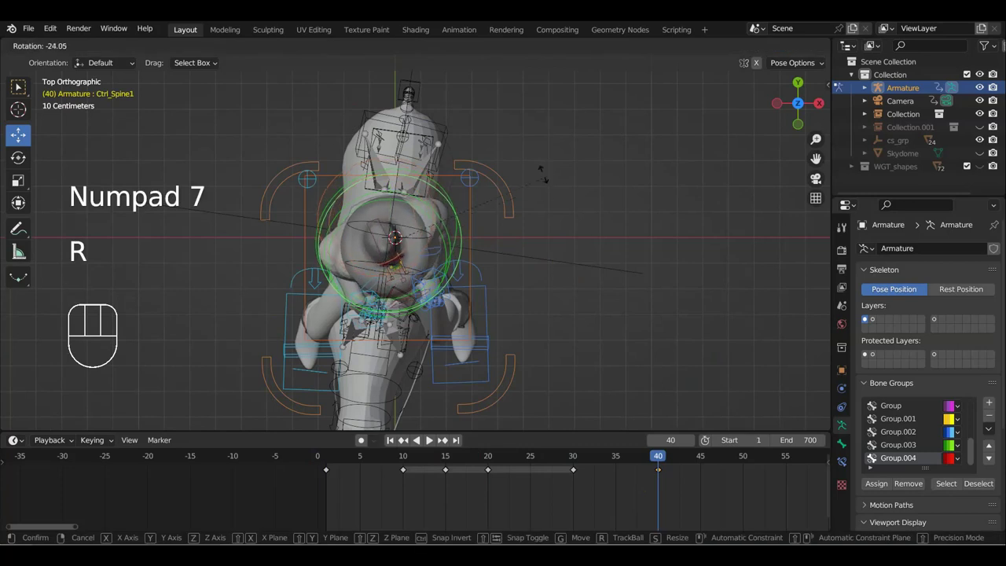
pyautogui.moveTo(571, 217); pyautogui.dragTo(534, 152)
pyautogui.click(320, 254)
pyautogui.moveTo(369, 257); pyautogui.dragTo(347, 253)
pyautogui.press('g')
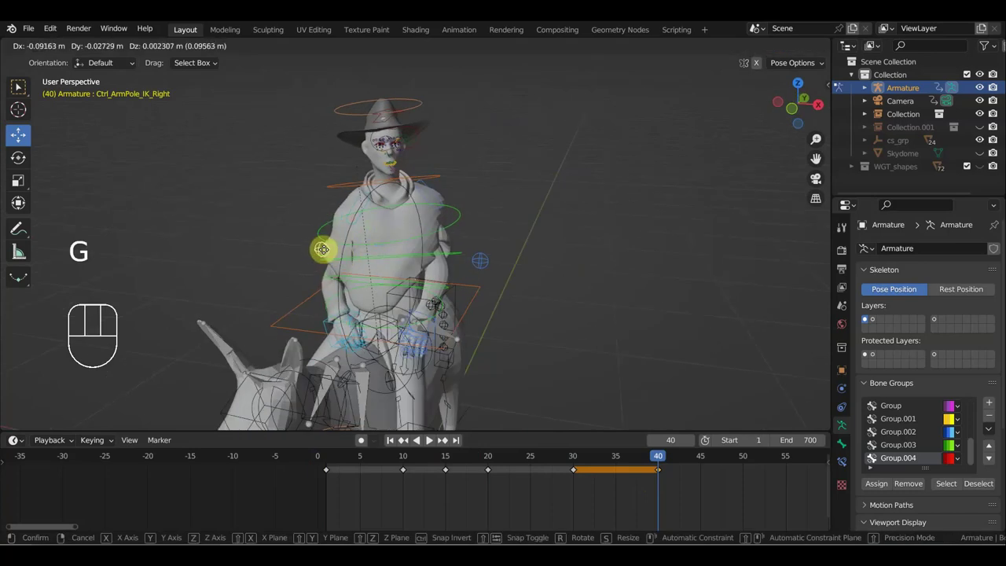
pyautogui.click(366, 196)
# Step: Turn the upper spine control and shift Ctrl_Hand_IK_Left into its new spot
pyautogui.moveTo(474, 207); pyautogui.dragTo(477, 200)
pyautogui.moveTo(448, 226); pyautogui.dragTo(538, 216)
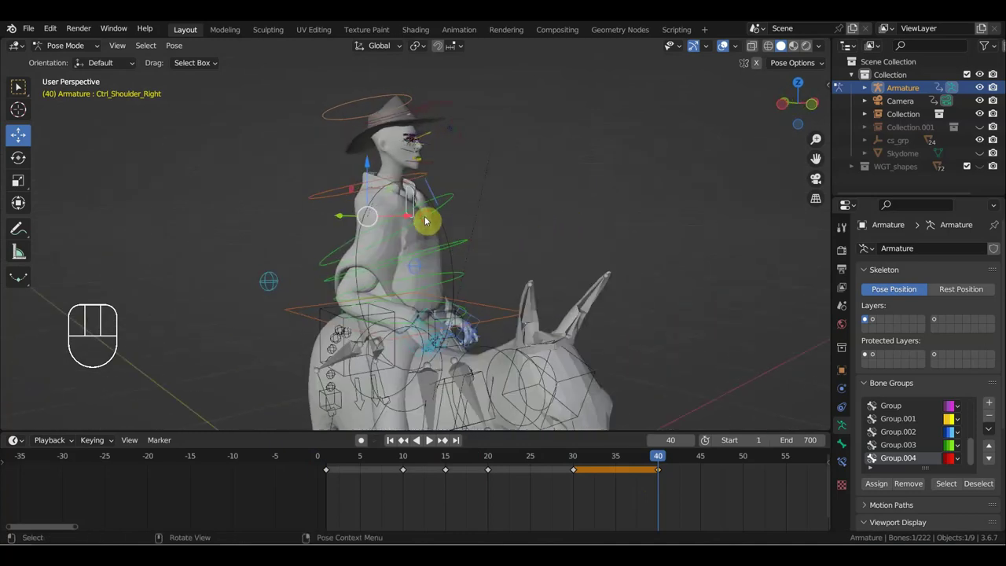
pyautogui.click(429, 216)
pyautogui.press('r')
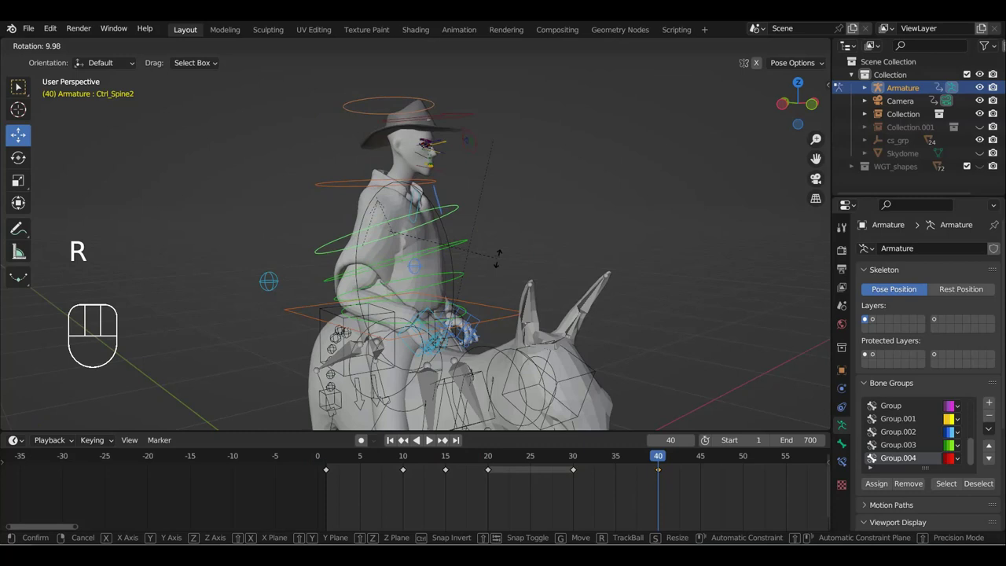
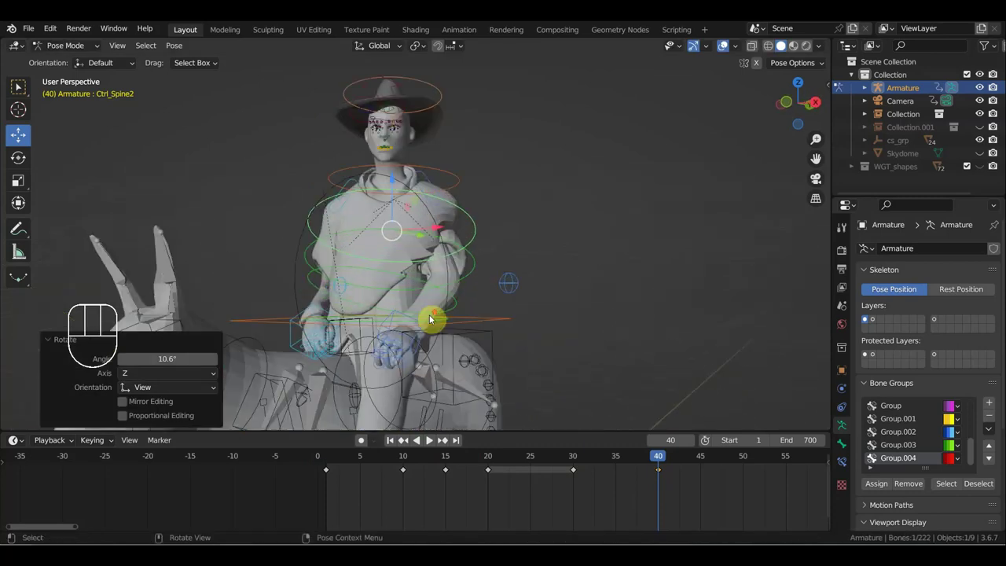
pyautogui.moveTo(407, 347); pyautogui.dragTo(348, 351)
pyautogui.click(380, 318)
pyautogui.moveTo(392, 327); pyautogui.dragTo(481, 332)
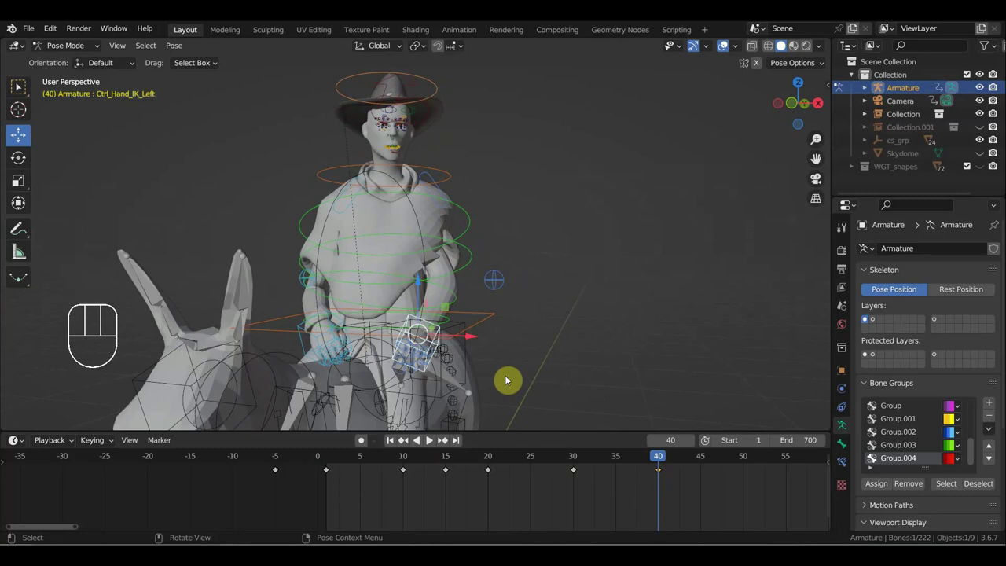
pyautogui.press('g')
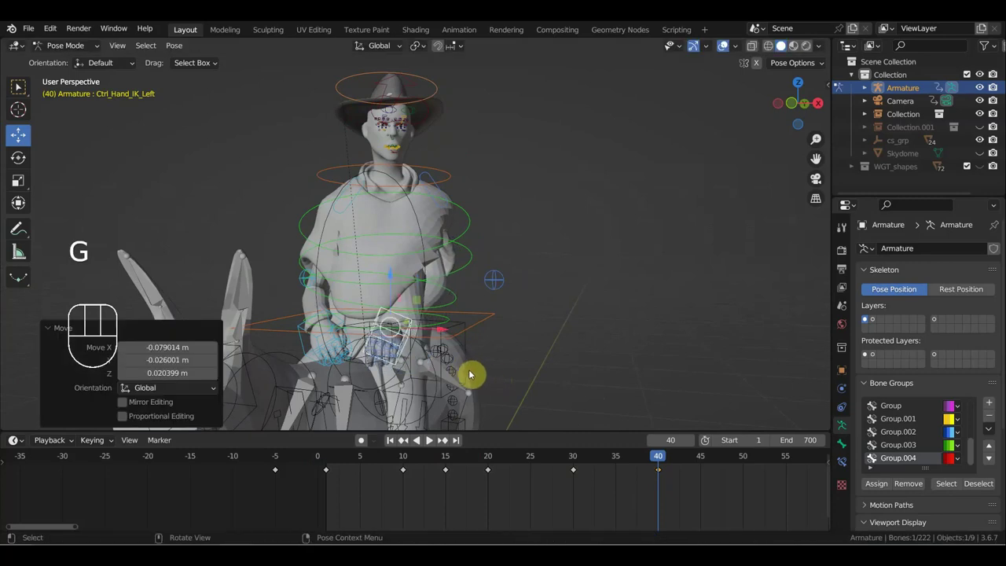
pyautogui.press('g')
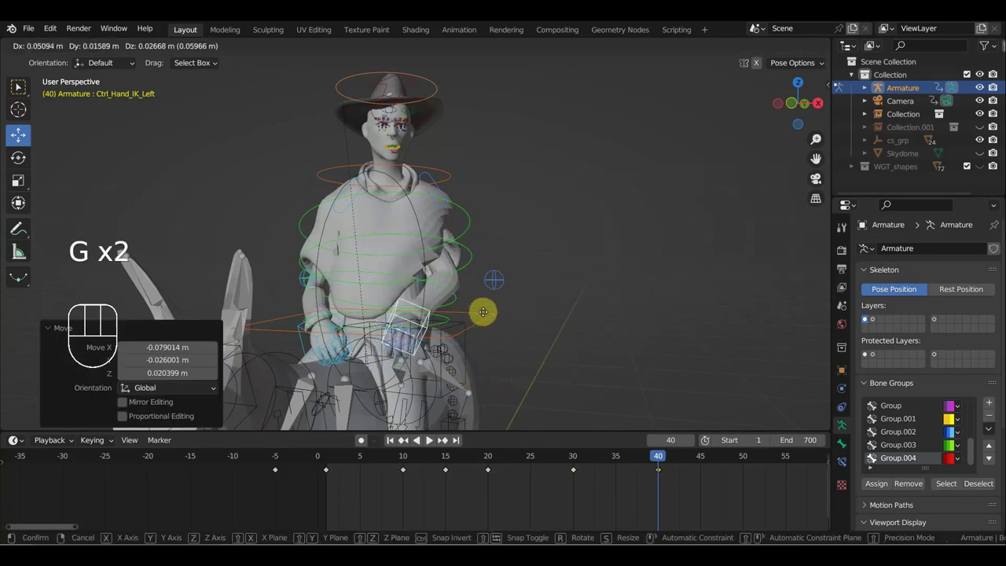
pyautogui.moveTo(453, 317); pyautogui.dragTo(442, 318)
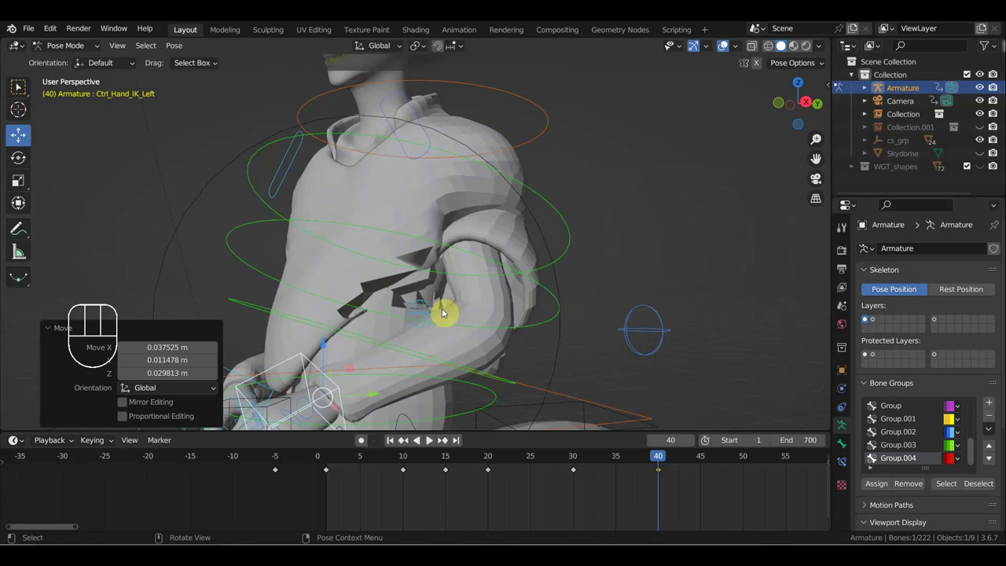
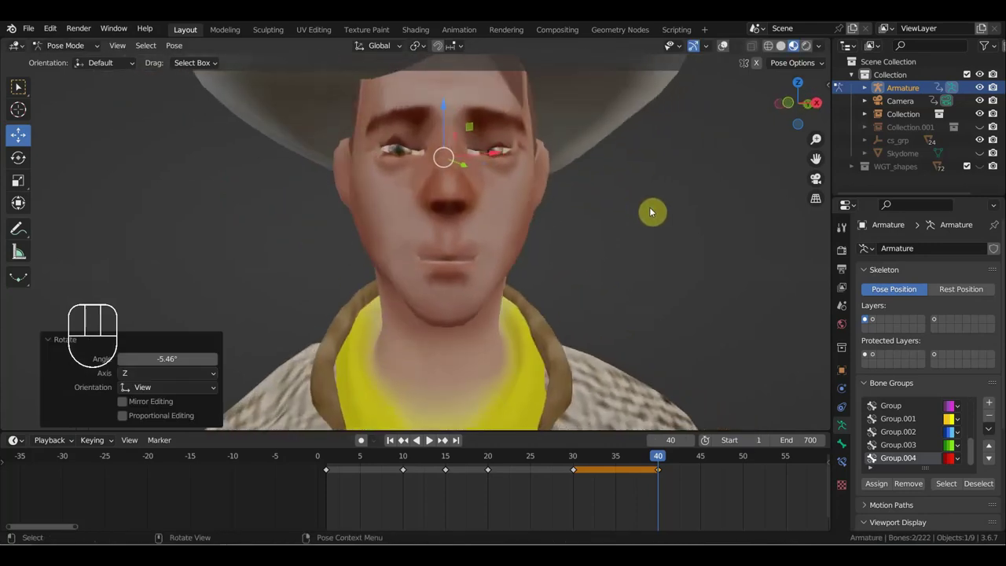
# Step: Tilt the cowboy's head control slightly, checking the face in profile
pyautogui.press('r')
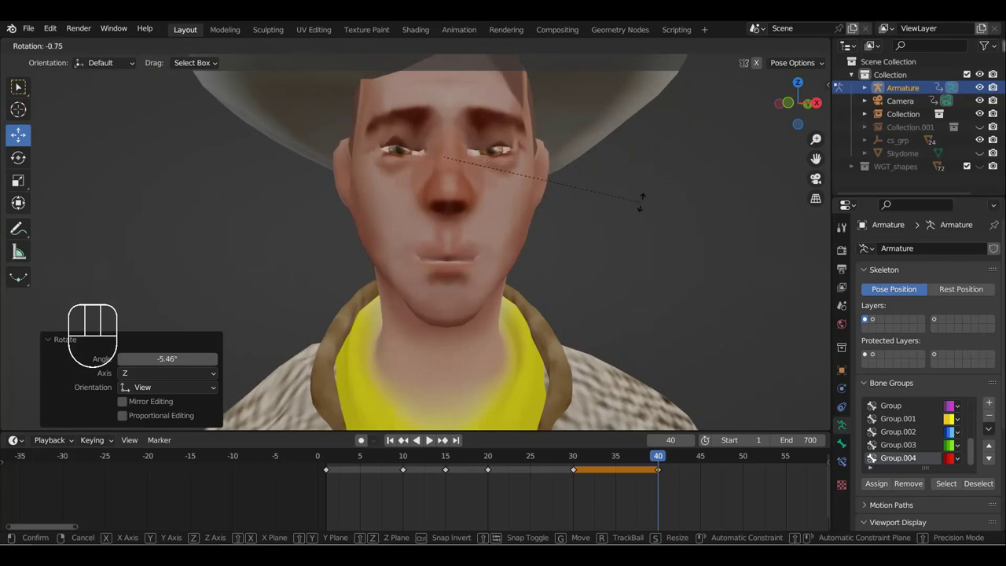
pyautogui.moveTo(505, 242); pyautogui.dragTo(629, 241)
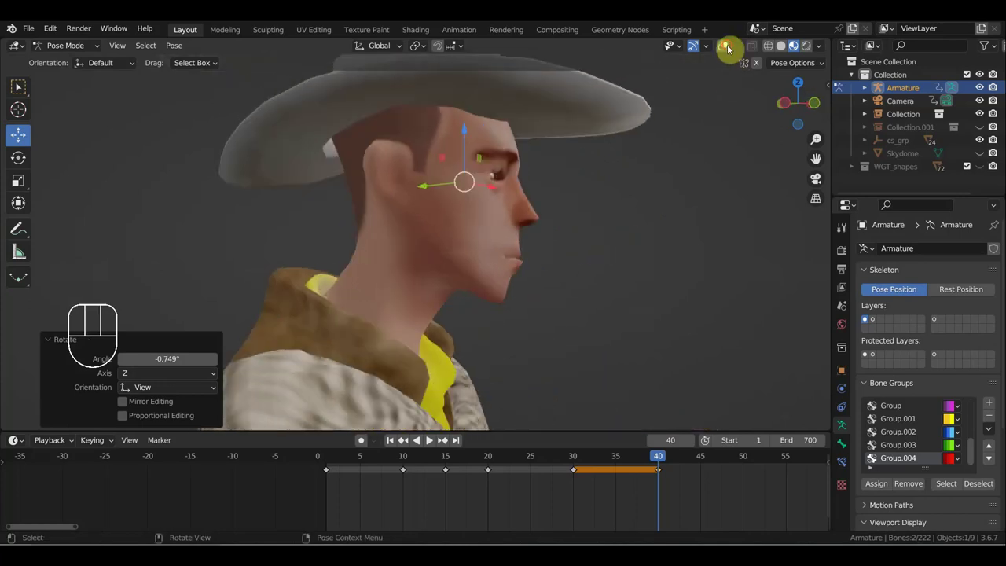
pyautogui.moveTo(666, 165); pyautogui.dragTo(689, 145)
pyautogui.scroll(-3)
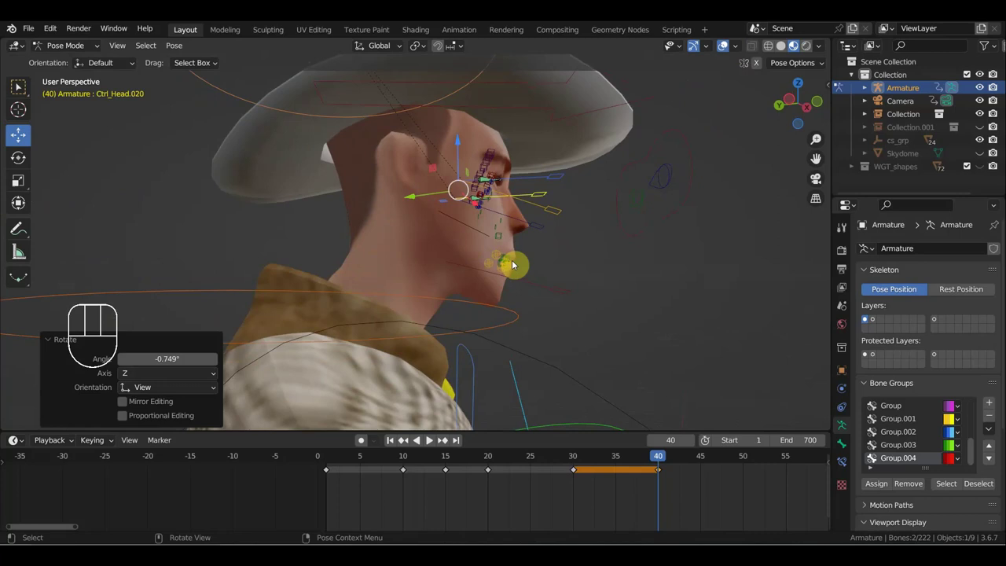
pyautogui.click(480, 273)
pyautogui.moveTo(579, 281); pyautogui.dragTo(572, 306)
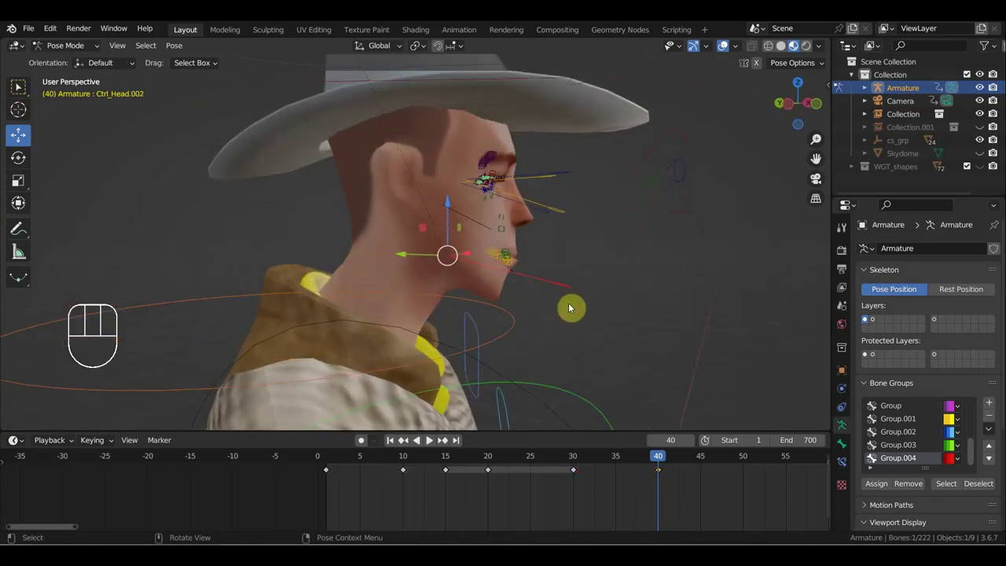
pyautogui.press('r')
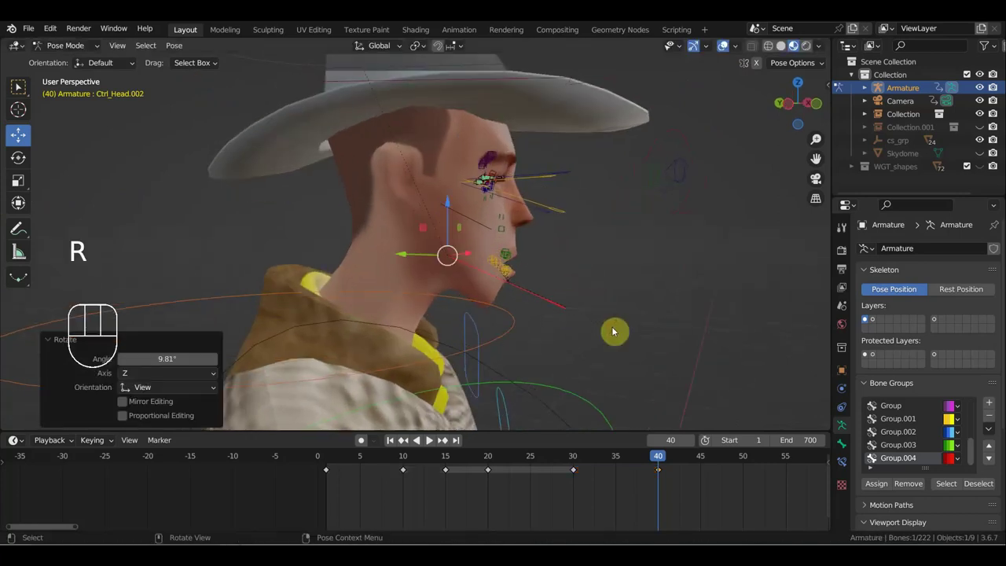
# Step: Key Location & Rotation for every bone at frame 40 (786 keyframes added)
pyautogui.press('a')
pyautogui.press('i')
pyautogui.moveTo(662, 458); pyautogui.dragTo(687, 403)
# Step: At frame 45, shift the lip control bone to reshape the cowboy's mouth
pyautogui.moveTo(641, 316); pyautogui.dragTo(588, 312)
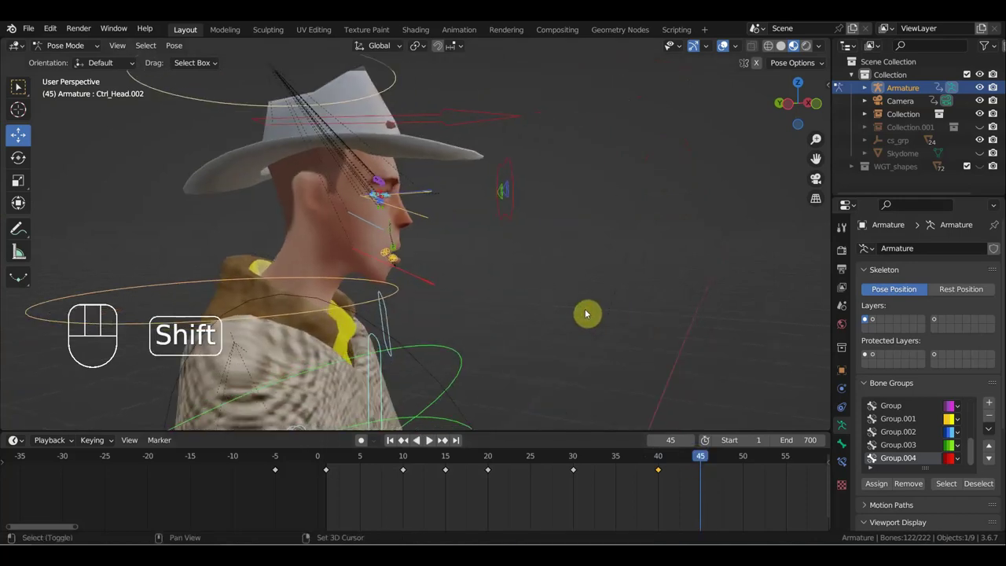
pyautogui.click(414, 291)
pyautogui.press('r')
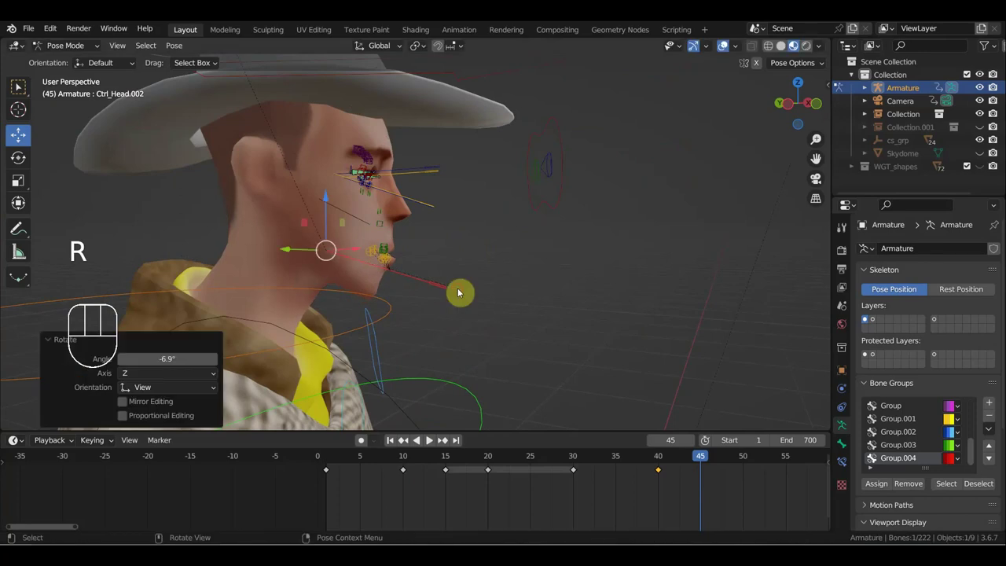
pyautogui.moveTo(373, 300); pyautogui.dragTo(291, 297)
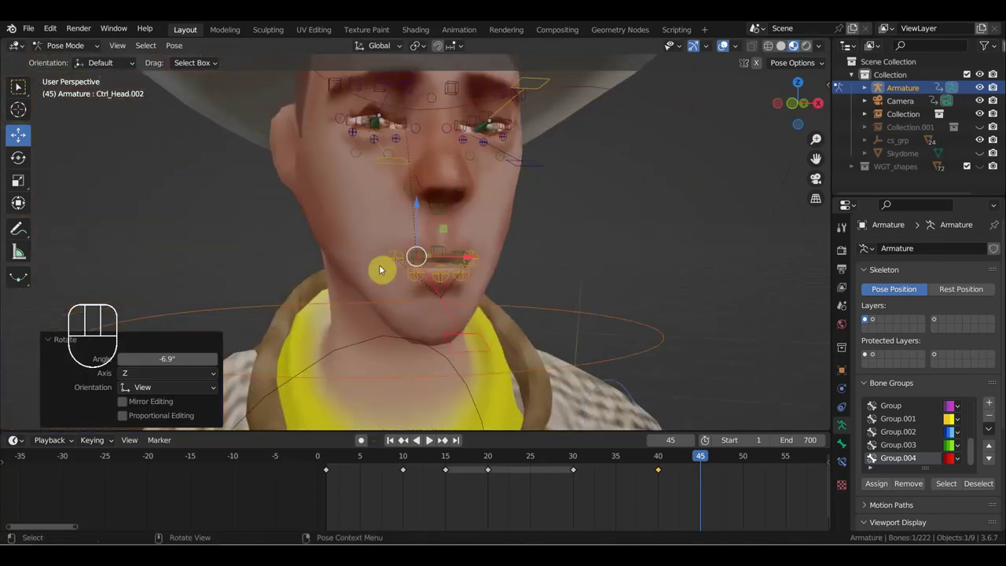
pyautogui.click(398, 257)
pyautogui.press('g')
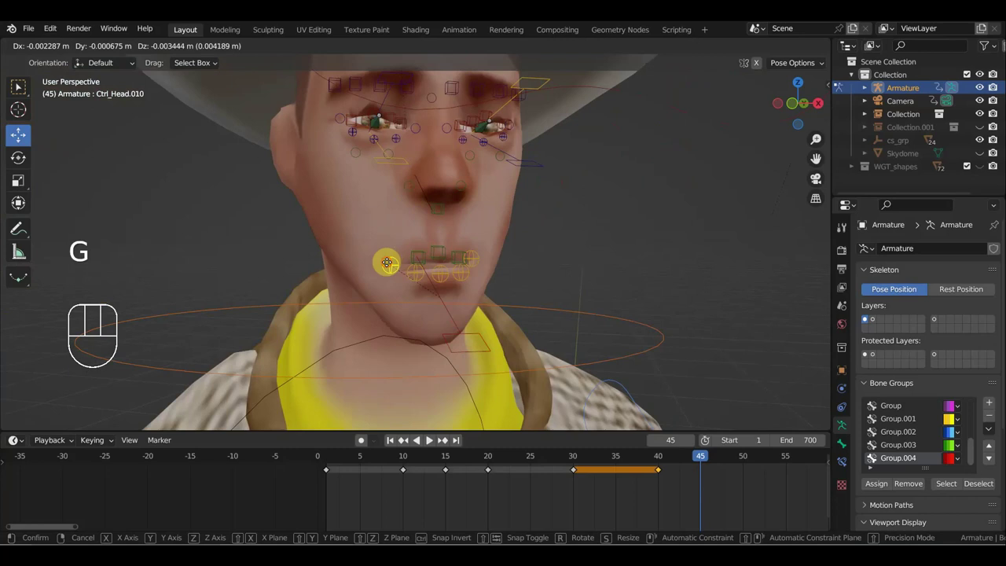
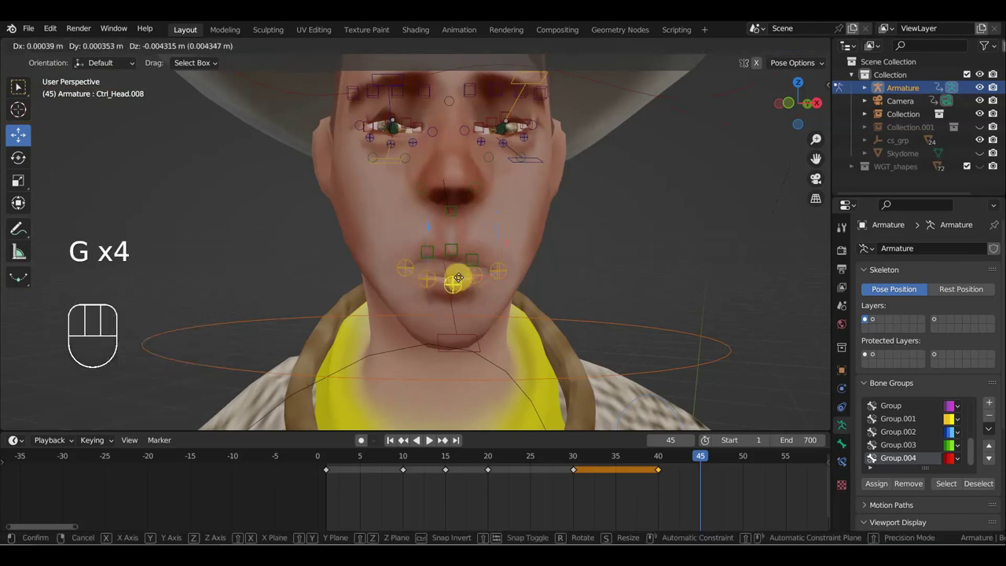
pyautogui.moveTo(569, 277); pyautogui.dragTo(544, 290)
# Step: Key all rig bones at frame 45, then duplicate the keys at 40 and 45 to 50 and 55
pyautogui.press('a')
pyautogui.press('i')
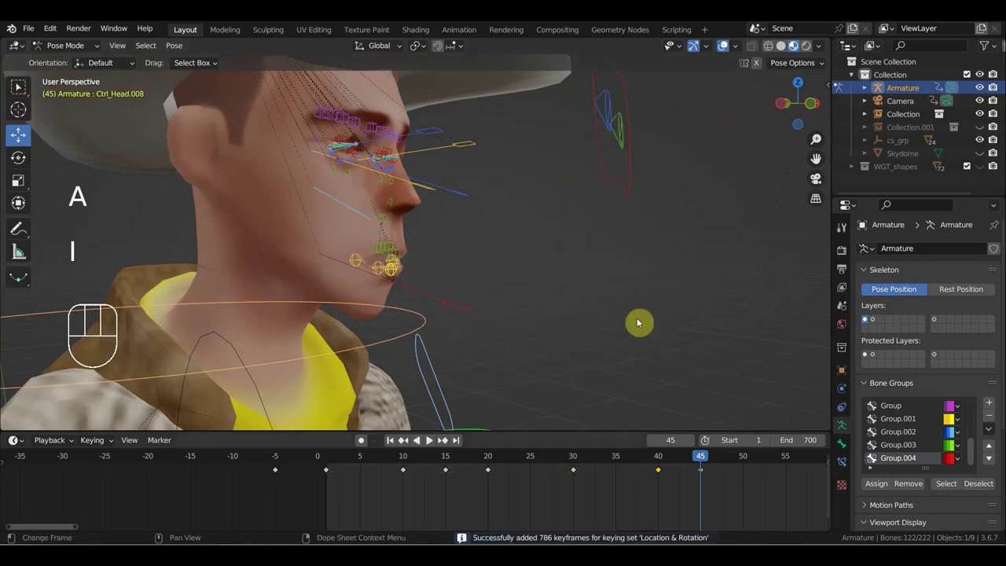
pyautogui.moveTo(637, 458); pyautogui.dragTo(657, 476)
pyautogui.moveTo(668, 483); pyautogui.dragTo(610, 480)
pyautogui.press('shift+d')
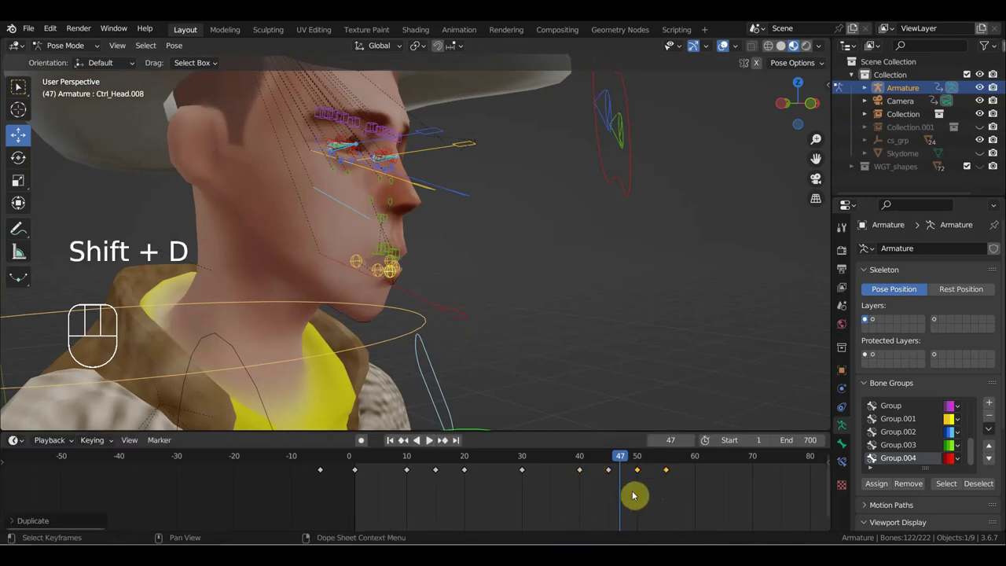
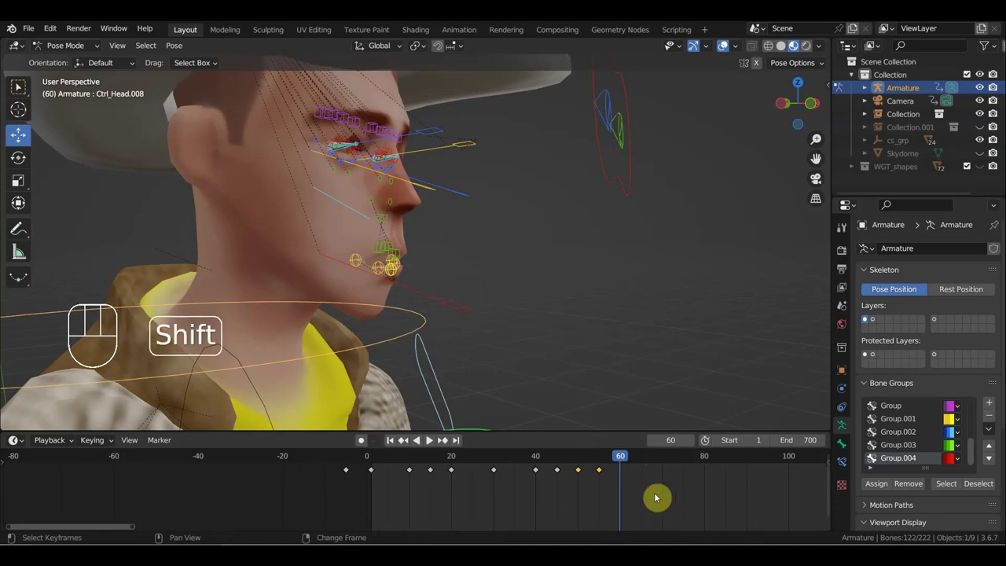
# Step: Shift the later head keyframes further along the timeline and play back to check timing
pyautogui.press('shift+d')
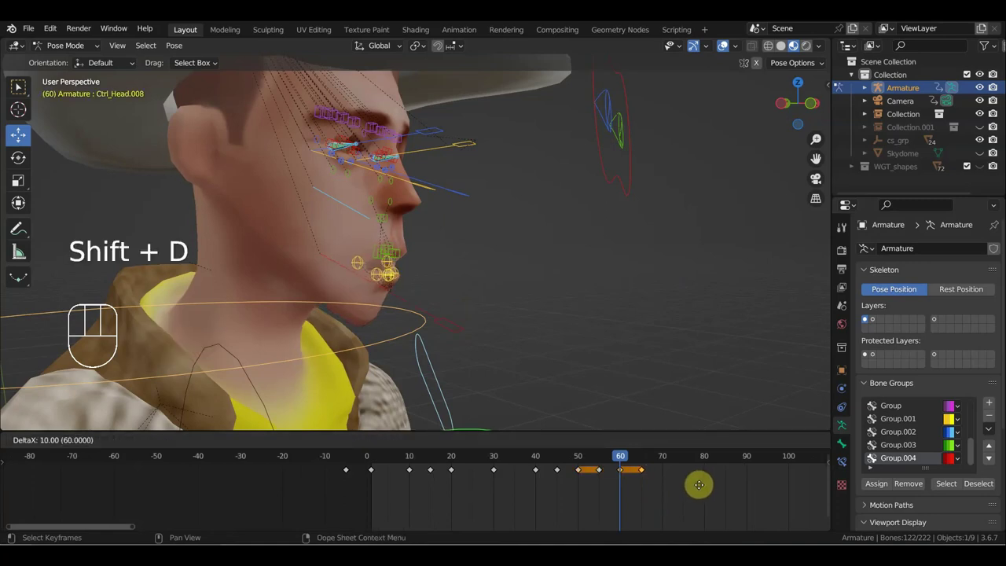
pyautogui.moveTo(615, 456); pyautogui.dragTo(388, 460)
pyautogui.moveTo(660, 269); pyautogui.dragTo(546, 287)
pyautogui.press('space')
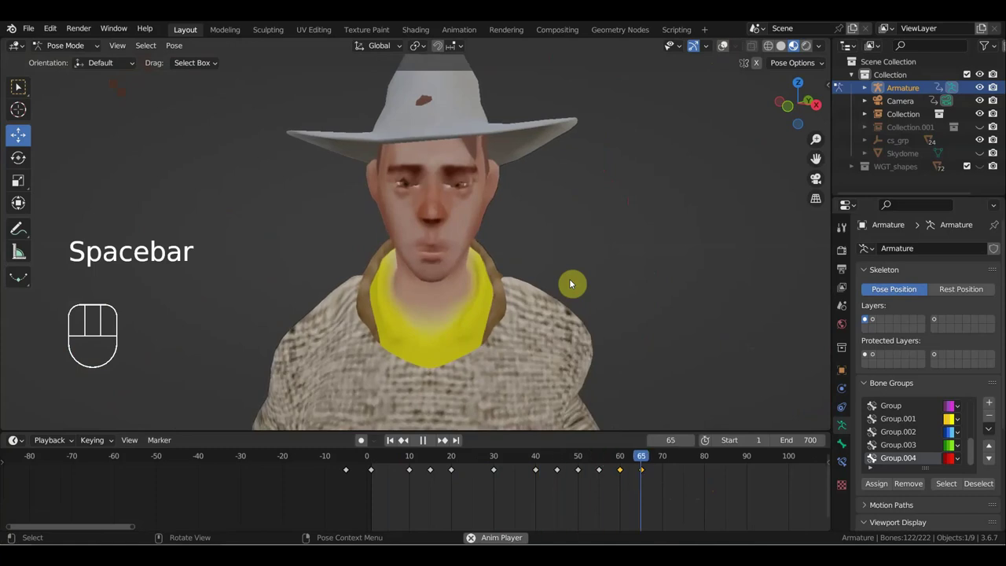
pyautogui.press('space')
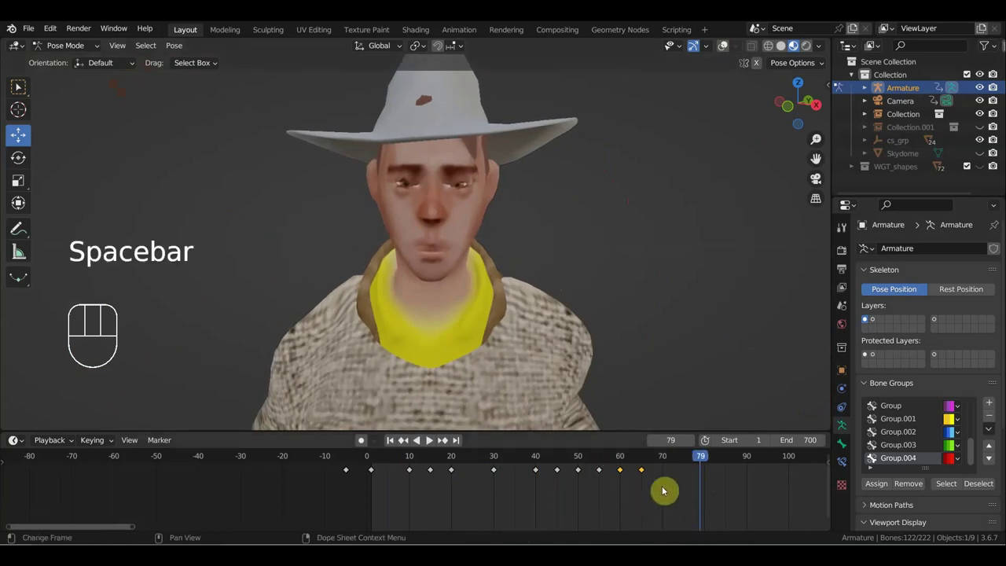
# Step: Return to an earlier frame and scale the selected keys outward from frame 40
pyautogui.moveTo(597, 474); pyautogui.dragTo(543, 470)
pyautogui.click(539, 459)
pyautogui.press('s')
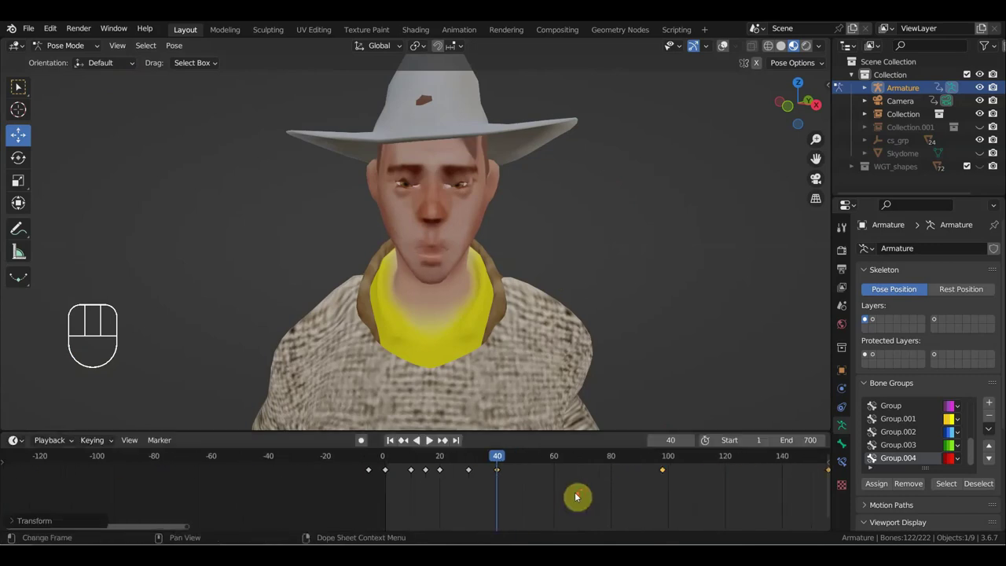
# Step: Scale the head keyframes back toward frame 40 so the motion finishes around frame 120, replaying to check
pyautogui.press('s')
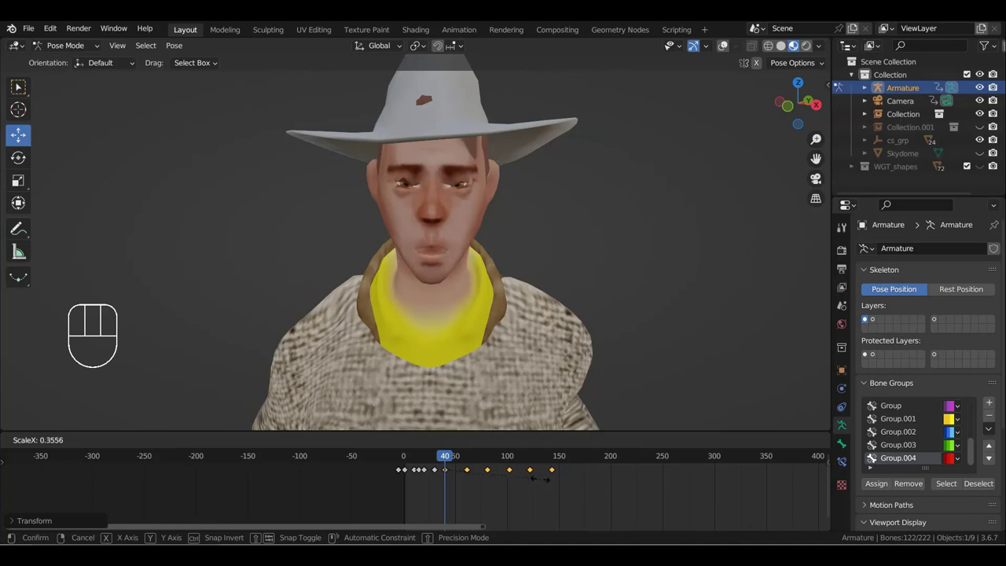
pyautogui.press('space')
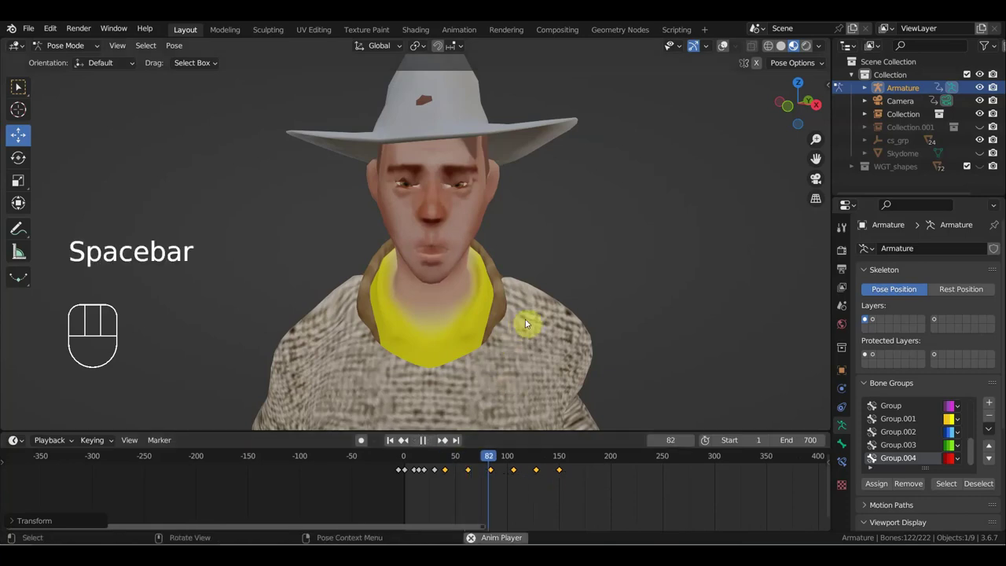
pyautogui.moveTo(556, 317); pyautogui.dragTo(528, 312)
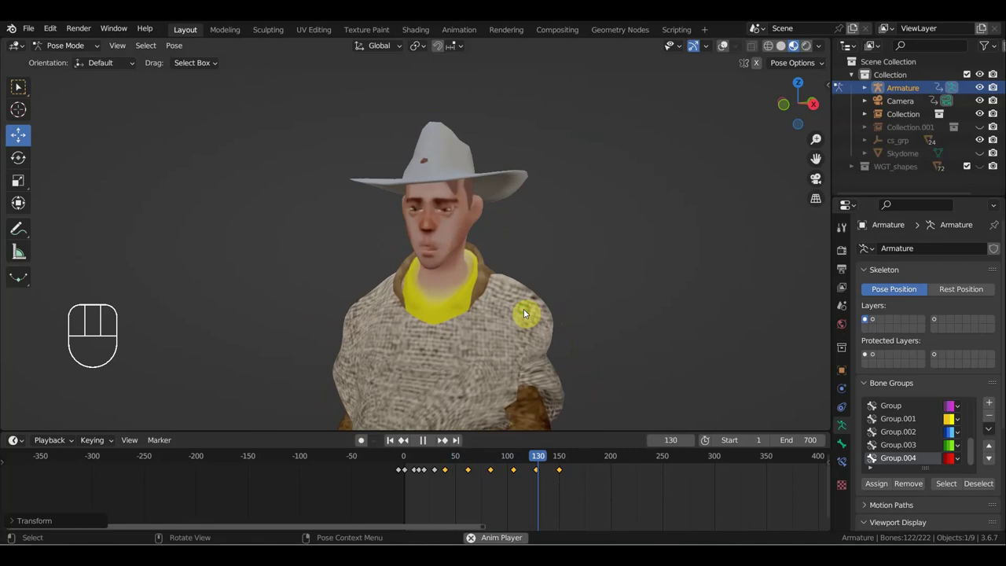
pyautogui.press('space')
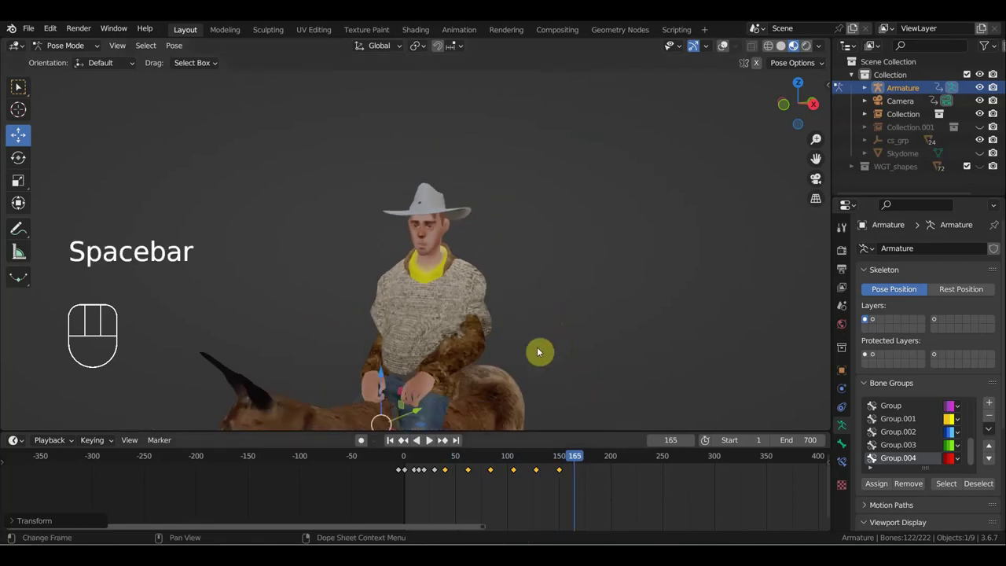
pyautogui.moveTo(520, 456); pyautogui.dragTo(451, 463)
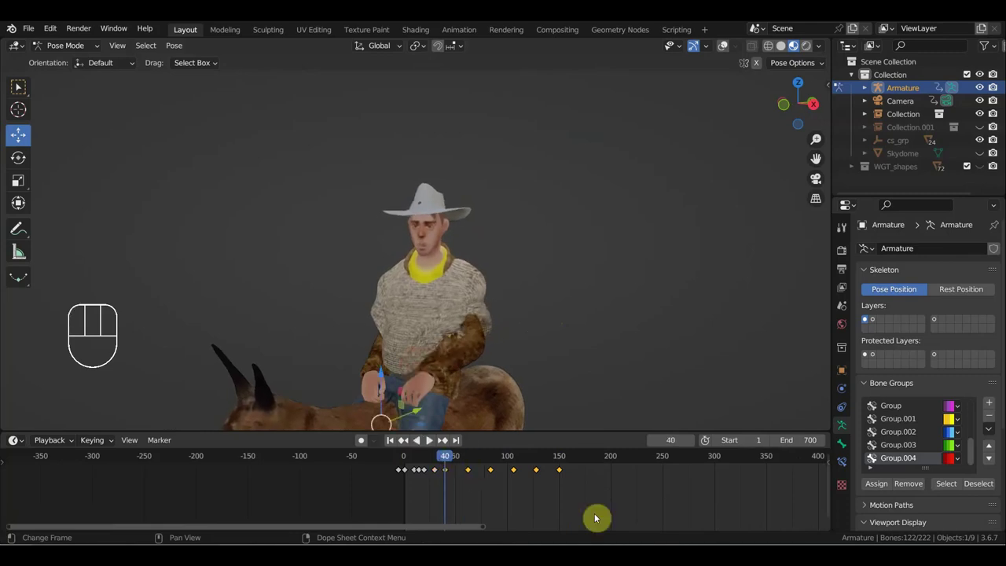
pyautogui.press('s')
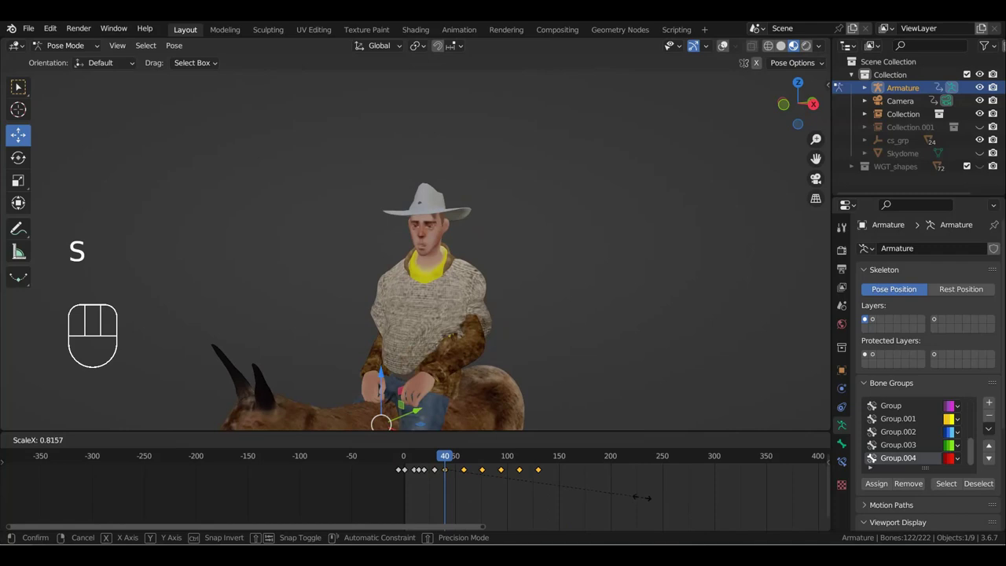
pyautogui.press('space')
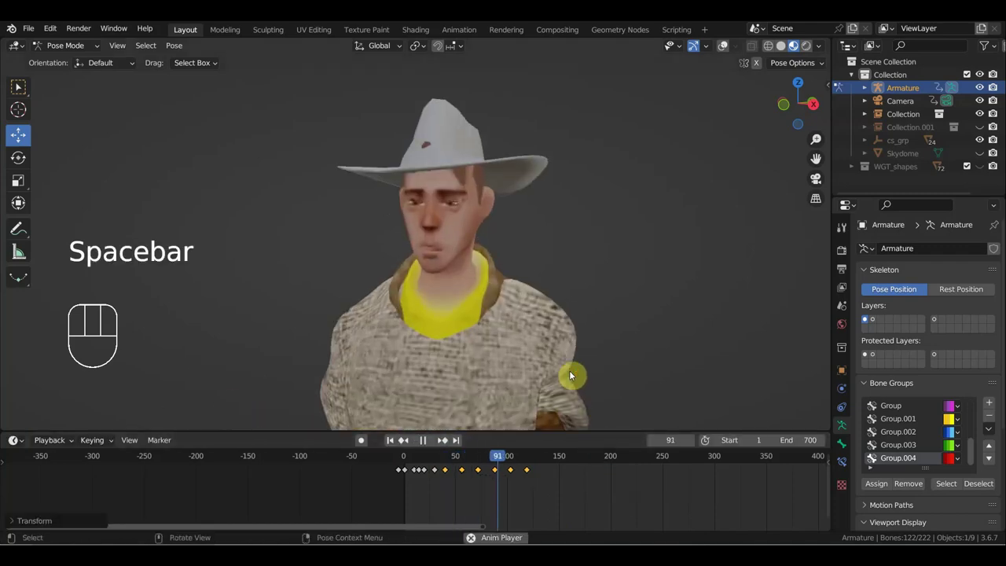
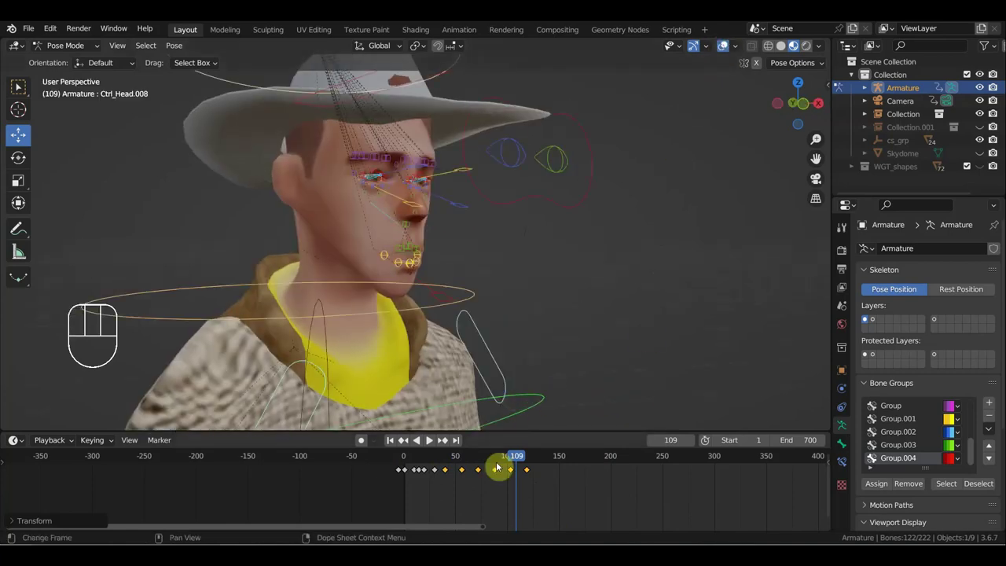
# Step: Rotate the Ctrl_Head.008 control at frame 55 and key its new pose
pyautogui.click(482, 460)
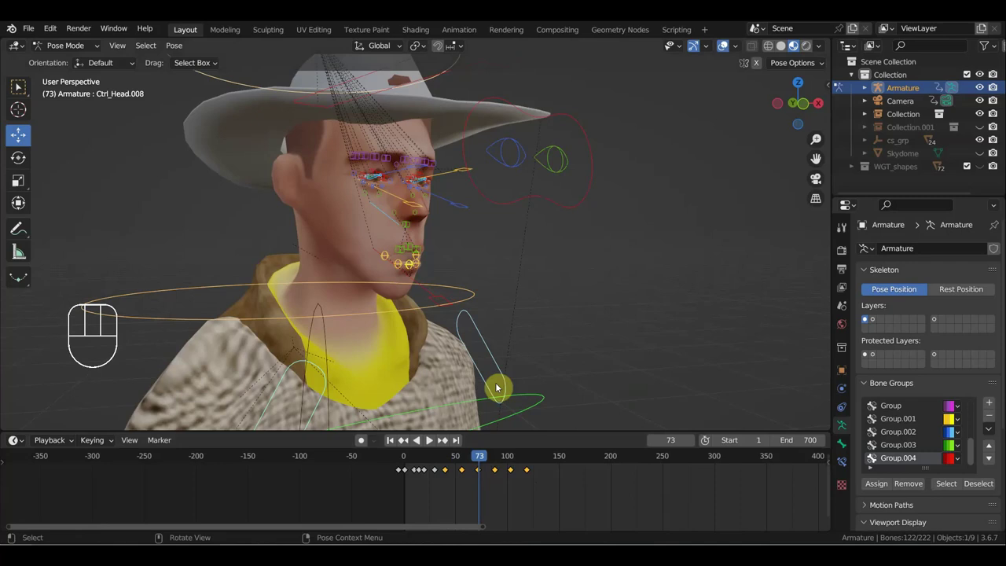
pyautogui.moveTo(529, 352); pyautogui.dragTo(552, 353)
pyautogui.click(451, 460)
pyautogui.moveTo(450, 456); pyautogui.dragTo(463, 466)
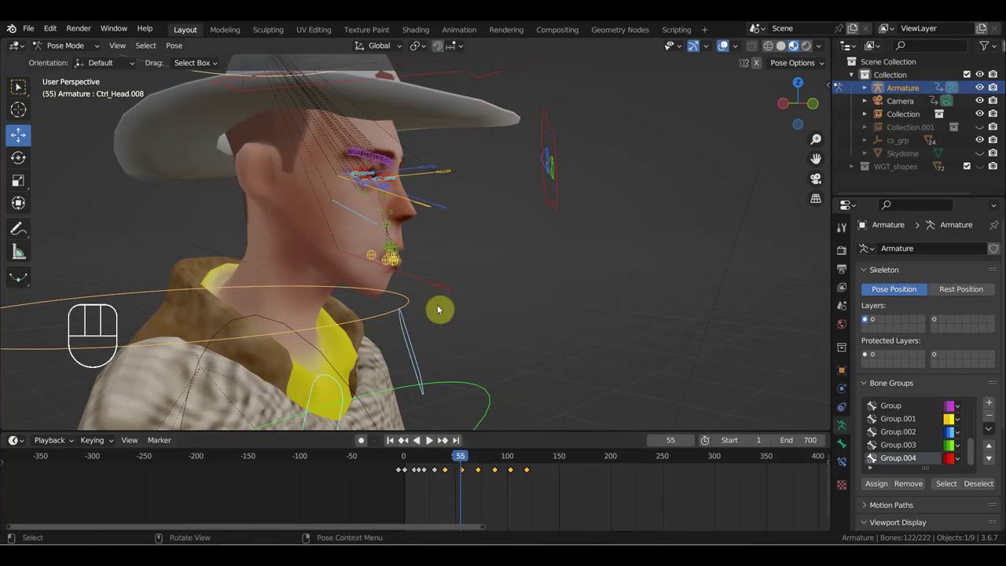
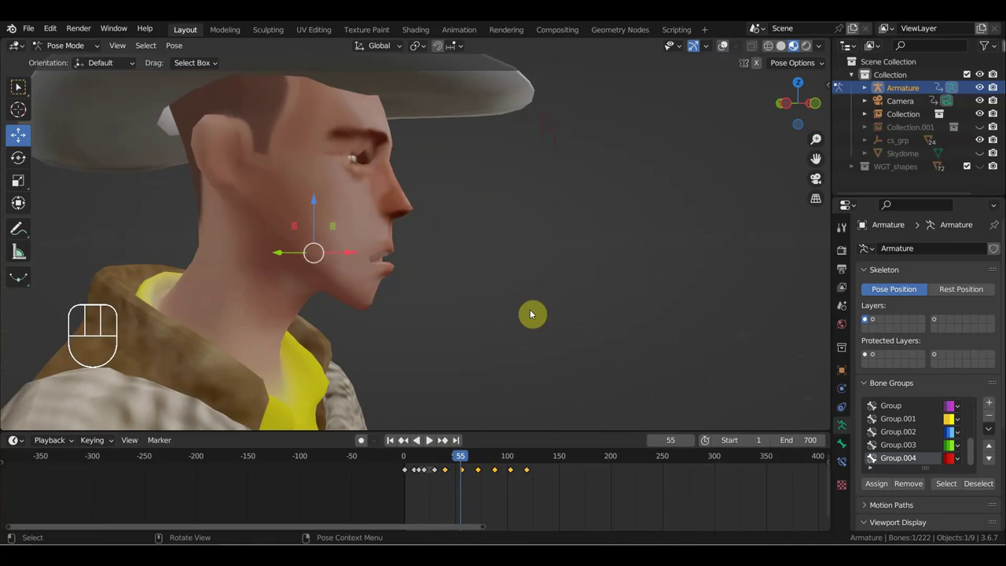
pyautogui.press('r')
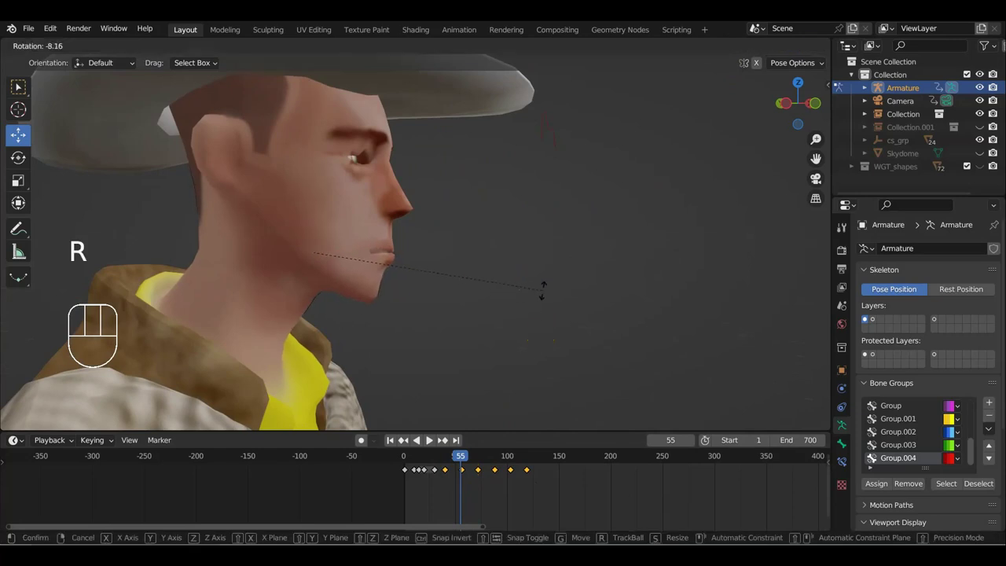
pyautogui.press('i')
pyautogui.moveTo(470, 488); pyautogui.dragTo(458, 466)
# Step: Duplicate the head keys to frame 117 and key Ctrl_Head.002 location and rotation at frame 135
pyautogui.press('shift+d')
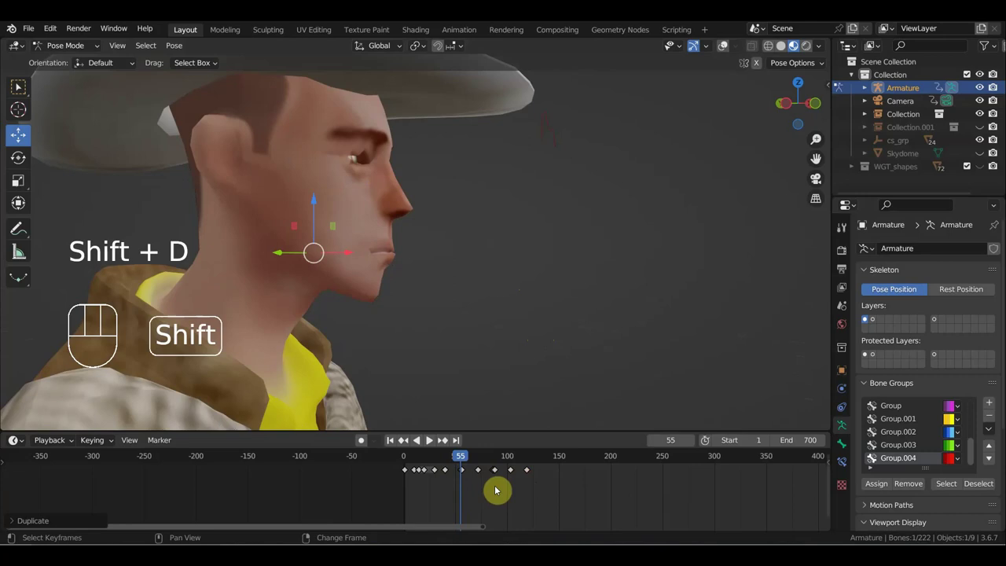
pyautogui.press('shift+d')
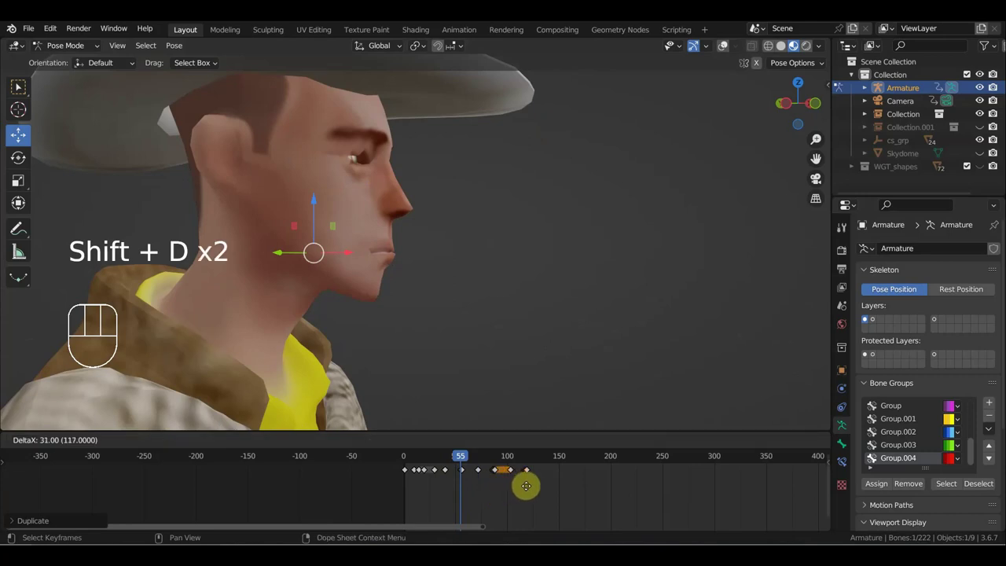
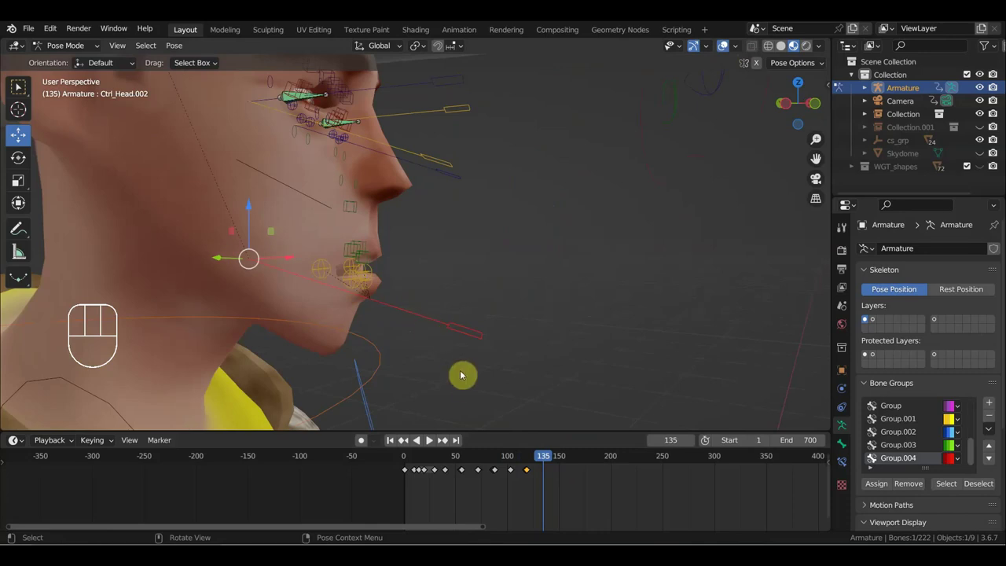
pyautogui.press('r')
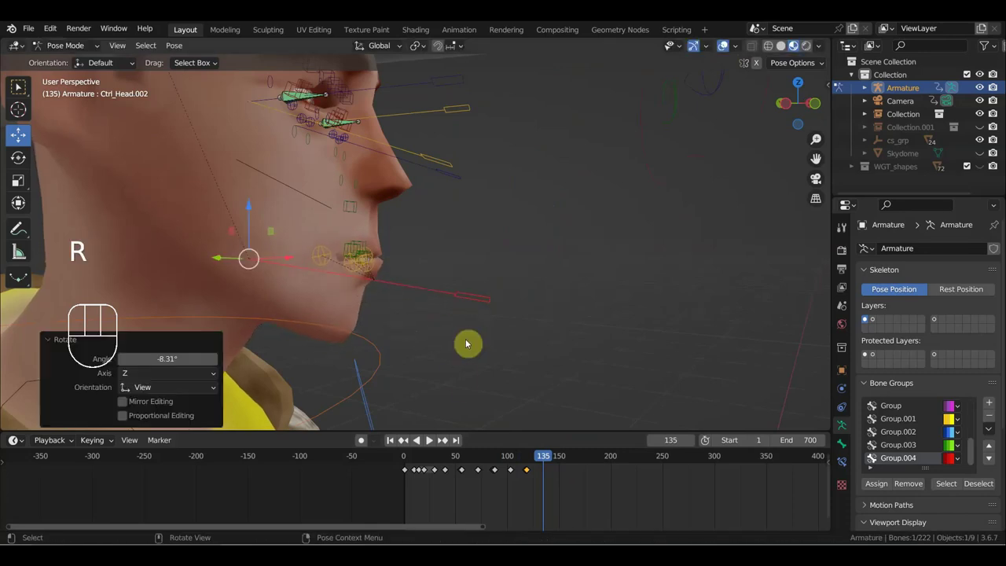
pyautogui.press('i')
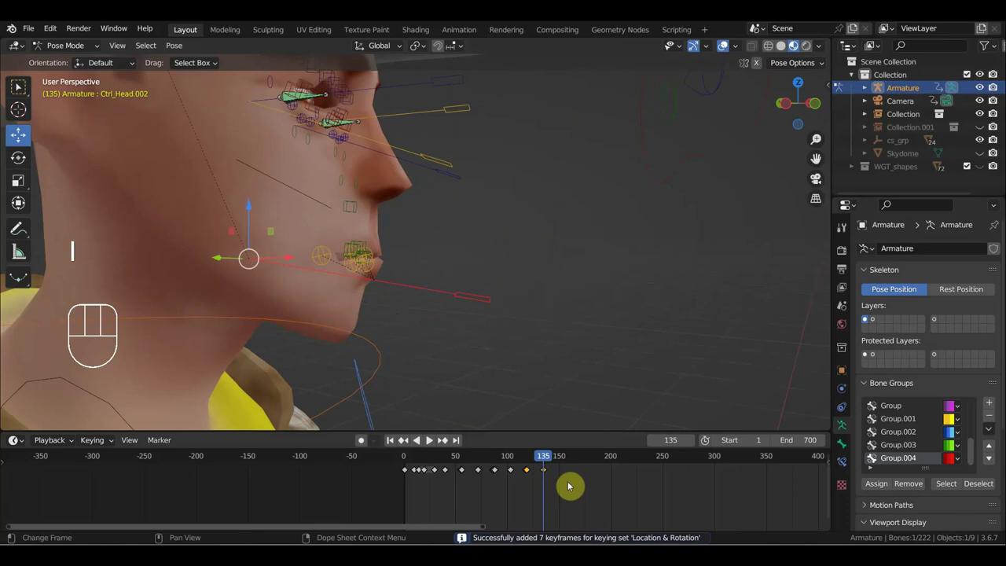
# Step: Orbit the view to see the whole rig
pyautogui.moveTo(534, 462); pyautogui.dragTo(581, 439)
pyautogui.moveTo(487, 298); pyautogui.dragTo(345, 298)
pyautogui.moveTo(507, 270); pyautogui.dragTo(558, 278)
pyautogui.middleClick(608, 297)
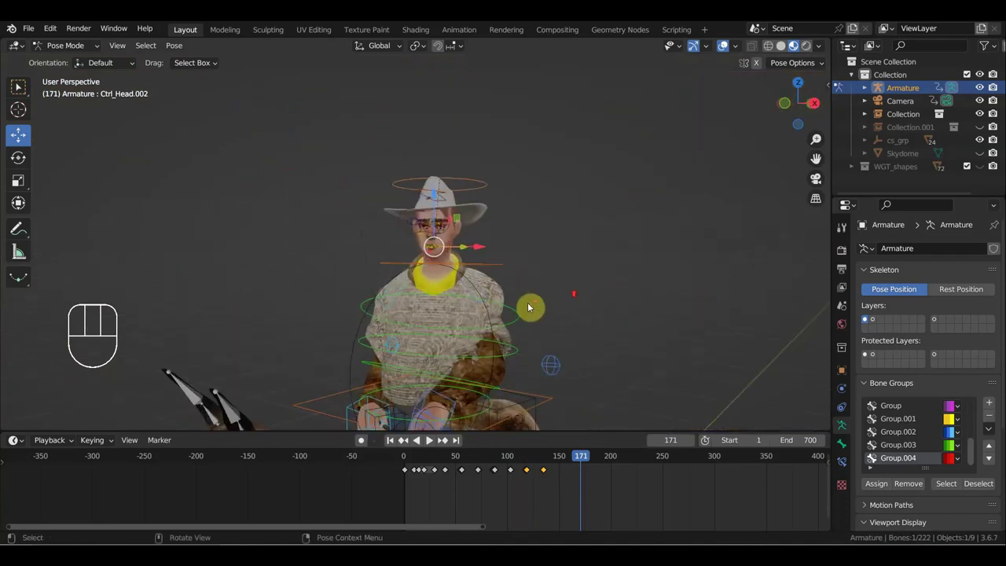
# Step: From top view, give the main Ctrl_Head a slight extra turn at frame 119
pyautogui.click(488, 183)
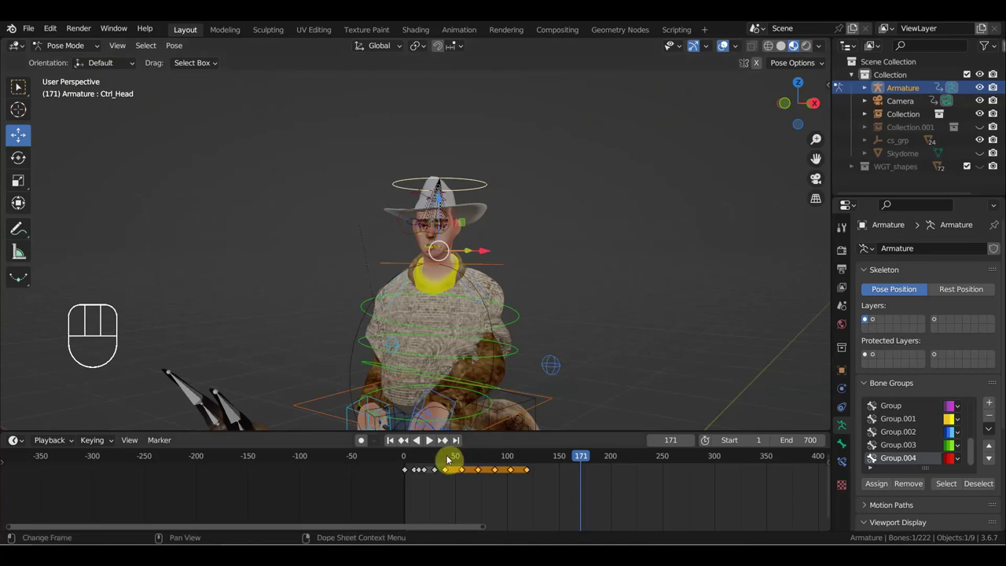
pyautogui.click(531, 458)
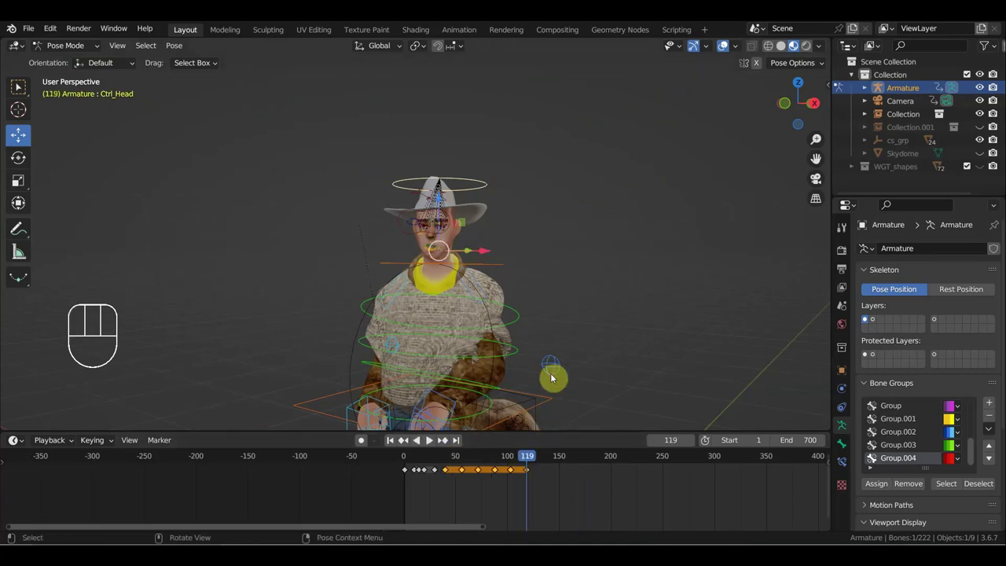
pyautogui.press('KP_7')
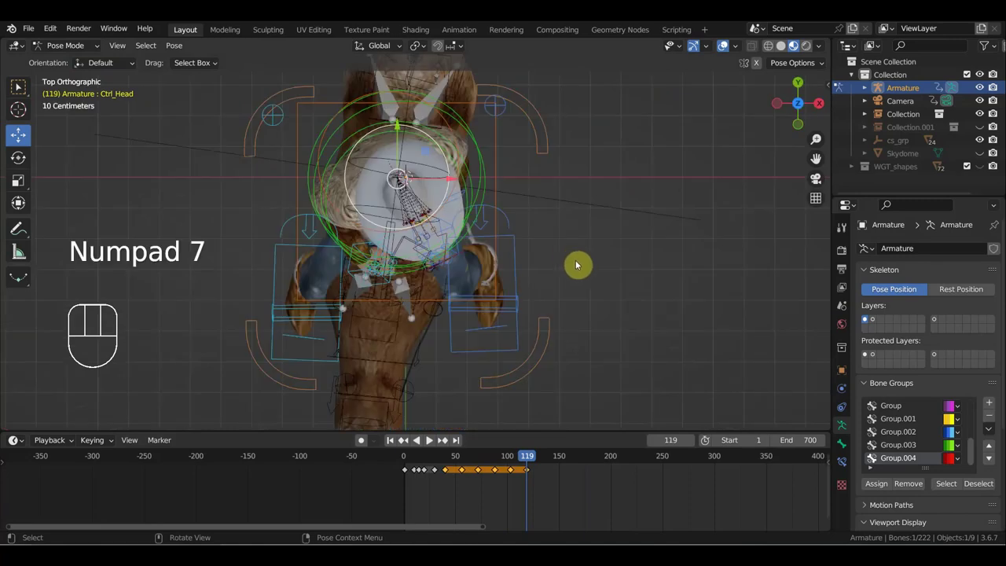
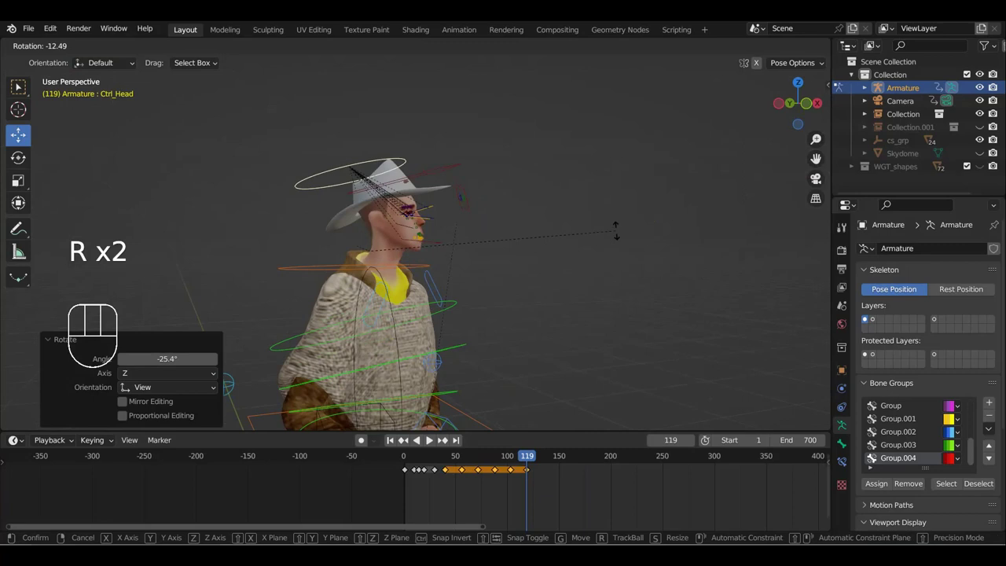
pyautogui.press('r')
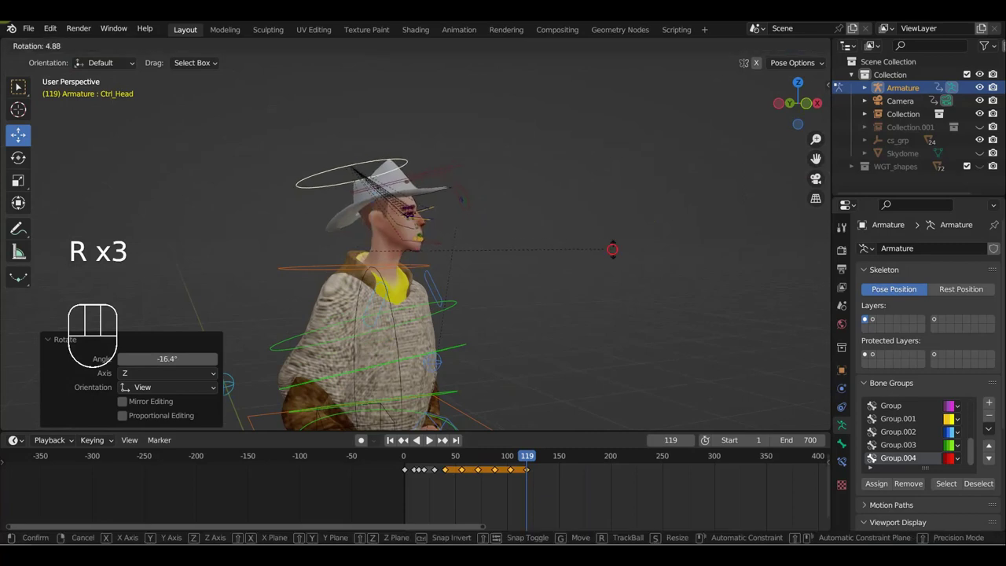
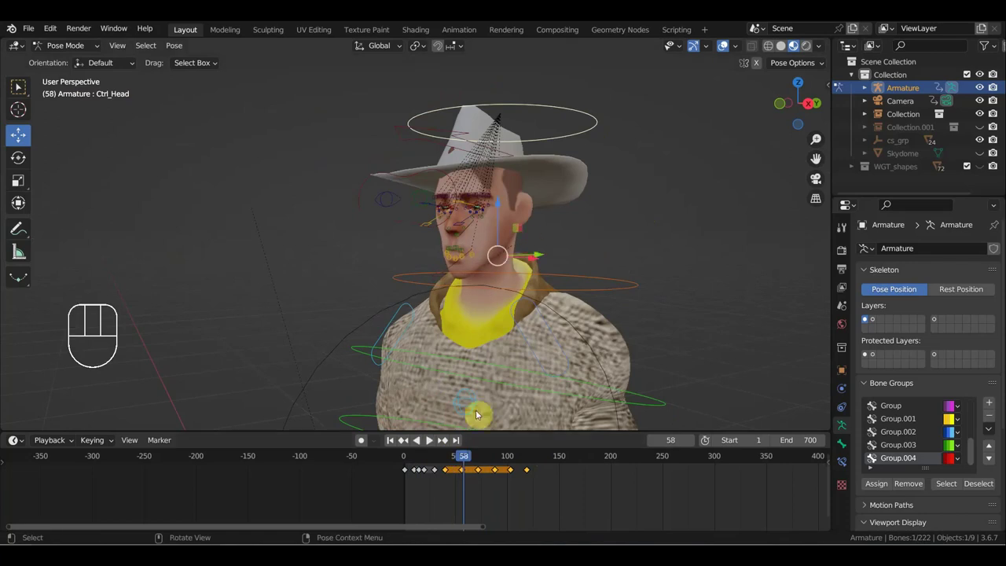
# Step: Jump to frame 58 and rotate the head control again, keying 6 more Location & Rotation keys
pyautogui.click(568, 111)
pyautogui.press('KP_7')
pyautogui.press('r')
pyautogui.moveTo(665, 232); pyautogui.dragTo(634, 92)
pyautogui.moveTo(634, 211); pyautogui.dragTo(686, 251)
pyautogui.press('r')
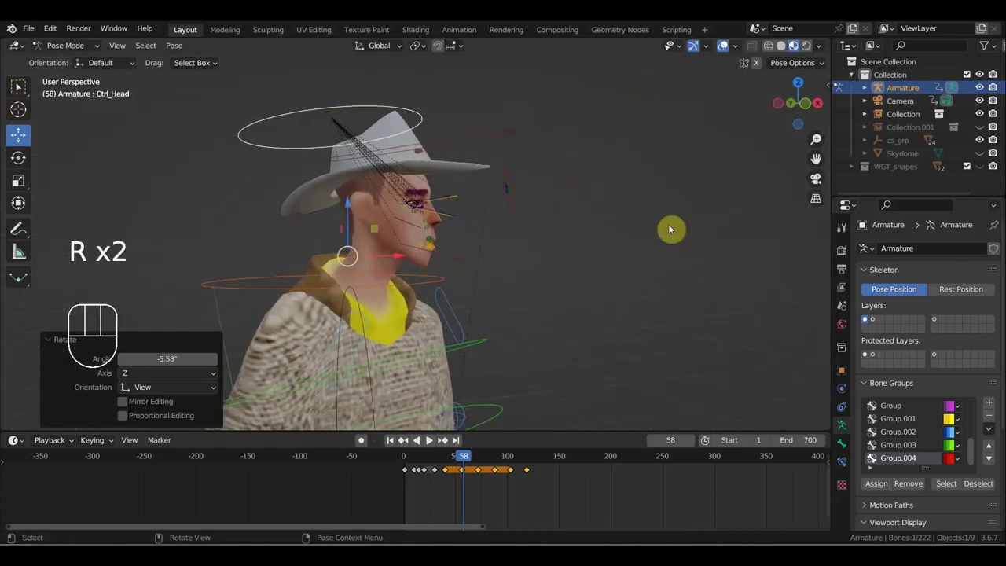
# Step: Adjust a control's rotation and key every bone of the rig at the current frame
pyautogui.moveTo(455, 316); pyautogui.dragTo(432, 317)
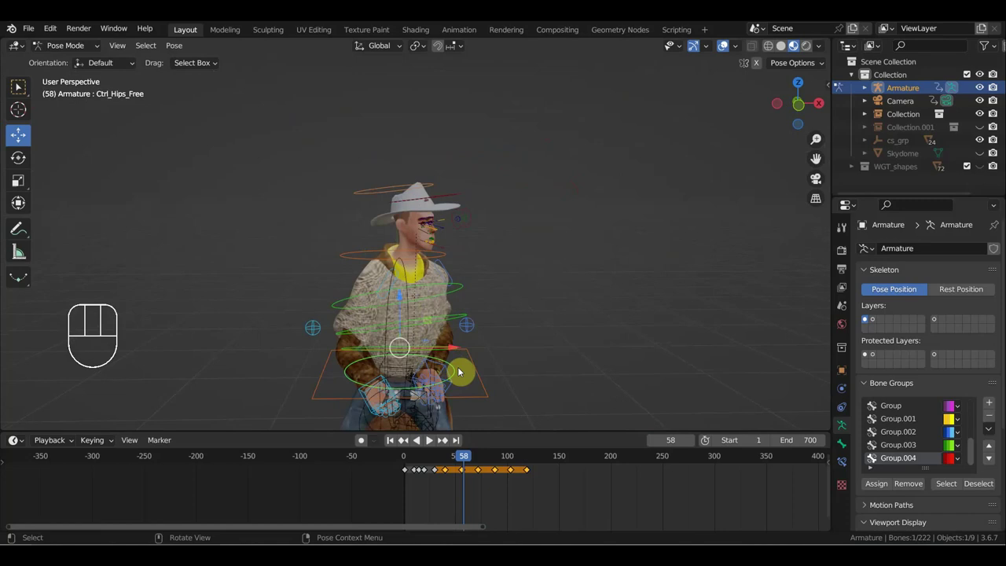
pyautogui.press('r')
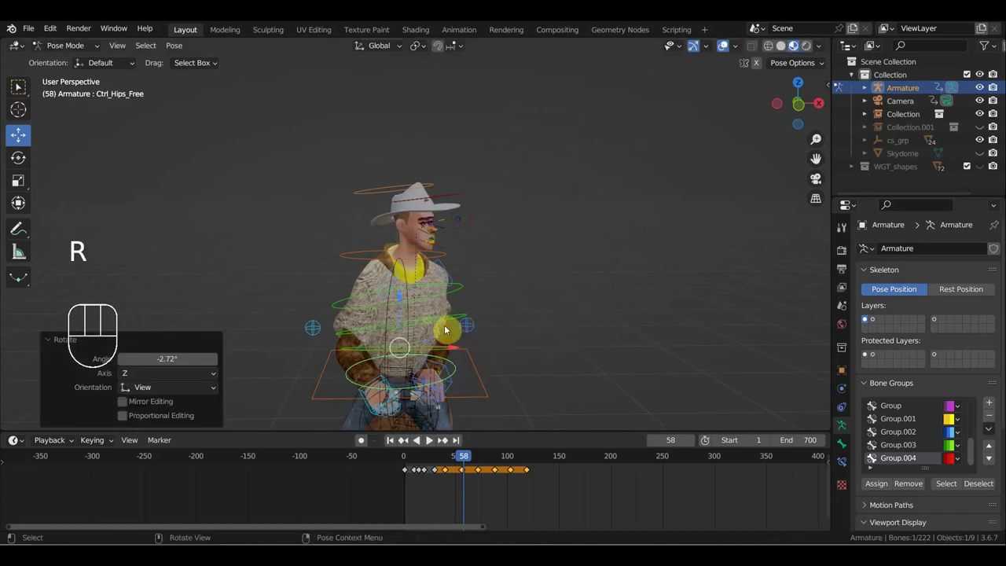
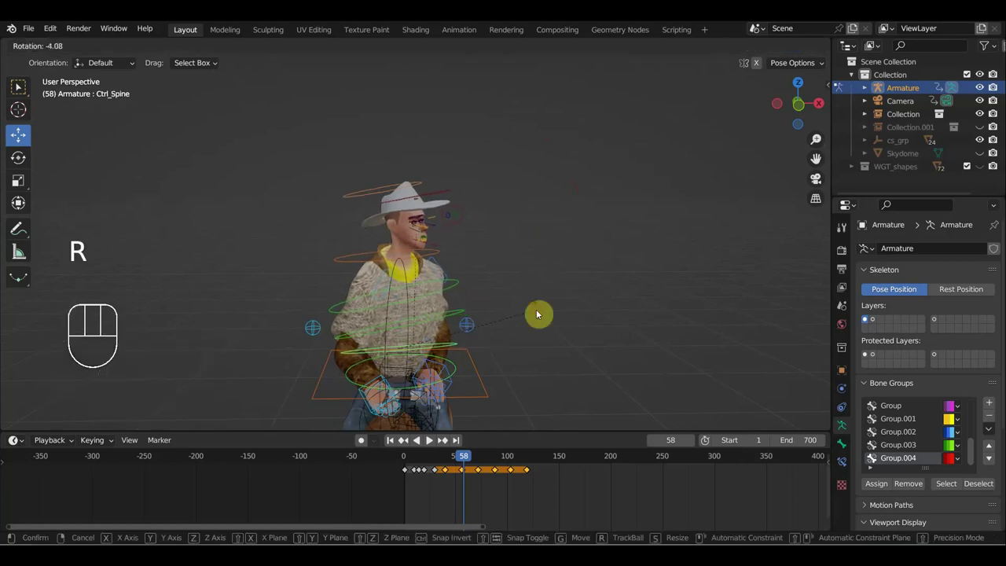
pyautogui.press('a')
pyautogui.press('i')
pyautogui.moveTo(463, 463); pyautogui.dragTo(516, 476)
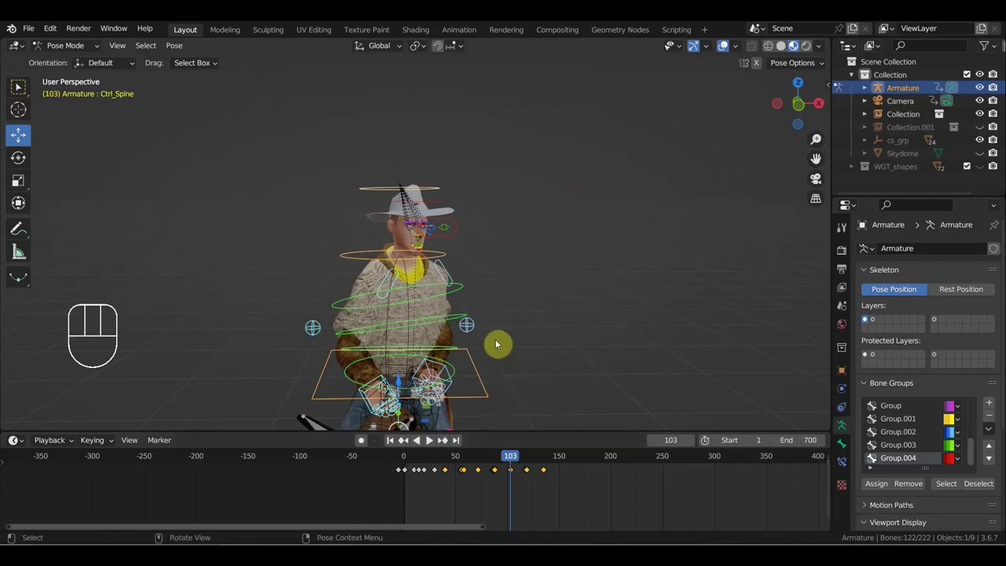
# Step: Scrub through the ride animation to review rider and horse, ending at frame 31
pyautogui.moveTo(505, 460); pyautogui.dragTo(576, 362)
pyautogui.moveTo(575, 354); pyautogui.dragTo(563, 264)
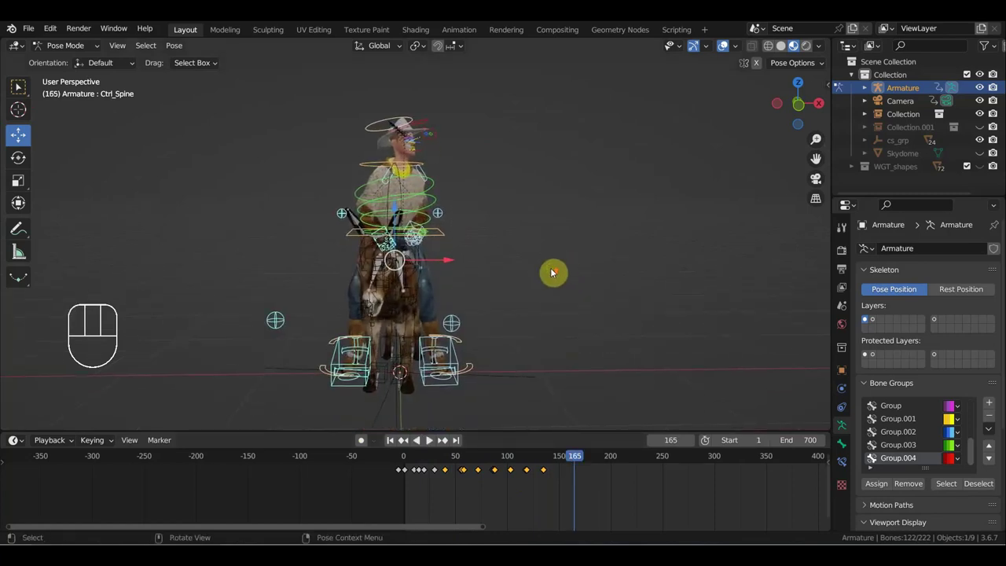
pyautogui.moveTo(579, 459); pyautogui.dragTo(544, 454)
pyautogui.moveTo(543, 395); pyautogui.dragTo(443, 352)
pyautogui.moveTo(490, 330); pyautogui.dragTo(474, 349)
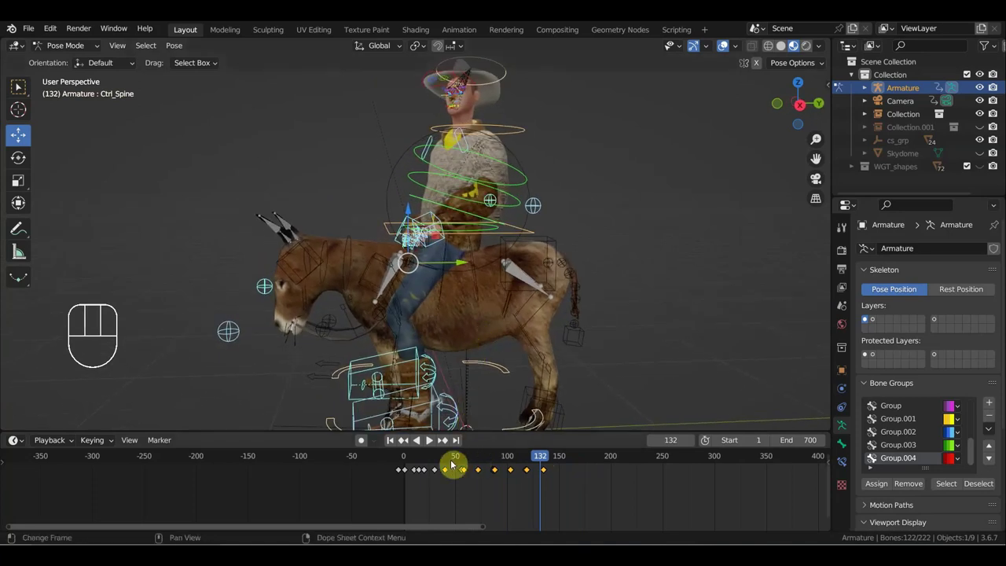
pyautogui.moveTo(438, 458); pyautogui.dragTo(480, 375)
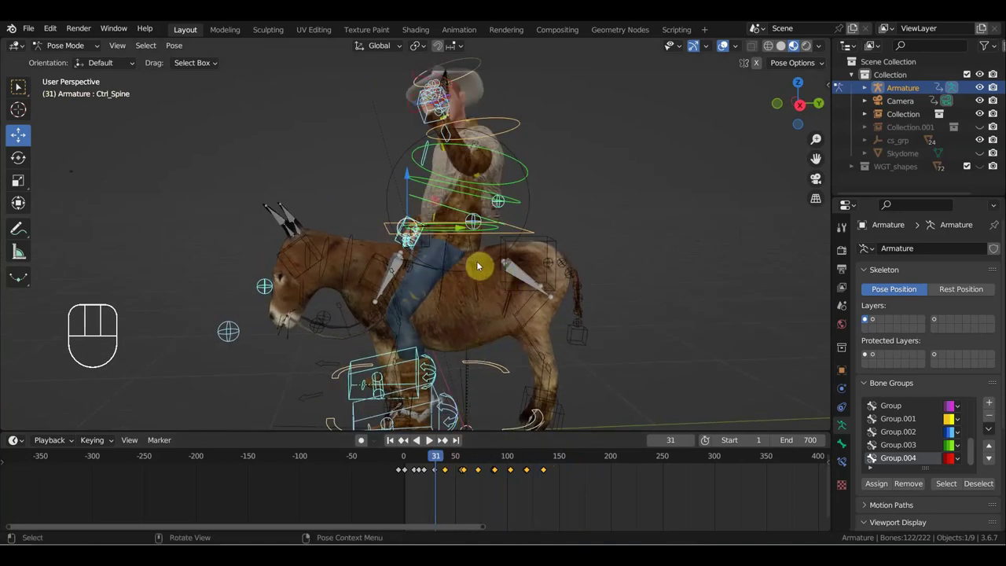
# Step: Key location and rotation of all rig bones at frame 31, then scrub to 69 and select the right foot IK control
pyautogui.click(517, 234)
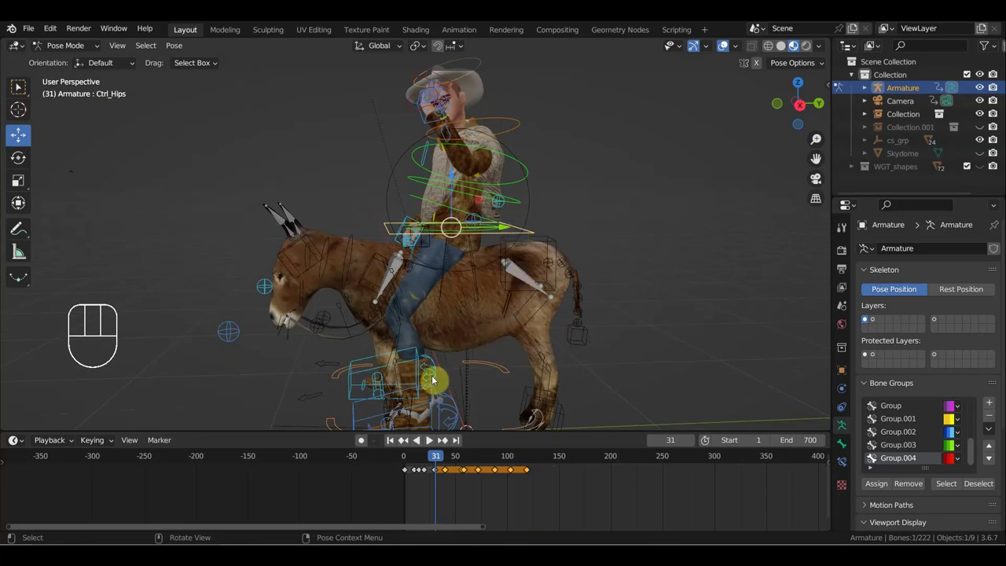
pyautogui.click(358, 361)
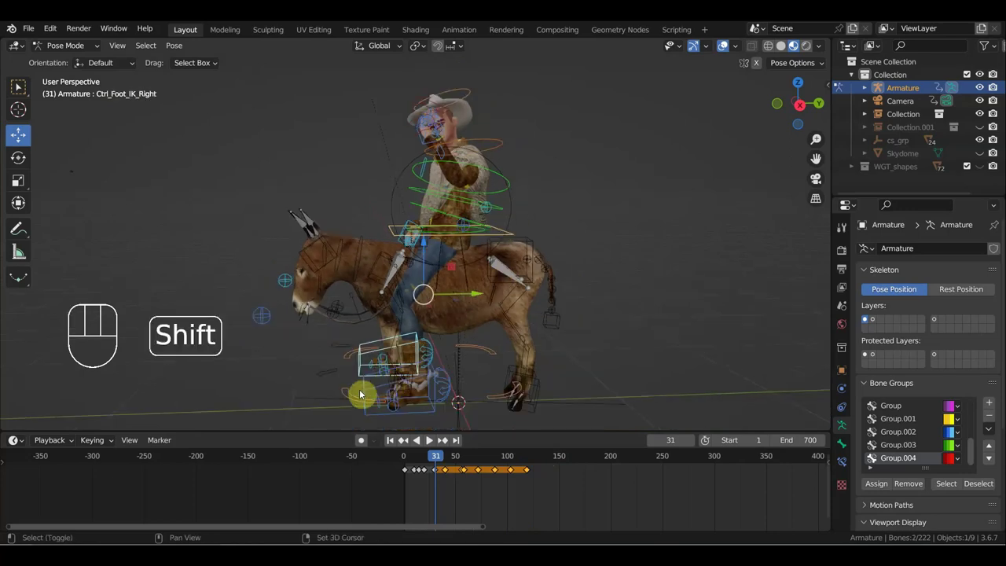
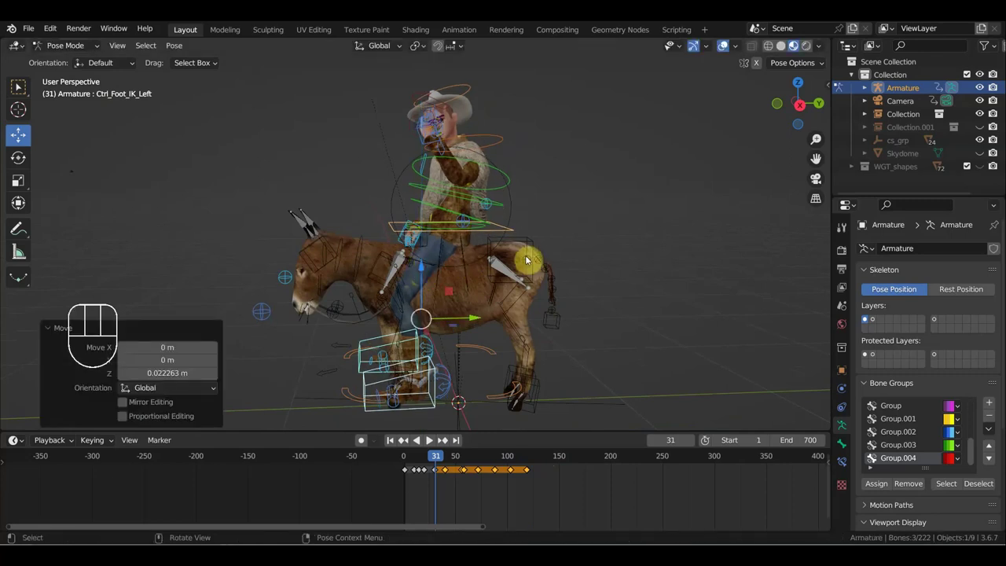
pyautogui.press('a')
pyautogui.press('i')
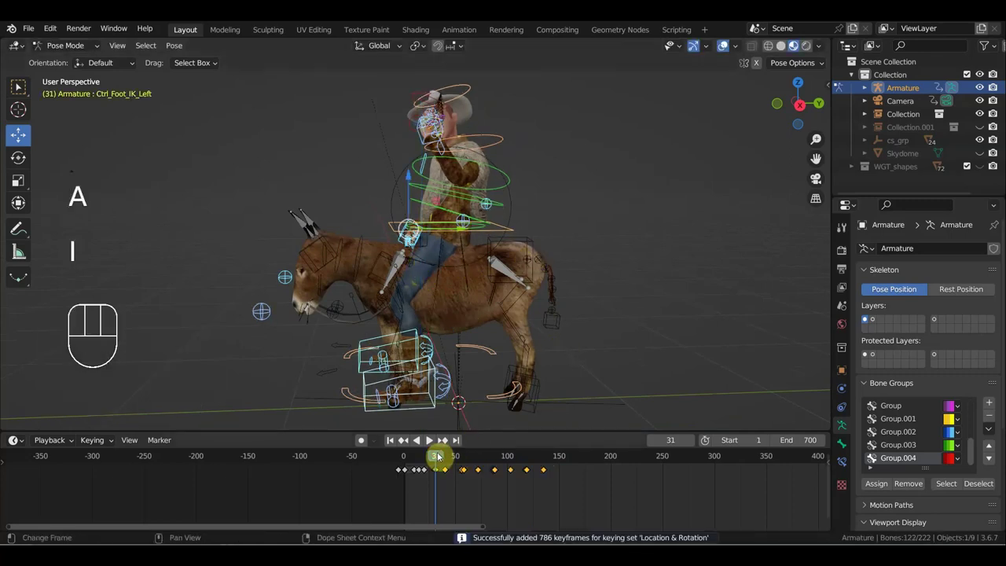
pyautogui.moveTo(439, 455); pyautogui.dragTo(493, 353)
pyautogui.click(509, 234)
pyautogui.click(367, 344)
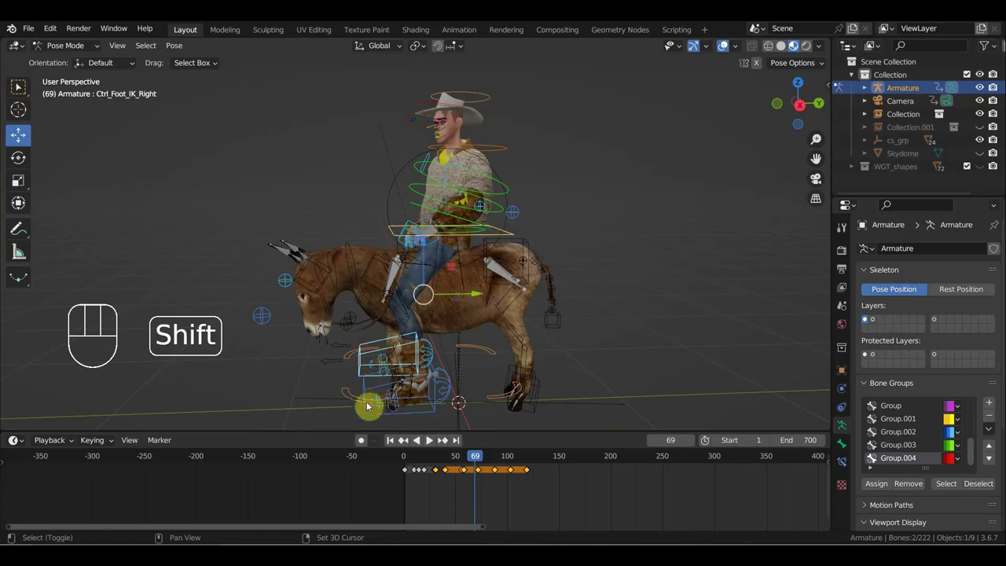
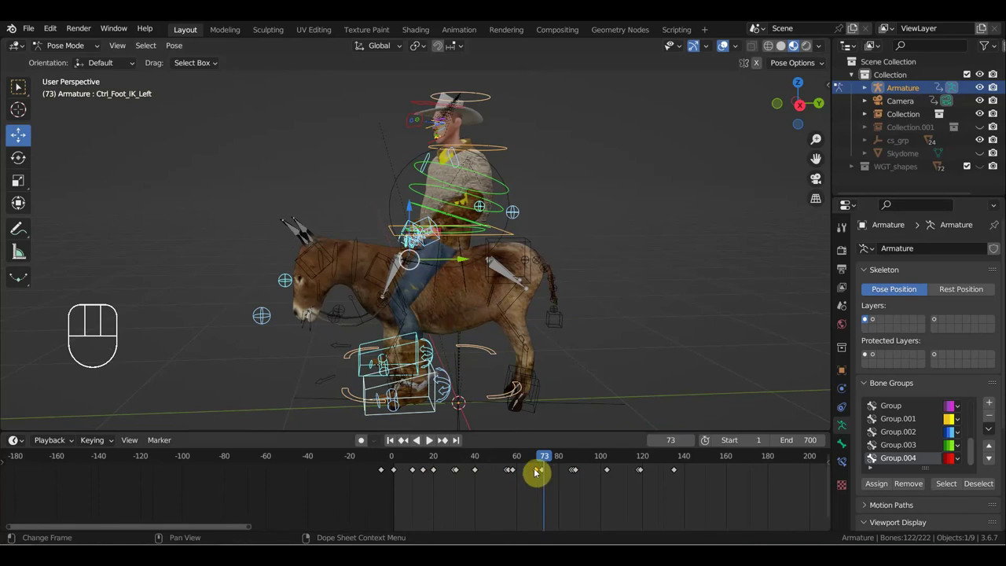
# Step: Shift the selected keyframes along the timeline and scrub to around frame 56
pyautogui.press('g')
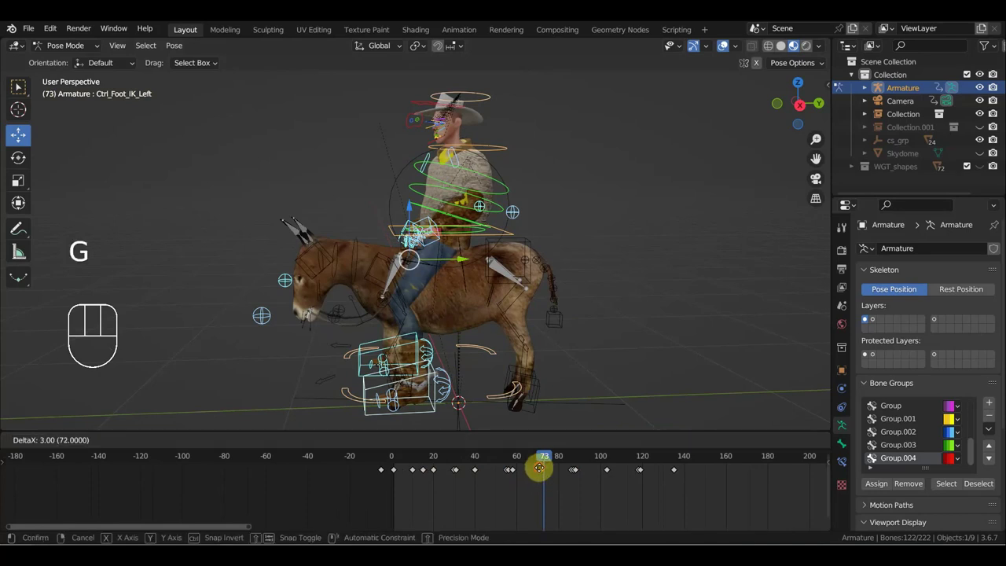
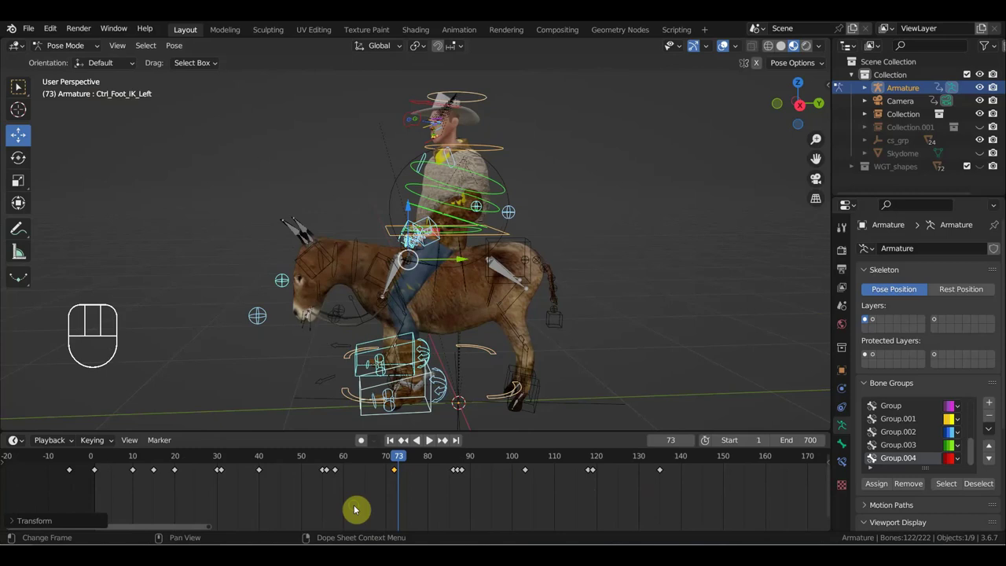
pyautogui.click(332, 453)
pyautogui.moveTo(334, 454); pyautogui.dragTo(334, 463)
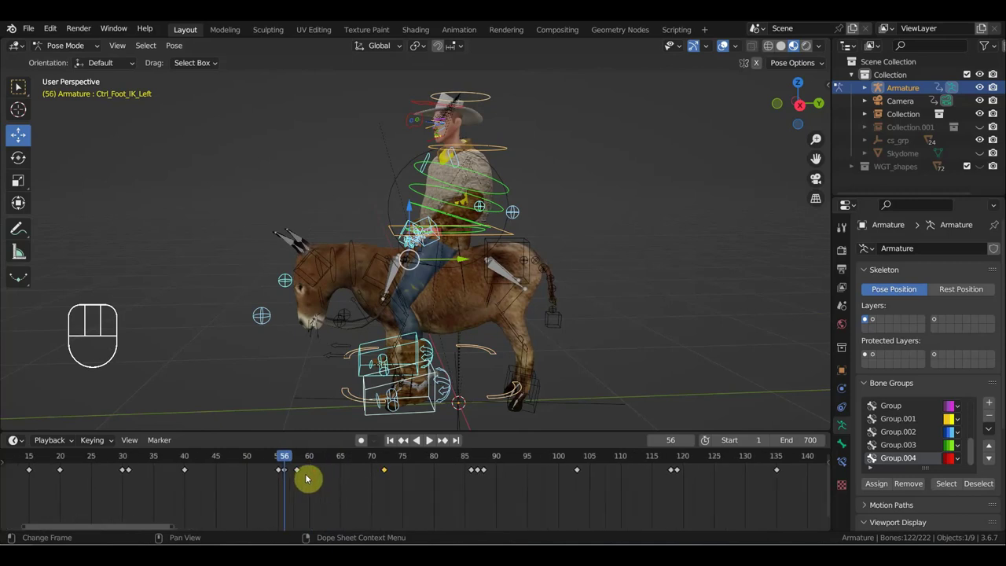
pyautogui.moveTo(292, 458); pyautogui.dragTo(396, 476)
pyautogui.moveTo(395, 482); pyautogui.dragTo(397, 479)
# Step: Slide the selected foot key earlier to around frame 58, then scrub to frame 49
pyautogui.press('g')
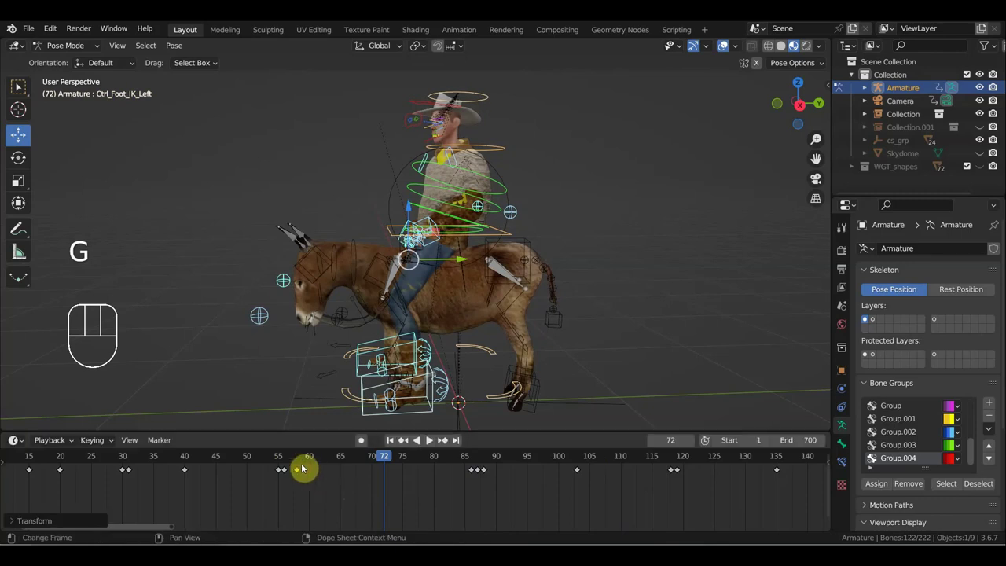
pyautogui.click(299, 461)
pyautogui.moveTo(300, 459); pyautogui.dragTo(189, 443)
pyautogui.moveTo(185, 461); pyautogui.dragTo(299, 448)
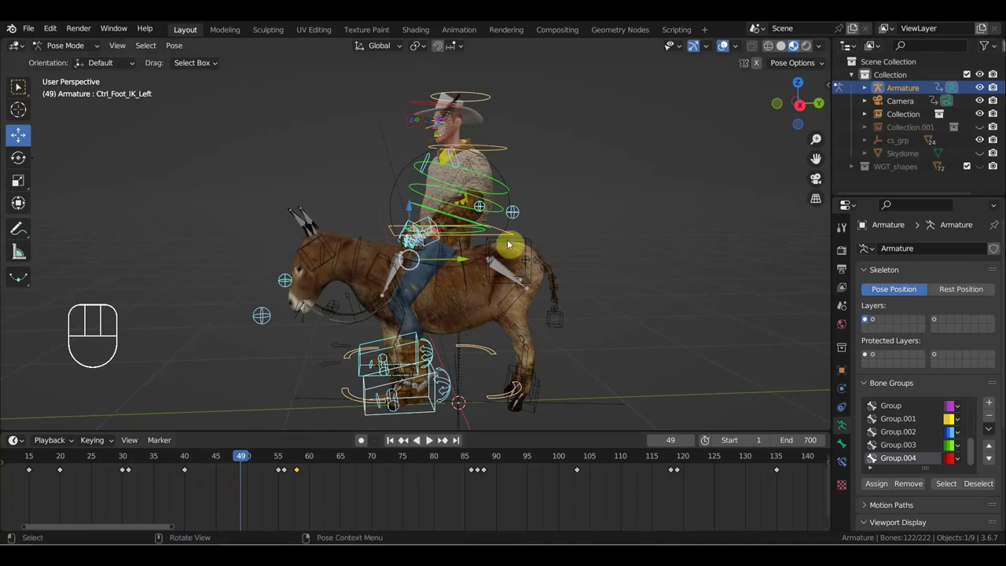
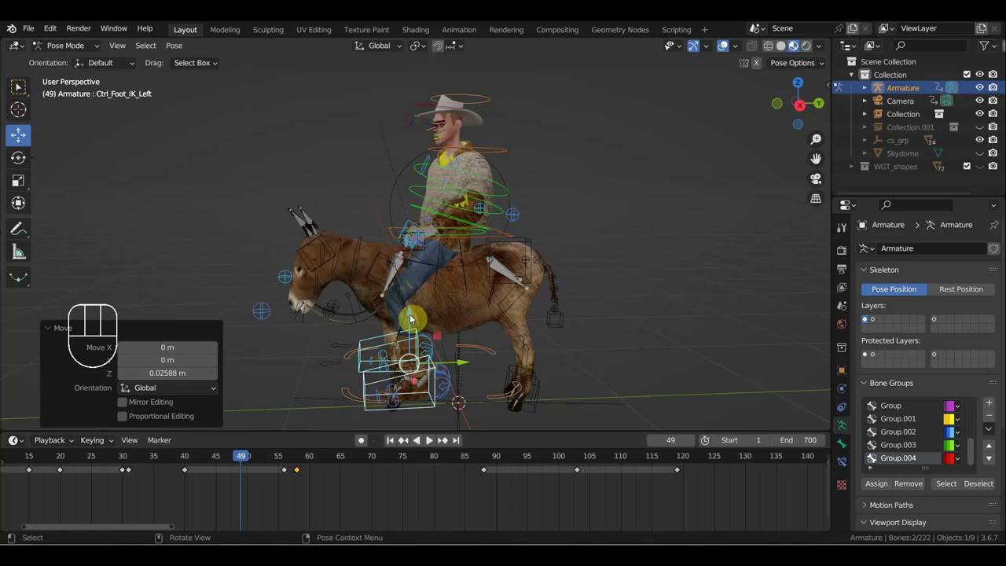
# Step: Key the whole rig's pose at frame 49 and delete a stray hips key near frame 56
pyautogui.press('a')
pyautogui.press('i')
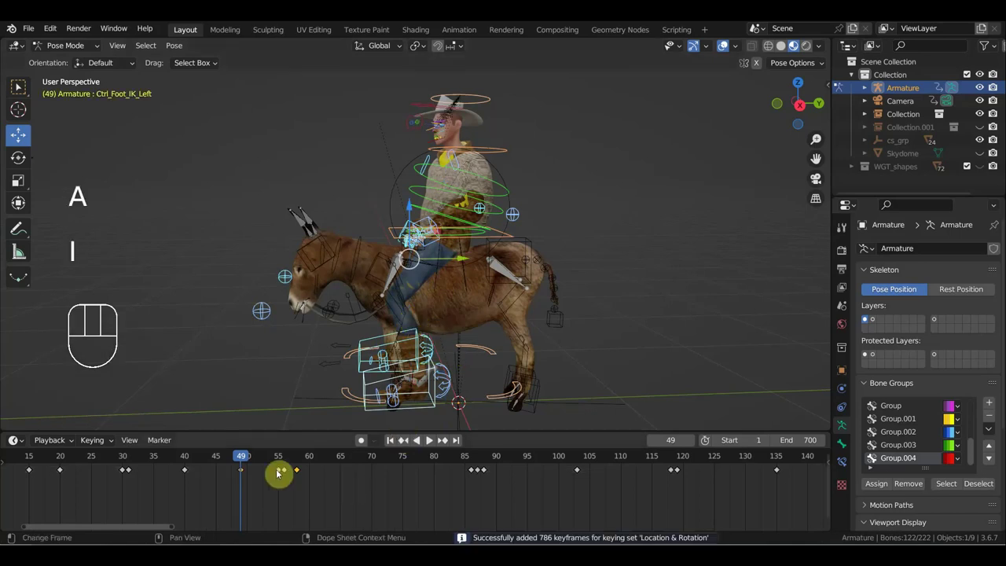
pyautogui.moveTo(250, 458); pyautogui.dragTo(301, 474)
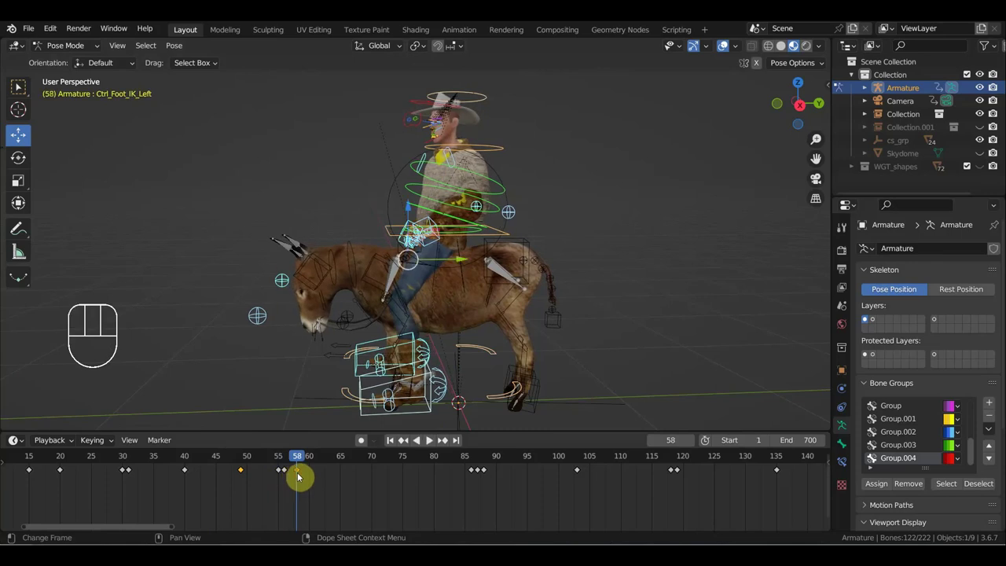
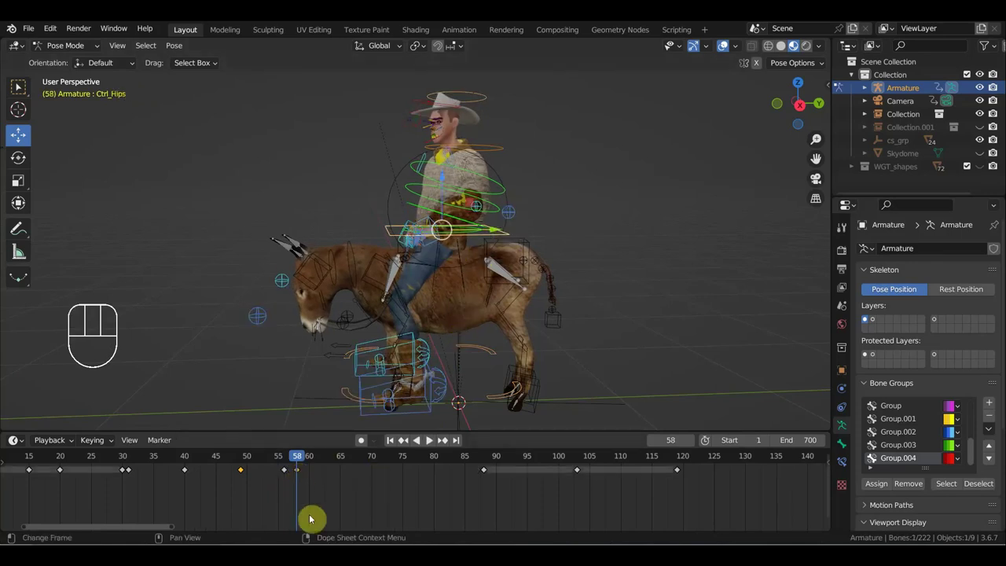
pyautogui.moveTo(293, 478); pyautogui.dragTo(290, 471)
pyautogui.click(284, 461)
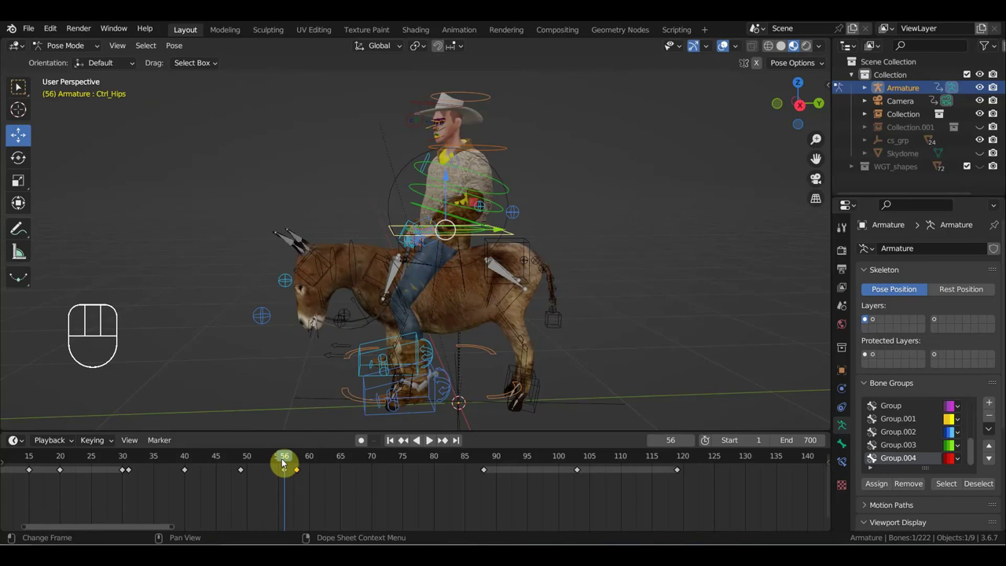
pyautogui.moveTo(286, 470); pyautogui.dragTo(284, 480)
pyautogui.press('Delete')
# Step: Key the Ctrl_Hips control at frames 69 and 111 for the ride
pyautogui.moveTo(263, 461); pyautogui.dragTo(368, 451)
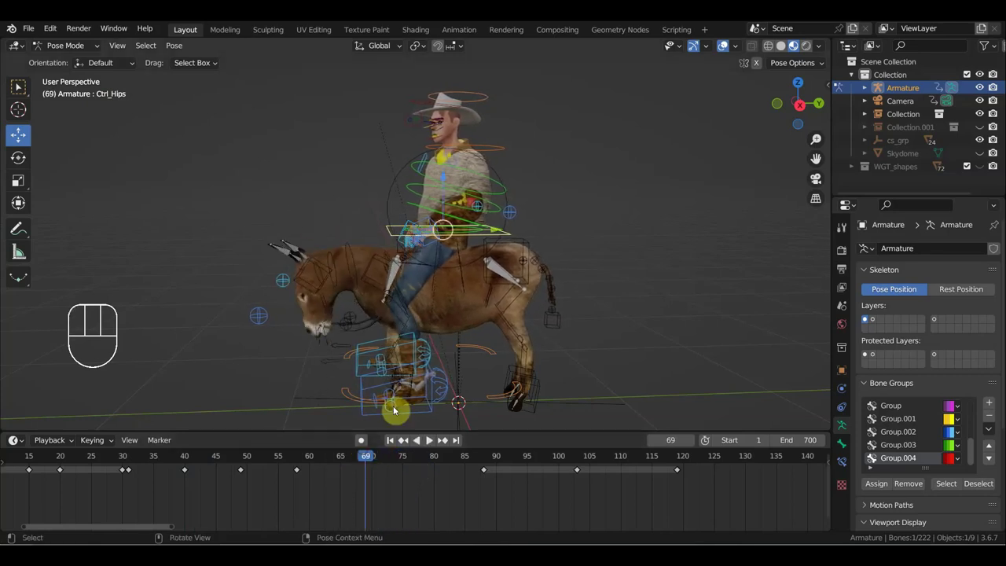
pyautogui.click(514, 237)
pyautogui.moveTo(498, 232); pyautogui.dragTo(491, 231)
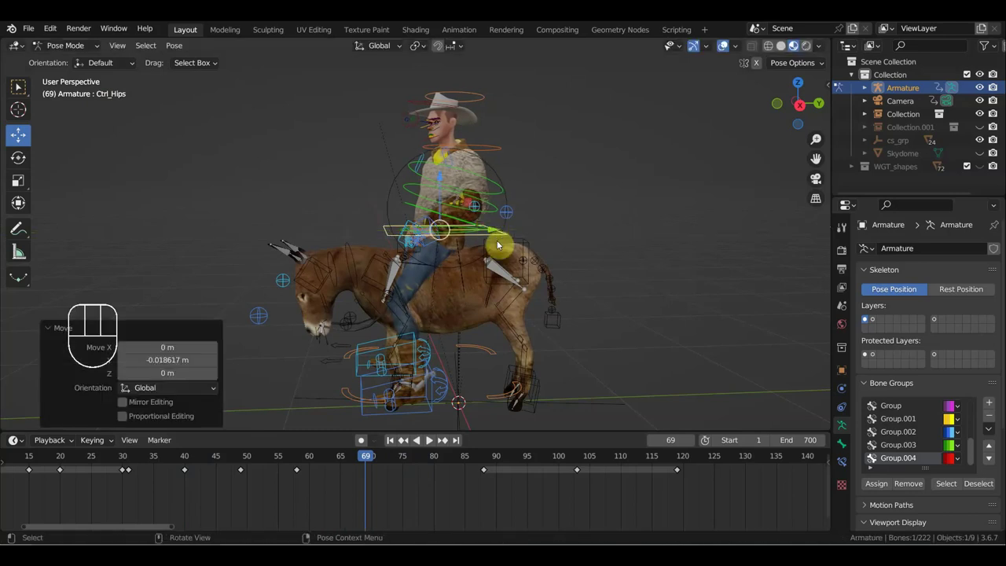
pyautogui.press('i')
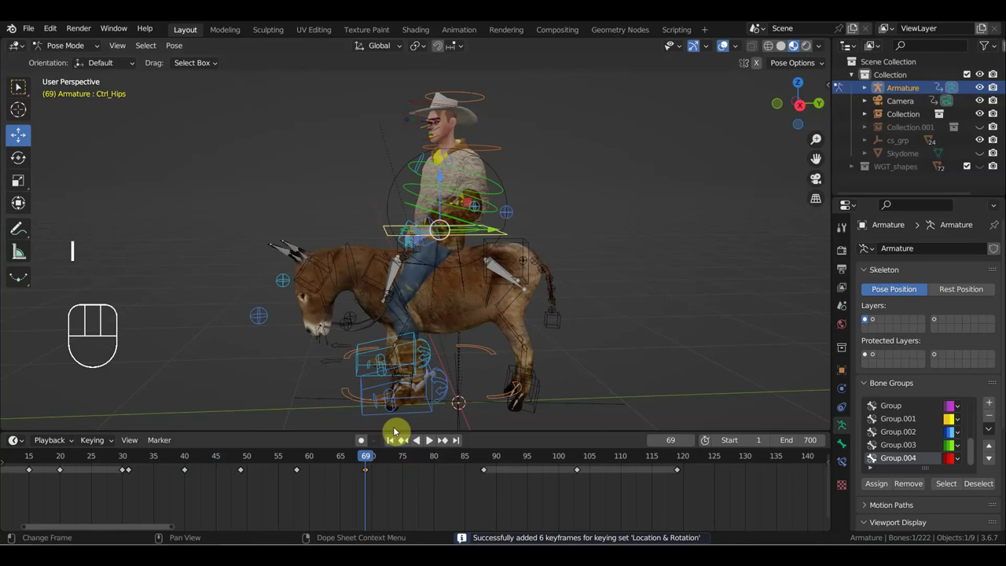
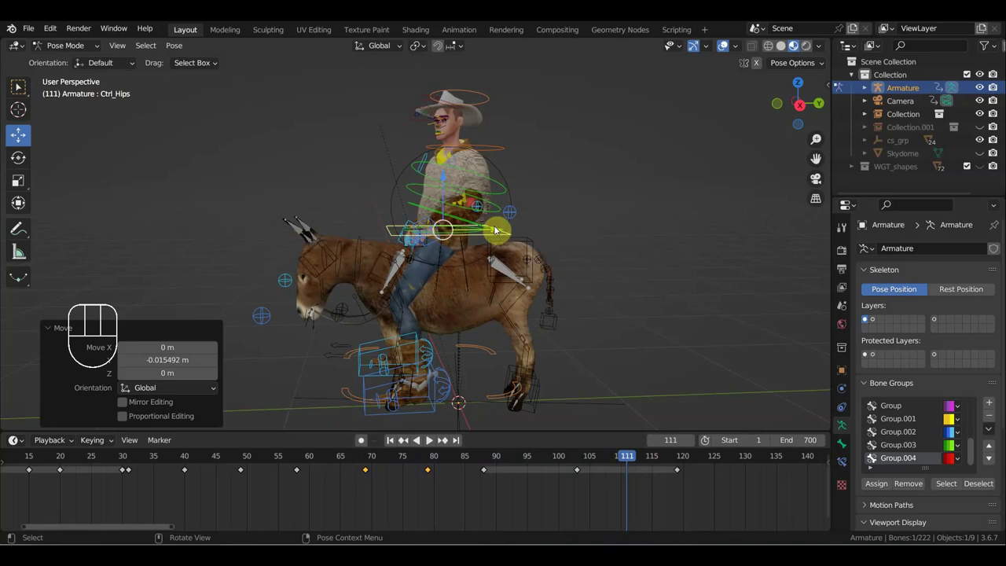
pyautogui.press('i')
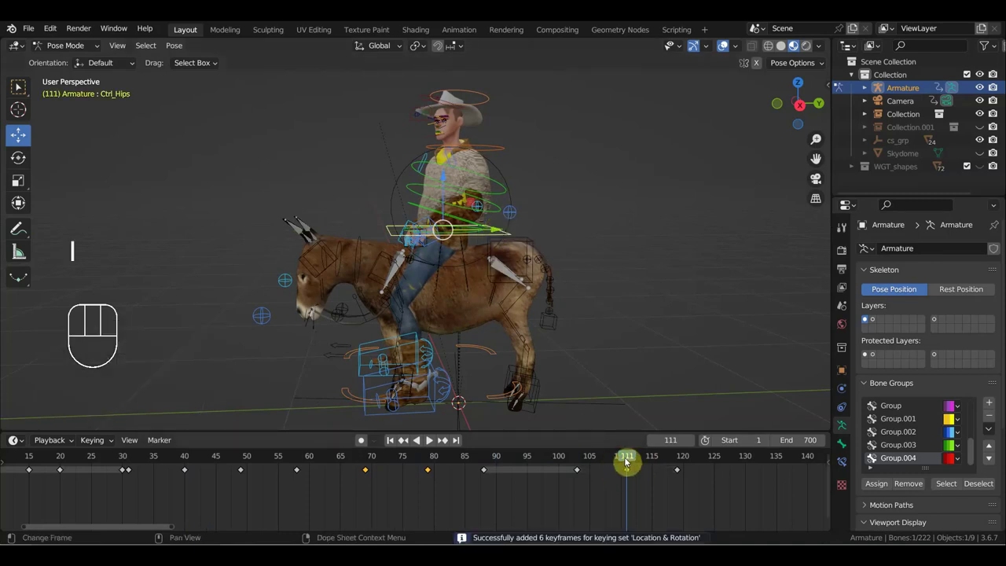
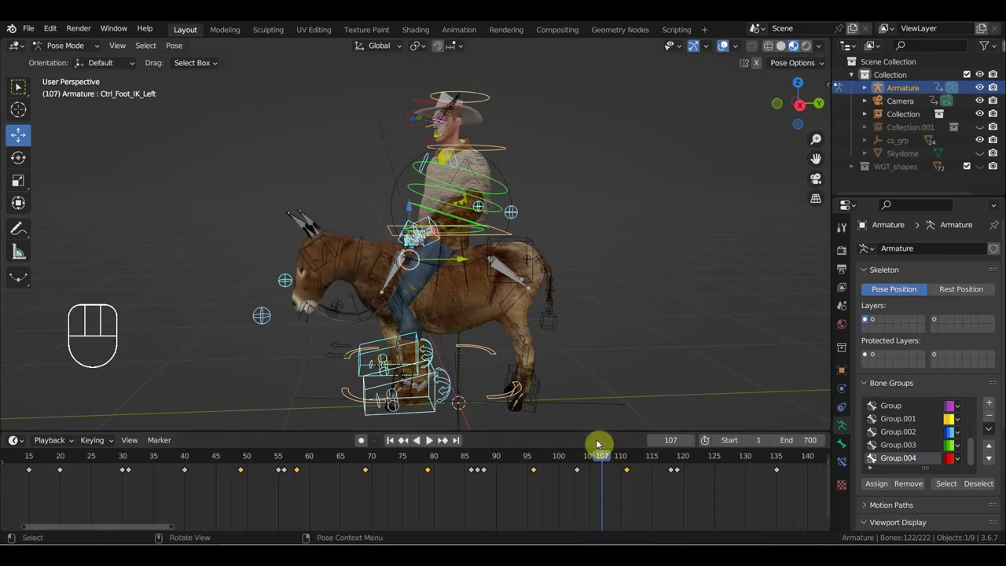
# Step: Show the full key range and bring the cowboy's front into view
pyautogui.click(561, 318)
pyautogui.click(553, 308)
pyautogui.press('a')
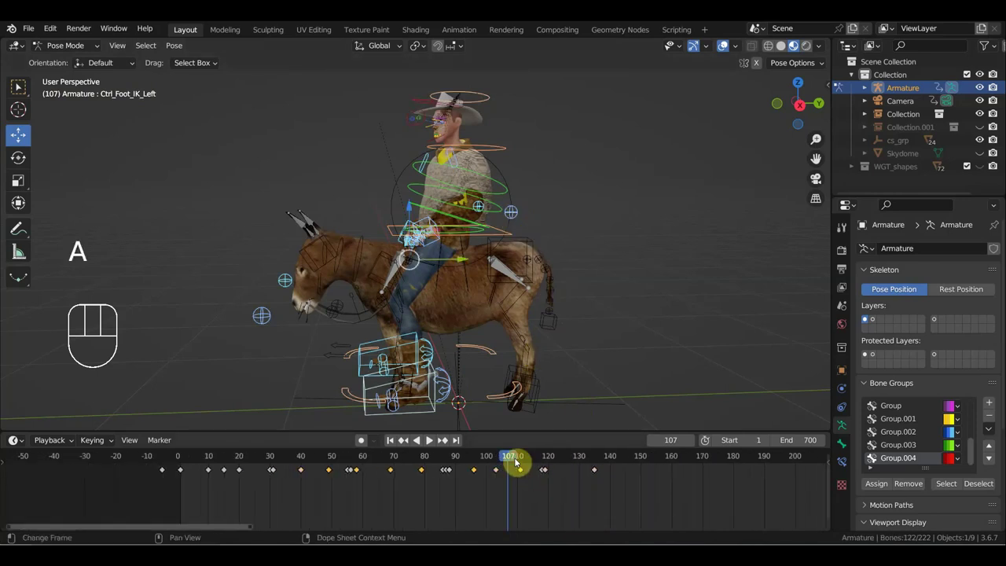
pyautogui.moveTo(518, 461); pyautogui.dragTo(596, 477)
pyautogui.moveTo(602, 341); pyautogui.dragTo(700, 339)
pyautogui.moveTo(599, 332); pyautogui.dragTo(647, 355)
pyautogui.middleClick(547, 319)
# Step: Rotate and key the hips control at frame 134, then rotate and re-key it at frame 58
pyautogui.click(515, 255)
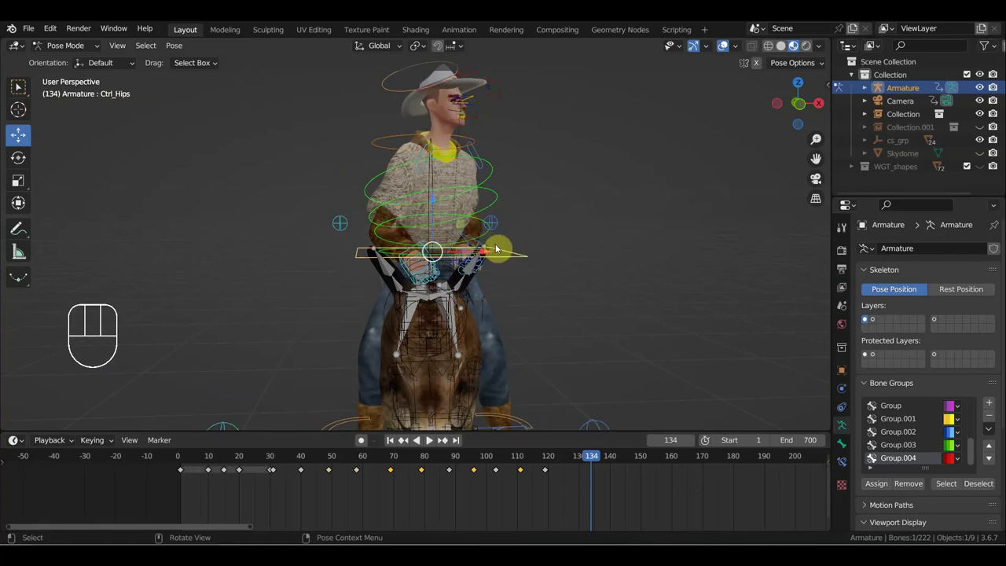
pyautogui.press('r')
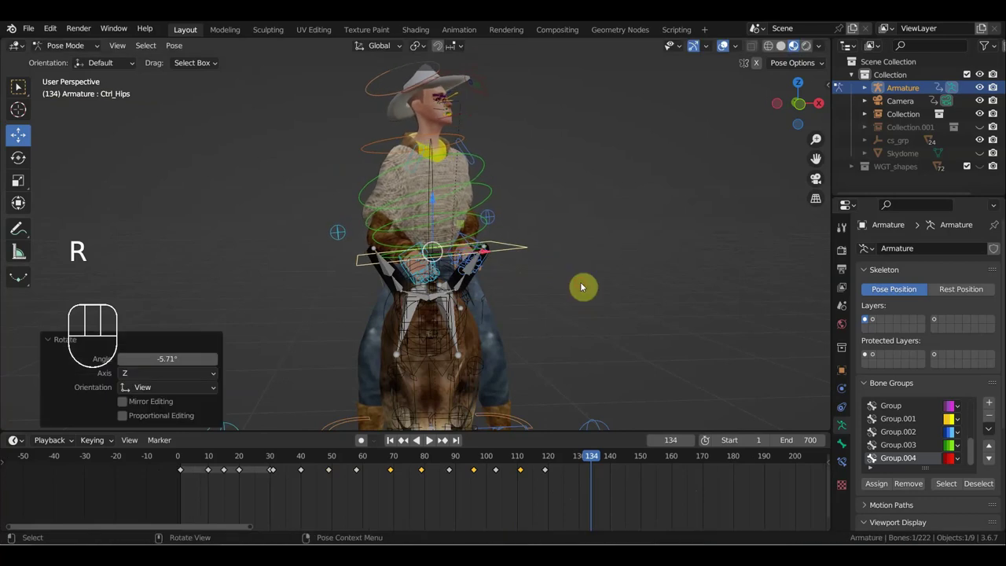
pyautogui.press('i')
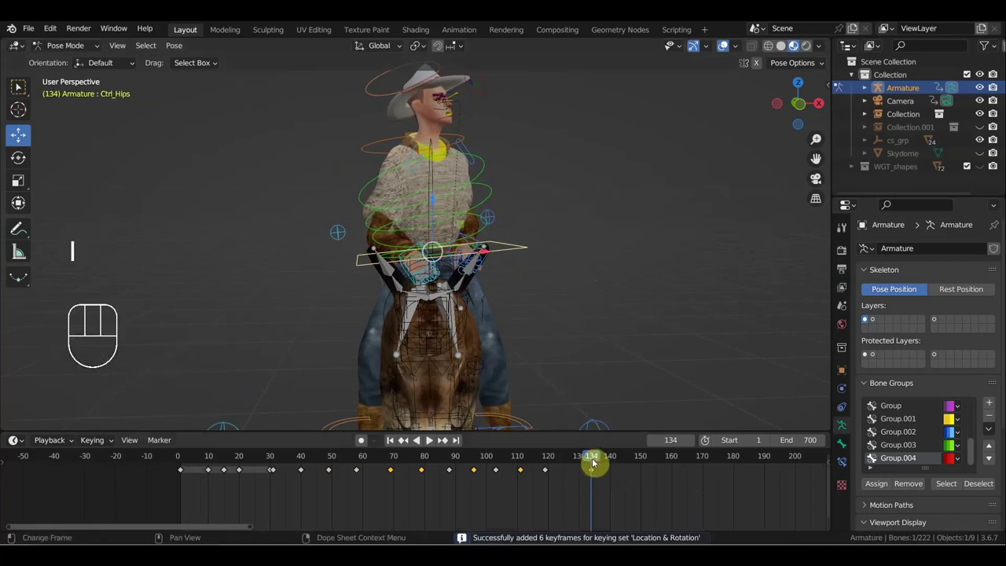
pyautogui.moveTo(582, 460); pyautogui.dragTo(371, 437)
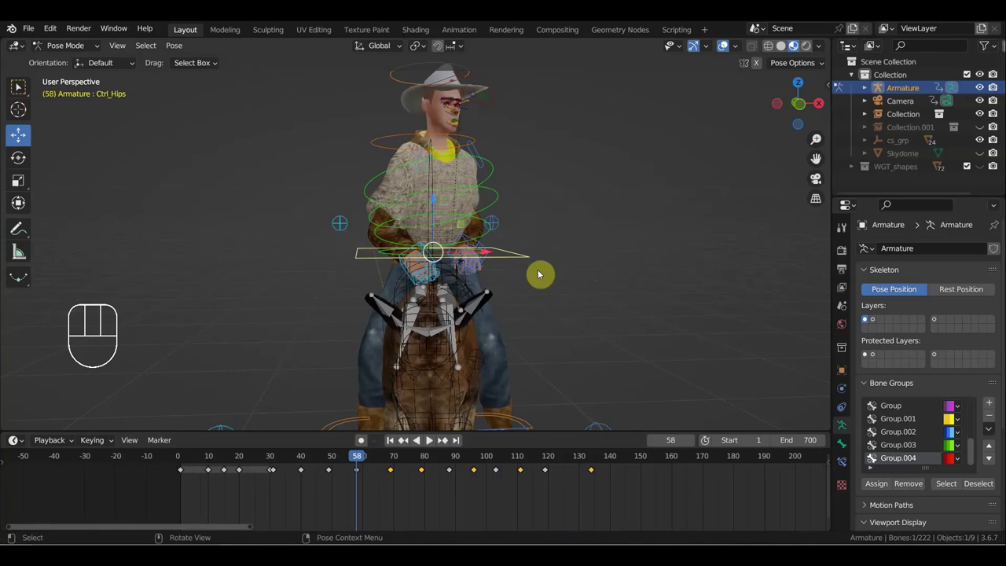
pyautogui.press('r')
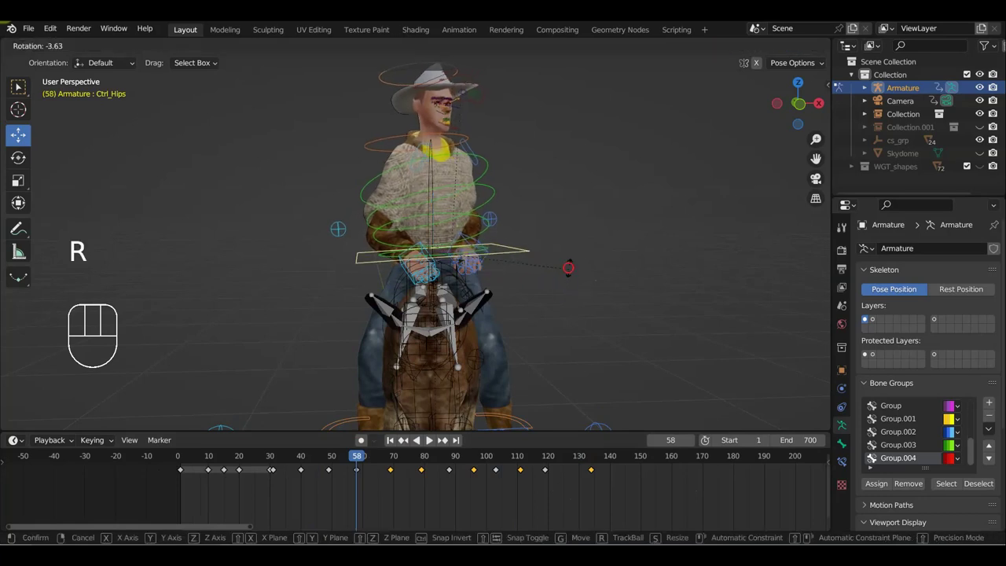
pyautogui.press('i')
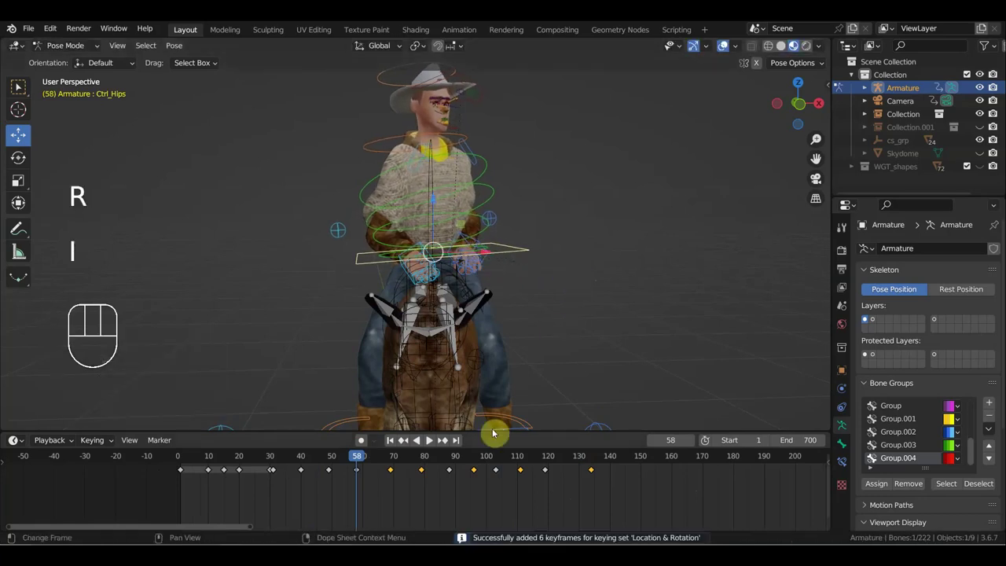
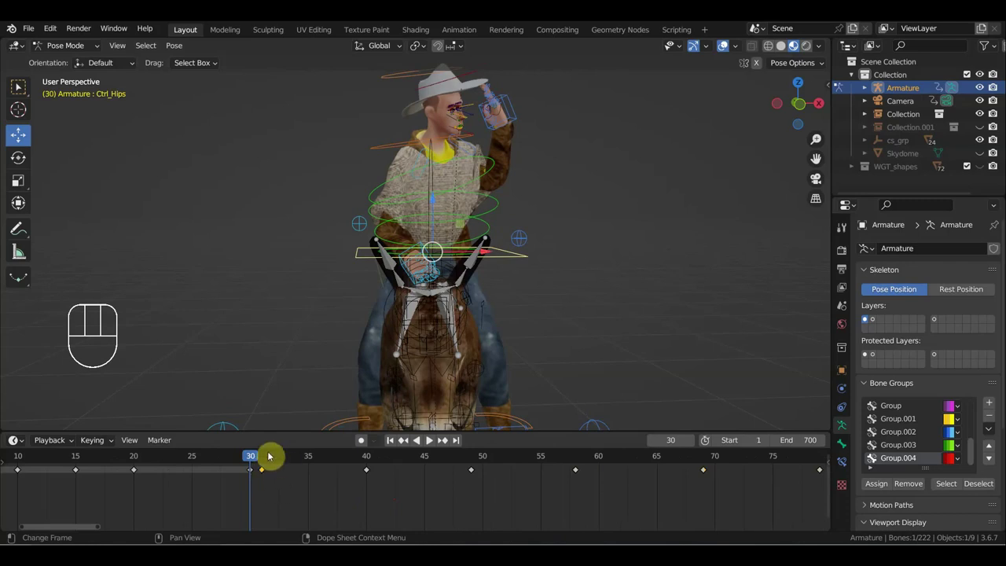
# Step: Select two of the rig's keyframes and move them to a new frame with G
pyautogui.moveTo(263, 455); pyautogui.dragTo(252, 460)
pyautogui.click(251, 473)
pyautogui.click(266, 474)
pyautogui.press('g')
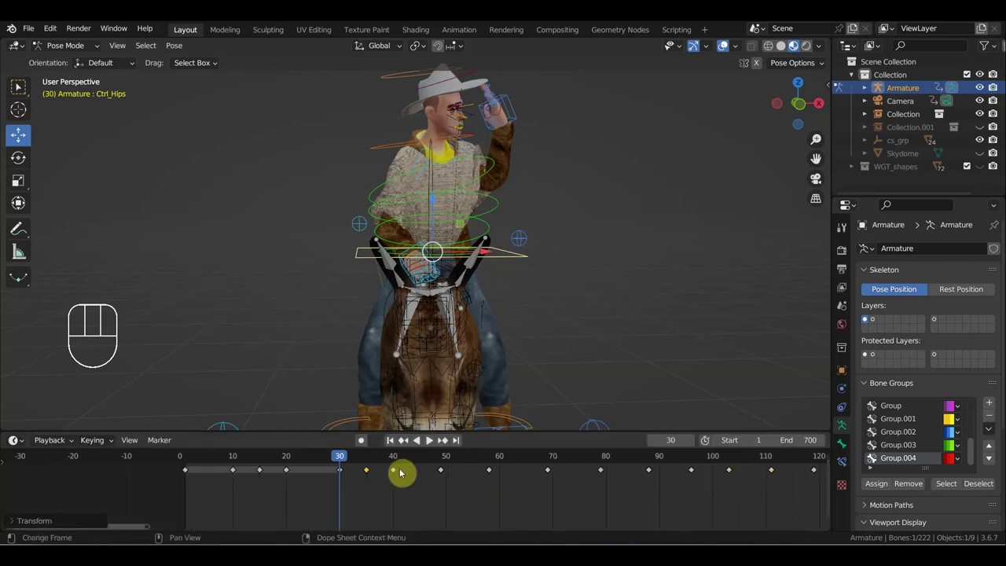
pyautogui.moveTo(356, 454); pyautogui.dragTo(542, 340)
# Step: Review the motion with the horse in view and scrub to frame 111
pyautogui.moveTo(559, 328); pyautogui.dragTo(515, 315)
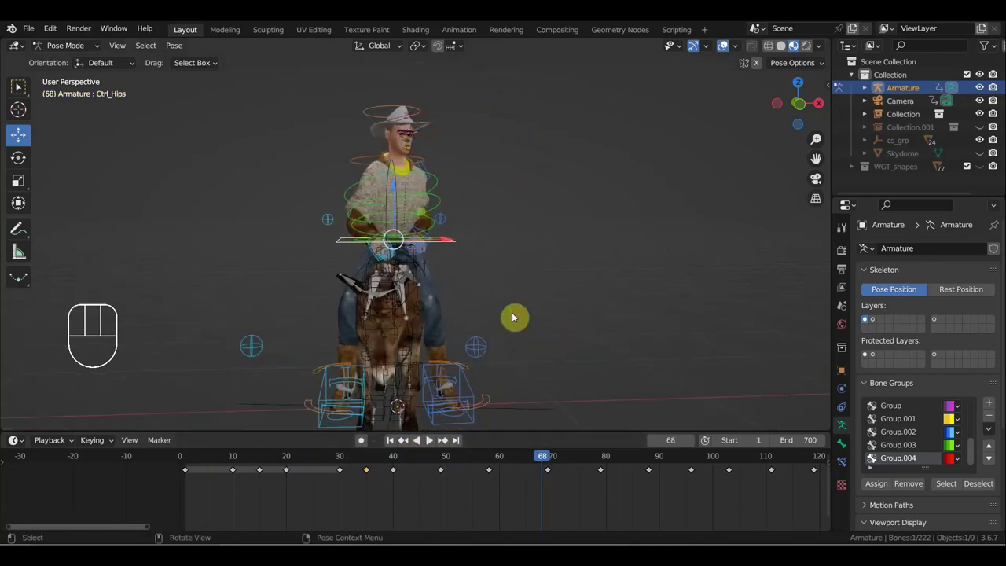
pyautogui.moveTo(528, 291); pyautogui.dragTo(657, 288)
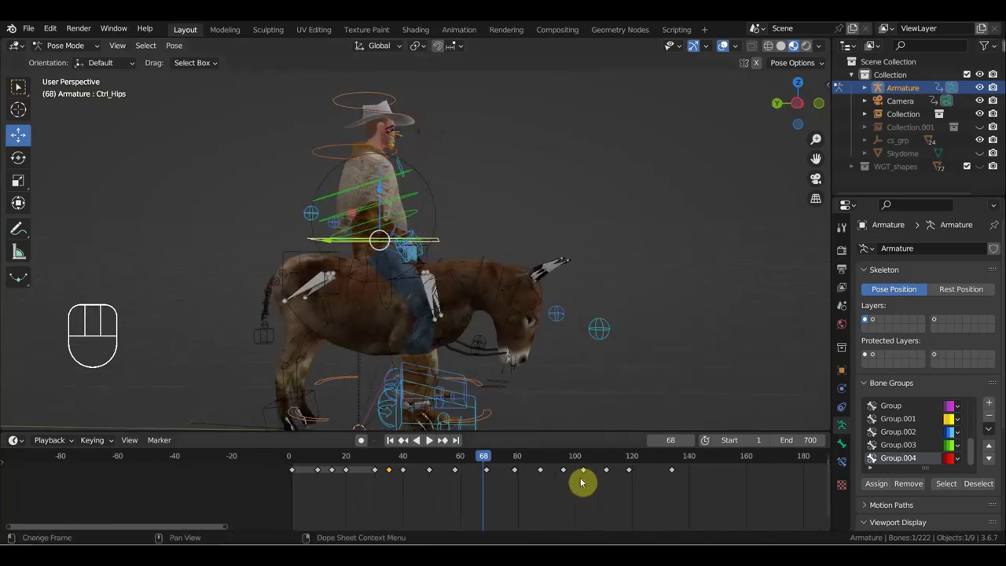
pyautogui.click(675, 460)
pyautogui.moveTo(668, 461); pyautogui.dragTo(489, 456)
pyautogui.moveTo(651, 309); pyautogui.dragTo(453, 318)
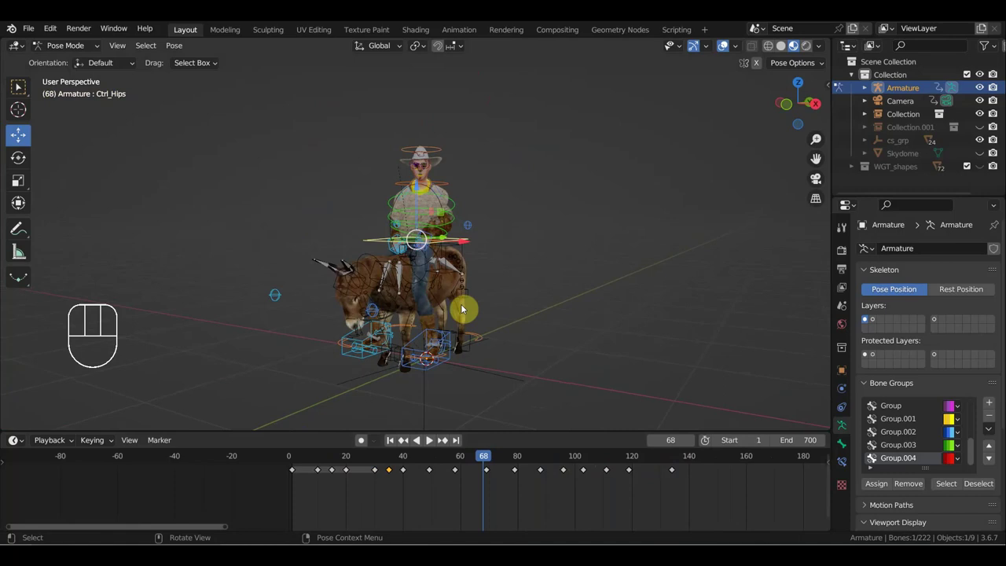
pyautogui.moveTo(492, 461); pyautogui.dragTo(588, 447)
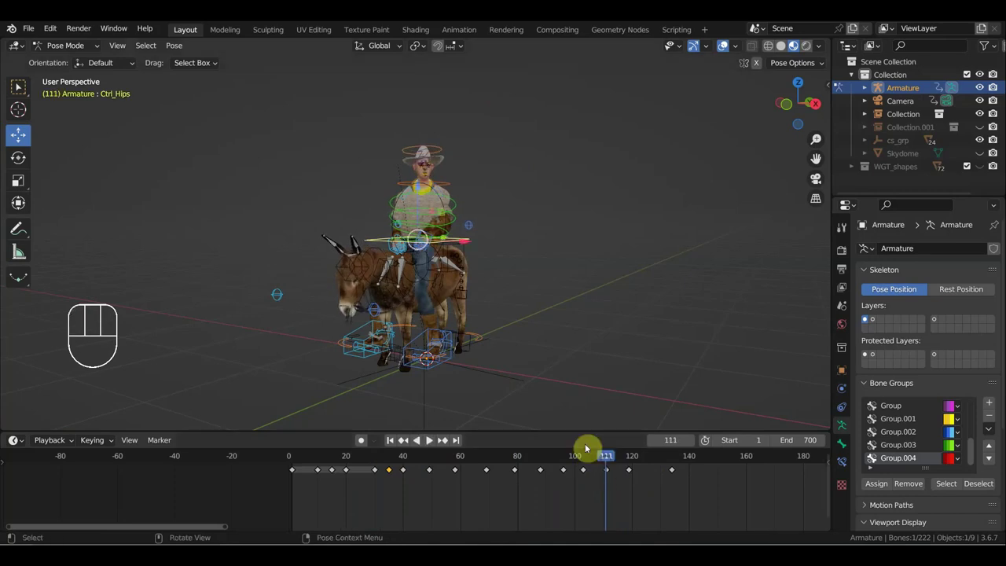
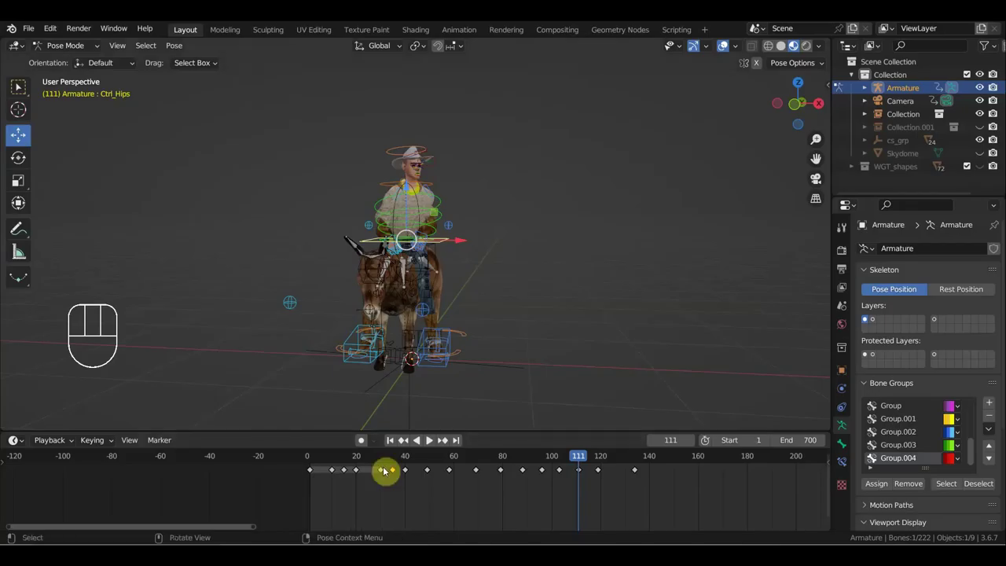
# Step: Bring the rider and horse into view from a new angle
pyautogui.moveTo(431, 345); pyautogui.dragTo(501, 345)
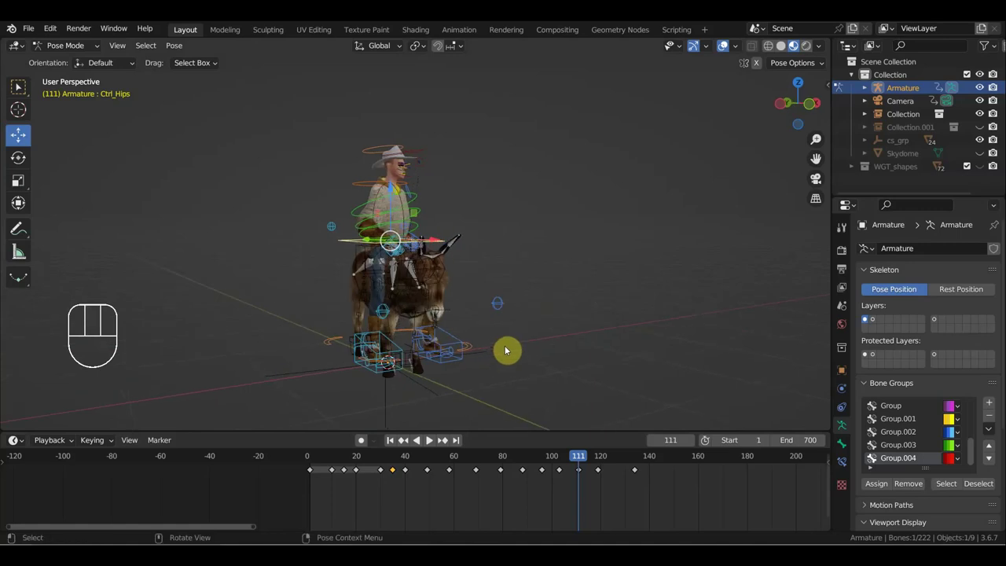
pyautogui.moveTo(544, 298); pyautogui.dragTo(517, 295)
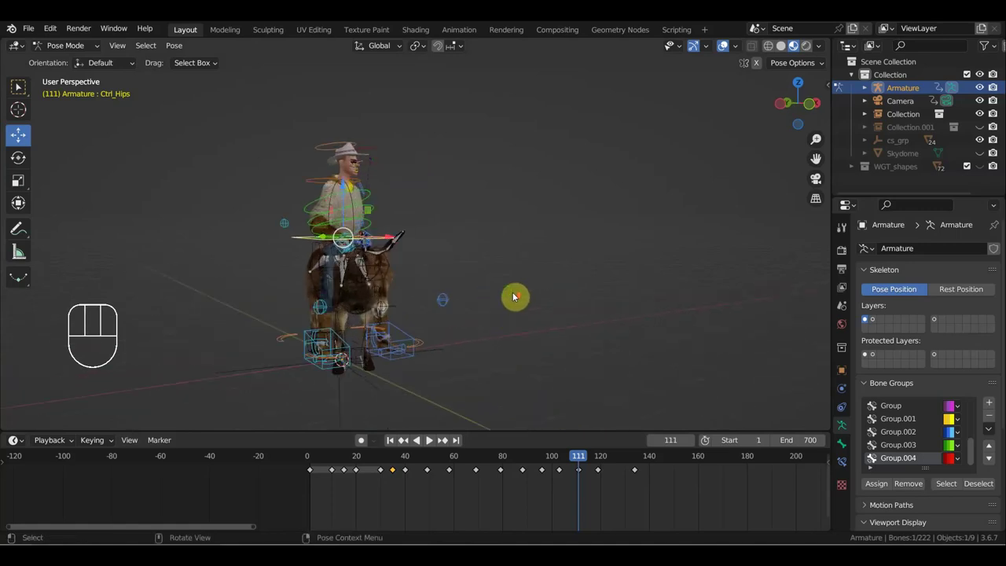
pyautogui.moveTo(473, 253); pyautogui.dragTo(604, 374)
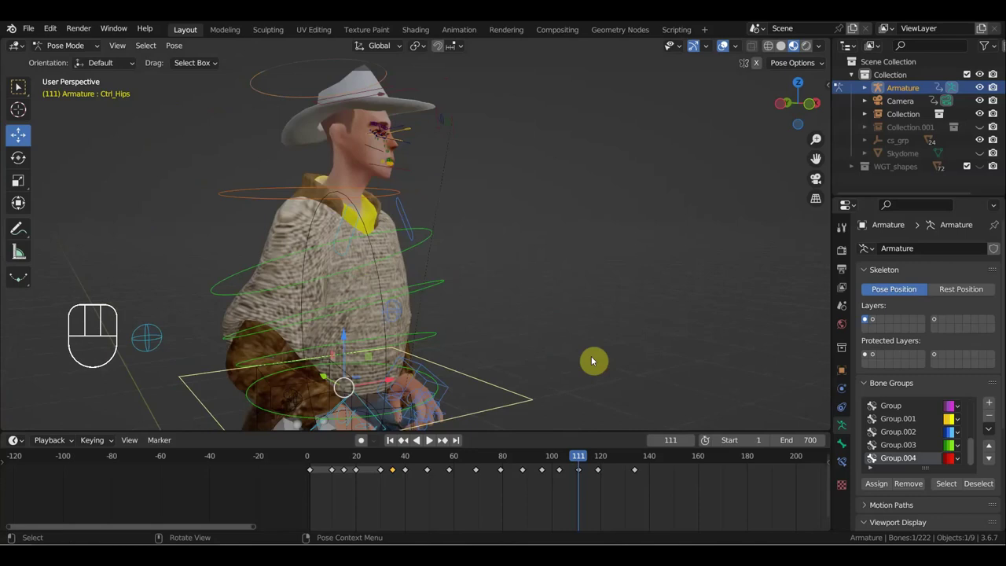
pyautogui.moveTo(604, 360); pyautogui.dragTo(456, 356)
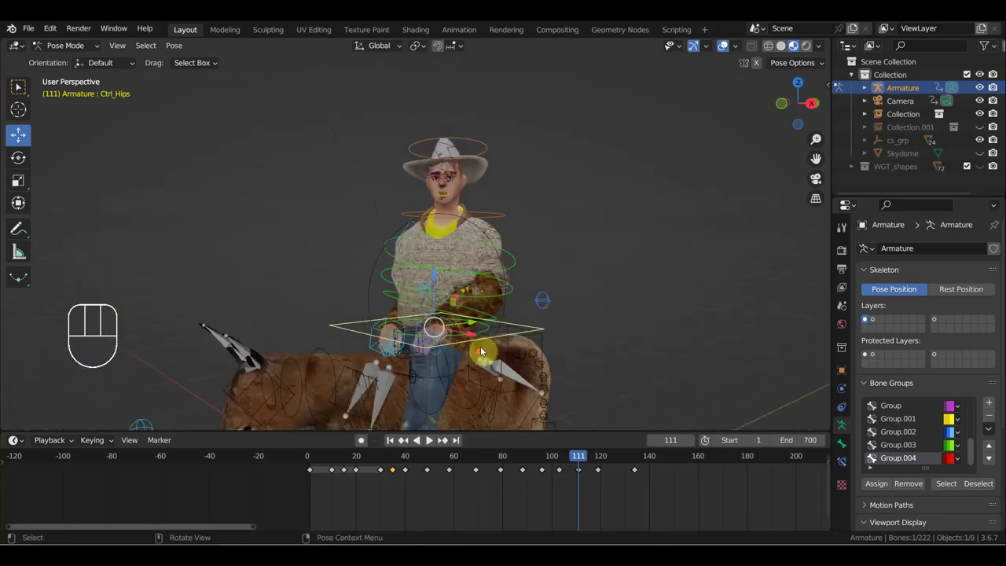
pyautogui.moveTo(511, 341); pyautogui.dragTo(521, 347)
pyautogui.moveTo(524, 348); pyautogui.dragTo(522, 307)
# Step: Box-select the later block of rig keyframes running up to frame 135
pyautogui.moveTo(573, 457); pyautogui.dragTo(642, 467)
pyautogui.moveTo(652, 499); pyautogui.dragTo(426, 455)
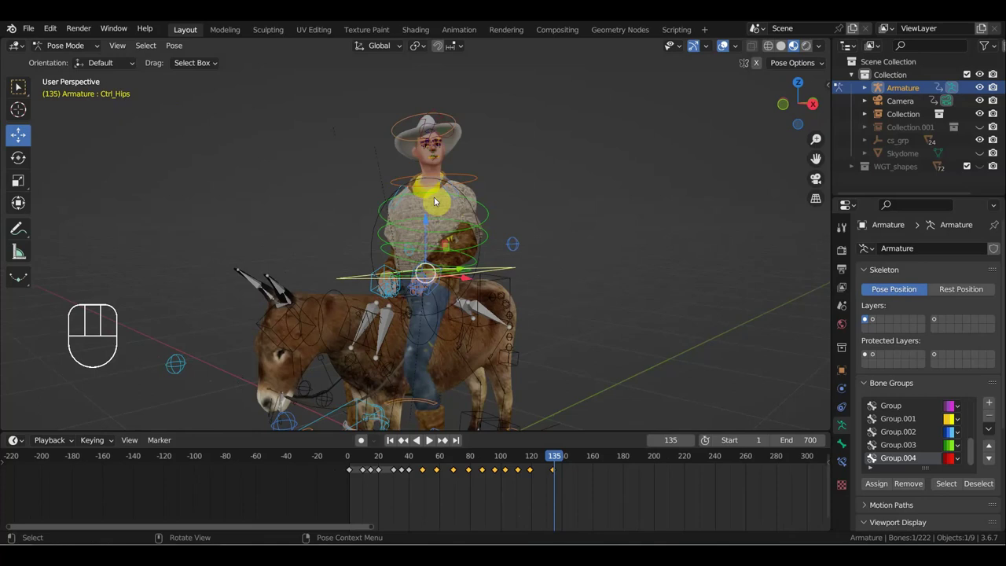
pyautogui.moveTo(518, 298); pyautogui.dragTo(763, 289)
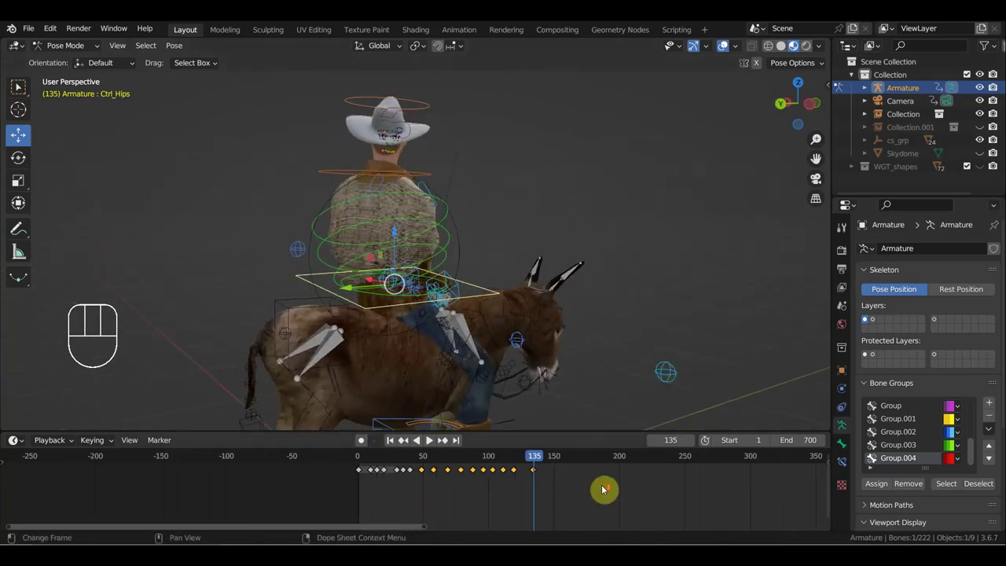
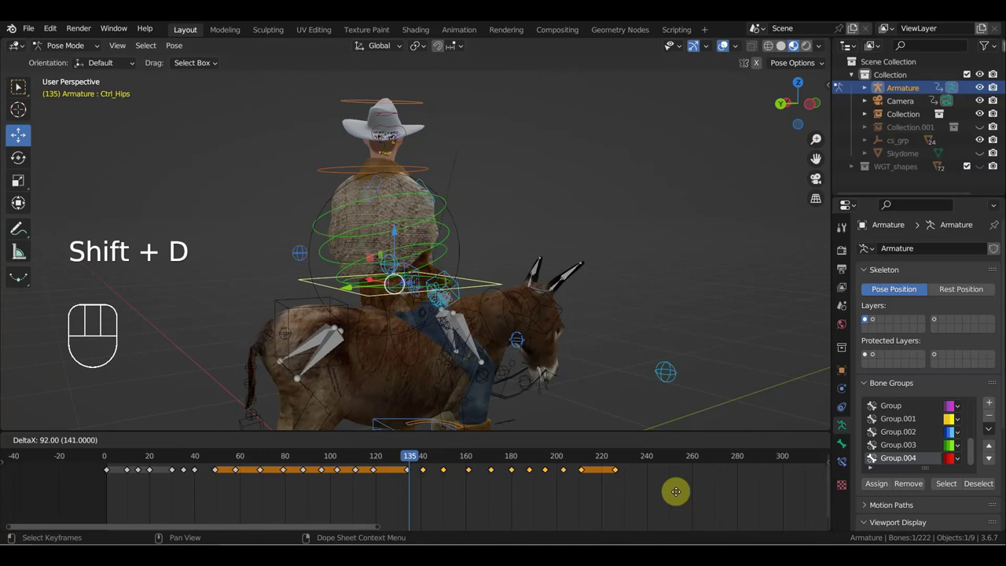
# Step: Place the repeated key block around frame 225 and duplicate it again with Shift+D
pyautogui.moveTo(420, 456); pyautogui.dragTo(651, 484)
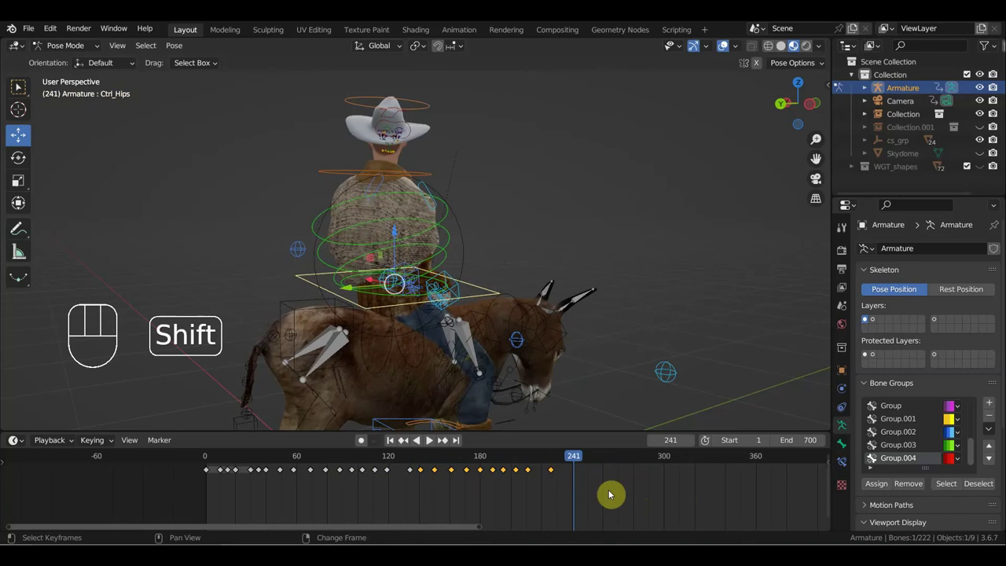
pyautogui.press('shift+d')
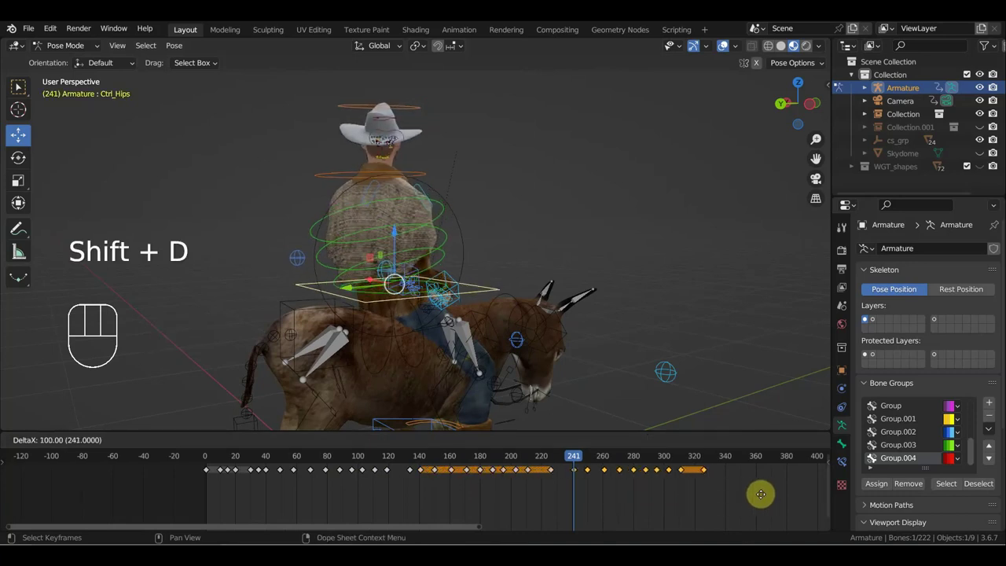
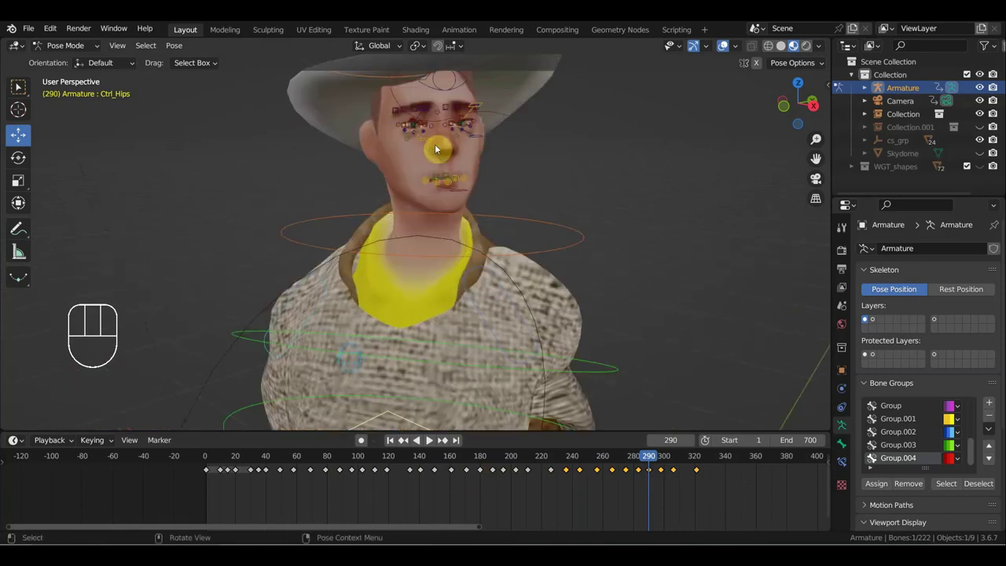
# Step: Zoom out from the cowboy's face and bring rider and horse back into view
pyautogui.moveTo(404, 123); pyautogui.dragTo(388, 117)
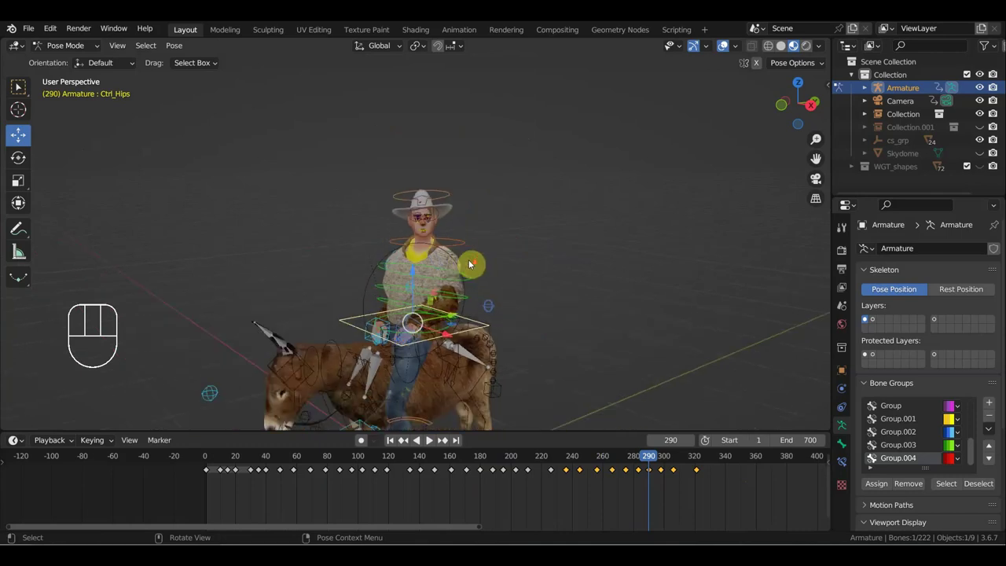
pyautogui.moveTo(487, 264); pyautogui.dragTo(640, 268)
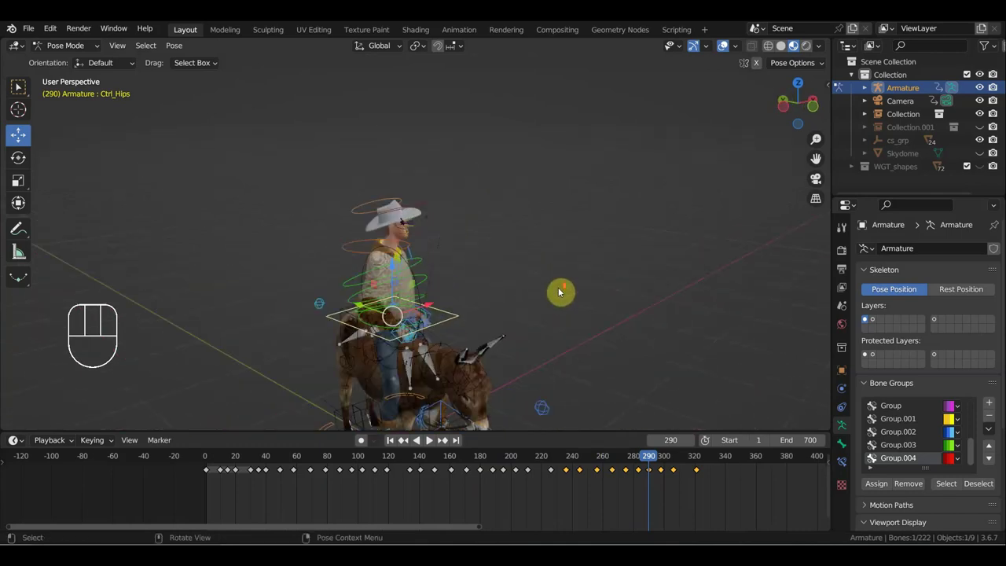
pyautogui.moveTo(579, 292); pyautogui.dragTo(613, 289)
pyautogui.moveTo(587, 300); pyautogui.dragTo(602, 264)
pyautogui.moveTo(600, 264); pyautogui.dragTo(570, 253)
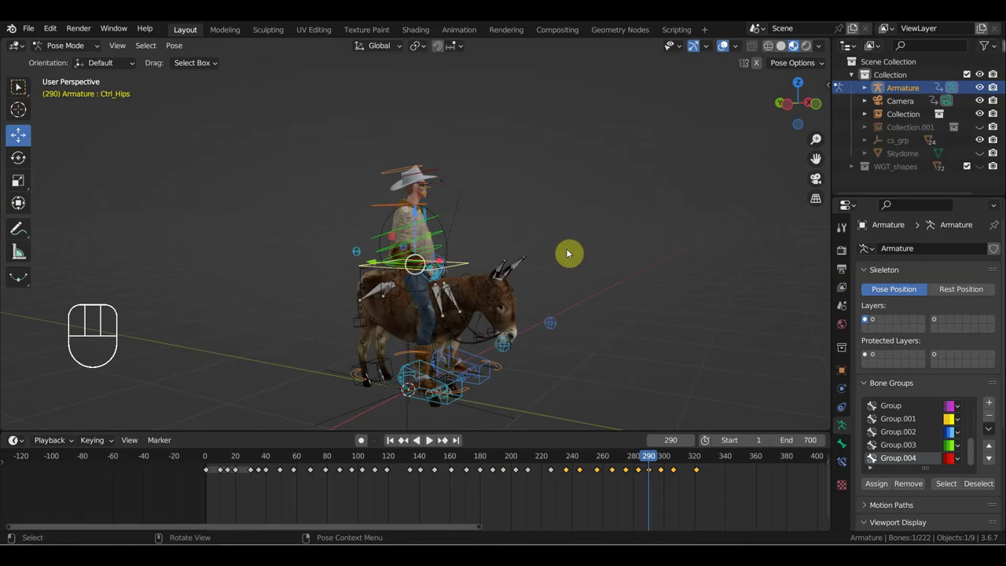
pyautogui.moveTo(568, 256); pyautogui.dragTo(397, 256)
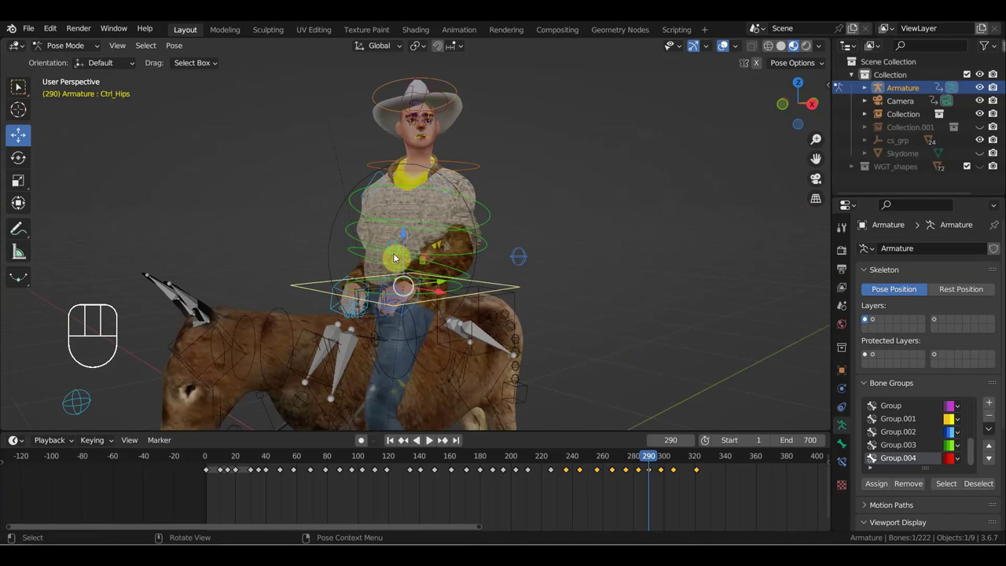
# Step: Scrub the timeline to frame 290 and select all of the rig's bones
pyautogui.click(208, 458)
pyautogui.moveTo(211, 458); pyautogui.dragTo(631, 450)
pyautogui.press('a')
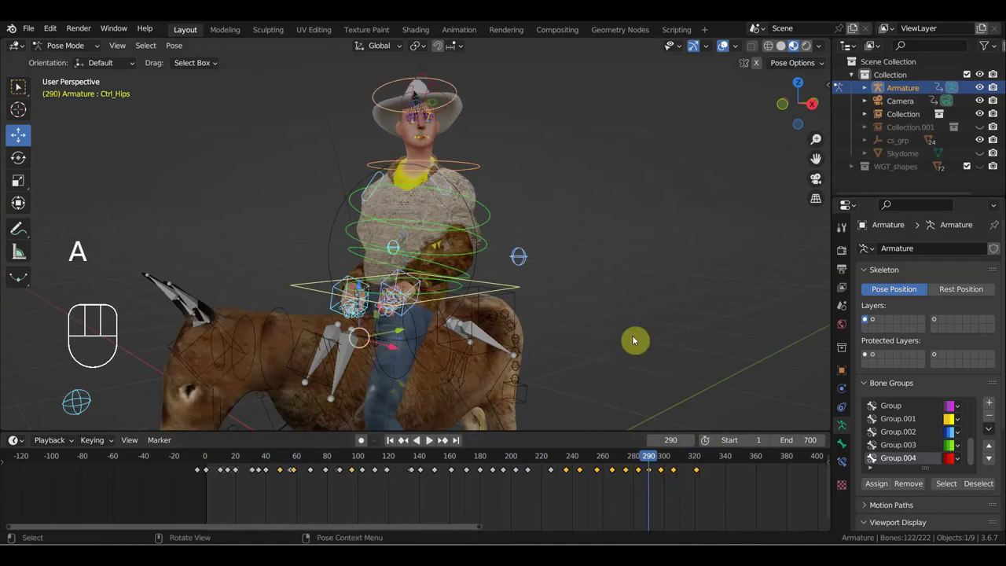
# Step: Undo the earlier keyframe repeats and select all bones again
pyautogui.press('ctrl+z')
pyautogui.press('ctrl+z')
pyautogui.press('ctrl+z')
pyautogui.press('ctrl+z')
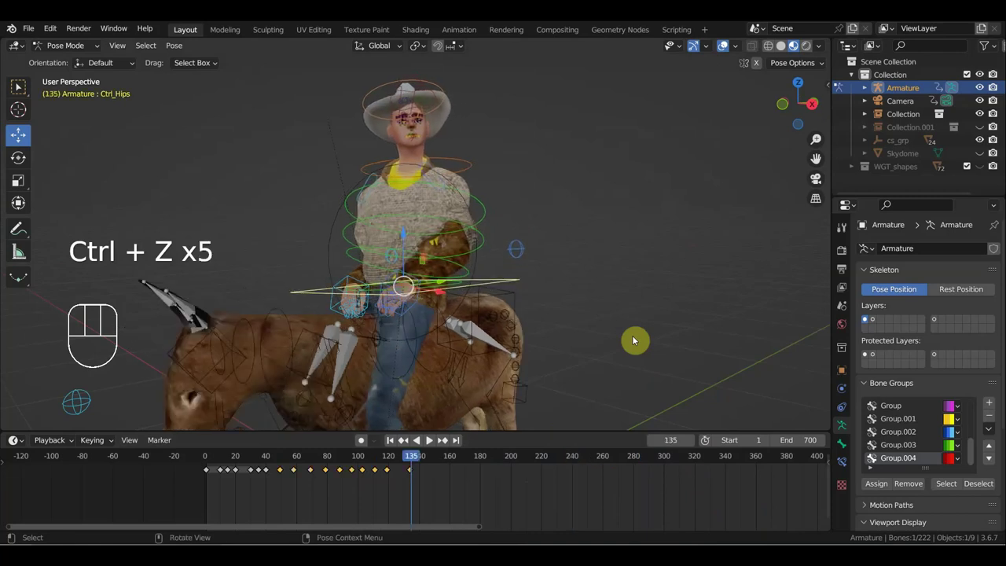
pyautogui.press('ctrl+z')
pyautogui.press('a')
# Step: Box-select all bones' keyframes, duplicate them twice further along, and start playback
pyautogui.moveTo(486, 503); pyautogui.dragTo(272, 465)
pyautogui.click(267, 461)
pyautogui.moveTo(264, 461); pyautogui.dragTo(375, 485)
pyautogui.moveTo(453, 511); pyautogui.dragTo(332, 490)
pyautogui.press('shift+d')
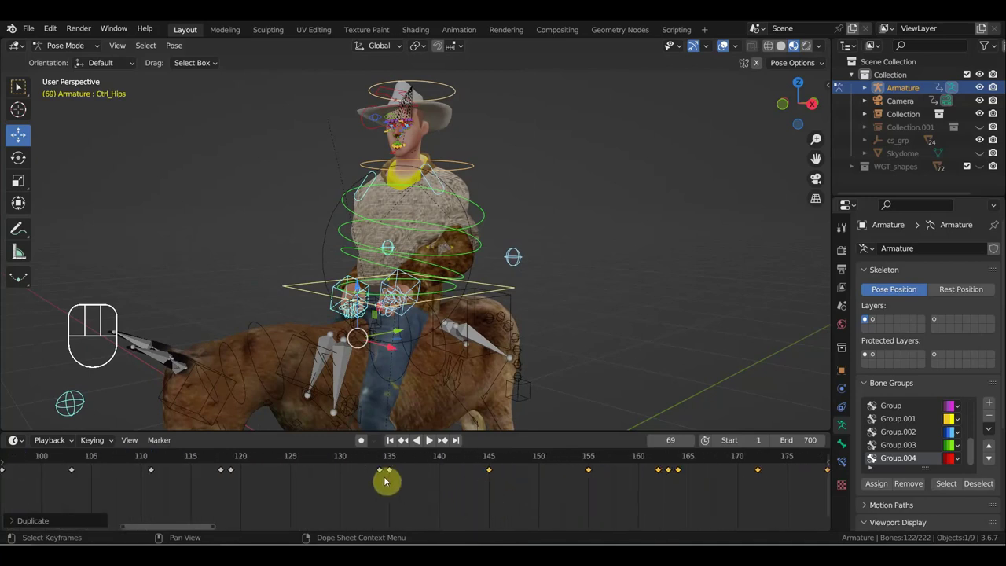
pyautogui.press('g')
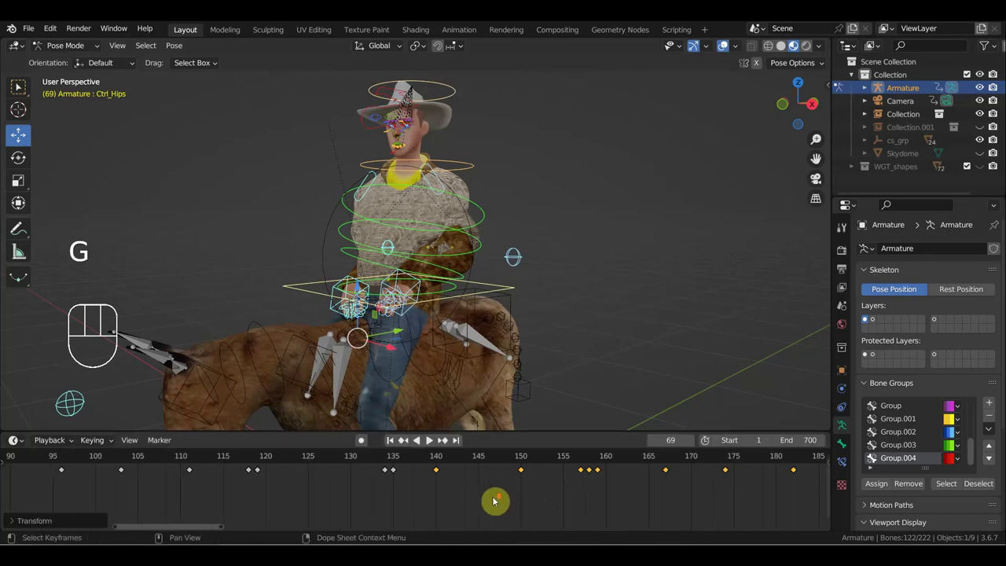
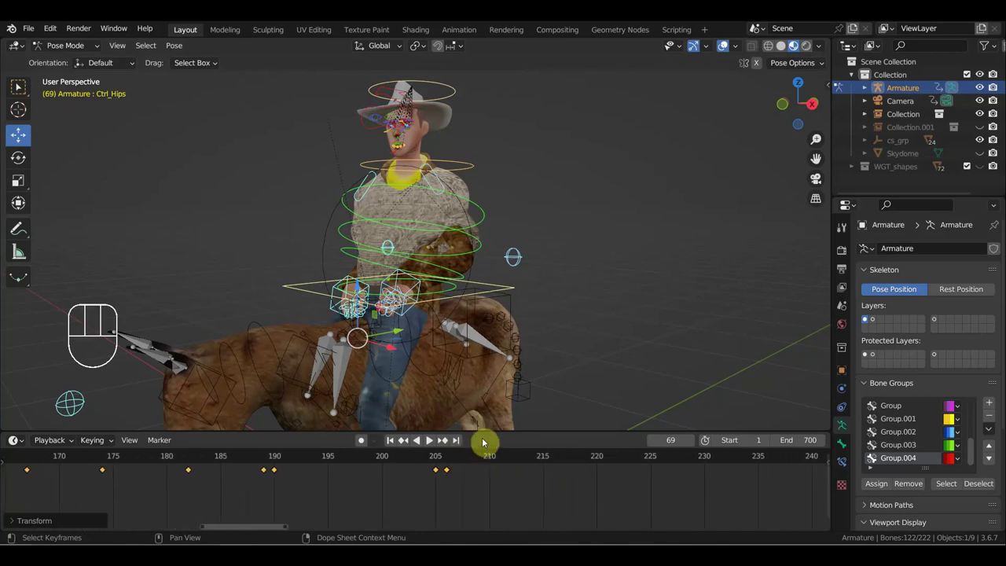
pyautogui.press('shift+d')
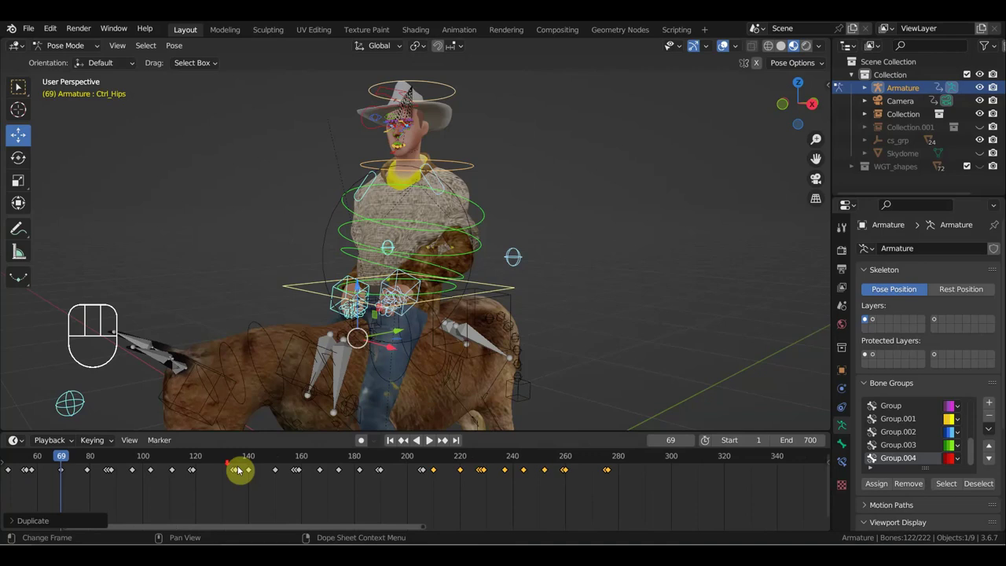
pyautogui.press('space')
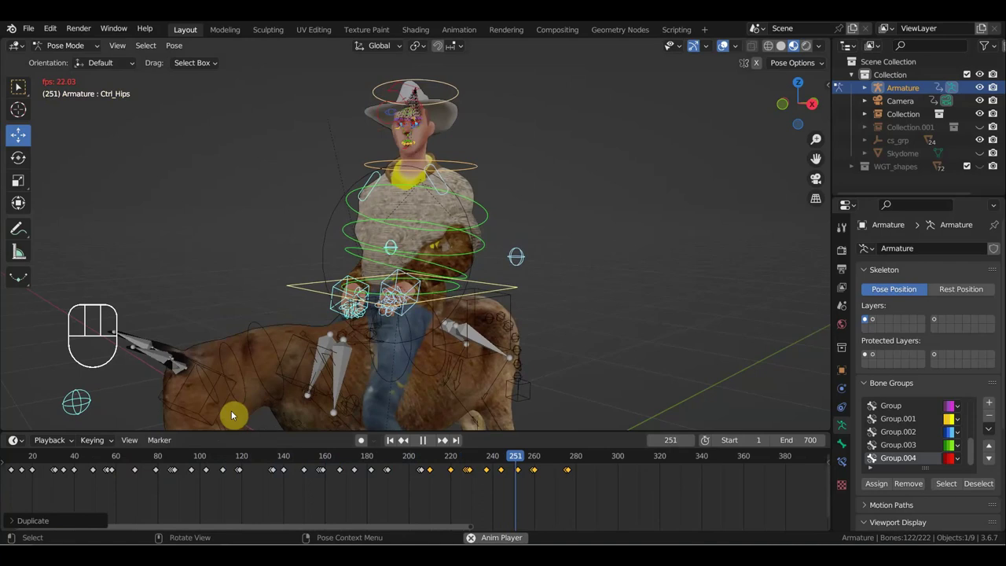
# Step: Stop the animation playback at frame 275
pyautogui.press('space')
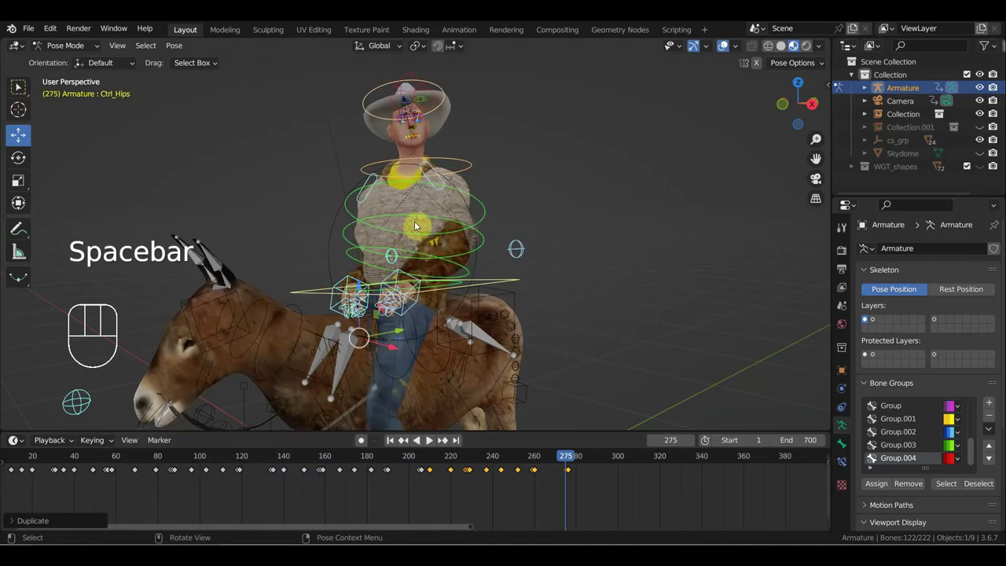
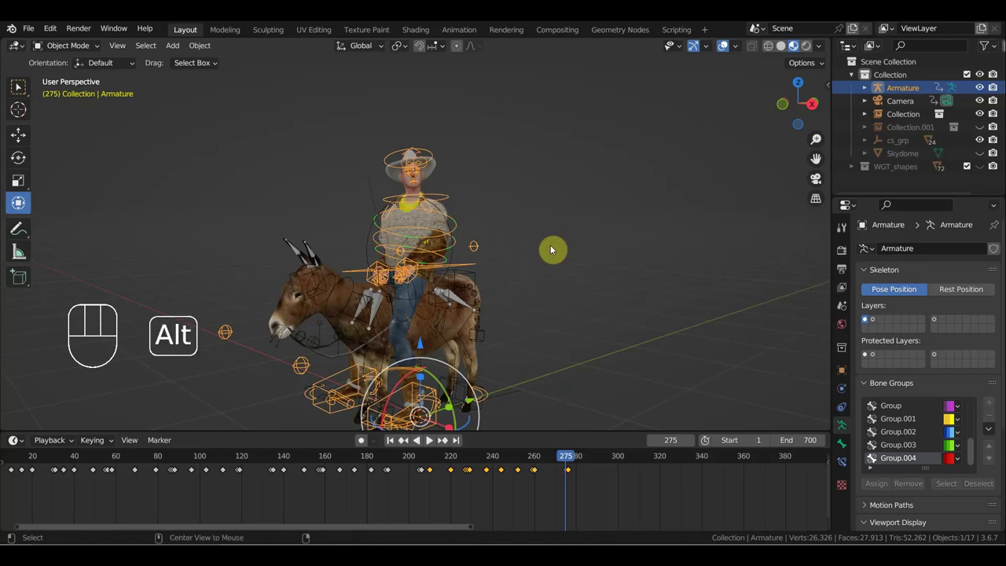
# Step: Unhide the landscape and sky objects and look over the scene
pyautogui.press('alt+h')
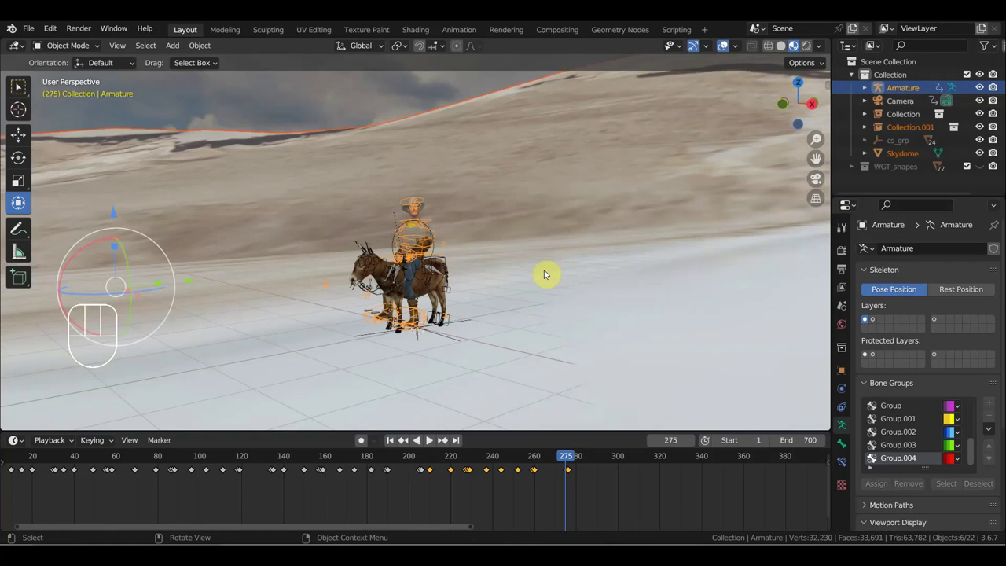
pyautogui.moveTo(546, 283); pyautogui.dragTo(698, 307)
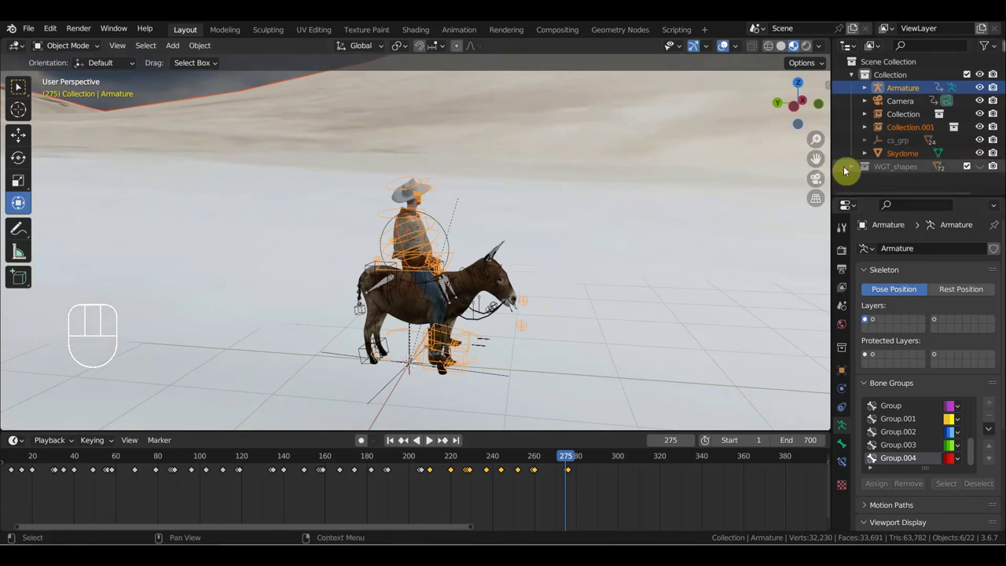
pyautogui.moveTo(350, 216); pyautogui.dragTo(331, 216)
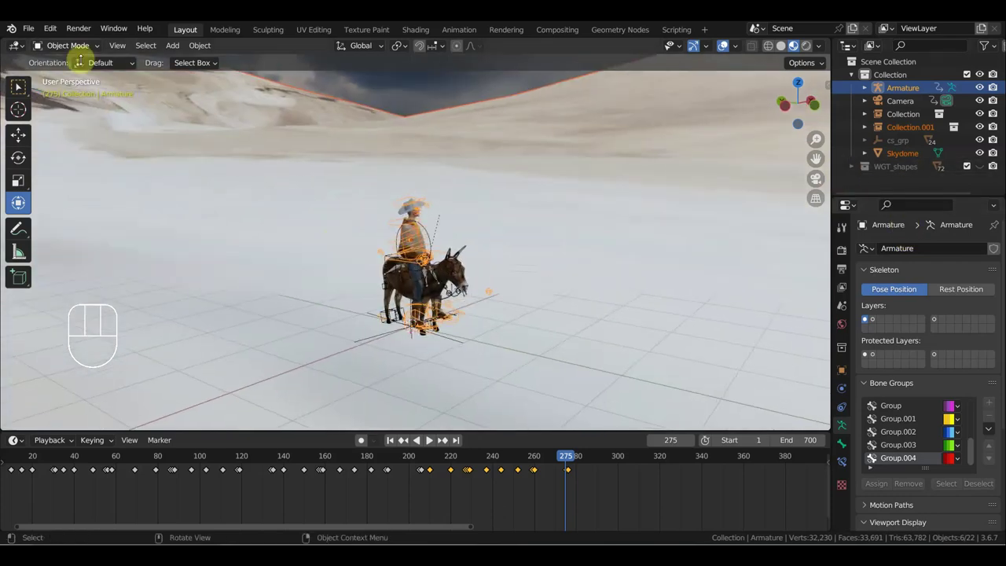
# Step: Bring up the File menu to save the scene as 'герой запада сцена1.blend'
pyautogui.moveTo(28, 30); pyautogui.dragTo(63, 132)
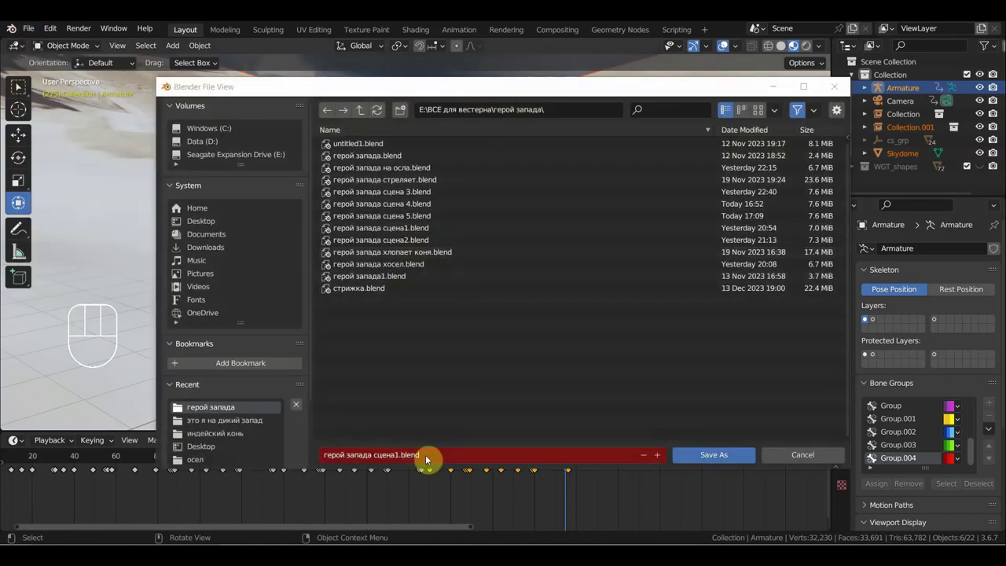
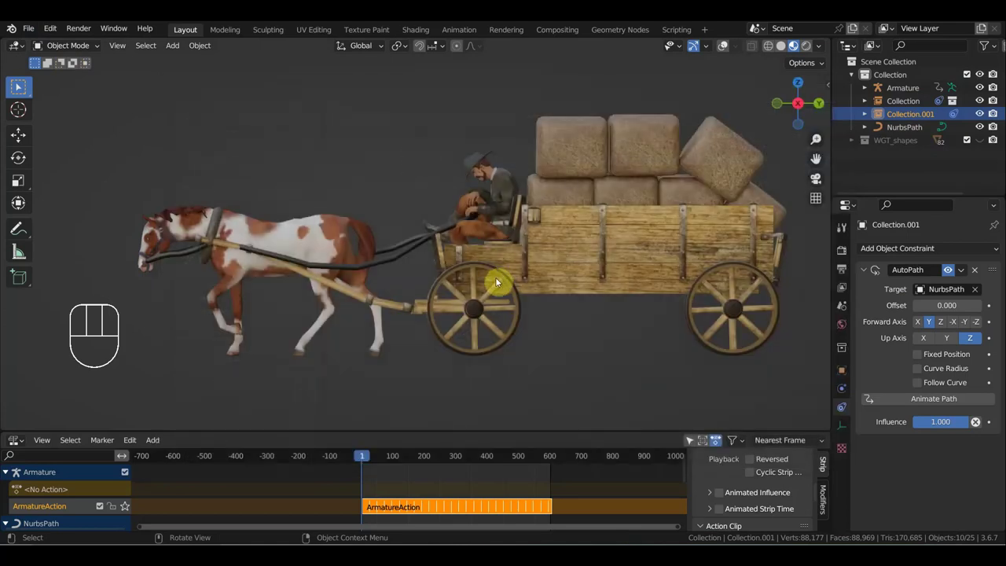
# Step: Orbit around the rigged wagon in the 'Horse Running2 тянет бричку.blend' scene
pyautogui.moveTo(478, 311); pyautogui.dragTo(539, 321)
pyautogui.moveTo(563, 318); pyautogui.dragTo(578, 316)
pyautogui.moveTo(564, 322); pyautogui.dragTo(503, 343)
pyautogui.middleClick(503, 338)
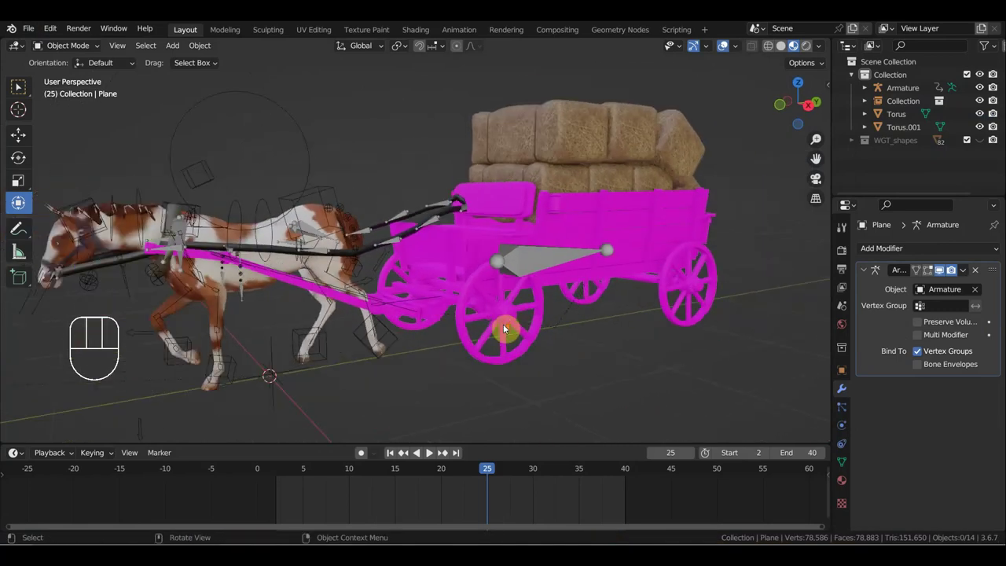
# Step: Make the wagon's Armature active so its keyframes on frames 2–40 appear, zooming in on the bone
pyautogui.moveTo(534, 319); pyautogui.dragTo(521, 323)
pyautogui.moveTo(537, 313); pyautogui.dragTo(600, 297)
pyautogui.click(423, 189)
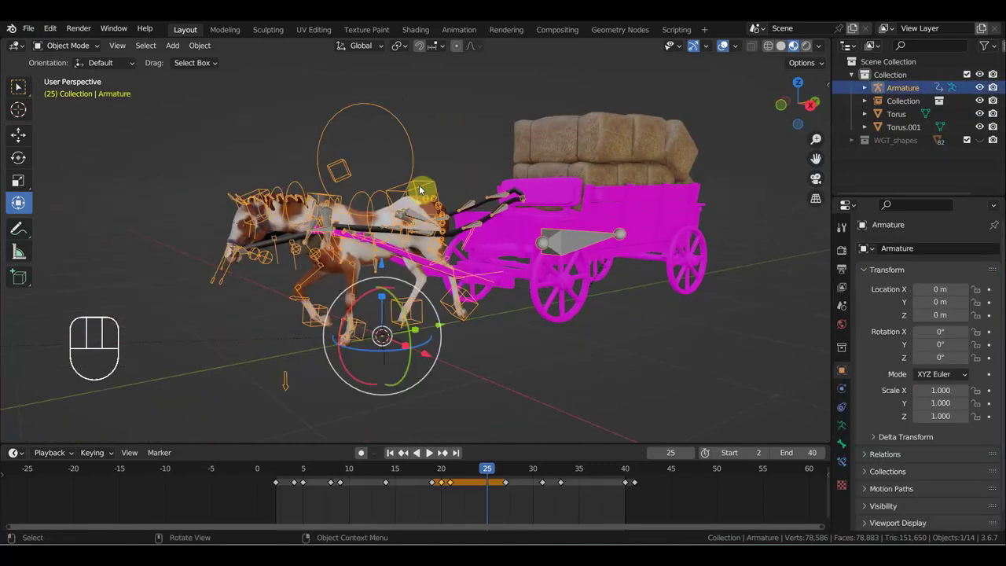
pyautogui.moveTo(381, 241); pyautogui.dragTo(327, 241)
pyautogui.moveTo(360, 241); pyautogui.dragTo(388, 227)
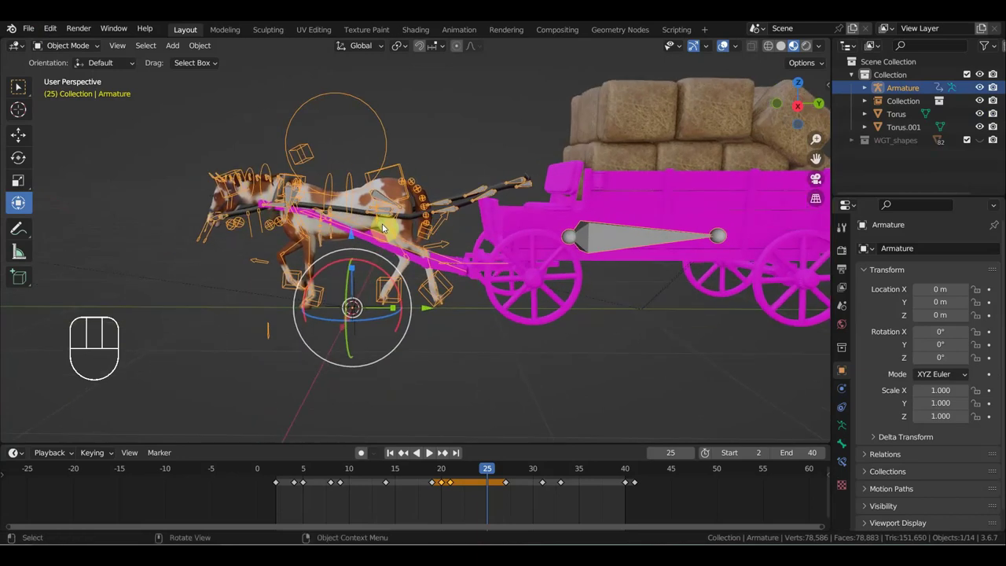
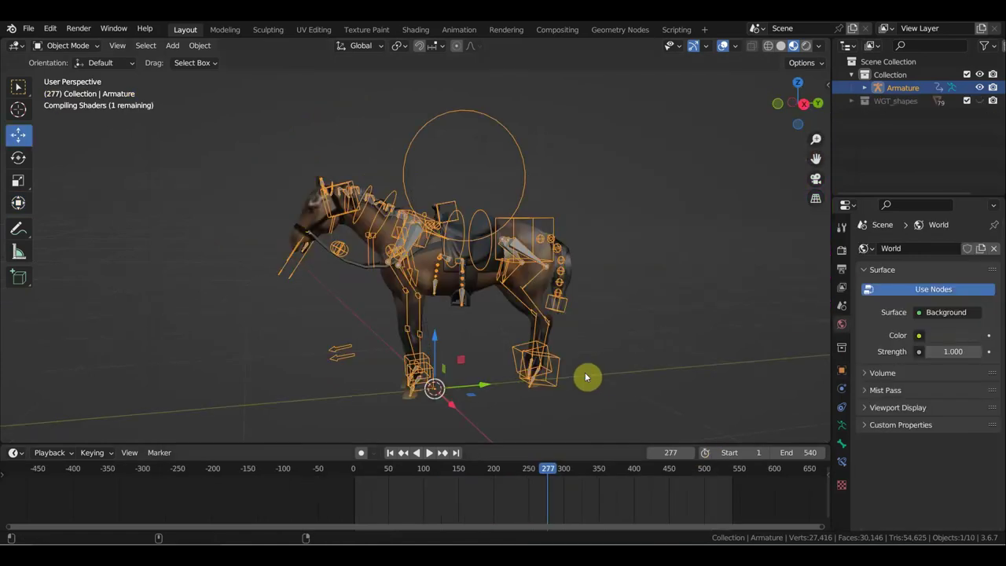
# Step: View the horse's leg animation from the Right side, then reload the hay wagon scene
pyautogui.press('KP_3')
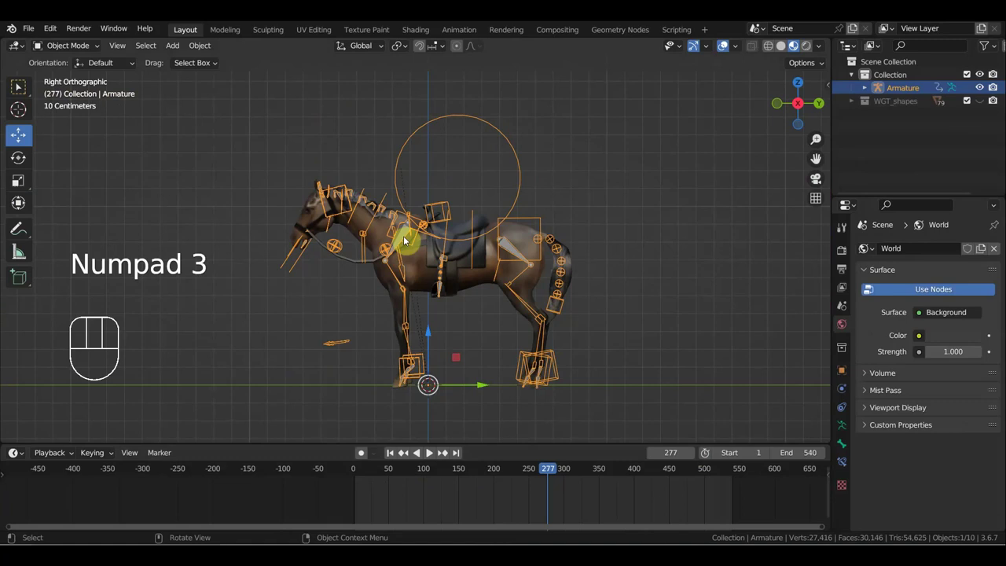
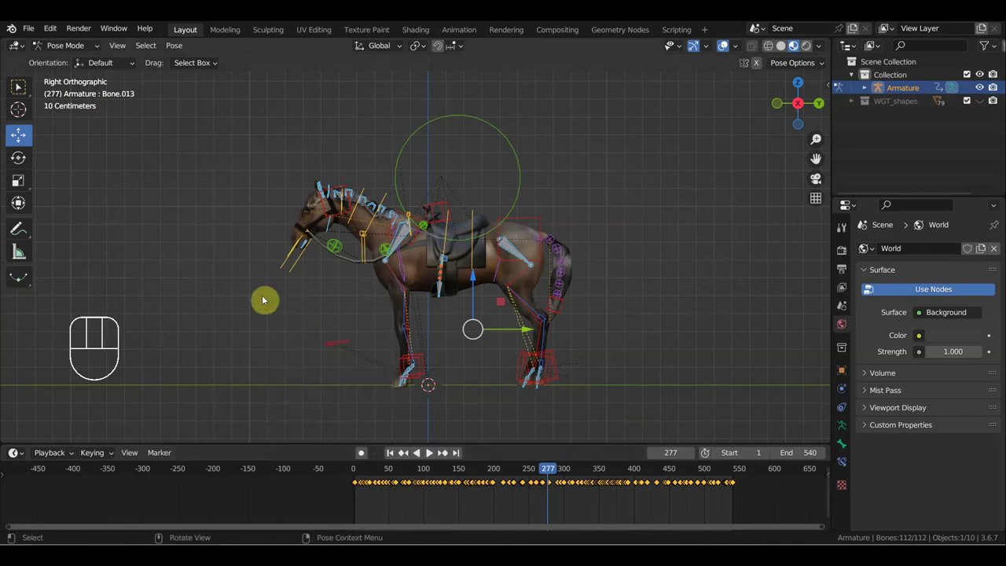
pyautogui.moveTo(32, 33); pyautogui.dragTo(526, 317)
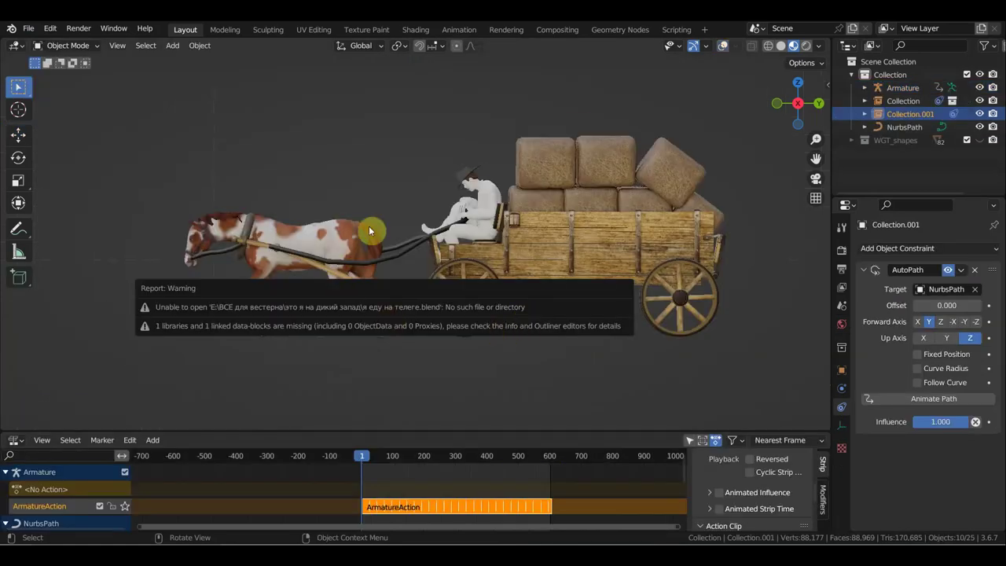
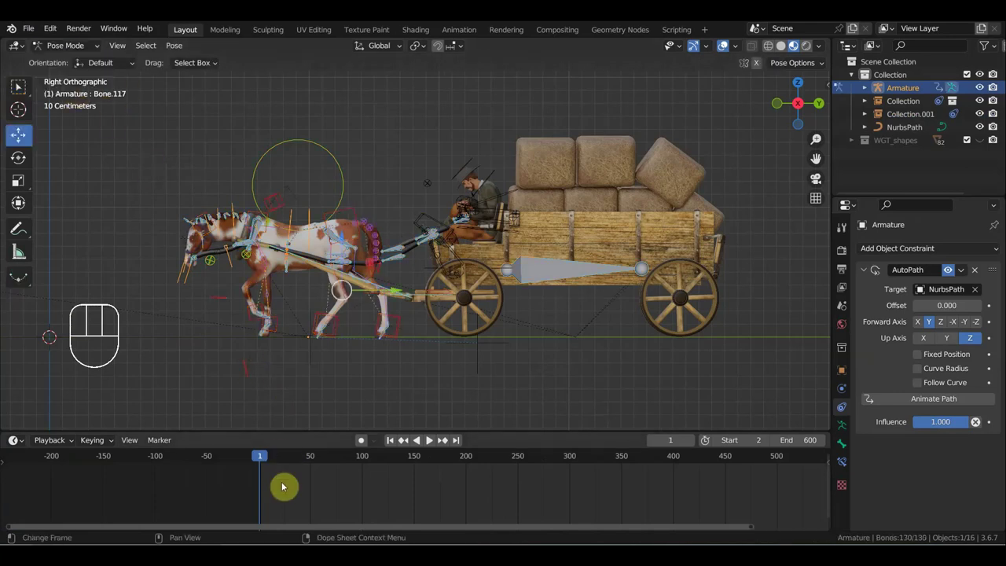
# Step: Attempt to paste the horse keyframes onto the wagon rig and pull back to see horses and wagon
pyautogui.press('ctrl+v')
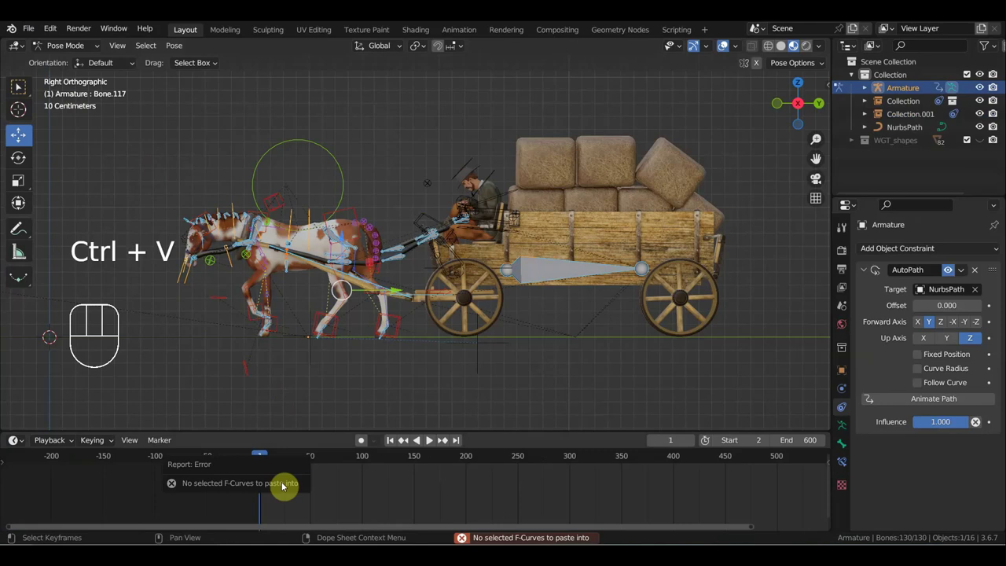
pyautogui.moveTo(388, 382); pyautogui.dragTo(486, 375)
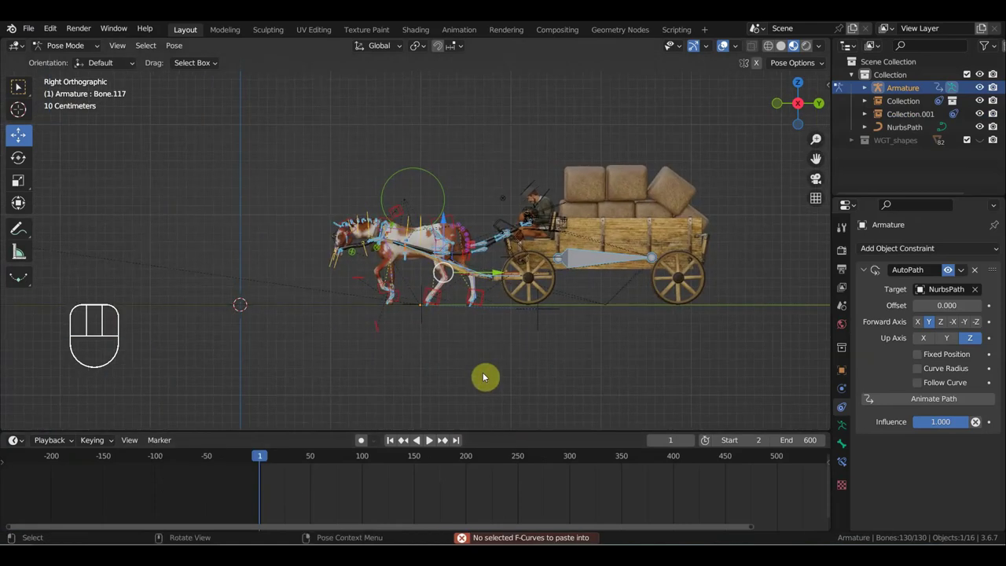
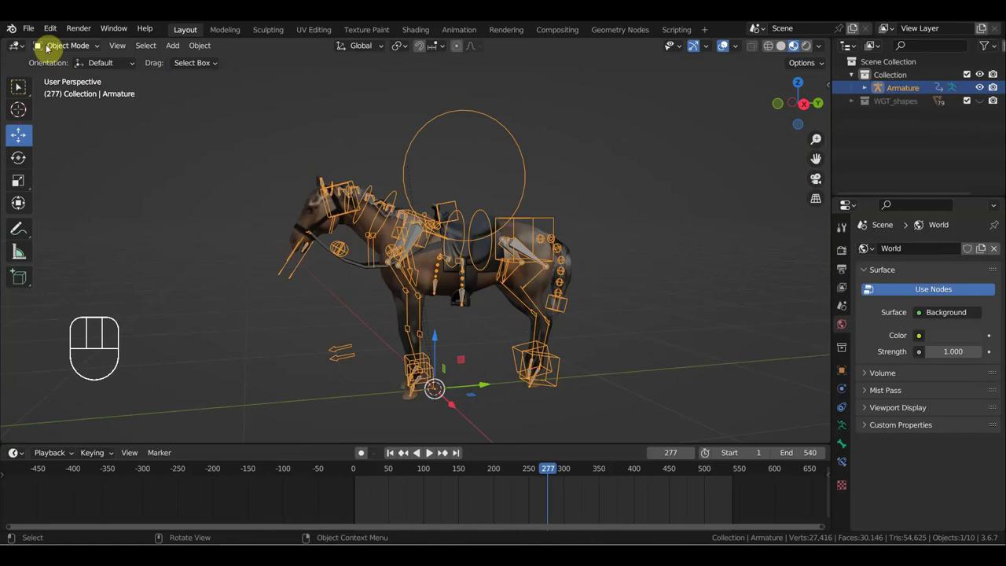
# Step: Export the horse rig as COLLADA file 'новый на привязи.dae'
pyautogui.moveTo(35, 31); pyautogui.dragTo(210, 220)
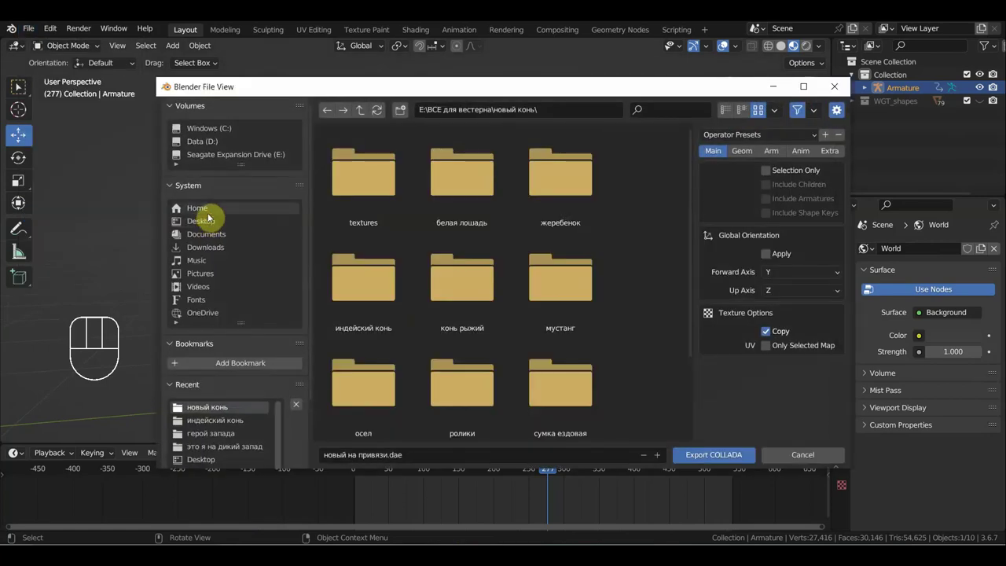
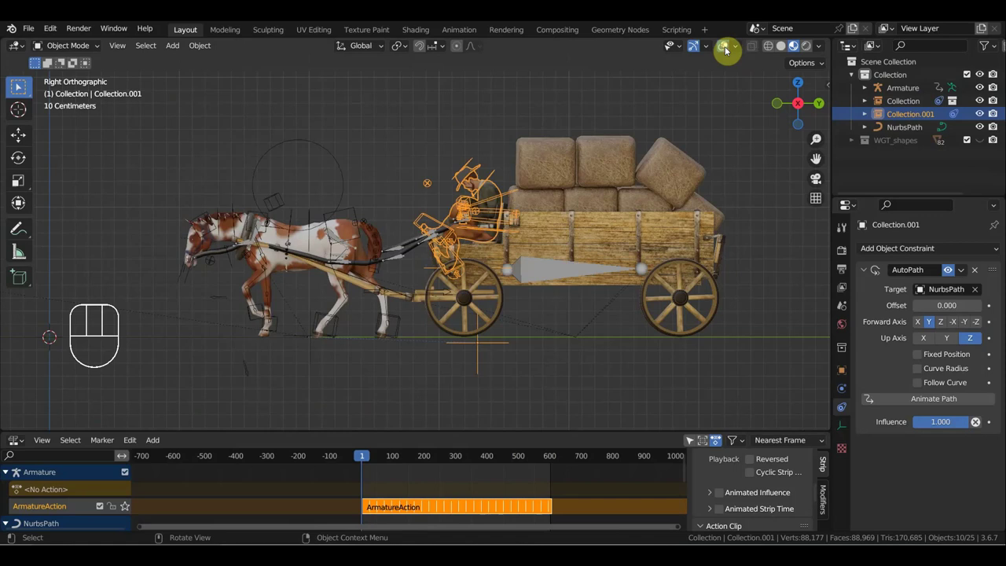
# Step: Delete the NurbsPath curve from the wagon scene
pyautogui.press('KP_3')
pyautogui.click(346, 186)
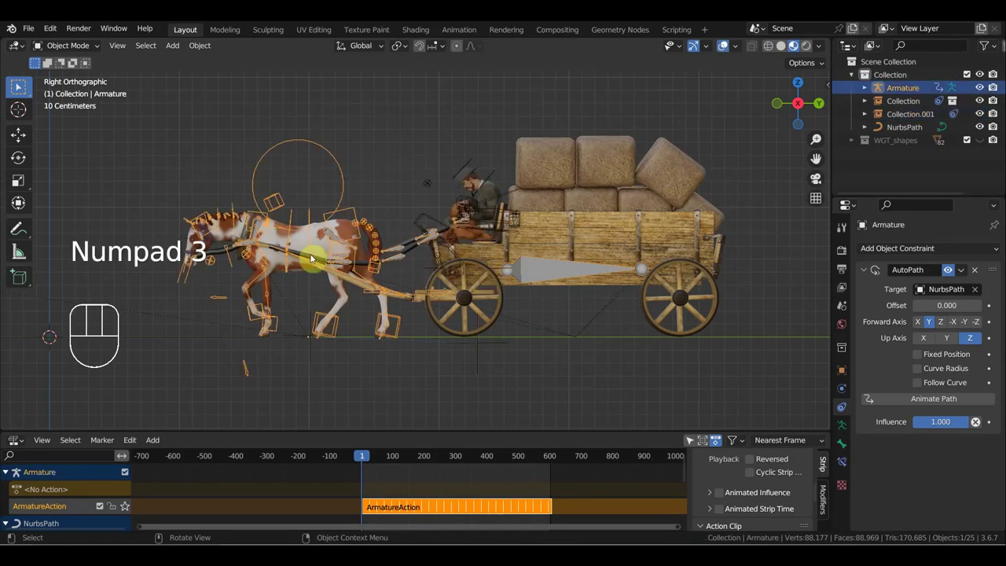
pyautogui.click(191, 335)
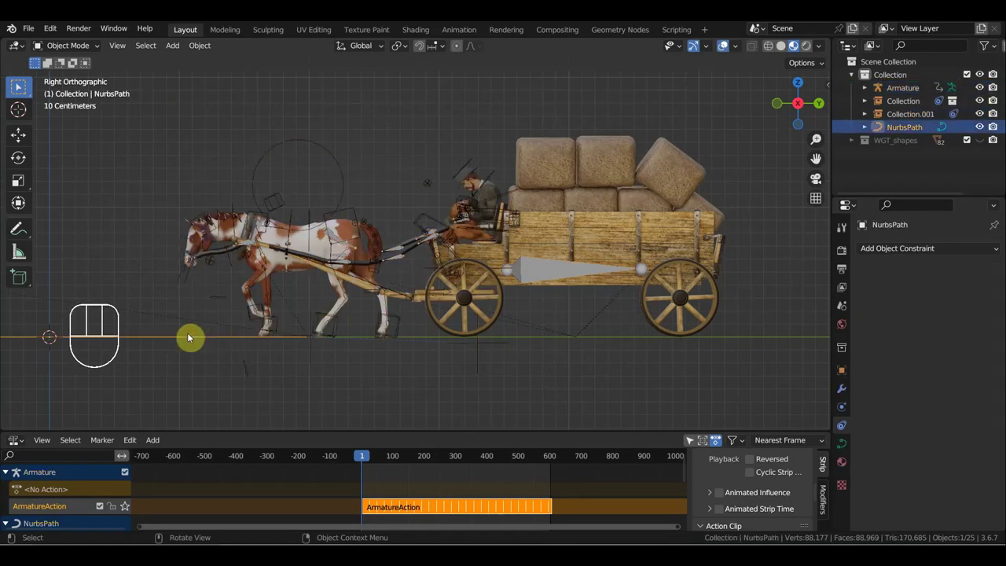
pyautogui.press('Delete')
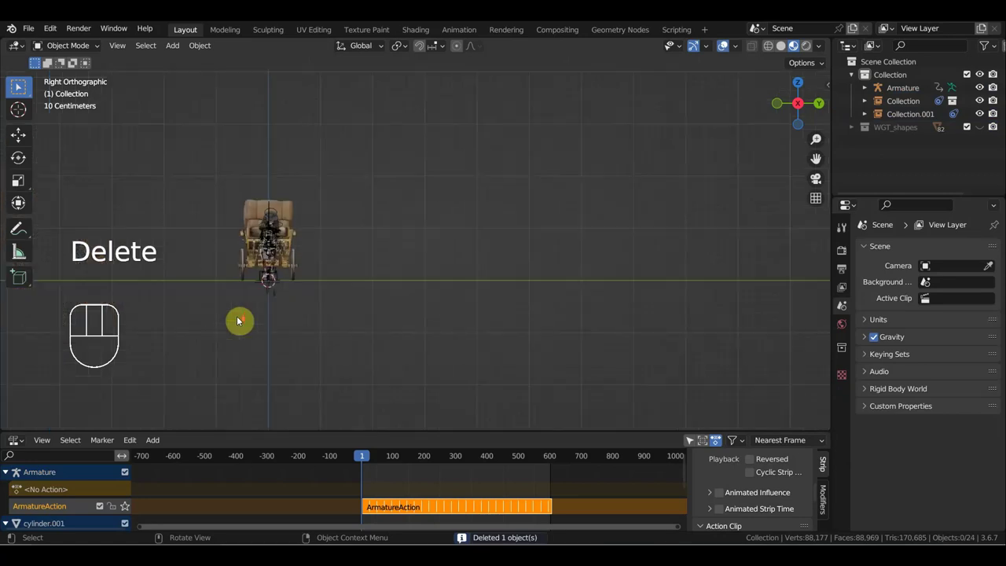
# Step: Play and stop the animation of the horses pulling the wagon
pyautogui.moveTo(310, 311); pyautogui.dragTo(174, 320)
pyautogui.moveTo(256, 298); pyautogui.dragTo(451, 289)
pyautogui.press('space')
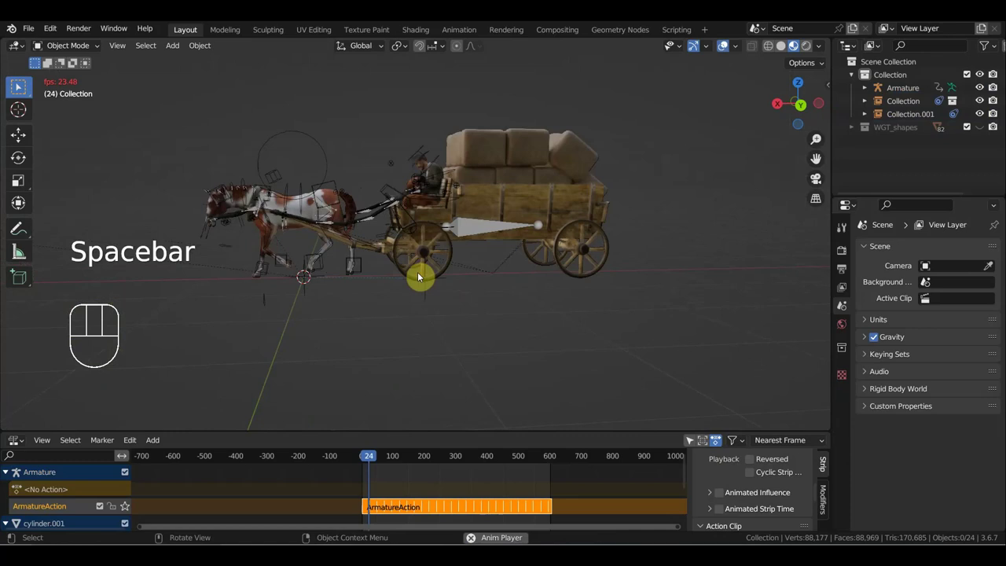
pyautogui.press('space')
# Step: Select the front wagon wheel and show its sidebar settings
pyautogui.moveTo(427, 243); pyautogui.dragTo(601, 256)
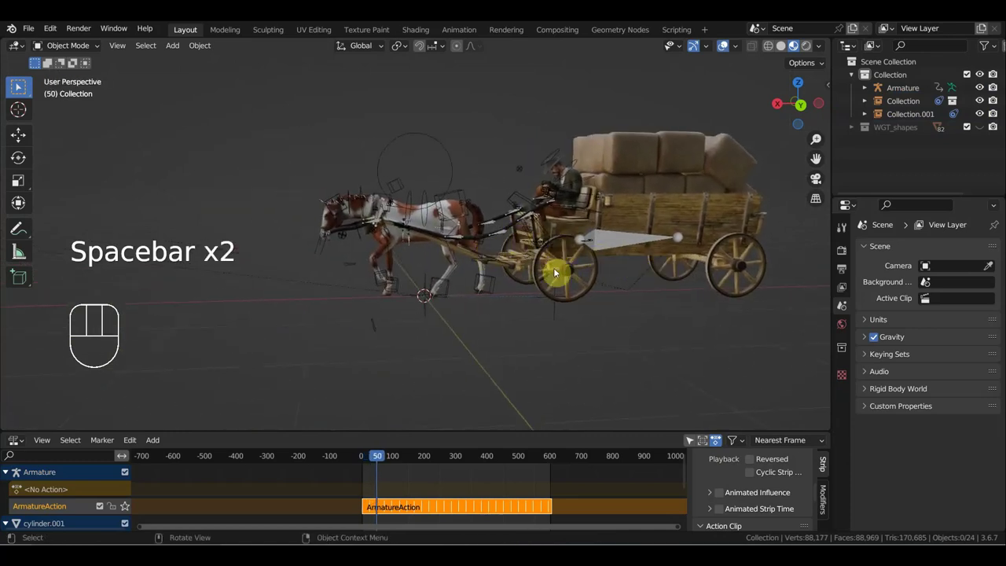
pyautogui.click(592, 286)
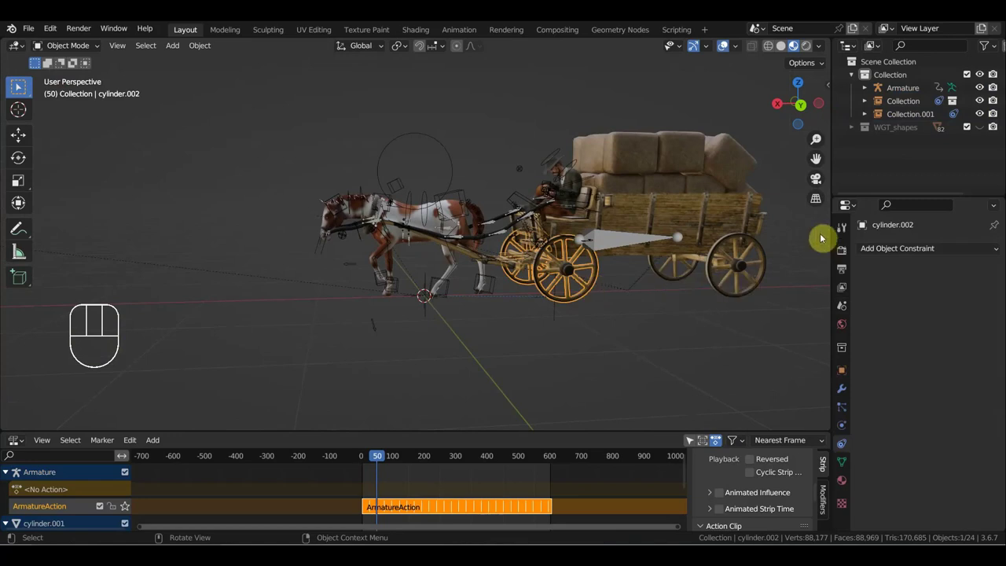
pyautogui.press('n')
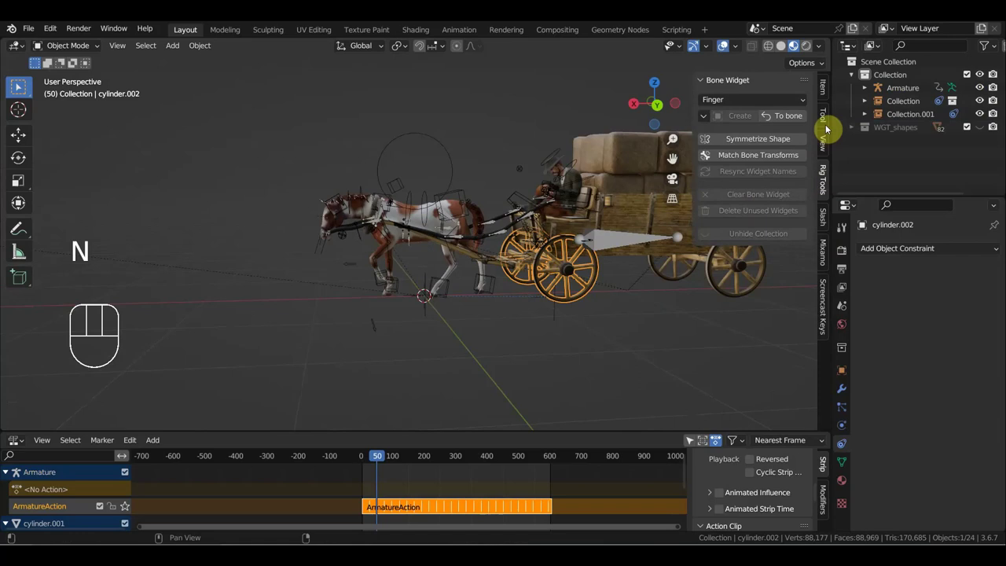
# Step: Drive the wheel's Y rotation with the expression #frame/30 and select the rear wheel
pyautogui.click(828, 95)
pyautogui.click(22, 85)
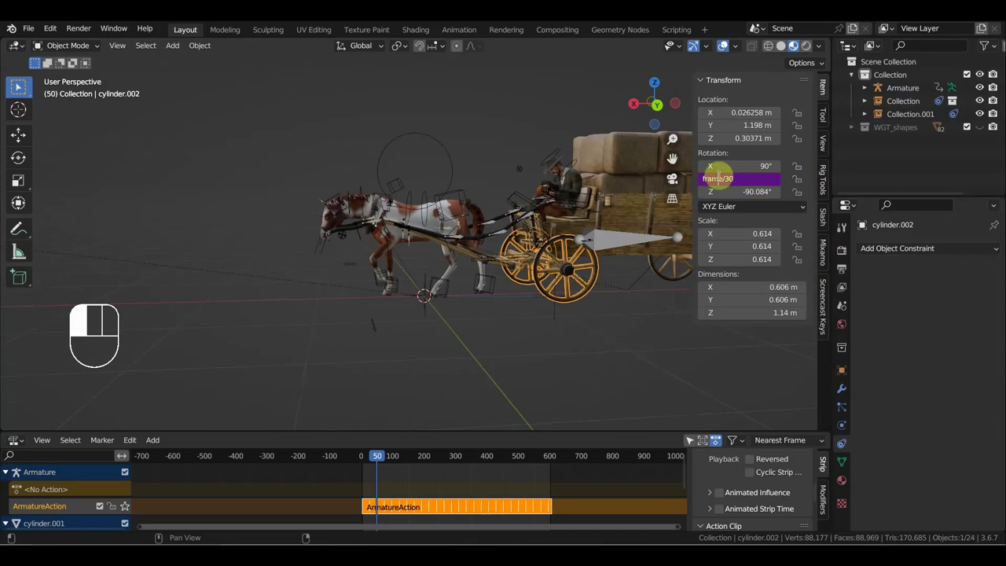
pyautogui.rightClick(22, 85)
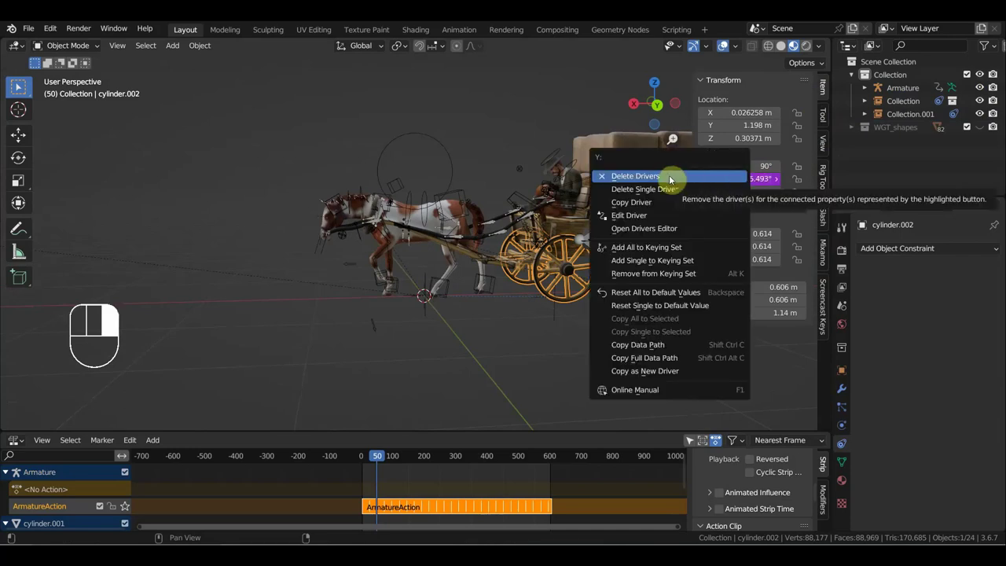
pyautogui.middleClick(22, 86)
pyautogui.click(22, 85)
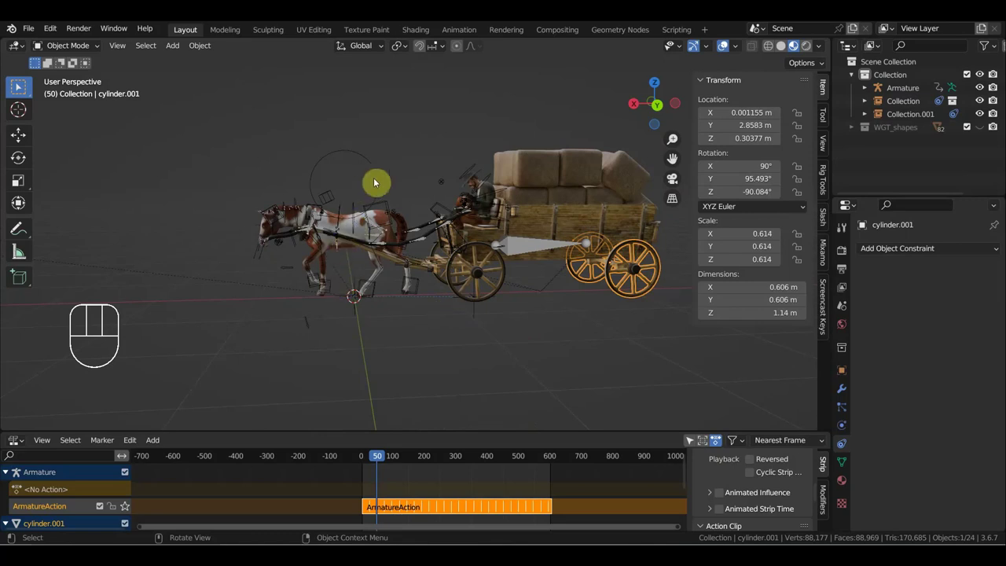
# Step: Switch to the scene containing 'хвост' and scrub through its frames
pyautogui.moveTo(32, 26); pyautogui.dragTo(228, 207)
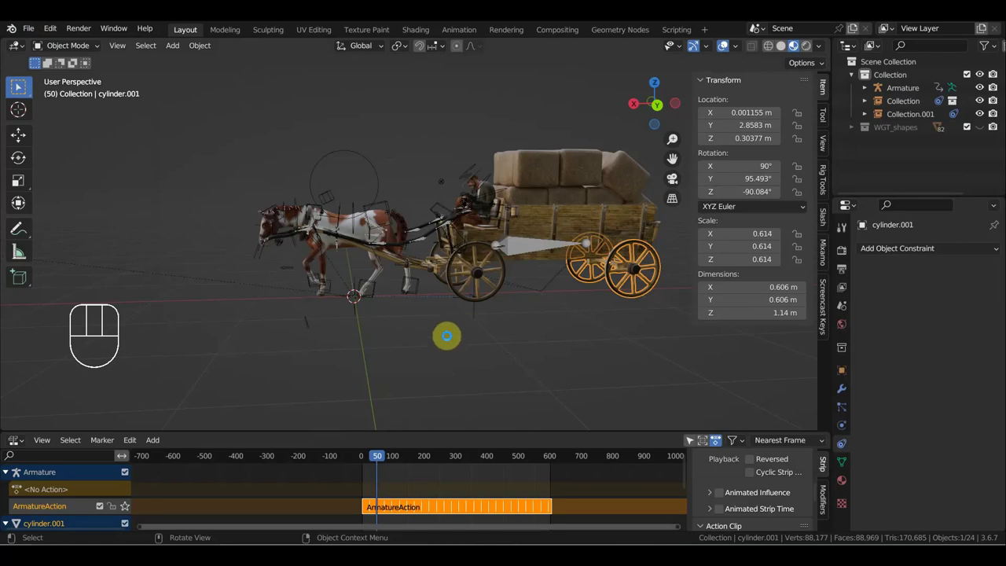
pyautogui.moveTo(462, 341); pyautogui.dragTo(567, 355)
pyautogui.moveTo(387, 331); pyautogui.dragTo(421, 323)
pyautogui.moveTo(417, 323); pyautogui.dragTo(524, 315)
pyautogui.moveTo(397, 462); pyautogui.dragTo(380, 466)
# Step: Rotate and move the selected rig into place from top and side views
pyautogui.moveTo(366, 458); pyautogui.dragTo(373, 446)
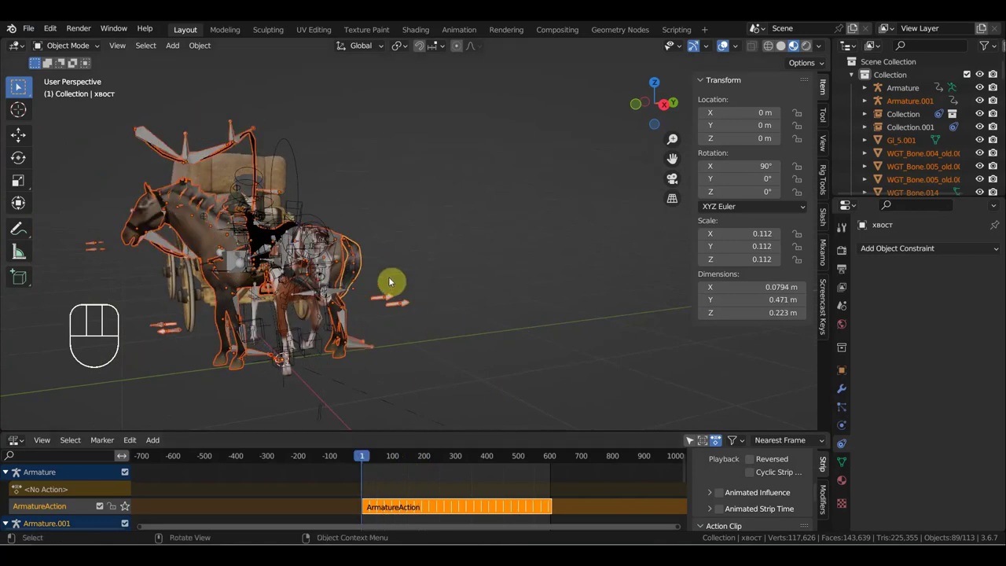
pyautogui.press('KP_7')
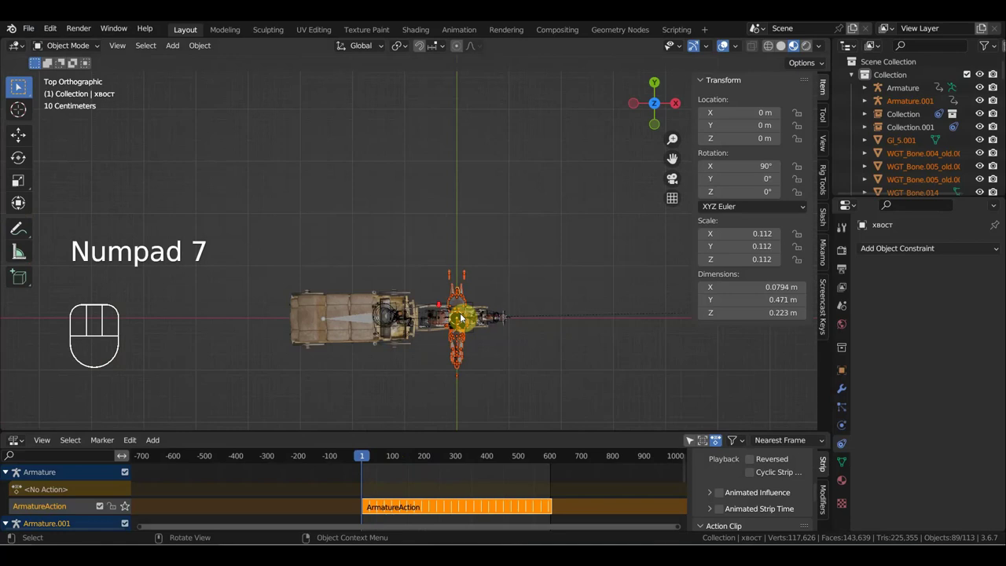
pyautogui.press('r')
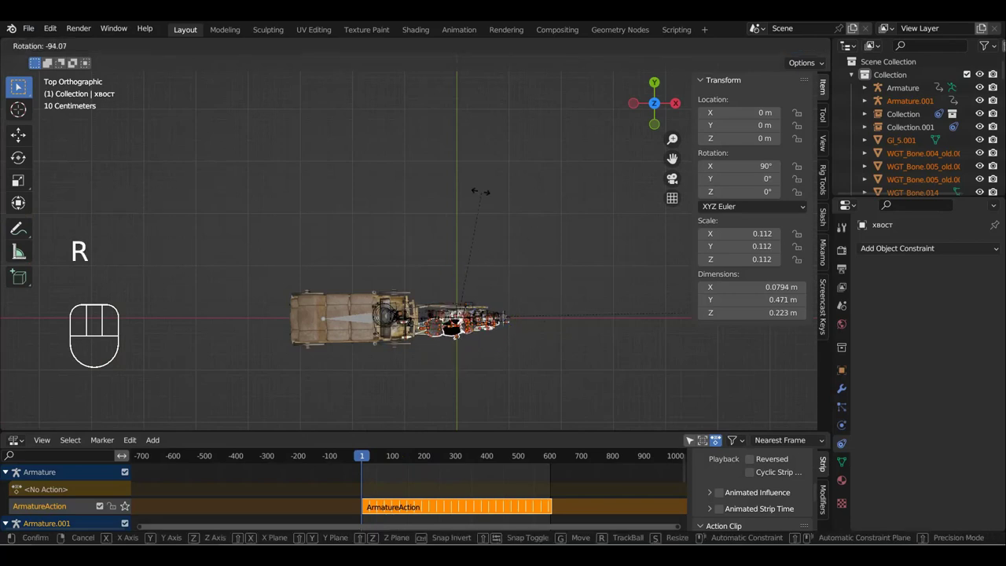
pyautogui.press('g')
pyautogui.press('KP_1')
pyautogui.press('KP_3')
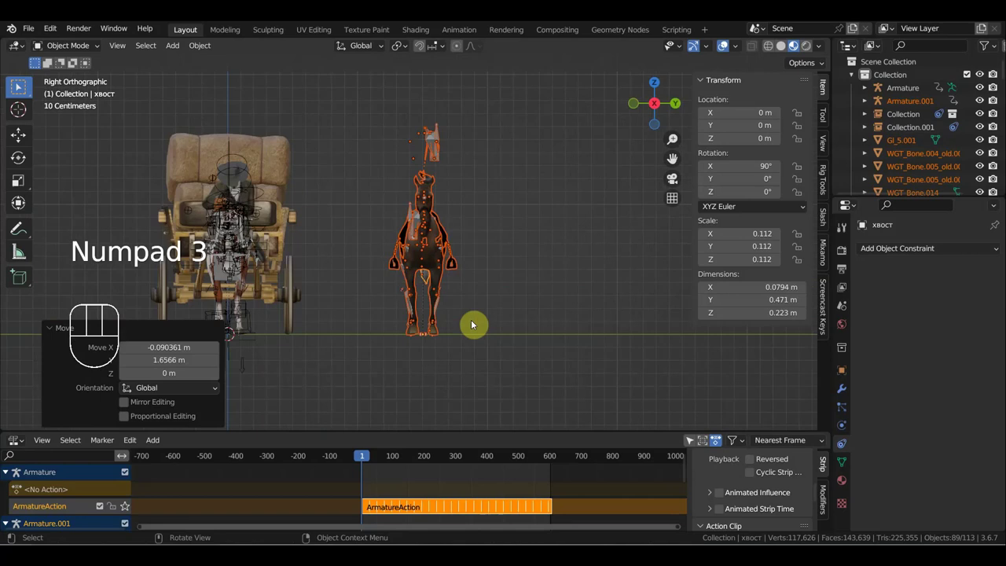
pyautogui.moveTo(496, 263); pyautogui.dragTo(524, 259)
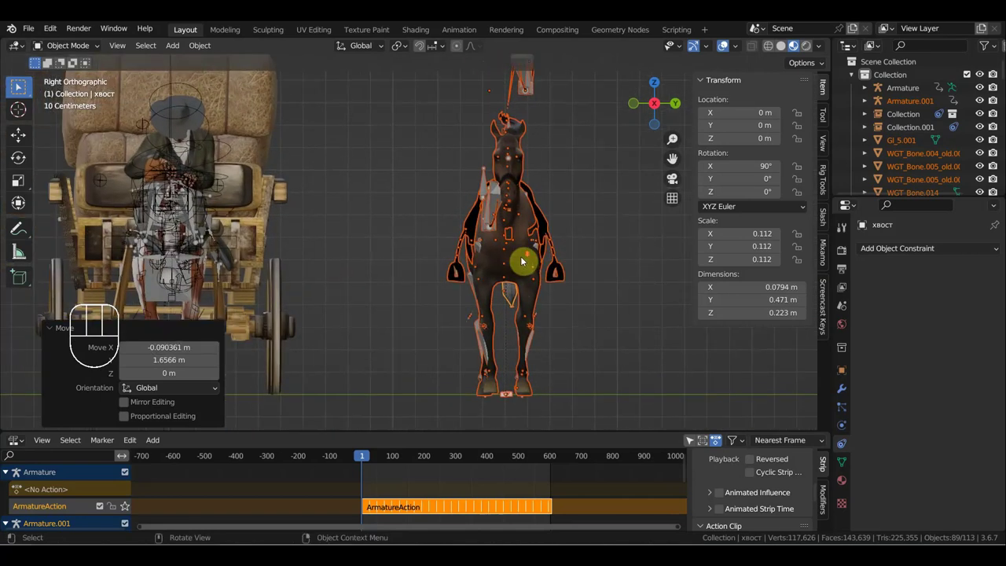
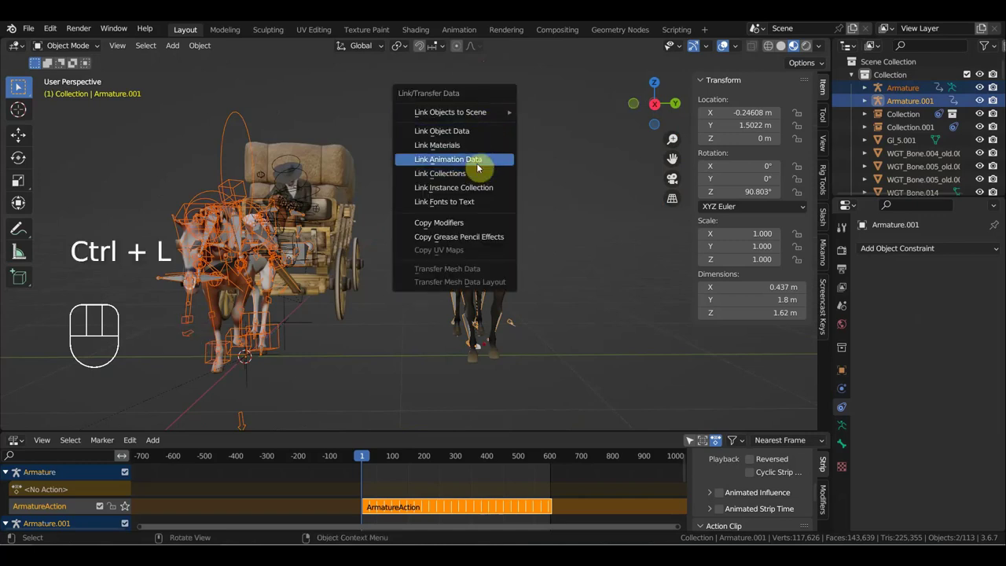
# Step: Select the duplicate rig's 19 objects and delete them
pyautogui.moveTo(474, 207); pyautogui.dragTo(517, 212)
pyautogui.moveTo(554, 384); pyautogui.dragTo(435, 77)
pyautogui.press('Delete')
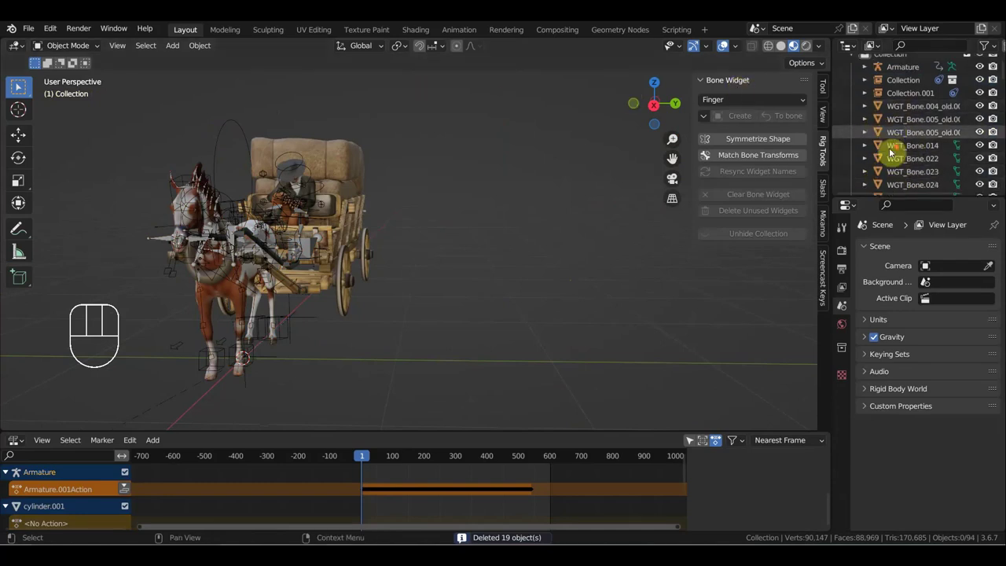
# Step: Select all WGT_Bone widget objects in the Outliner, from the first through WGT_Bone.136
pyautogui.click(866, 123)
pyautogui.click(902, 122)
pyautogui.click(871, 121)
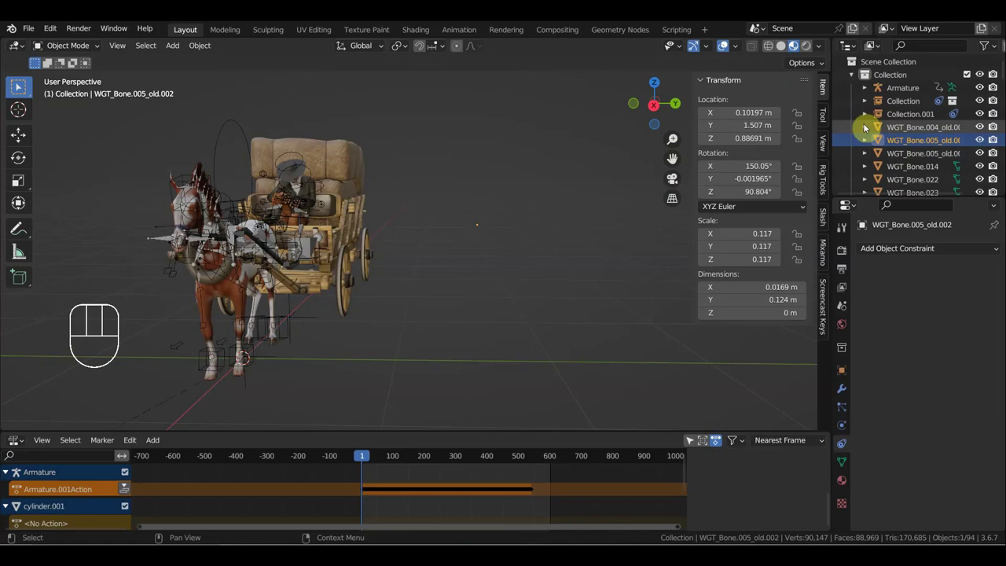
pyautogui.click(867, 126)
pyautogui.click(867, 127)
pyautogui.click(915, 155)
pyautogui.click(907, 181)
pyautogui.click(910, 172)
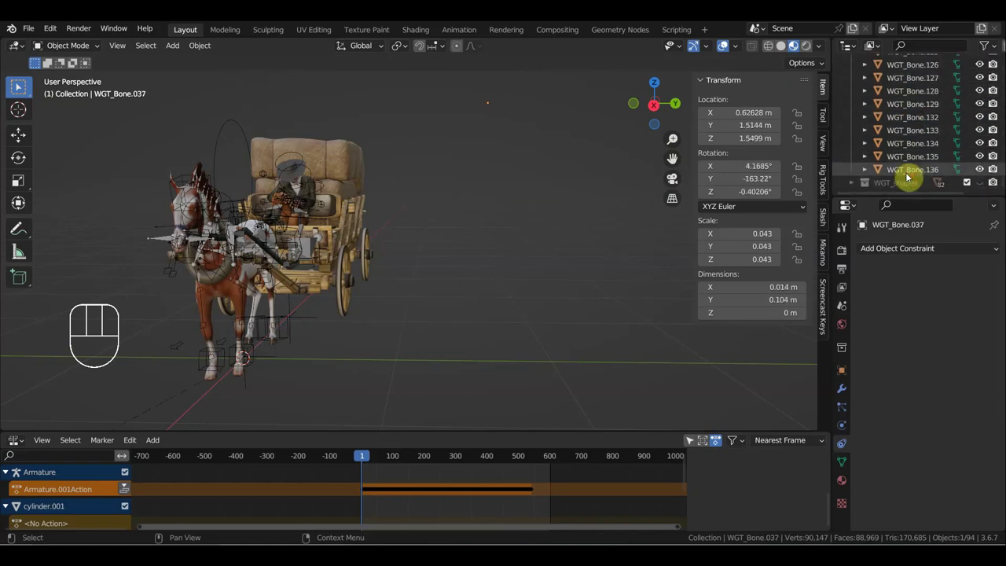
pyautogui.click(852, 182)
pyautogui.click(855, 183)
pyautogui.click(909, 170)
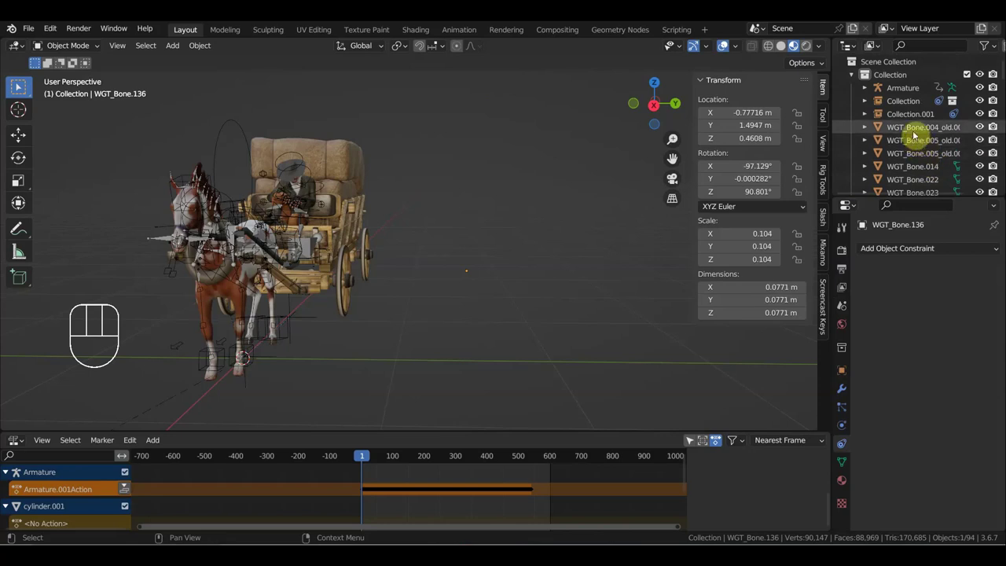
pyautogui.click(912, 130)
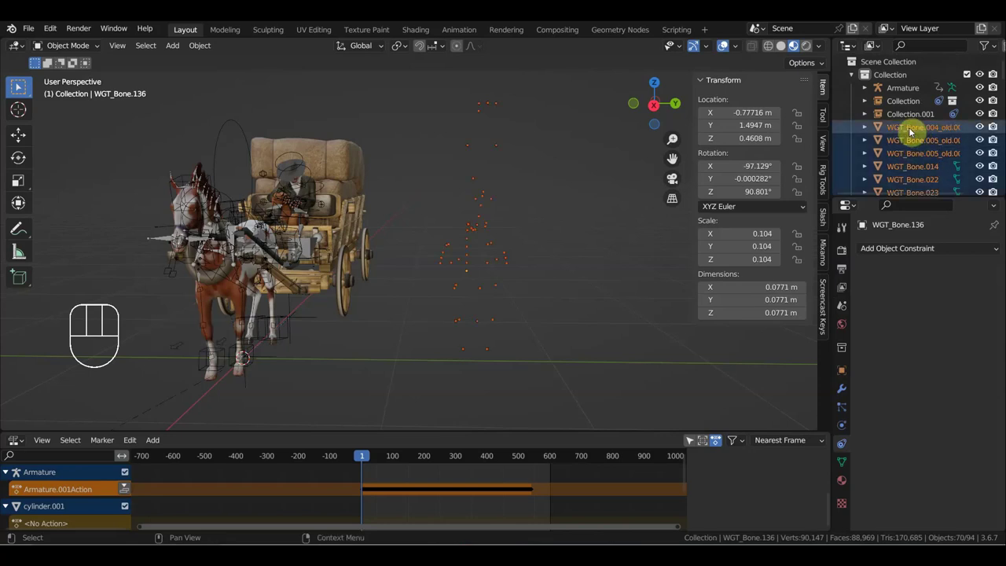
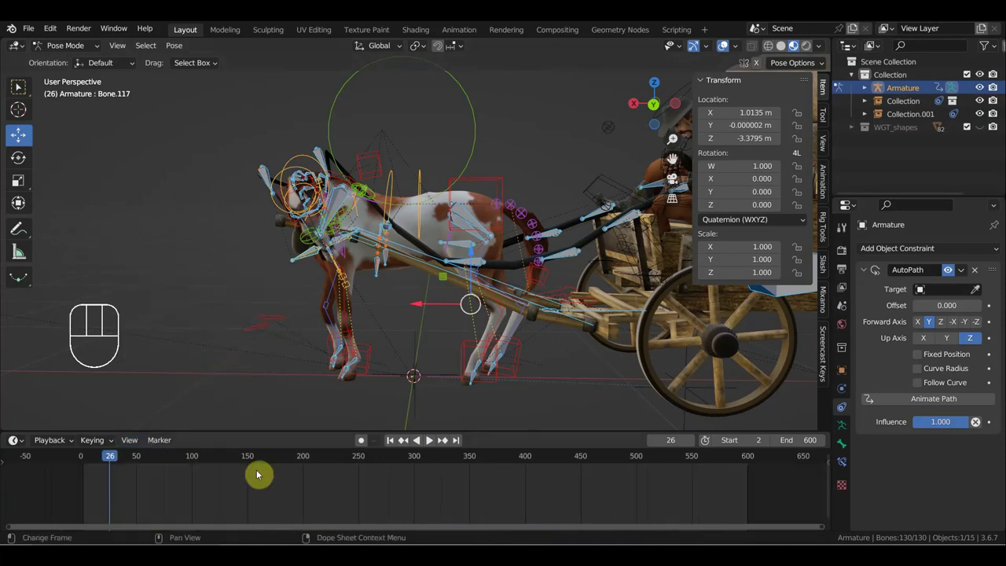
# Step: Play back the horse-and-wagon motion and orbit to see the cowboy on the wagon
pyautogui.press('a')
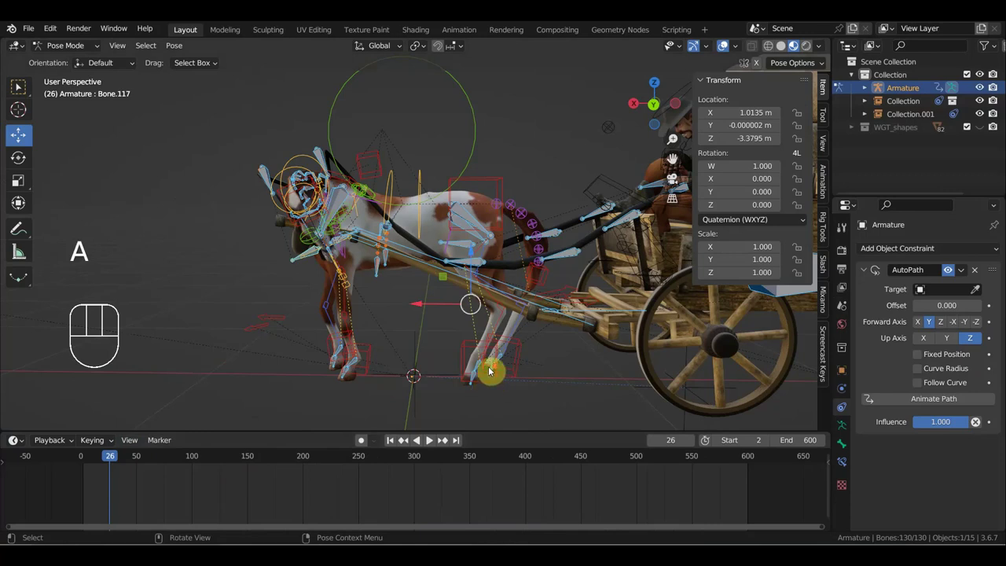
pyautogui.press('space')
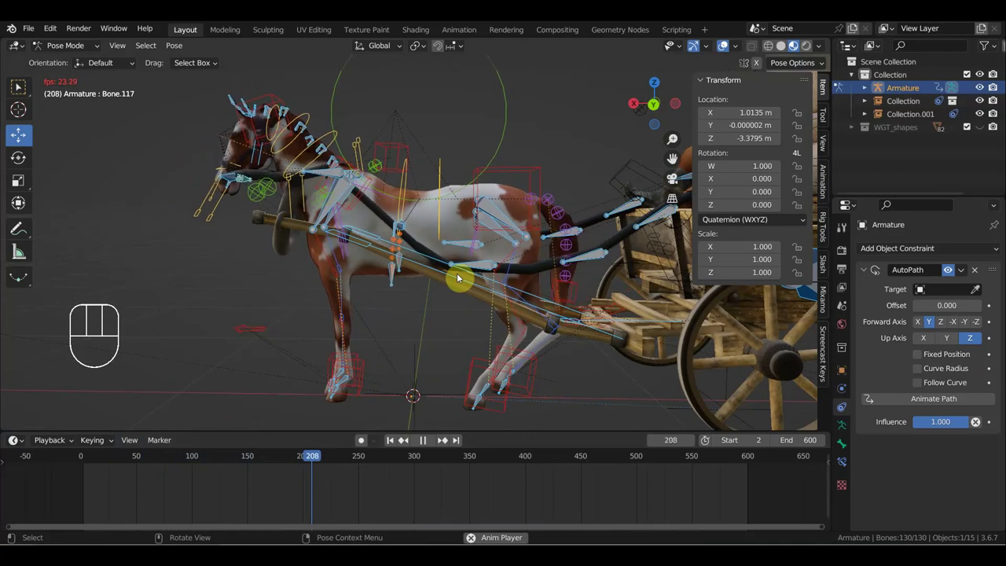
pyautogui.press('space')
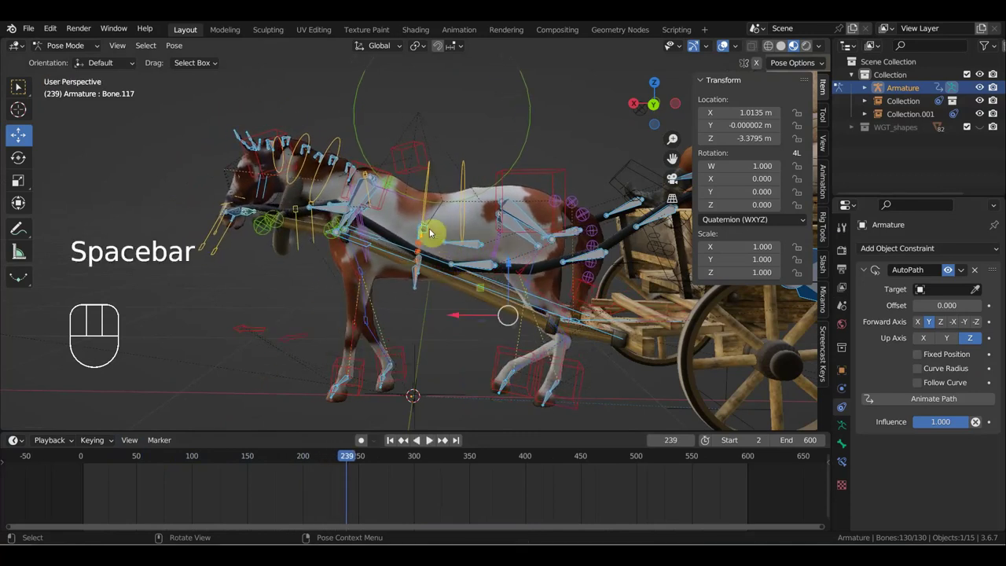
pyautogui.moveTo(161, 443); pyautogui.dragTo(152, 419)
pyautogui.moveTo(132, 438); pyautogui.dragTo(133, 407)
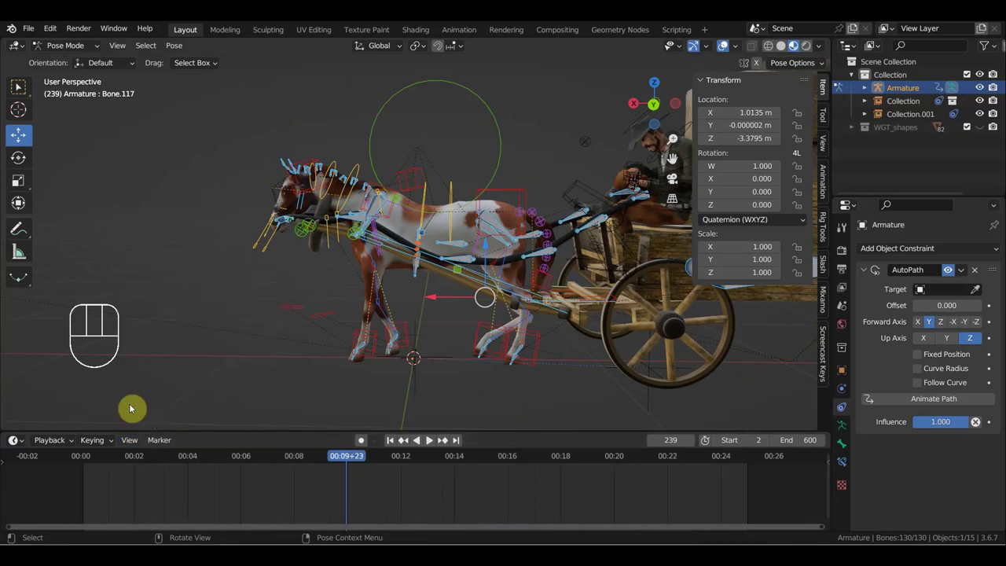
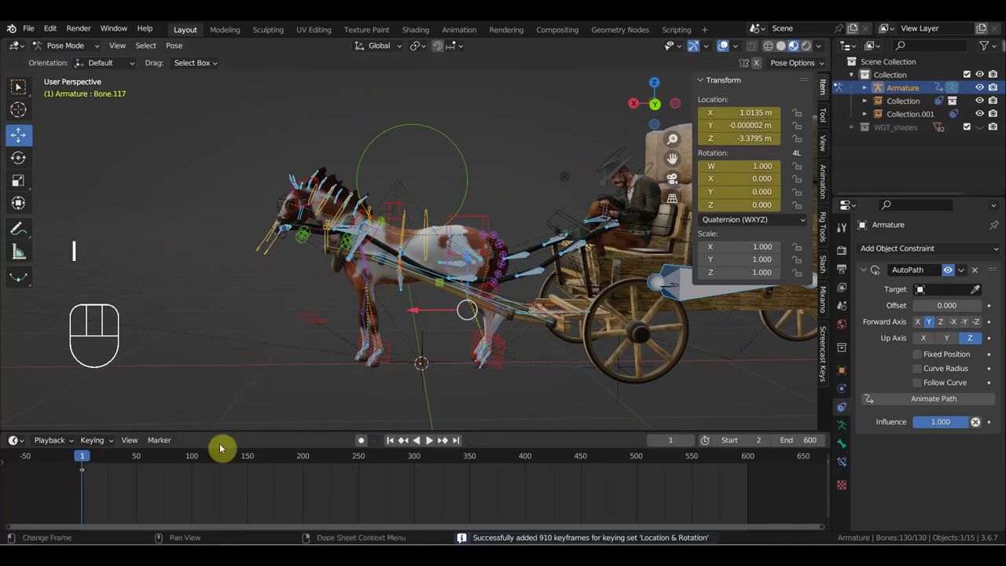
# Step: Duplicate the frame-1 pose keyframes and place the copies at frame 49
pyautogui.click(138, 457)
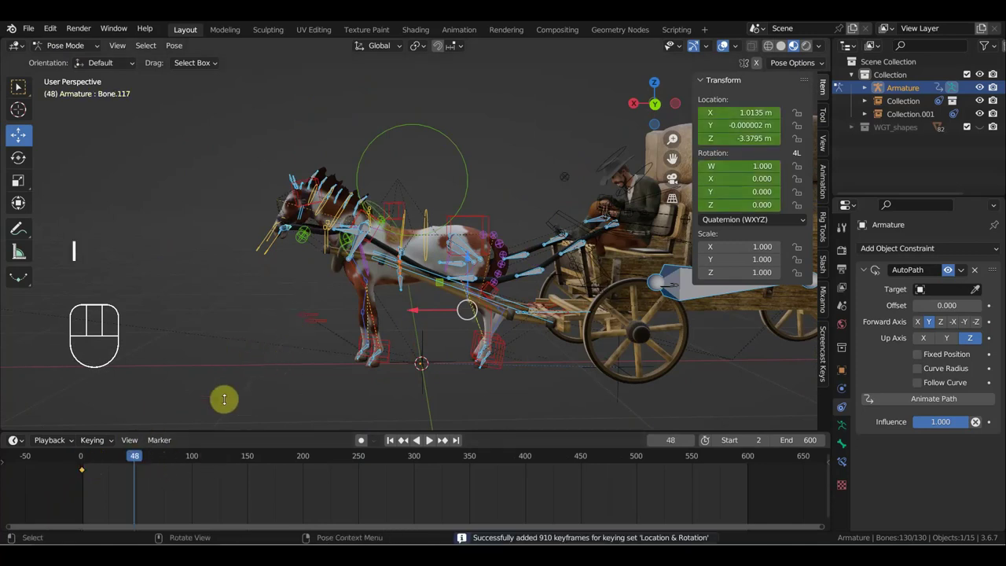
pyautogui.press('i')
pyautogui.moveTo(145, 457); pyautogui.dragTo(211, 425)
pyautogui.press('a')
pyautogui.press('a')
pyautogui.moveTo(104, 470); pyautogui.dragTo(66, 460)
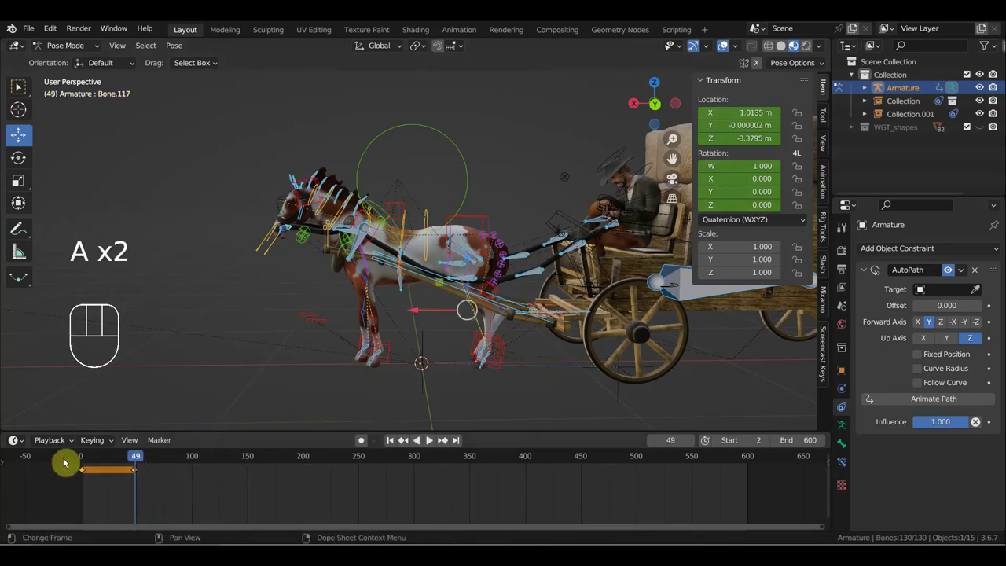
pyautogui.press('Delete')
# Step: Scrub the timeline to frame 93 and orbit toward the cowboy on the wagon seat
pyautogui.moveTo(136, 460); pyautogui.dragTo(363, 325)
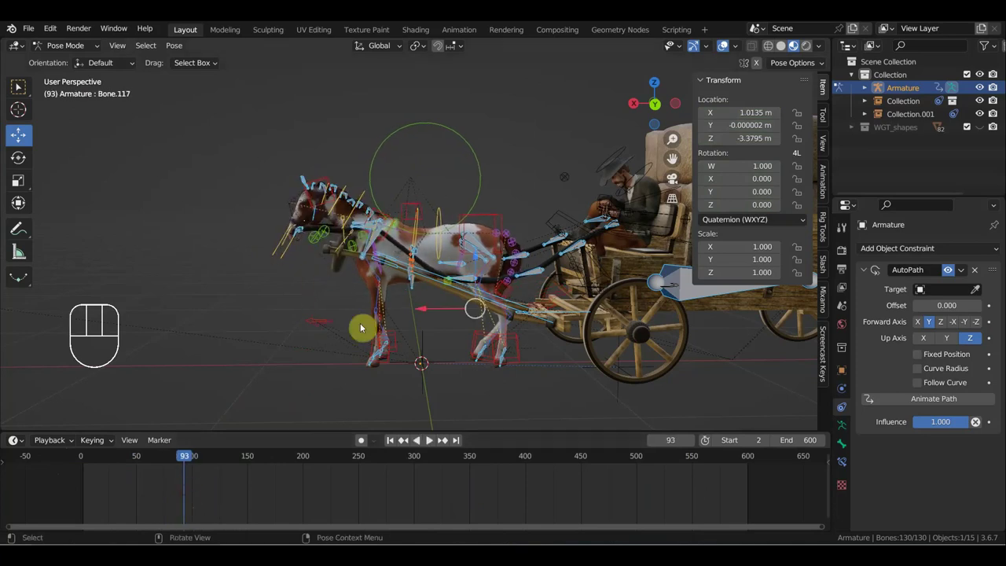
pyautogui.moveTo(390, 319); pyautogui.dragTo(362, 384)
pyautogui.moveTo(390, 394); pyautogui.dragTo(363, 414)
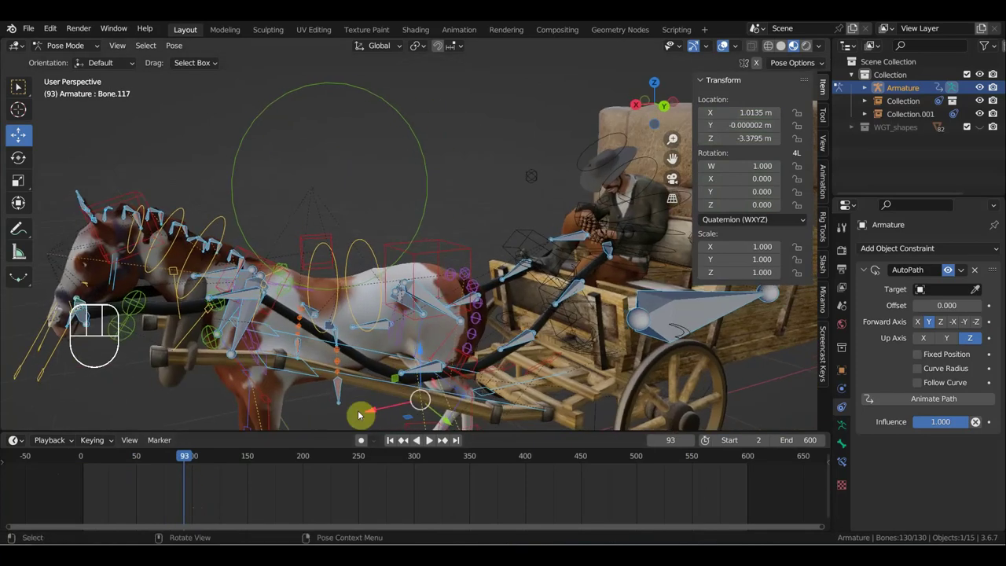
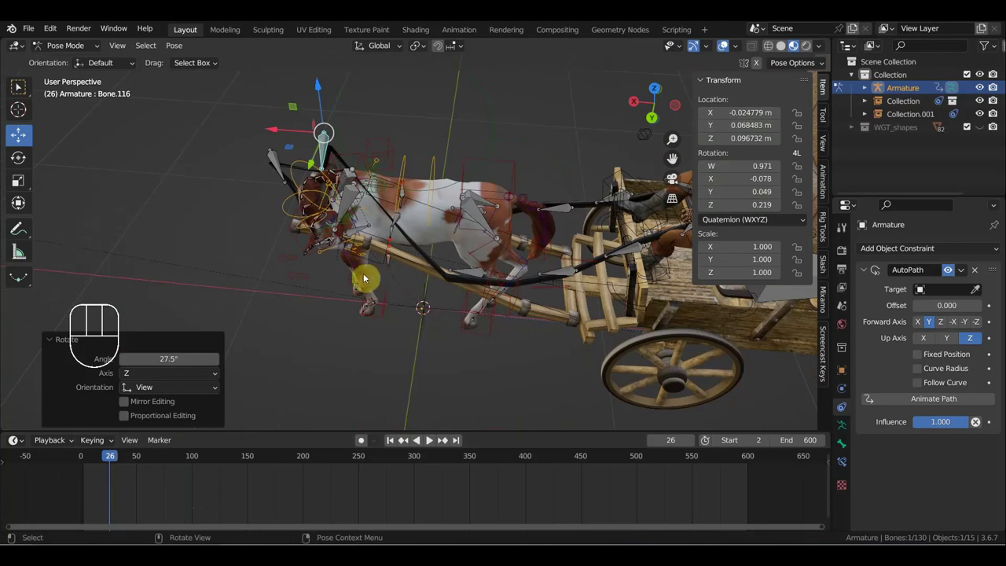
# Step: Move and rotate Bone.116 into a new pose and key its location and rotation at frame 66
pyautogui.press('g')
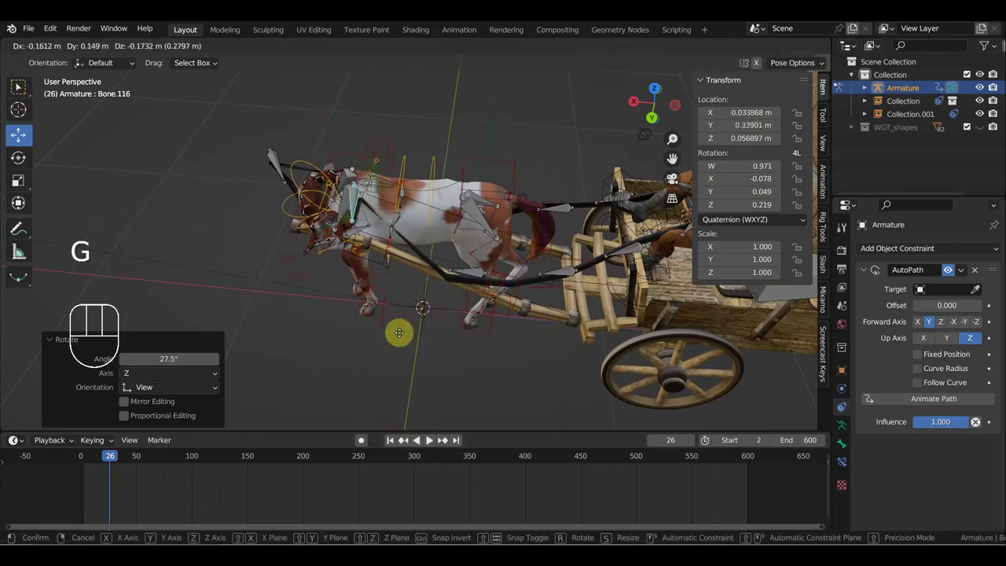
pyautogui.press('r')
pyautogui.press('g')
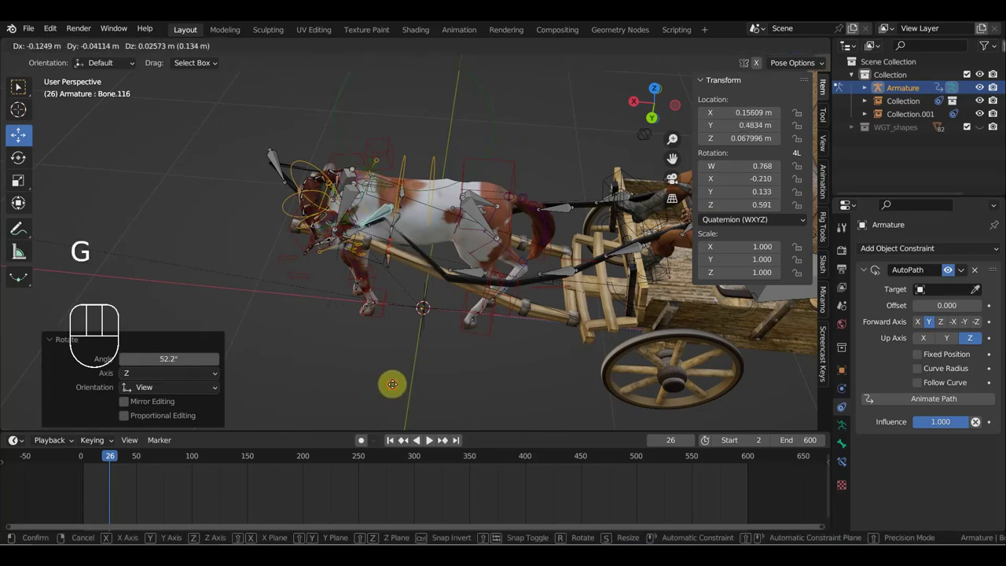
pyautogui.press('r')
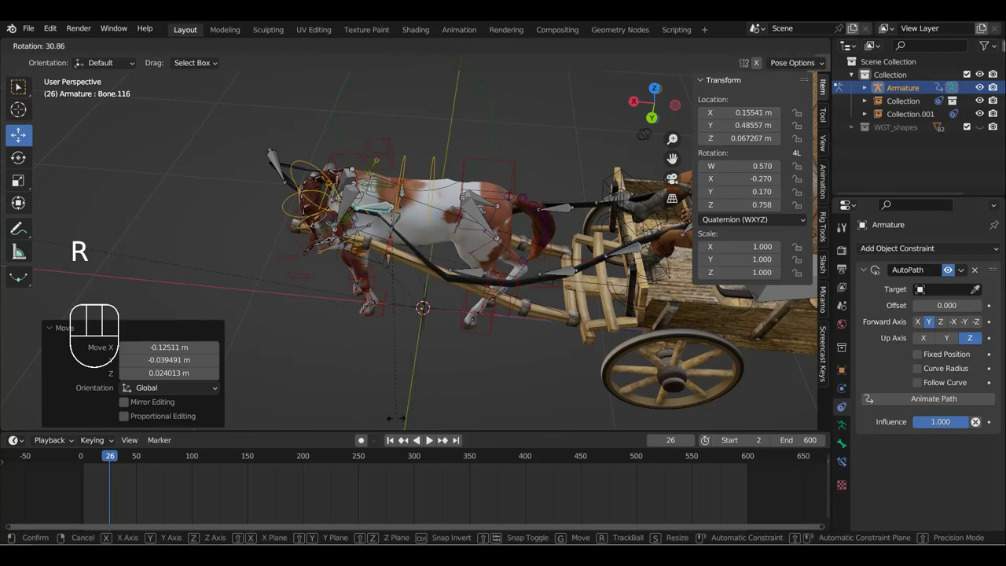
pyautogui.press('g')
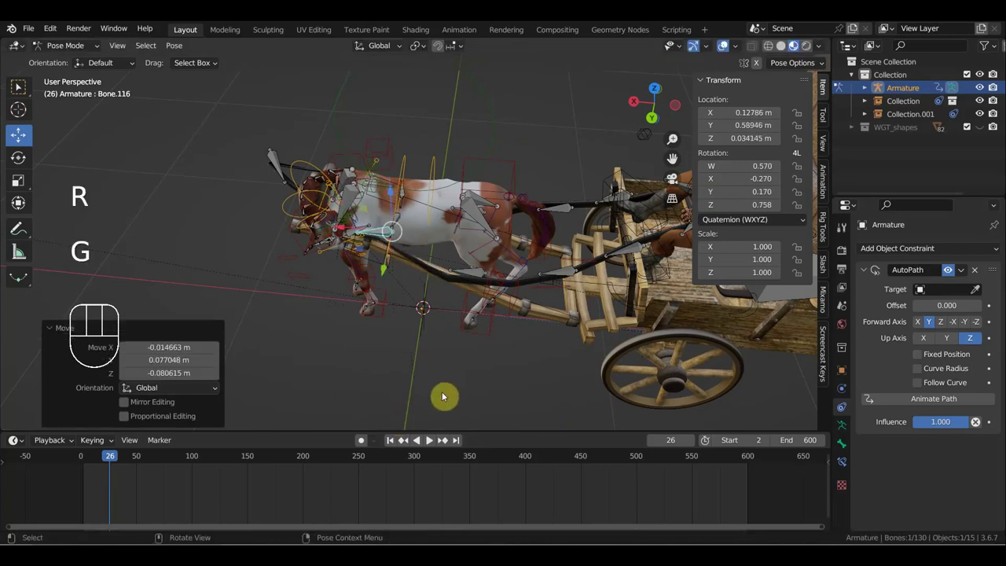
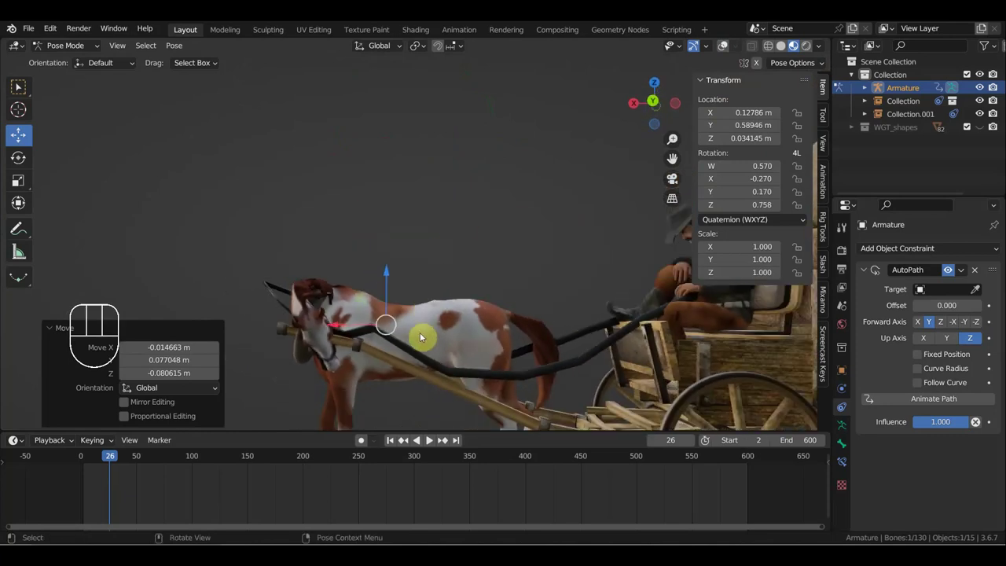
pyautogui.press('r')
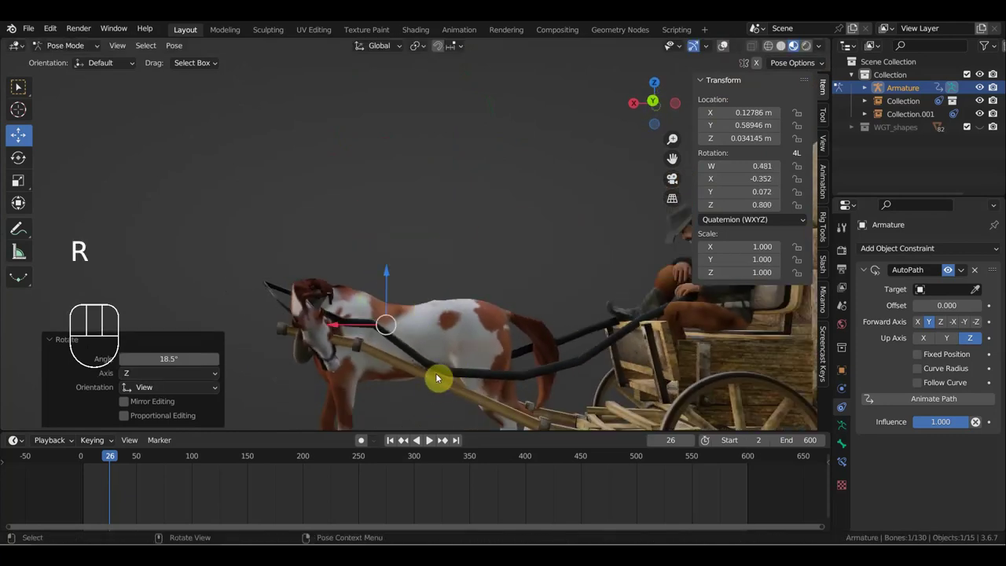
pyautogui.press('g')
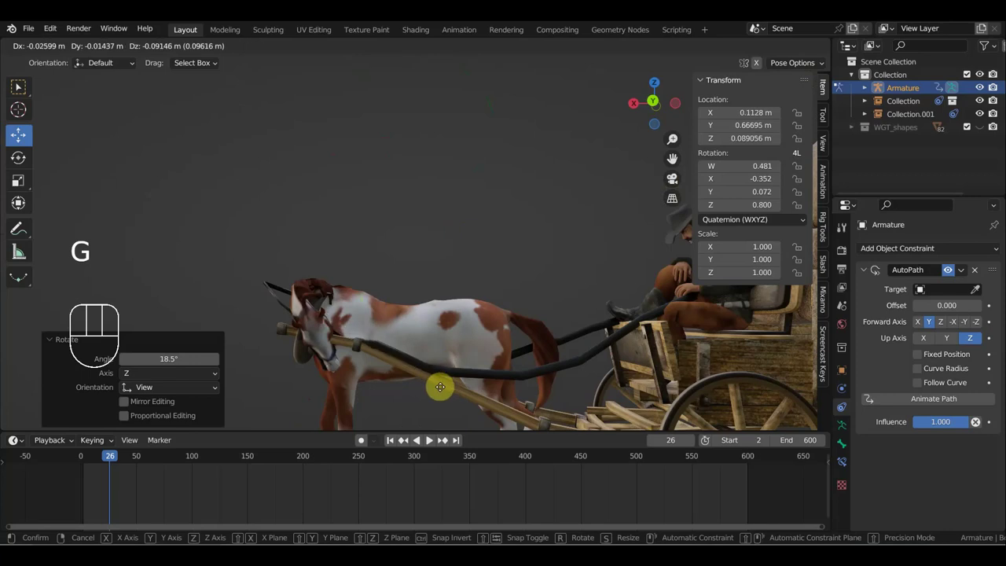
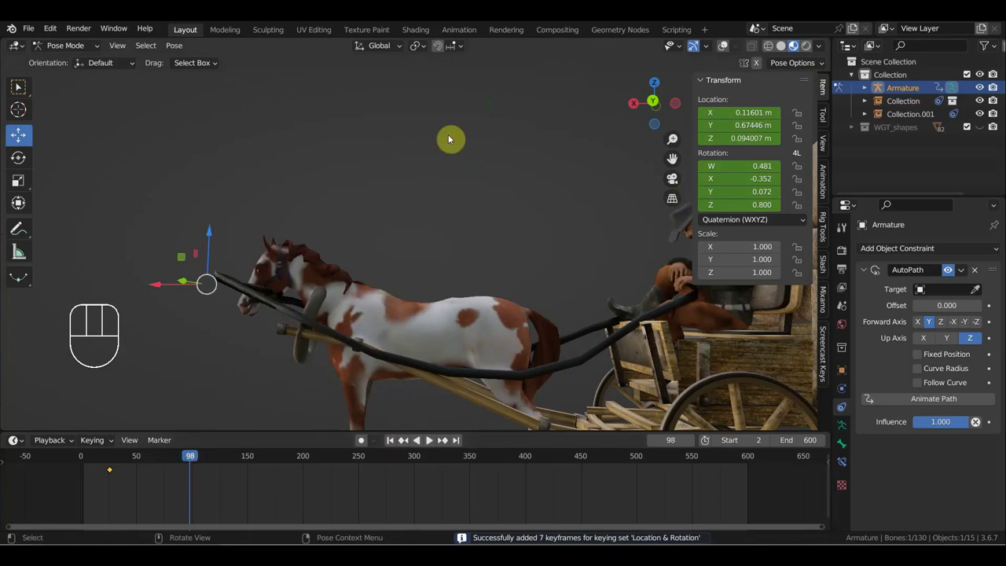
pyautogui.moveTo(411, 179); pyautogui.dragTo(392, 275)
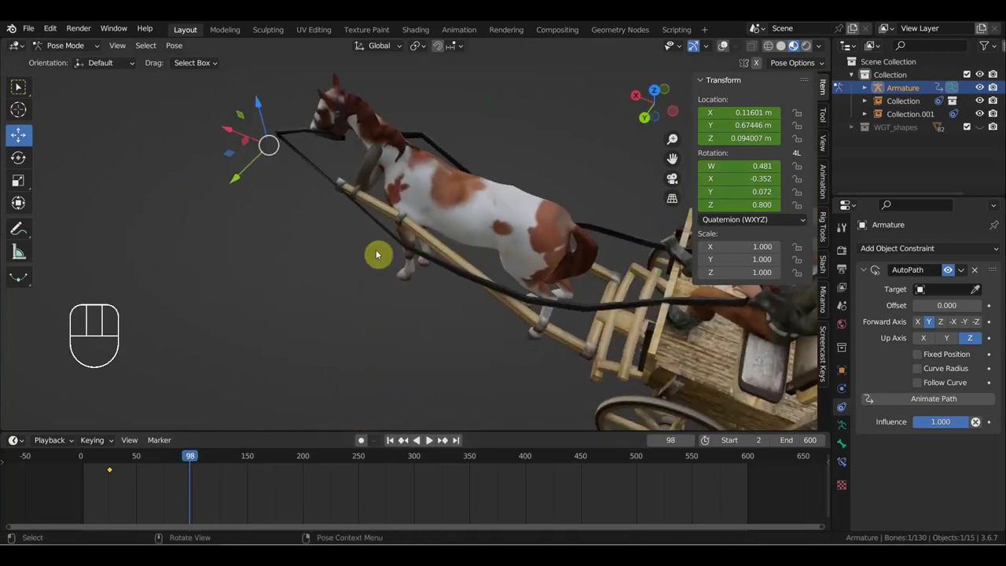
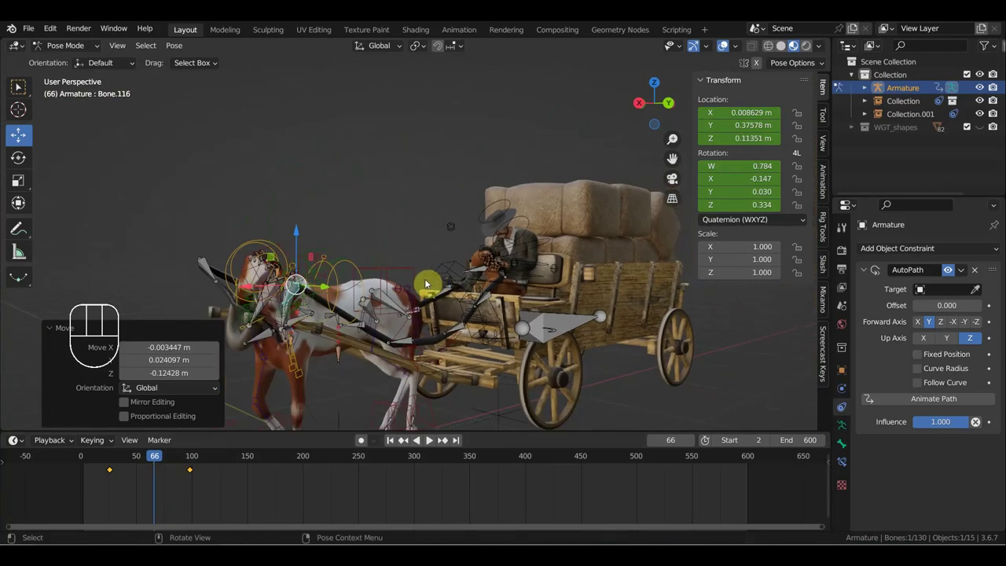
pyautogui.press('i')
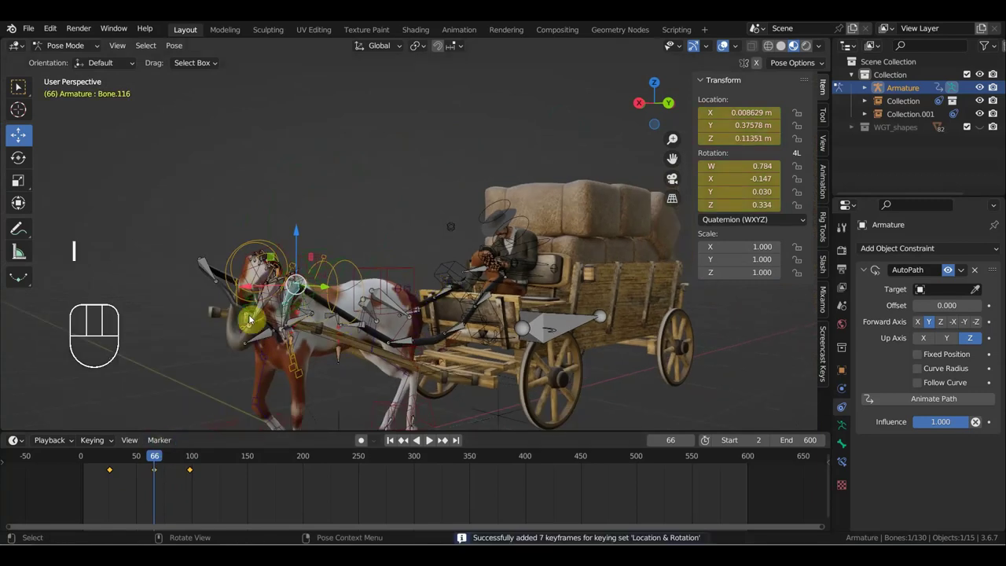
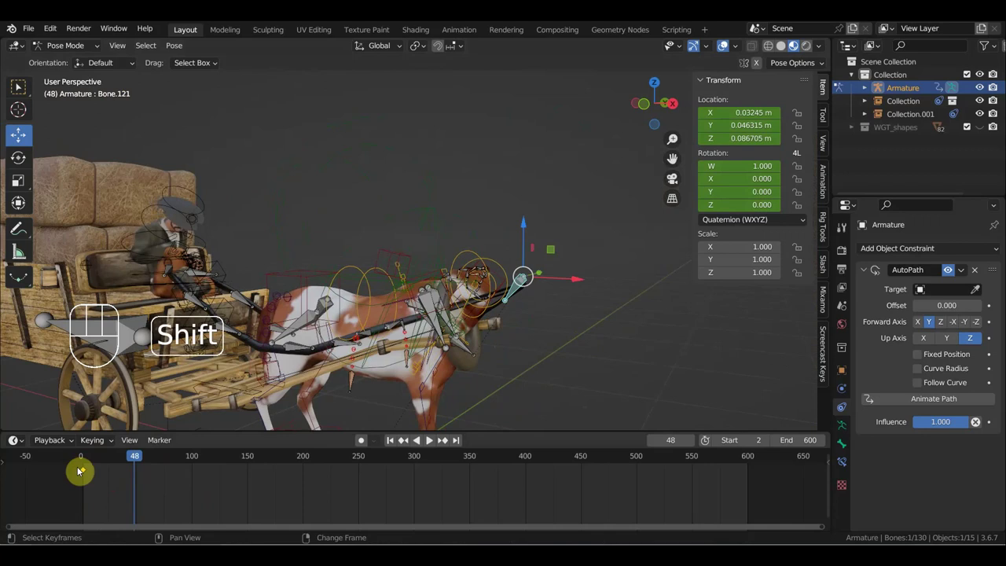
# Step: Box-select the rig's later keyframes in the timeline and delete them
pyautogui.press('shift+d')
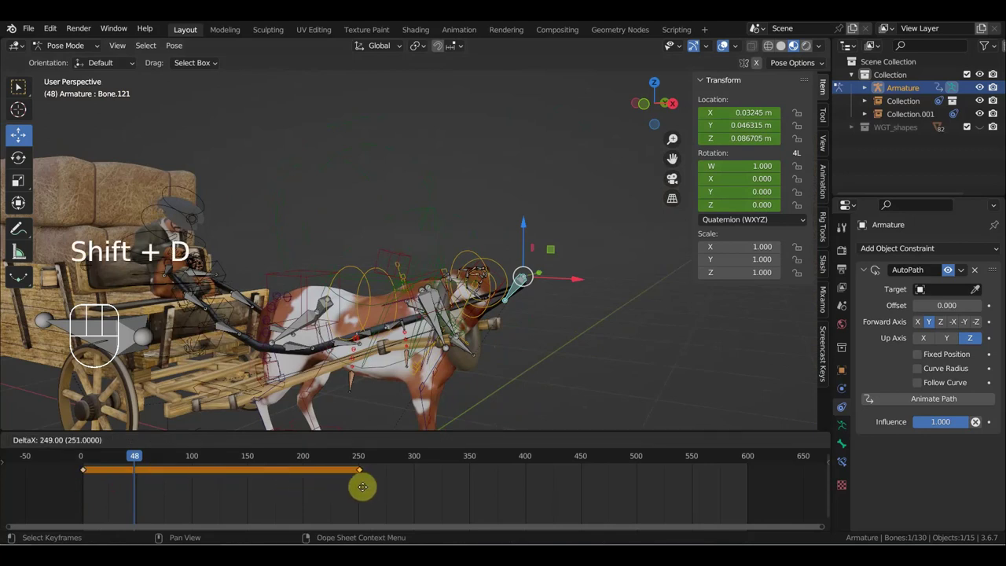
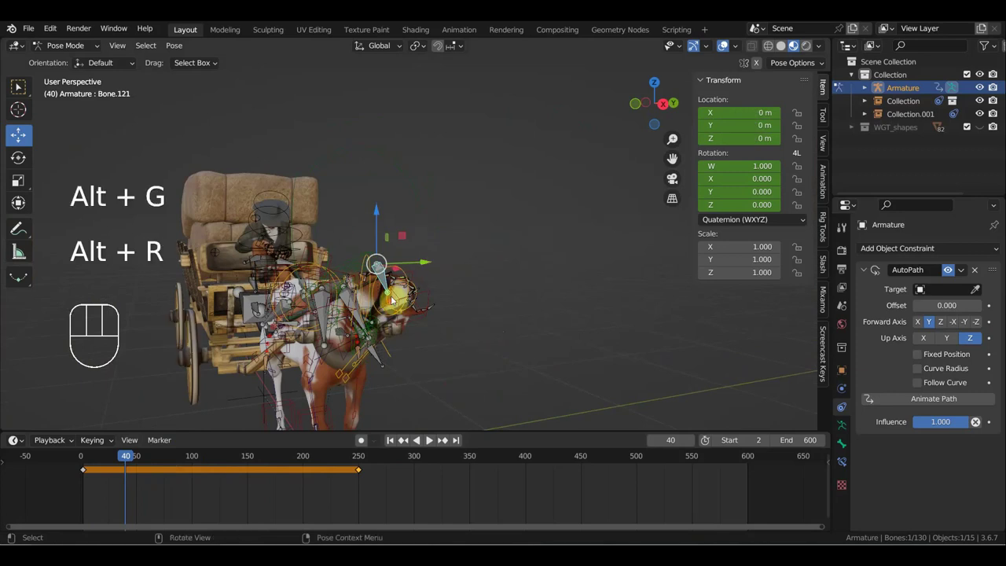
pyautogui.moveTo(401, 493); pyautogui.dragTo(341, 464)
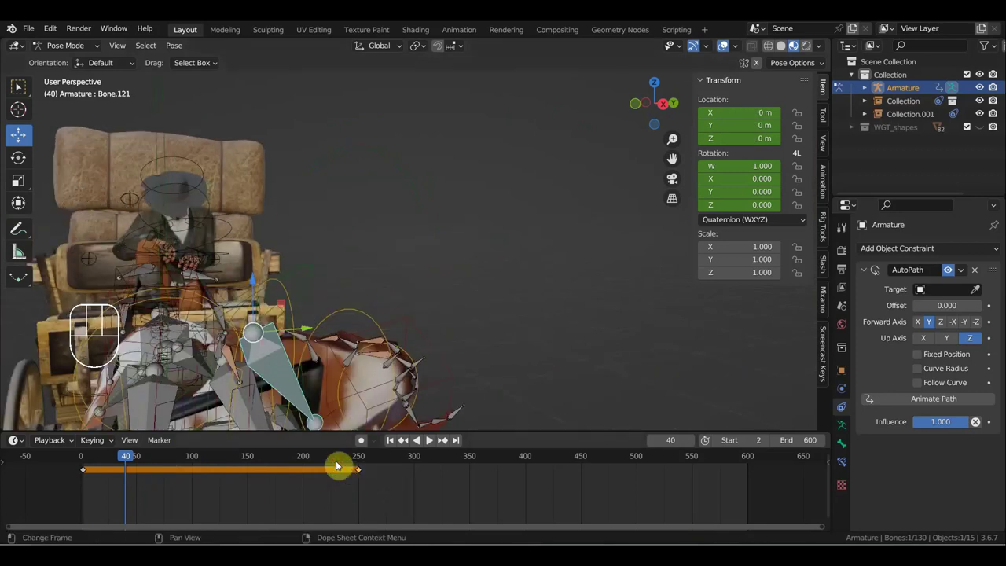
pyautogui.press('Delete')
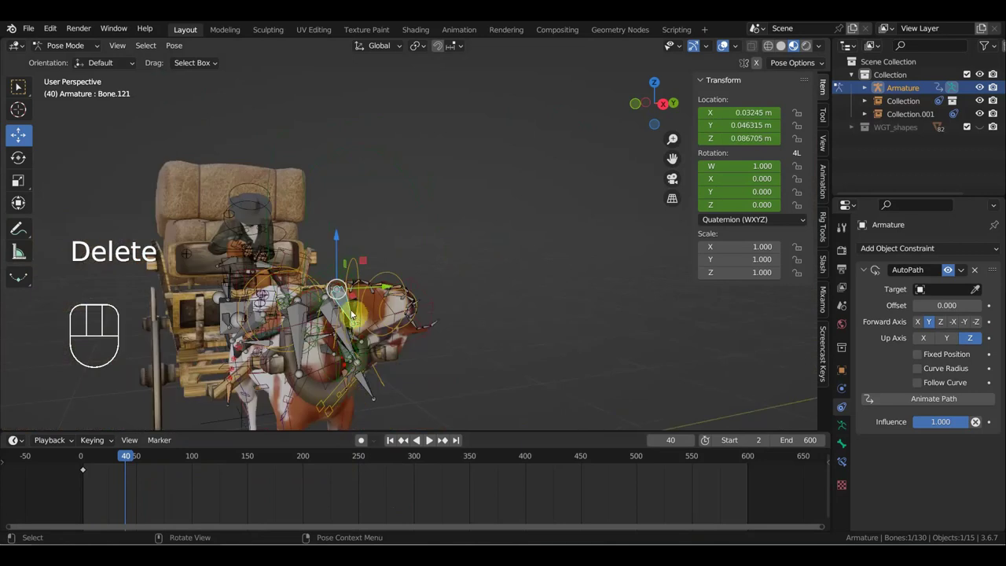
# Step: Select root bone Bone.121 and clear its location and rotation
pyautogui.click(343, 306)
pyautogui.click(344, 306)
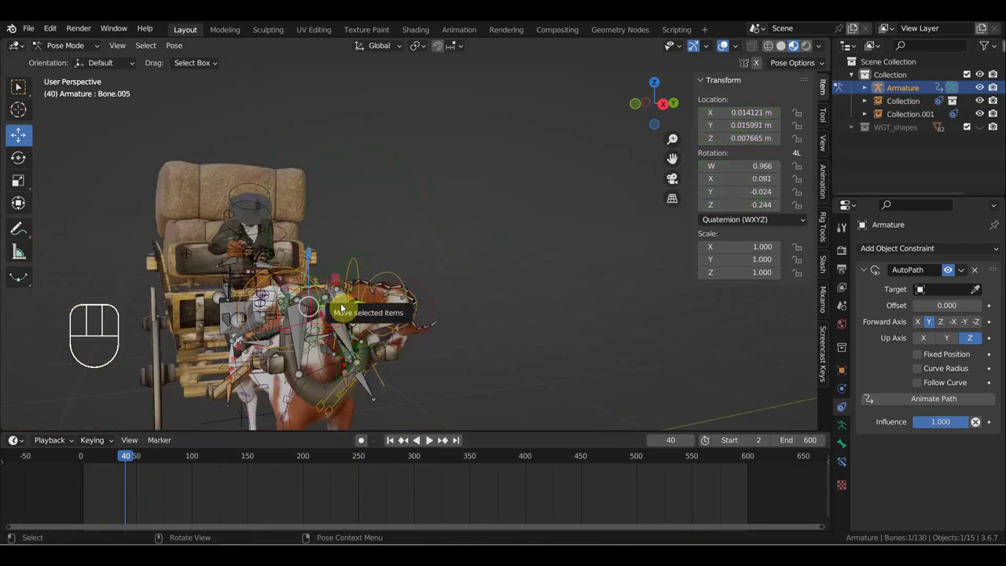
pyautogui.click(345, 299)
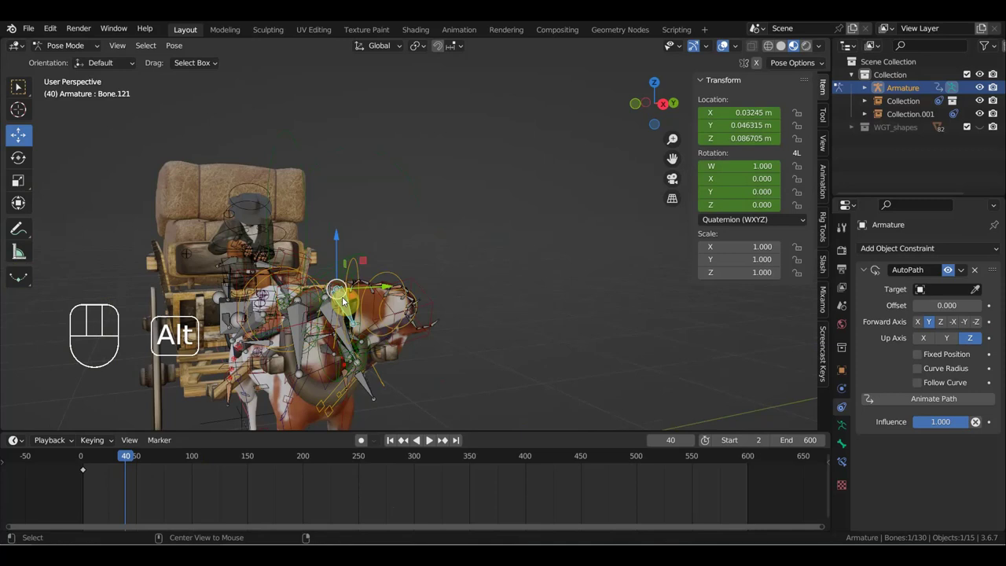
pyautogui.press('alt+g')
pyautogui.press('alt+r')
# Step: Rotate Bone.121 into a new pose of about 29.55 degrees at frame 40
pyautogui.moveTo(415, 327); pyautogui.dragTo(328, 384)
pyautogui.moveTo(308, 395); pyautogui.dragTo(329, 340)
pyautogui.moveTo(438, 340); pyautogui.dragTo(448, 364)
pyautogui.press('r')
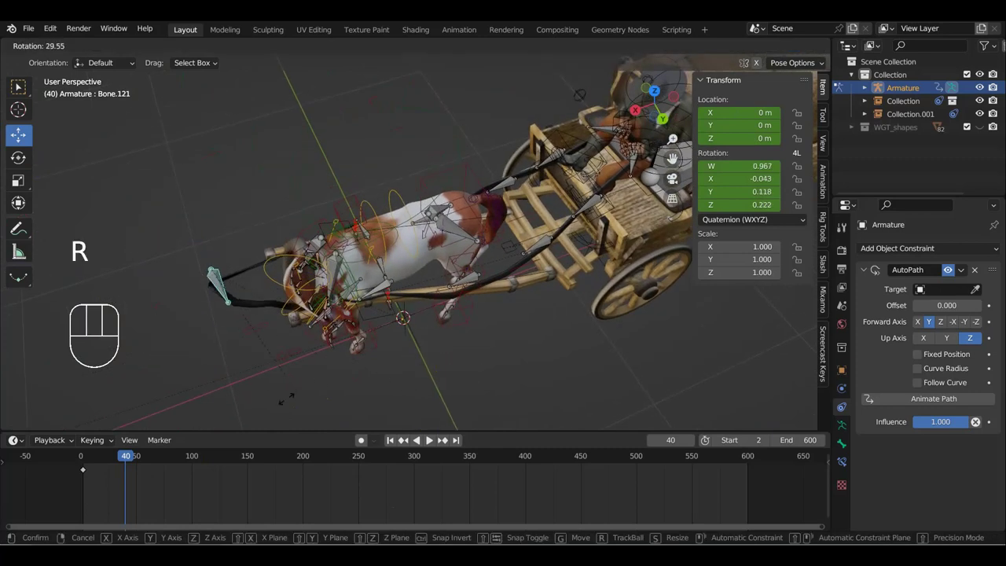
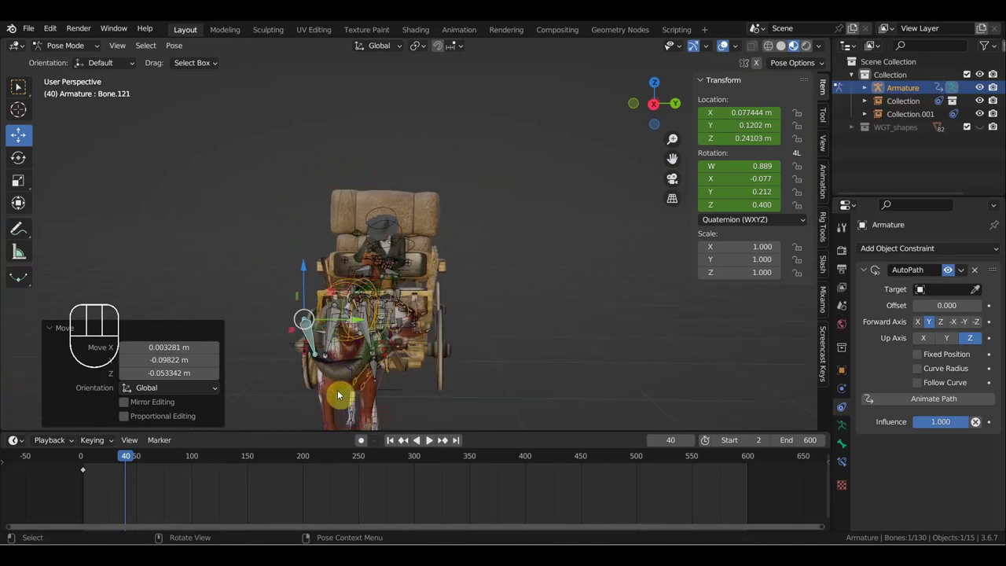
# Step: Select all 130 bones, key Location & Rotation at frame 40, then play forward to frame 60
pyautogui.press('a')
pyautogui.press('i')
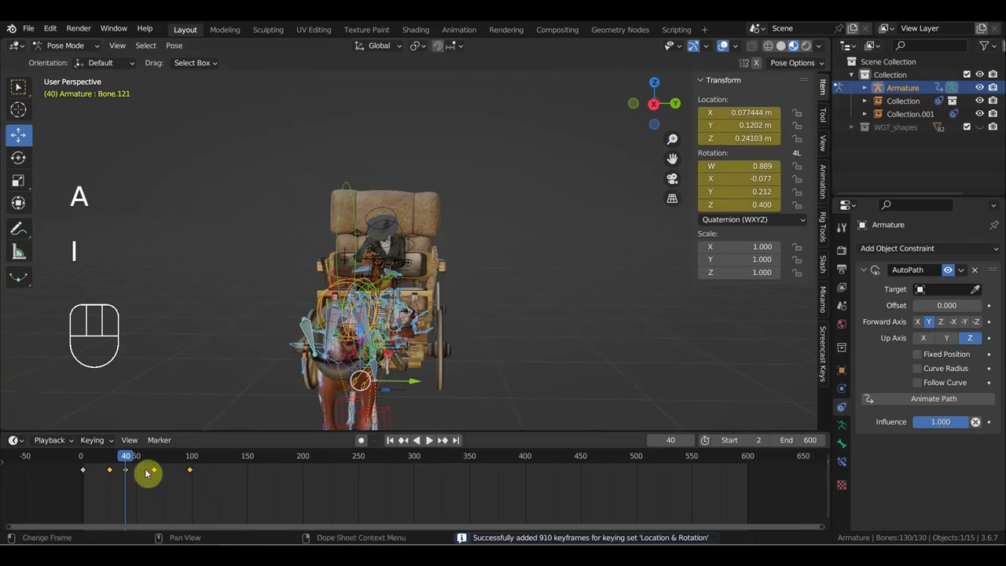
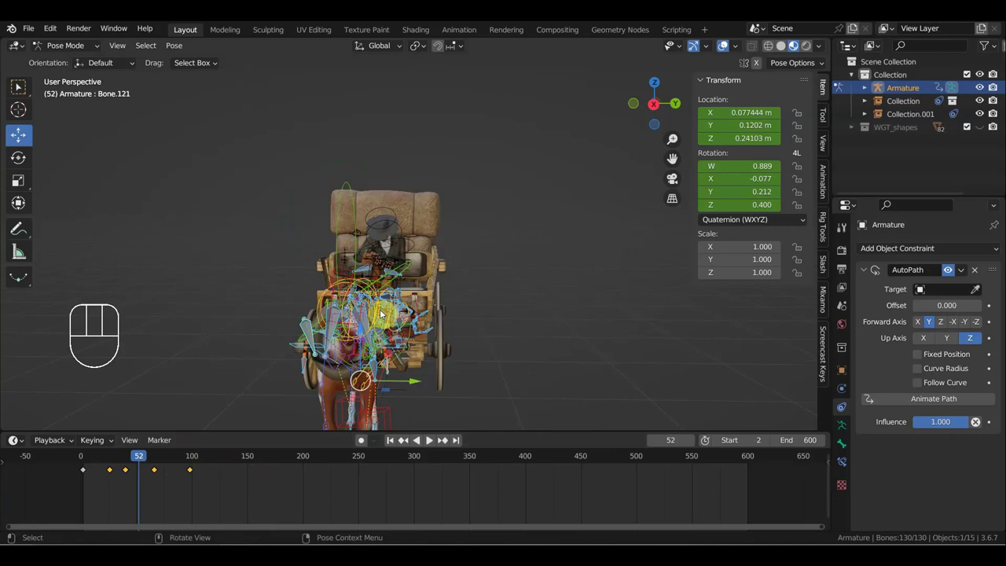
pyautogui.press('ctrl+z')
pyautogui.press('ctrl+z')
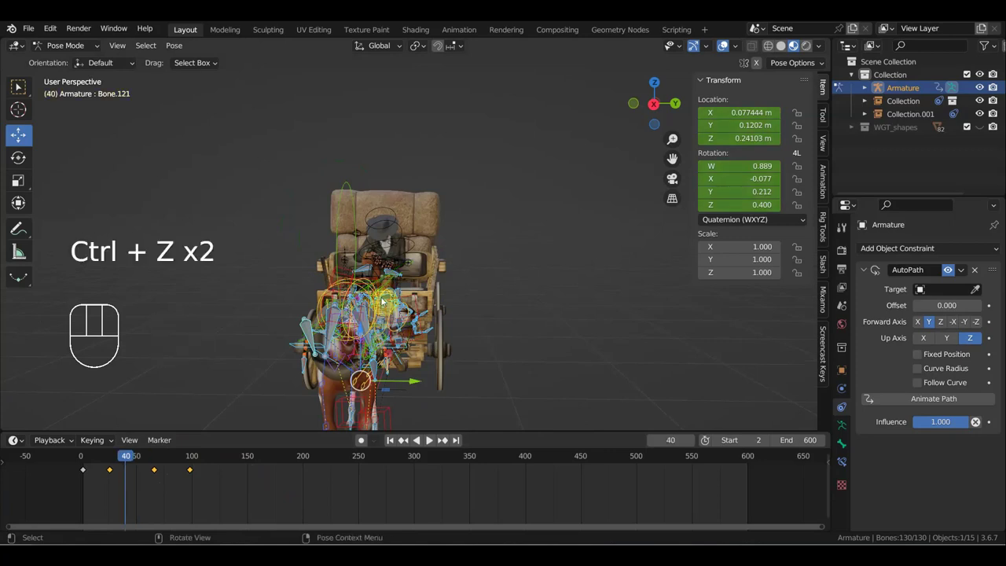
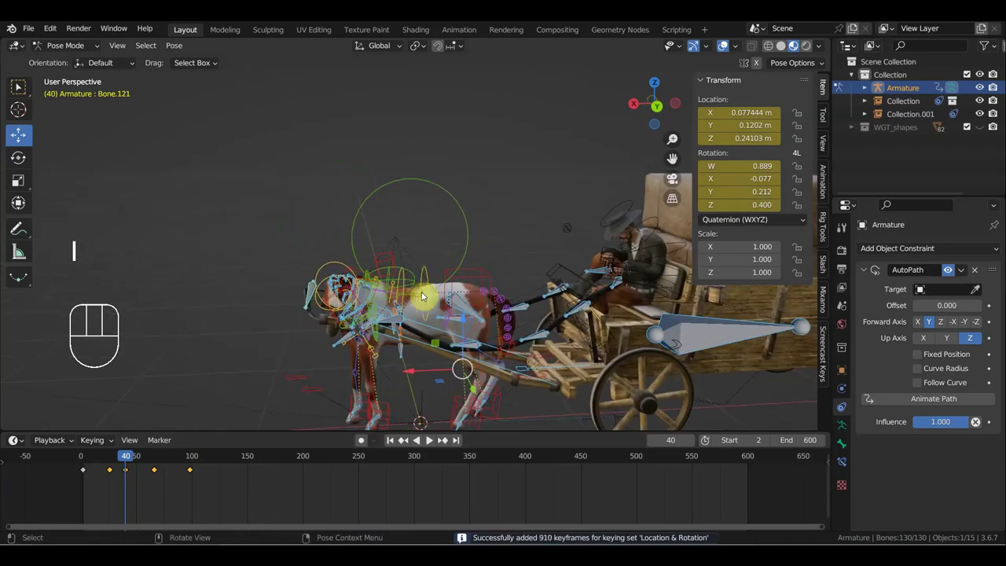
pyautogui.press('space')
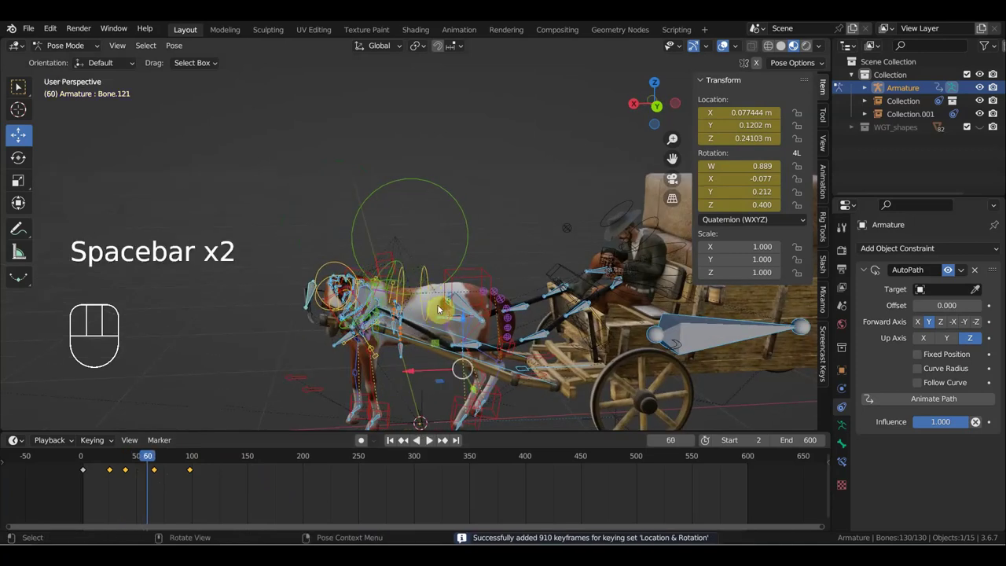
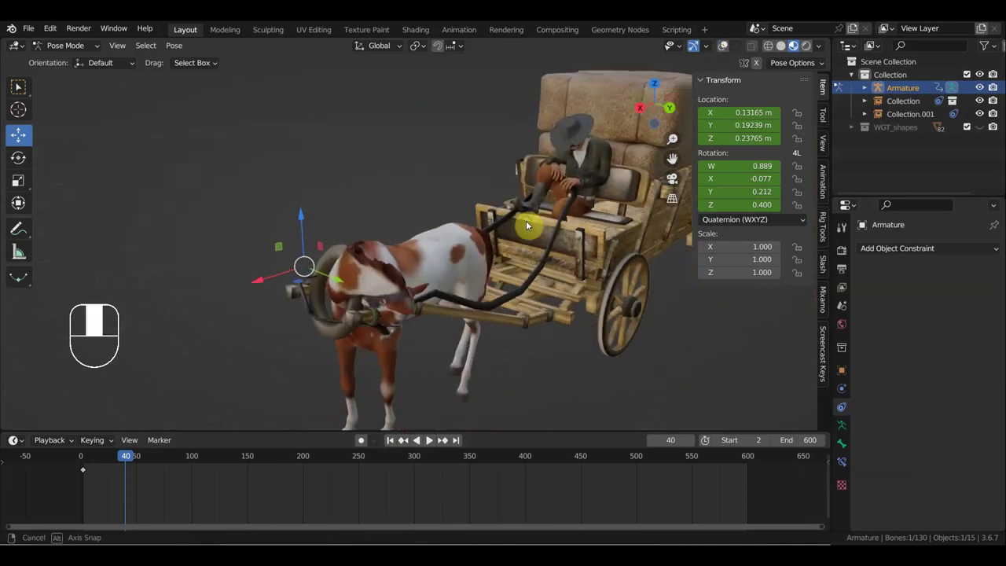
# Step: Zoom in on the cowboy on the wagon and scrub the timeline to frame 56
pyautogui.press('g')
pyautogui.scroll(3)
pyautogui.scroll(3)
pyautogui.middleClick(330, 254)
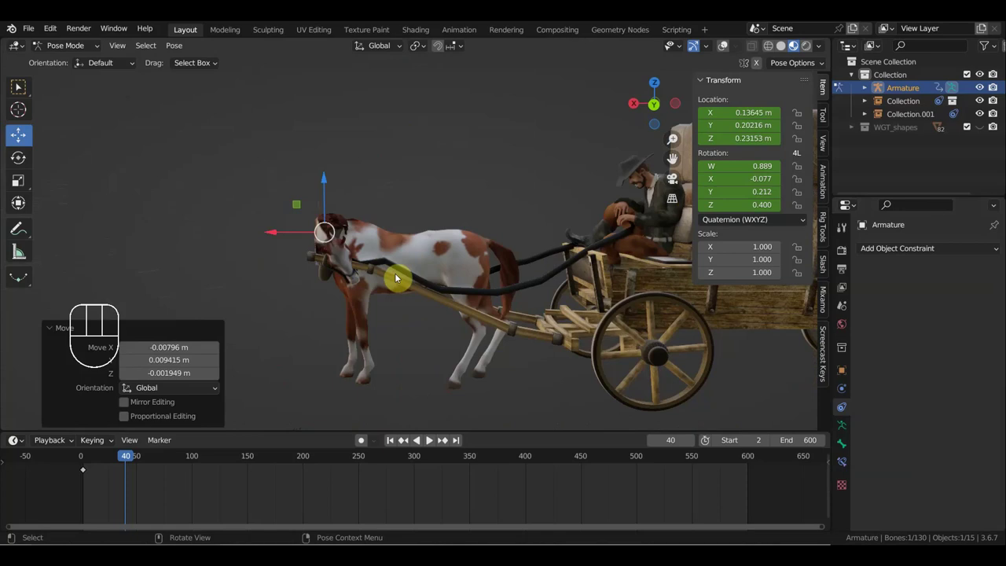
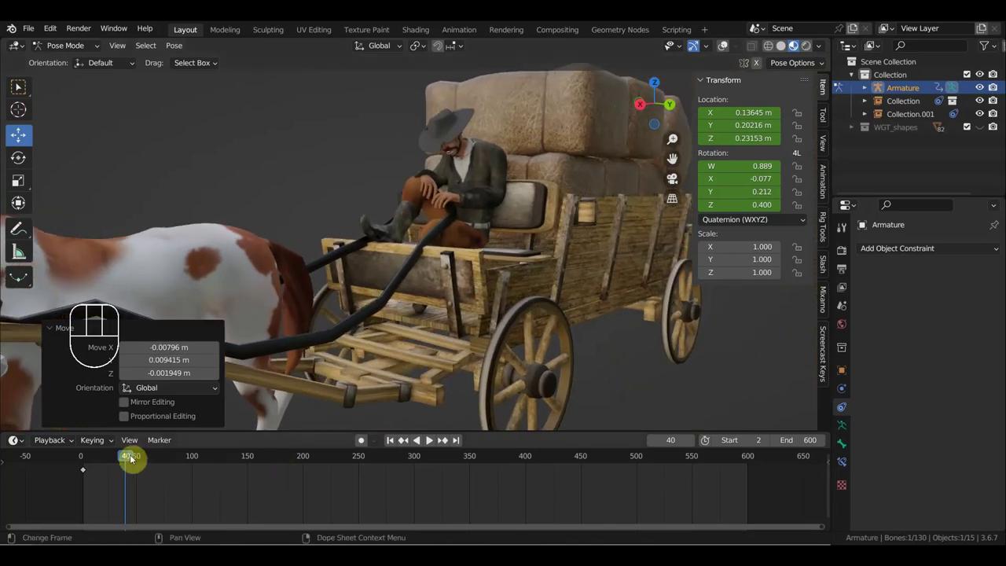
pyautogui.moveTo(196, 471); pyautogui.dragTo(274, 347)
pyautogui.moveTo(368, 332); pyautogui.dragTo(314, 319)
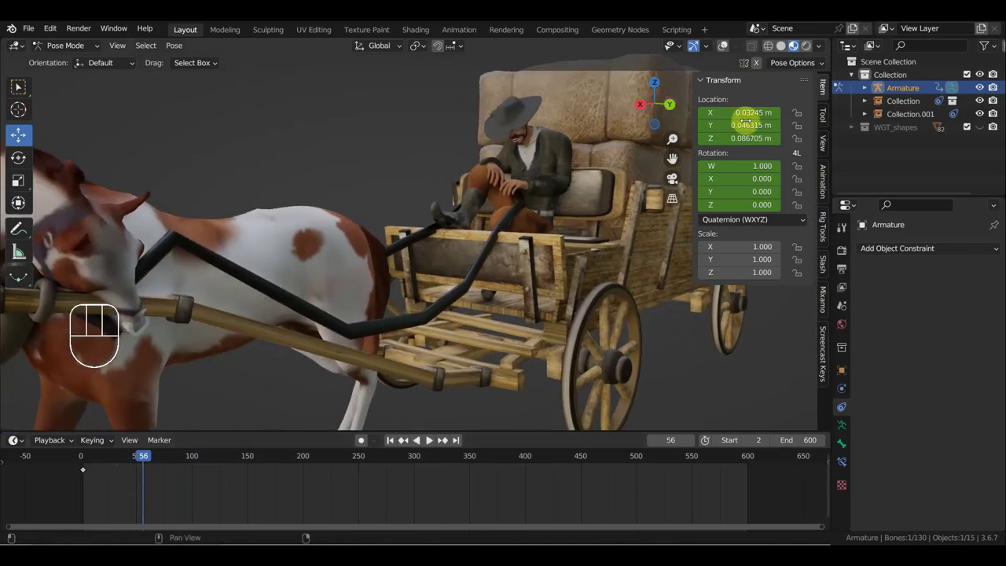
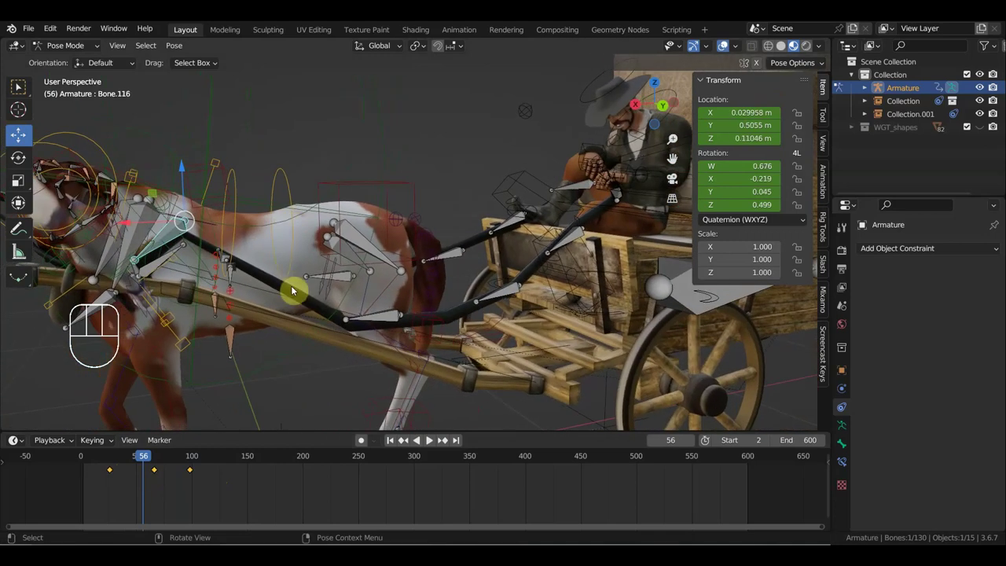
# Step: Rotate and move Bone.116 into a new pose and key Location & Rotation at frame 56
pyautogui.press('r')
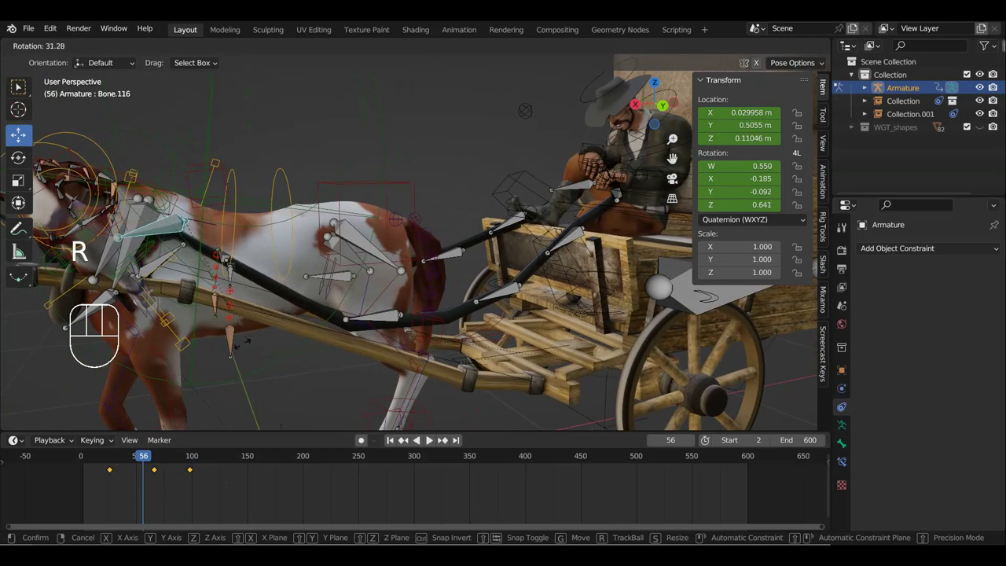
pyautogui.press('g')
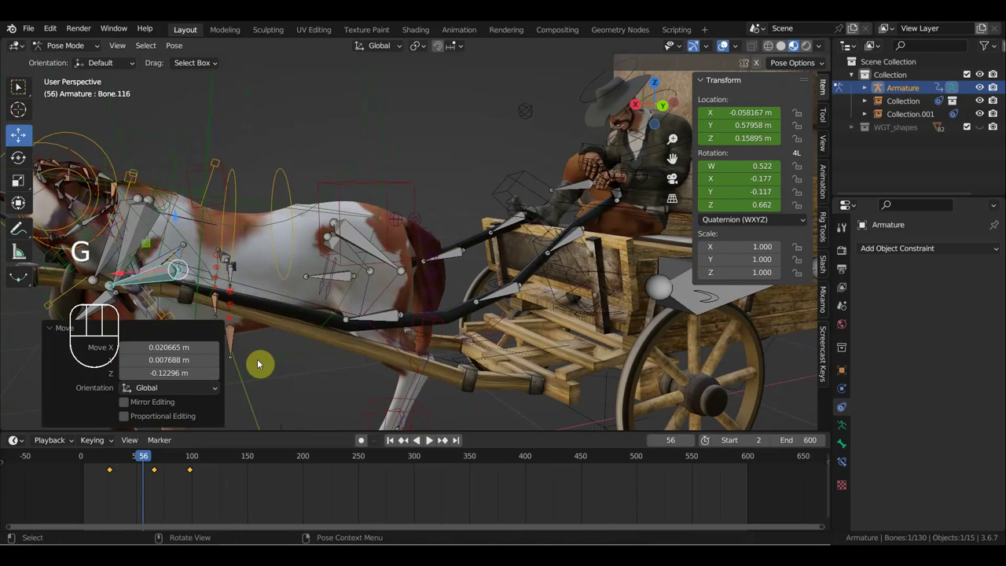
pyautogui.press('i')
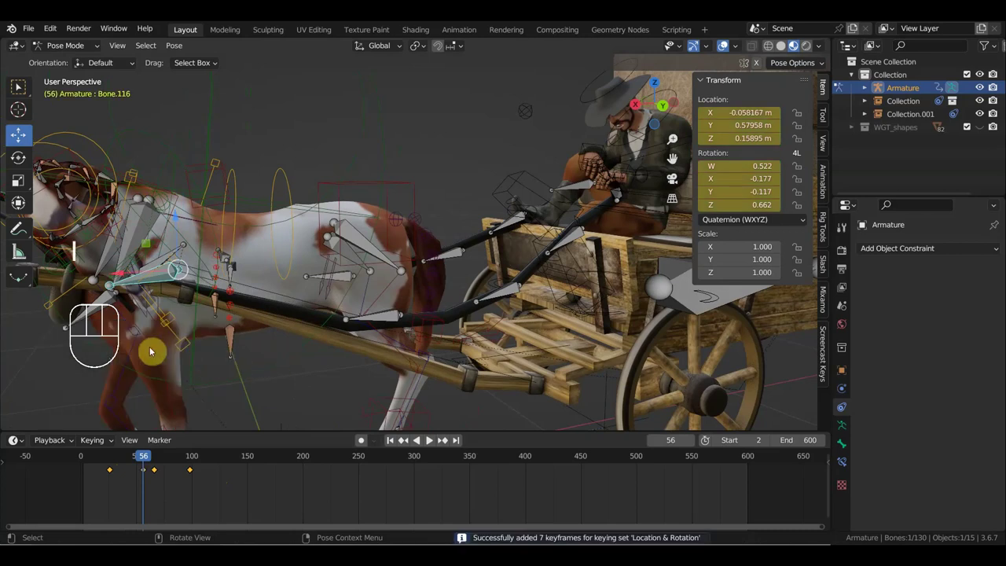
# Step: Scrub ahead toward frame 97, move Bone.116 and key its pose there
pyautogui.click(153, 459)
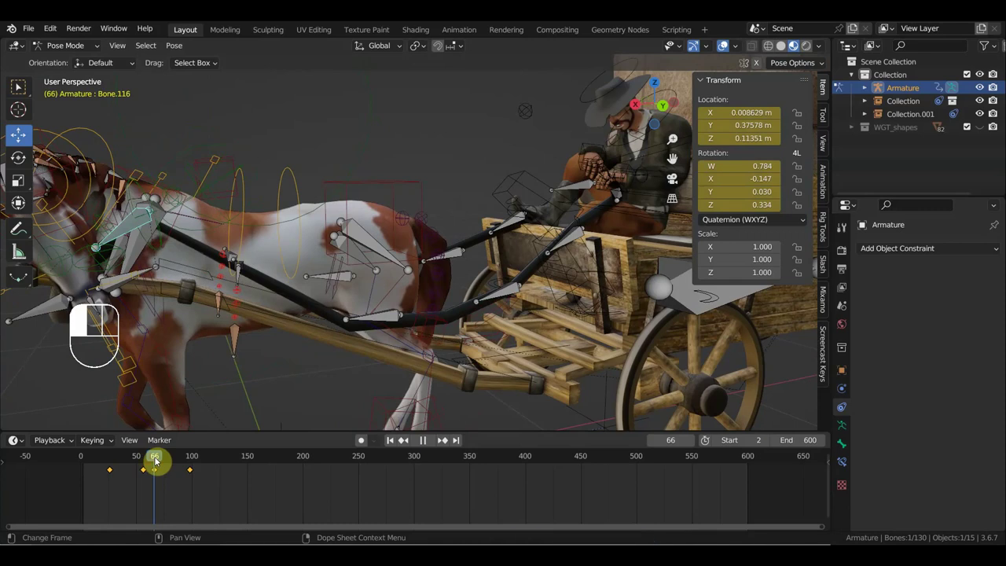
pyautogui.moveTo(168, 482); pyautogui.dragTo(155, 467)
pyautogui.press('Delete')
pyautogui.moveTo(176, 465); pyautogui.dragTo(228, 456)
pyautogui.moveTo(190, 463); pyautogui.dragTo(250, 323)
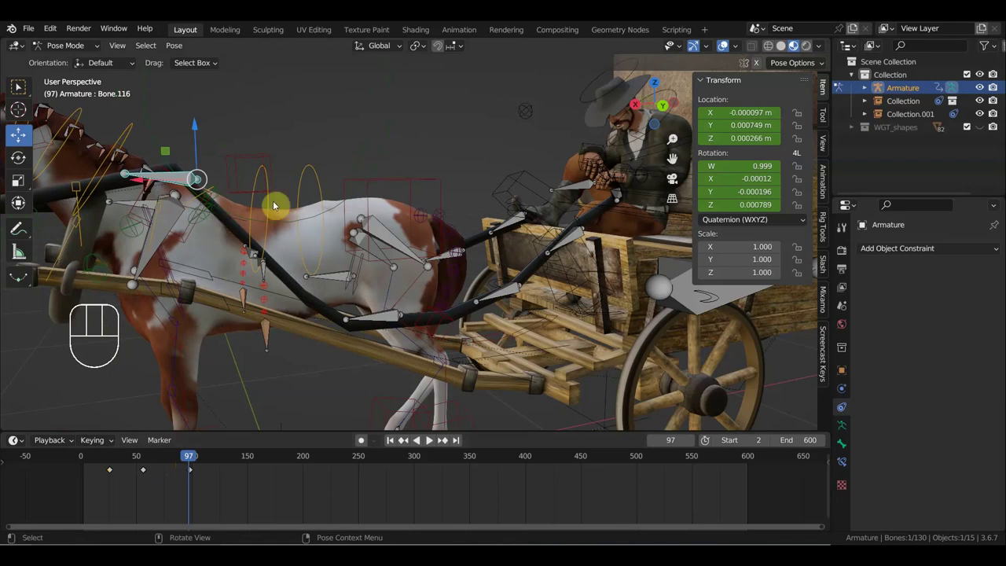
pyautogui.press('g')
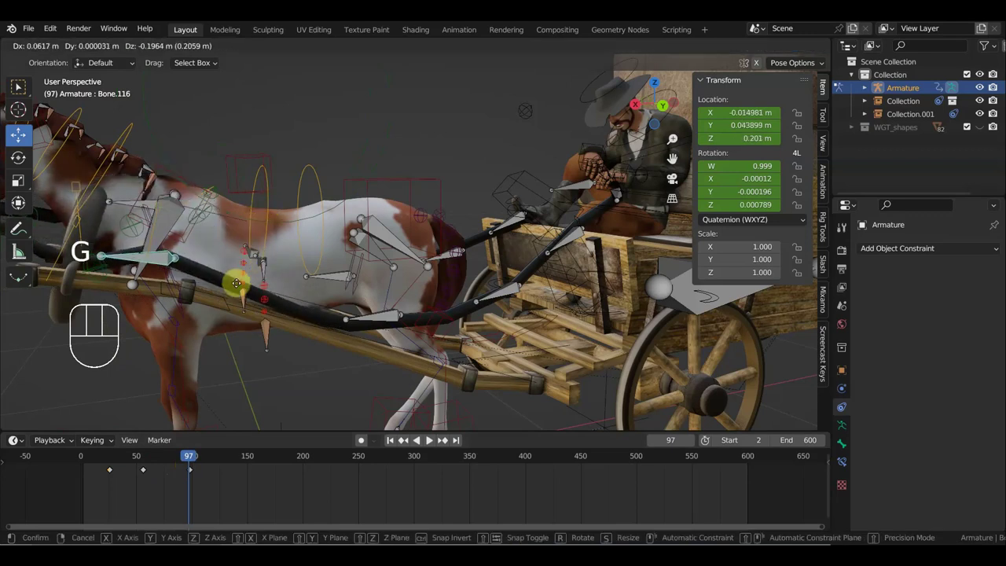
pyautogui.press('i')
# Step: Clear Bone.116's rotation near frame 99 and key the reset pose
pyautogui.moveTo(201, 459); pyautogui.dragTo(207, 410)
pyautogui.press('g')
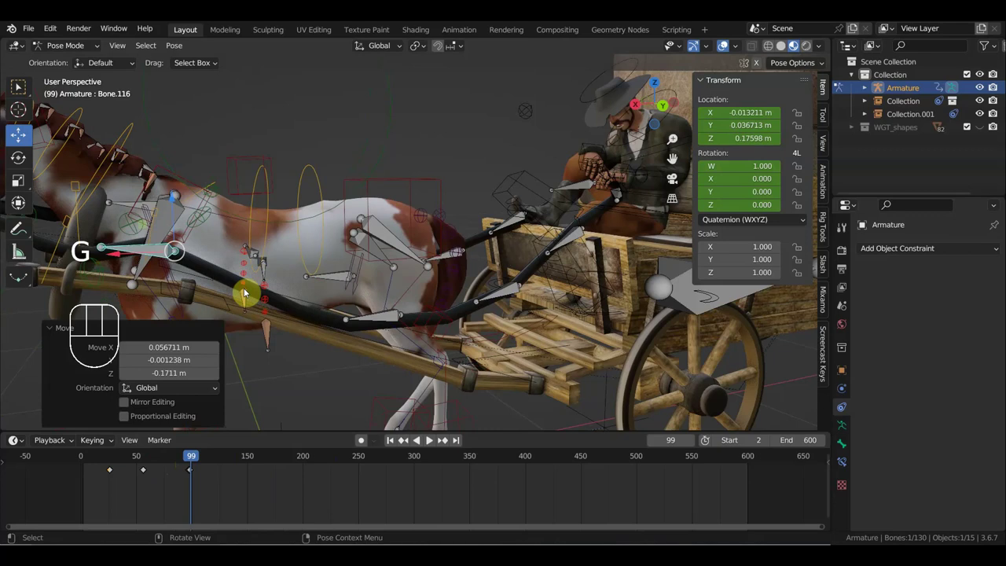
pyautogui.press('i')
# Step: Scrub and orbit to review the animation, ending at frame 276
pyautogui.moveTo(196, 459); pyautogui.dragTo(375, 343)
pyautogui.moveTo(343, 346); pyautogui.dragTo(323, 341)
pyautogui.moveTo(226, 324); pyautogui.dragTo(246, 319)
pyautogui.middleClick(200, 287)
pyautogui.middleClick(227, 278)
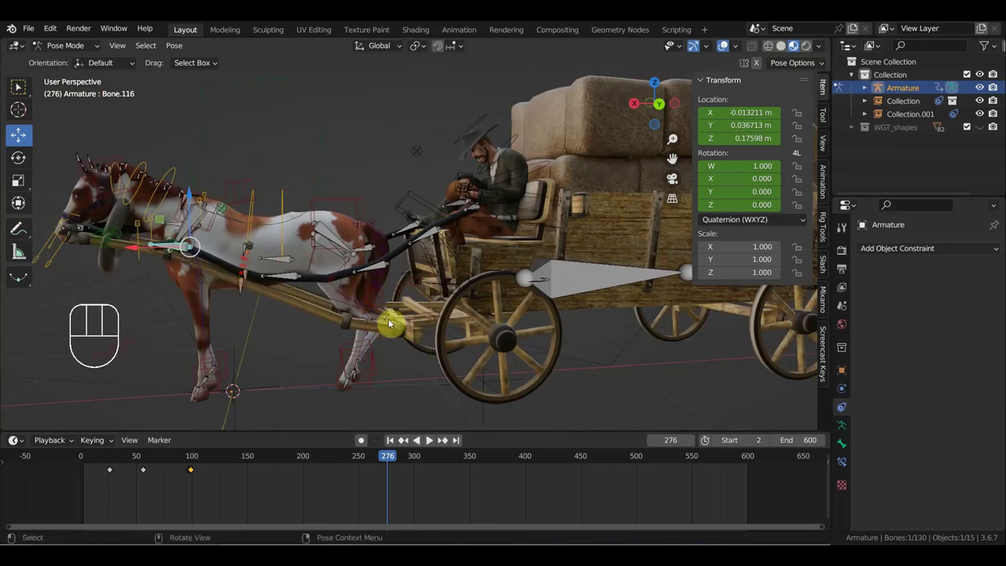
# Step: Select wagon shaft bone Bone.084, check it in side and front views, and key its current pose
pyautogui.click(598, 282)
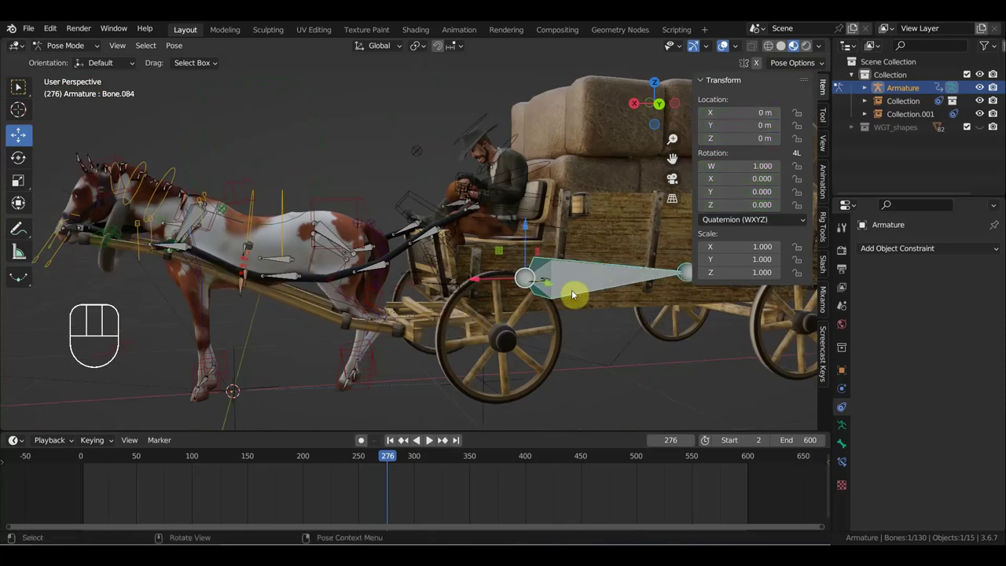
pyautogui.click(543, 165)
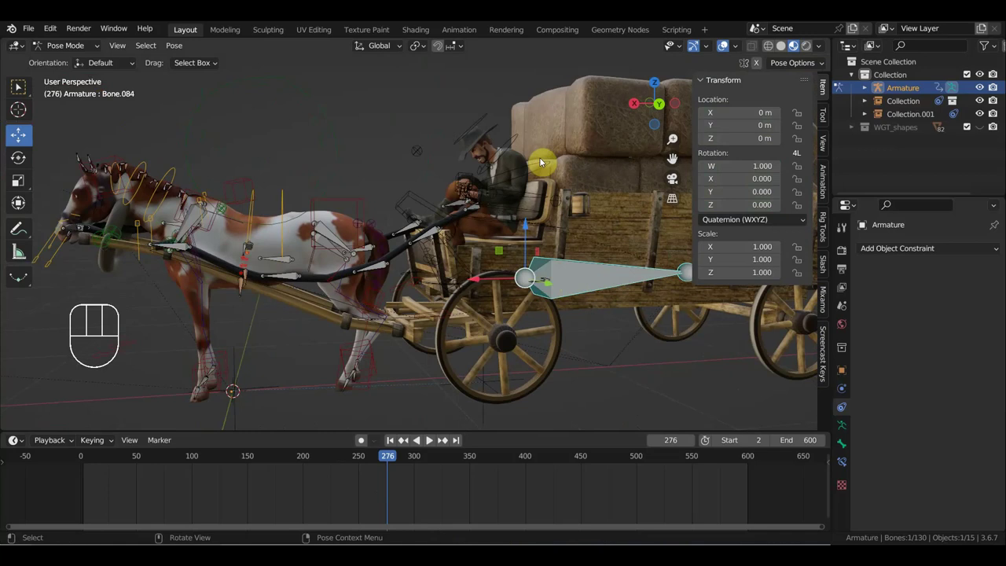
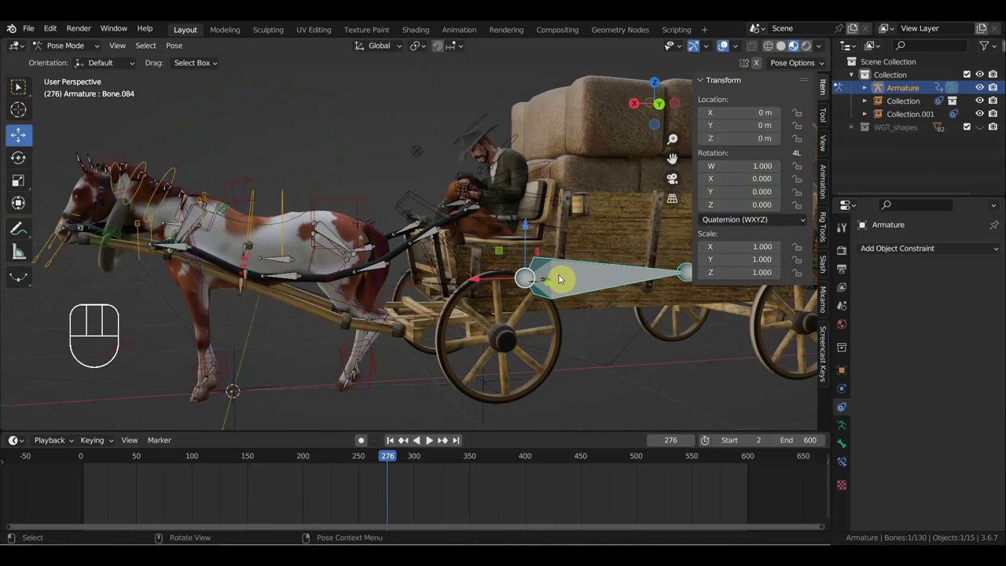
pyautogui.press('KP_3')
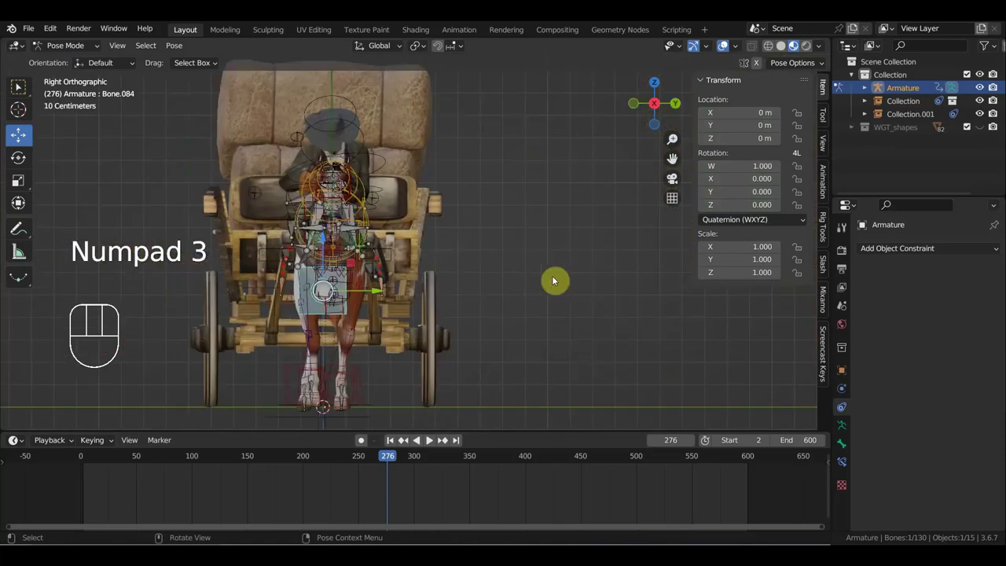
pyautogui.press('KP_1')
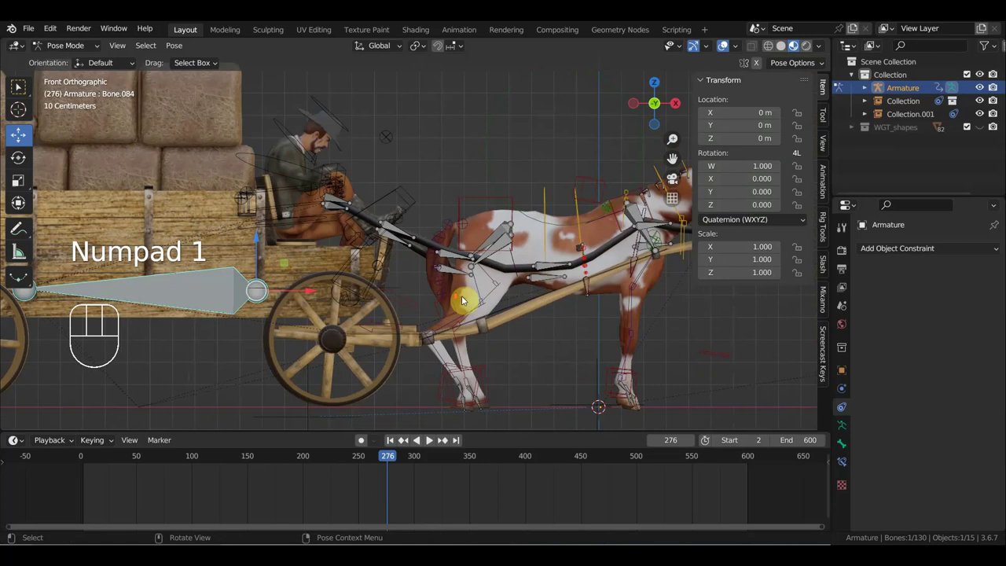
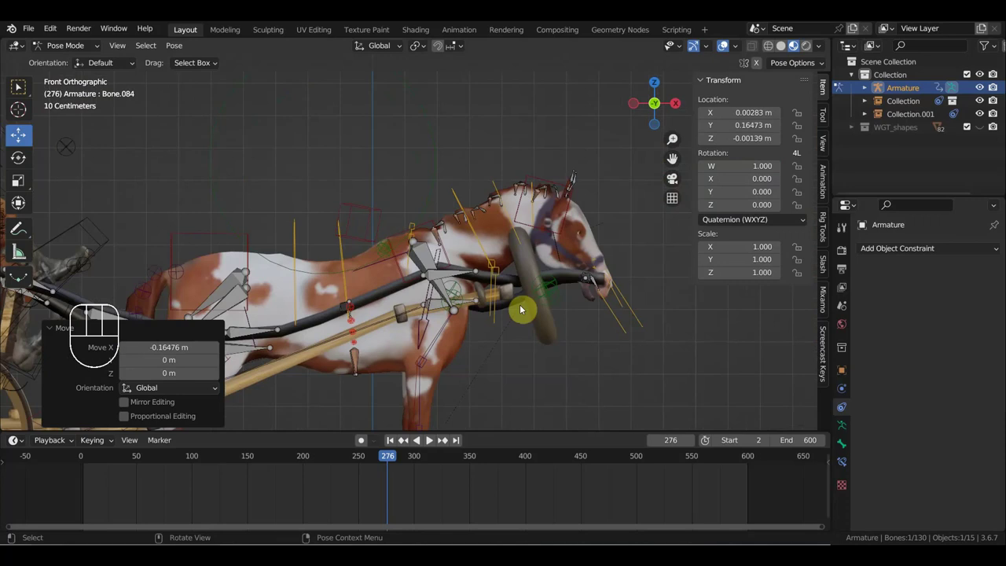
pyautogui.click(532, 268)
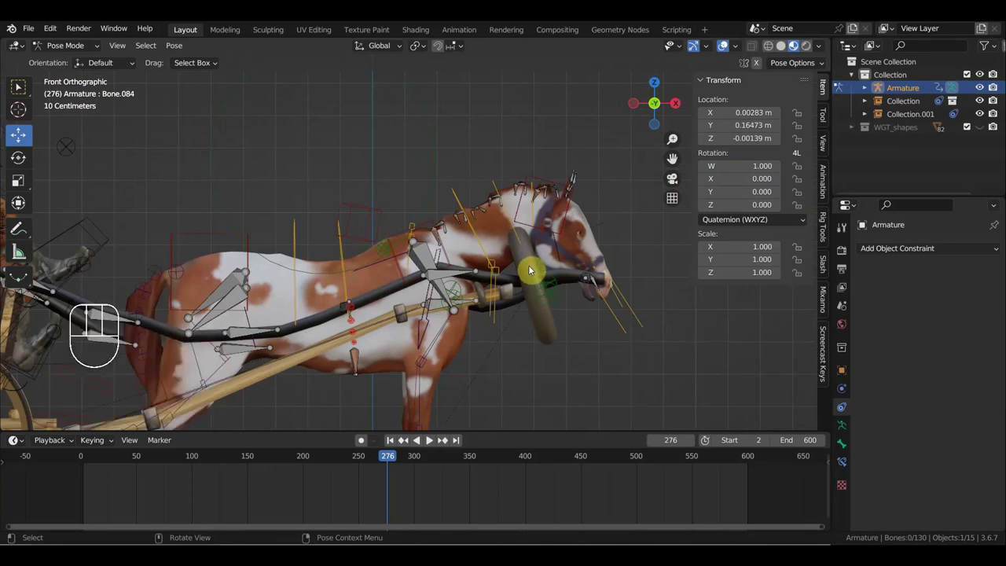
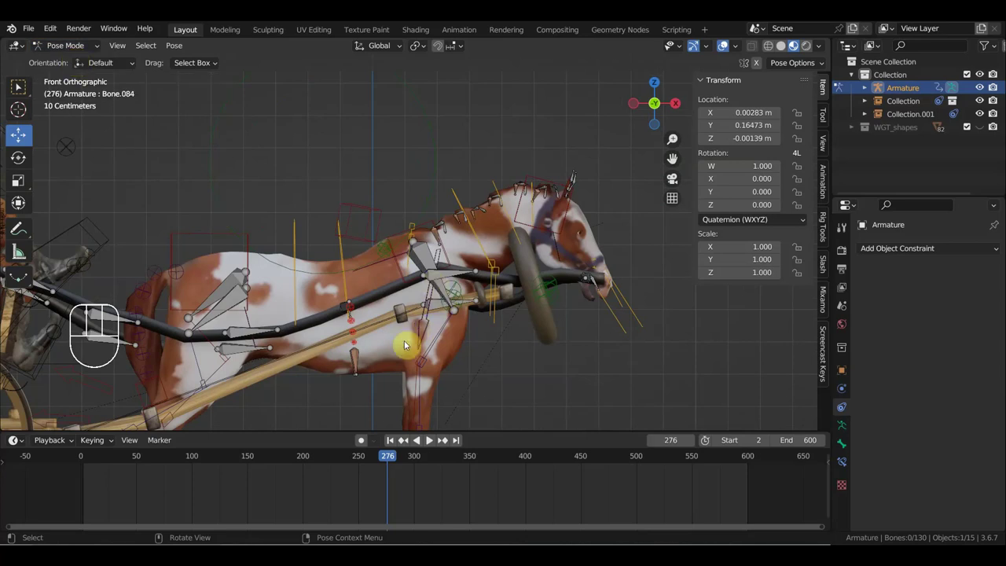
pyautogui.press('i')
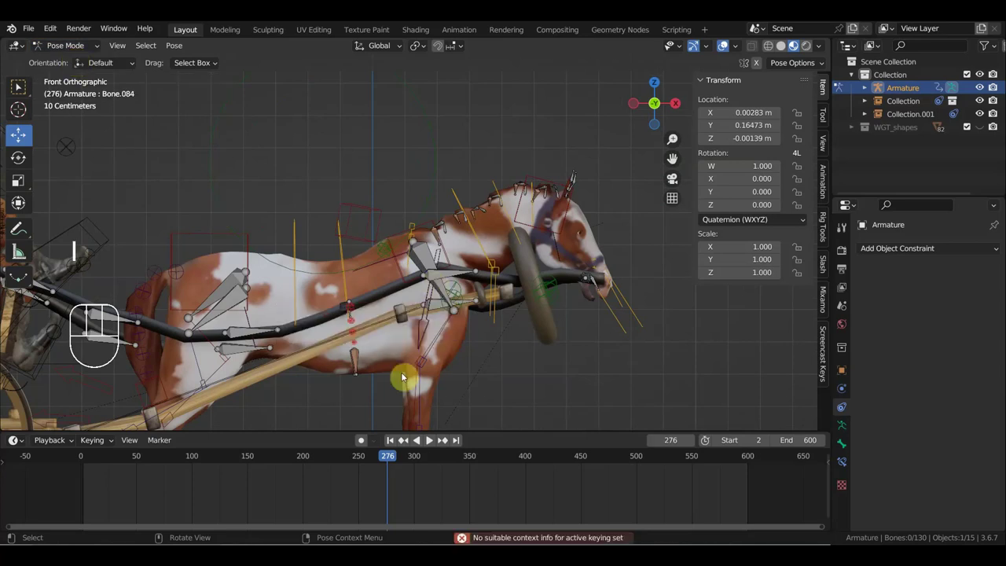
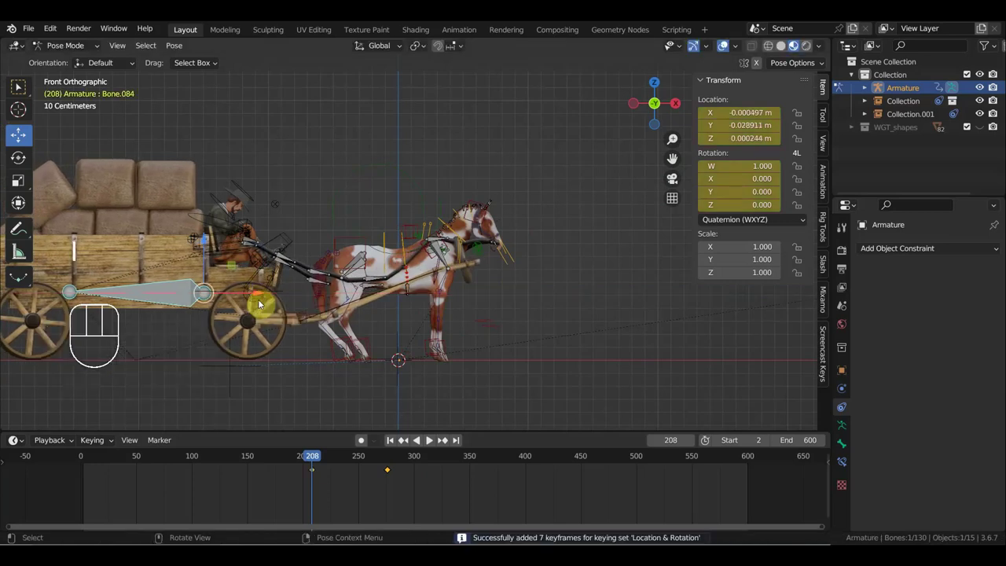
# Step: Reposition Bone.084 at frames 61 and 87, then move the playhead to frame 292
pyautogui.moveTo(311, 458); pyautogui.dragTo(154, 479)
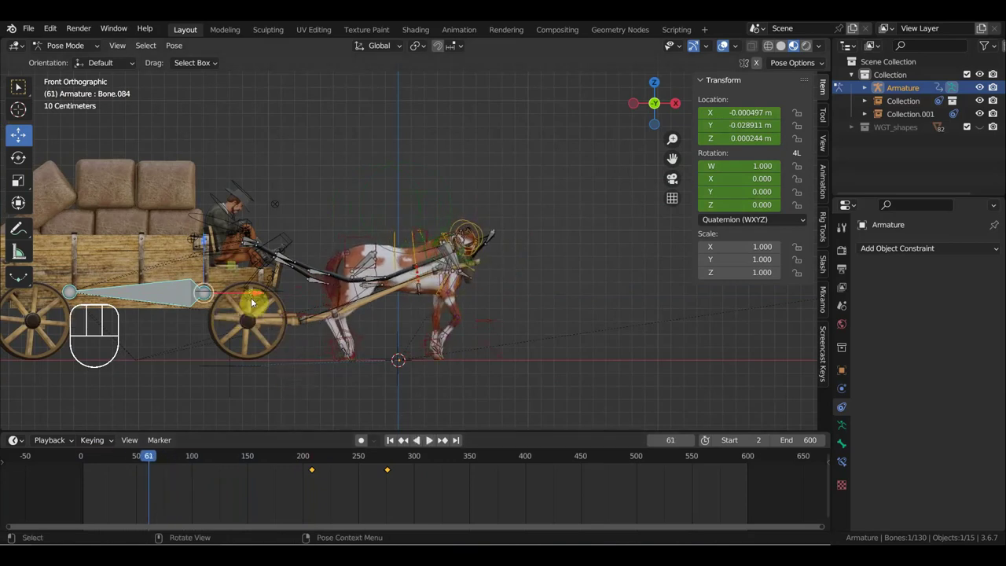
pyautogui.click(257, 296)
pyautogui.moveTo(257, 296); pyautogui.dragTo(263, 295)
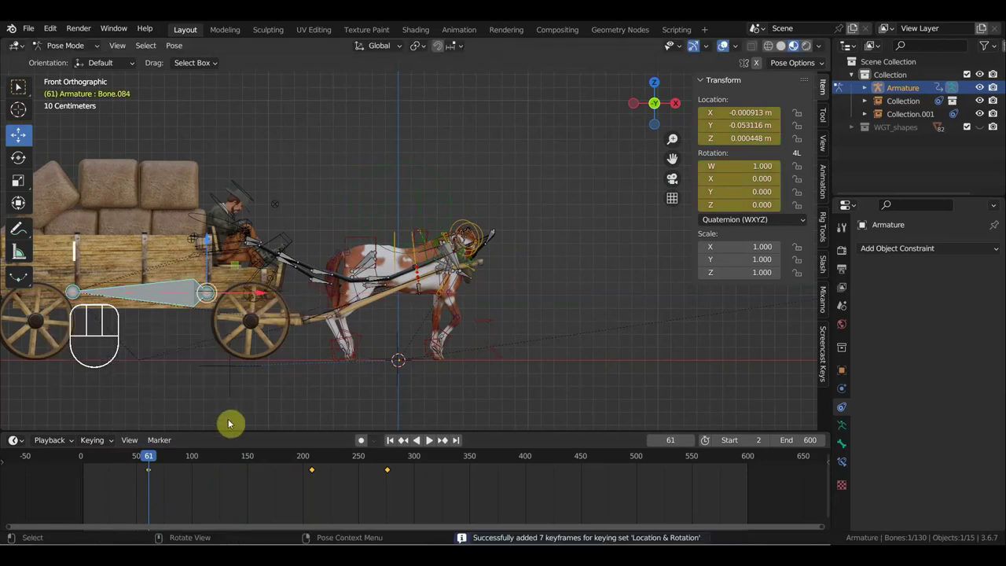
pyautogui.moveTo(158, 460); pyautogui.dragTo(183, 469)
pyautogui.moveTo(265, 298); pyautogui.dragTo(255, 299)
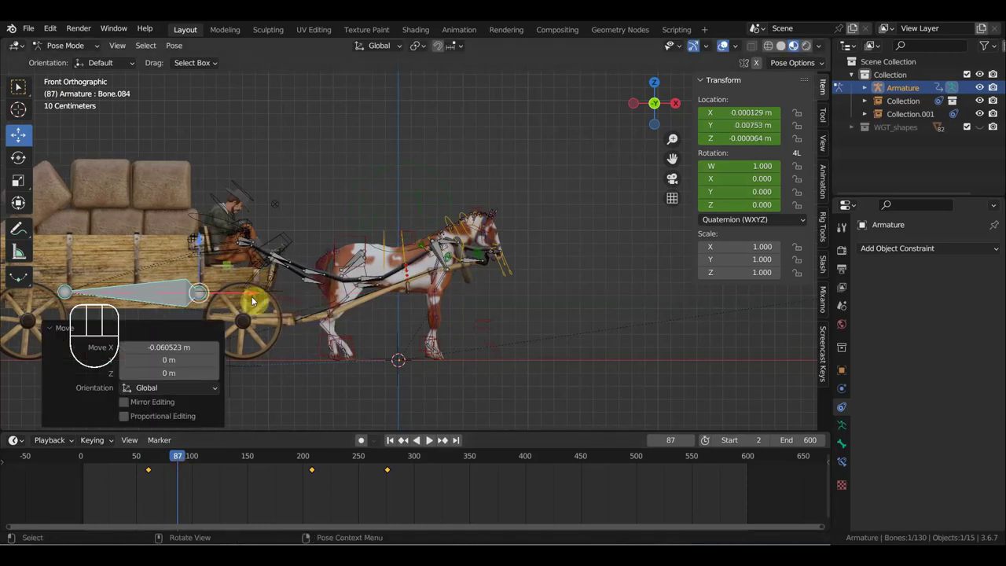
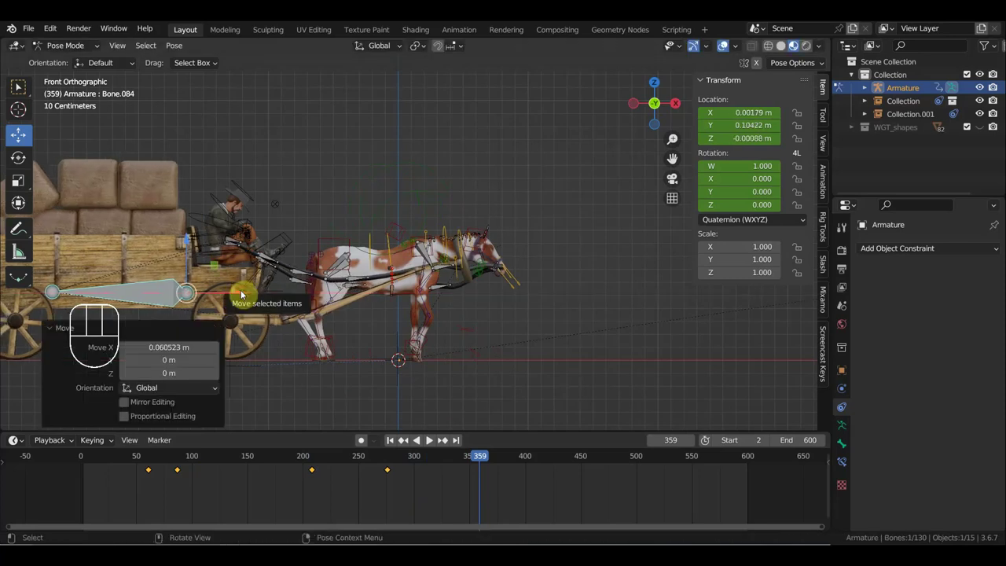
pyautogui.moveTo(480, 459); pyautogui.dragTo(409, 466)
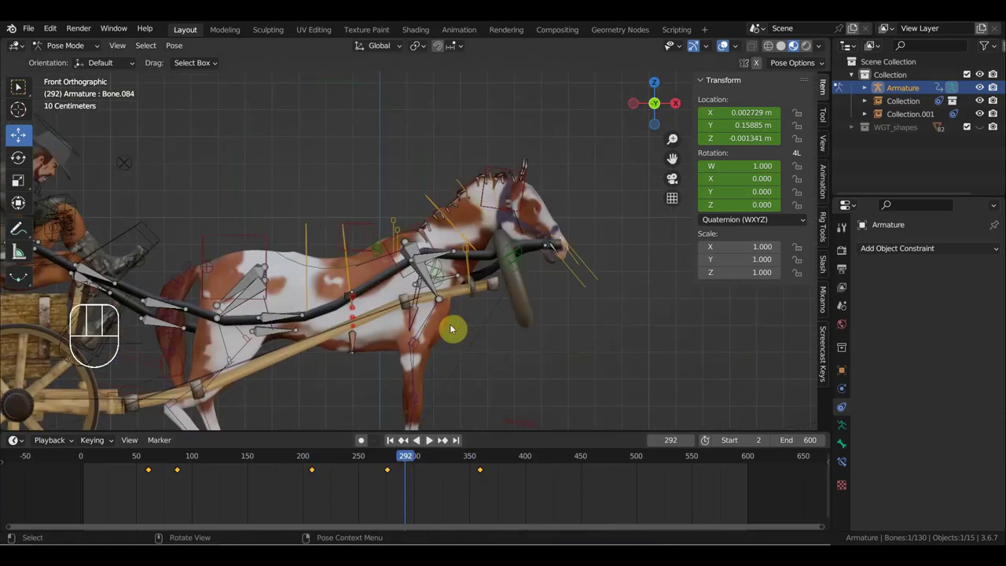
# Step: Jump to frame 1, select horse bones including Bone.086 in front view and rotate them about -3.3 degrees
pyautogui.click(525, 317)
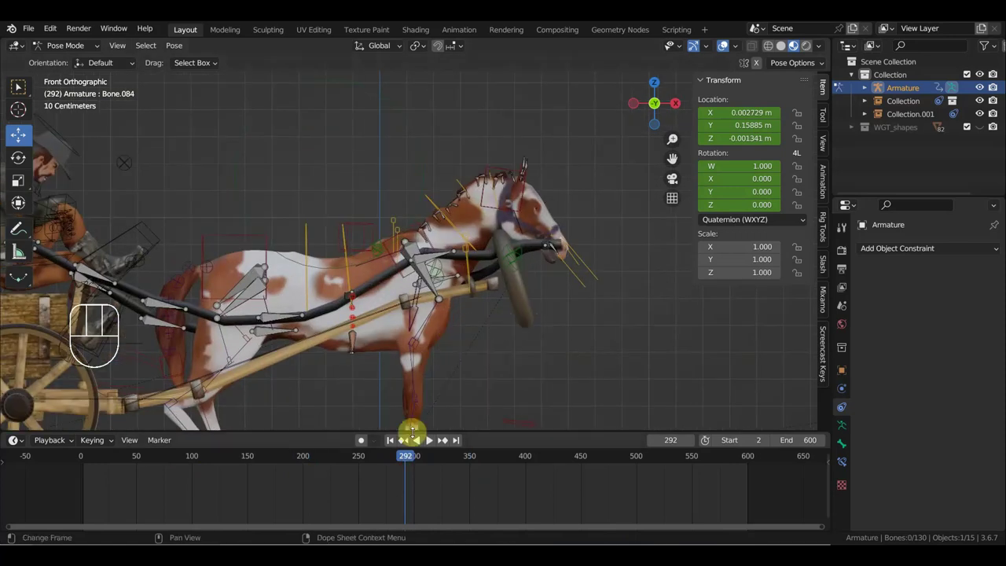
pyautogui.click(86, 462)
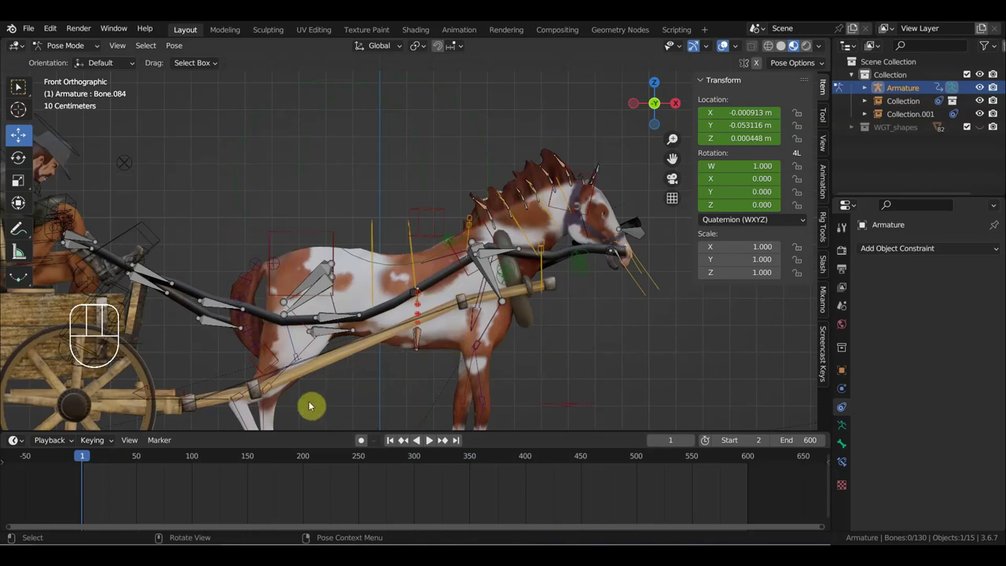
pyautogui.click(225, 393)
pyautogui.moveTo(282, 389); pyautogui.dragTo(267, 407)
pyautogui.click(224, 414)
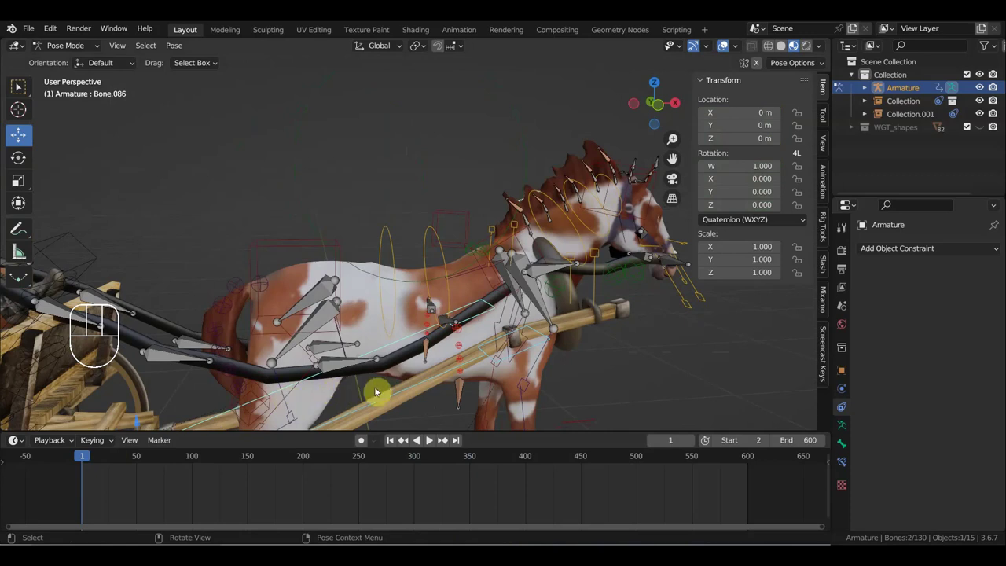
pyautogui.press('KP_1')
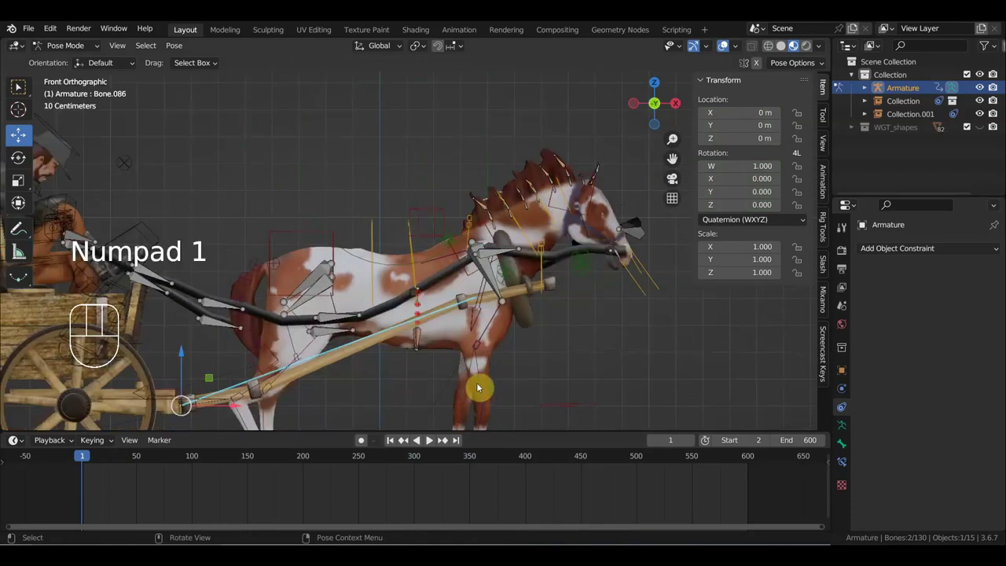
pyautogui.press('r')
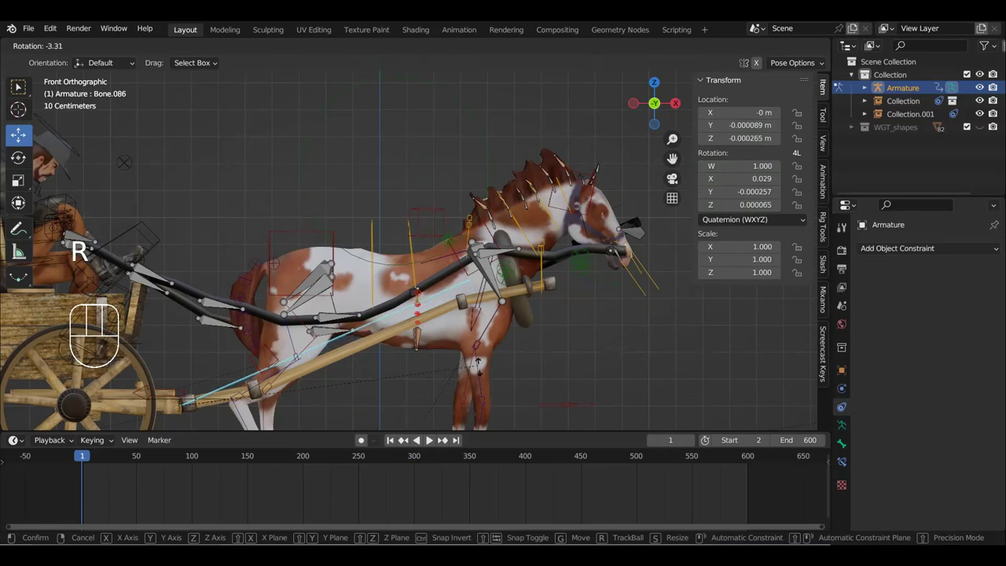
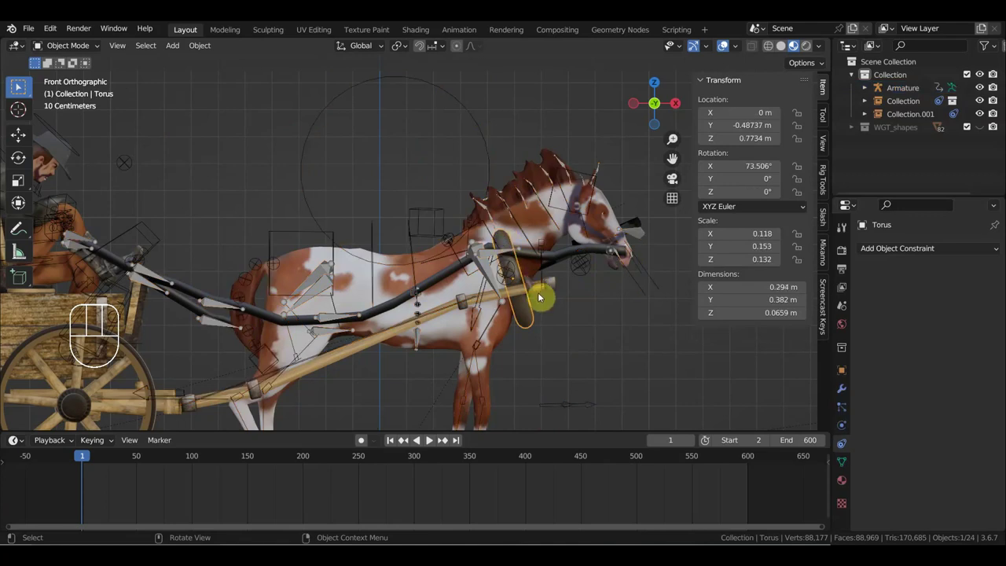
# Step: Raise the torus ring and parent it to the Horse Running3_1 body mesh
pyautogui.press('g')
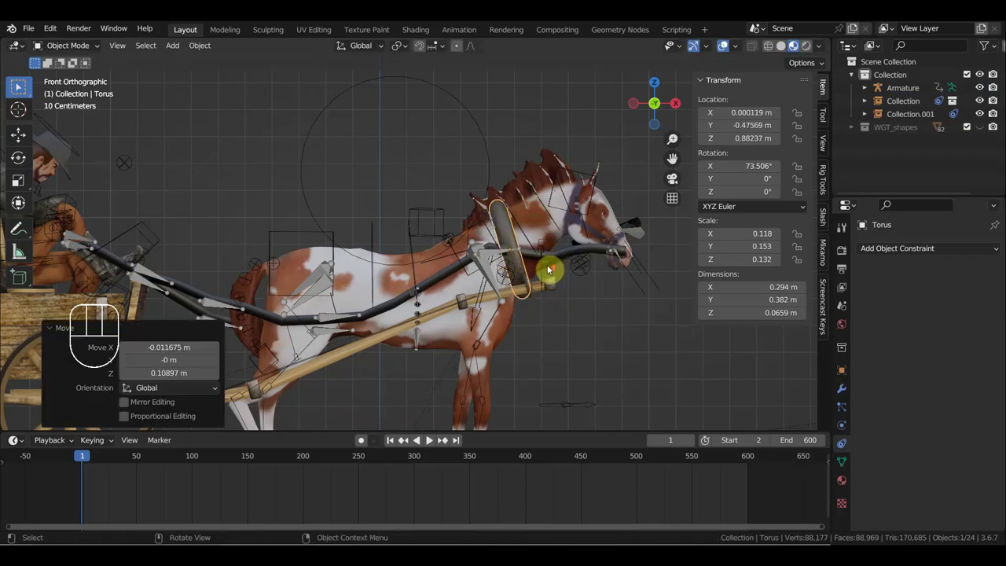
pyautogui.moveTo(519, 277); pyautogui.dragTo(417, 291)
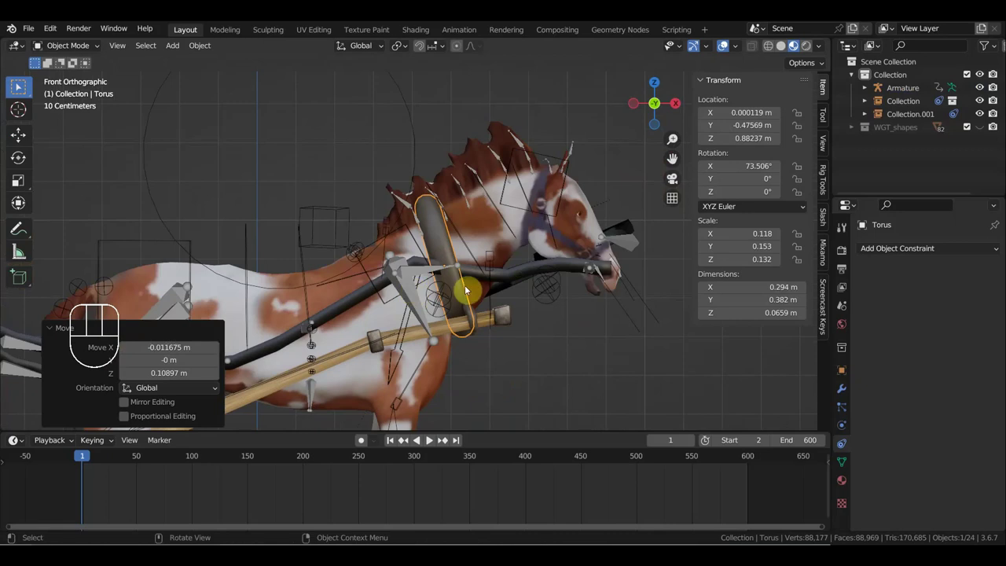
pyautogui.click(484, 231)
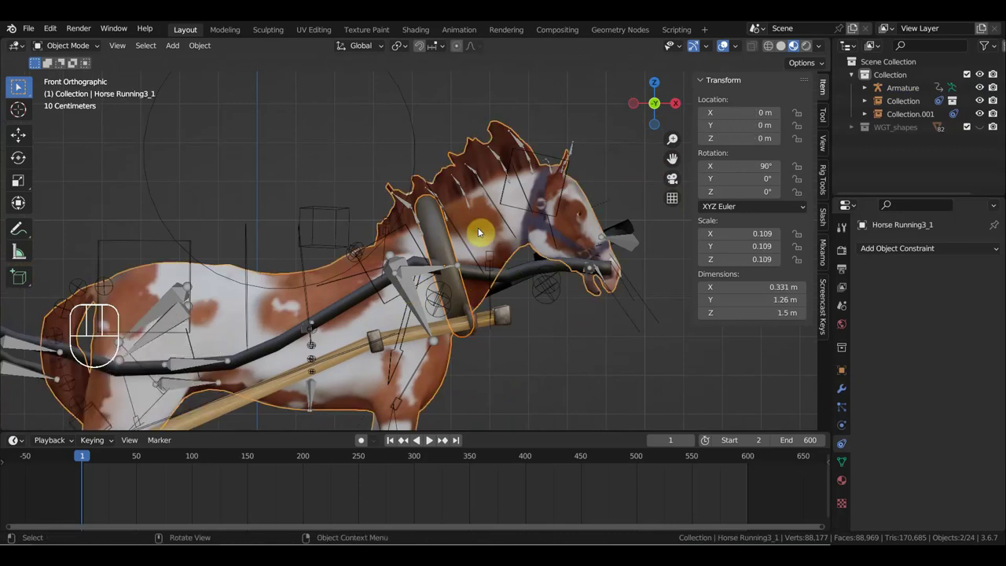
pyautogui.press('ctrl+p')
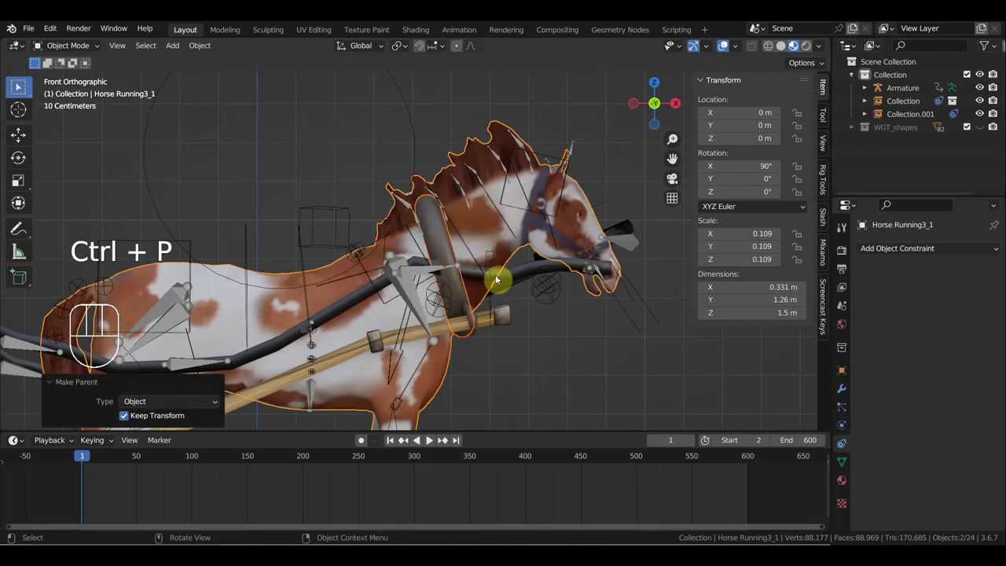
# Step: Play and stop the animation to preview it, then orbit toward the horse's side
pyautogui.press('space')
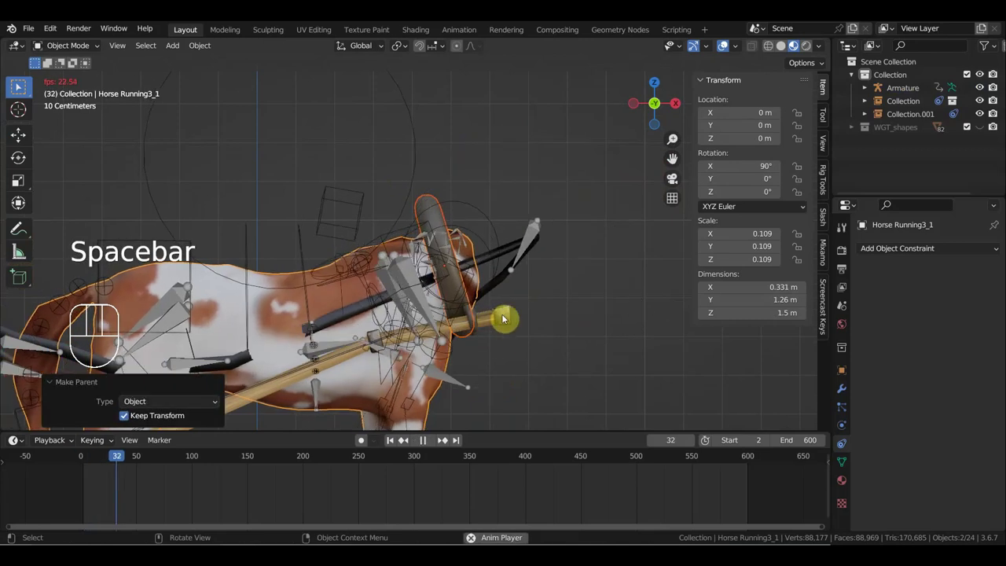
pyautogui.press('space')
pyautogui.moveTo(504, 320); pyautogui.dragTo(197, 317)
pyautogui.moveTo(190, 310); pyautogui.dragTo(174, 310)
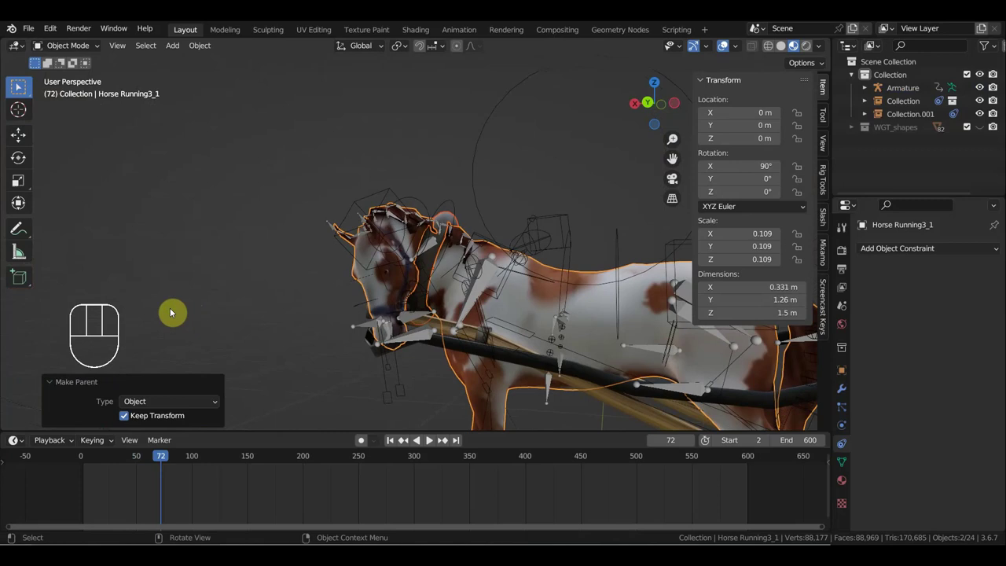
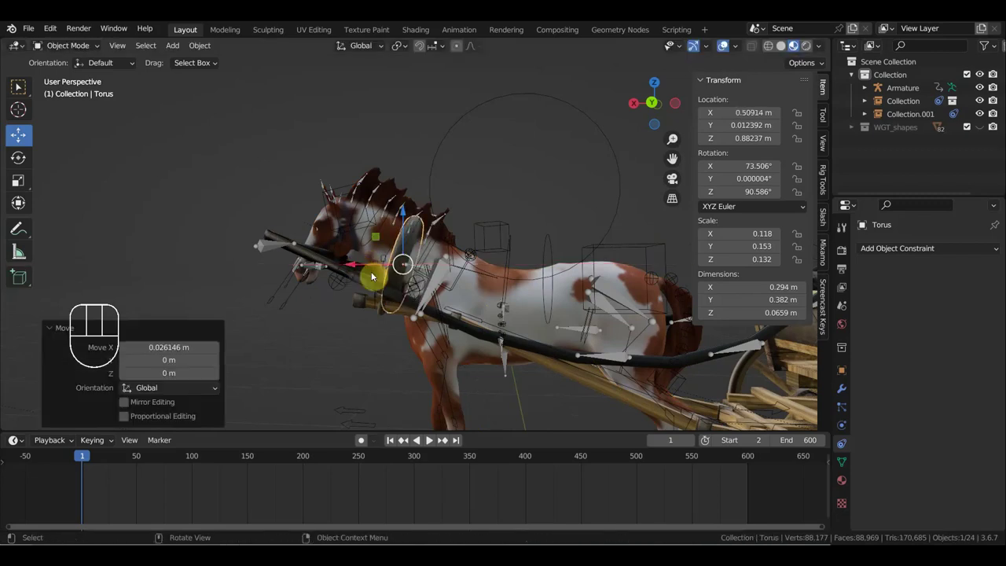
# Step: Tilt the torus and key Location & Rotation at frame 1, then move it to follow the horse at frame 189
pyautogui.press('r')
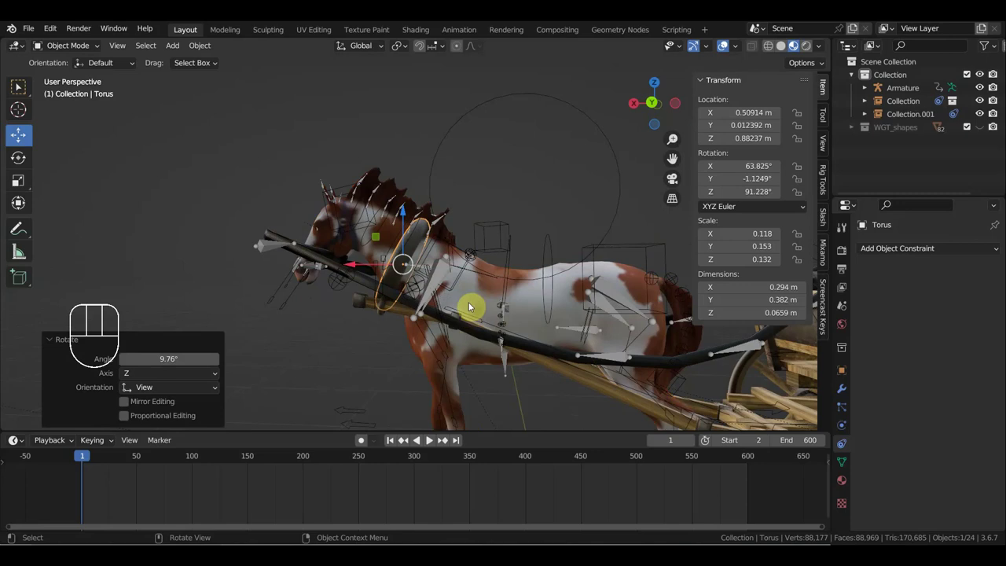
pyautogui.press('i')
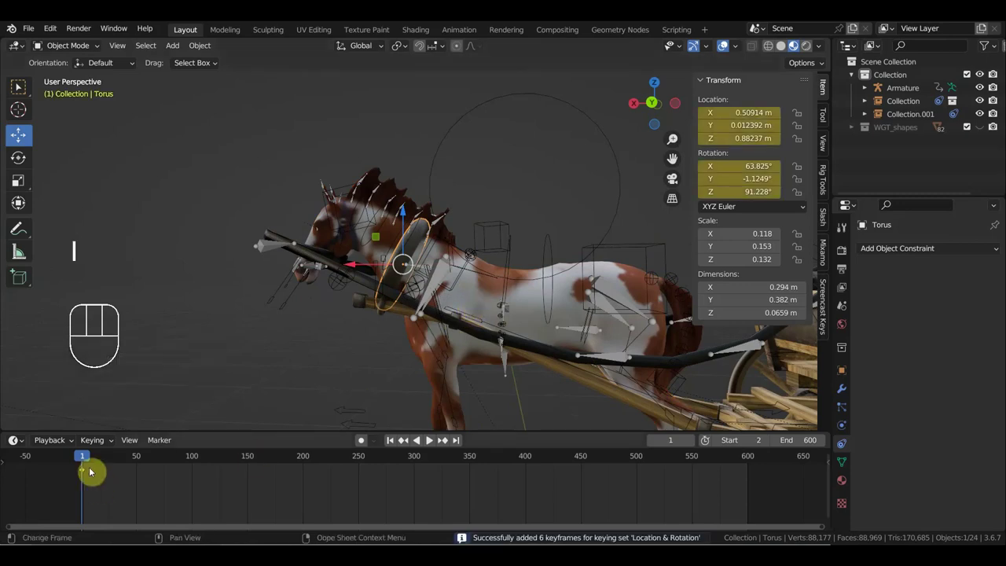
pyautogui.moveTo(95, 455); pyautogui.dragTo(311, 508)
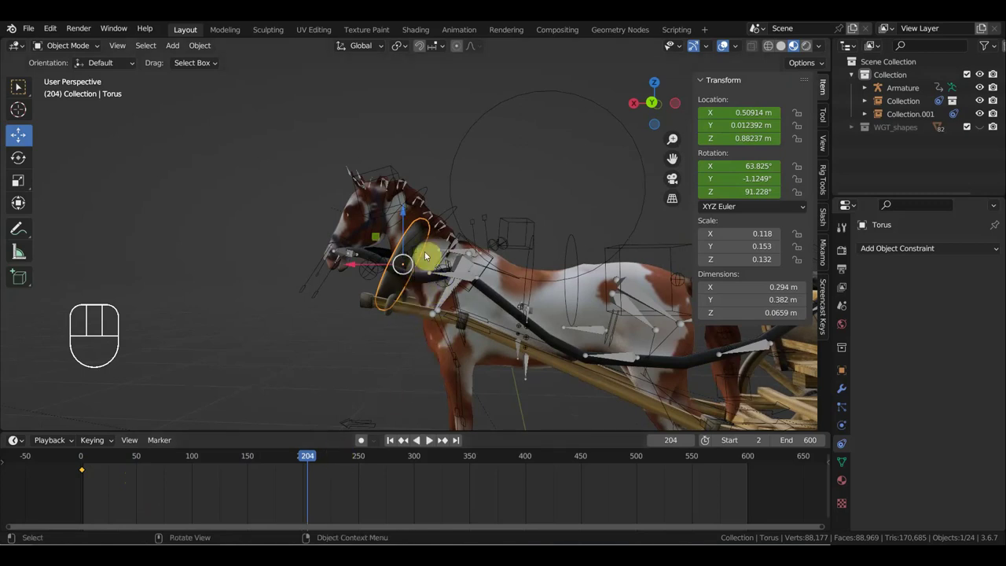
pyautogui.moveTo(306, 456); pyautogui.dragTo(295, 458)
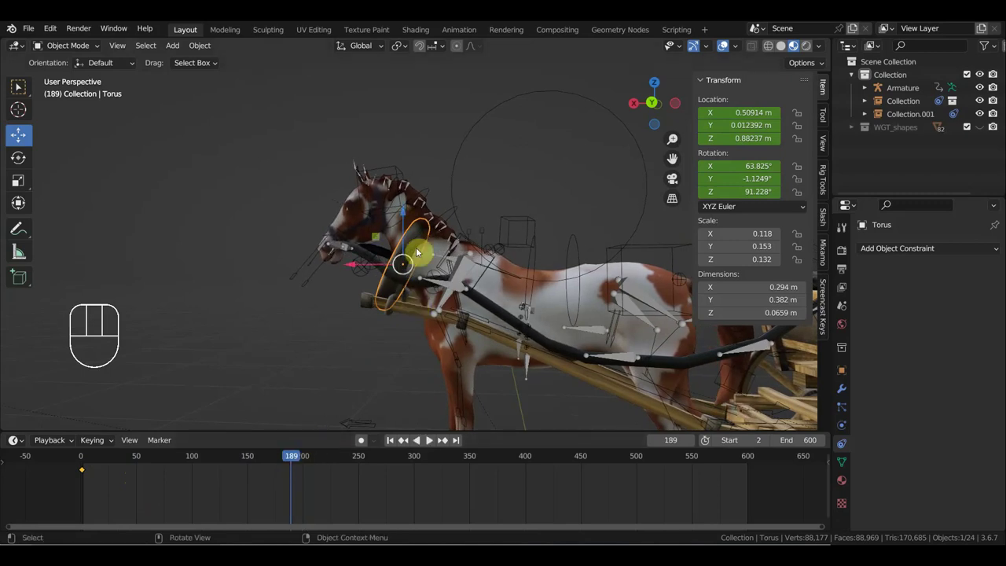
pyautogui.press('g')
pyautogui.press('g')
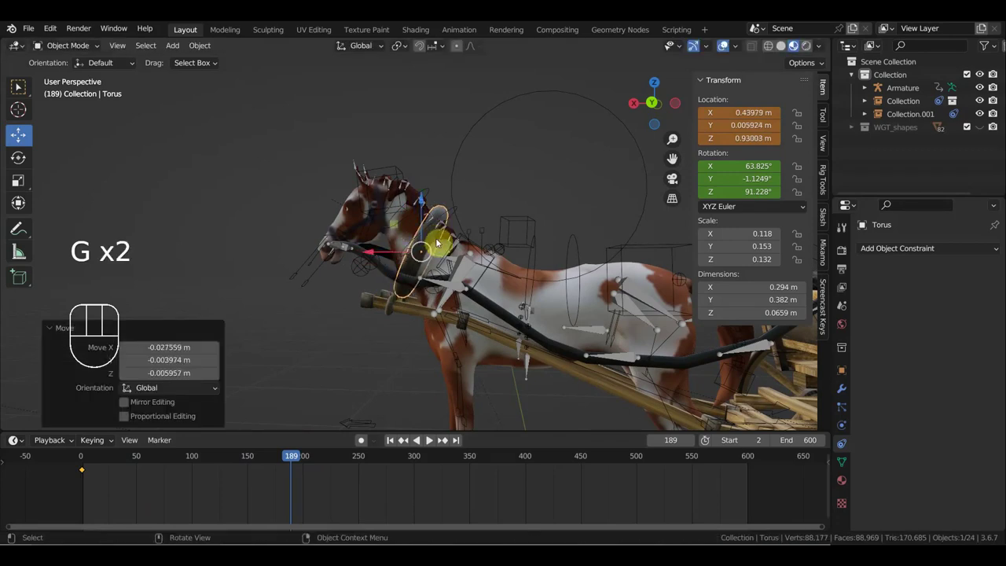
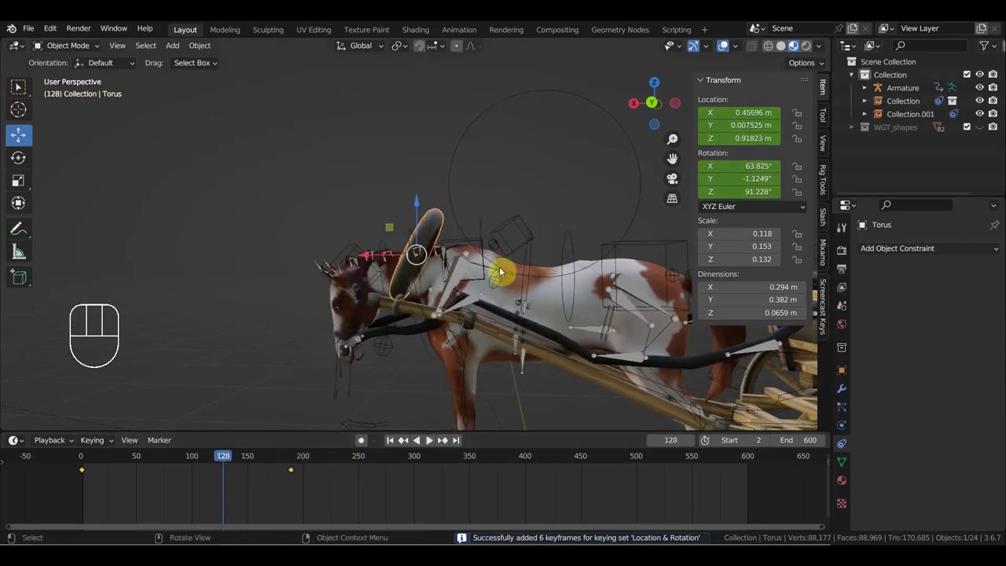
# Step: Rotate and move the torus at frame 128 and key its location and rotation at frame 156
pyautogui.press('r')
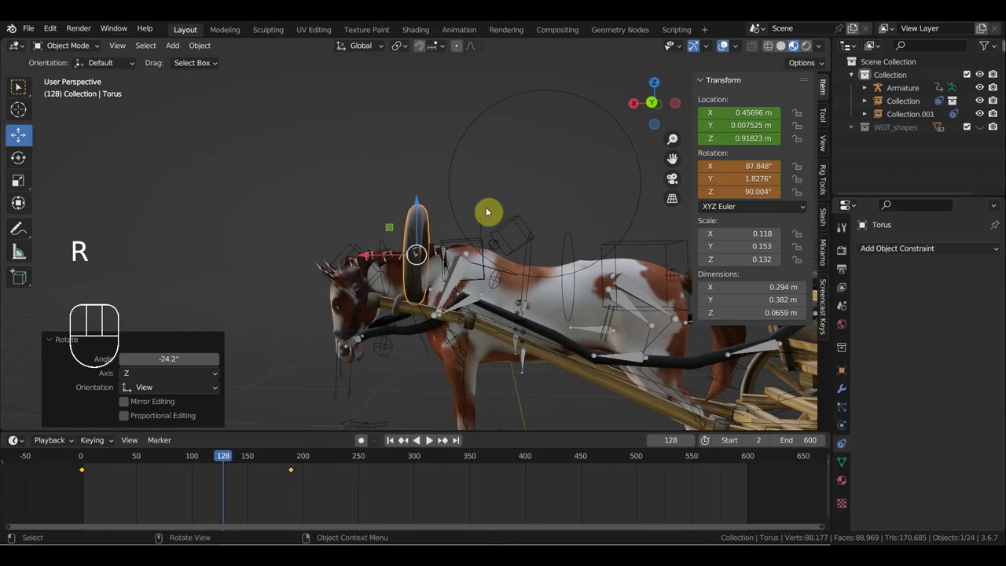
pyautogui.press('g')
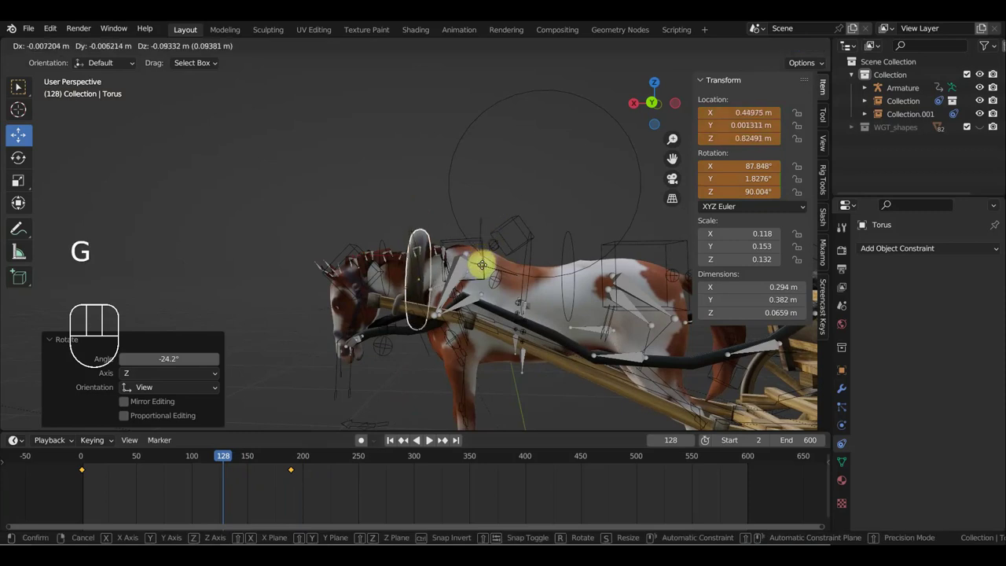
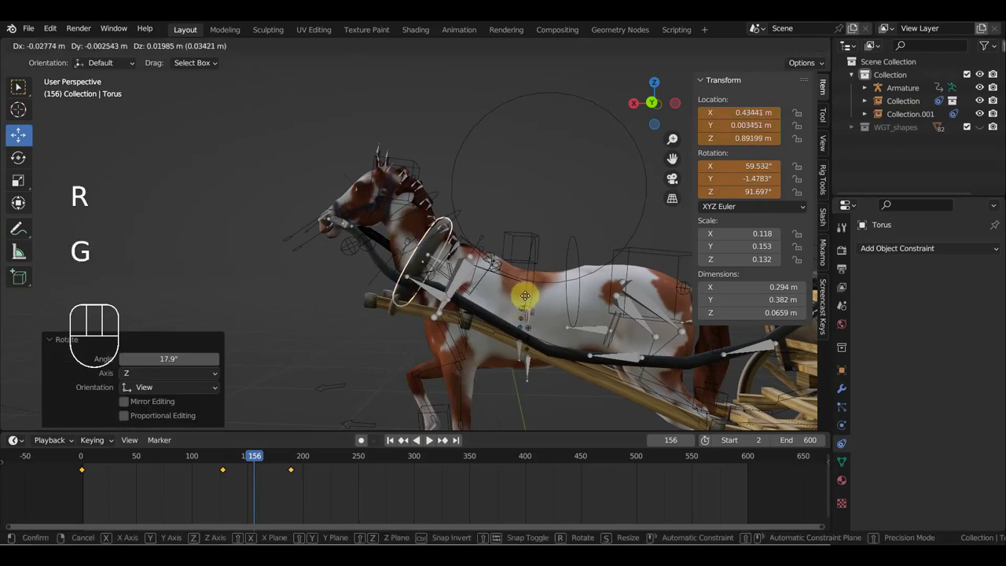
pyautogui.press('i')
# Step: Move the torus along with the horse and key Location & Rotation at frames 263 and 227
pyautogui.moveTo(269, 457); pyautogui.dragTo(429, 456)
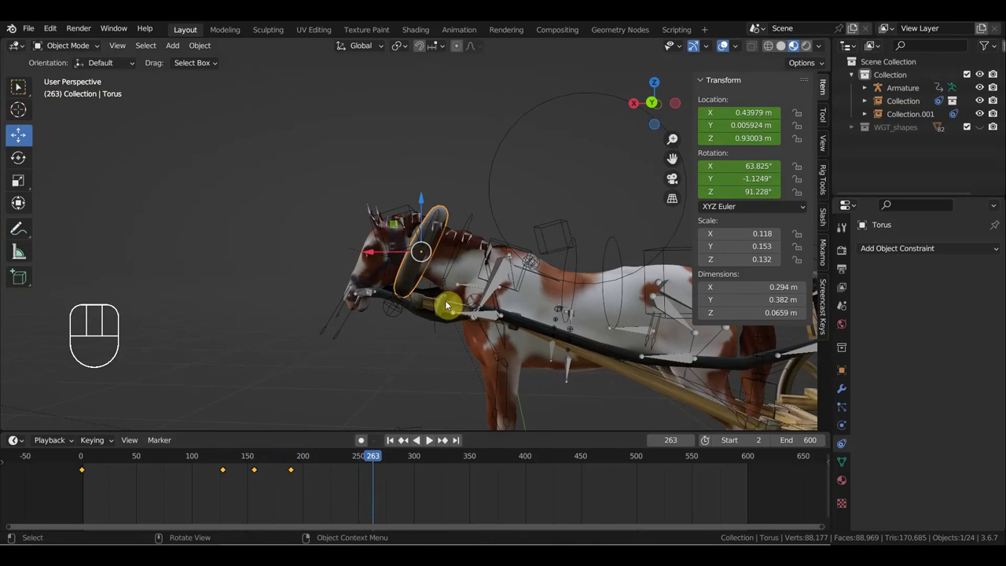
pyautogui.press('g')
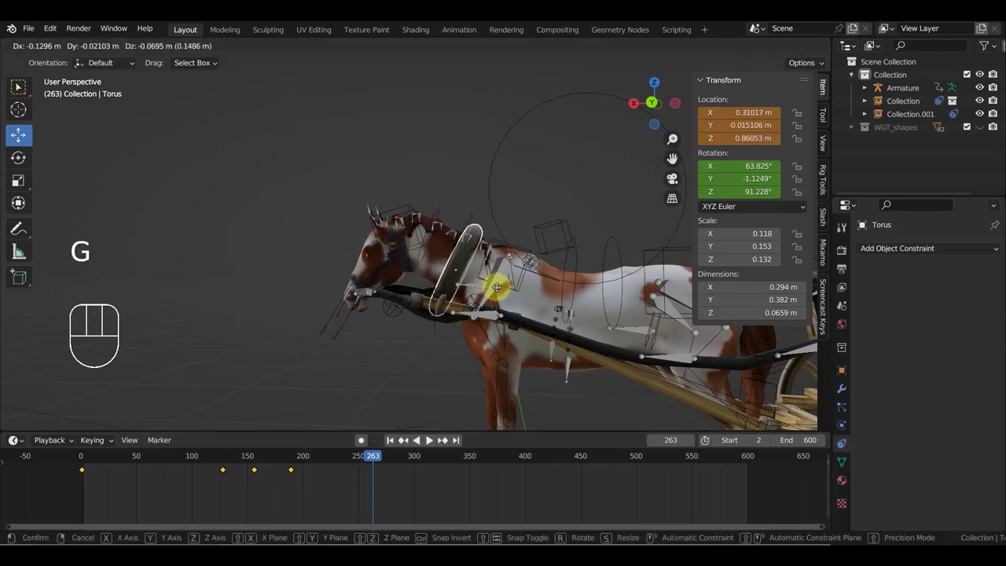
pyautogui.press('i')
pyautogui.moveTo(360, 462); pyautogui.dragTo(337, 463)
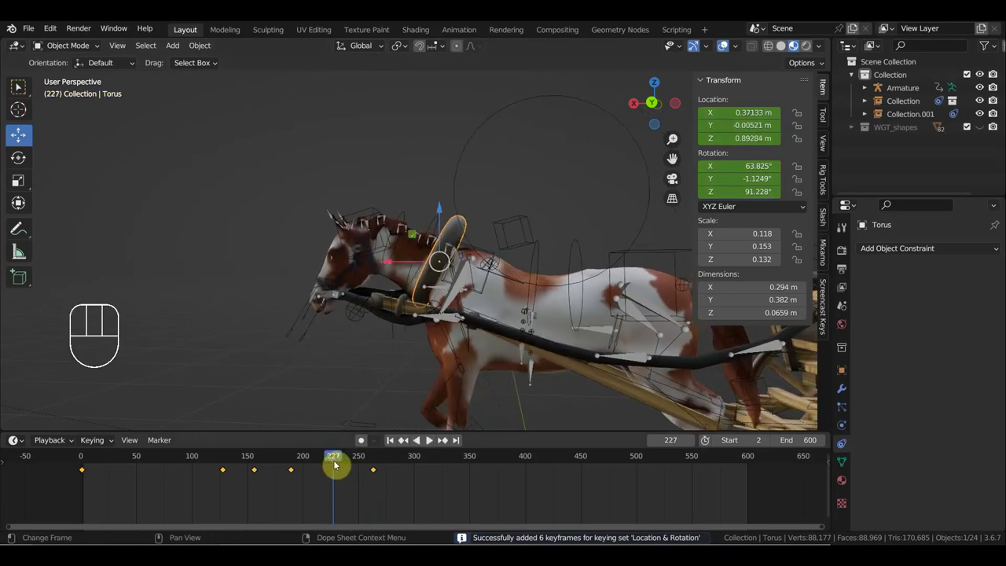
pyautogui.press('g')
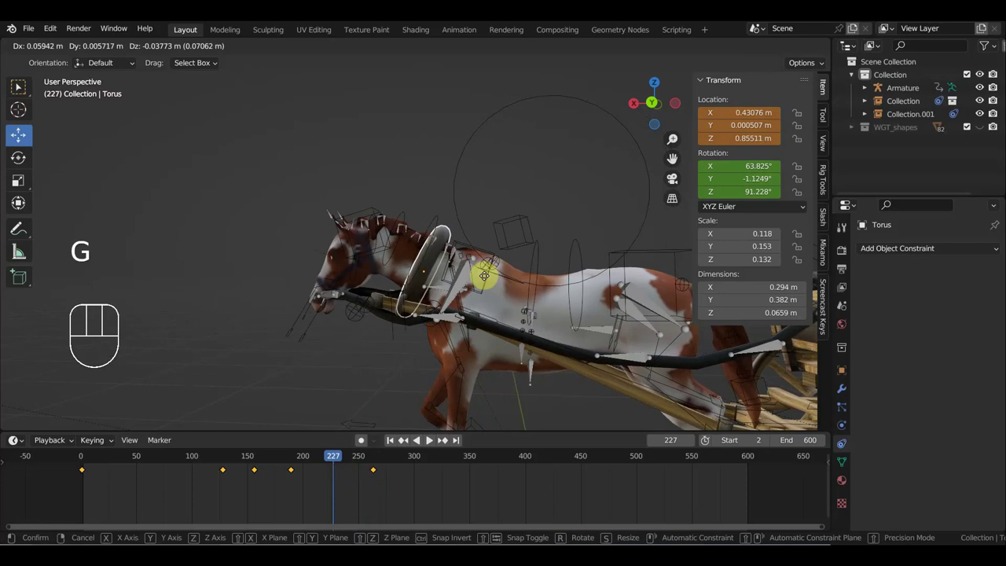
pyautogui.press('i')
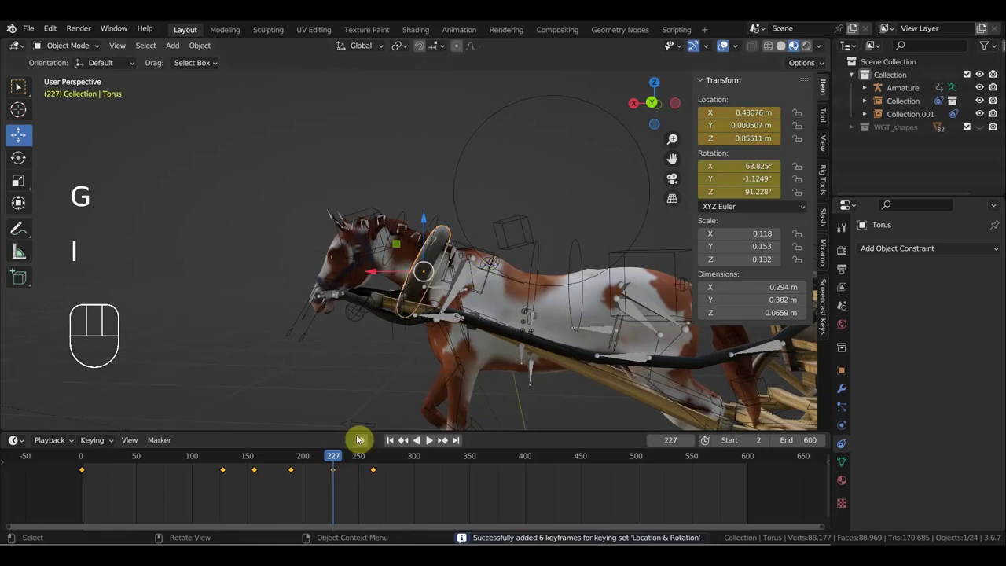
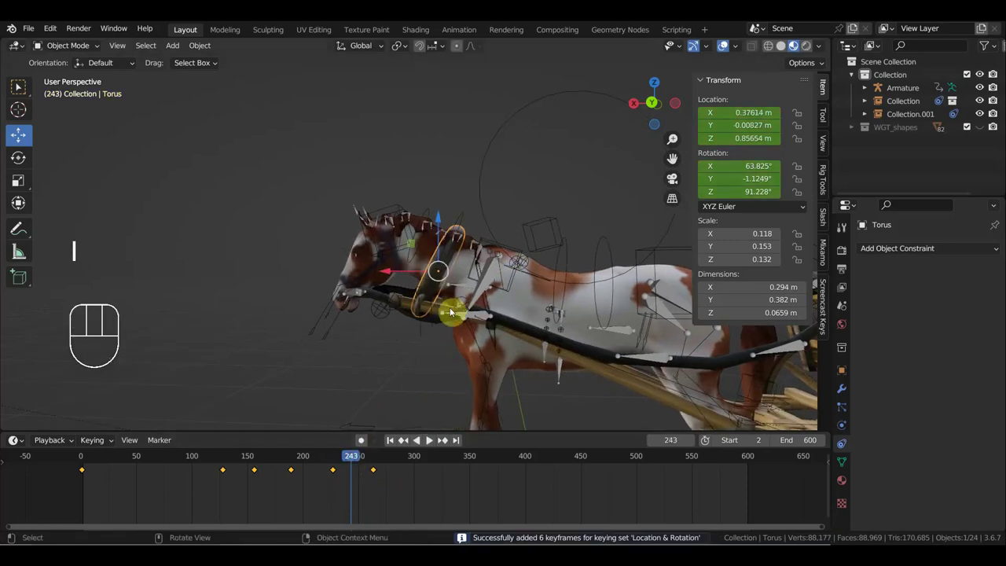
# Step: Key the torus pose at frame 243, then move it to follow the horse at frame 309
pyautogui.press('g')
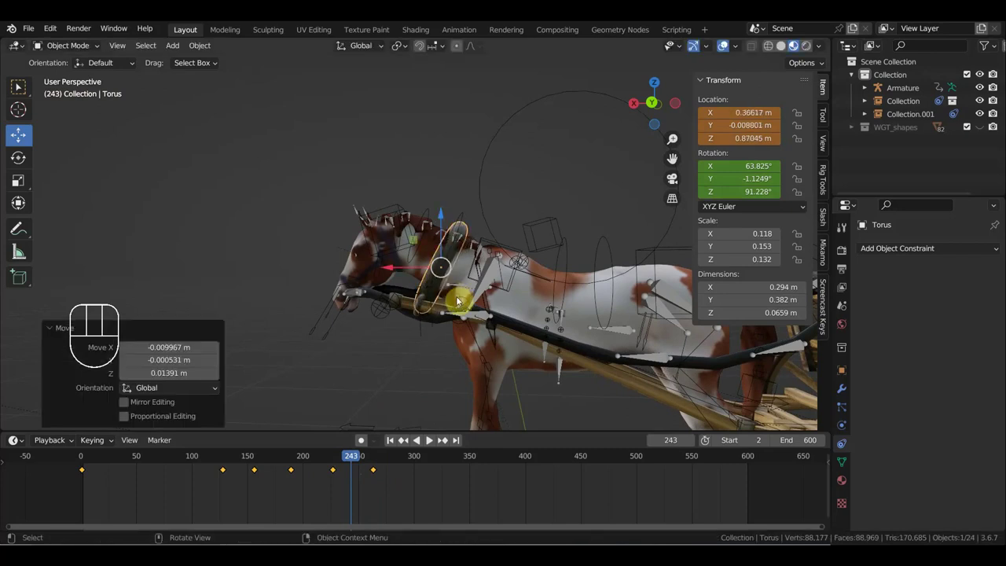
pyautogui.press('i')
pyautogui.moveTo(348, 463); pyautogui.dragTo(430, 485)
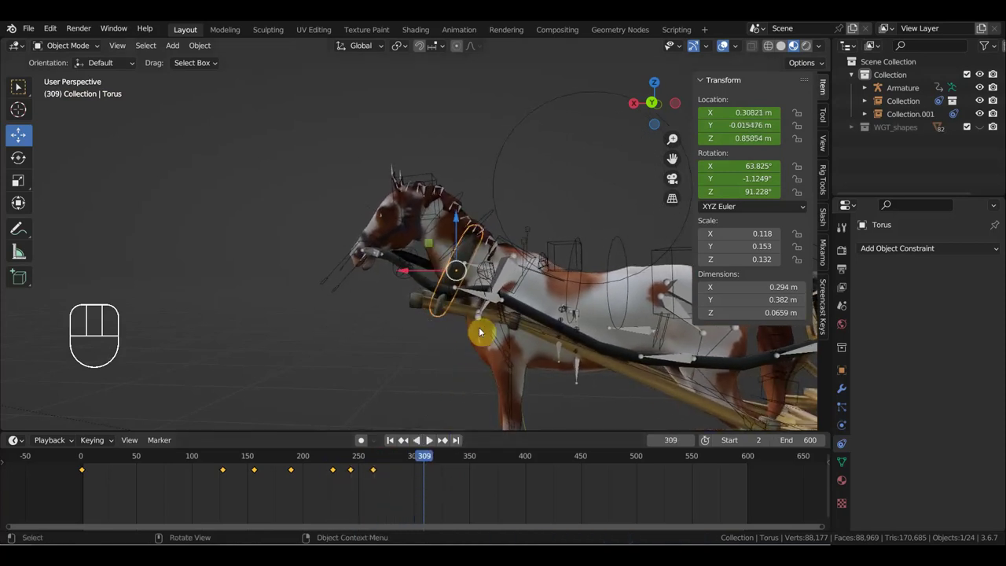
pyautogui.press('g')
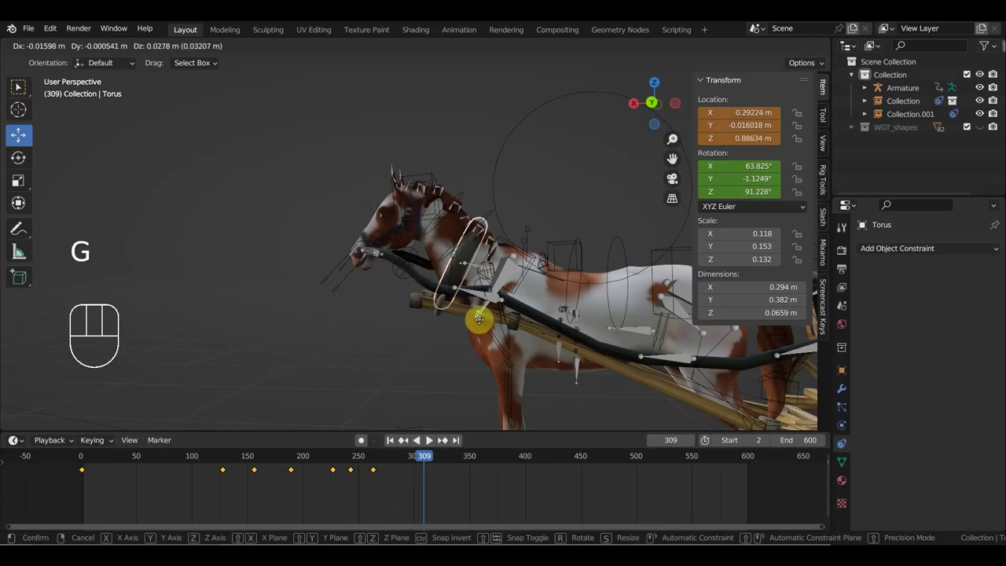
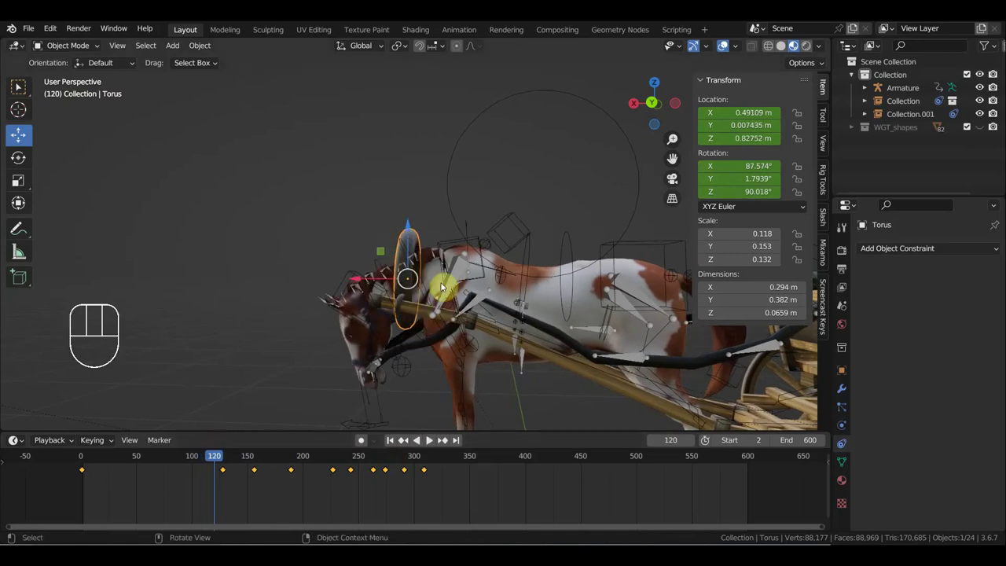
# Step: Tilt and reposition the torus and key Location & Rotation at frames 120 and 103
pyautogui.press('r')
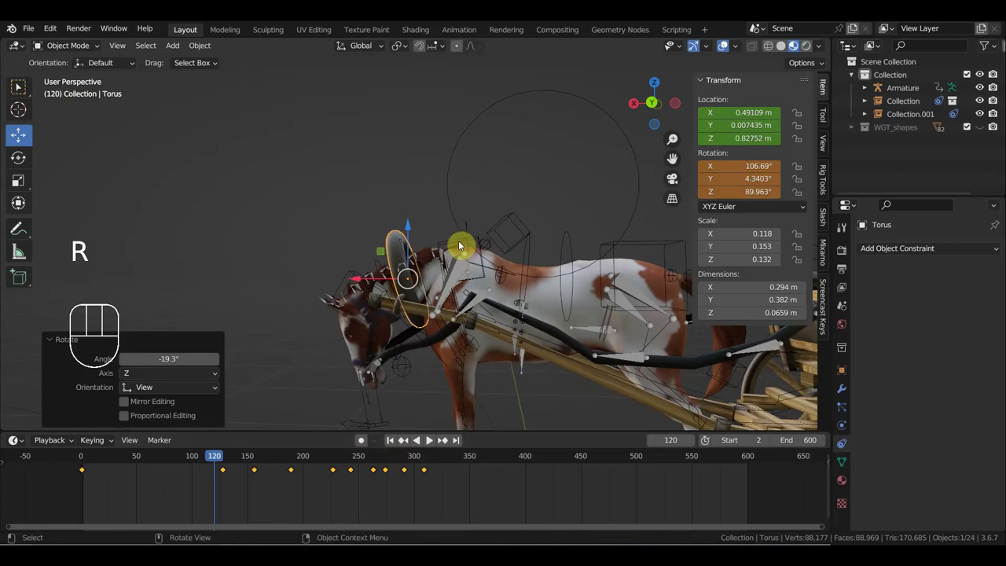
pyautogui.press('g')
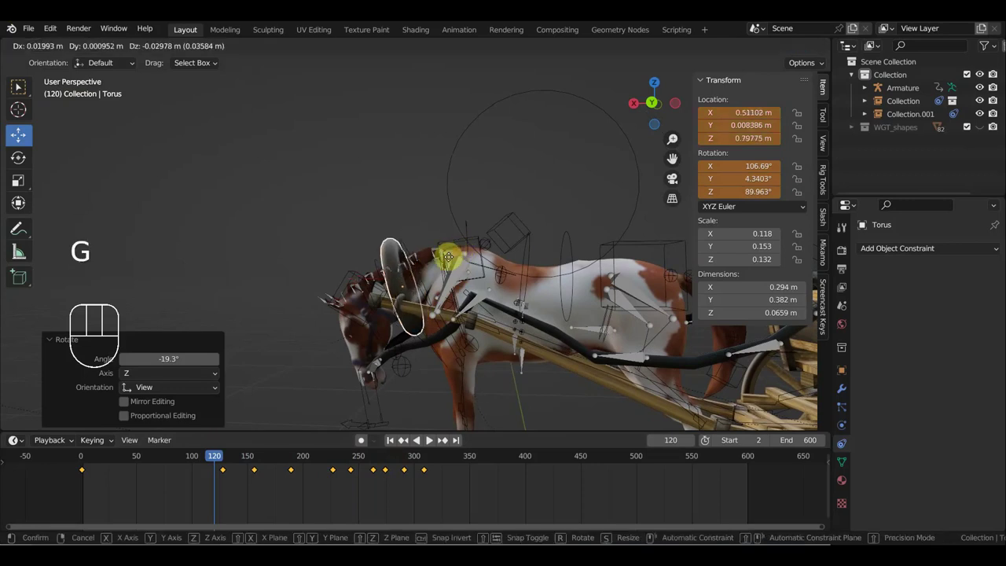
pyautogui.press('r')
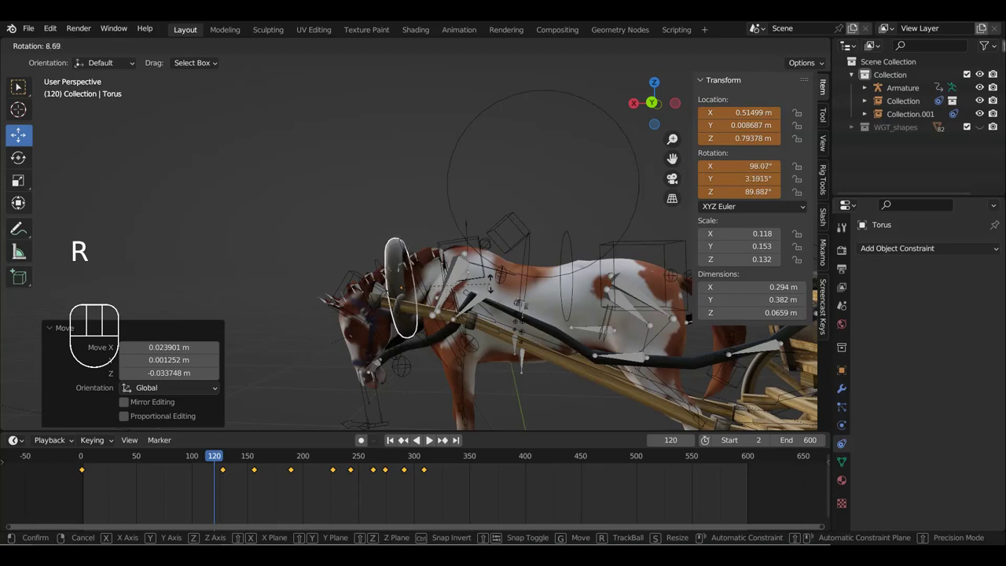
pyautogui.press('i')
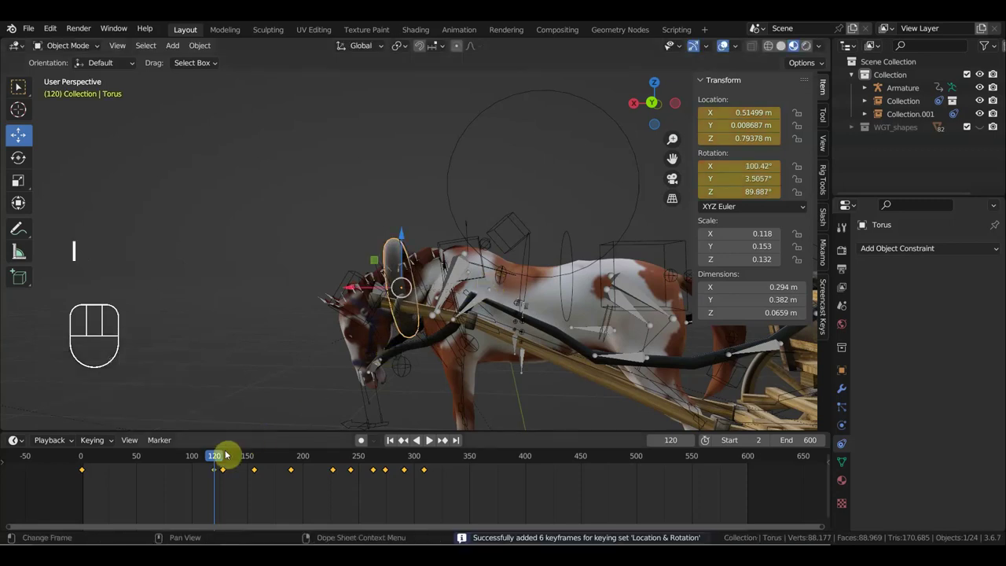
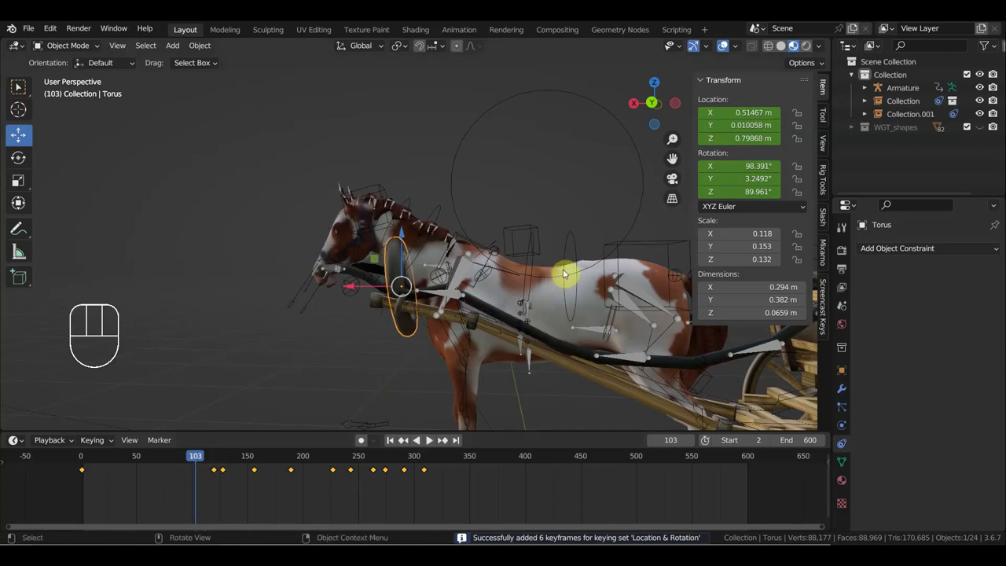
pyautogui.press('r')
pyautogui.press('g')
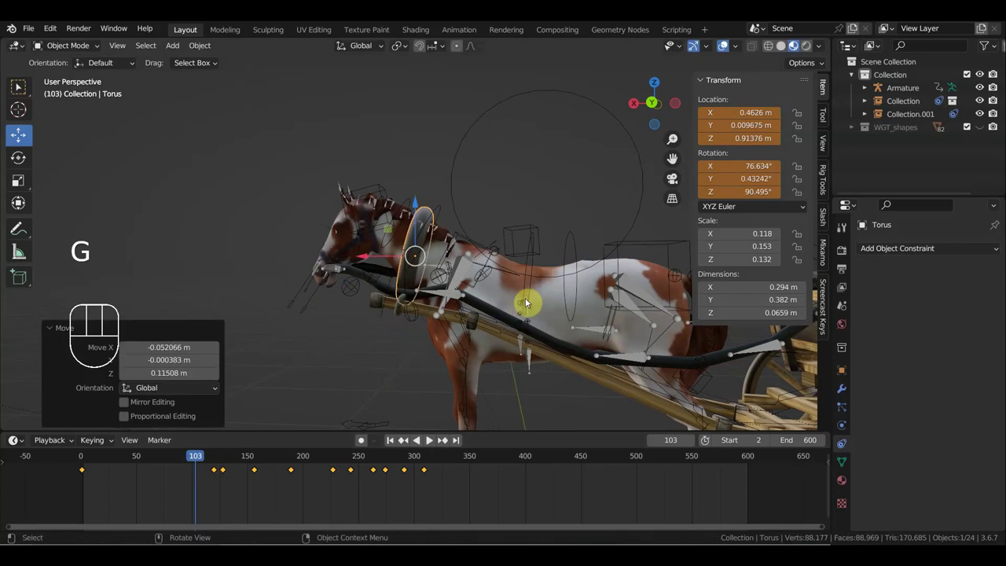
pyautogui.press('i')
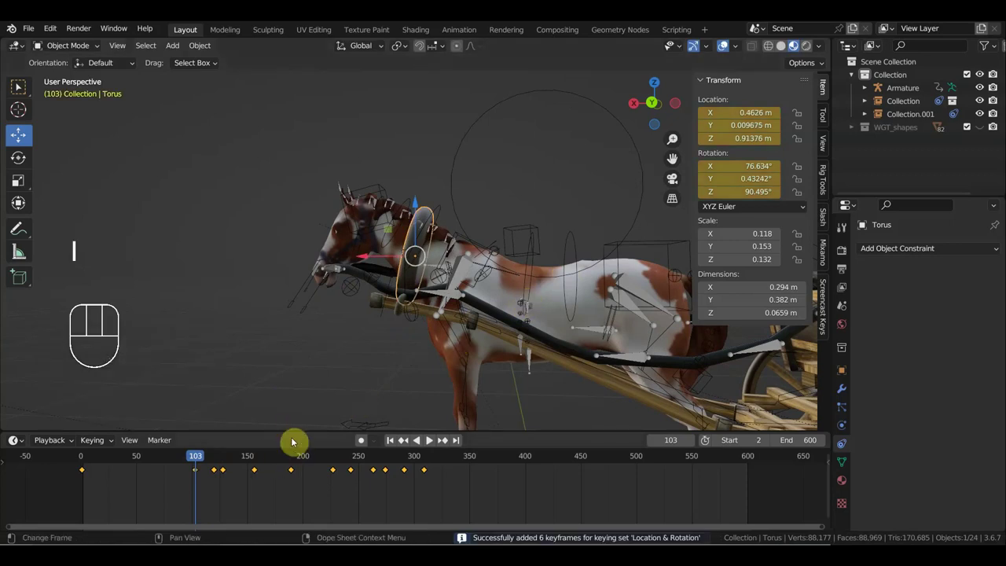
# Step: At frame 55, turn the torus about the vertical axis in top view, move it into place and key it
pyautogui.click(146, 459)
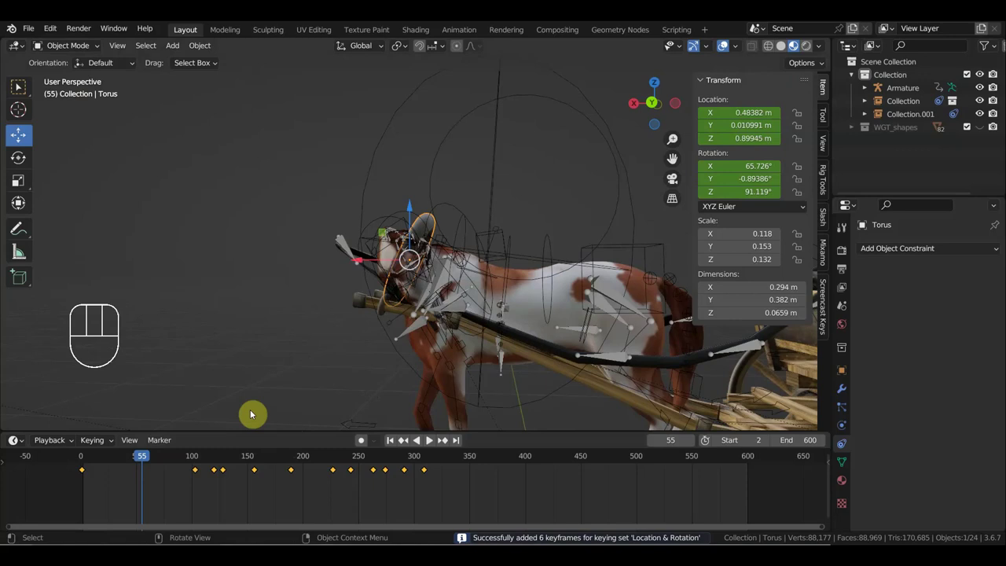
pyautogui.press('KP_7')
pyautogui.press('r')
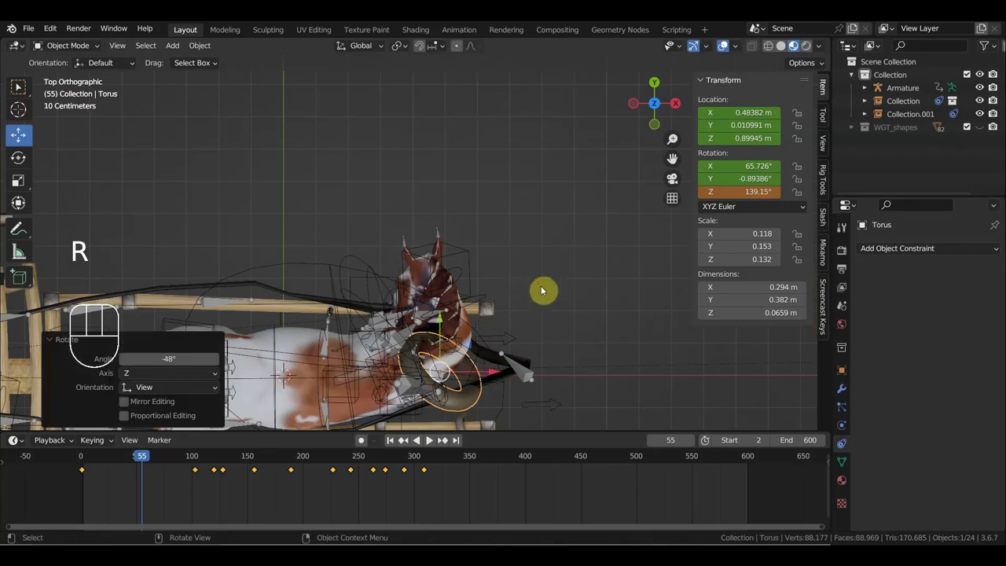
pyautogui.press('g')
pyautogui.scroll(3)
pyautogui.moveTo(532, 292); pyautogui.dragTo(572, 275)
pyautogui.scroll(3)
pyautogui.moveTo(615, 208); pyautogui.dragTo(616, 191)
pyautogui.press('g')
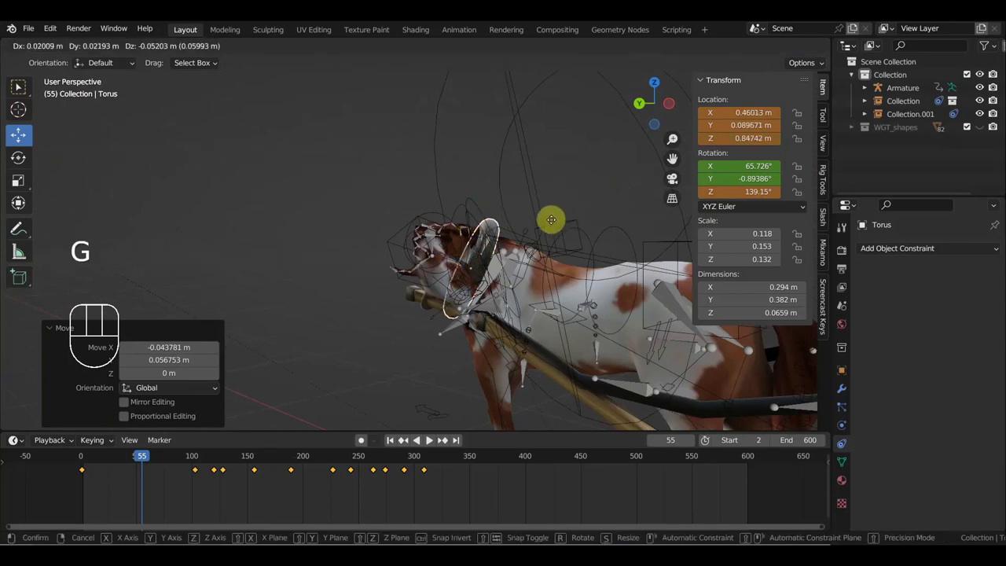
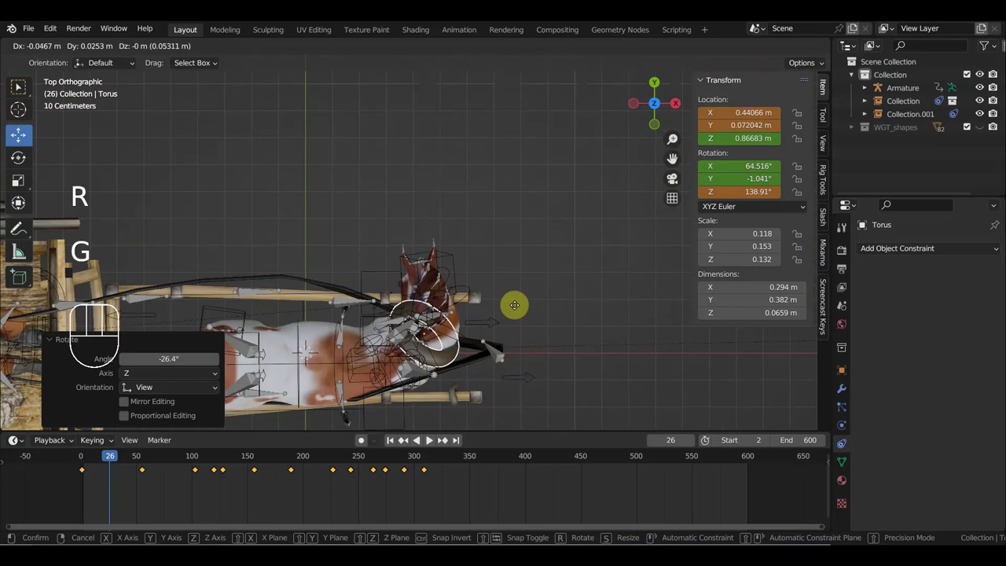
pyautogui.press('i')
# Step: Nudge the torus position and rotation at frame 26 and key Location & Rotation
pyautogui.moveTo(498, 358); pyautogui.dragTo(208, 189)
pyautogui.middleClick(354, 206)
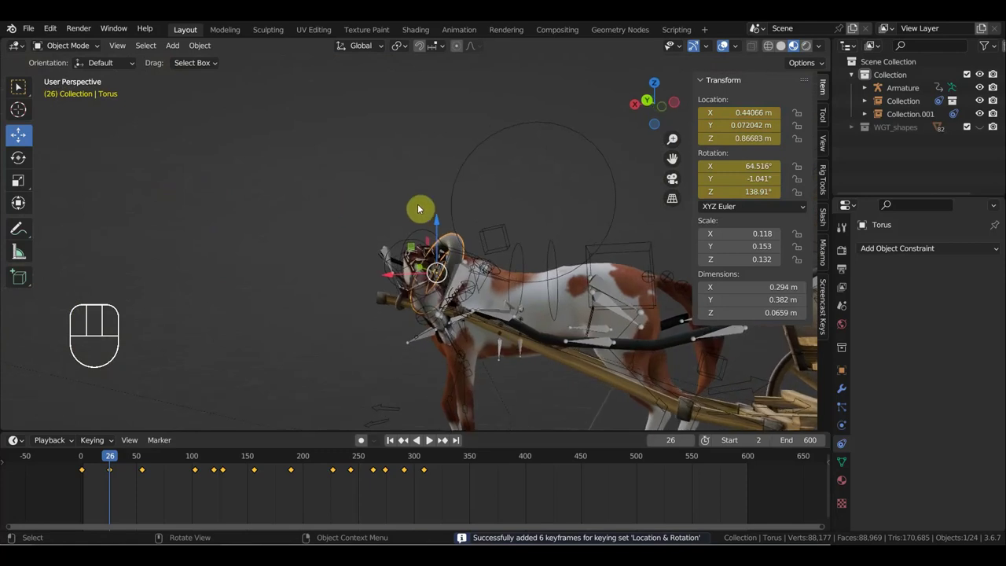
pyautogui.press('g')
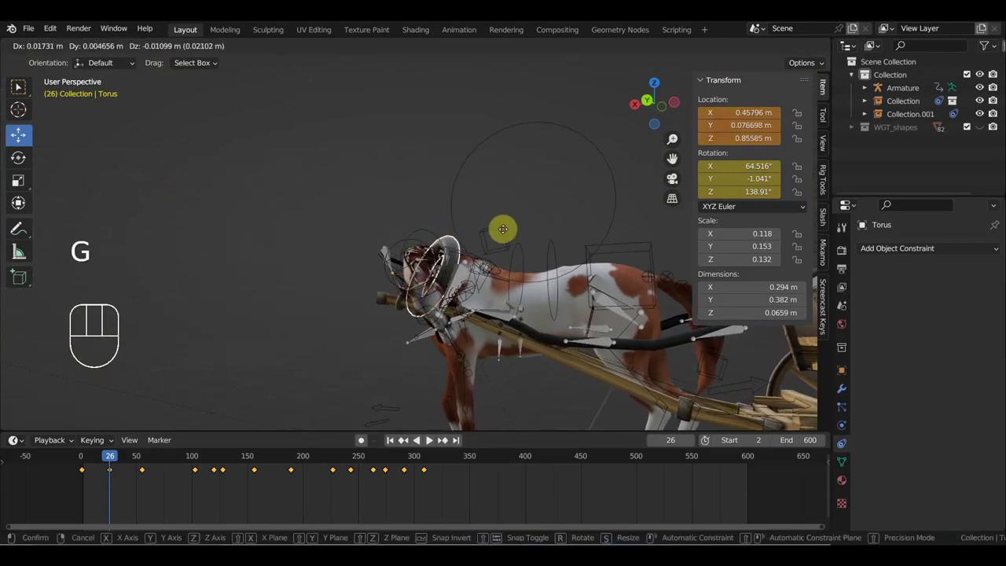
pyautogui.press('r')
pyautogui.press('i')
# Step: Scrub to frame 210 to review the torus motion and select the horse armature
pyautogui.moveTo(115, 458); pyautogui.dragTo(346, 444)
pyautogui.moveTo(390, 385); pyautogui.dragTo(431, 311)
pyautogui.click(453, 281)
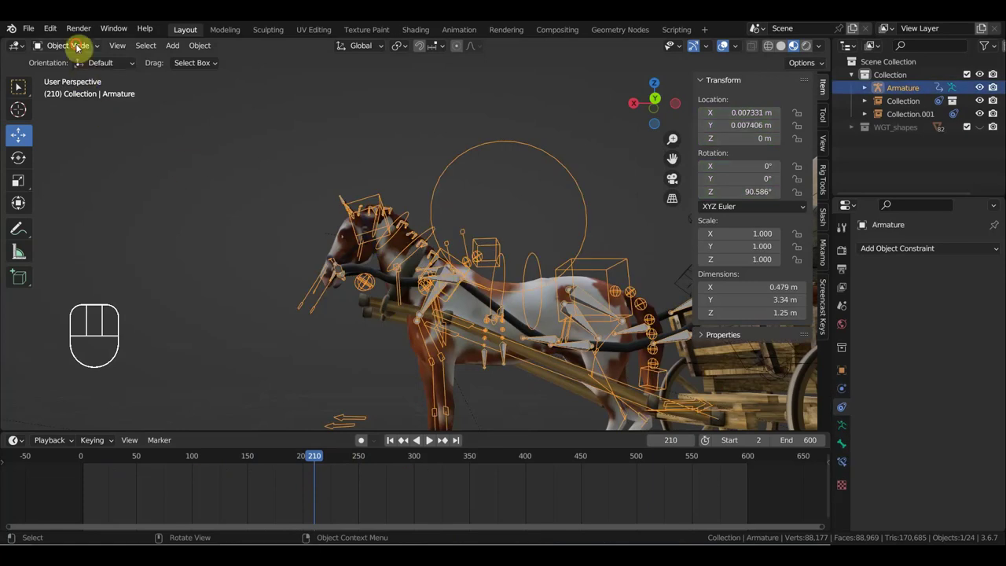
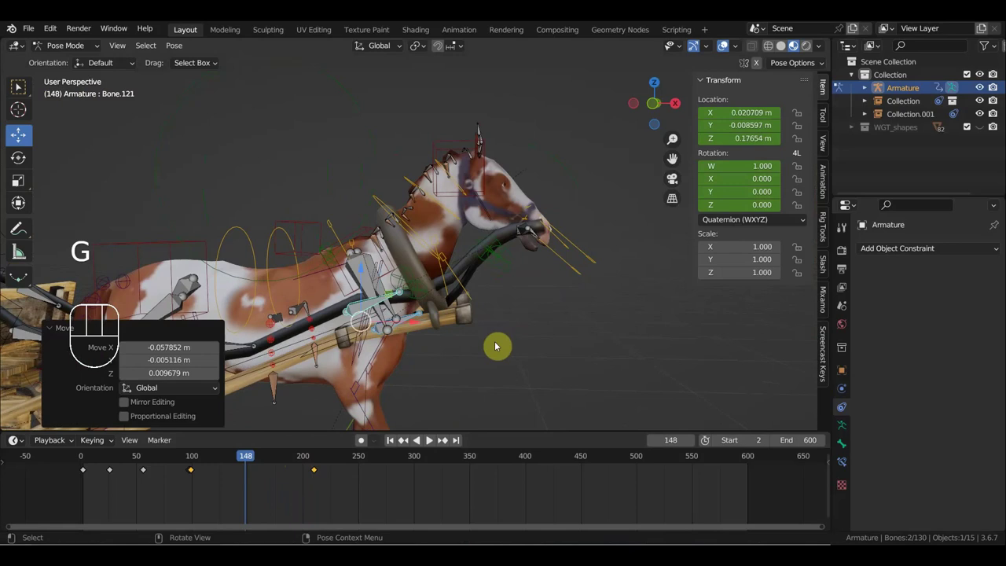
# Step: Key Bone.121's current pose, then reposition and key it again at frame 353
pyautogui.press('i')
pyautogui.moveTo(267, 459); pyautogui.dragTo(475, 483)
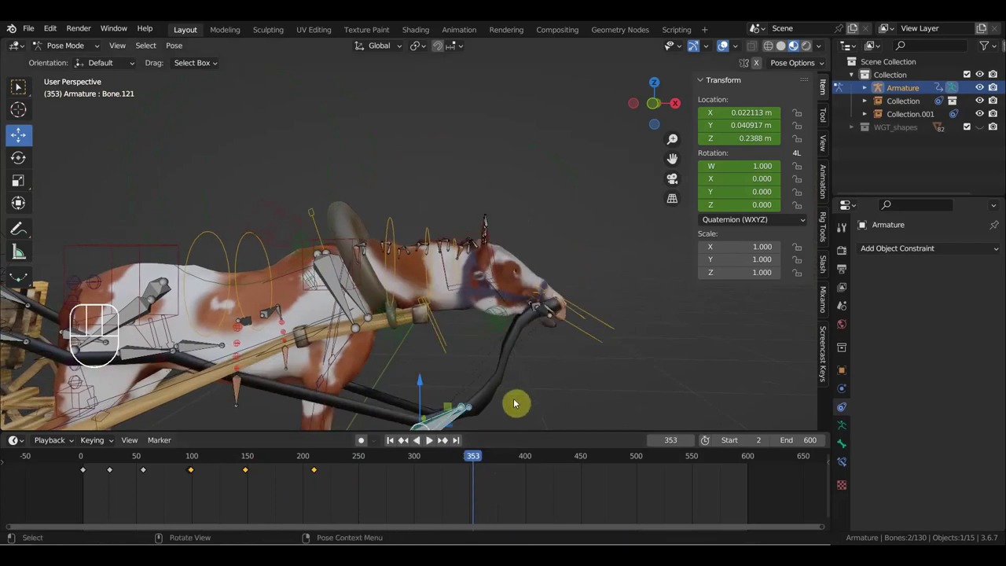
pyautogui.press('g')
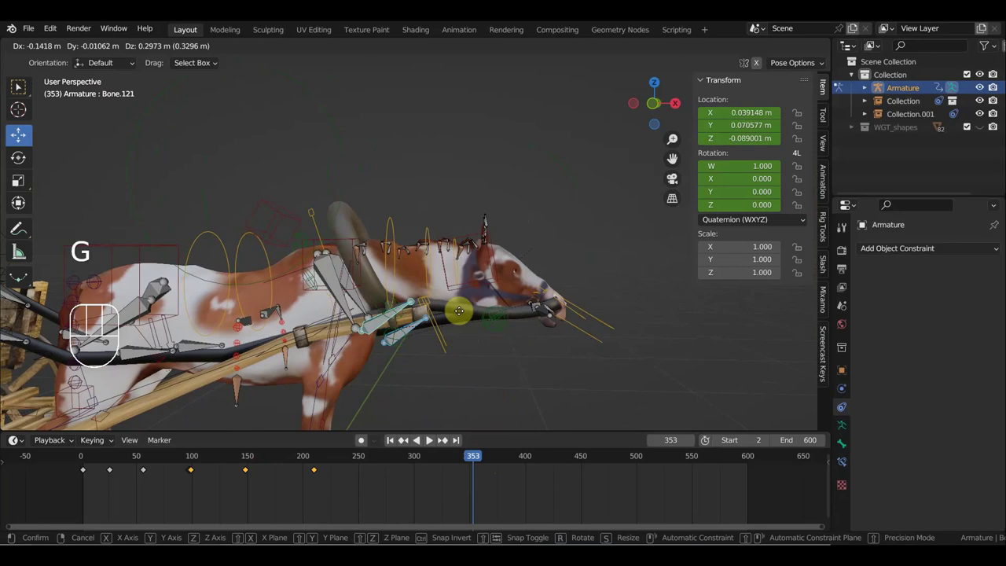
pyautogui.press('i')
# Step: Move Bone.121 at frame 305 and clear the unwanted keys from the timeline
pyautogui.moveTo(462, 460); pyautogui.dragTo(424, 461)
pyautogui.press('g')
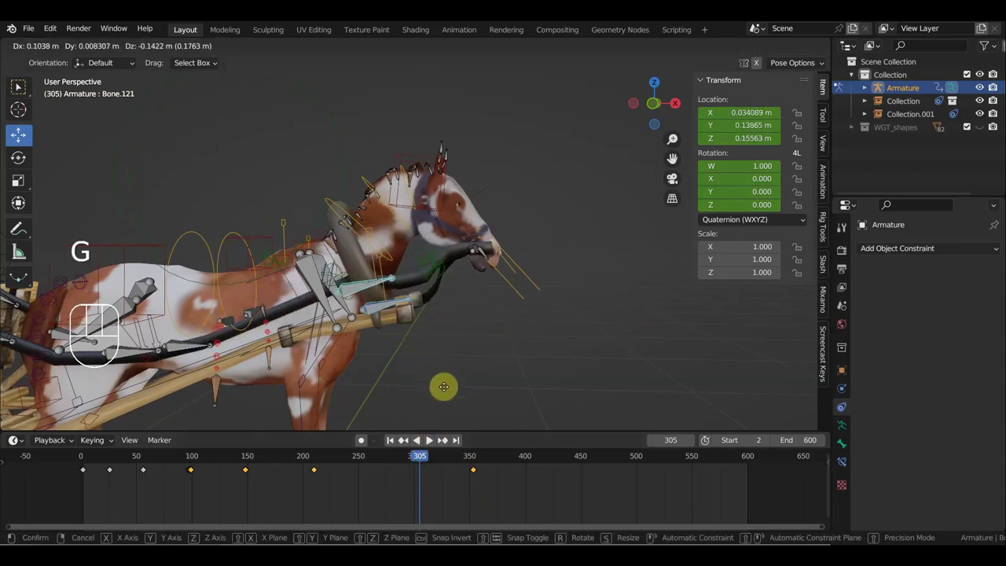
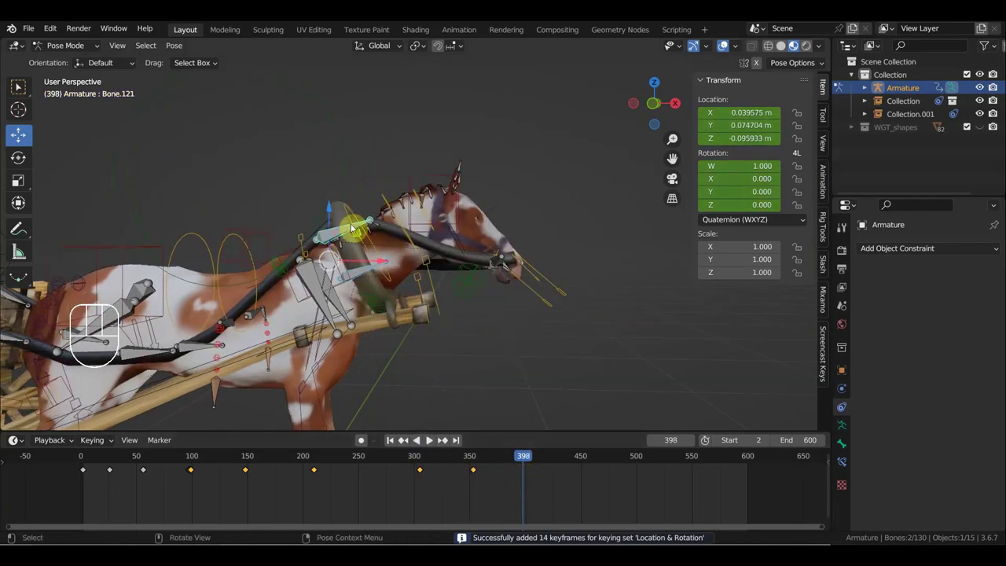
pyautogui.click(432, 440)
pyautogui.press('g')
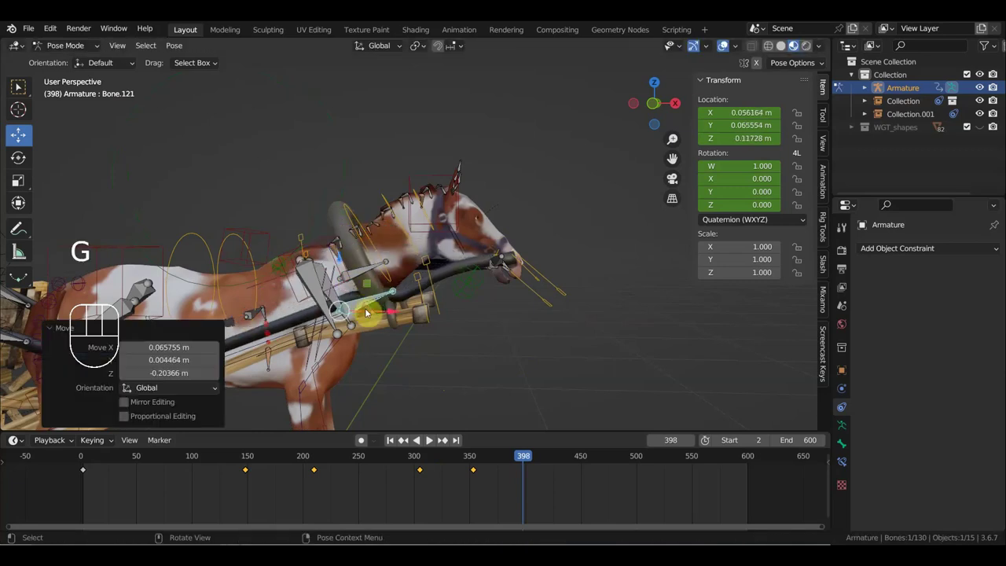
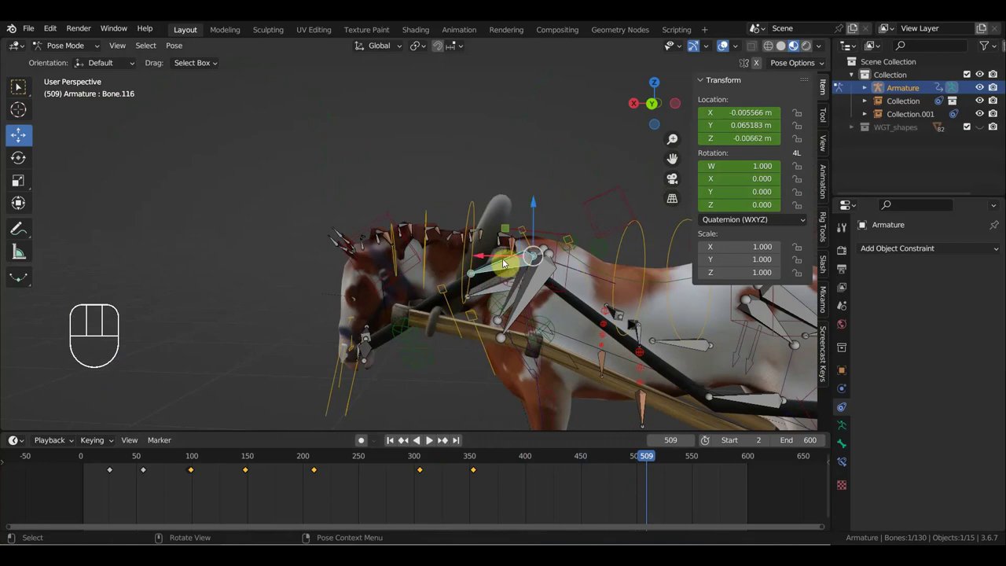
# Step: Move and key Bone.116, then review later frames and nudge it again around frame 351
pyautogui.press('g')
pyautogui.press('i')
pyautogui.click(570, 464)
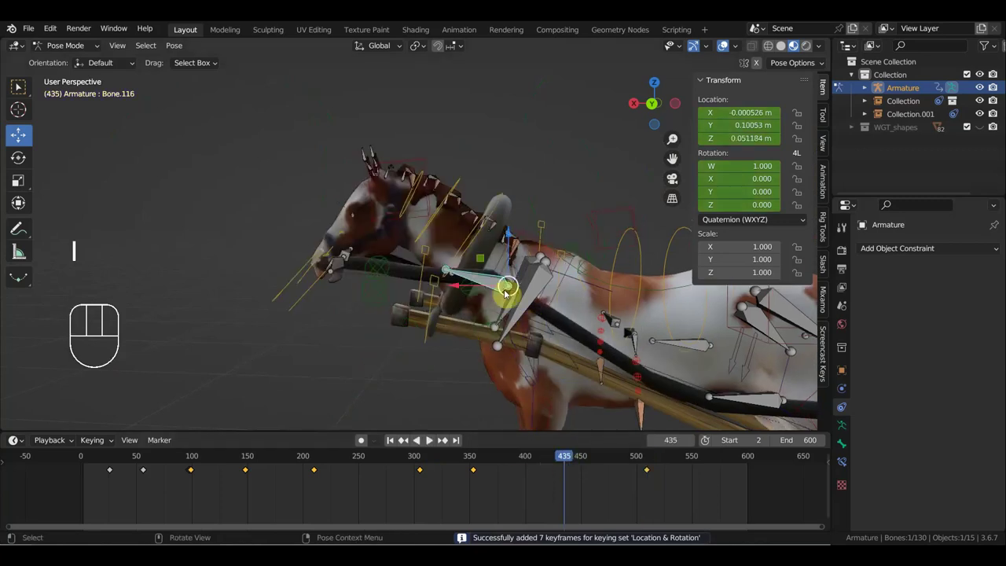
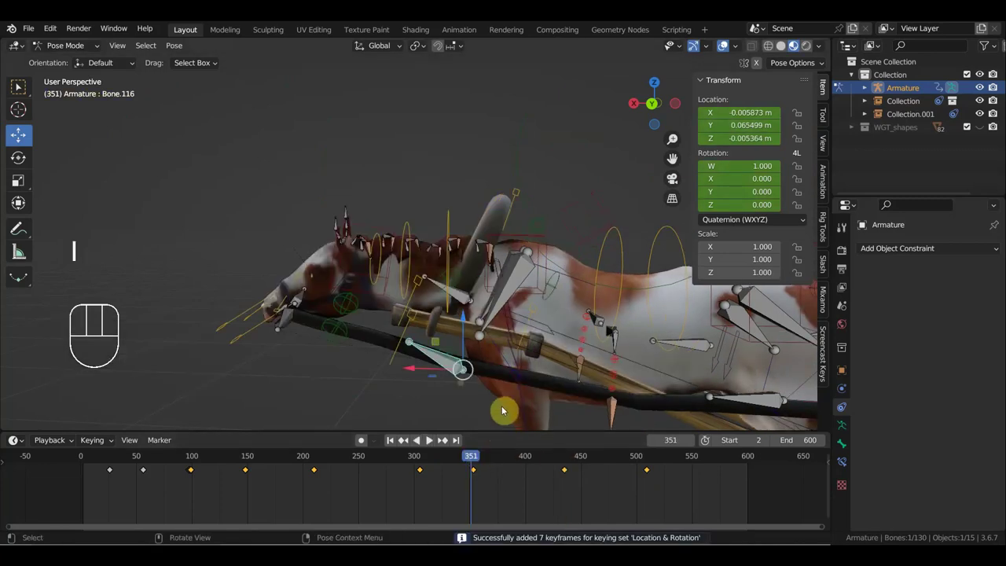
pyautogui.press('g')
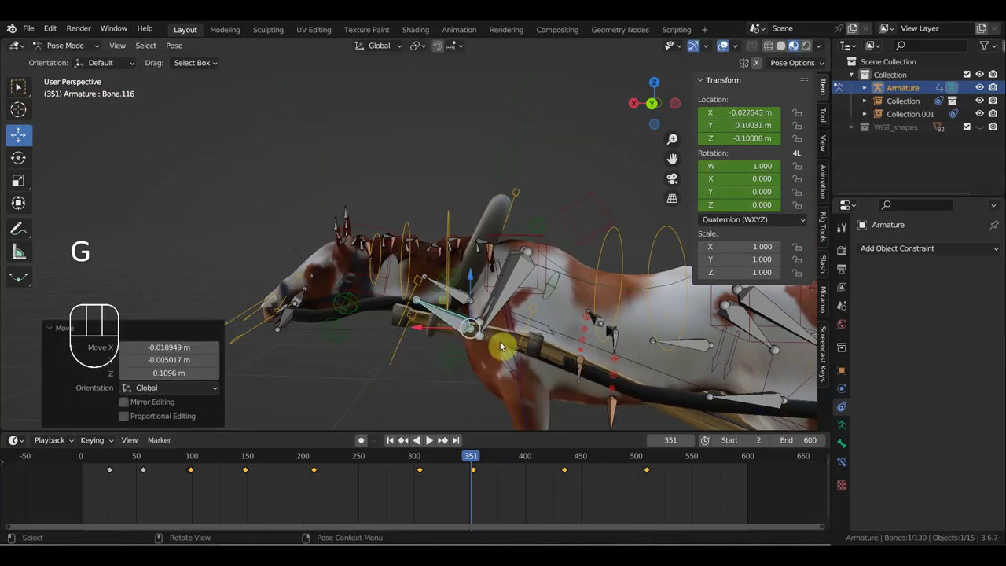
# Step: Adjust Bone.116 from a view above the harness and key its location and rotation
pyautogui.moveTo(453, 386); pyautogui.dragTo(410, 401)
pyautogui.moveTo(509, 375); pyautogui.dragTo(478, 391)
pyautogui.scroll(-3)
pyautogui.press('g')
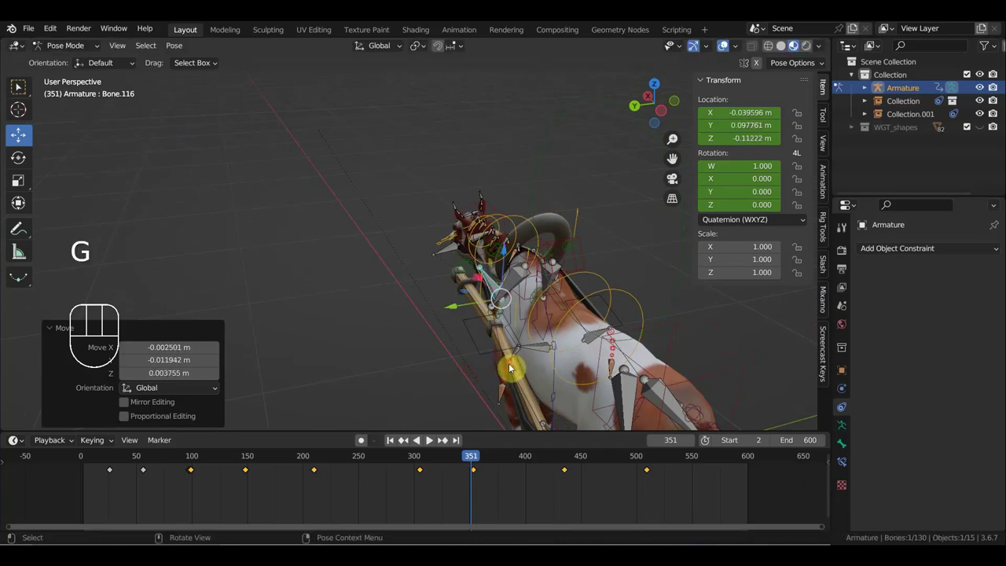
pyautogui.press('i')
pyautogui.click(414, 457)
# Step: Scrub the walk playback, then grab Bone.116 at frame 209 and key its Location & Rotation
pyautogui.moveTo(443, 414); pyautogui.dragTo(580, 363)
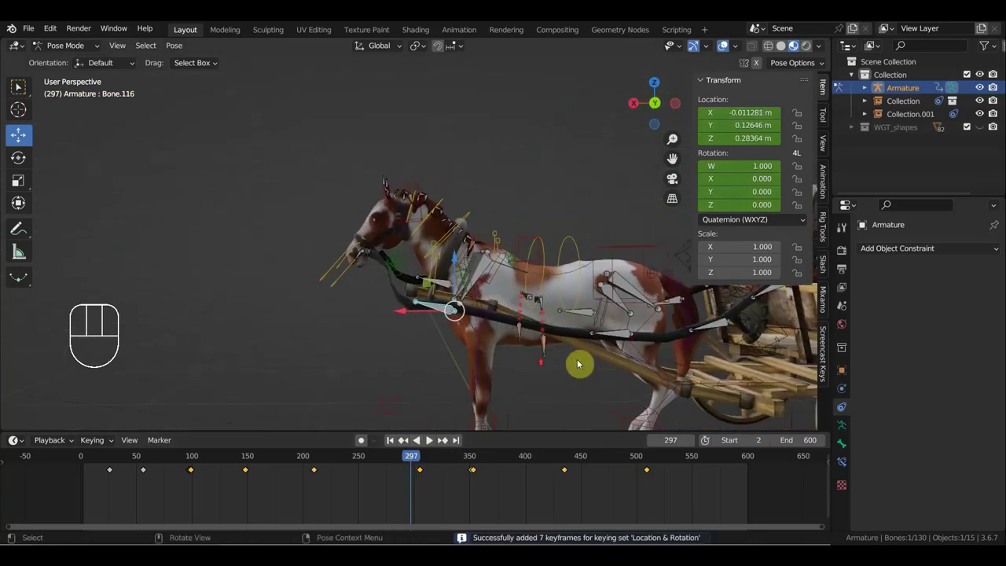
pyautogui.click(421, 455)
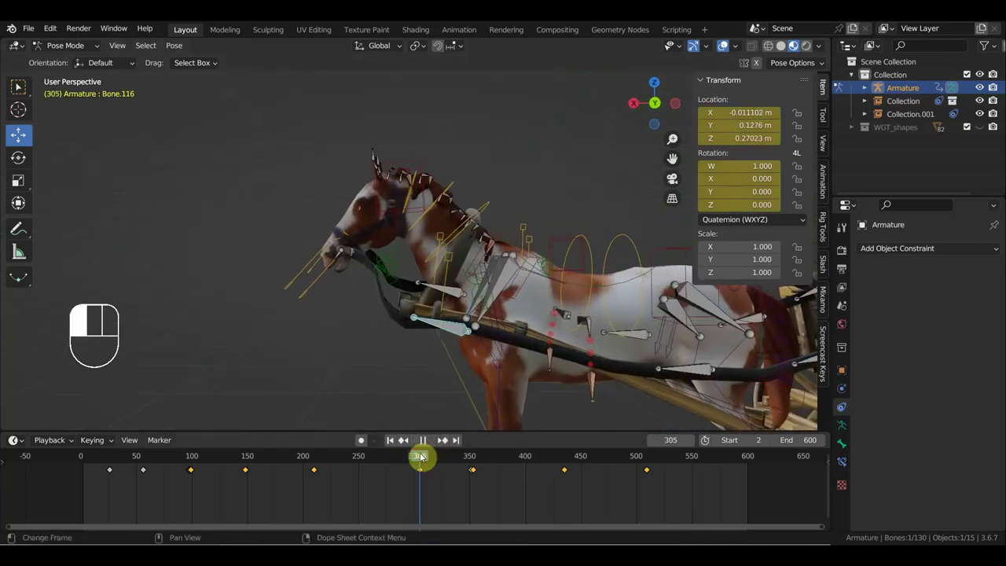
pyautogui.press('g')
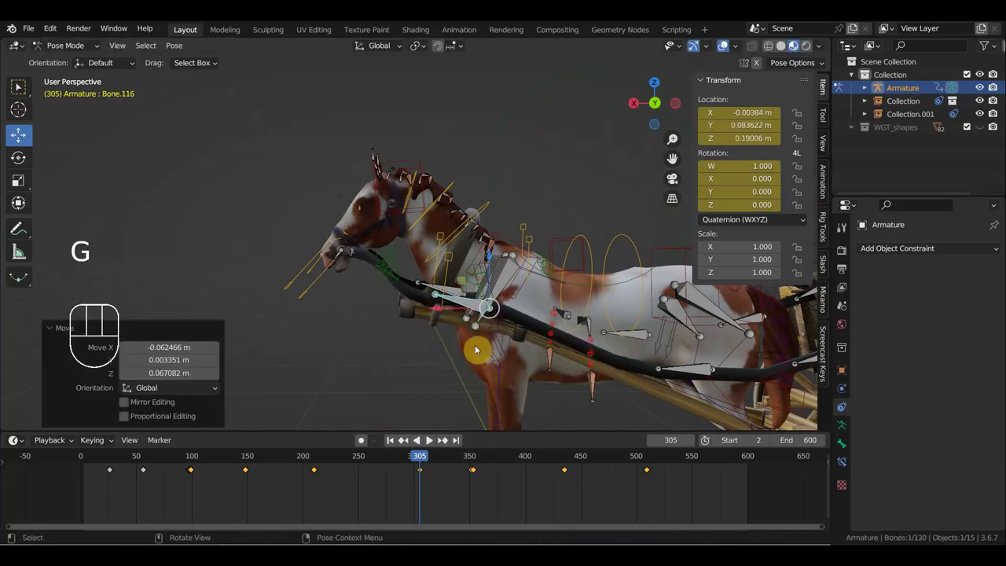
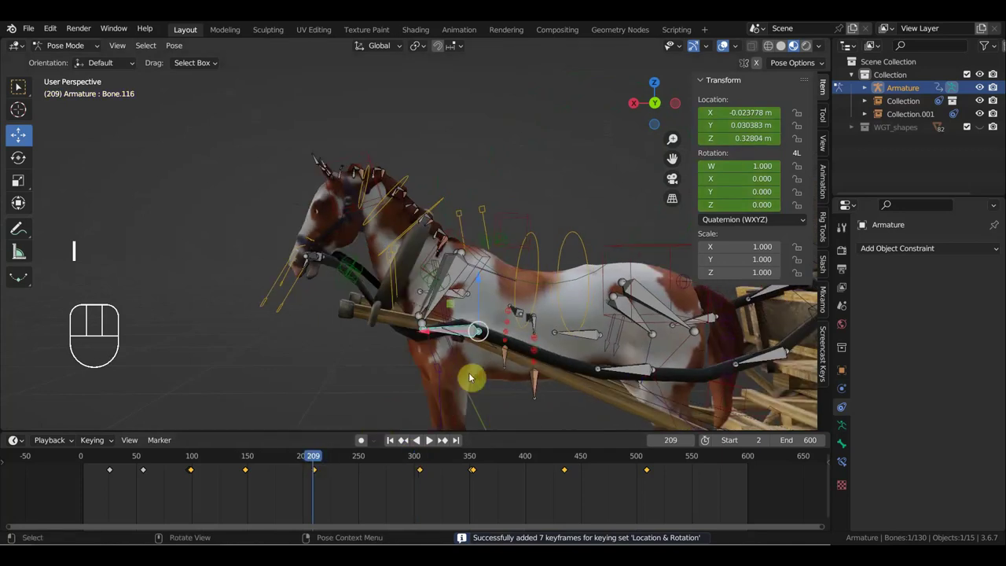
pyautogui.press('g')
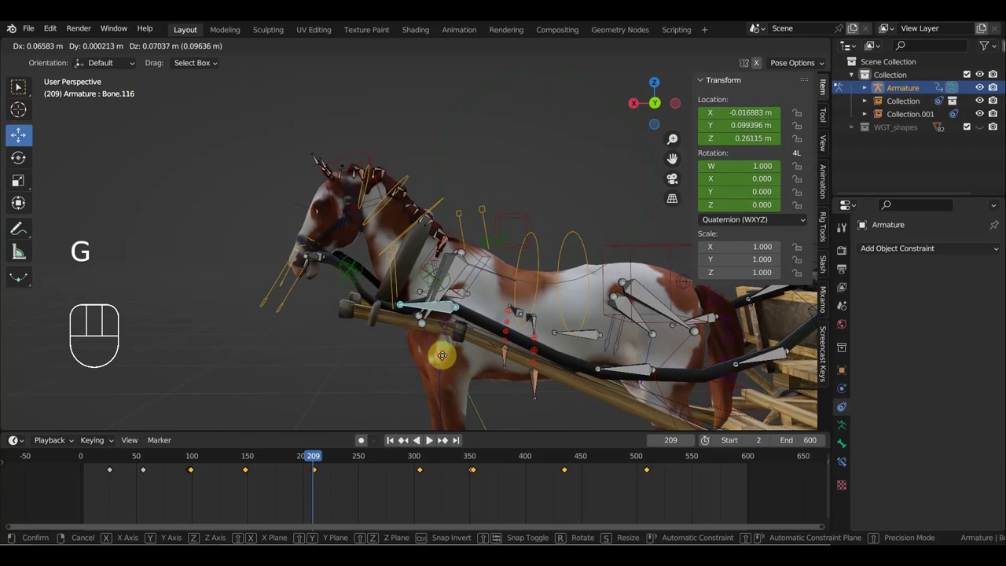
pyautogui.press('i')
pyautogui.middleClick(518, 349)
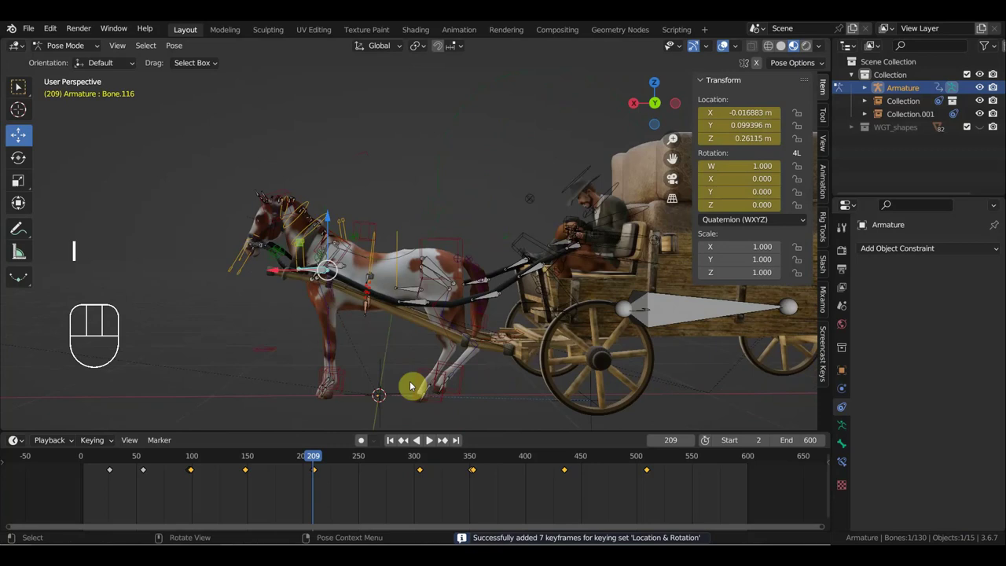
# Step: Bring the wagon into view, select the long Bone.085 and start rotating it
pyautogui.moveTo(367, 366); pyautogui.dragTo(376, 375)
pyautogui.moveTo(347, 463); pyautogui.dragTo(369, 399)
pyautogui.moveTo(414, 379); pyautogui.dragTo(396, 391)
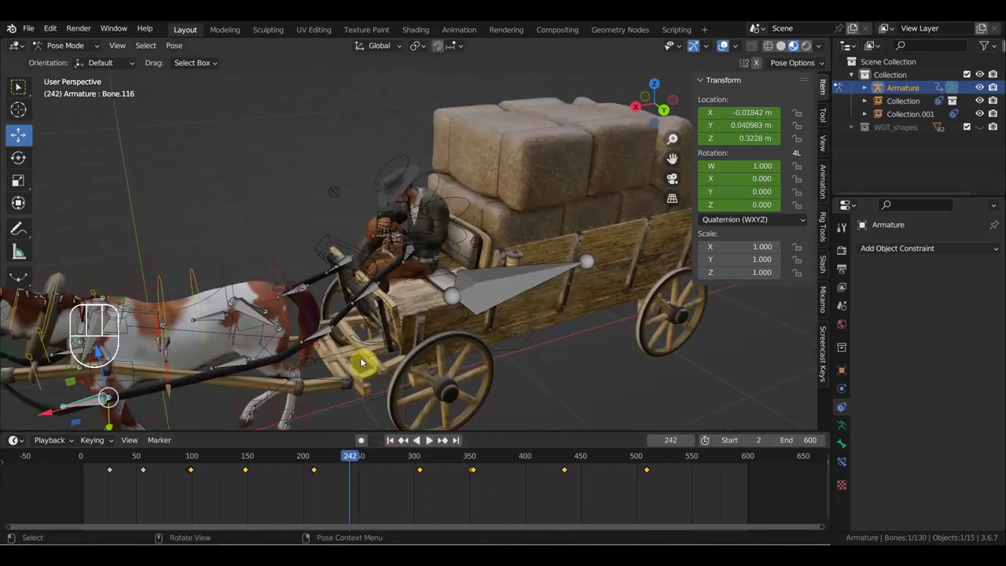
pyautogui.click(353, 383)
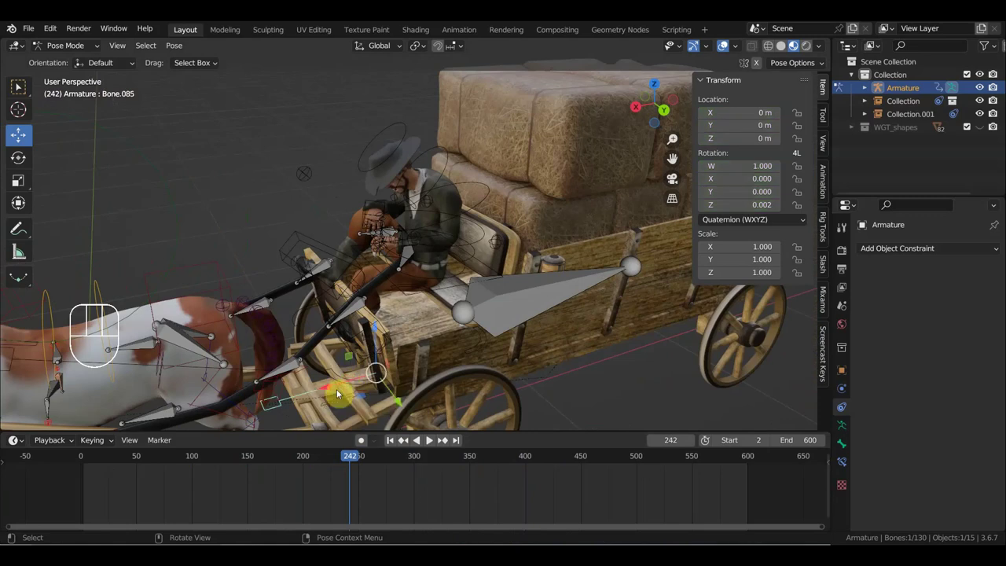
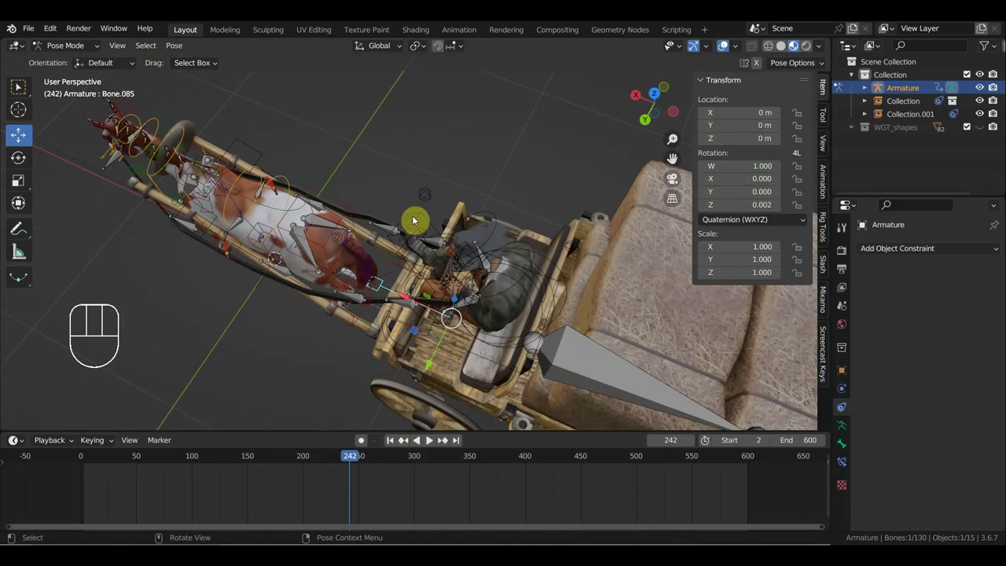
pyautogui.press('r')
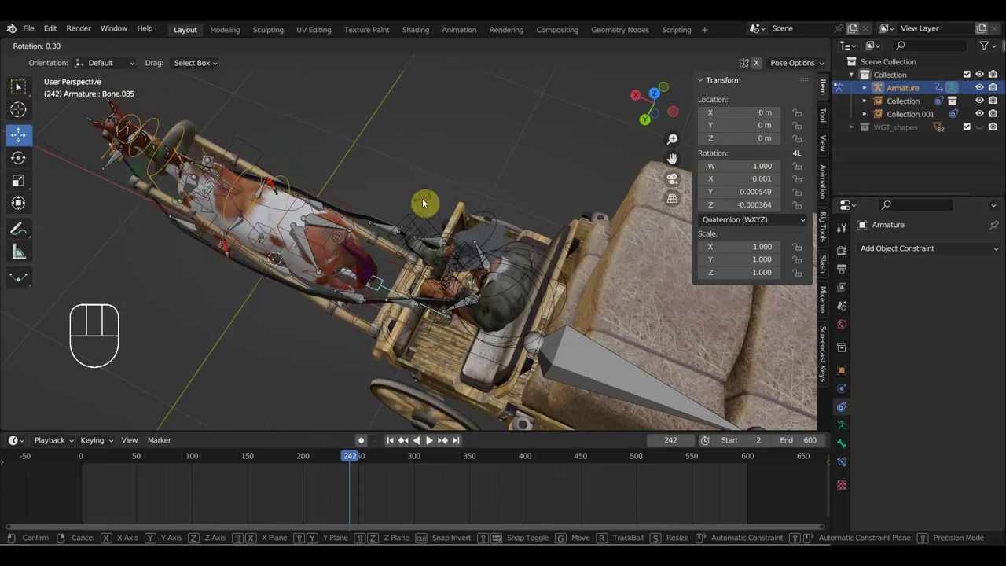
# Step: Rotate Bone.085 slightly at frame 68, reset its location and rotation at frame 0 and key it
pyautogui.moveTo(351, 458); pyautogui.dragTo(199, 456)
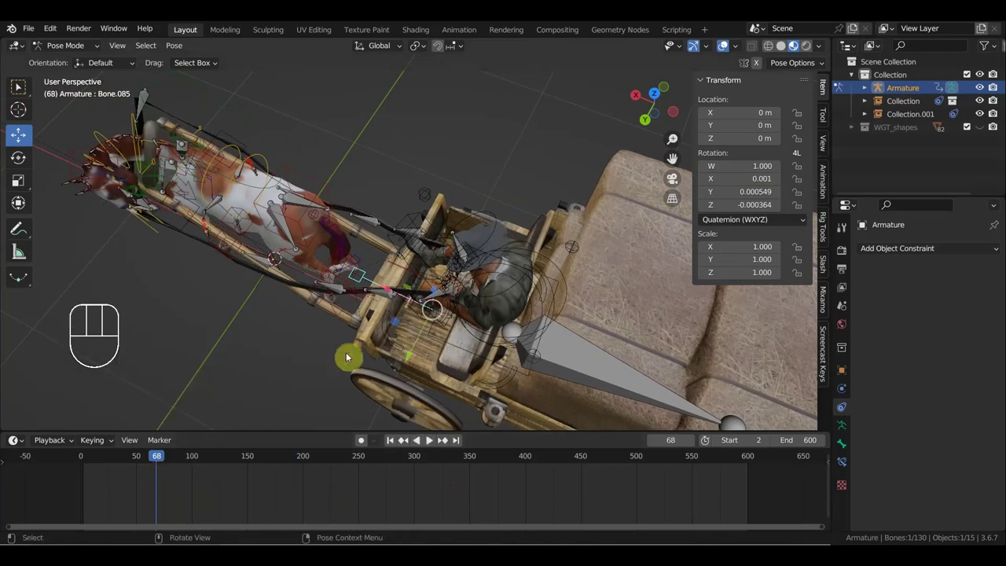
pyautogui.press('r')
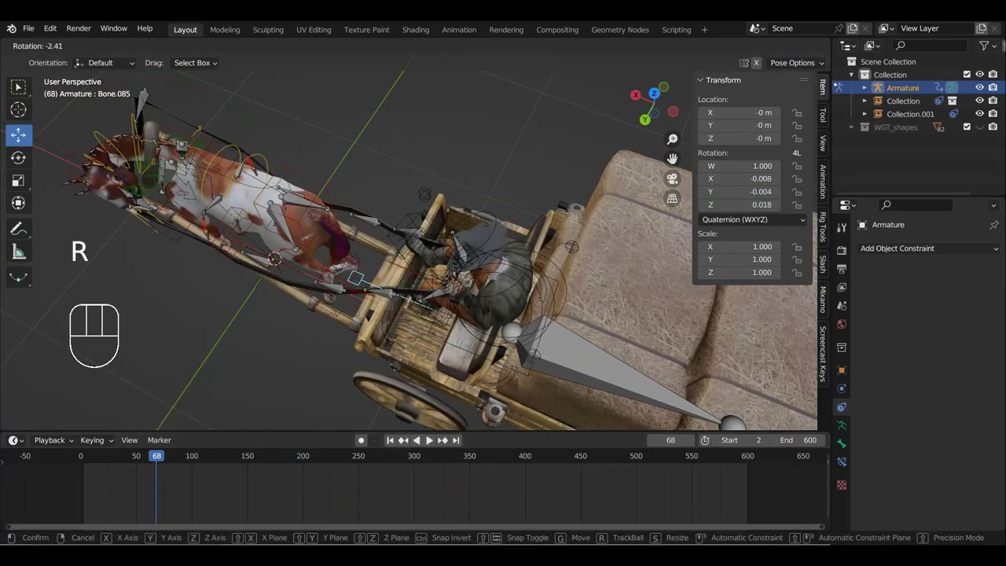
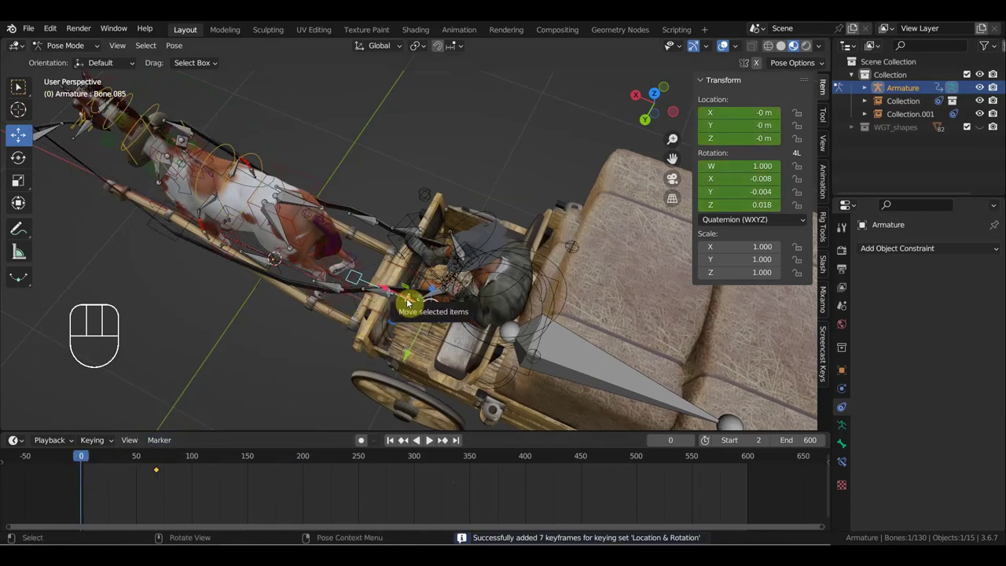
pyautogui.press('alt+g')
pyautogui.press('alt+r')
pyautogui.press('i')
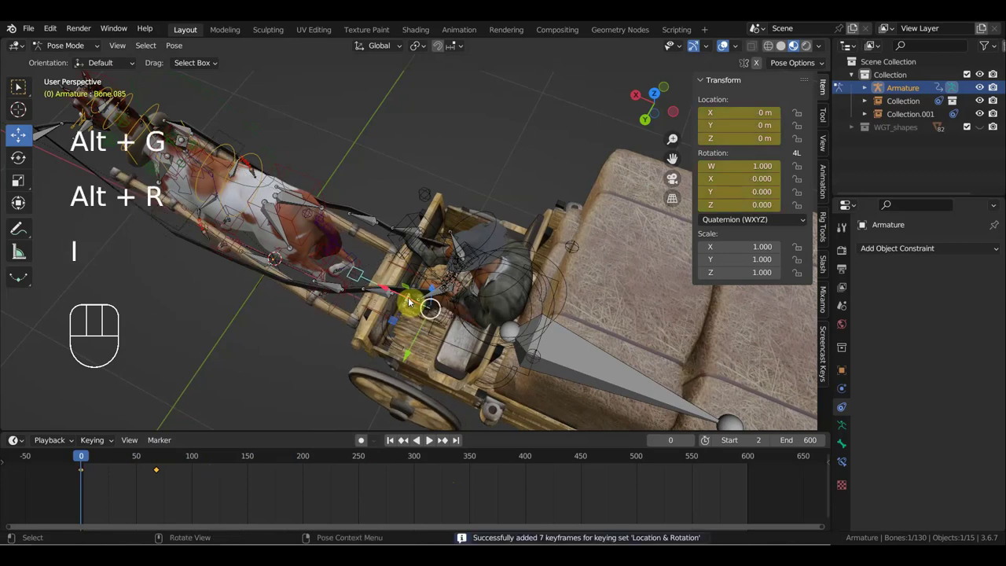
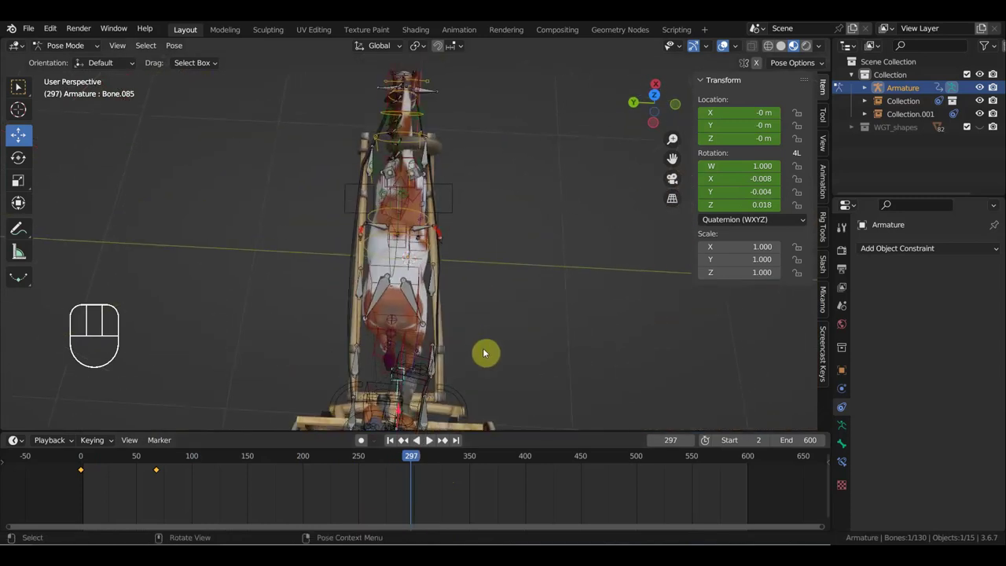
# Step: From top view, adjust the wagon bone's rotation at frame 131 and key it
pyautogui.press('KP_7')
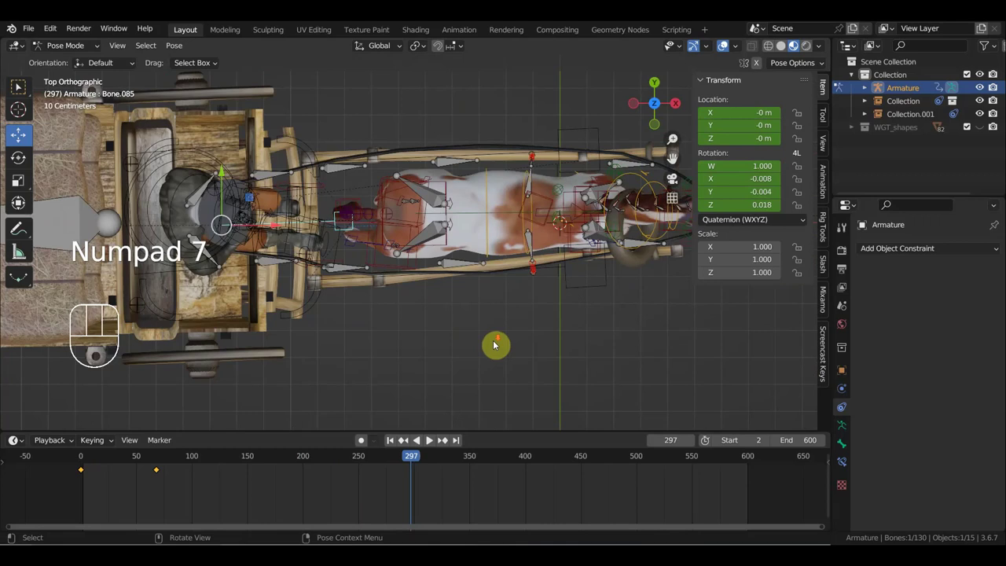
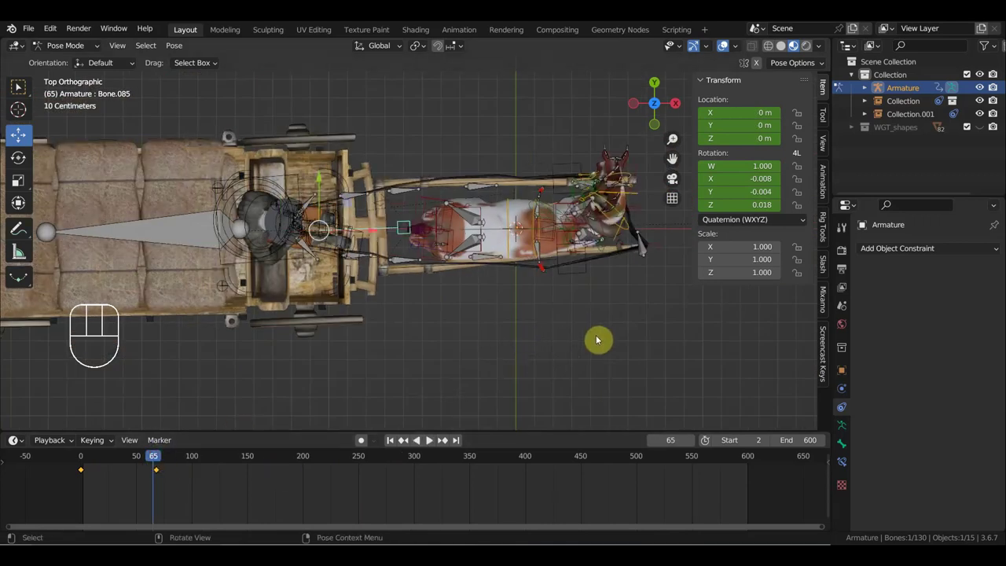
pyautogui.click(229, 460)
pyautogui.press('r')
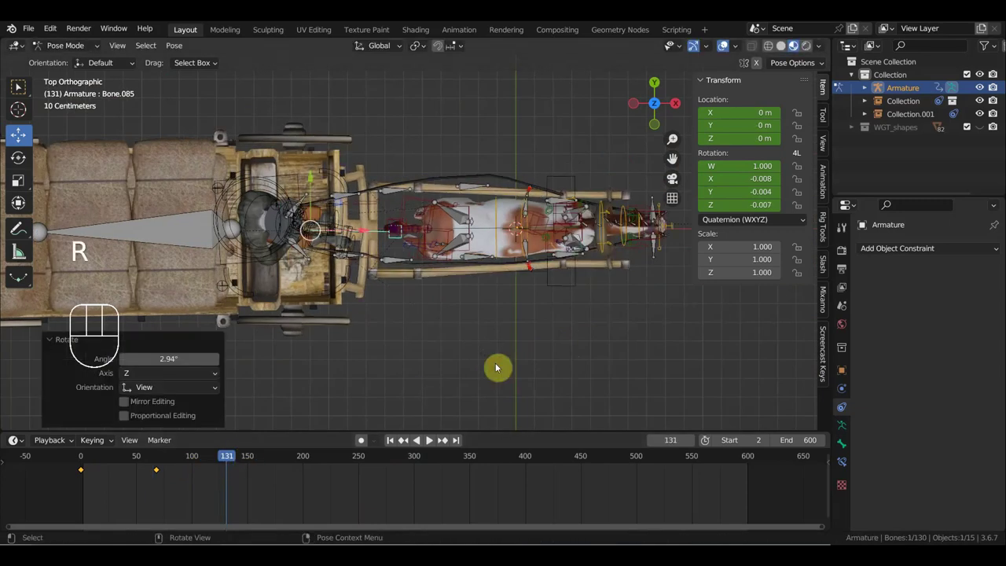
pyautogui.press('i')
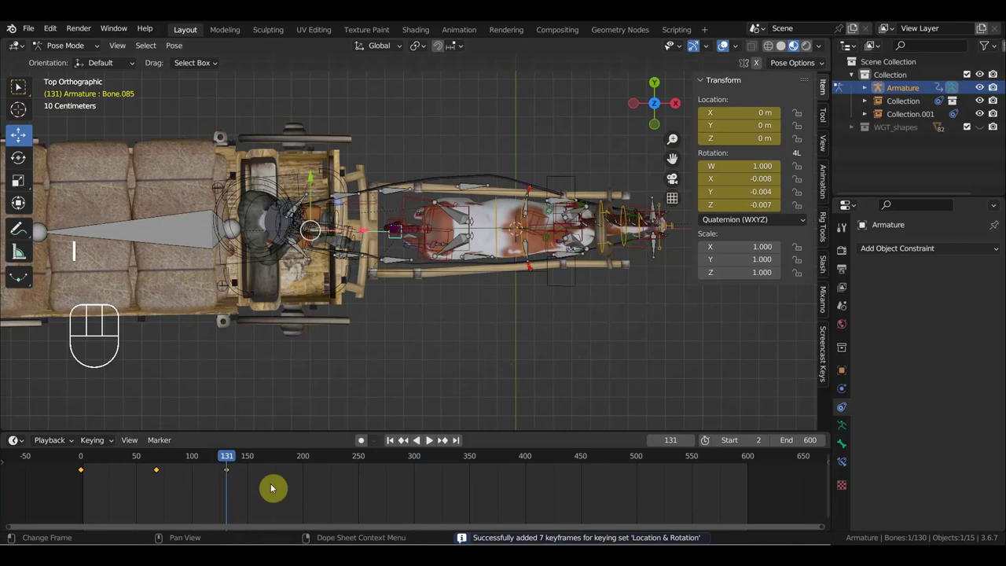
pyautogui.moveTo(219, 462); pyautogui.dragTo(496, 491)
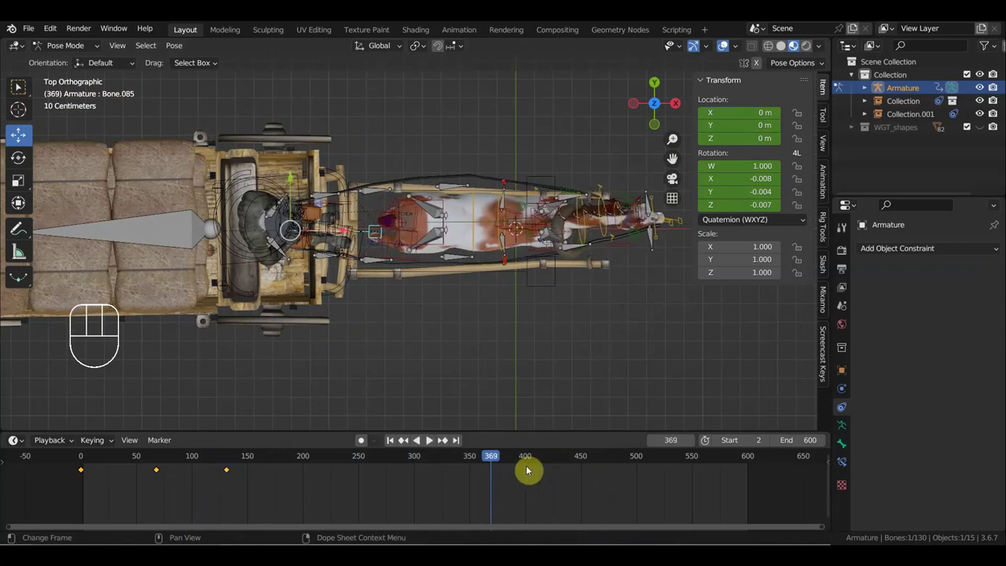
# Step: Select the torus object and key its location and rotation
pyautogui.moveTo(476, 369); pyautogui.dragTo(379, 382)
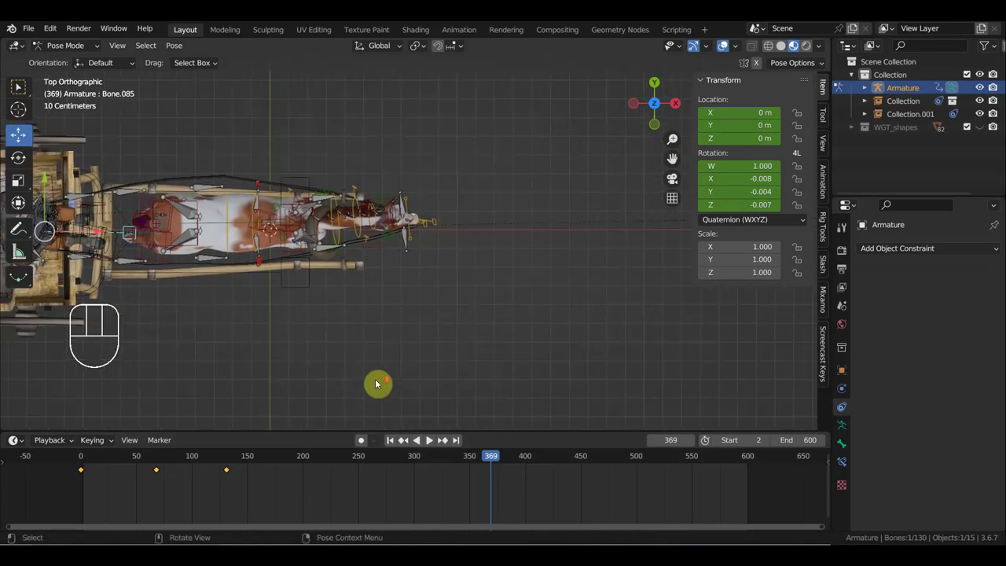
pyautogui.moveTo(414, 369); pyautogui.dragTo(446, 366)
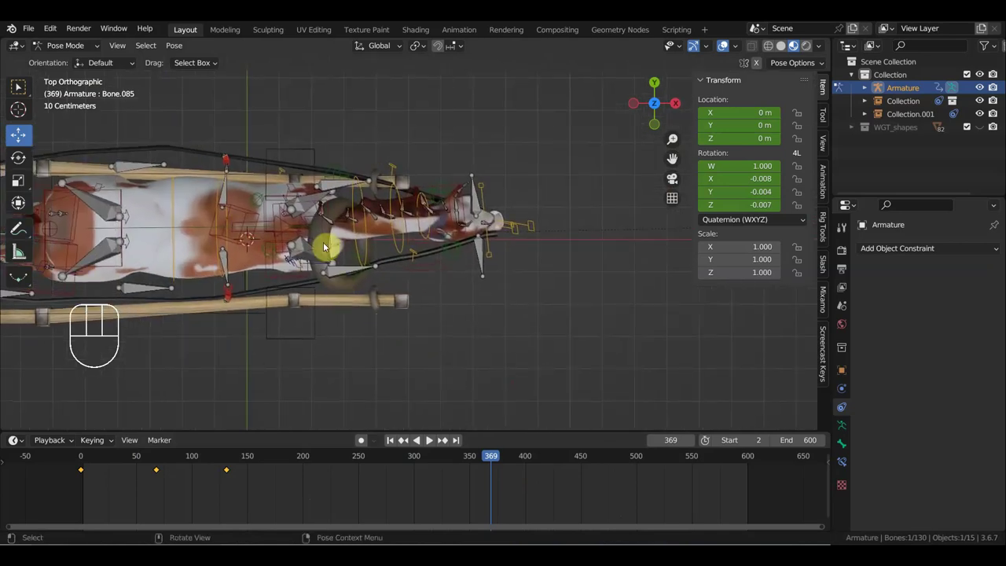
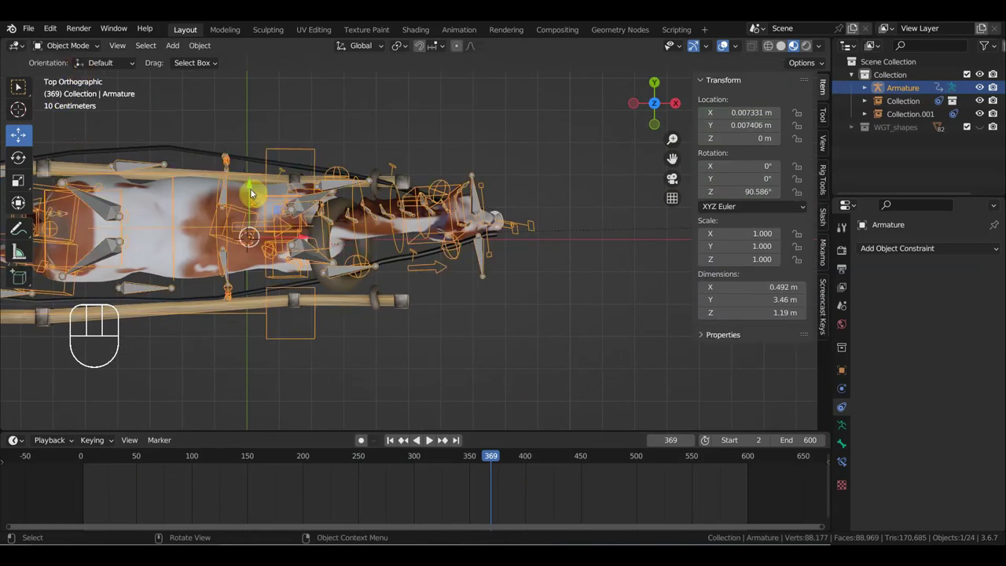
pyautogui.click(342, 207)
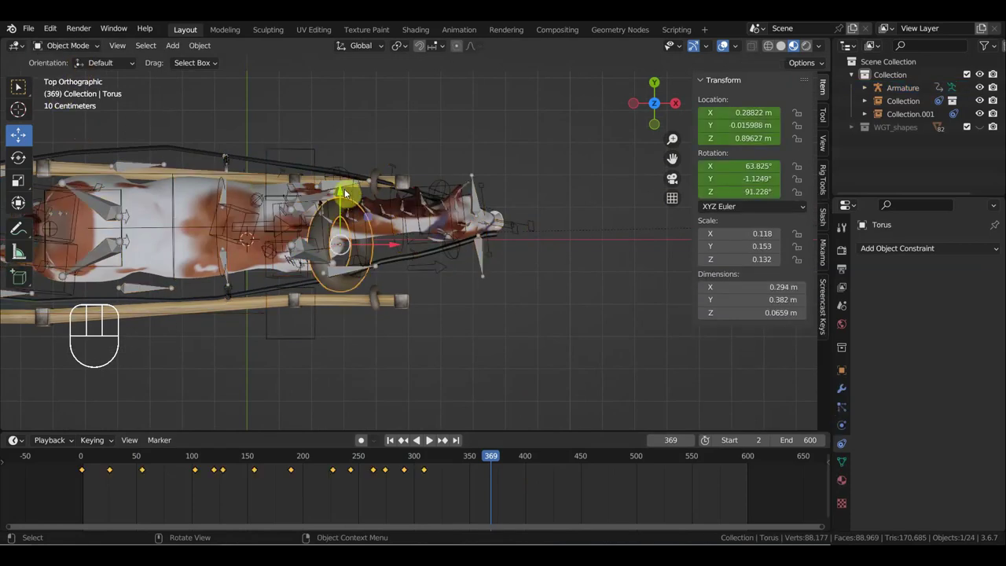
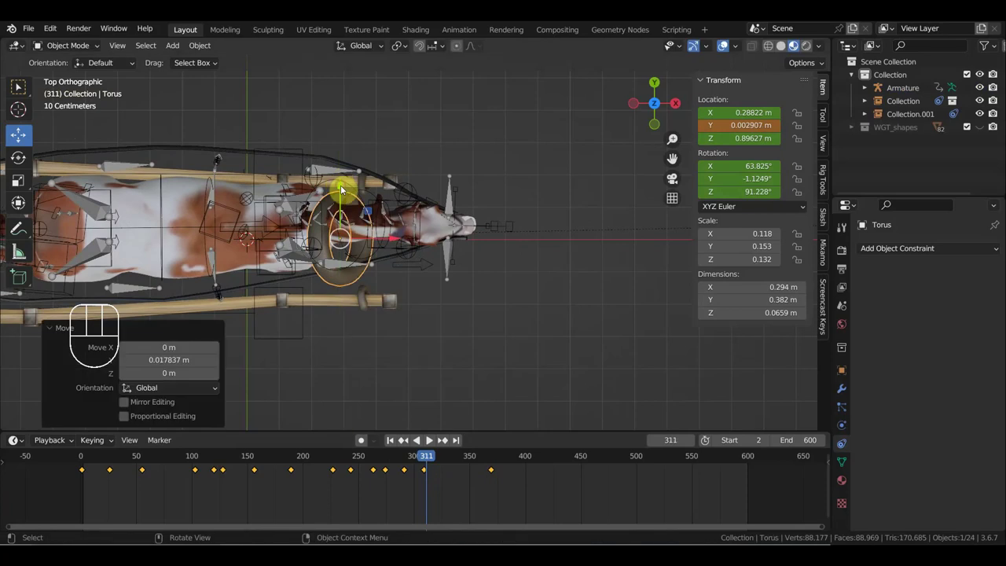
pyautogui.press('i')
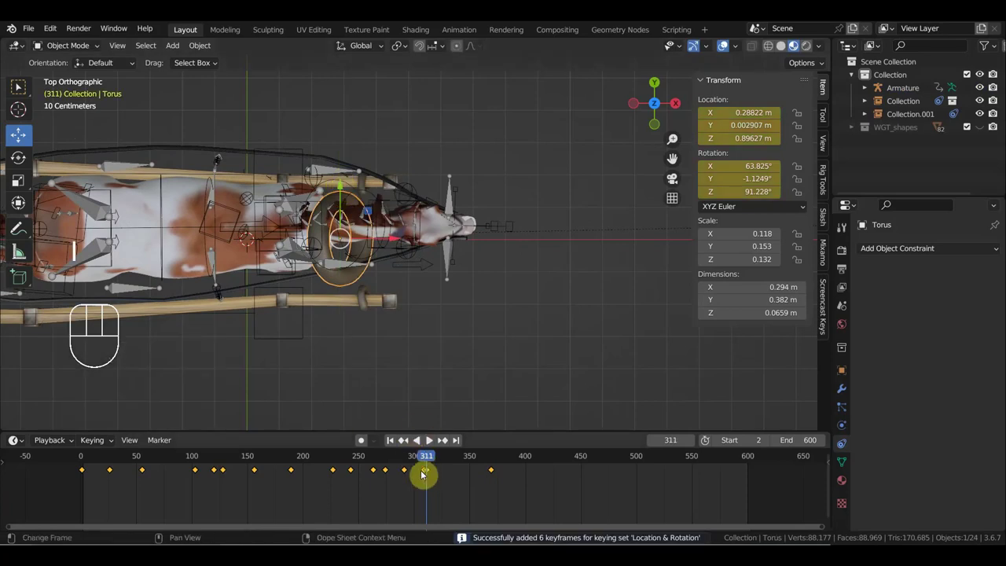
pyautogui.click(428, 460)
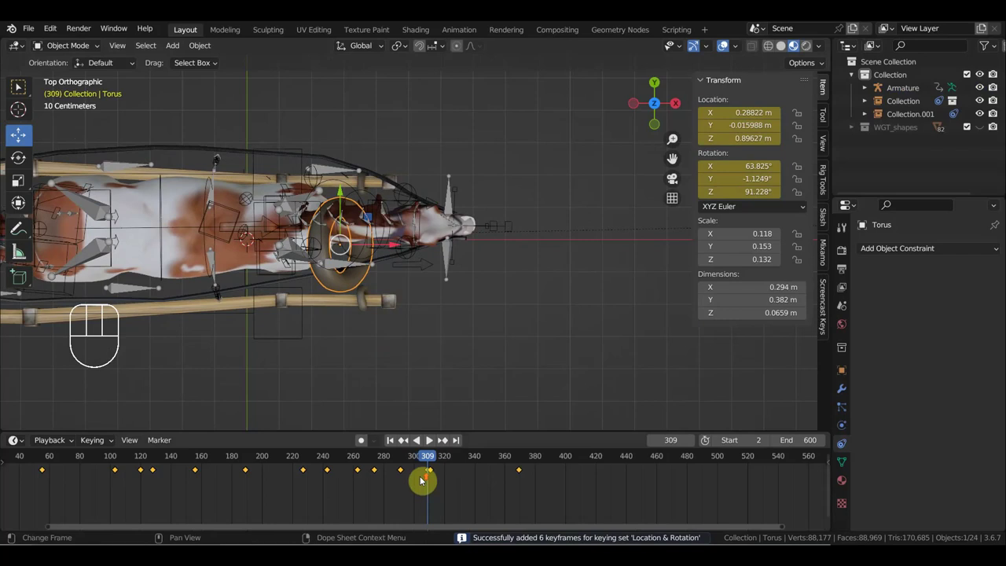
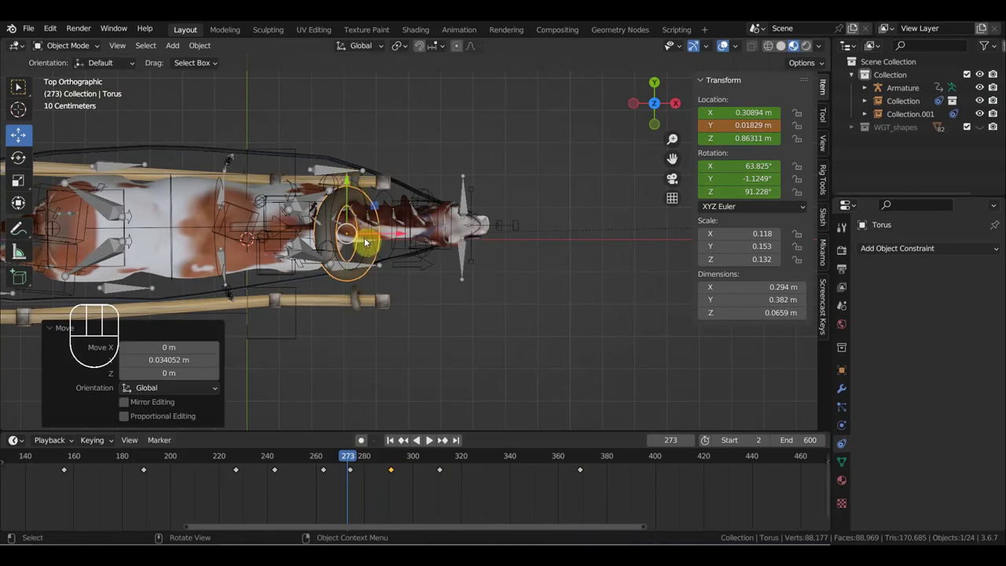
# Step: Delete several unwanted torus keyframes from the timeline
pyautogui.click(354, 473)
pyautogui.click(352, 471)
pyautogui.click(354, 471)
pyautogui.click(331, 472)
pyautogui.press('Delete')
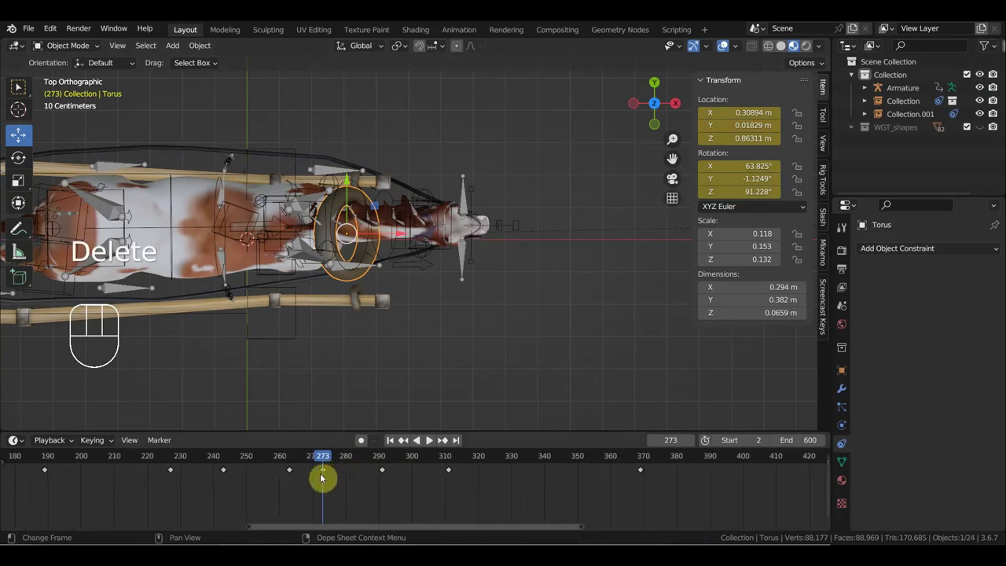
# Step: Re-key the torus's location and rotation at frame 190
pyautogui.moveTo(338, 465); pyautogui.dragTo(279, 414)
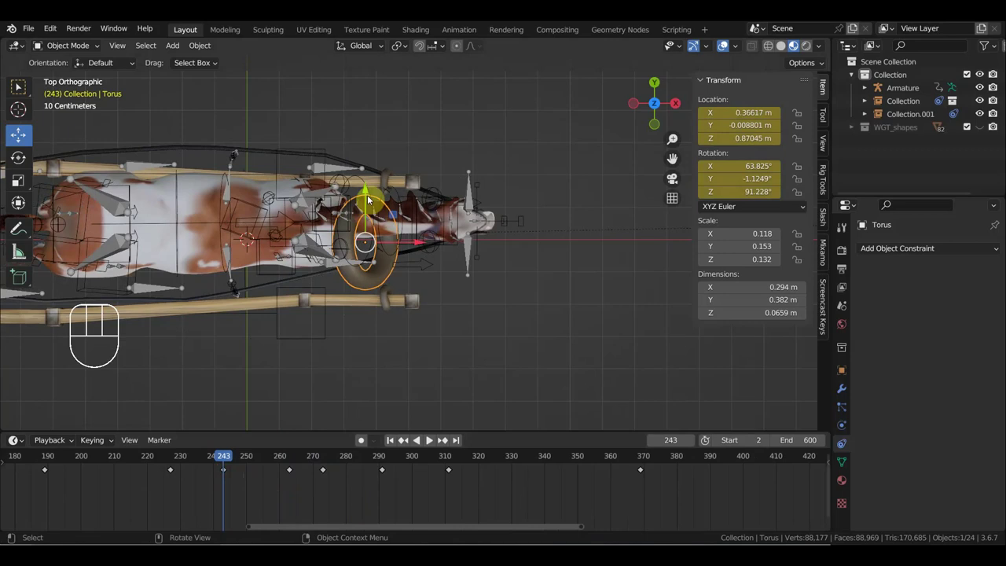
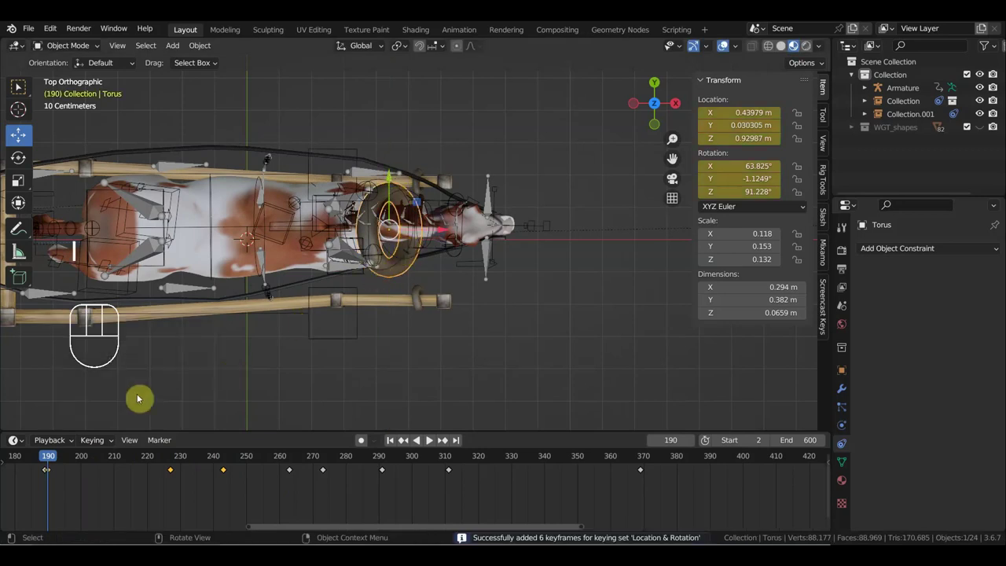
pyautogui.click(46, 469)
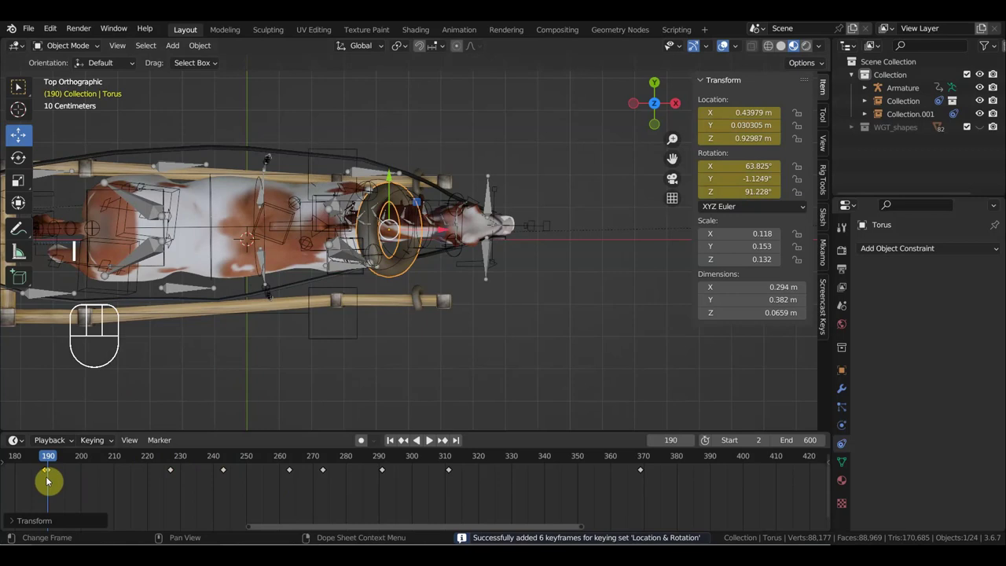
pyautogui.press('BackSpace')
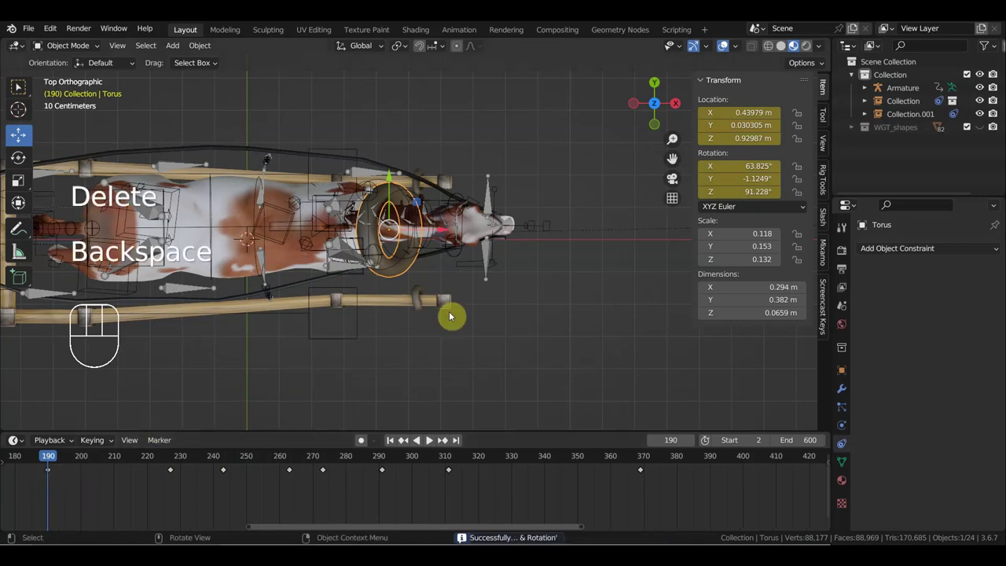
# Step: Select the armature, switch it into Pose Mode and slightly rotate Bone.087
pyautogui.moveTo(500, 300); pyautogui.dragTo(561, 299)
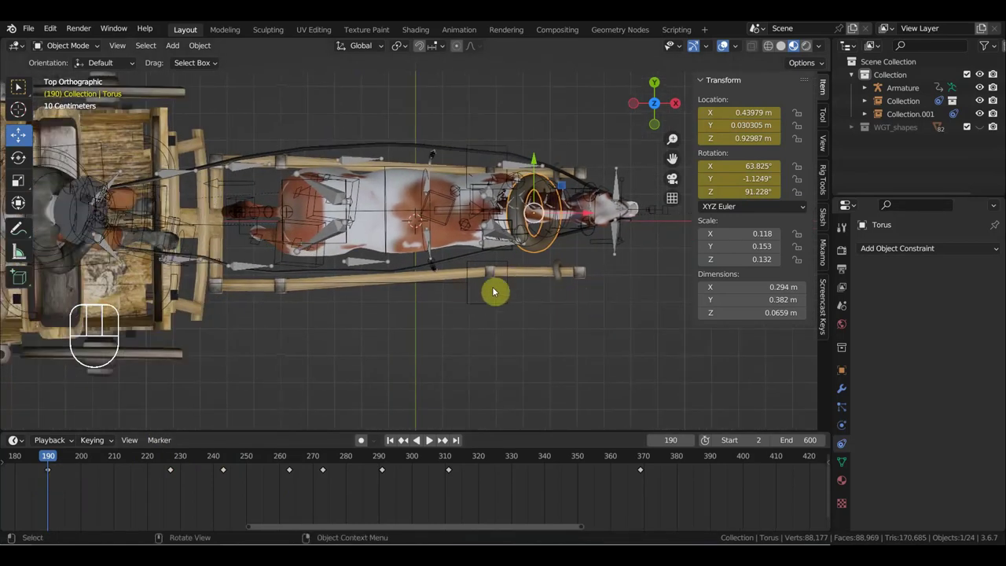
pyautogui.click(511, 292)
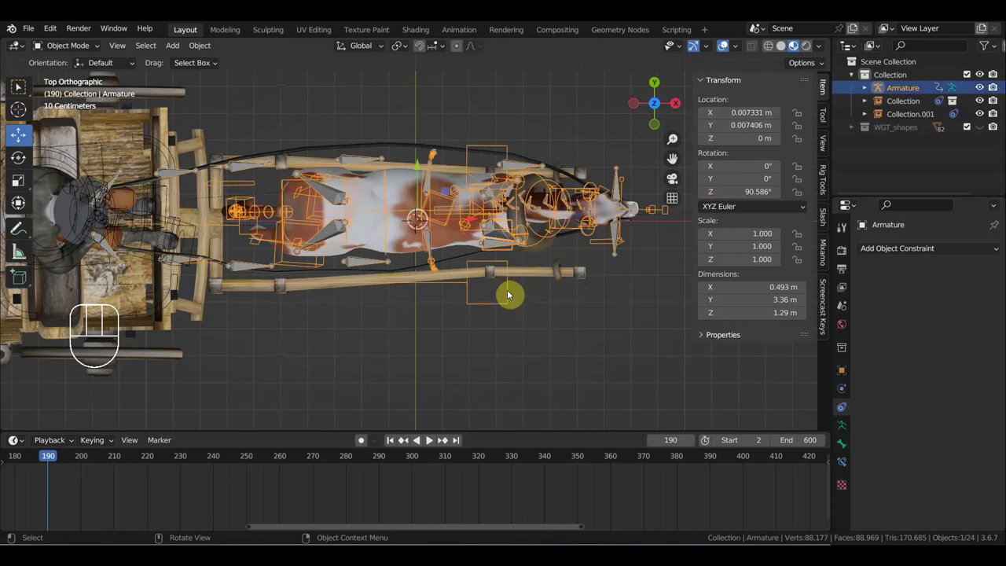
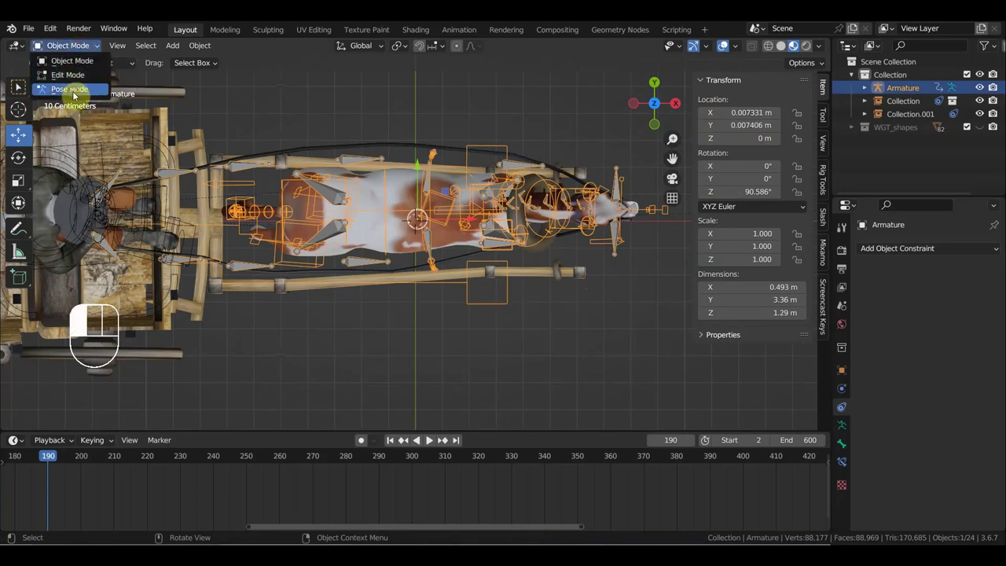
pyautogui.click(510, 299)
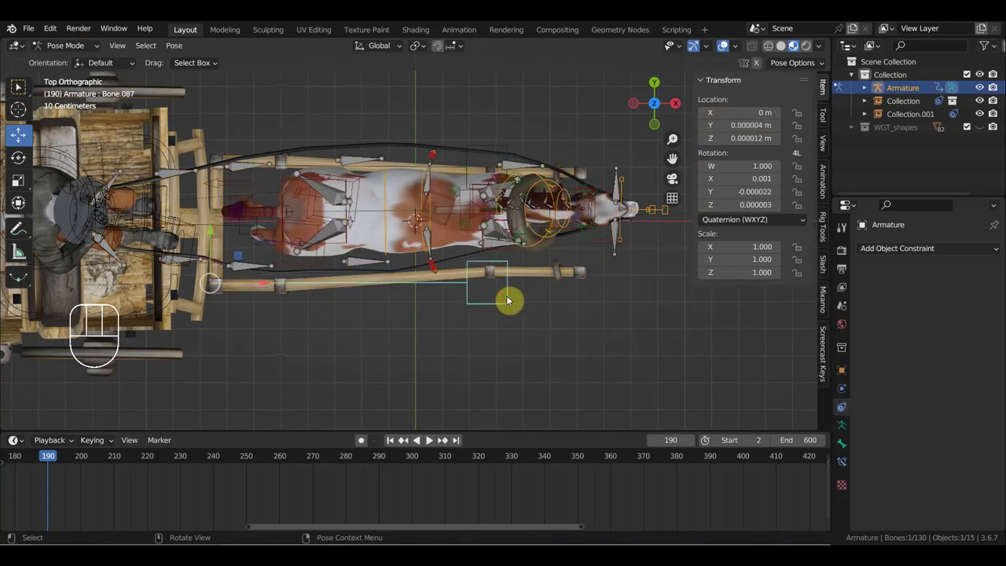
pyautogui.press('r')
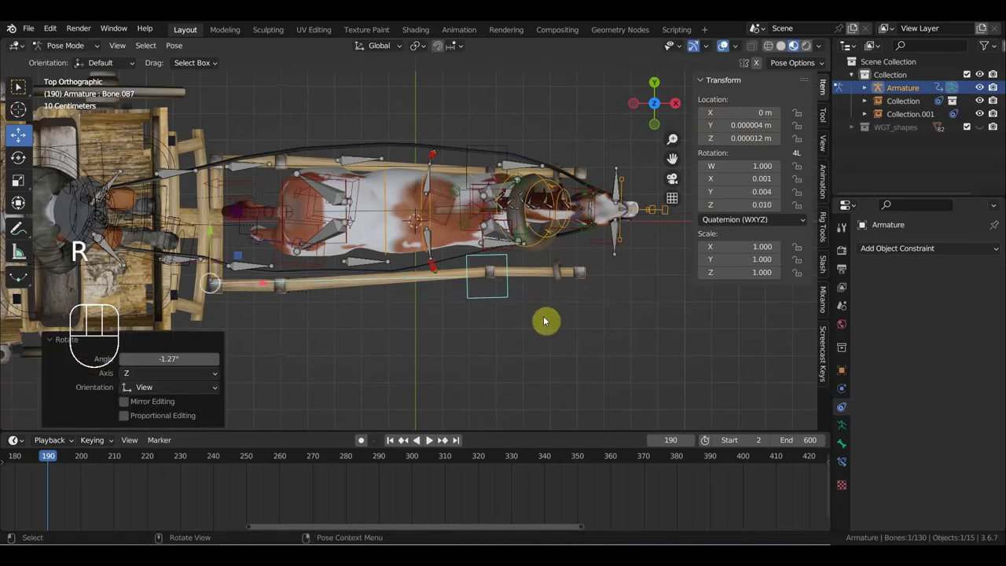
# Step: Orbit around the horse and over to the wagon to frame the seated cowboy and front wheel
pyautogui.moveTo(541, 308); pyautogui.dragTo(498, 298)
pyautogui.middleClick(508, 207)
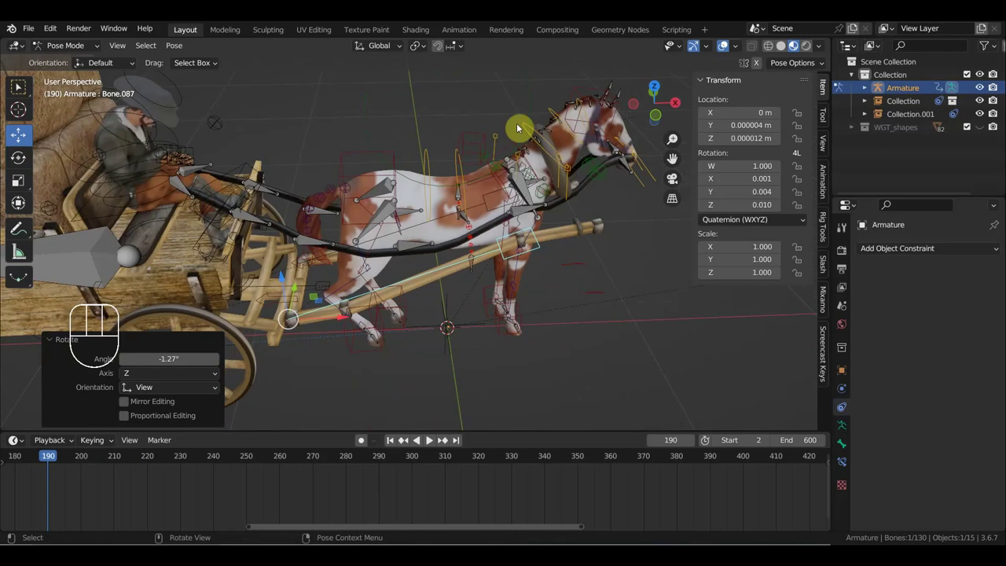
pyautogui.moveTo(484, 211); pyautogui.dragTo(526, 176)
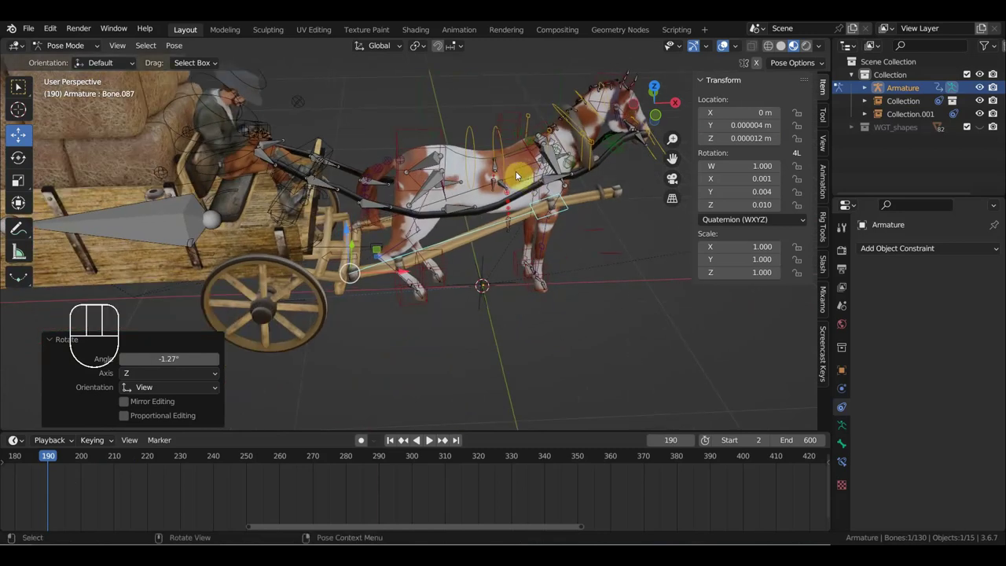
pyautogui.moveTo(405, 209); pyautogui.dragTo(256, 181)
pyautogui.moveTo(408, 215); pyautogui.dragTo(361, 193)
pyautogui.moveTo(394, 174); pyautogui.dragTo(387, 177)
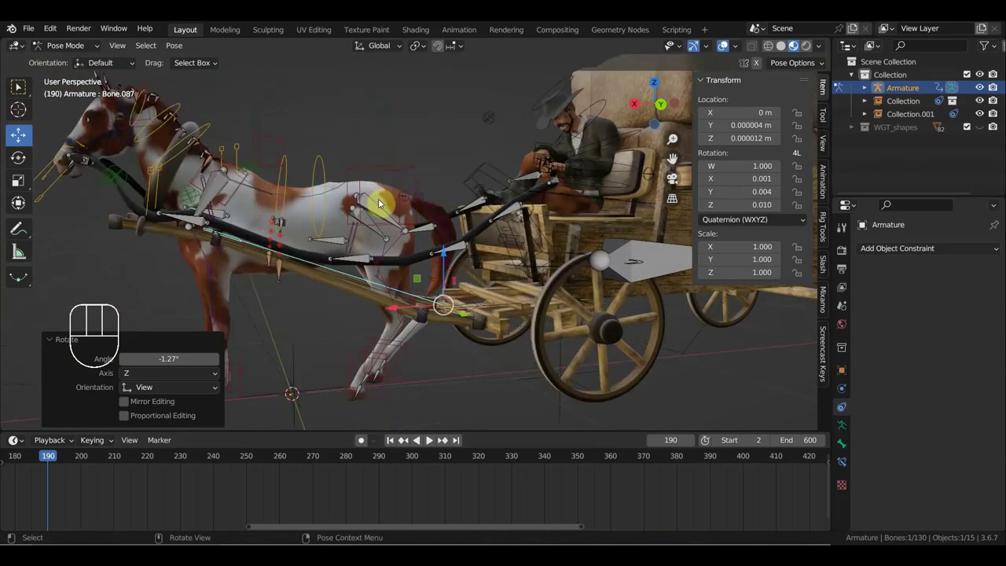
pyautogui.moveTo(435, 269); pyautogui.dragTo(449, 319)
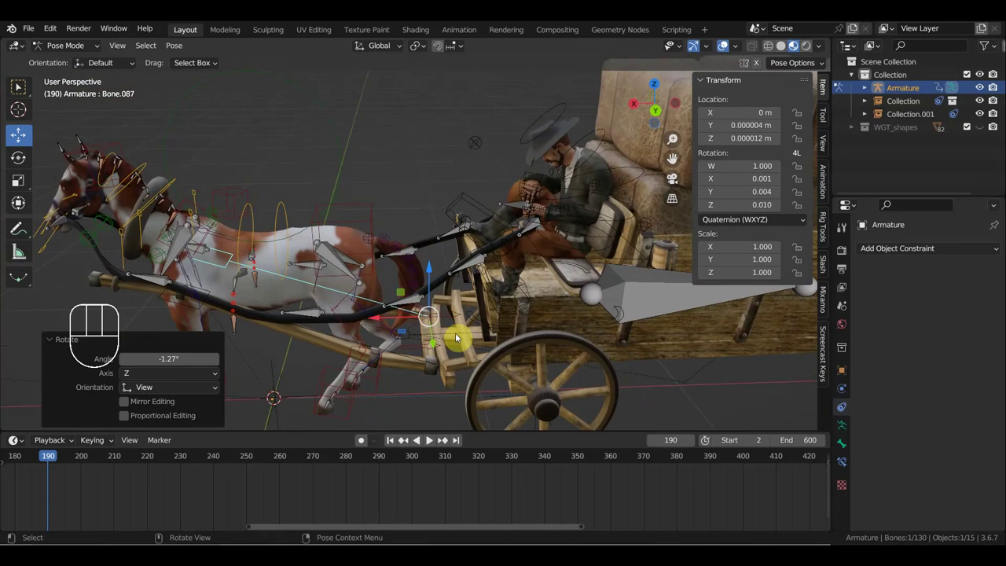
pyautogui.moveTo(485, 328); pyautogui.dragTo(401, 343)
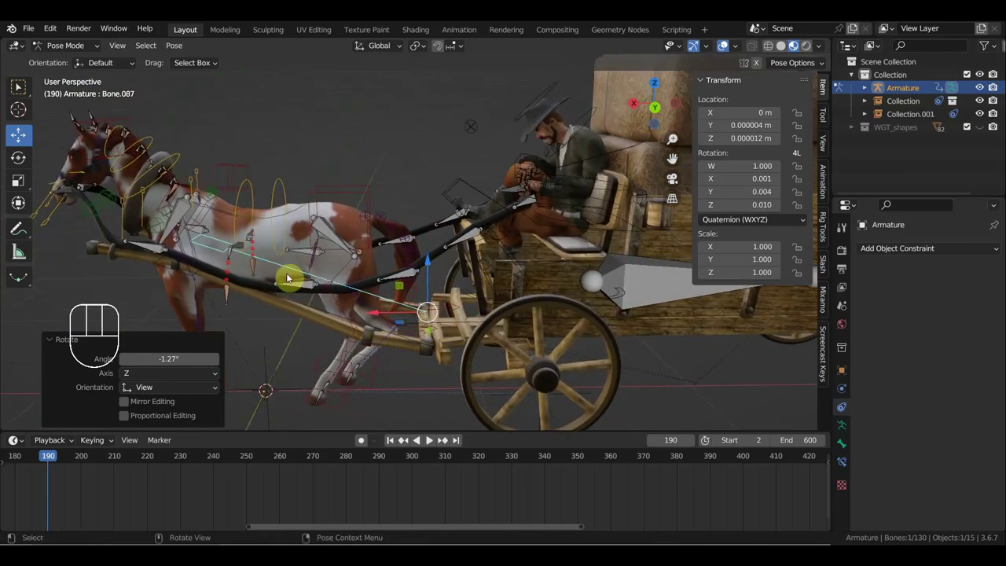
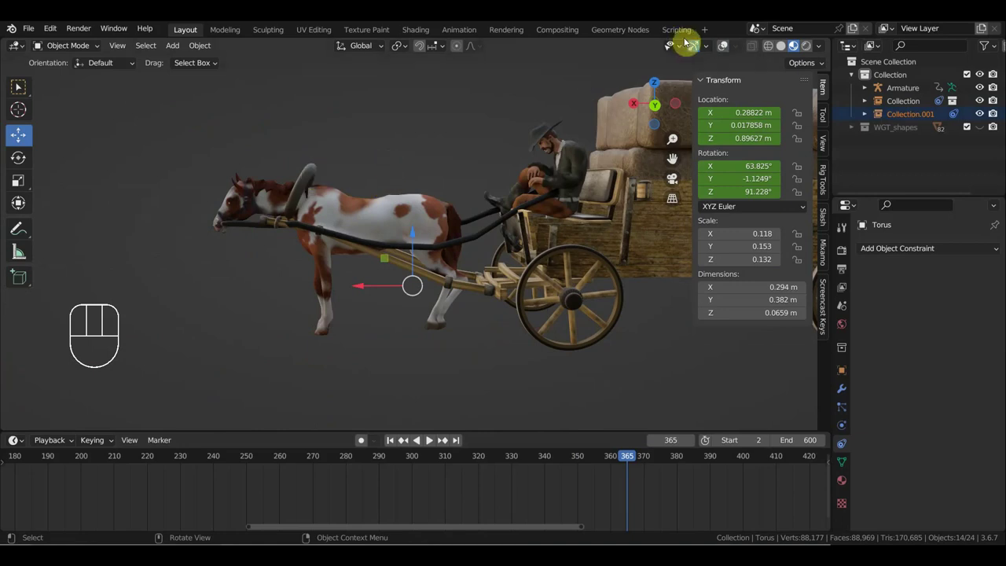
# Step: Select the torus, nudge its position and key Location & Rotation around frame 365
pyautogui.click(725, 48)
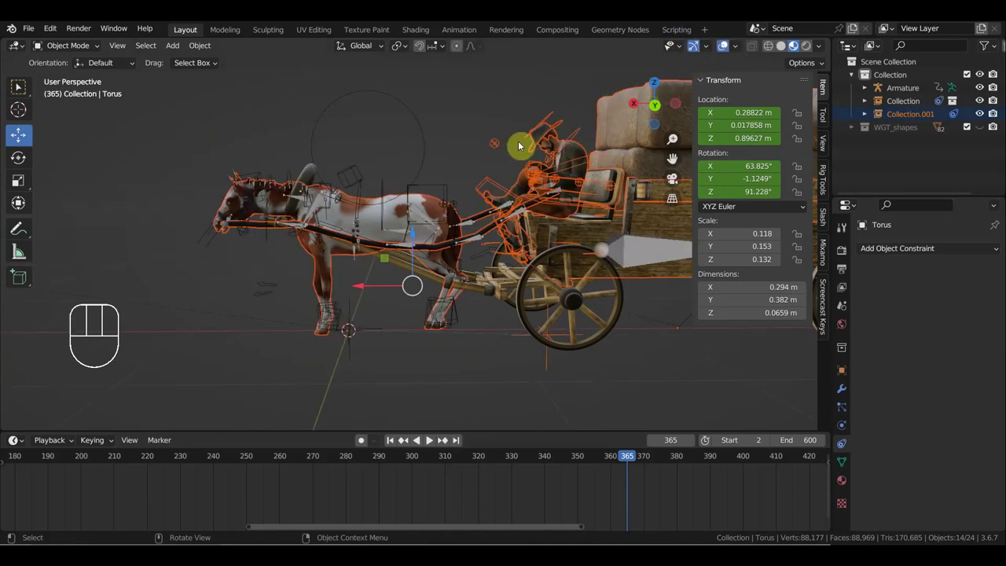
pyautogui.press('ctrl+z')
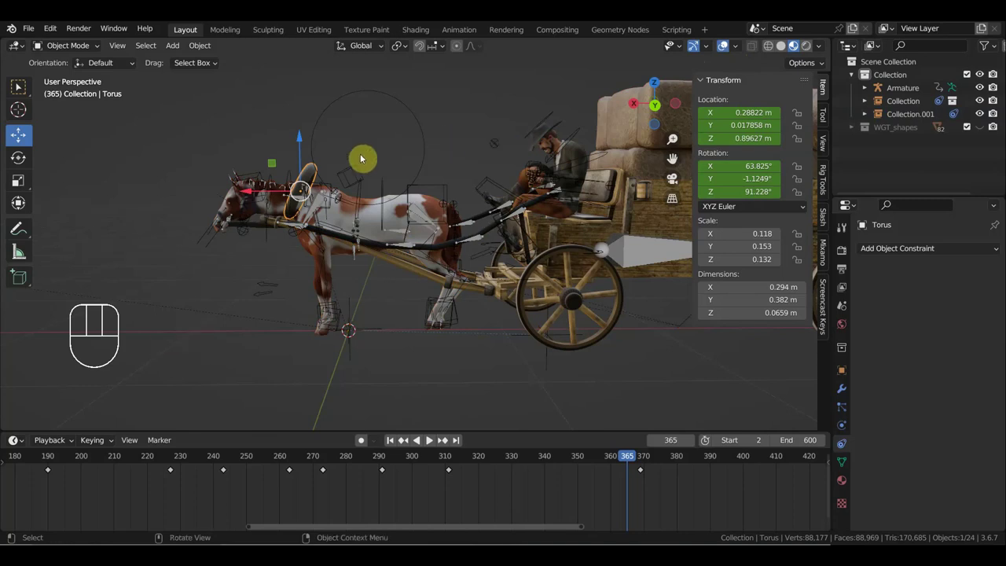
pyautogui.press('g')
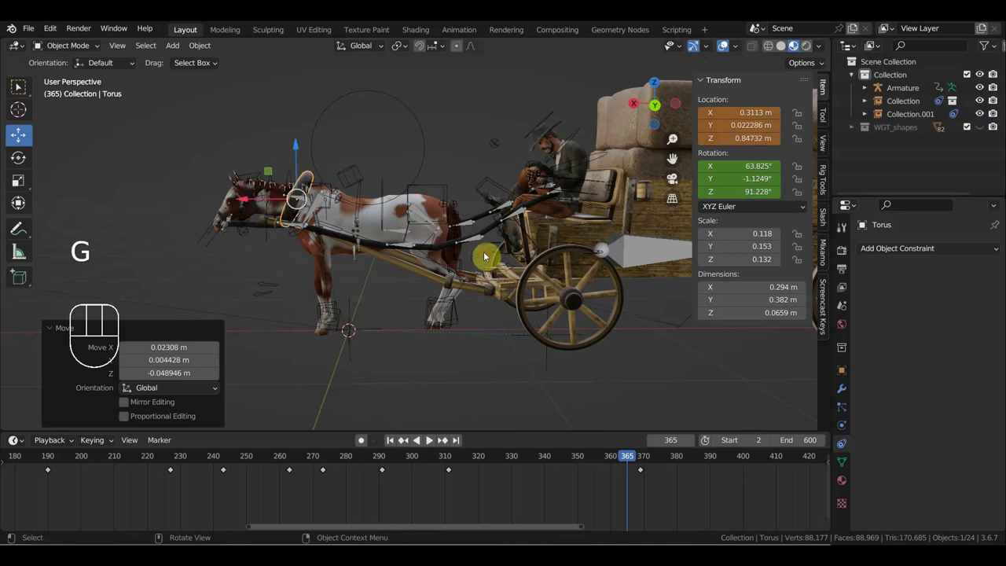
pyautogui.press('i')
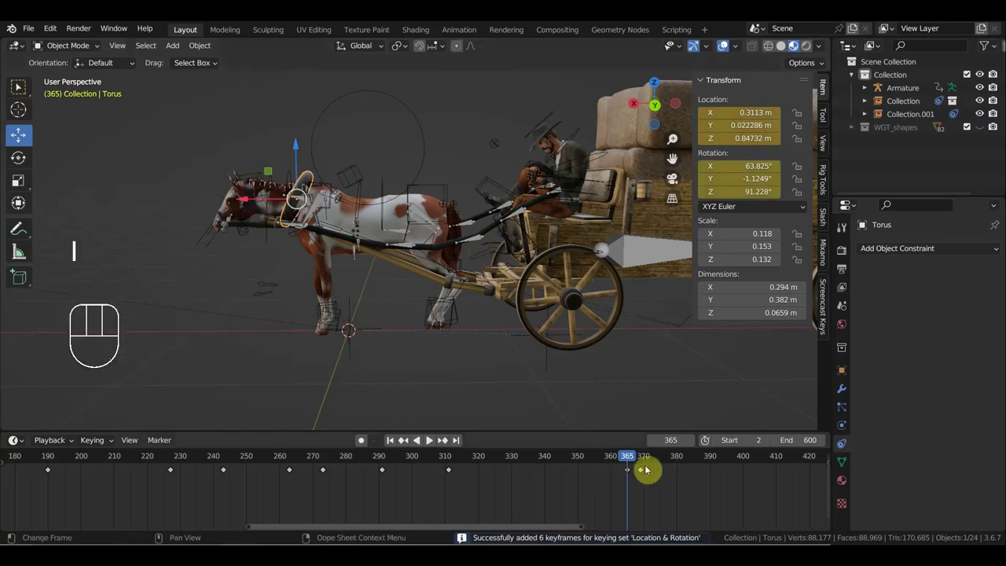
pyautogui.click(645, 461)
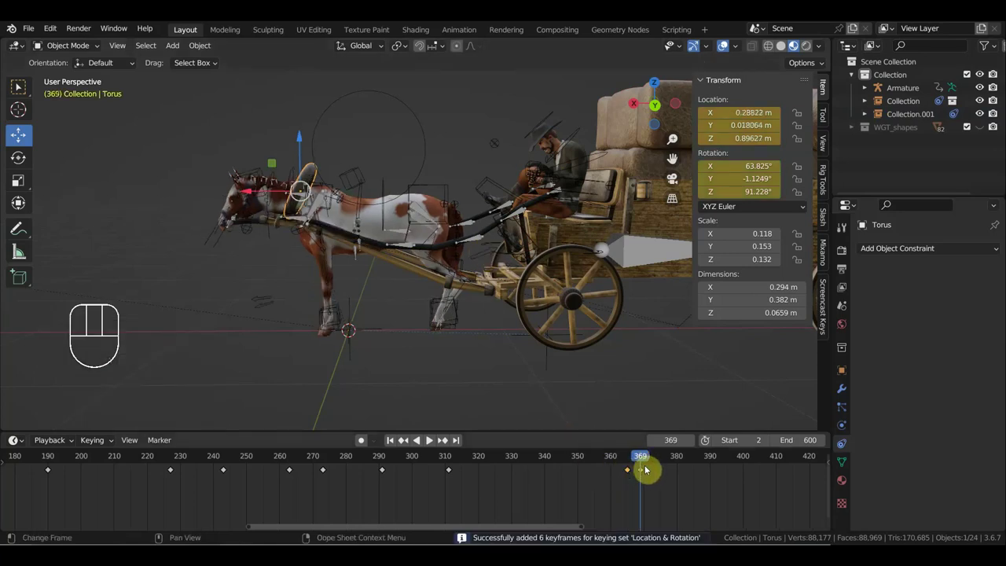
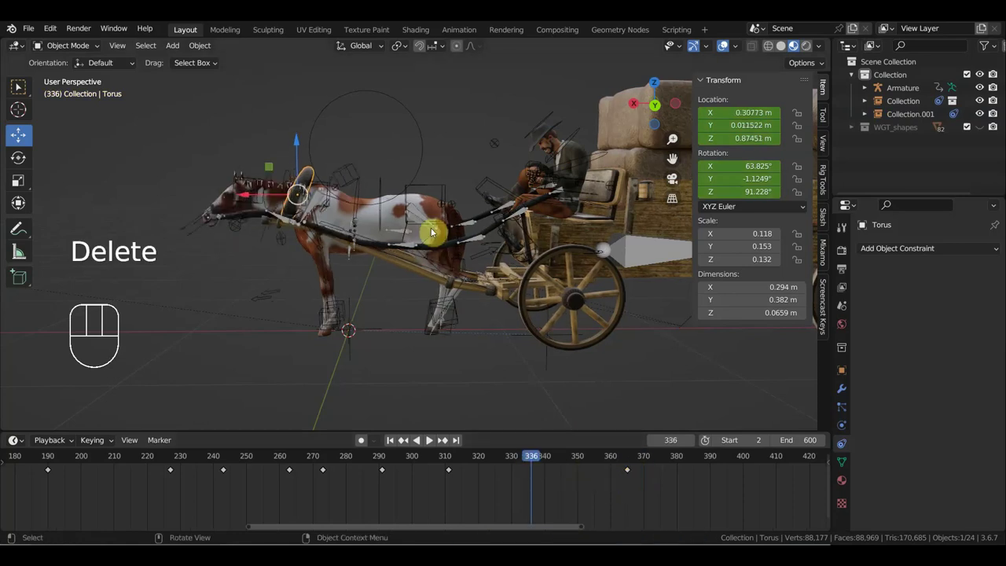
pyautogui.press('g')
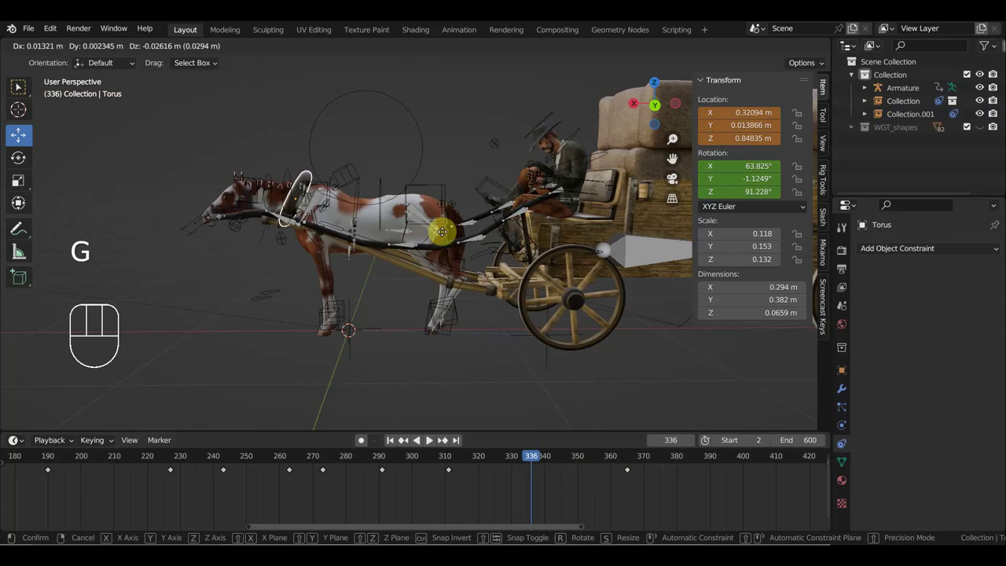
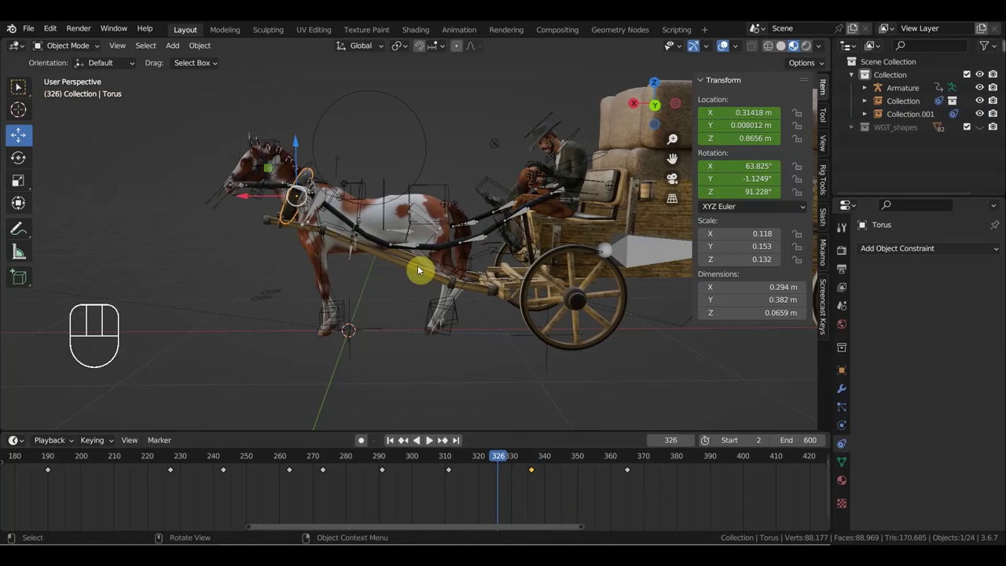
# Step: Shift the torus slightly at frames 326 and 344 and tilt it at 356, keying each change
pyautogui.press('g')
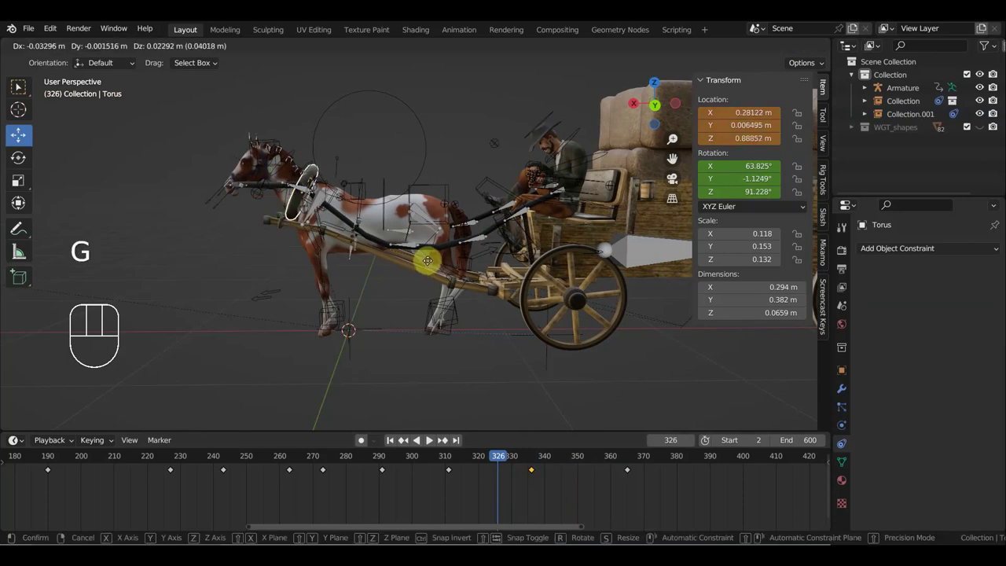
pyautogui.press('g')
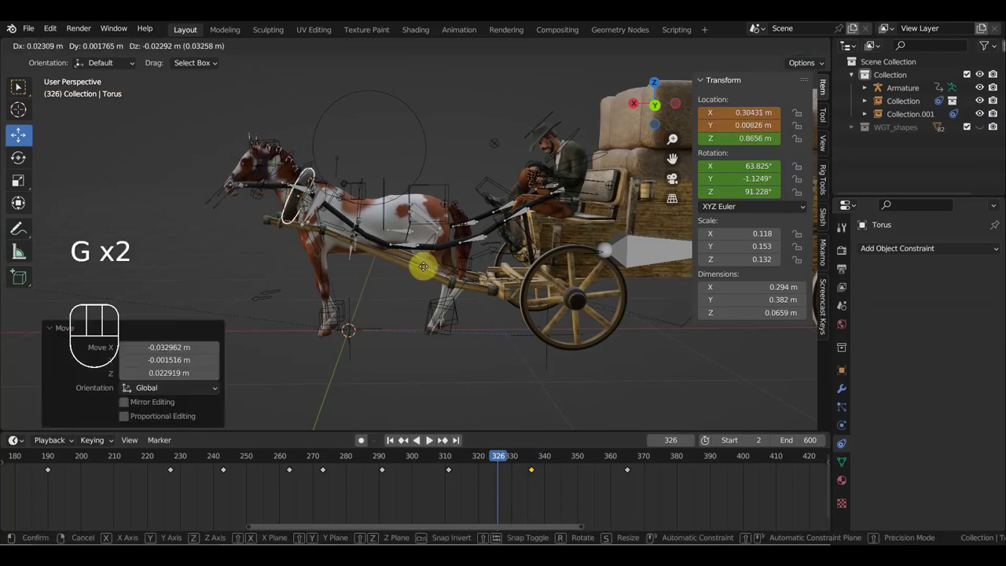
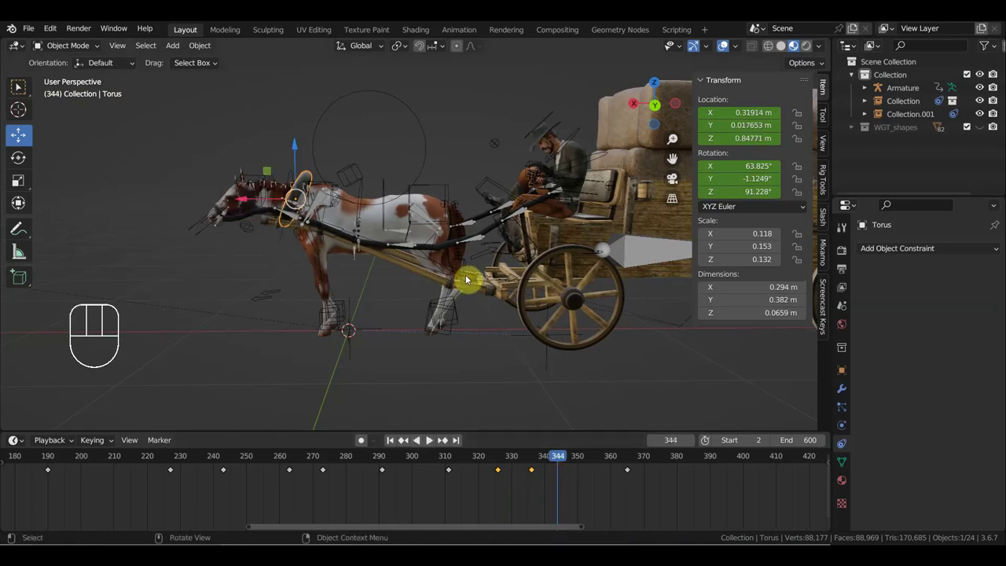
pyautogui.press('g')
pyautogui.press('i')
pyautogui.moveTo(571, 464); pyautogui.dragTo(584, 456)
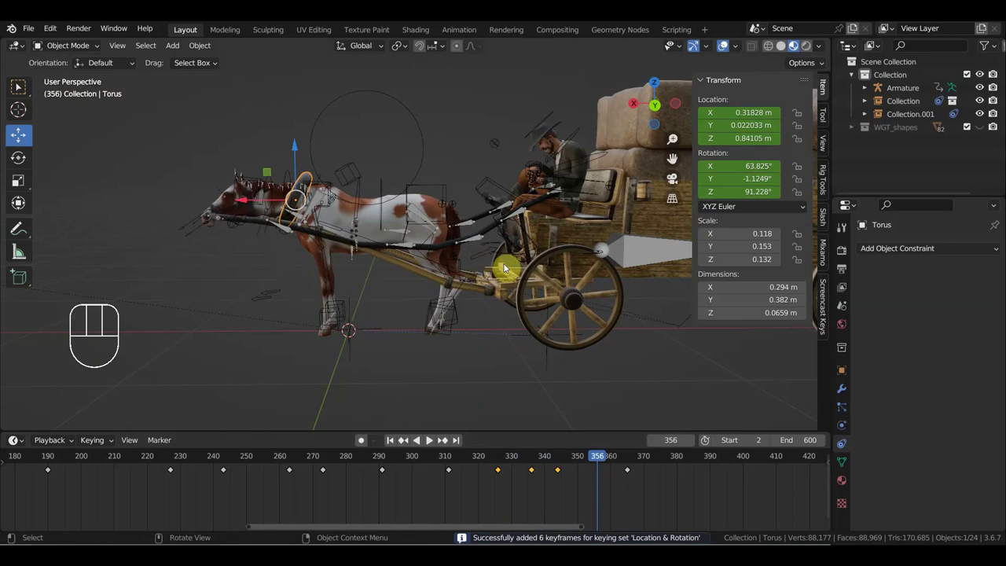
pyautogui.press('r')
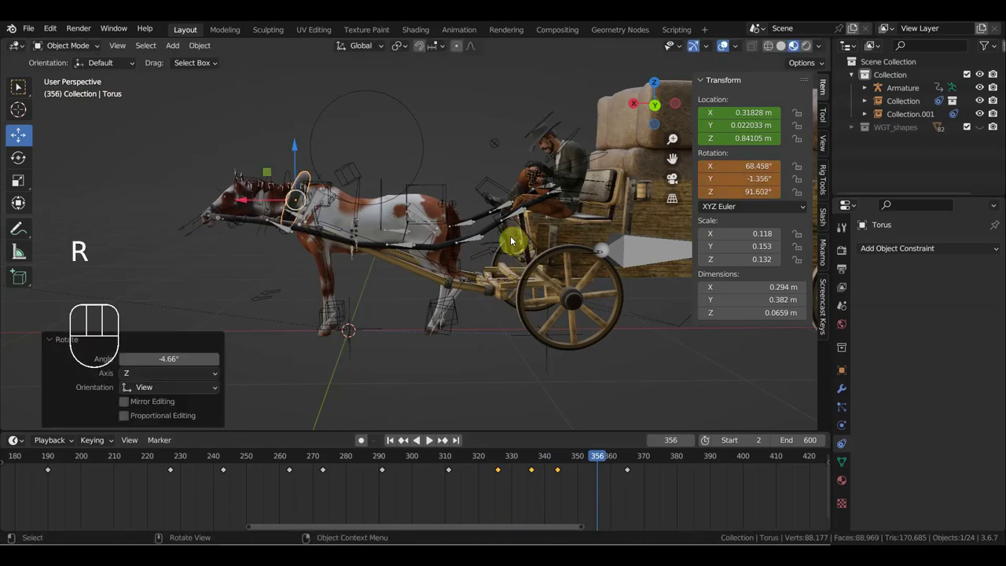
pyautogui.press('i')
# Step: Tilt and key the torus again, then nudge and key its position at frame 379
pyautogui.click(590, 463)
pyautogui.press('r')
pyautogui.press('i')
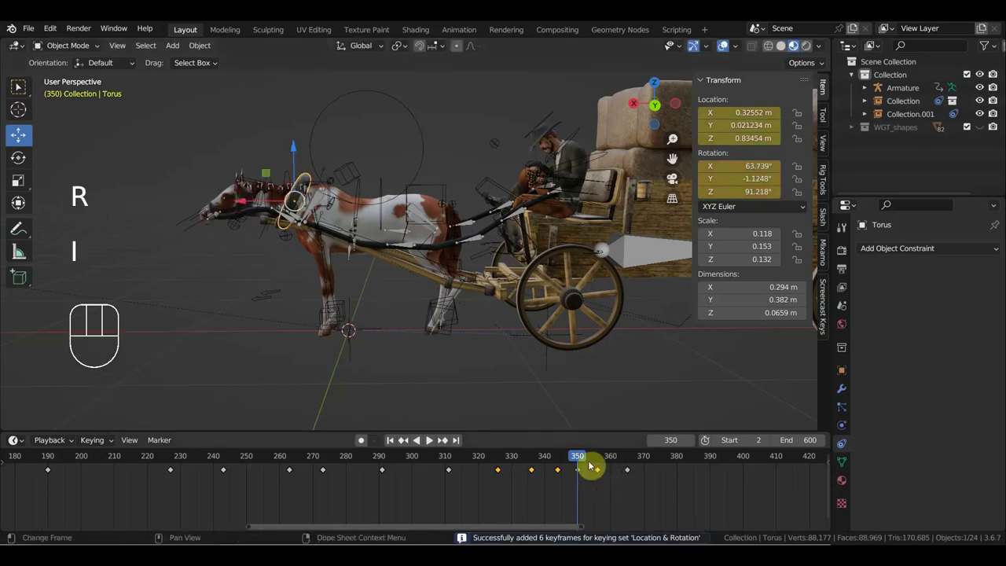
pyautogui.moveTo(598, 461); pyautogui.dragTo(671, 469)
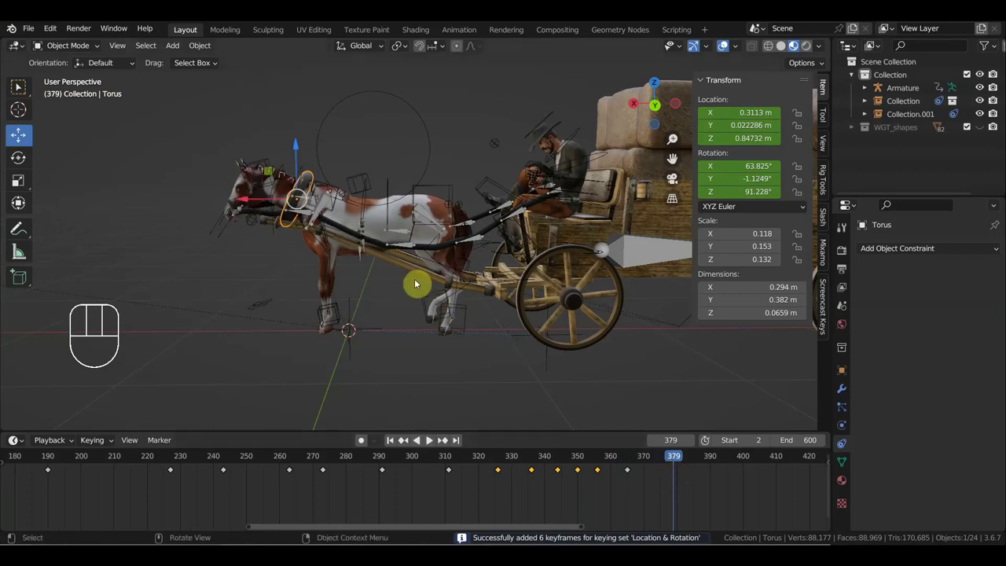
pyautogui.press('g')
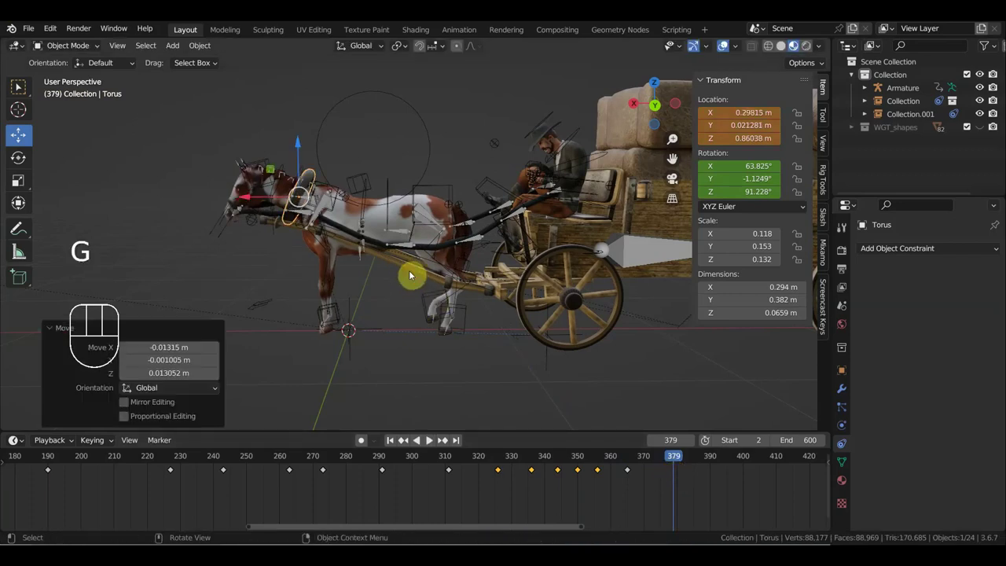
pyautogui.press('i')
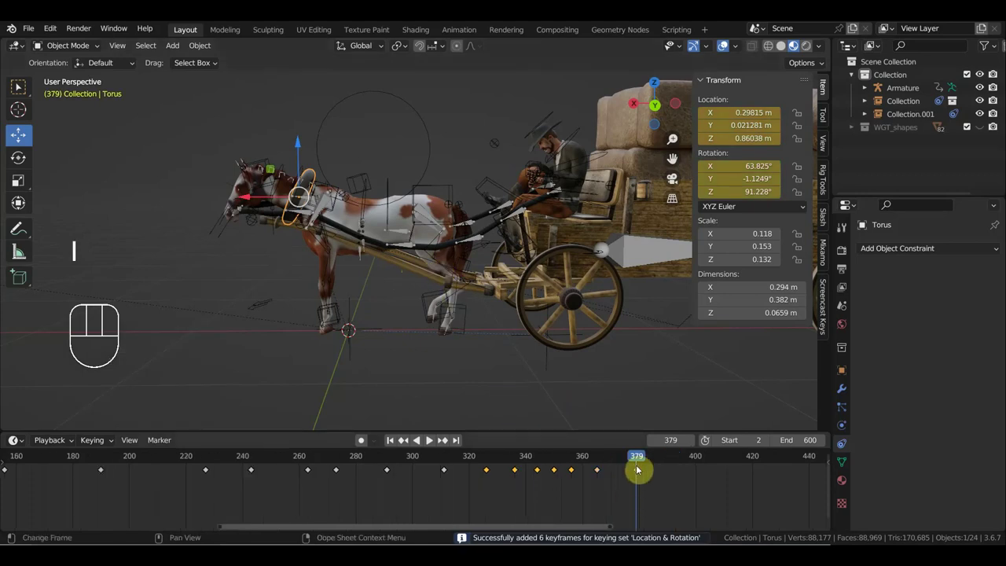
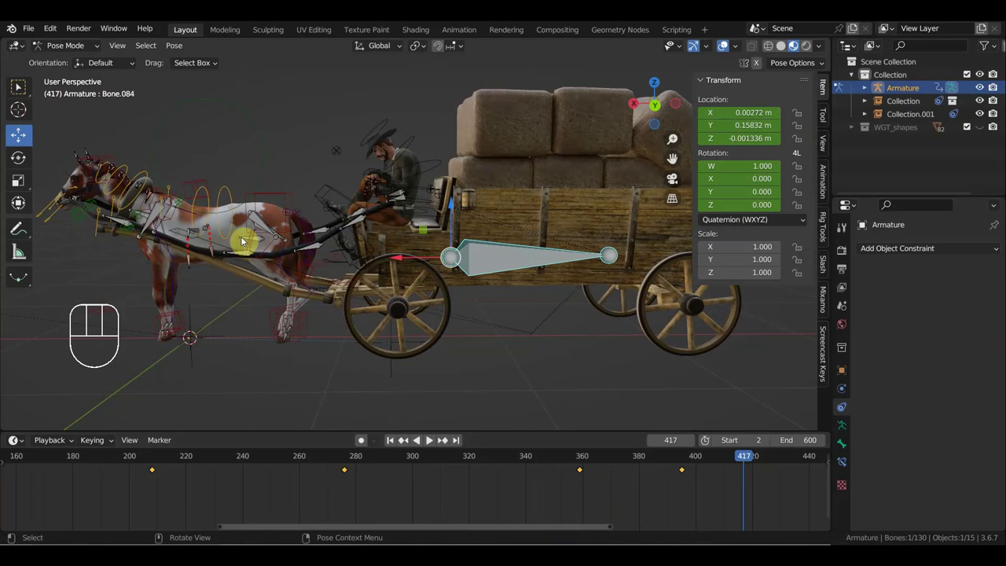
pyautogui.moveTo(75, 47); pyautogui.dragTo(124, 149)
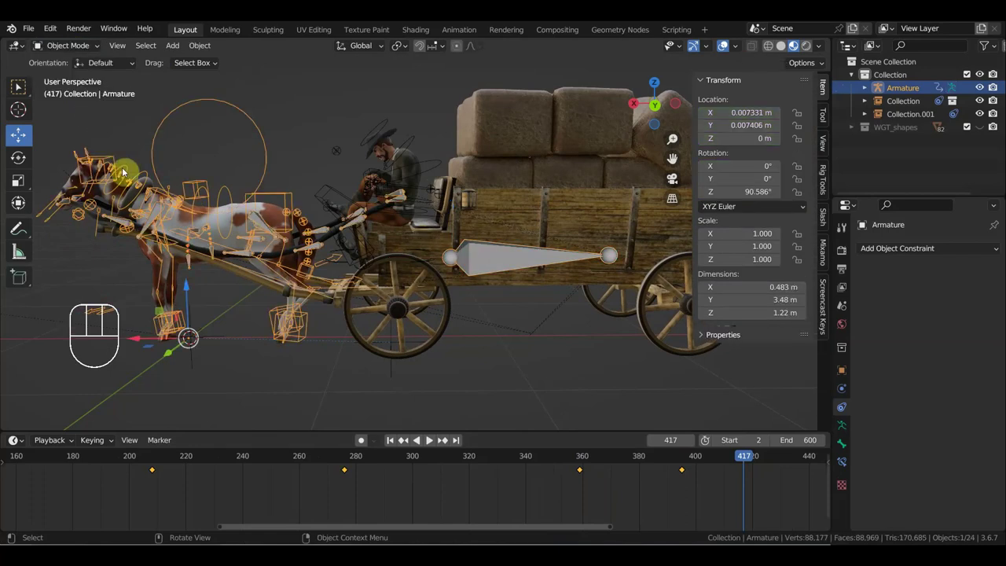
pyautogui.click(156, 182)
pyautogui.moveTo(216, 184); pyautogui.dragTo(318, 187)
pyautogui.click(202, 135)
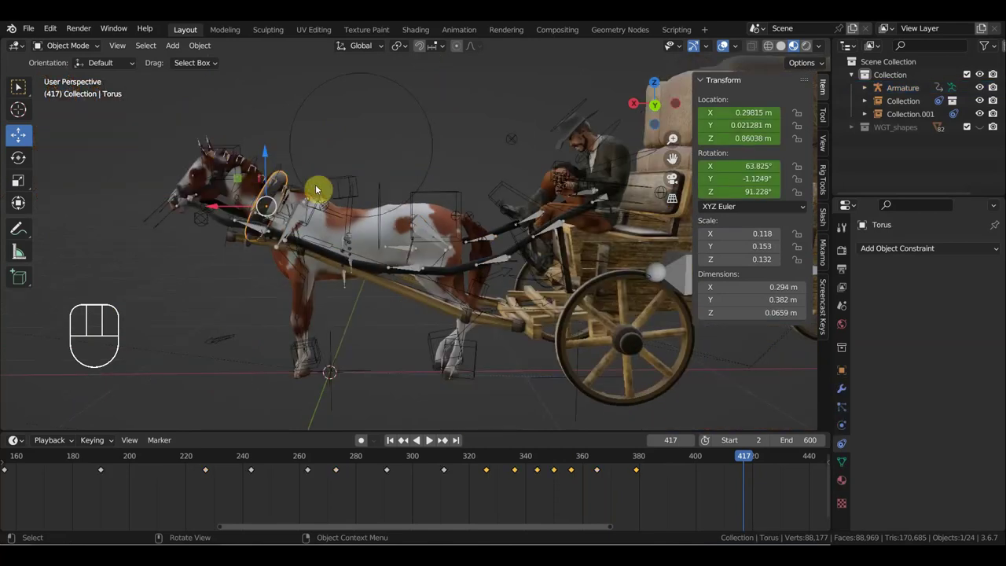
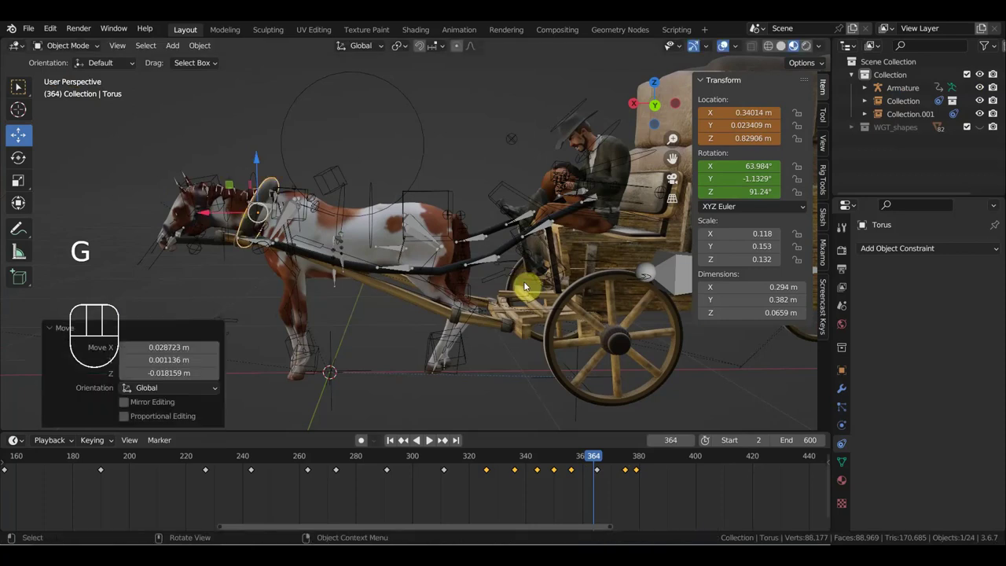
# Step: Rotate the Torus on one axis and key its location and rotation at frame 364
pyautogui.press('i')
pyautogui.press('r')
pyautogui.press('i')
pyautogui.click(601, 471)
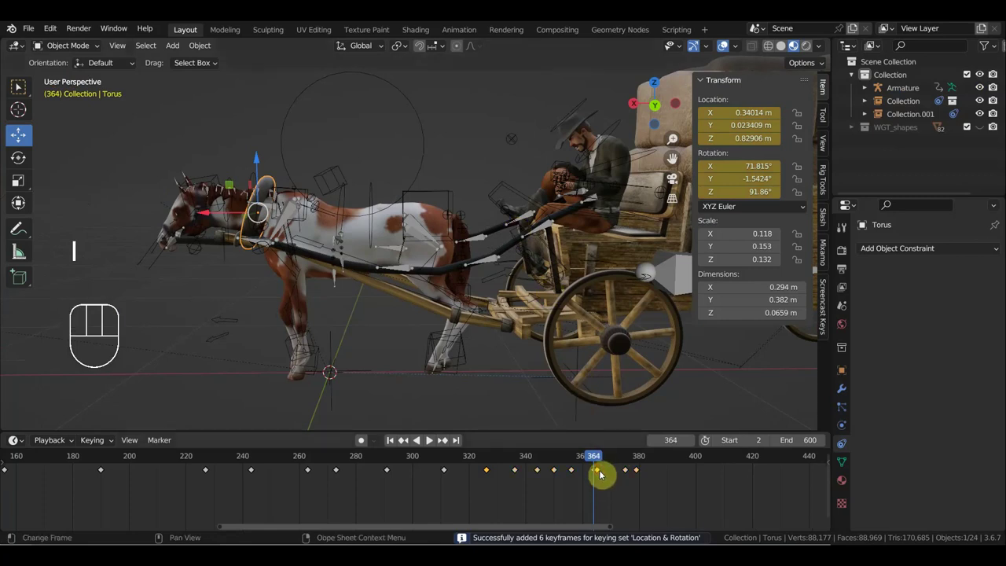
pyautogui.press('Delete')
# Step: Move the Torus and key it at frame 356, then scrub back through the motion to frame 246
pyautogui.click(575, 462)
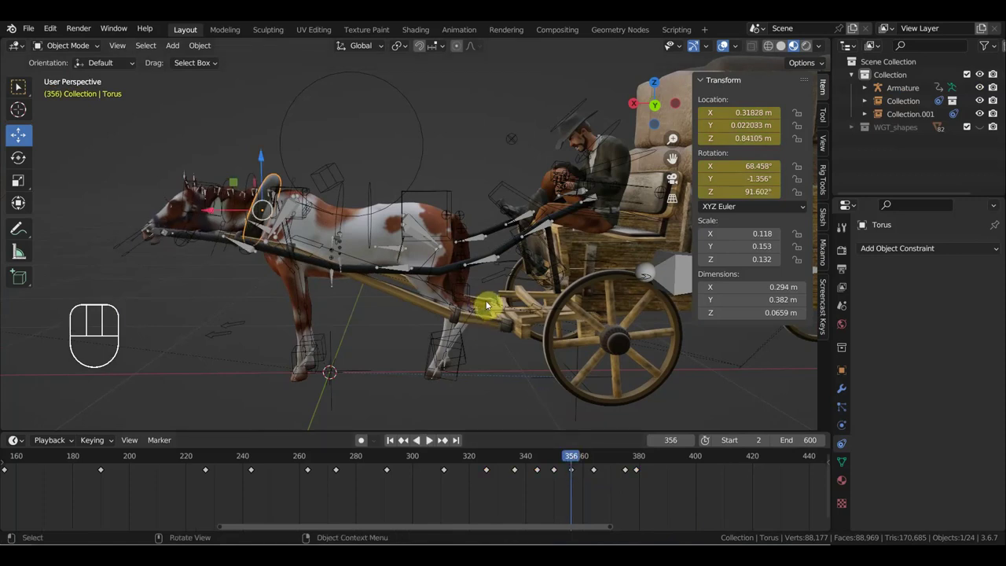
pyautogui.press('g')
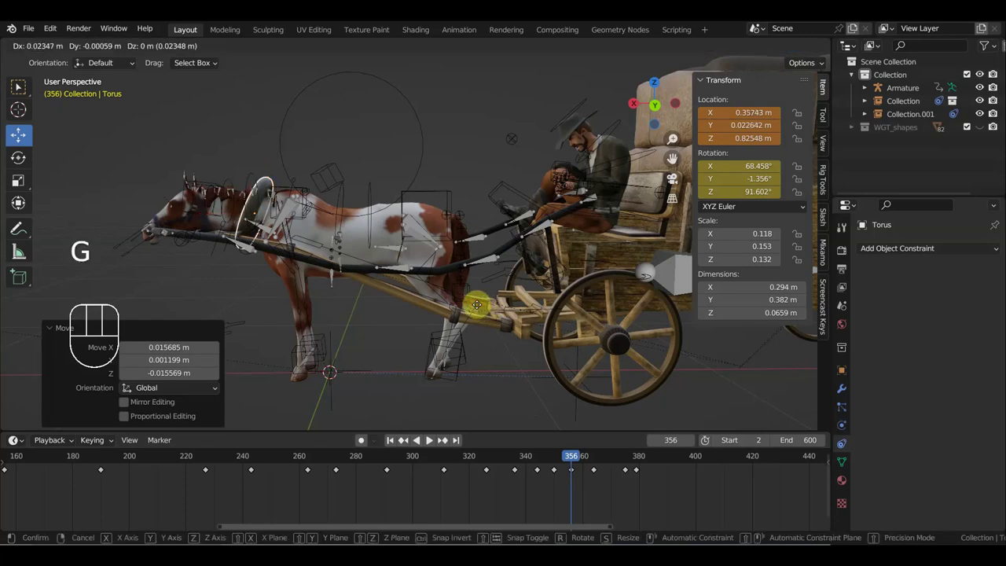
pyautogui.press('i')
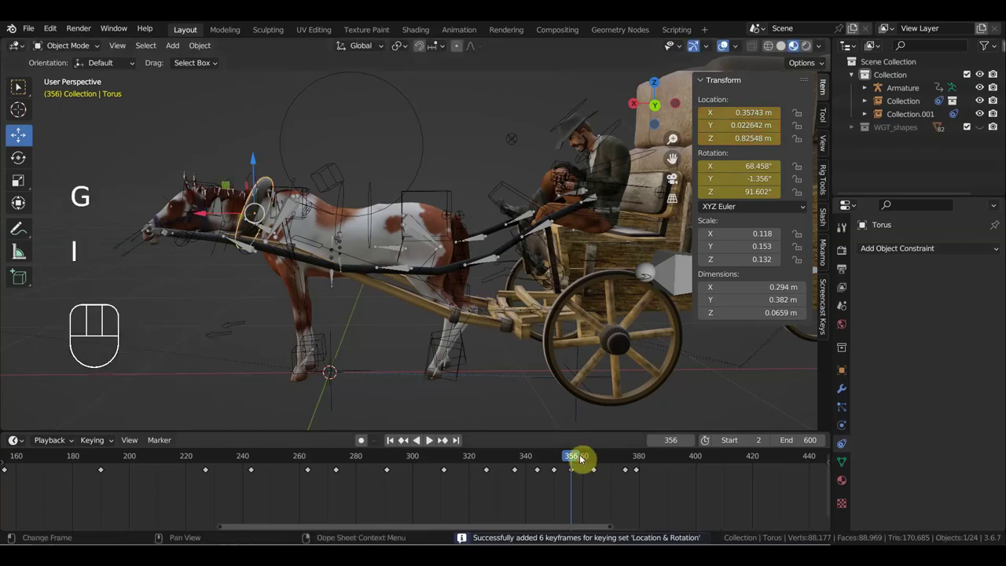
pyautogui.moveTo(596, 458); pyautogui.dragTo(313, 467)
pyautogui.click(314, 488)
pyautogui.click(305, 469)
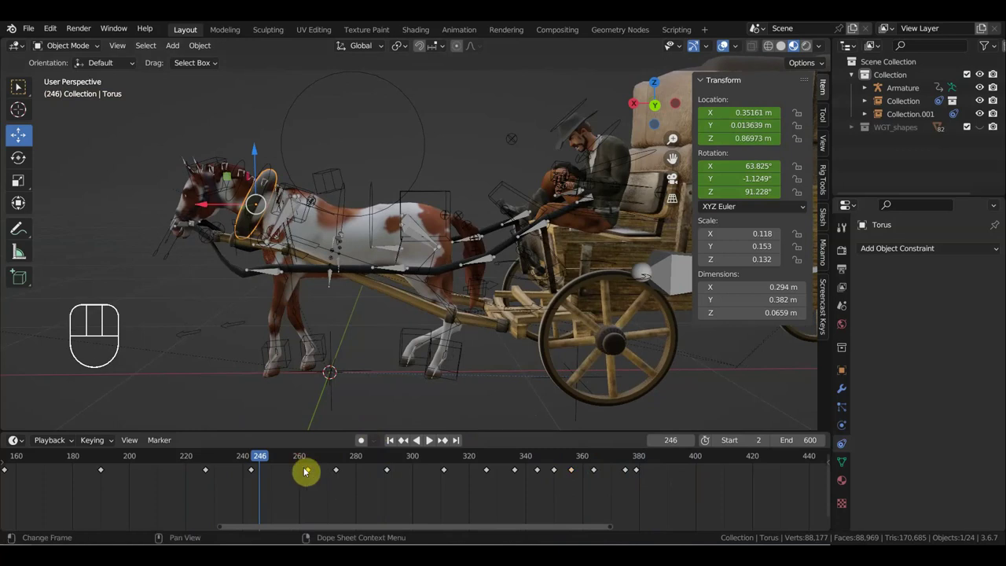
# Step: Reposition the Torus and key its Location & Rotation at frame 274, then select Collection.001
pyautogui.press('Delete')
pyautogui.moveTo(294, 464); pyautogui.dragTo(341, 468)
pyautogui.press('g')
pyautogui.press('i')
pyautogui.click(336, 472)
pyautogui.press('Delete')
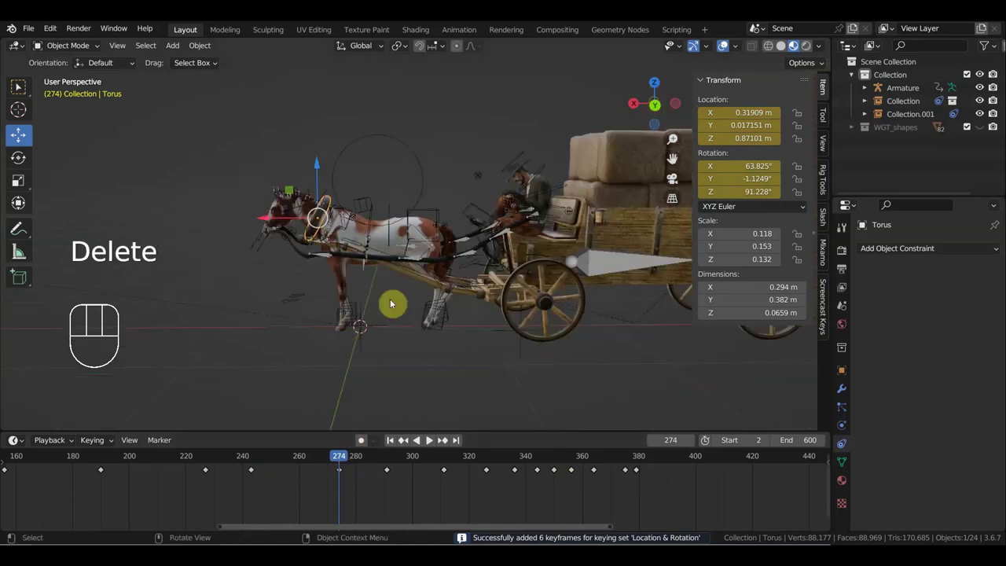
pyautogui.press('n')
pyautogui.middleClick(477, 293)
# Step: From top view, select the rig, horses and wagon together and rotate the whole group to a new heading
pyautogui.click(545, 158)
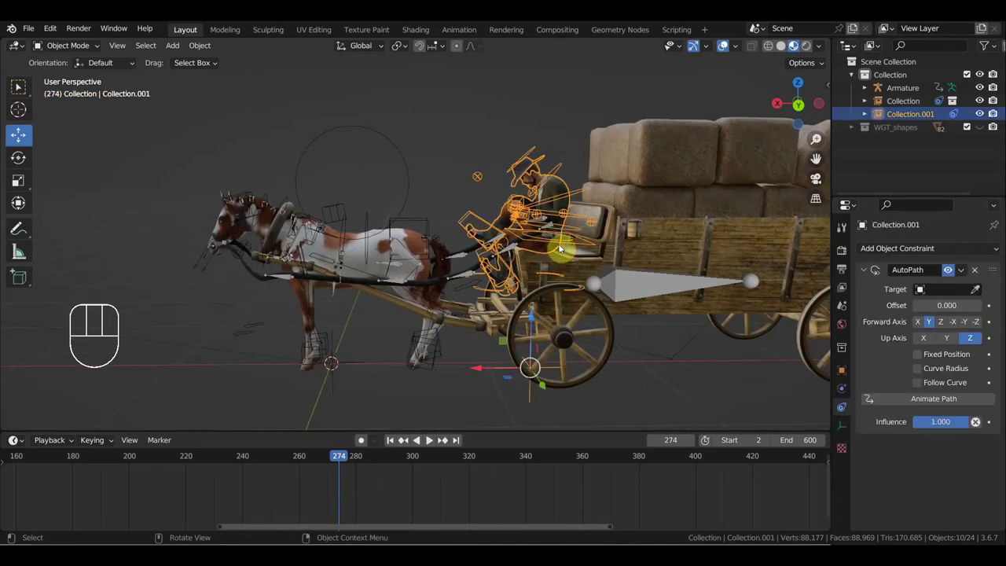
pyautogui.press('KP_7')
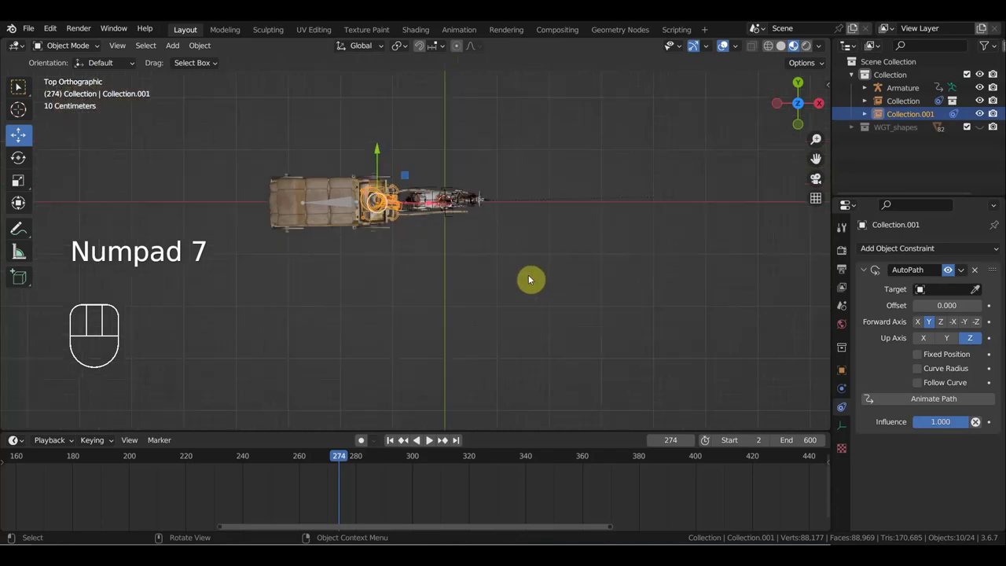
pyautogui.press('a')
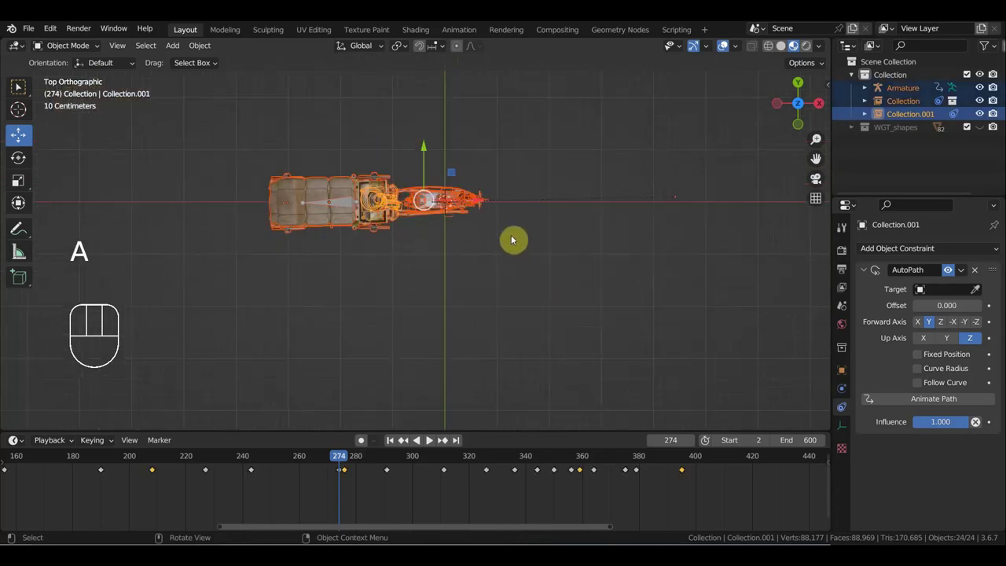
pyautogui.press('r')
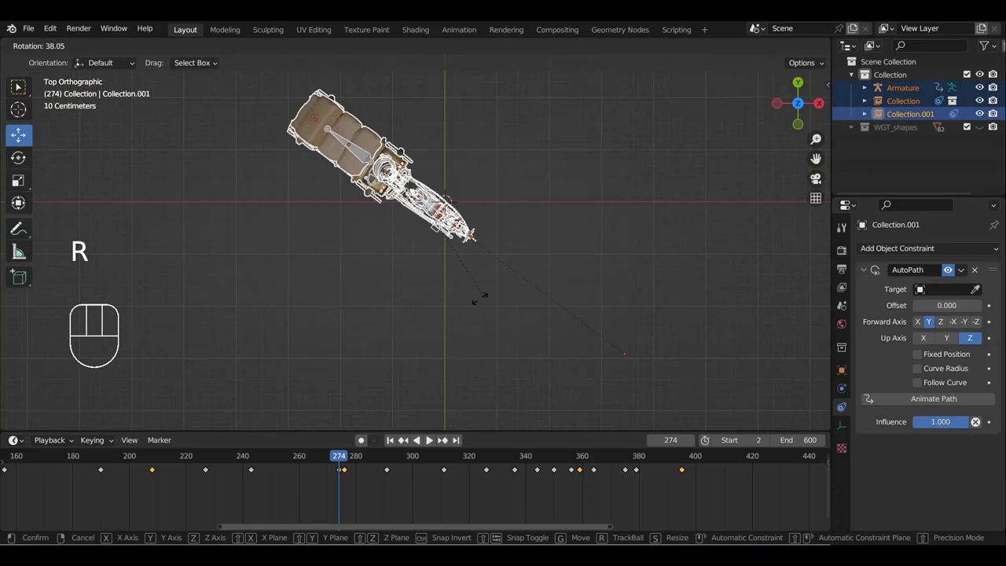
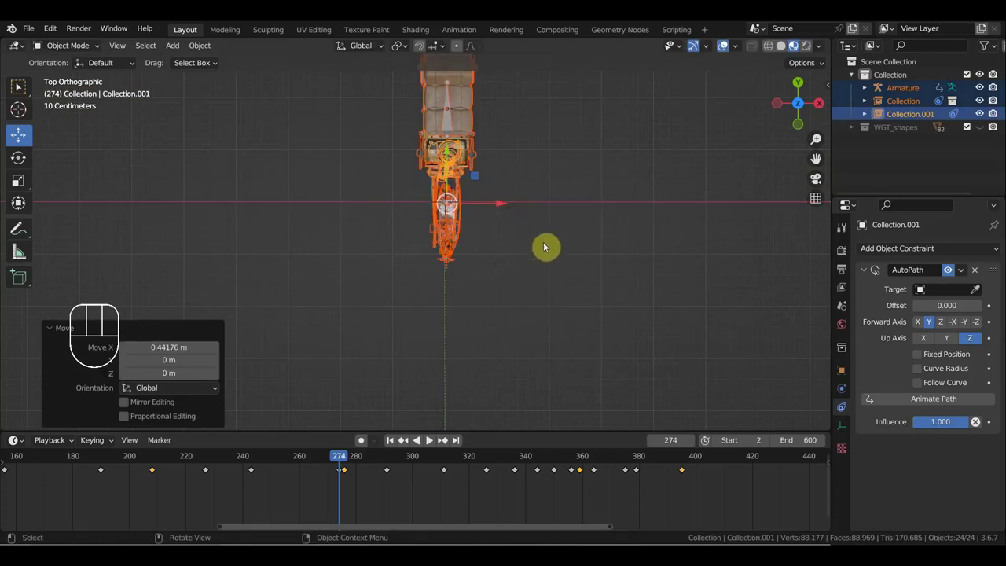
pyautogui.press('r')
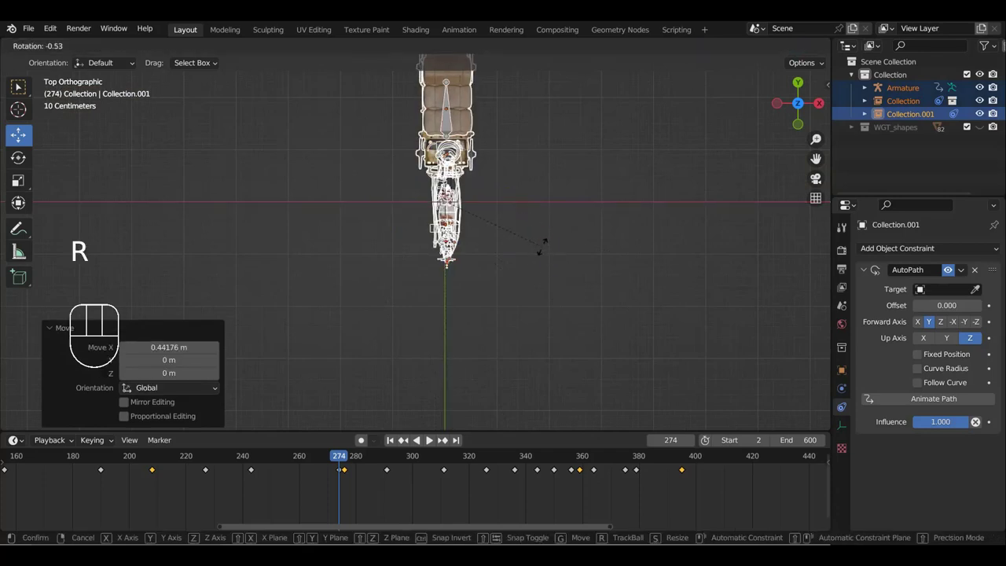
pyautogui.press('KP_3')
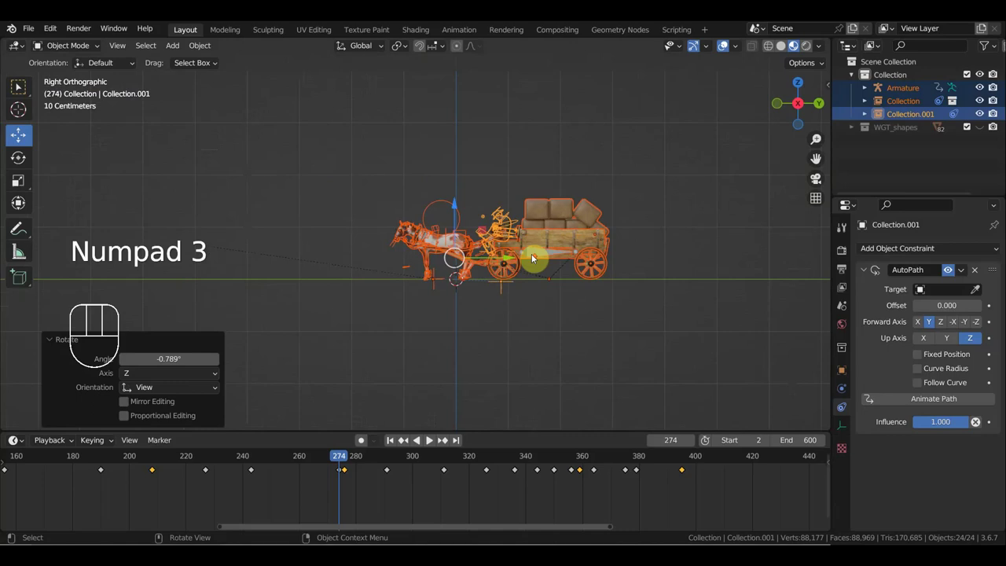
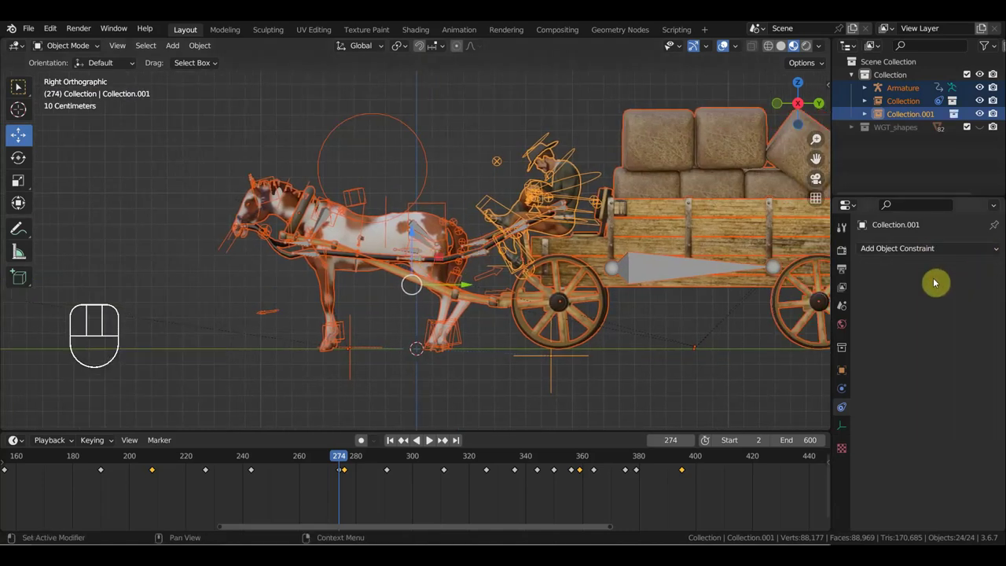
# Step: Key the wagon Collection.001 at frame 0, move it forward and key its new location and rotation
pyautogui.click(577, 154)
pyautogui.moveTo(568, 266); pyautogui.dragTo(548, 282)
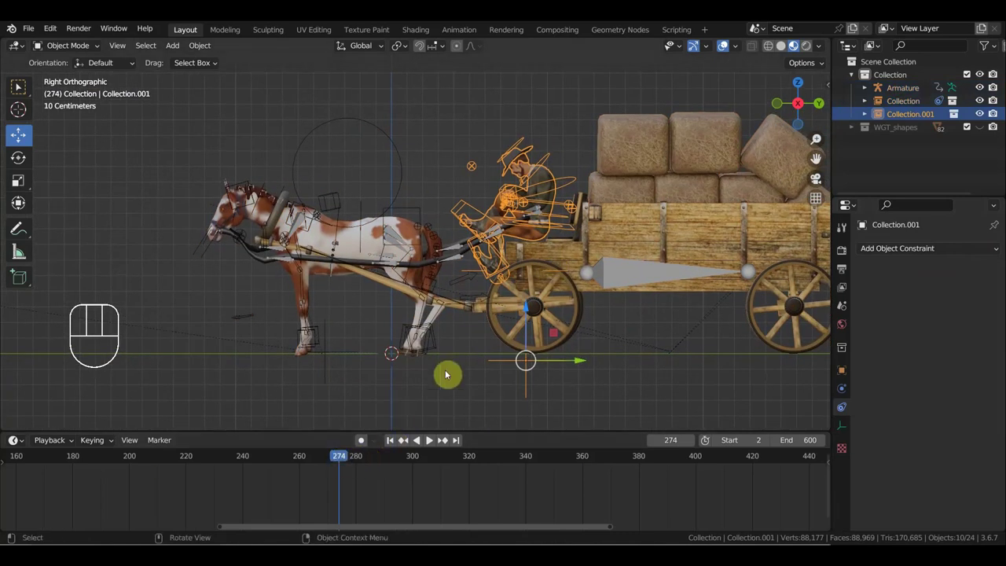
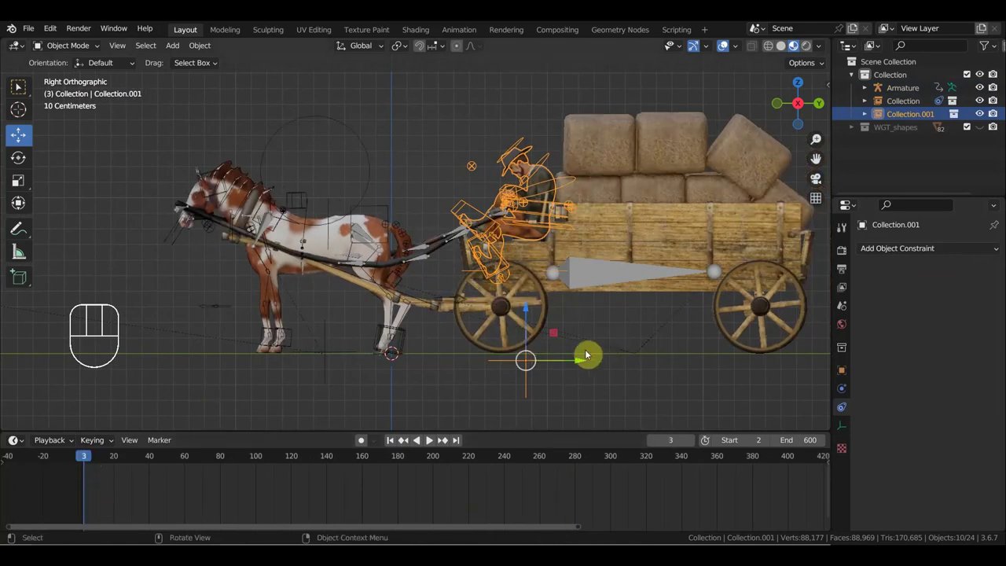
pyautogui.press('i')
pyautogui.moveTo(101, 460); pyautogui.dragTo(253, 461)
pyautogui.press('i')
pyautogui.moveTo(226, 460); pyautogui.dragTo(152, 458)
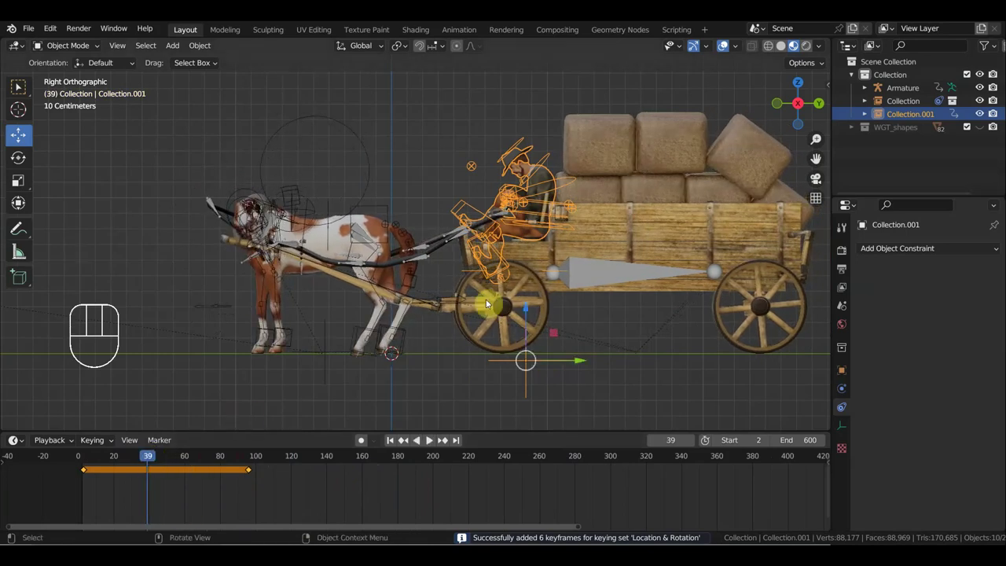
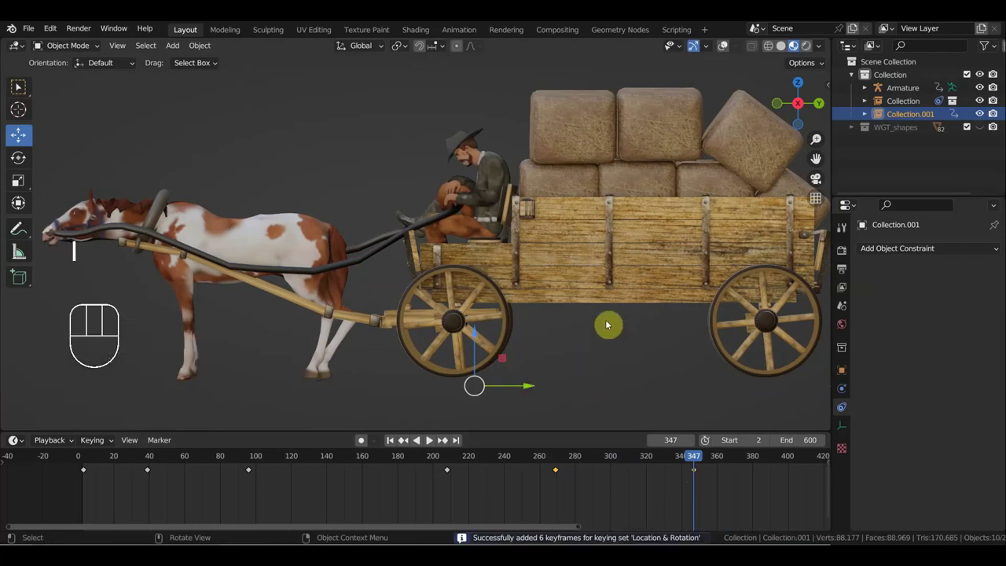
# Step: Move the wagon along its path at frame 322 and key Location & Rotation
pyautogui.moveTo(668, 461); pyautogui.dragTo(650, 478)
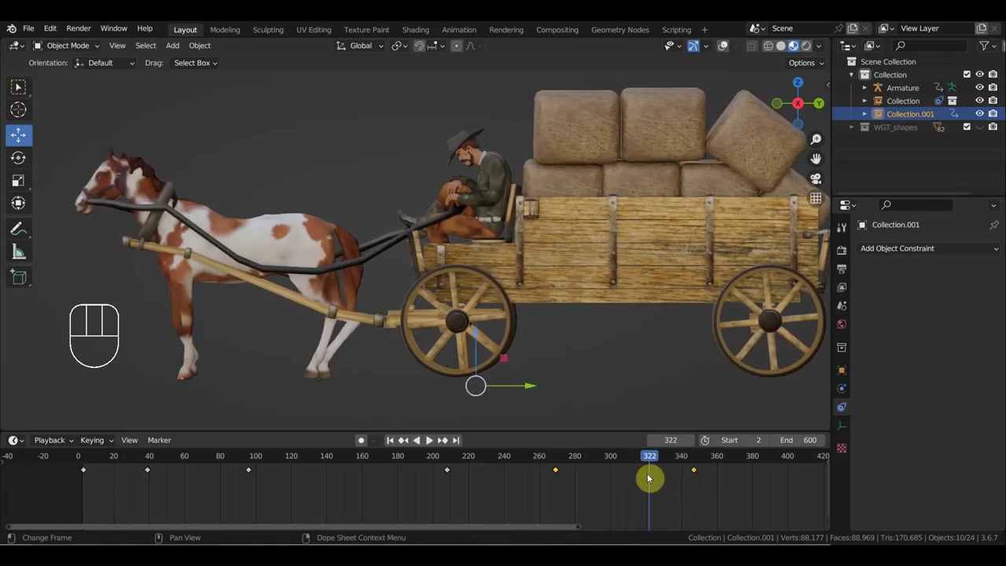
pyautogui.click(533, 385)
pyautogui.moveTo(432, 439); pyautogui.dragTo(575, 349)
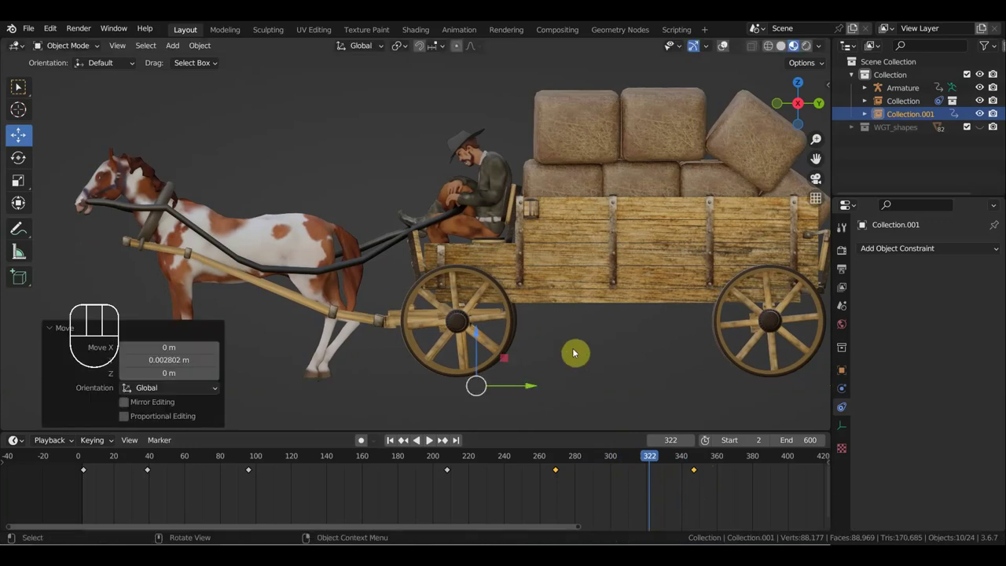
pyautogui.press('i')
# Step: Move the wagon further forward at frame 408 and key Location & Rotation
pyautogui.moveTo(667, 459); pyautogui.dragTo(759, 461)
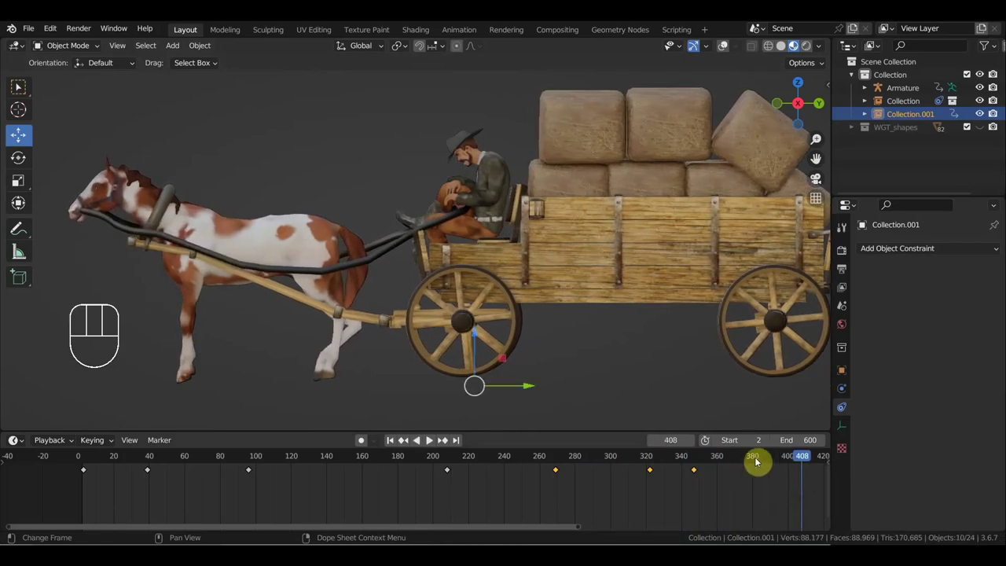
pyautogui.moveTo(528, 384); pyautogui.dragTo(543, 378)
pyautogui.press('i')
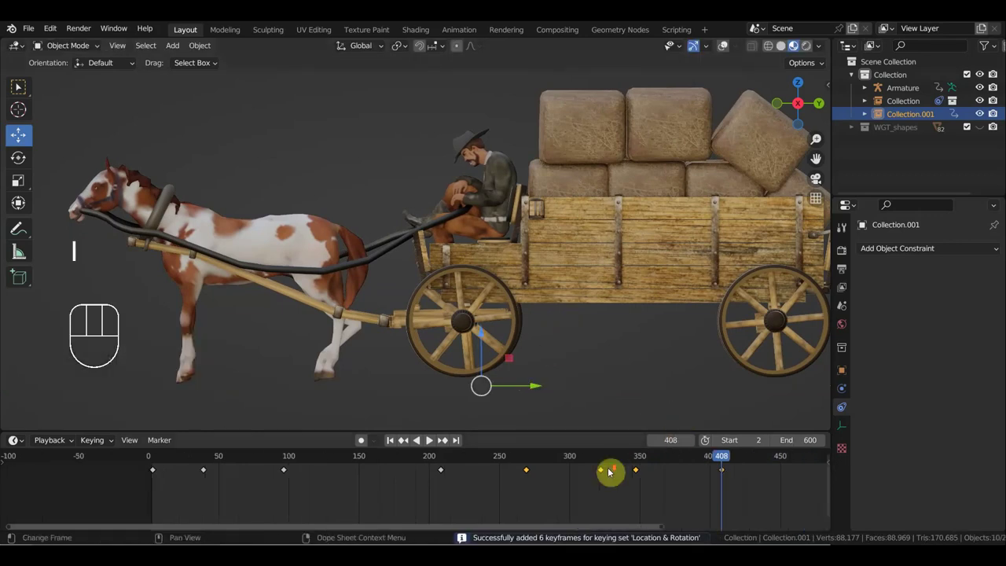
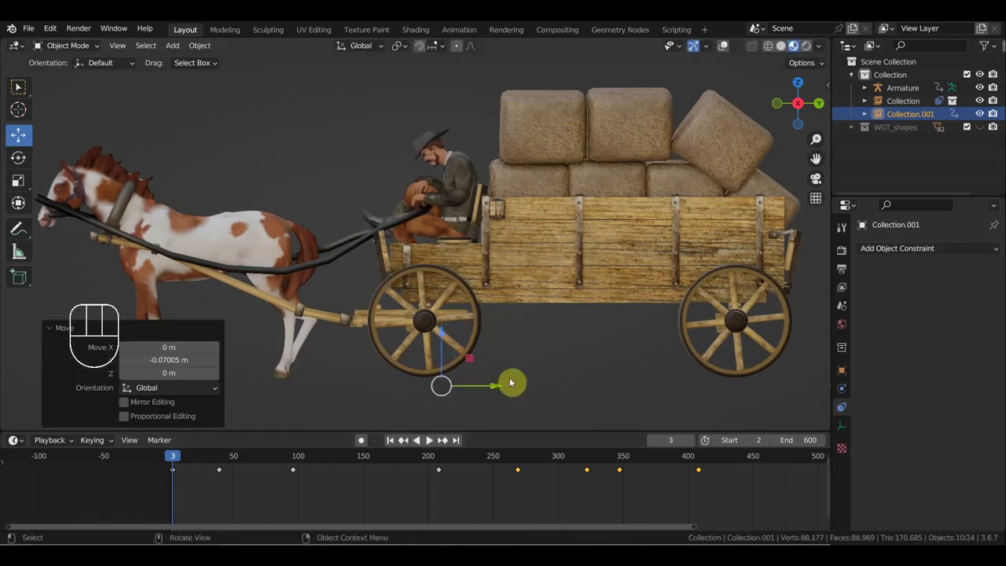
# Step: Key the wagon's location and rotation at frames 97, 115, 172 and 212, nudging its position between keys
pyautogui.press('i')
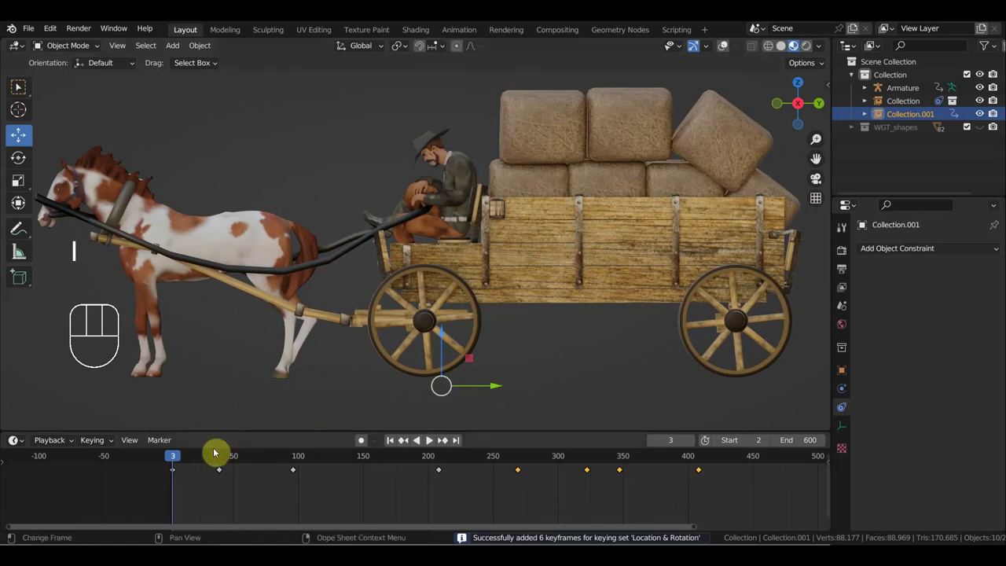
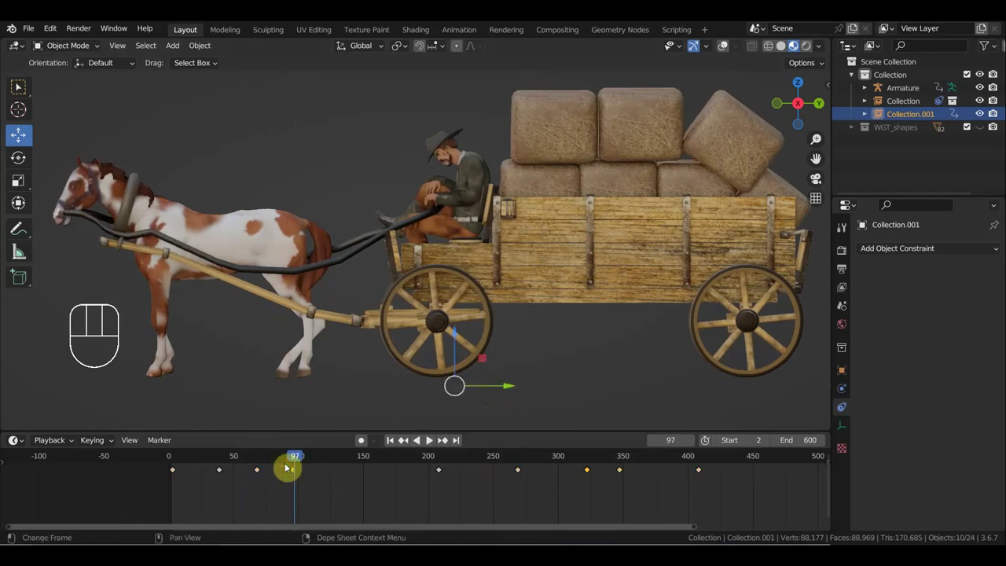
pyautogui.press('Delete')
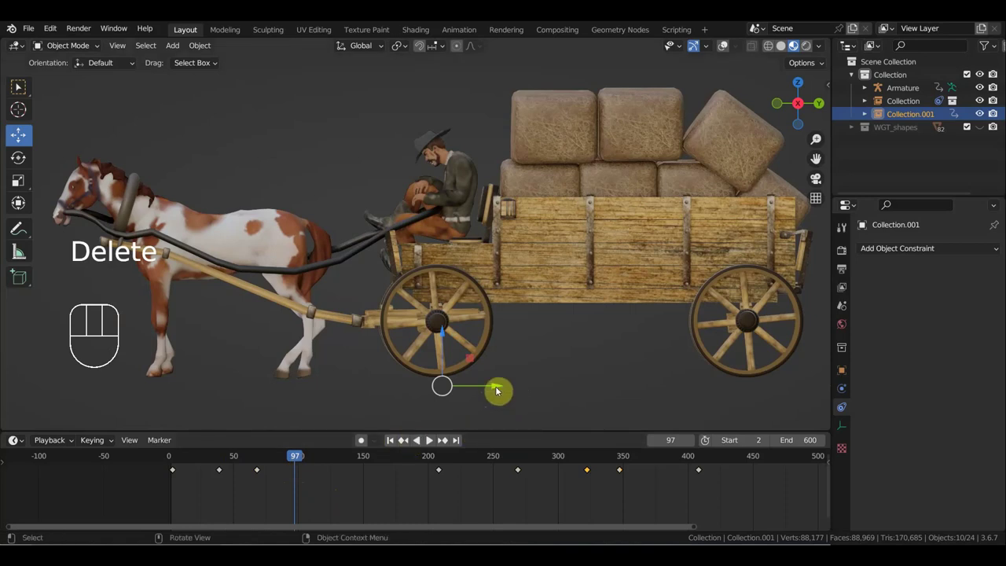
pyautogui.moveTo(312, 458); pyautogui.dragTo(394, 479)
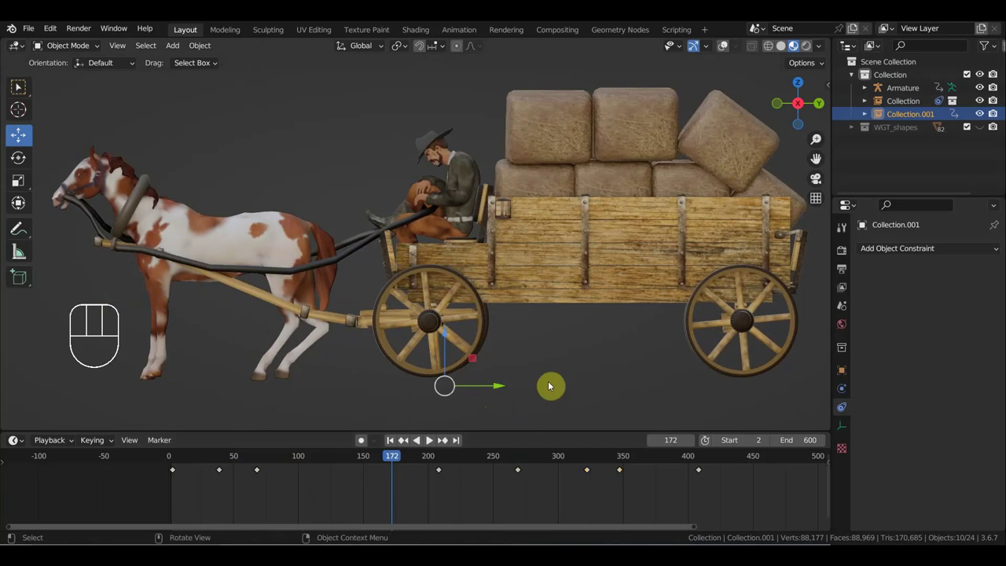
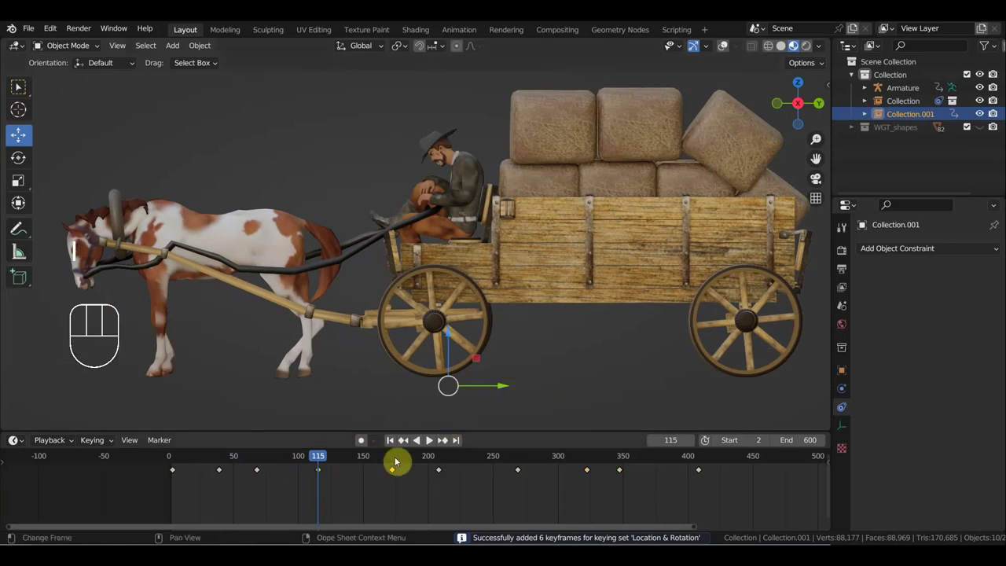
pyautogui.moveTo(344, 460); pyautogui.dragTo(447, 497)
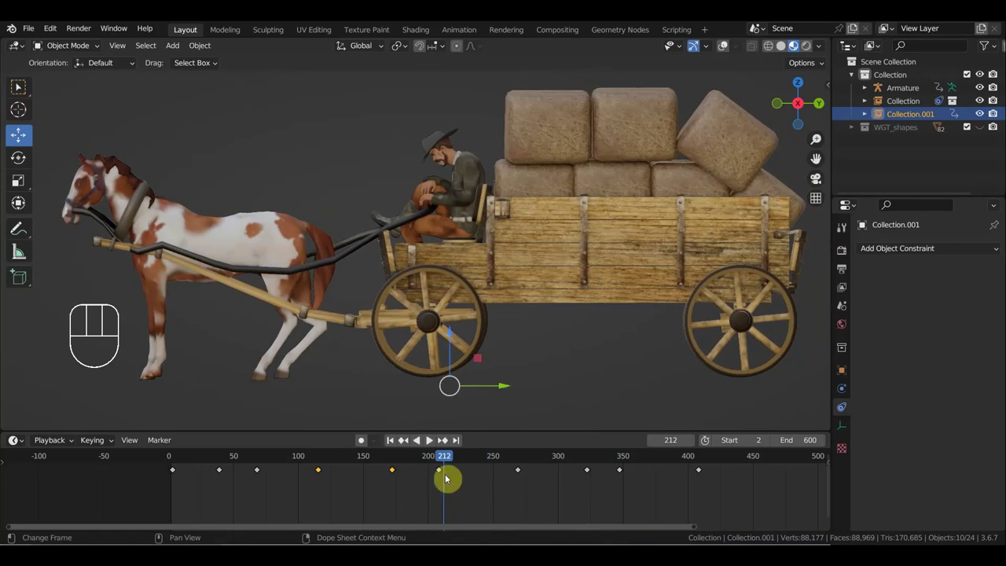
pyautogui.moveTo(442, 459); pyautogui.dragTo(464, 496)
pyautogui.moveTo(449, 484); pyautogui.dragTo(435, 464)
pyautogui.press('Delete')
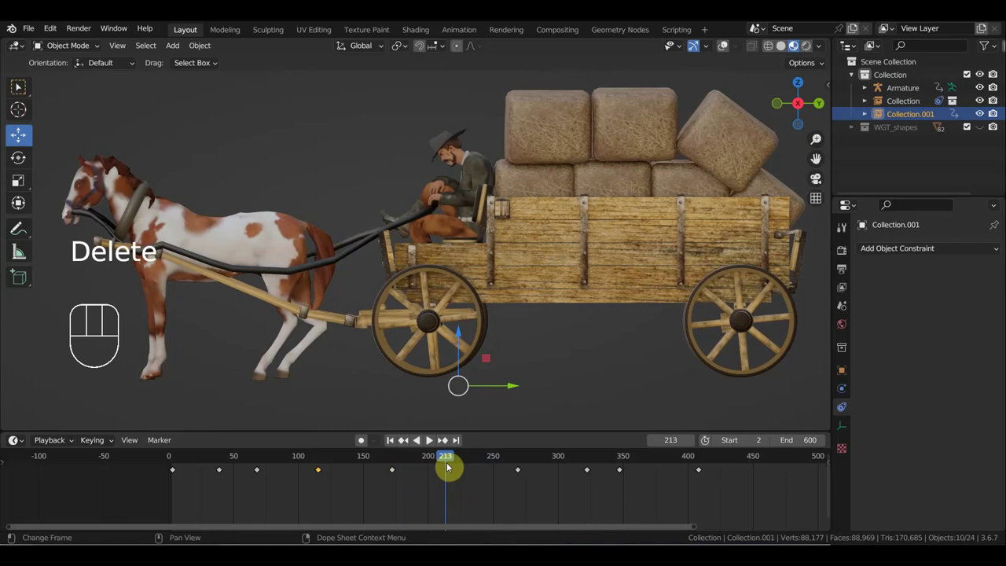
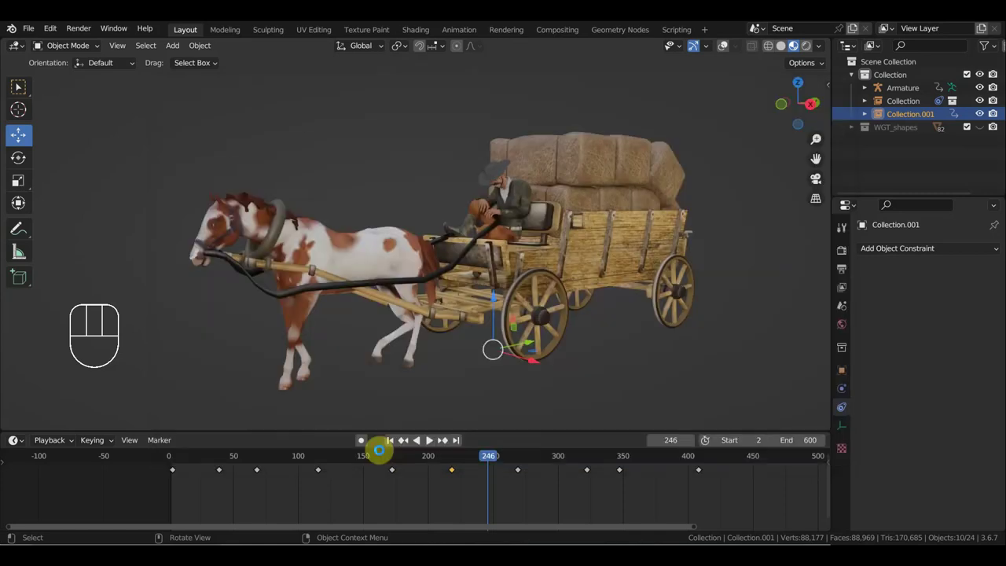
# Step: Begin opening another .blend file, bringing up the save-changes prompt for the wagon scene
pyautogui.middleClick(484, 260)
pyautogui.click(728, 48)
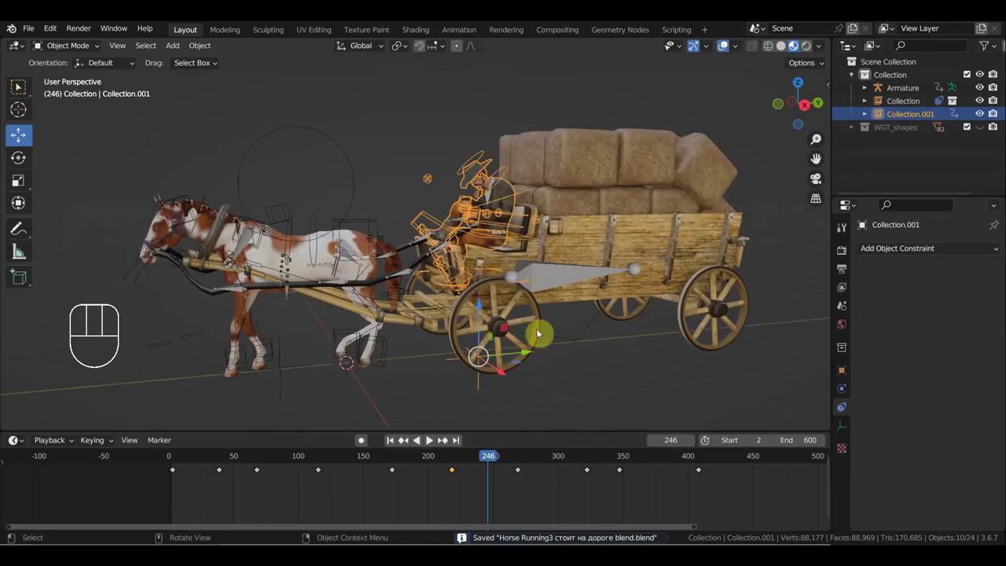
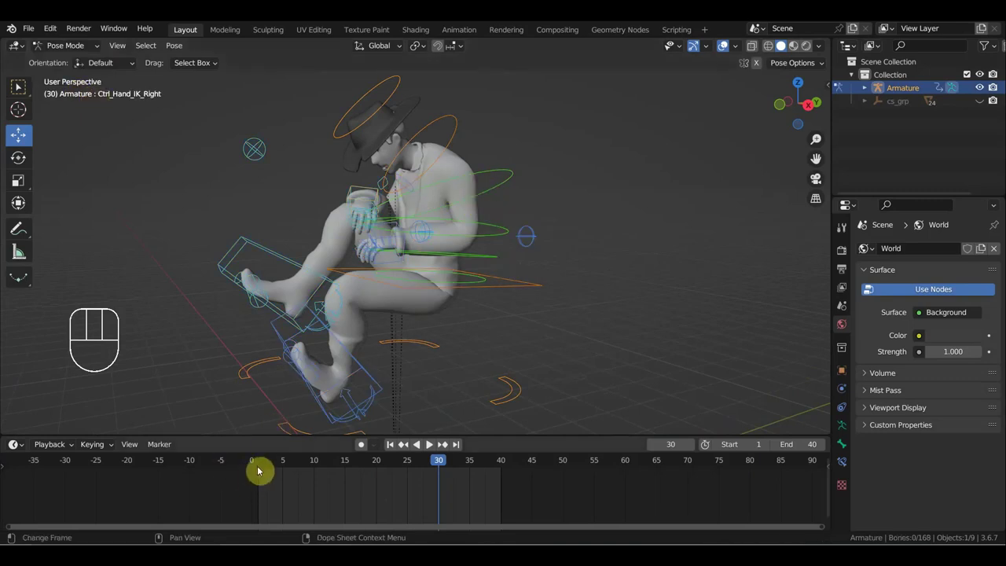
# Step: At frame 1 select all 68 rig bones and key Location & Rotation for them
pyautogui.click(261, 463)
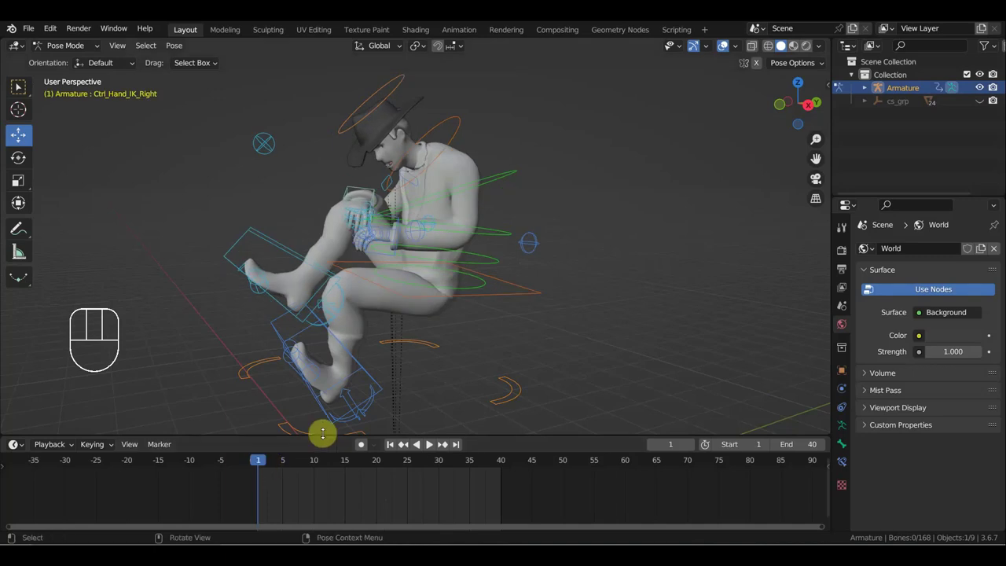
pyautogui.press('a')
pyautogui.press('alt+g')
pyautogui.press('alt+r')
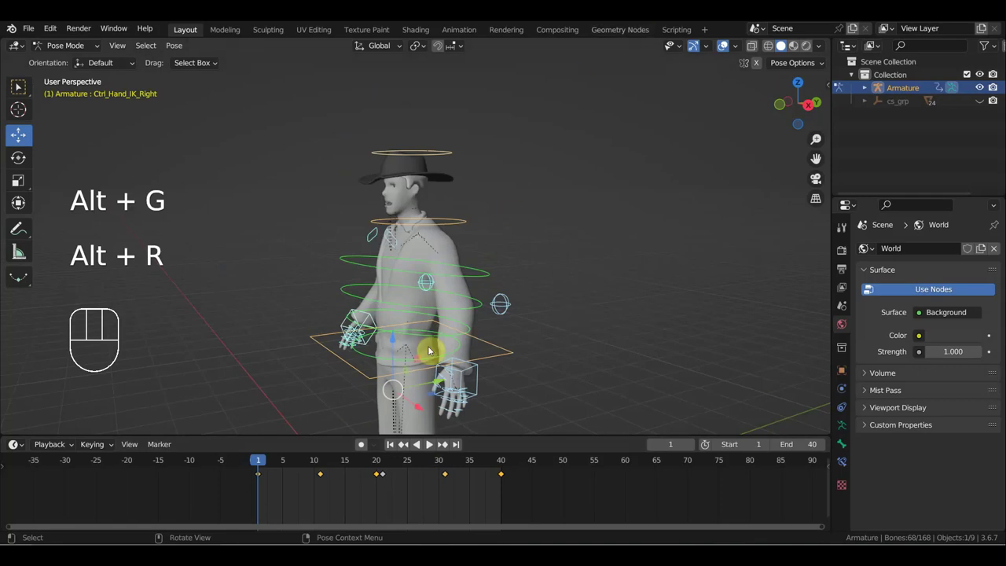
pyautogui.press('i')
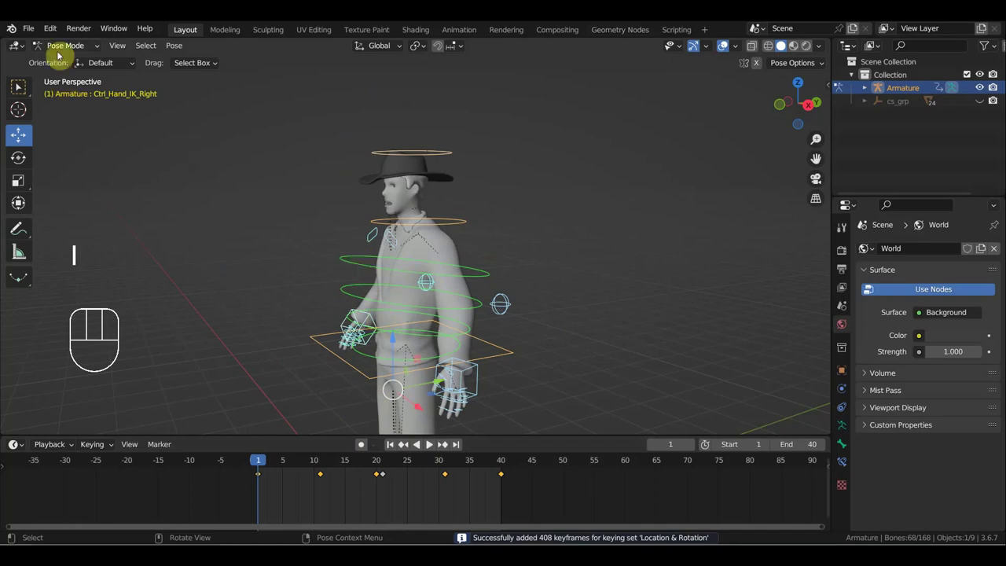
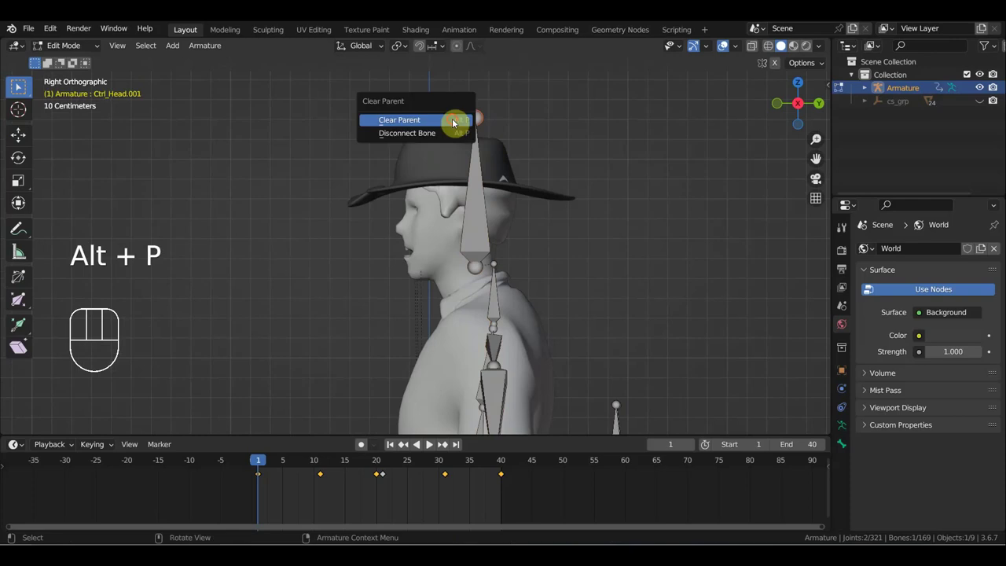
# Step: Clear Ctrl_Head.001's parent and re-parent it to Ctrl_Head with Keep Offset
pyautogui.press('g')
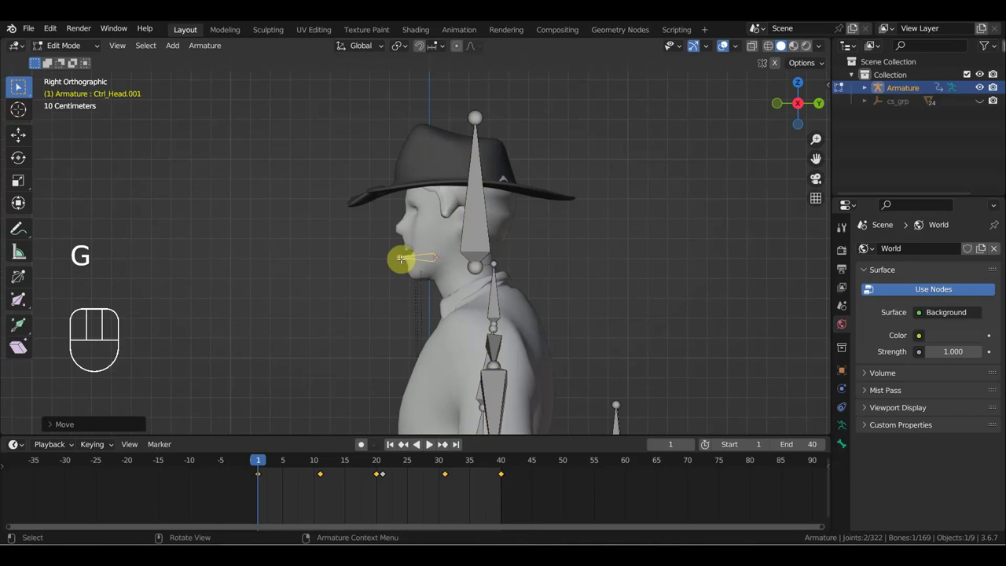
pyautogui.press('g')
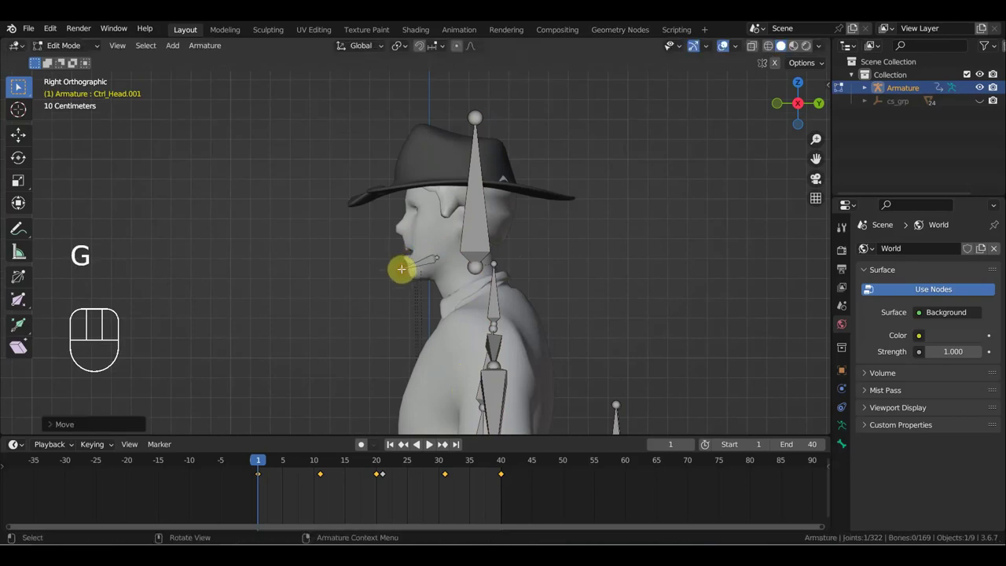
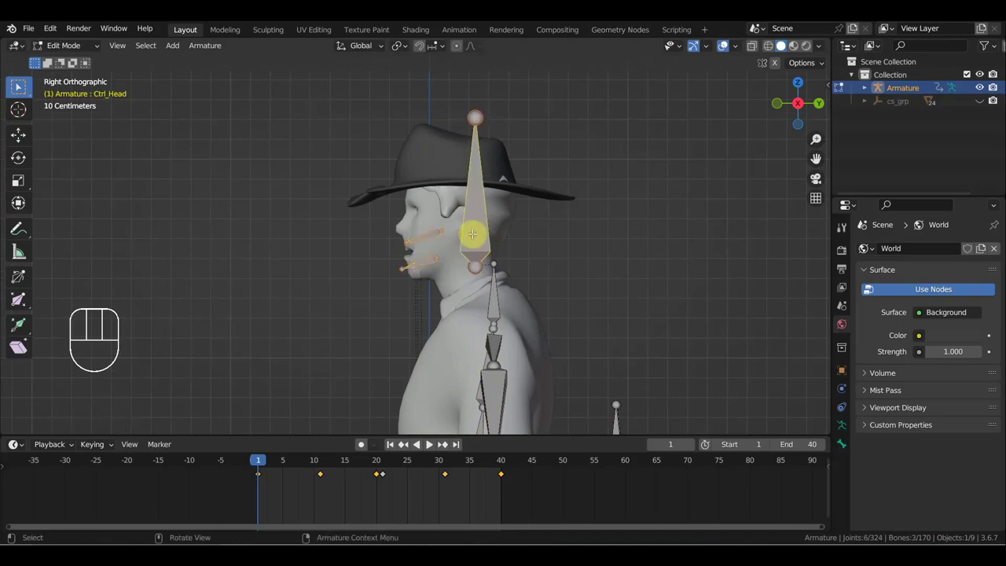
pyautogui.press('ctrl+p')
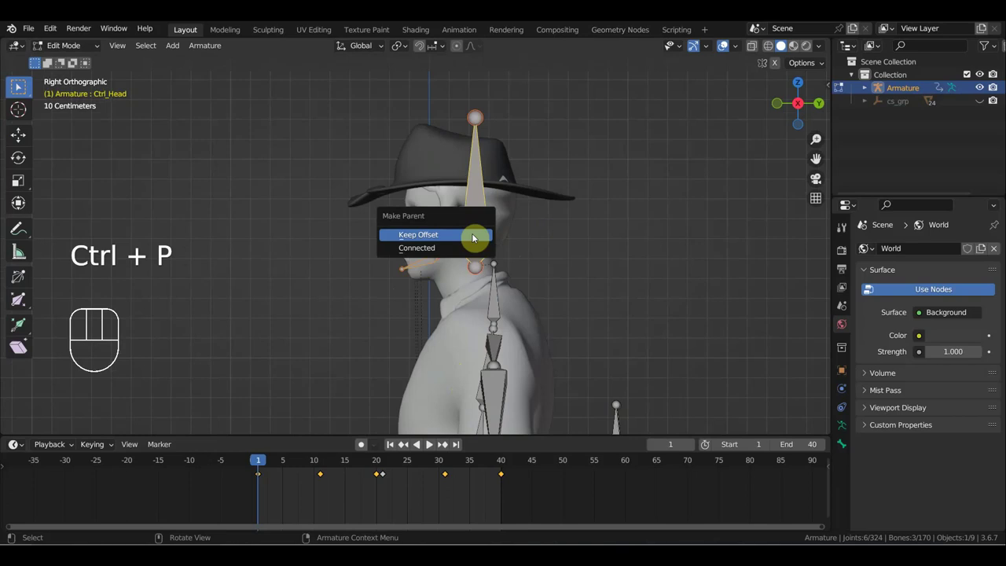
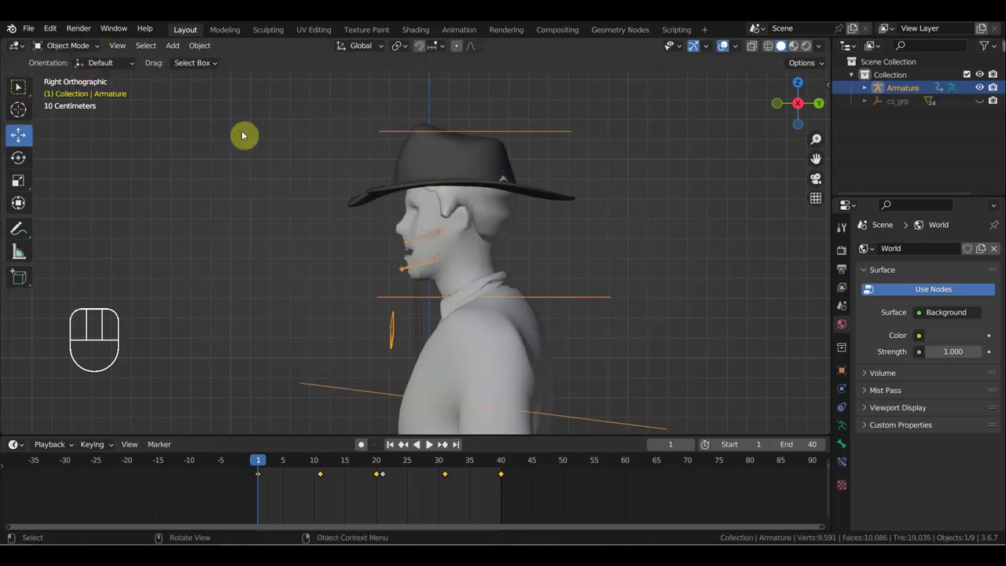
# Step: Select the cowboy rig armature and bring it into Pose Mode at frame 19
pyautogui.click(429, 216)
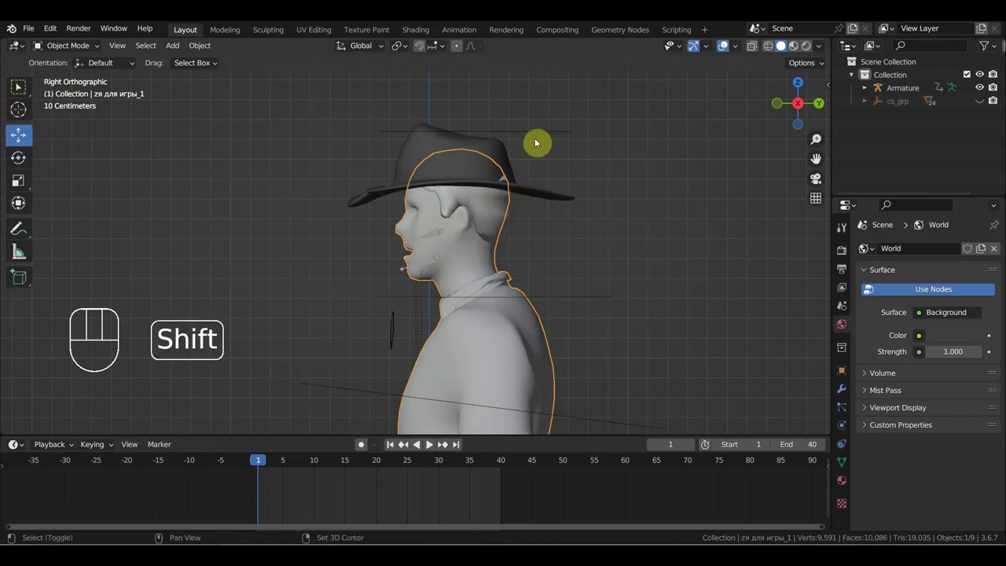
pyautogui.click(544, 133)
pyautogui.press('ctrl+p')
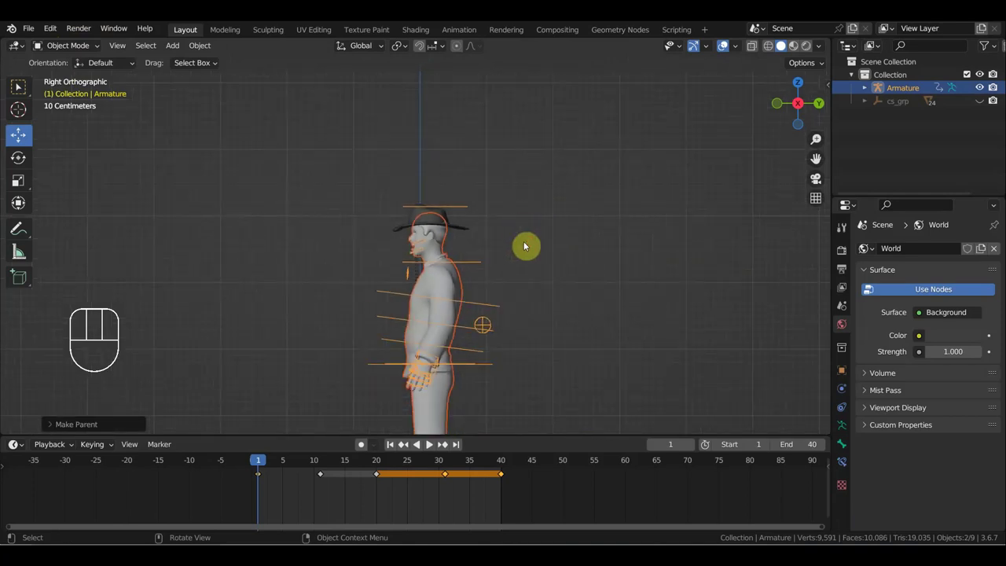
pyautogui.moveTo(527, 259); pyautogui.dragTo(516, 141)
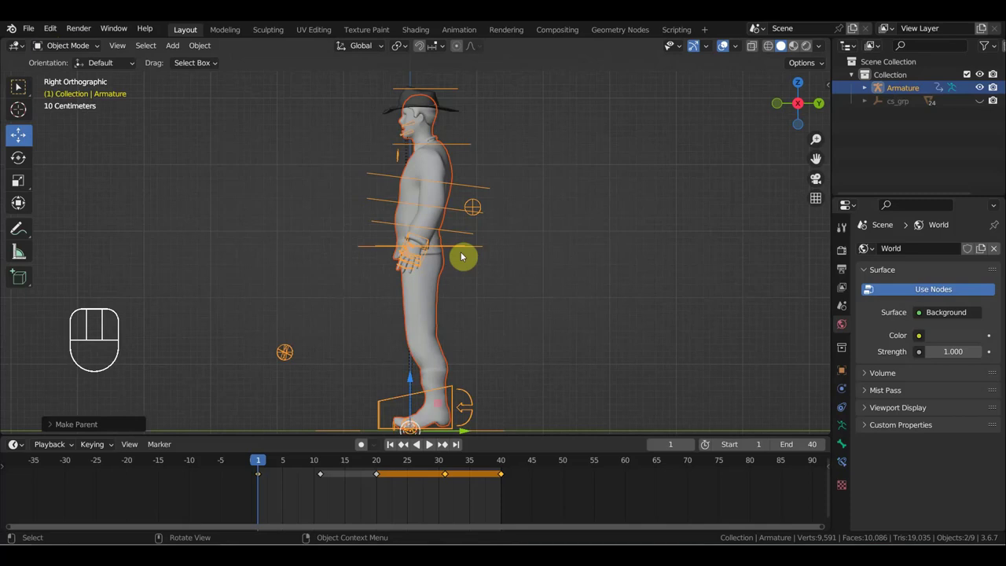
pyautogui.moveTo(64, 50); pyautogui.dragTo(435, 86)
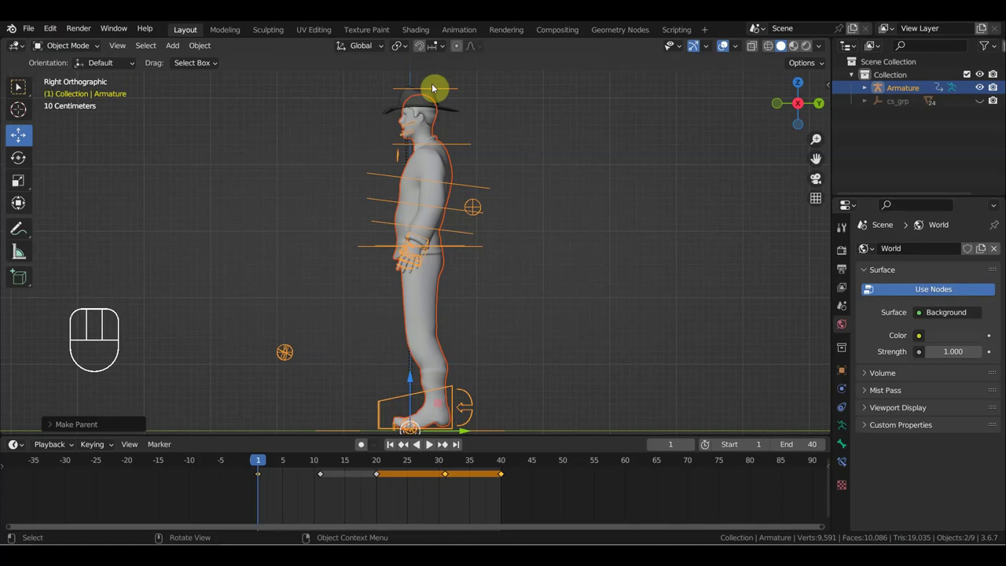
# Step: Shift the head, Ctrl_Spine2, neck and foot controls to repose the upper body
pyautogui.click(447, 90)
pyautogui.moveTo(82, 47); pyautogui.dragTo(72, 93)
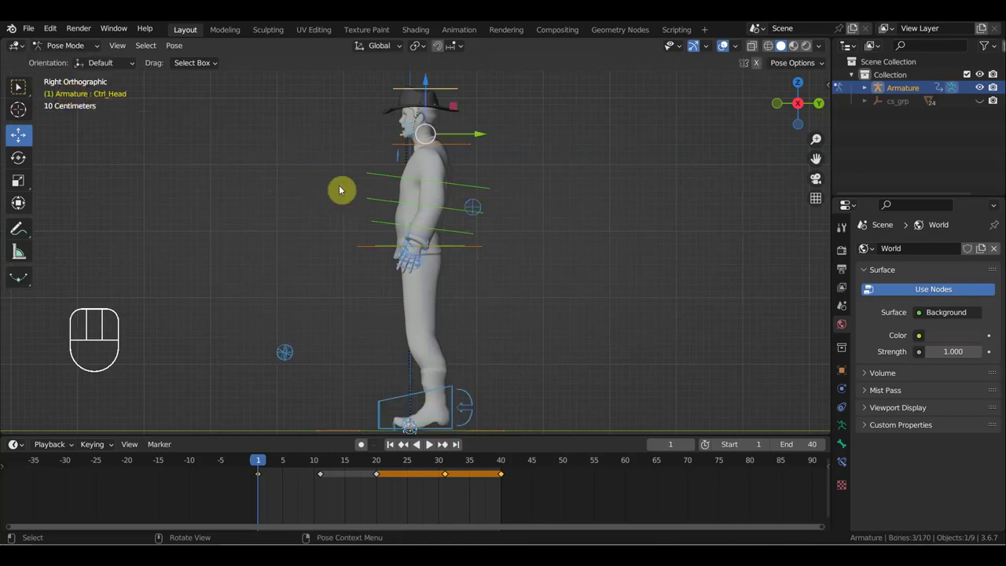
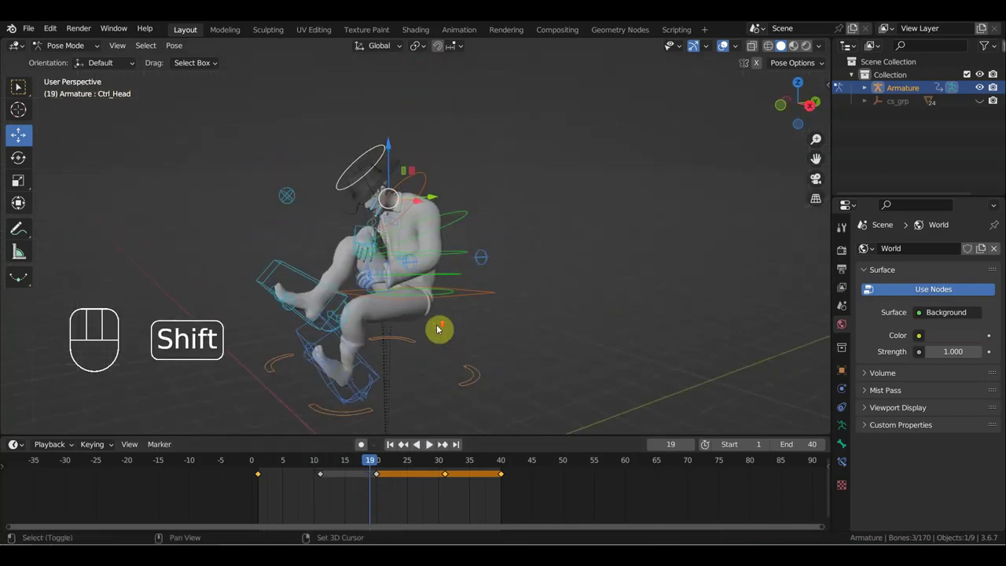
pyautogui.click(479, 204)
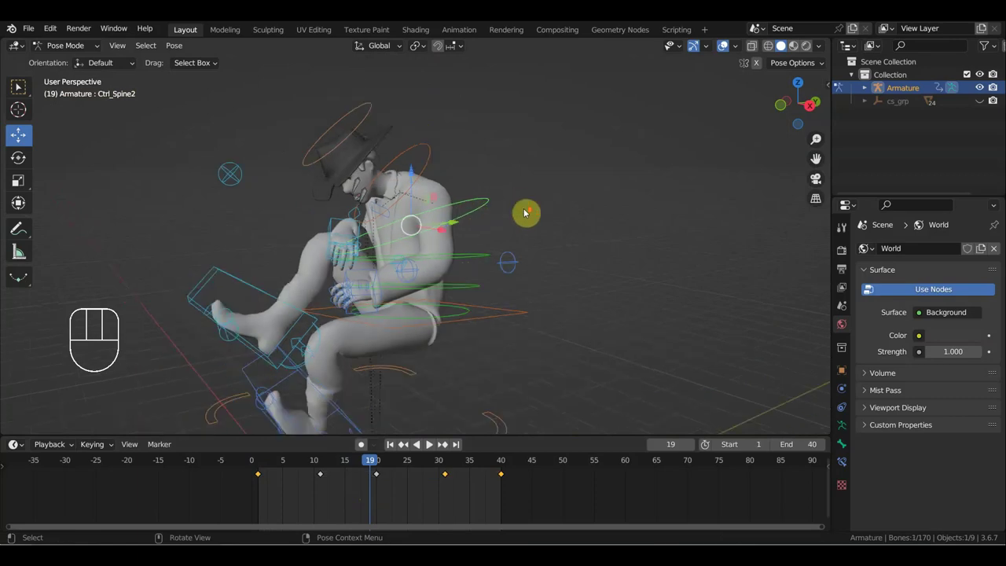
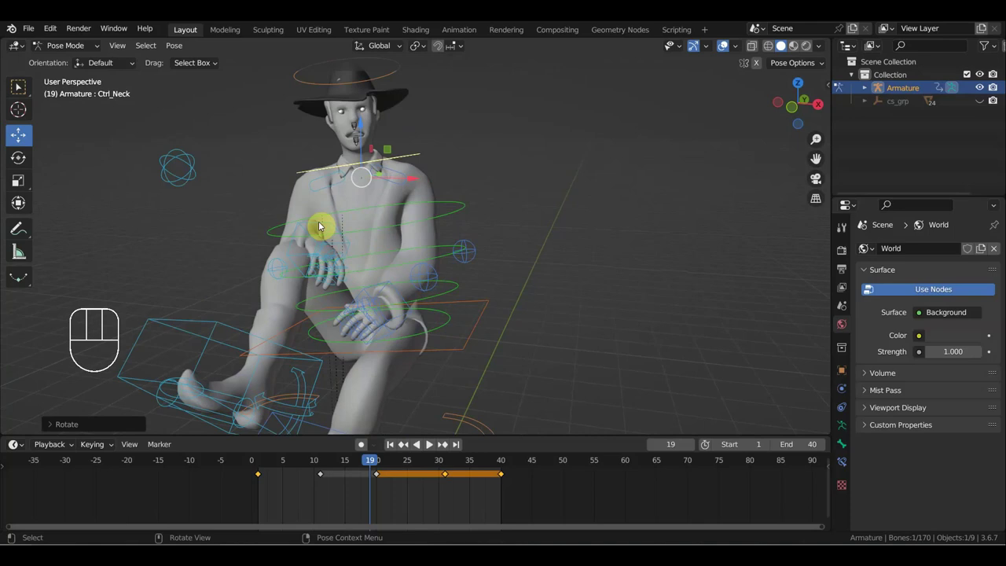
pyautogui.click(333, 229)
pyautogui.moveTo(396, 252); pyautogui.dragTo(430, 204)
pyautogui.moveTo(450, 343); pyautogui.dragTo(449, 358)
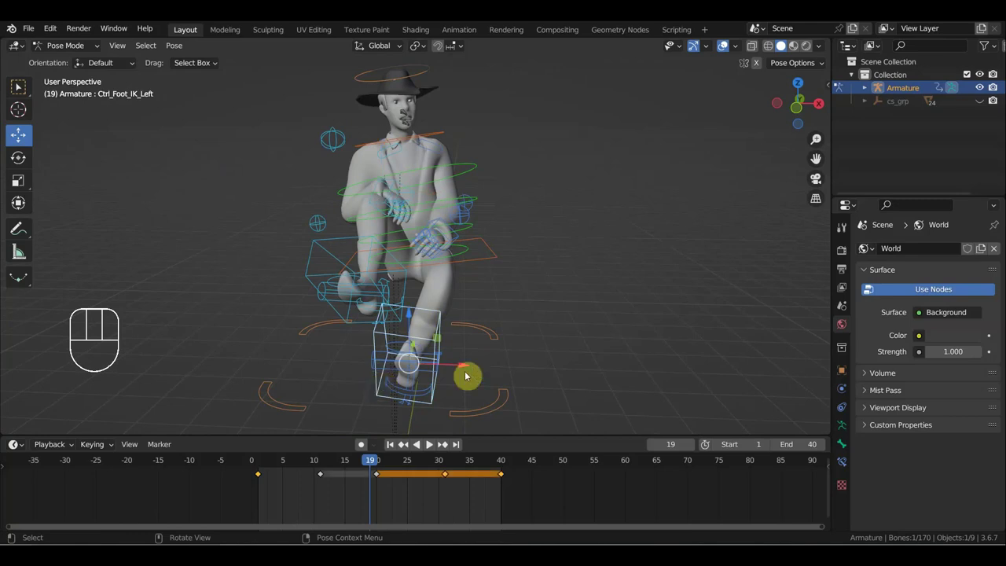
pyautogui.moveTo(466, 366); pyautogui.dragTo(480, 369)
pyautogui.moveTo(397, 307); pyautogui.dragTo(286, 298)
pyautogui.moveTo(474, 281); pyautogui.dragTo(519, 292)
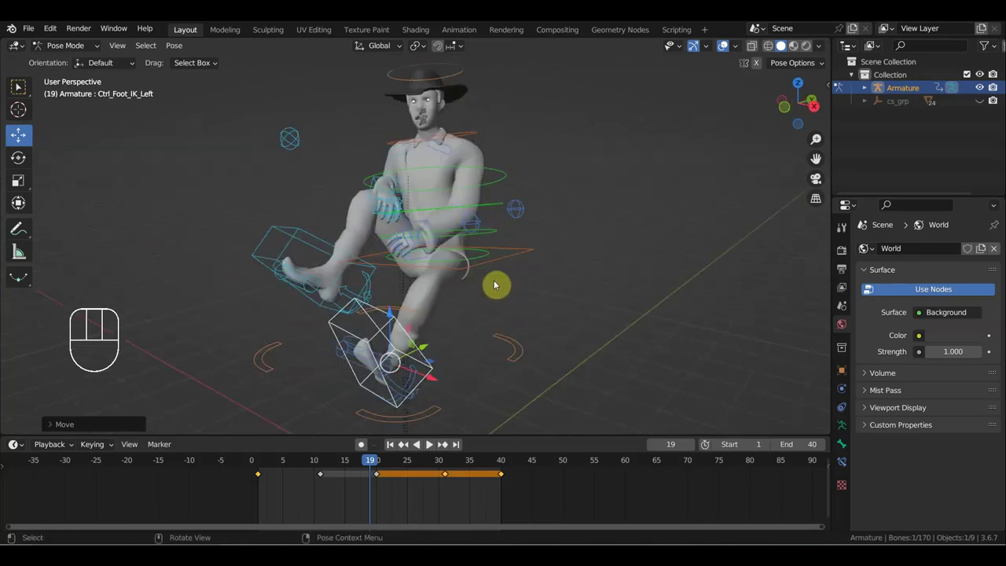
# Step: Rotate Ctrl_Hips from the top view, then pick Ctrl_Hand_IK_Right
pyautogui.click(503, 258)
pyautogui.press('KP_7')
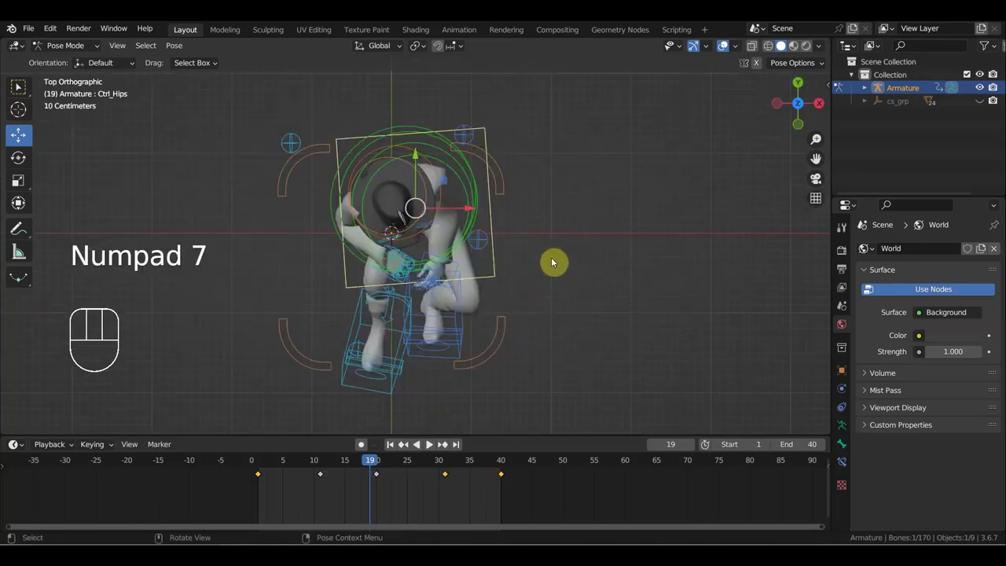
pyautogui.press('r')
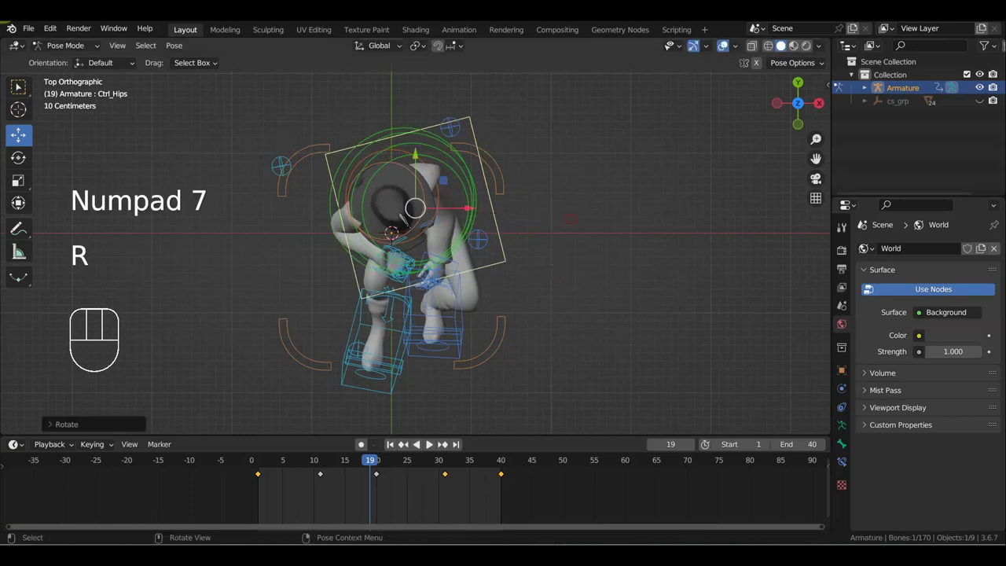
pyautogui.moveTo(537, 227); pyautogui.dragTo(522, 151)
pyautogui.middleClick(565, 181)
pyautogui.click(404, 183)
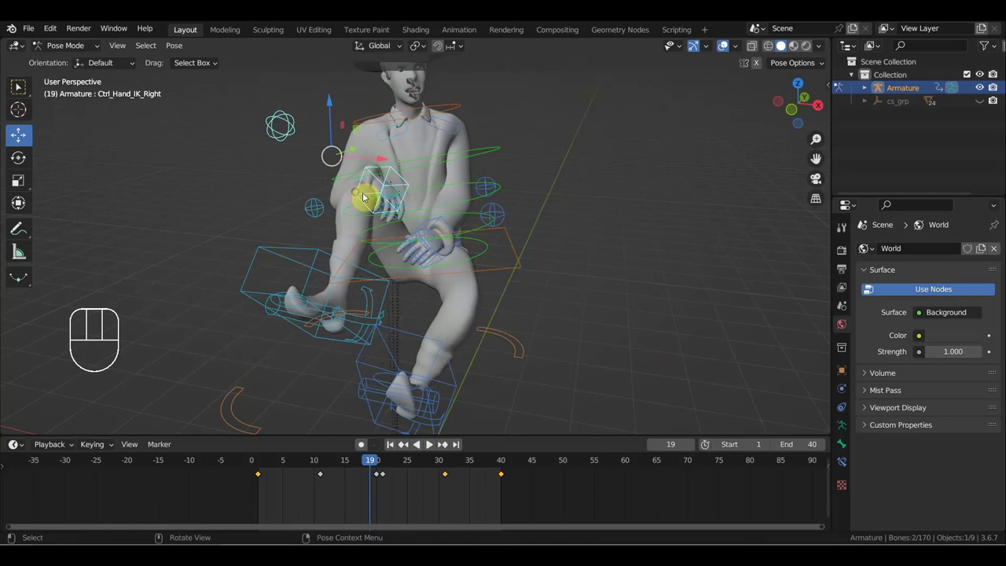
# Step: Move Ctrl_Hand_IK_Right and key Location & Rotation for all bones at frame 19
pyautogui.press('g')
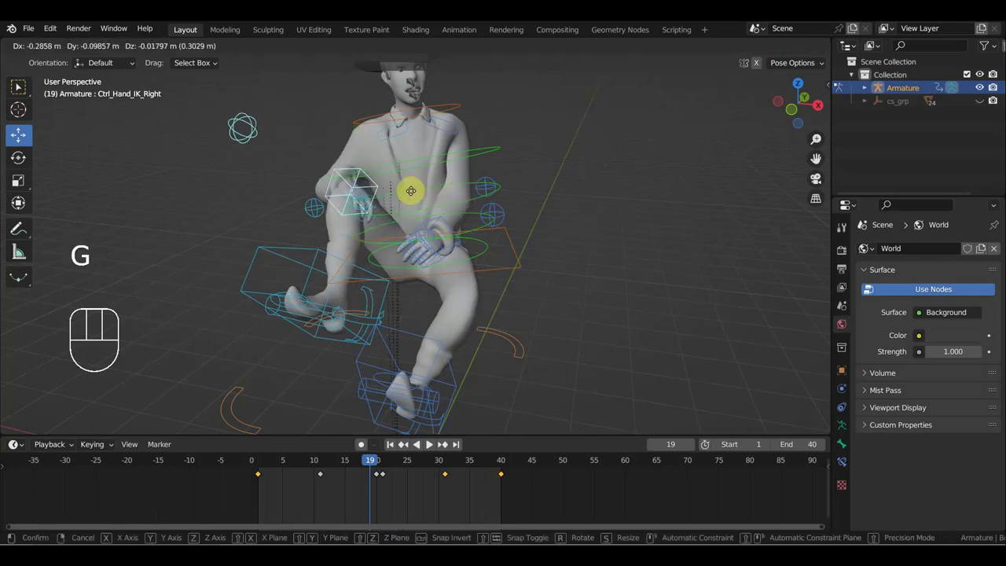
pyautogui.press('a')
pyautogui.press('i')
# Step: Zoom in on the cowboy's face and single out the Ctrl_Head.001 control
pyautogui.moveTo(500, 182); pyautogui.dragTo(515, 309)
pyautogui.moveTo(521, 308); pyautogui.dragTo(634, 297)
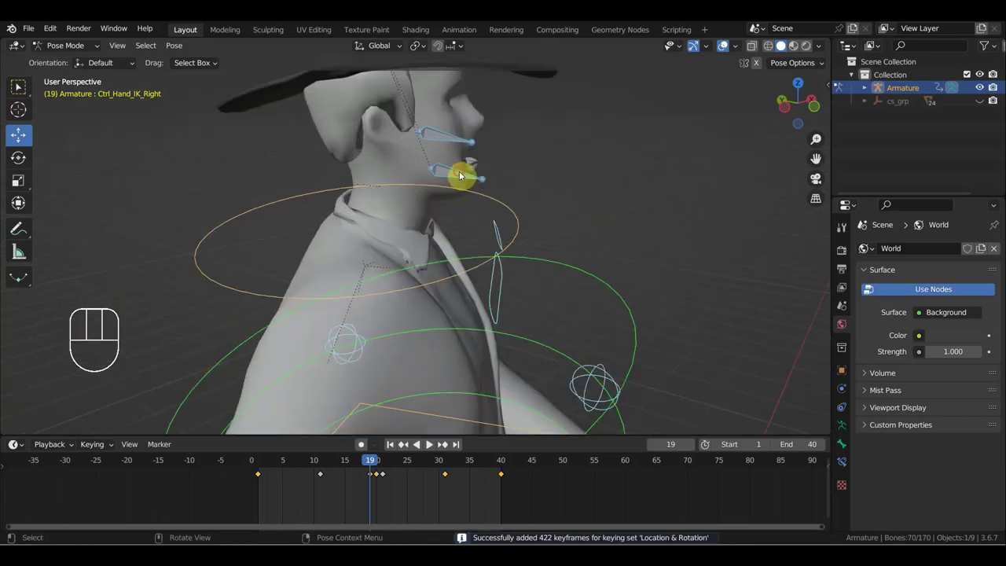
pyautogui.moveTo(519, 198); pyautogui.dragTo(508, 195)
pyautogui.moveTo(544, 213); pyautogui.dragTo(560, 213)
pyautogui.press('r')
pyautogui.moveTo(532, 202); pyautogui.dragTo(359, 213)
pyautogui.middleClick(434, 199)
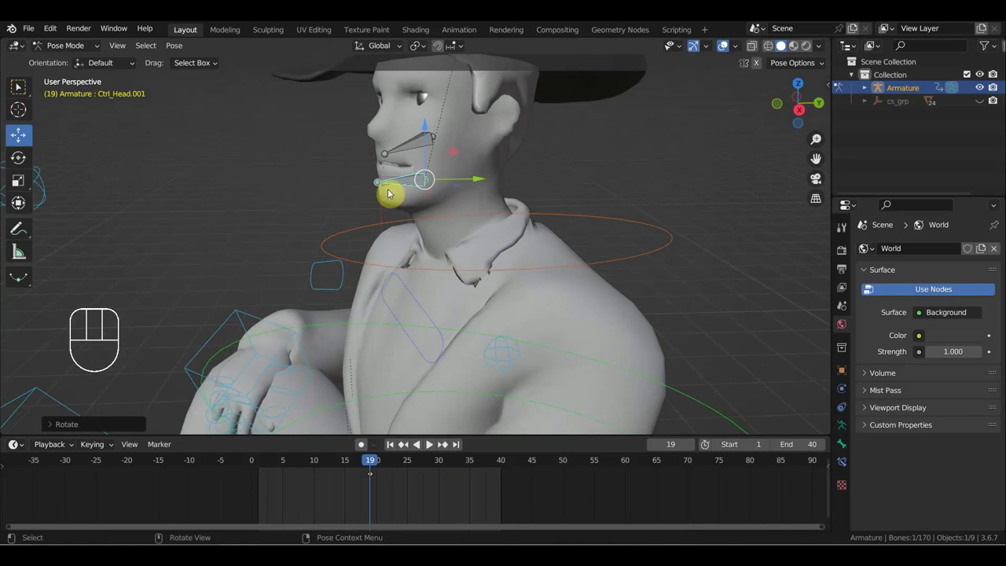
# Step: Rotate the Ctrl_Head.001 teeth bone about -7 degrees so the mouth opens
pyautogui.press('ctrl+z')
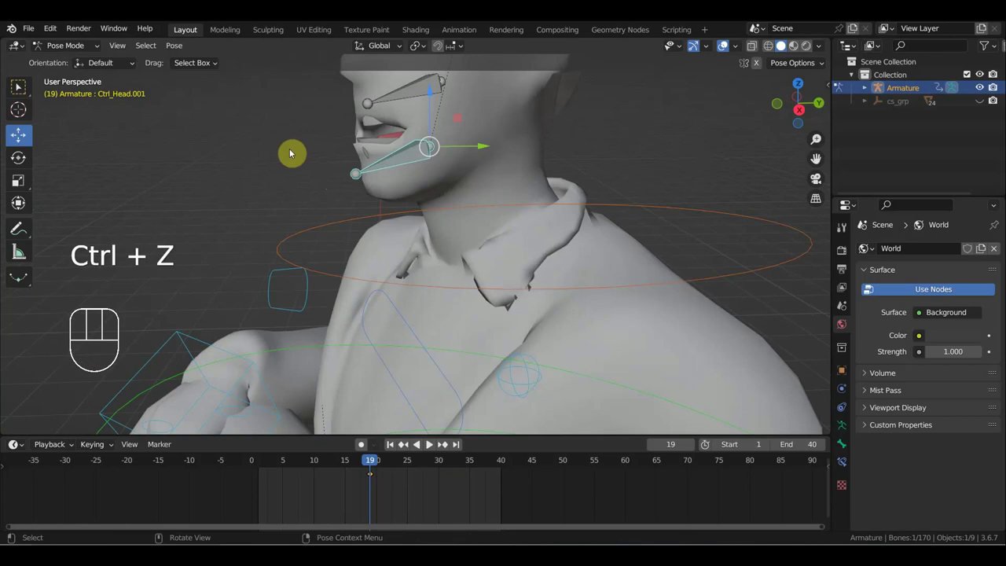
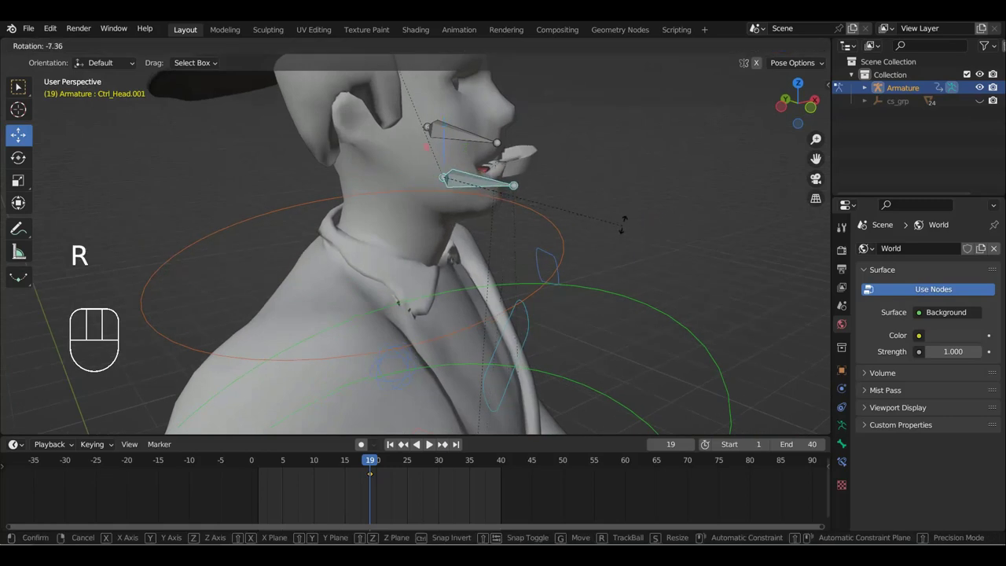
pyautogui.moveTo(602, 227); pyautogui.dragTo(487, 232)
pyautogui.moveTo(540, 222); pyautogui.dragTo(594, 217)
pyautogui.press('ctrl+z')
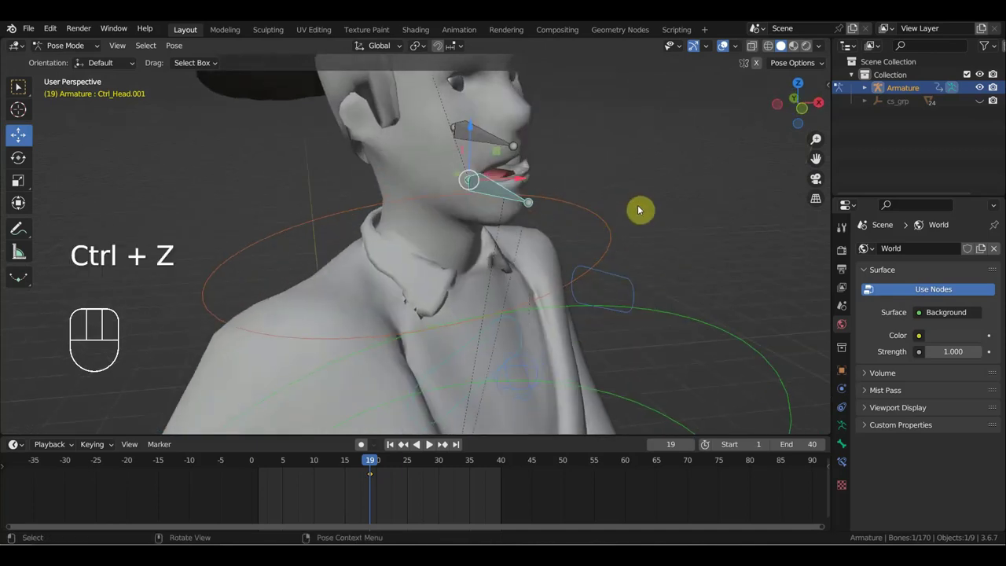
pyautogui.moveTo(670, 194); pyautogui.dragTo(524, 199)
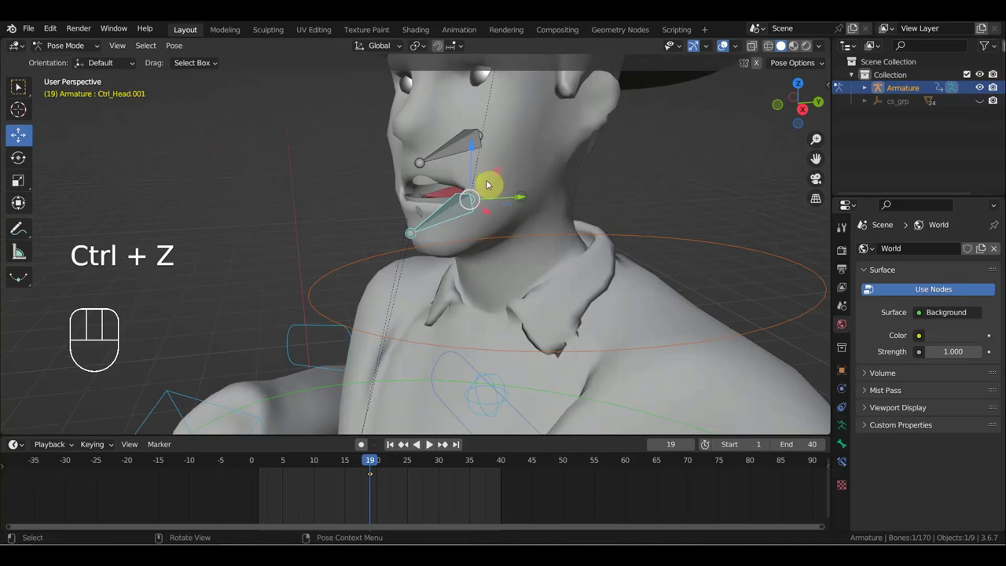
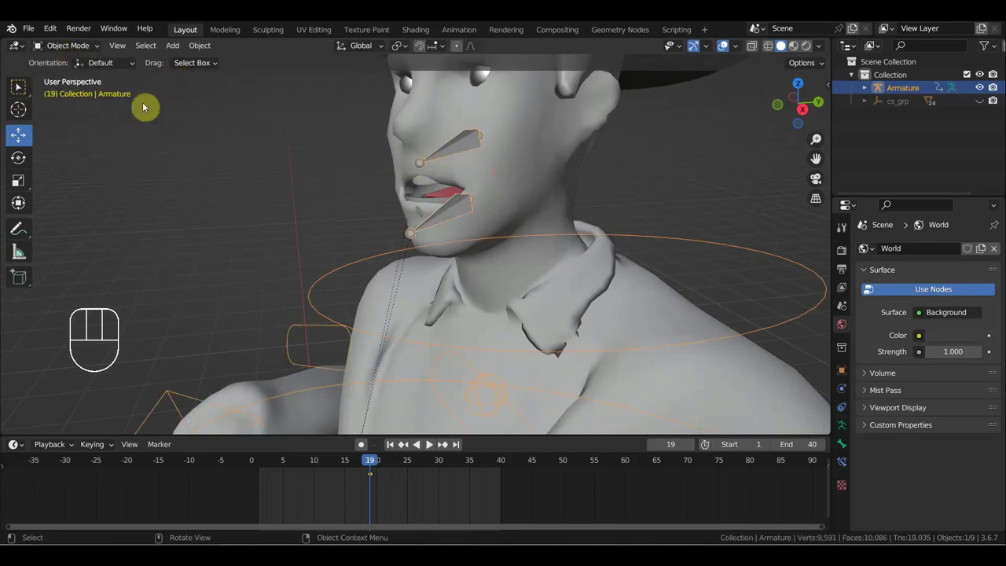
# Step: Select Wolf3D_Teeth and Wolf3D_Teeth.002 together and return to frame 1
pyautogui.click(444, 170)
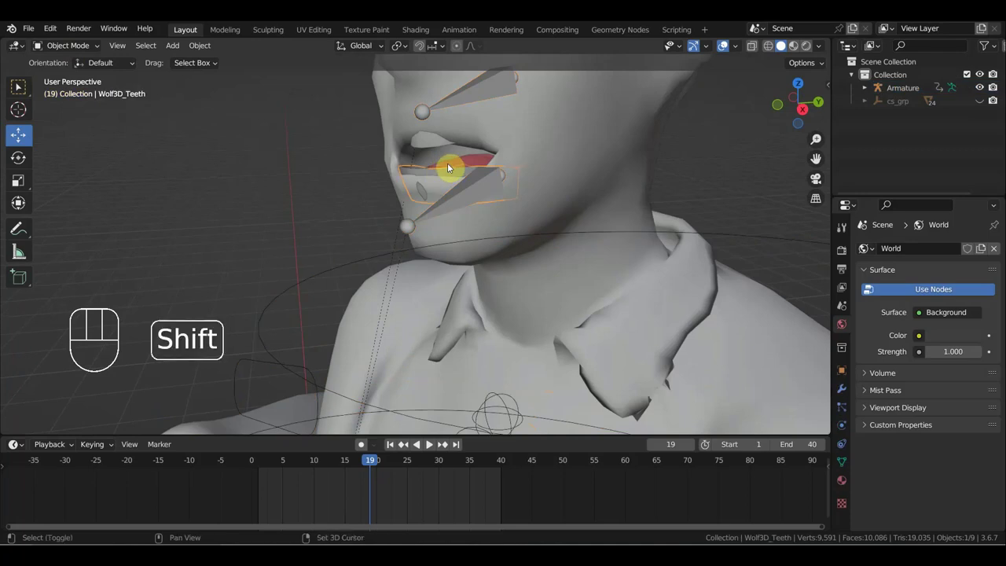
pyautogui.click(455, 165)
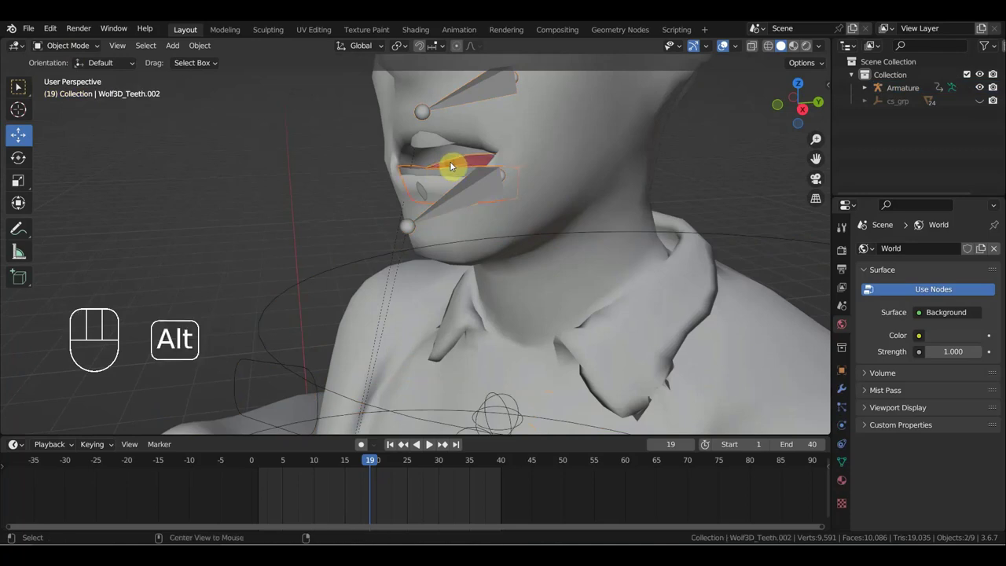
pyautogui.press('alt+p')
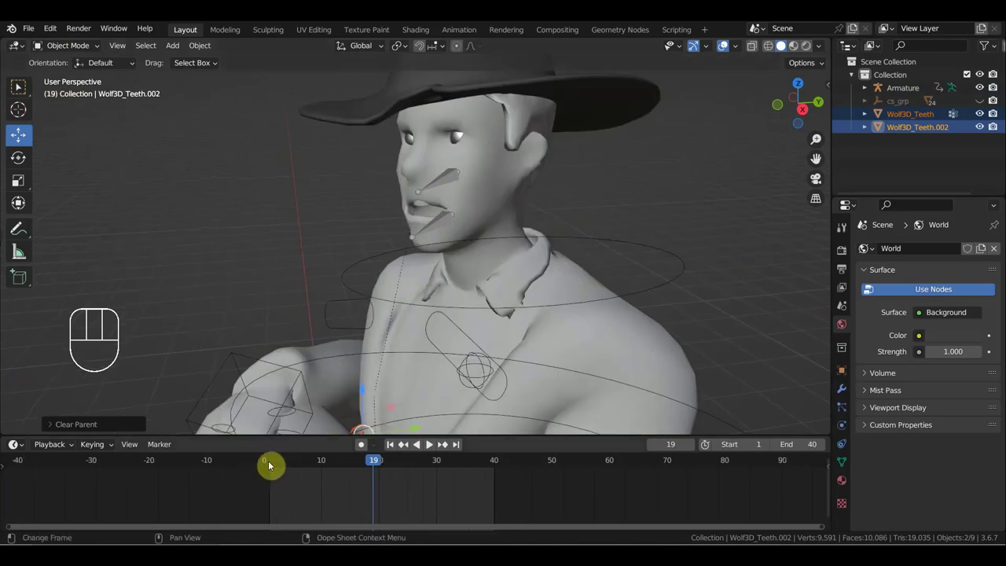
pyautogui.click(272, 464)
pyautogui.moveTo(479, 317); pyautogui.dragTo(475, 268)
# Step: From the Right view, start moving both teeth objects along Y and Z into place
pyautogui.middleClick(423, 249)
pyautogui.moveTo(428, 237); pyautogui.dragTo(425, 387)
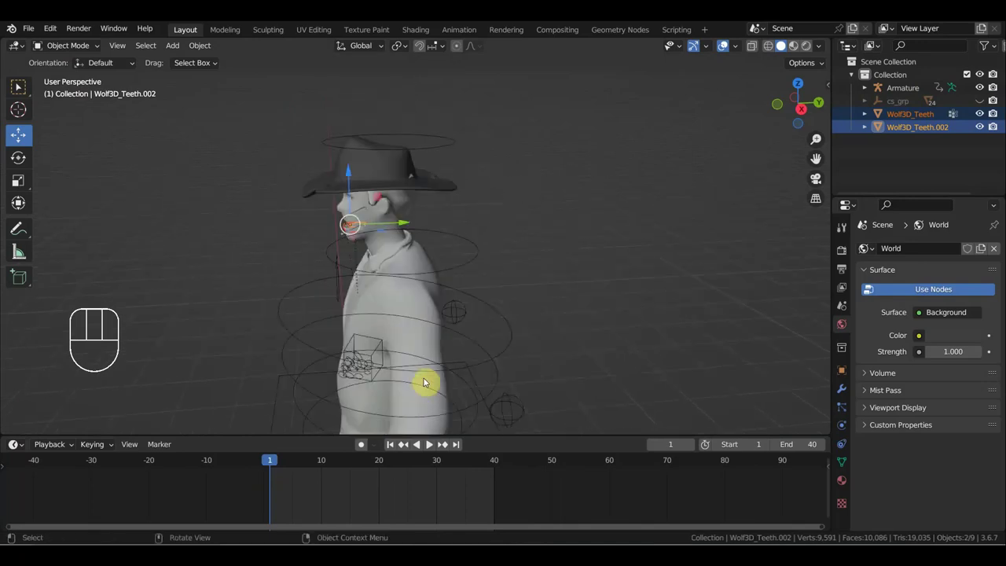
pyautogui.press('KP_3')
pyautogui.moveTo(515, 335); pyautogui.dragTo(577, 350)
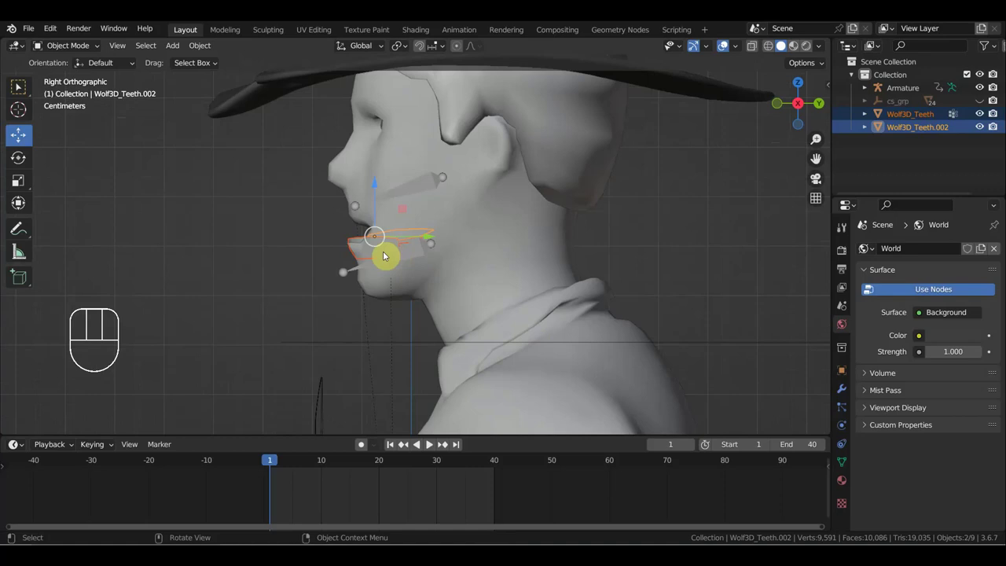
pyautogui.press('r')
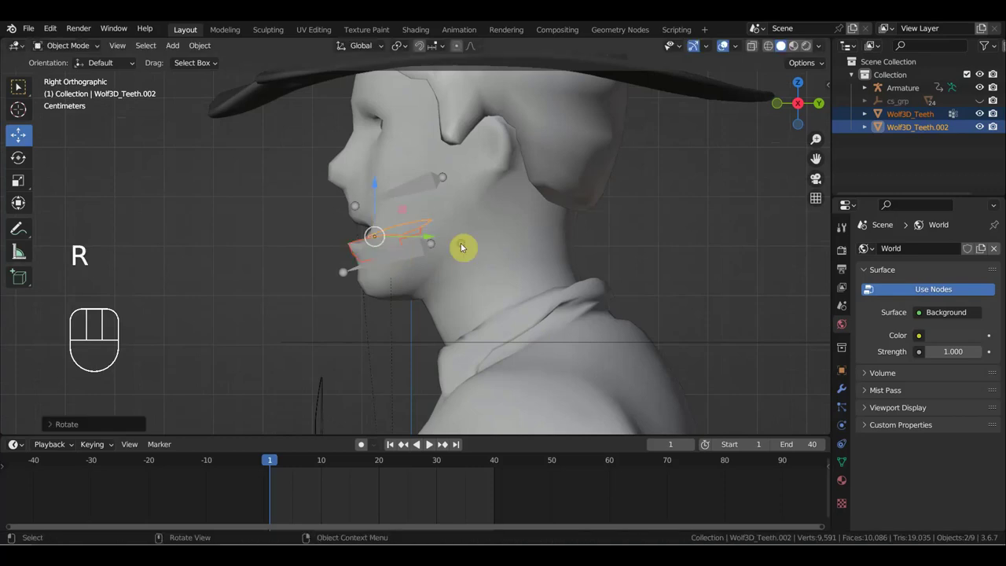
pyautogui.press('g')
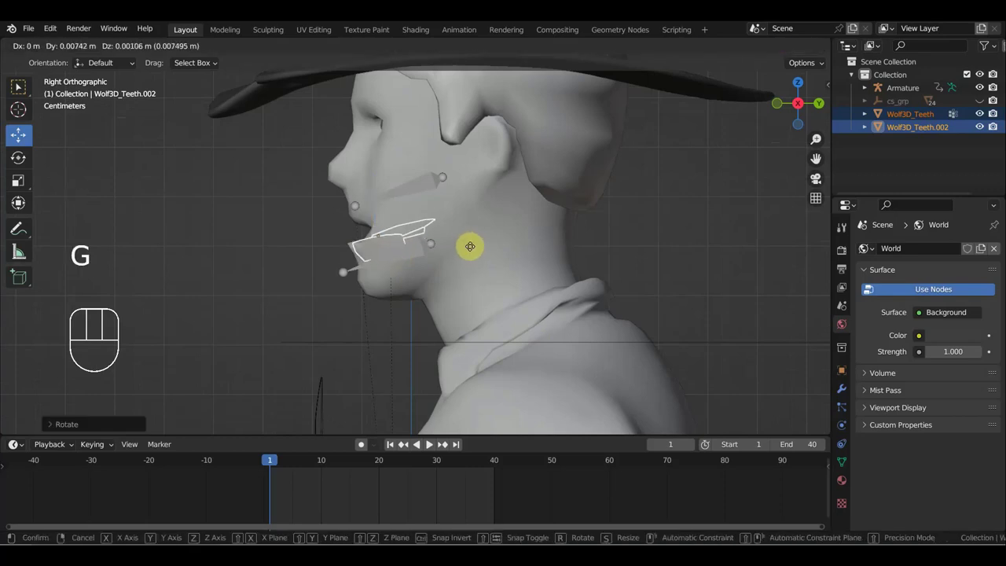
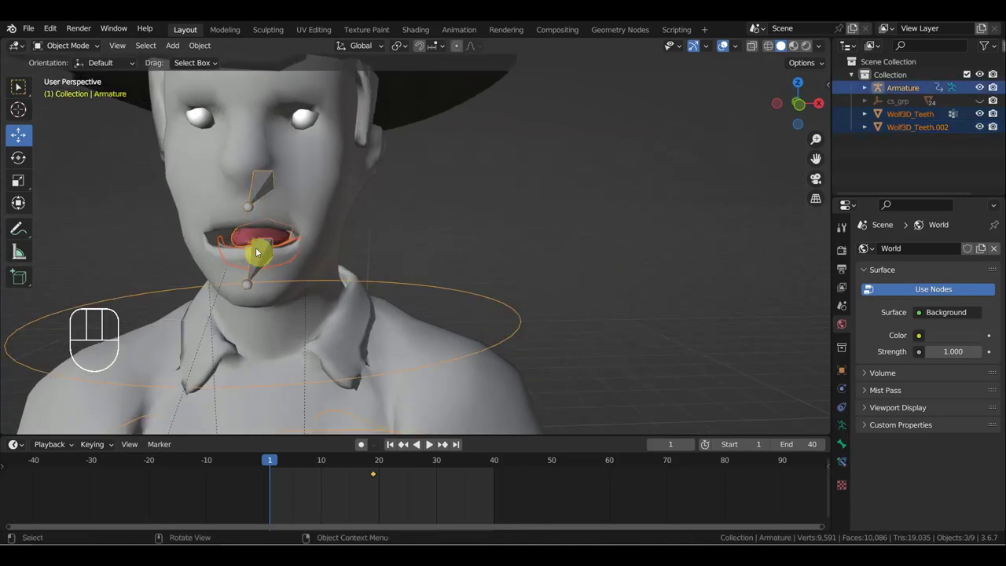
# Step: Parent both teeth objects to the armature's Ctrl_Head.001 bone
pyautogui.moveTo(74, 45); pyautogui.dragTo(73, 95)
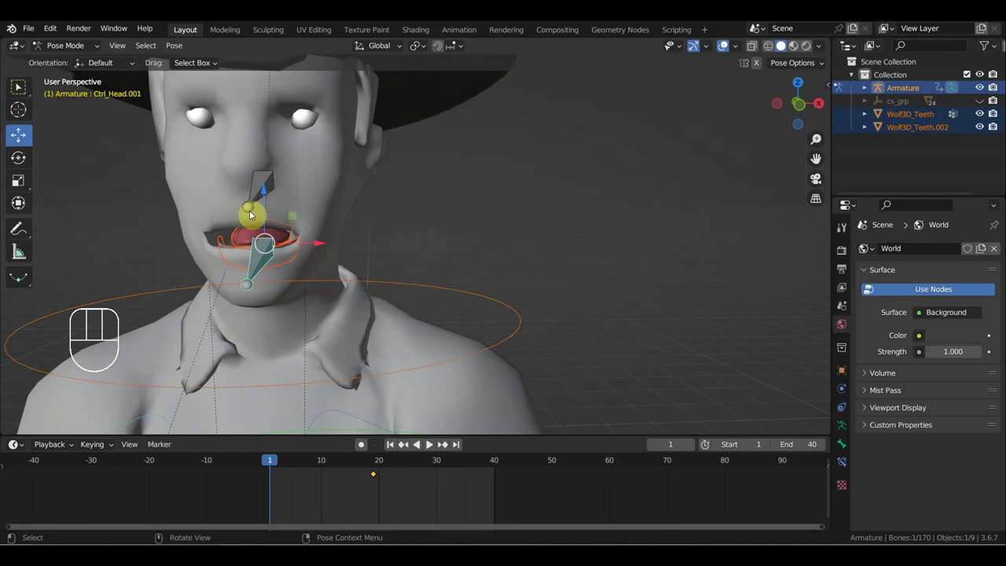
pyautogui.click(262, 254)
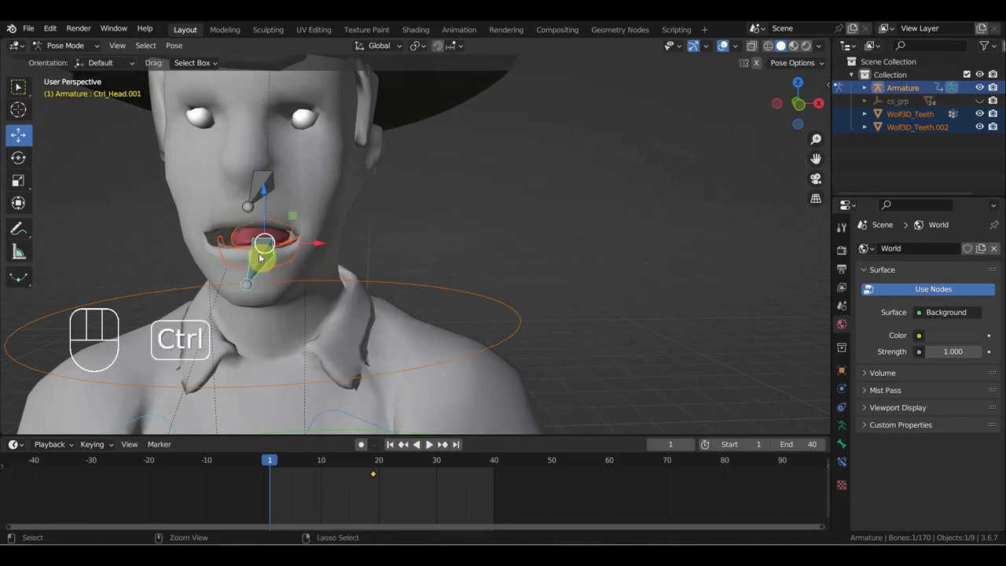
pyautogui.press('ctrl+p')
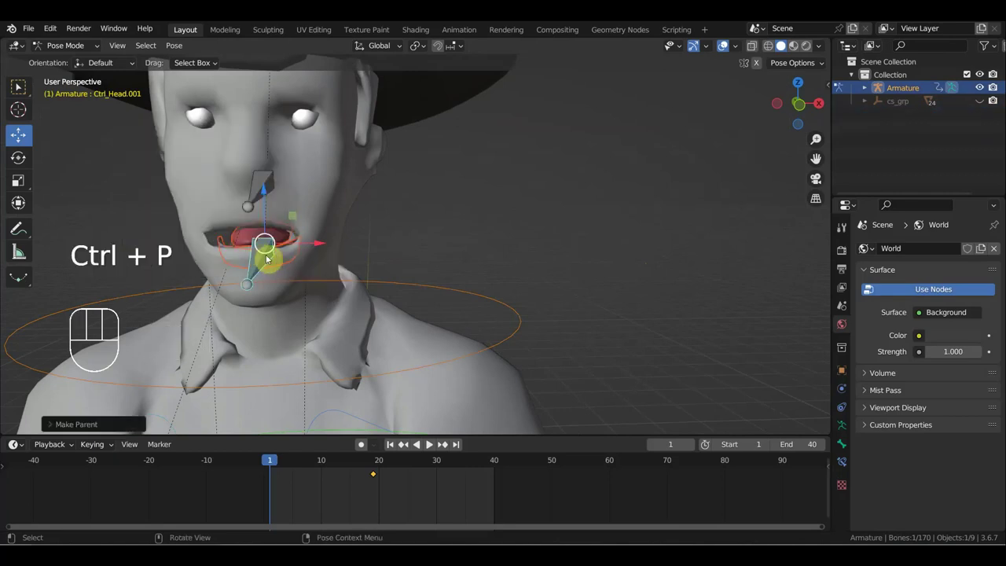
# Step: Scrub to frame 19 and toggle the rig overlays to check the teeth follow the head
pyautogui.moveTo(279, 463); pyautogui.dragTo(393, 417)
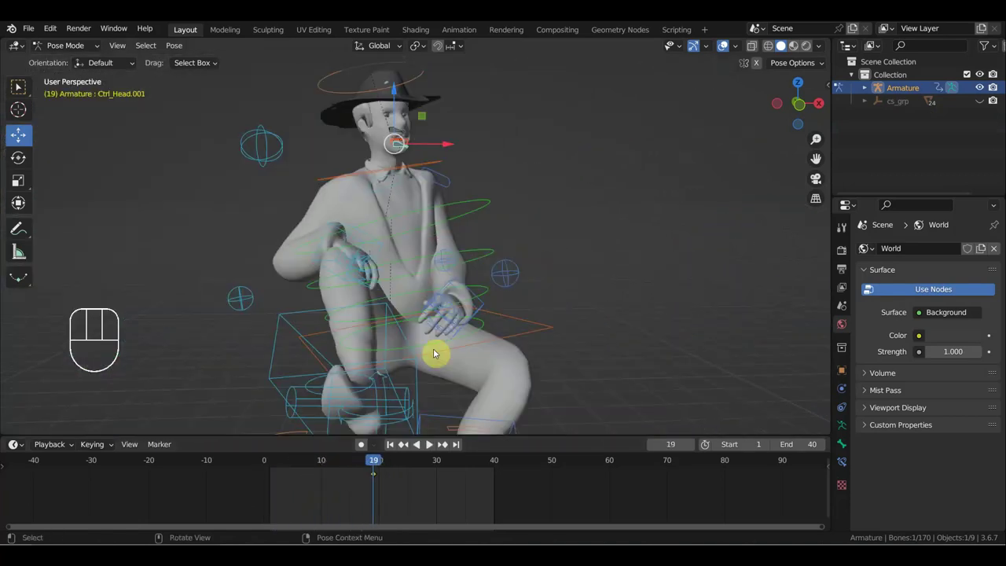
pyautogui.middleClick(470, 355)
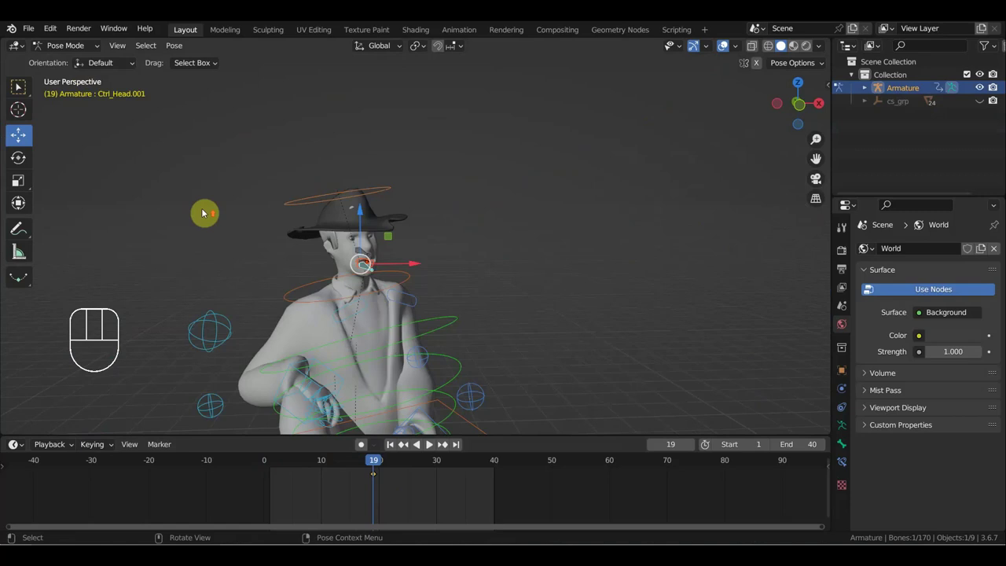
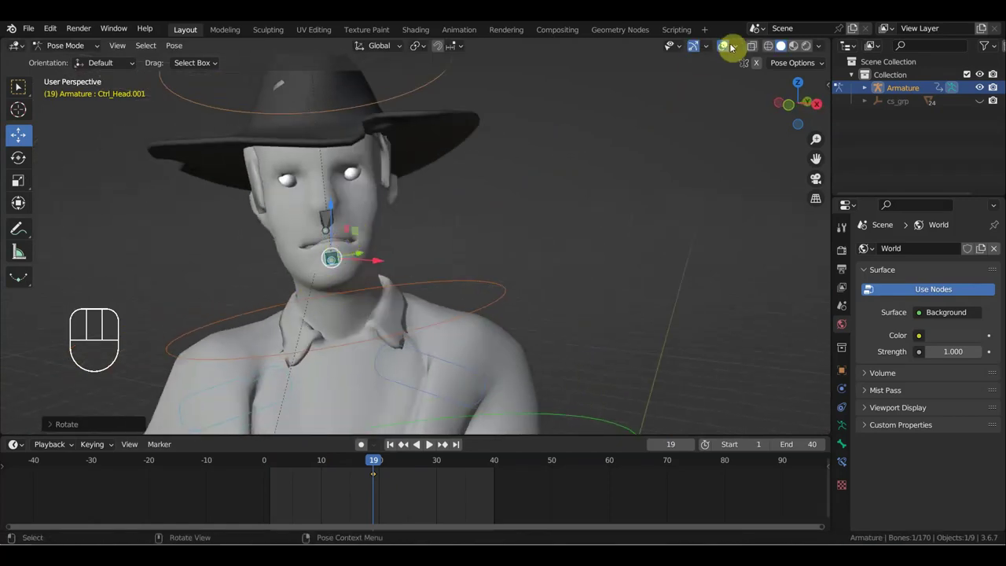
pyautogui.click(730, 46)
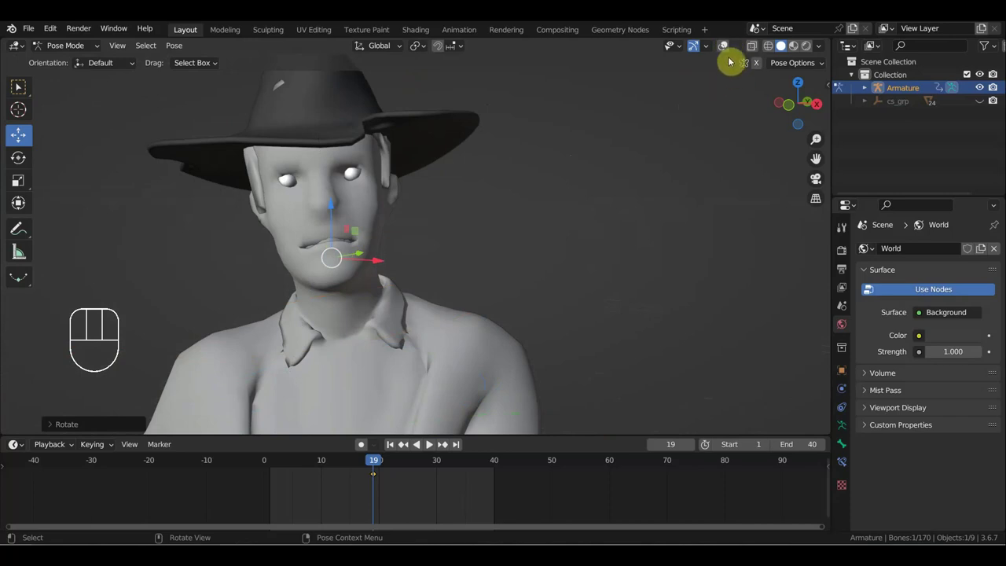
pyautogui.click(726, 44)
pyautogui.moveTo(538, 291); pyautogui.dragTo(523, 189)
pyautogui.moveTo(507, 208); pyautogui.dragTo(515, 215)
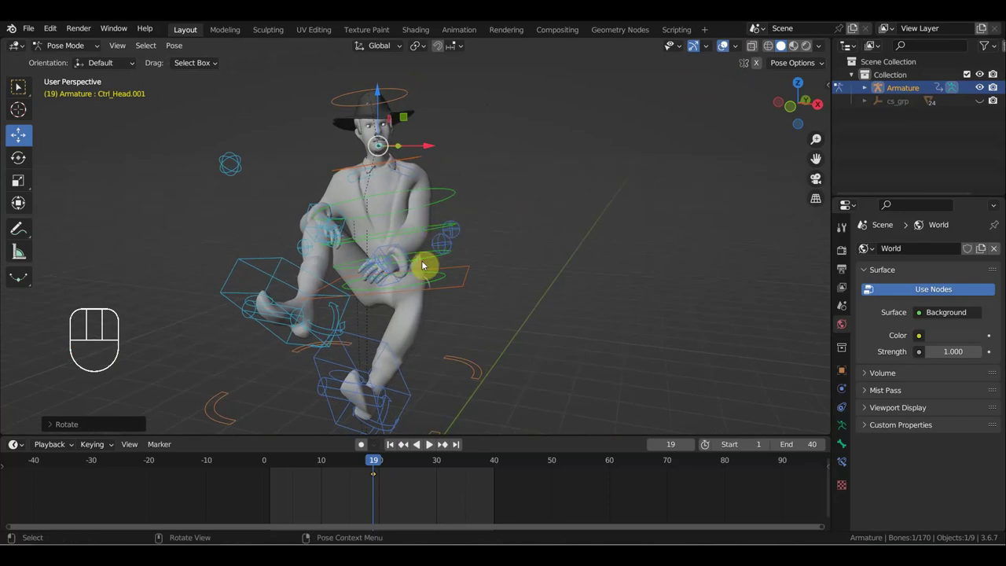
# Step: Key Location & Rotation for all bones, then delete the extra keys at frames 20, 30 and 40
pyautogui.press('a')
pyautogui.press('i')
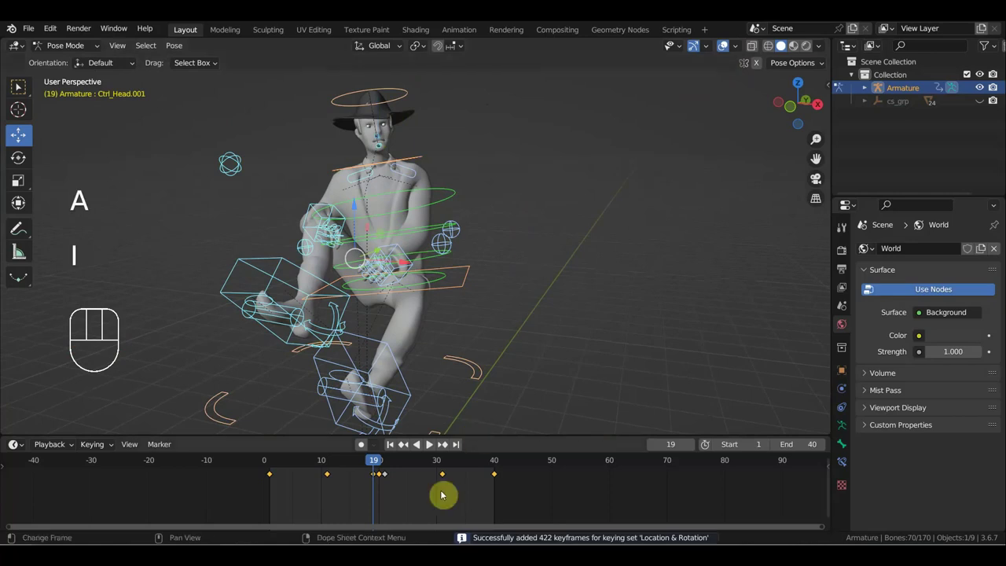
pyautogui.moveTo(410, 493); pyautogui.dragTo(384, 471)
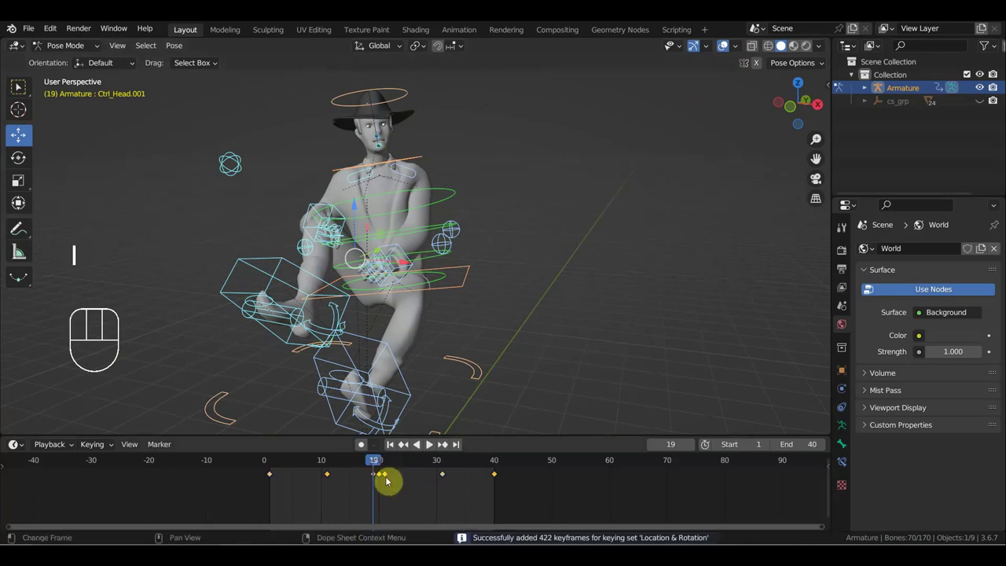
pyautogui.press('Delete')
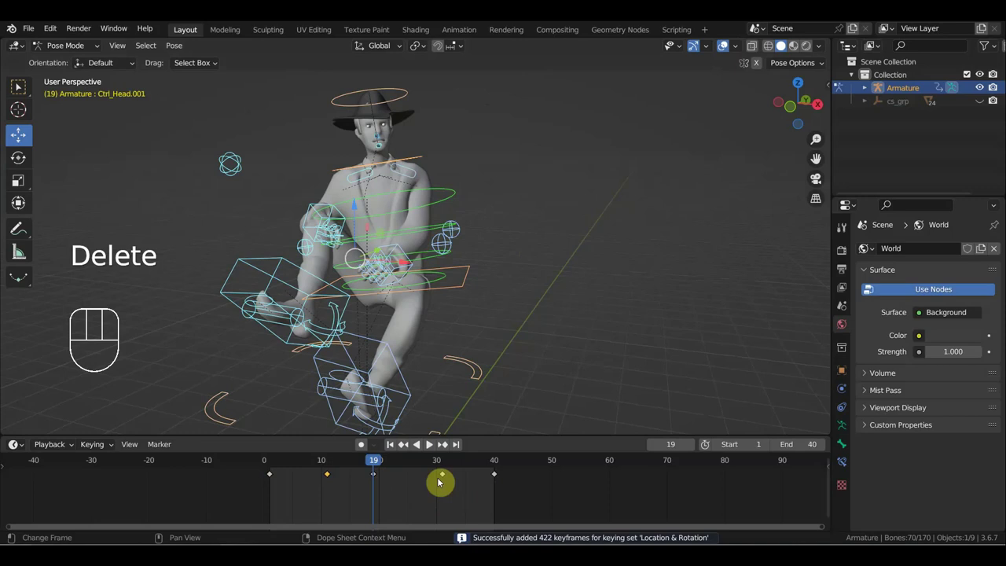
pyautogui.moveTo(381, 463); pyautogui.dragTo(507, 502)
pyautogui.moveTo(496, 493); pyautogui.dragTo(434, 468)
pyautogui.press('Delete')
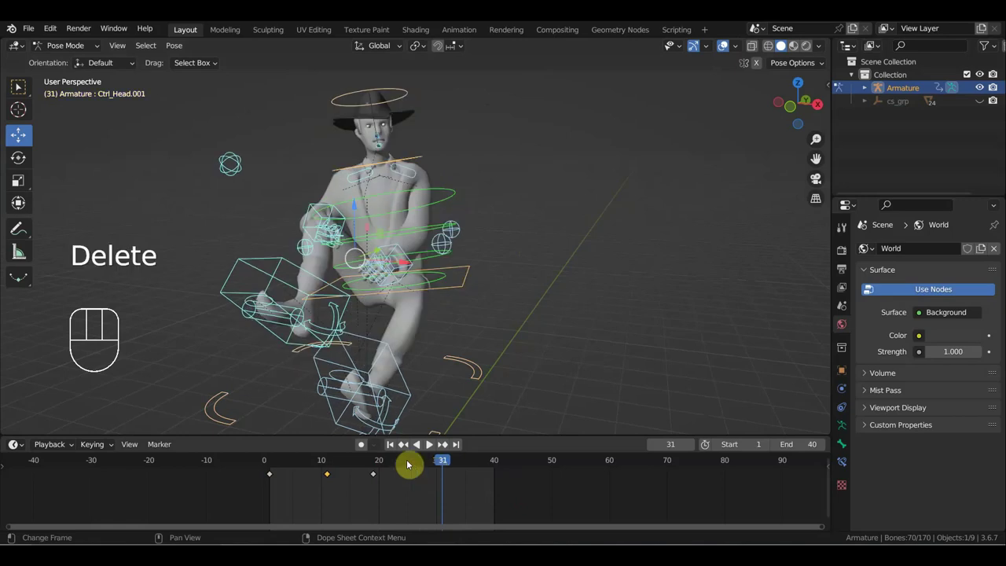
# Step: Duplicate the frame-11 pose key earlier in the timeline and scrub to frame 25
pyautogui.moveTo(403, 456); pyautogui.dragTo(275, 438)
pyautogui.moveTo(333, 486); pyautogui.dragTo(322, 475)
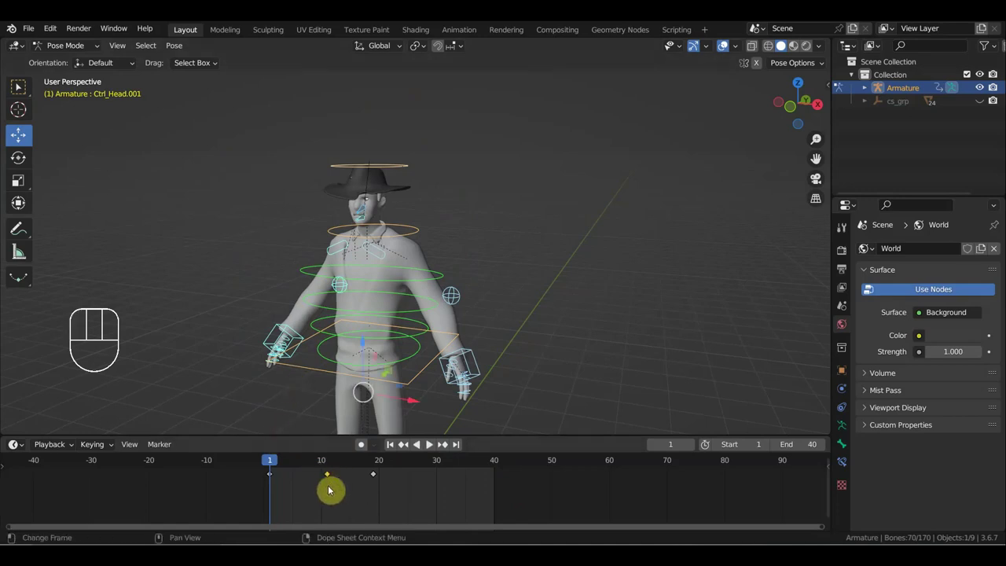
pyautogui.press('shift+d')
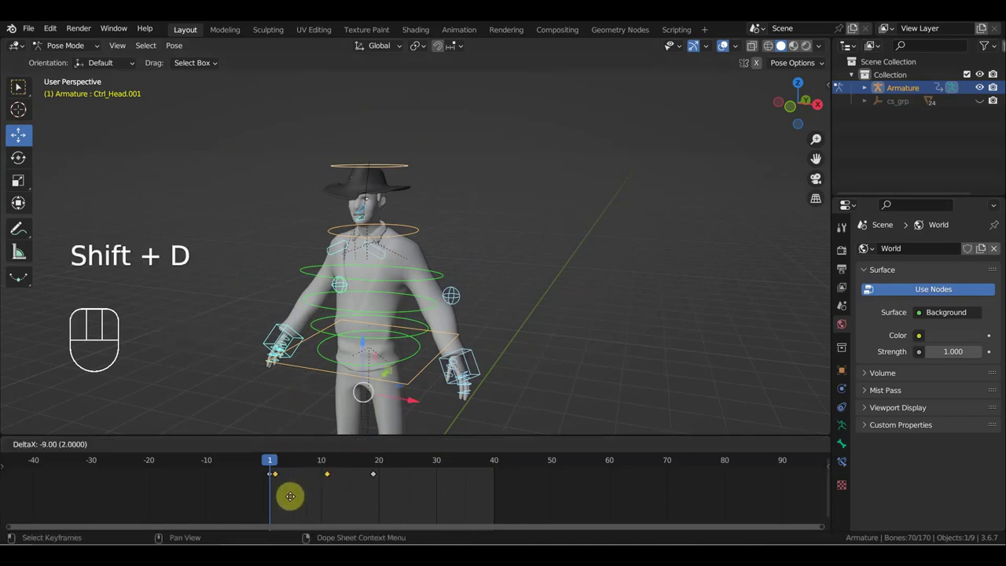
pyautogui.moveTo(273, 464); pyautogui.dragTo(418, 489)
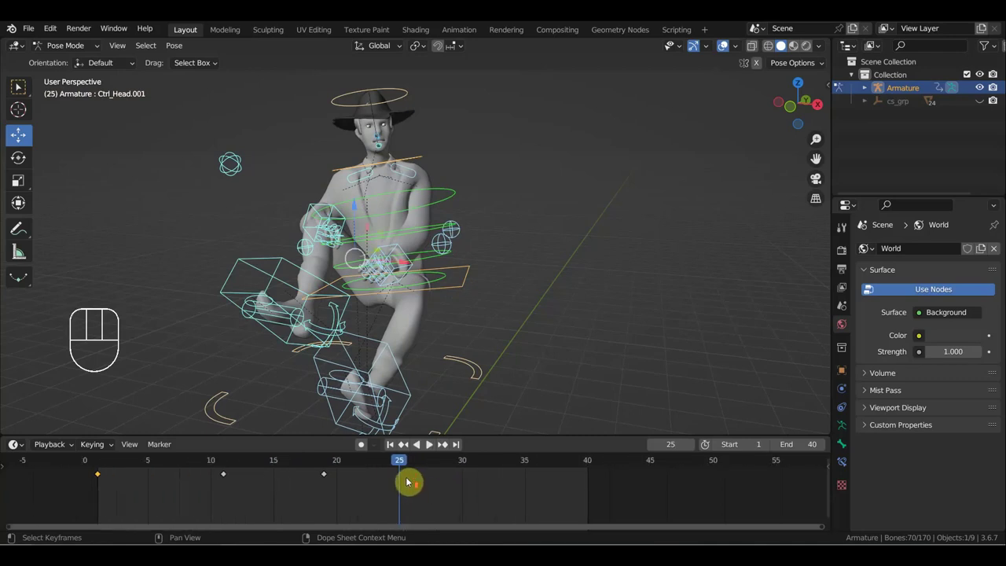
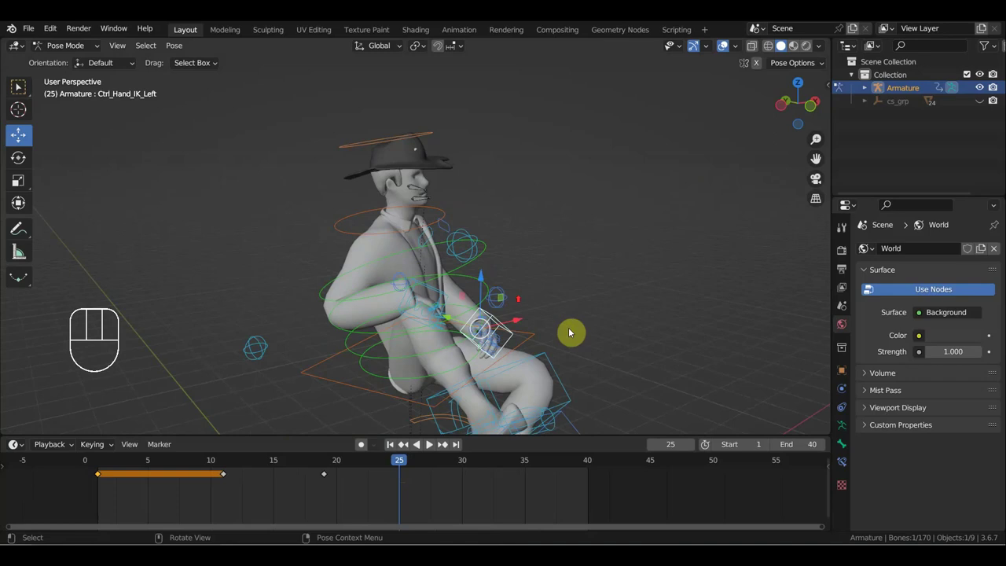
# Step: Remove the frame 1 and 11 keys and key Ctrl_Head.001's location and rotation at frame 25
pyautogui.moveTo(519, 262); pyautogui.dragTo(514, 372)
pyautogui.moveTo(515, 367); pyautogui.dragTo(535, 344)
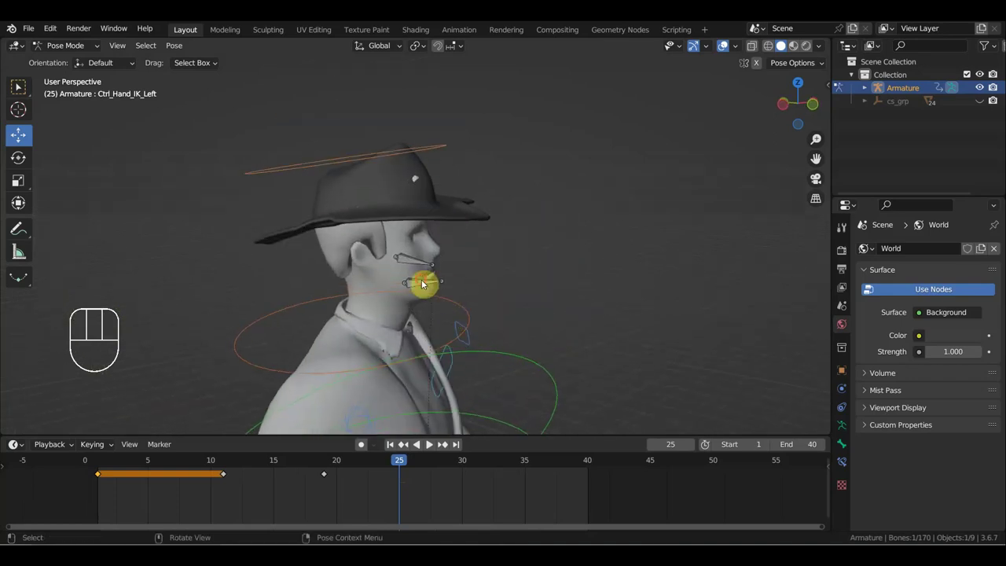
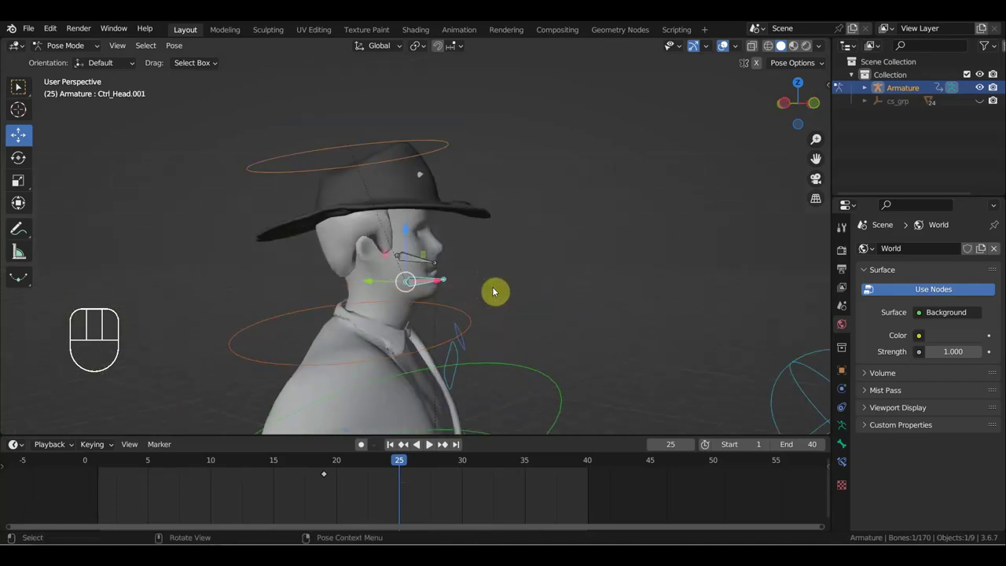
pyautogui.press('r')
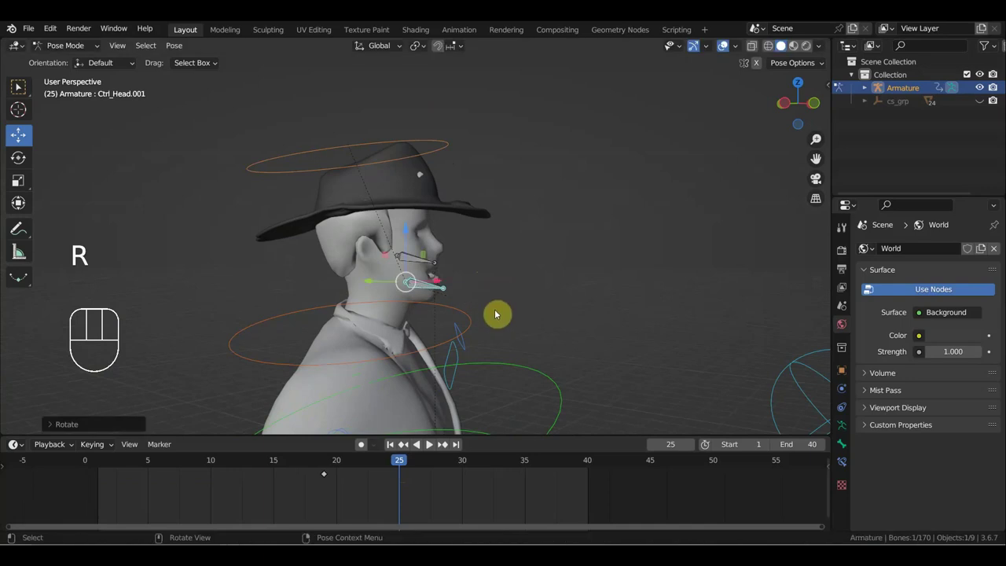
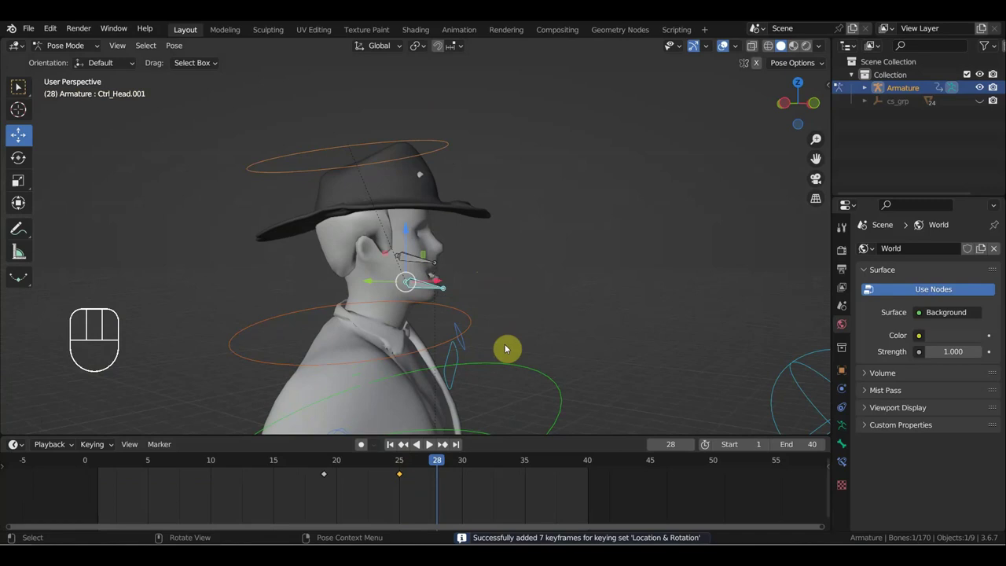
pyautogui.press('r')
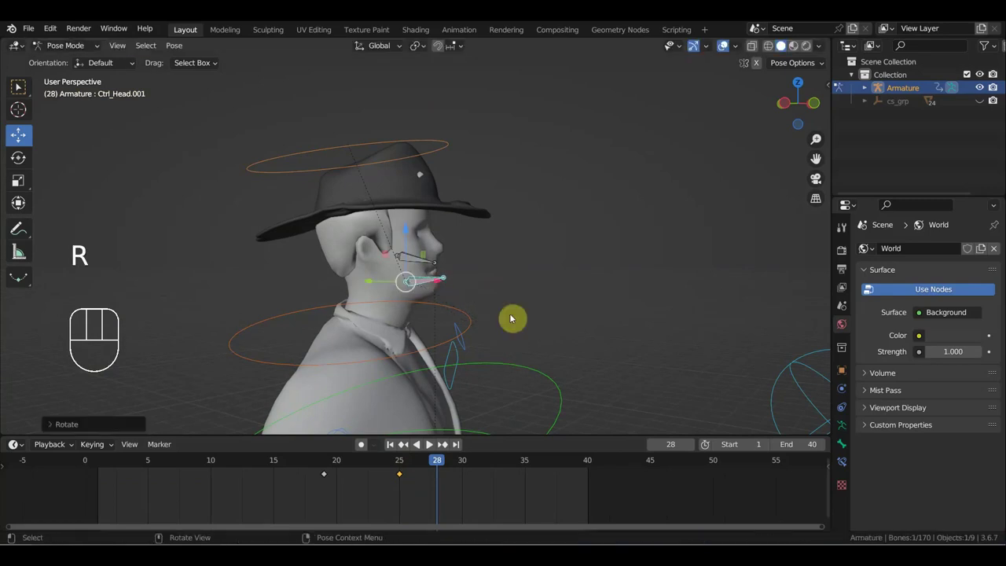
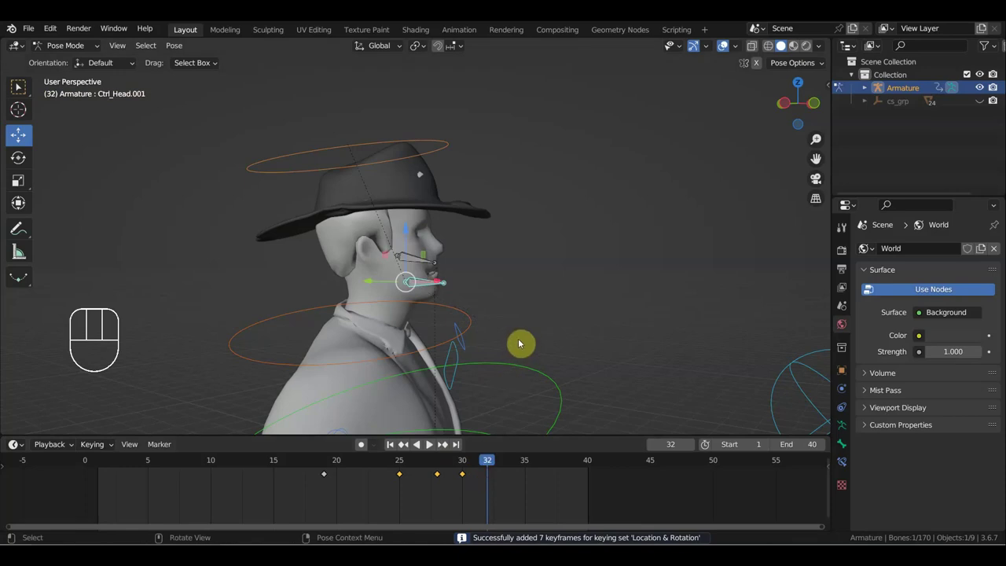
# Step: Turn the head to a new angle and key its location and rotation at the next pose frame
pyautogui.press('r')
pyautogui.press('i')
pyautogui.moveTo(498, 464); pyautogui.dragTo(513, 461)
pyautogui.press('r')
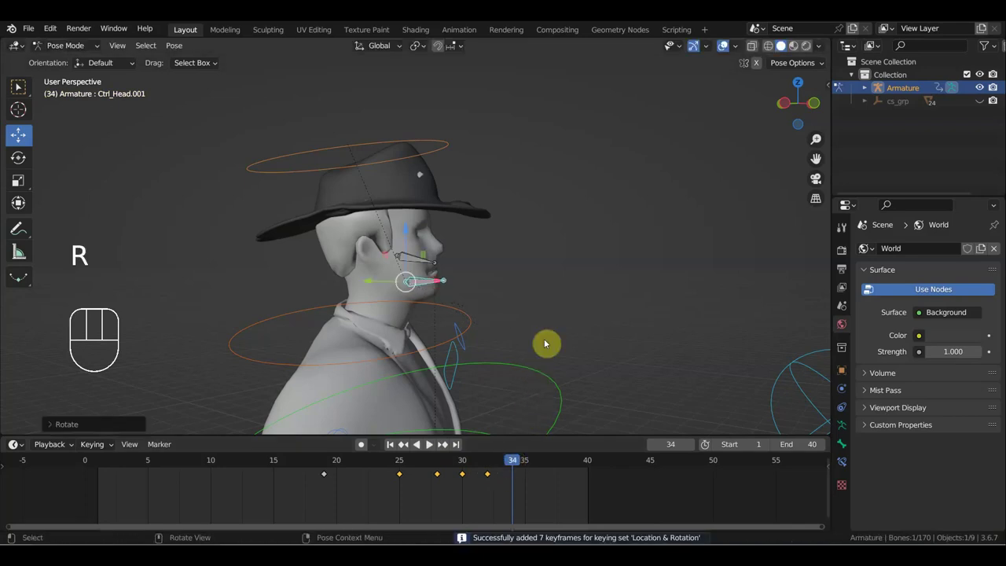
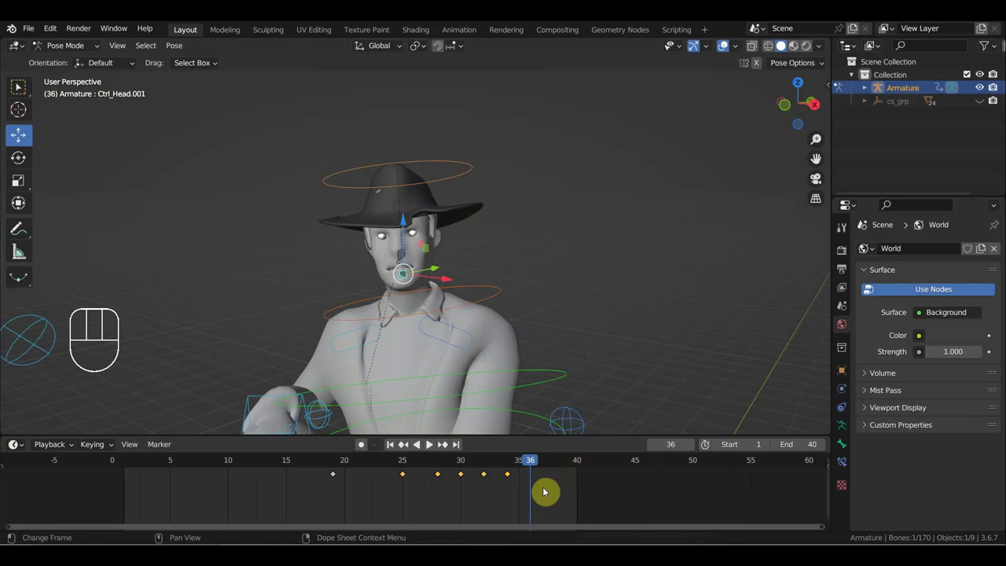
pyautogui.moveTo(485, 482); pyautogui.dragTo(397, 469)
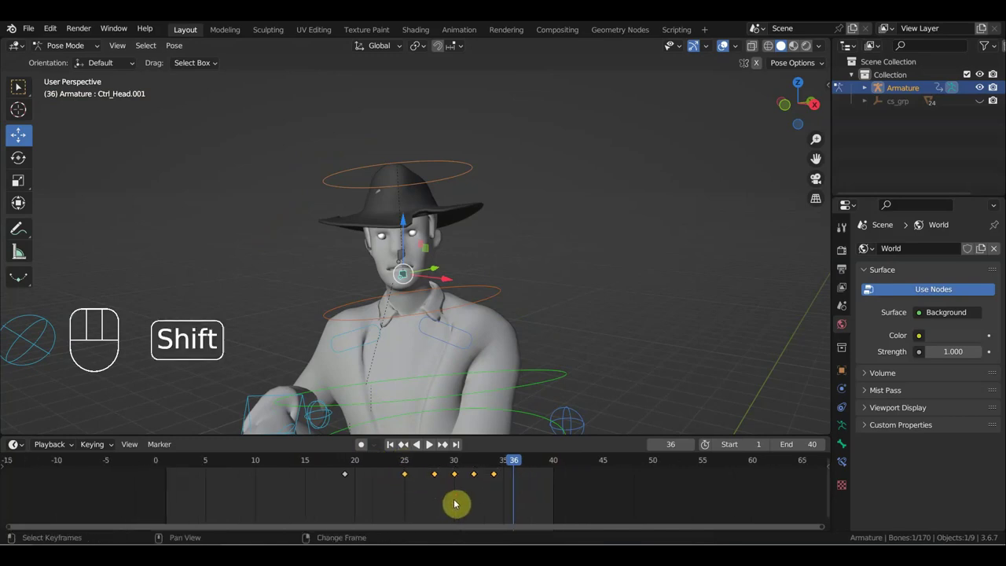
pyautogui.press('shift+d')
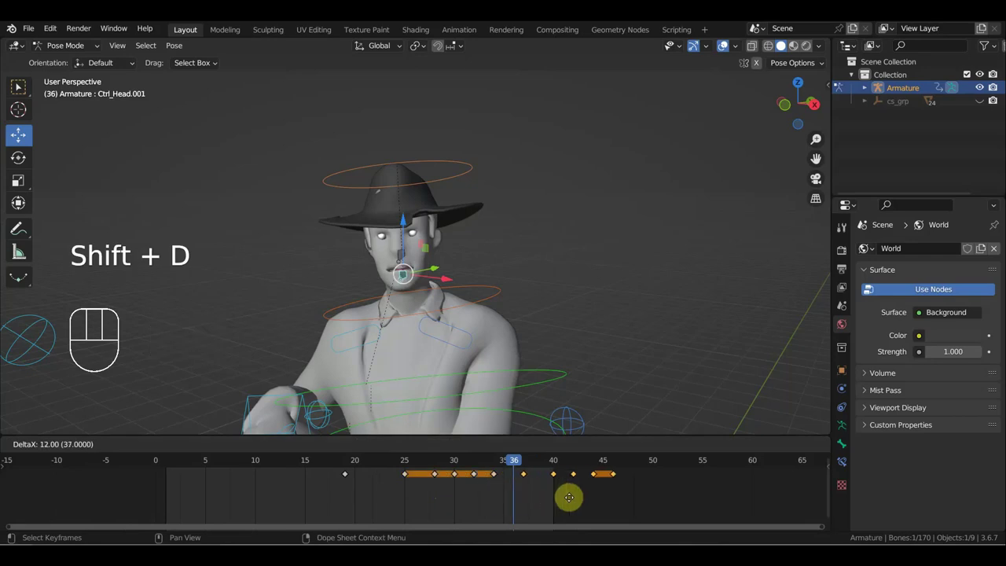
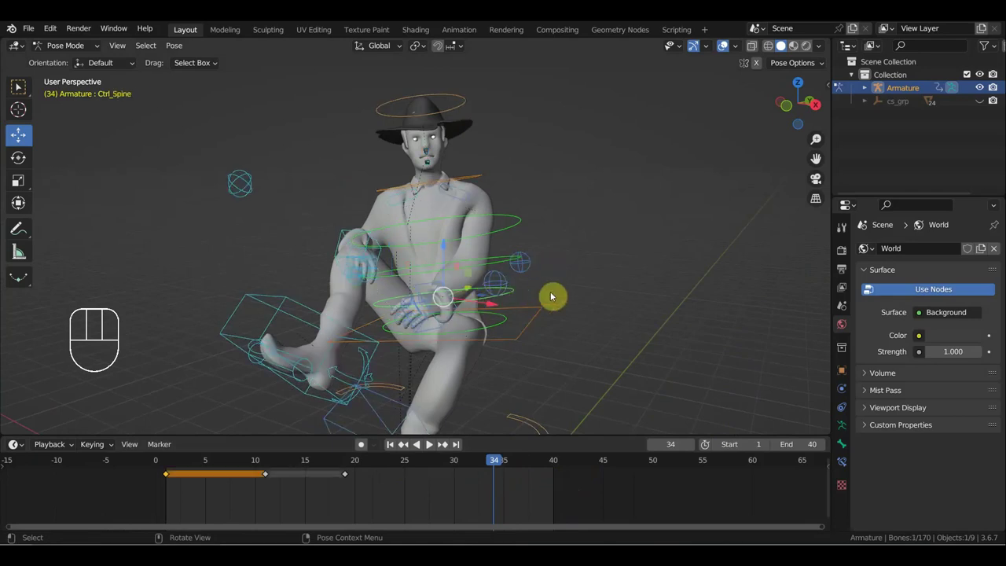
# Step: Move Ctrl_Hand_IK_Left forward so the left arm reaches out at frame 34
pyautogui.press('r')
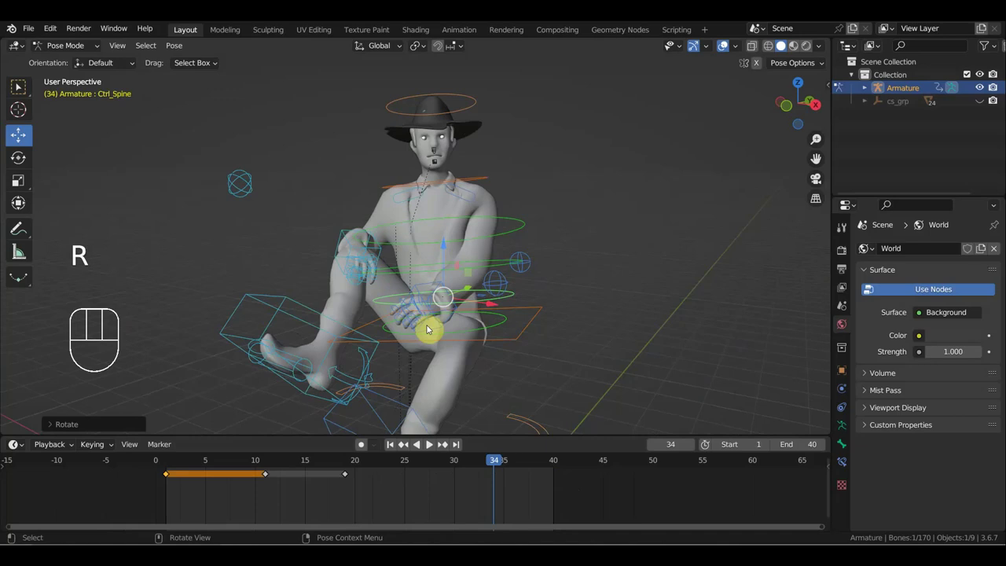
pyautogui.click(424, 309)
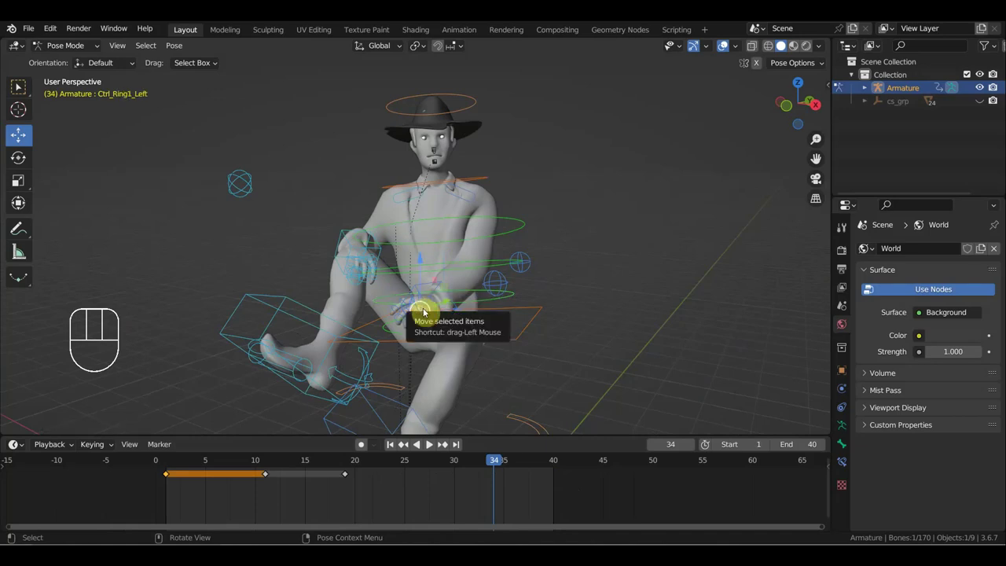
pyautogui.click(430, 287)
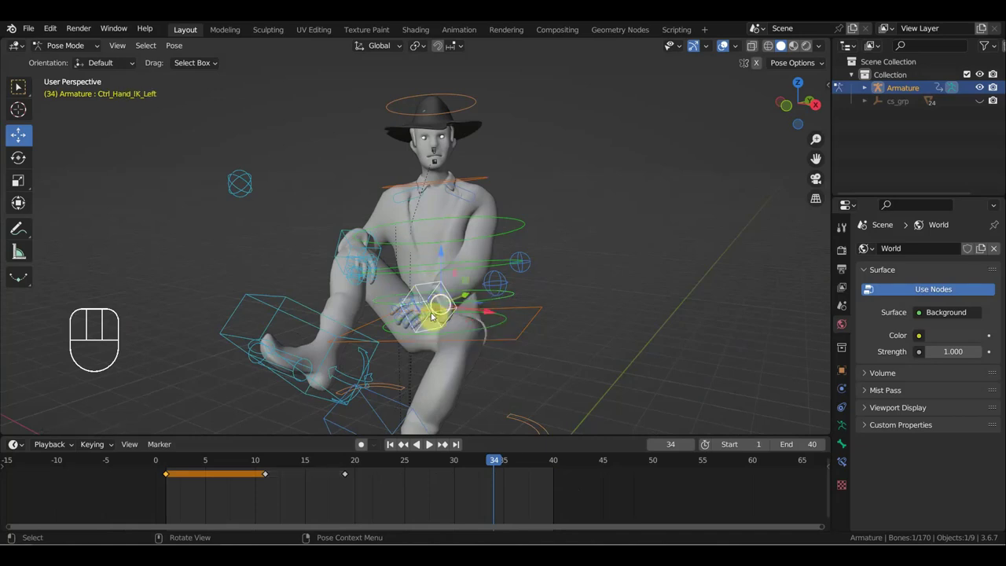
pyautogui.press('g')
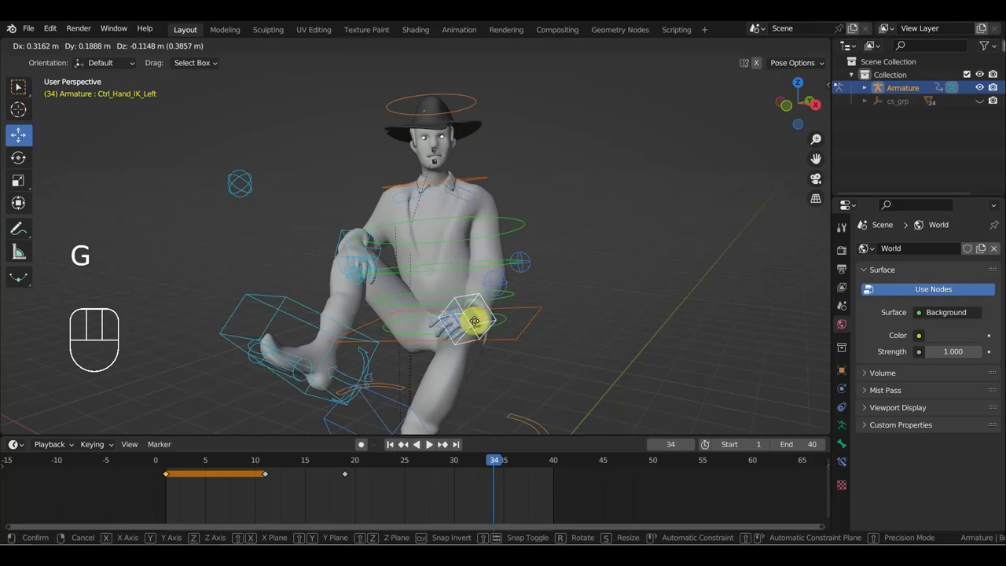
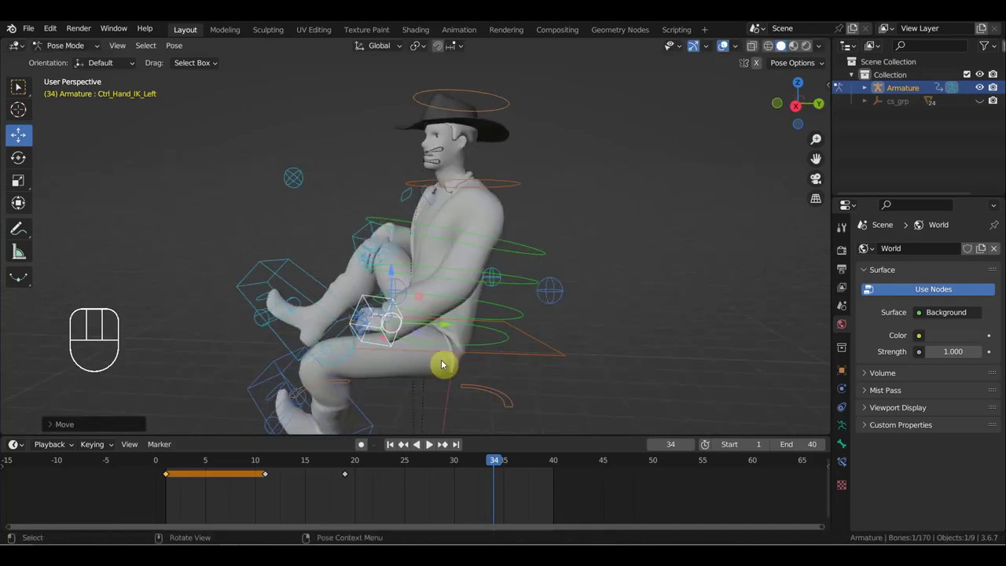
pyautogui.press('r')
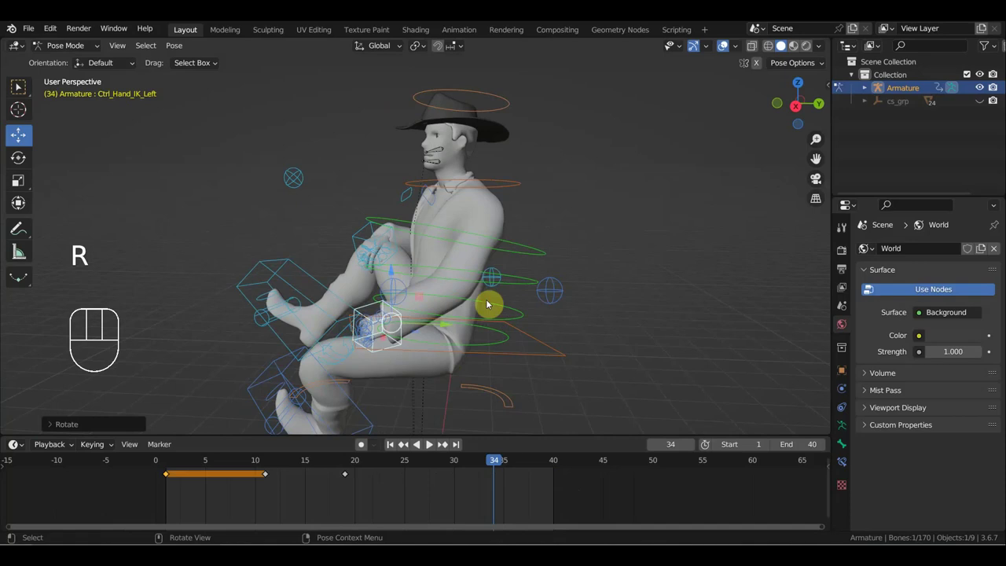
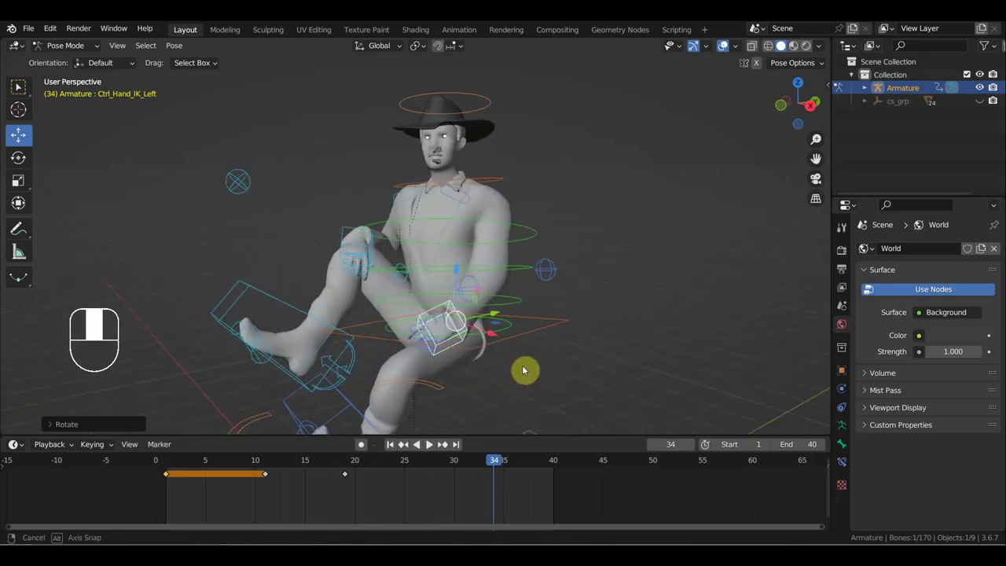
# Step: Raise the left hand in front of the body and rotate Ctrl_Shoulder_Left to about -39.7 degrees
pyautogui.press('g')
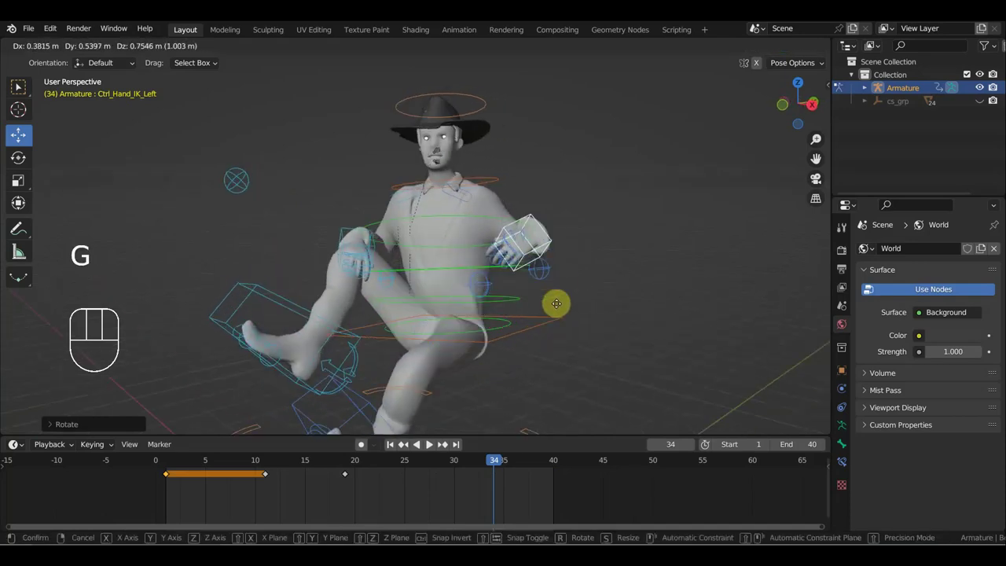
pyautogui.moveTo(551, 307); pyautogui.dragTo(573, 313)
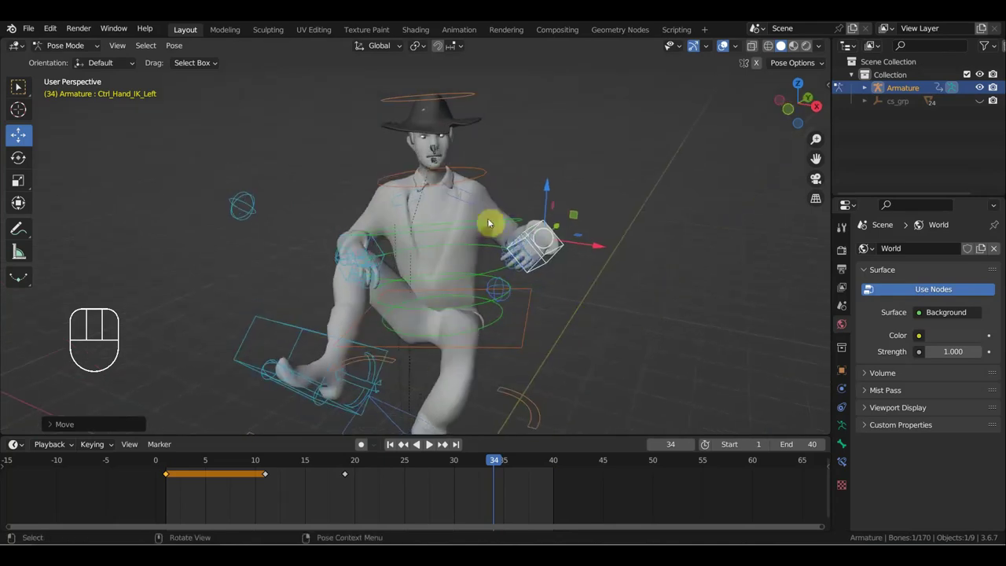
pyautogui.click(480, 196)
pyautogui.press('r')
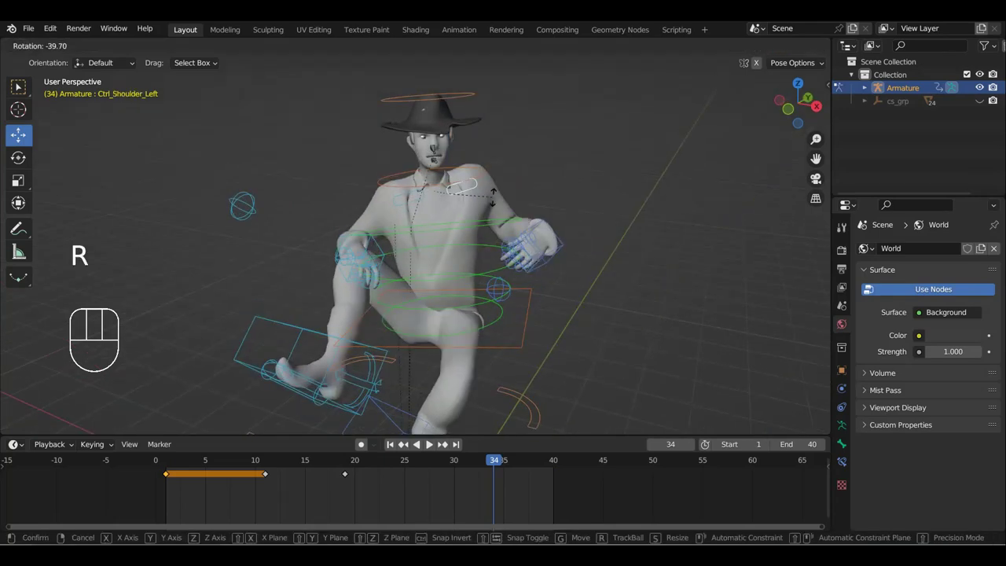
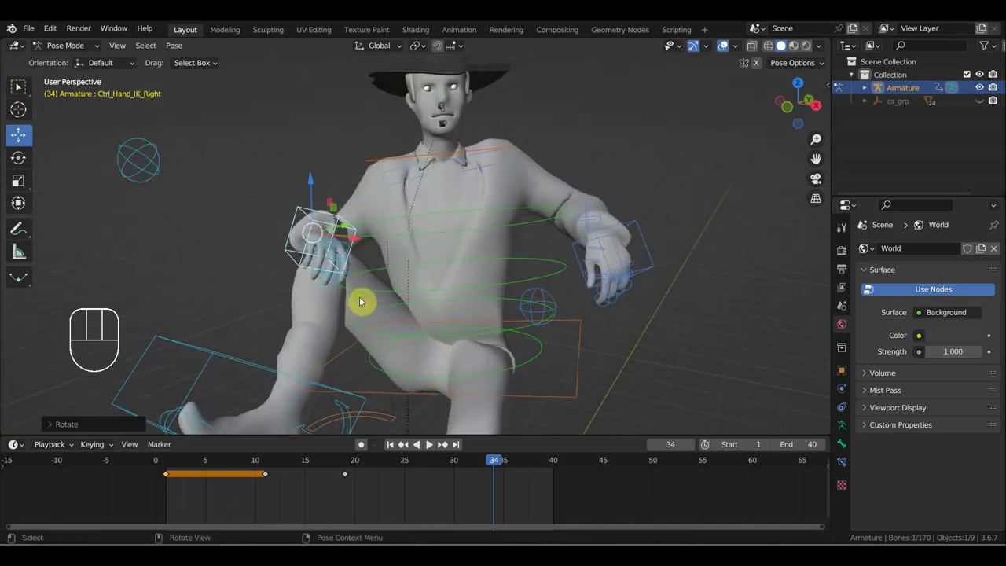
# Step: Insert Location & Rotation keys for all rig controls at frame 34 and scrub to preview
pyautogui.press('a')
pyautogui.press('i')
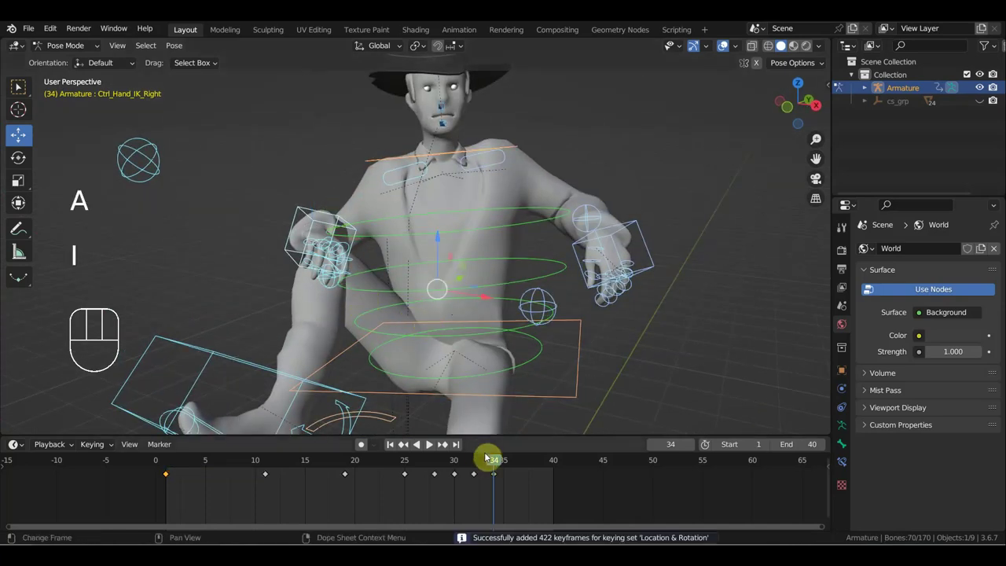
pyautogui.moveTo(495, 465); pyautogui.dragTo(459, 467)
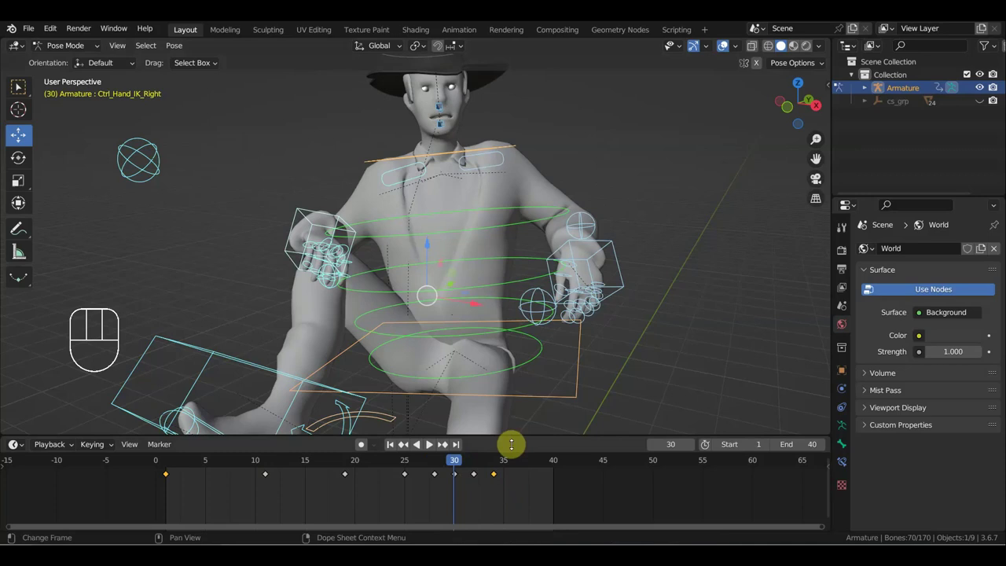
pyautogui.moveTo(431, 464); pyautogui.dragTo(545, 411)
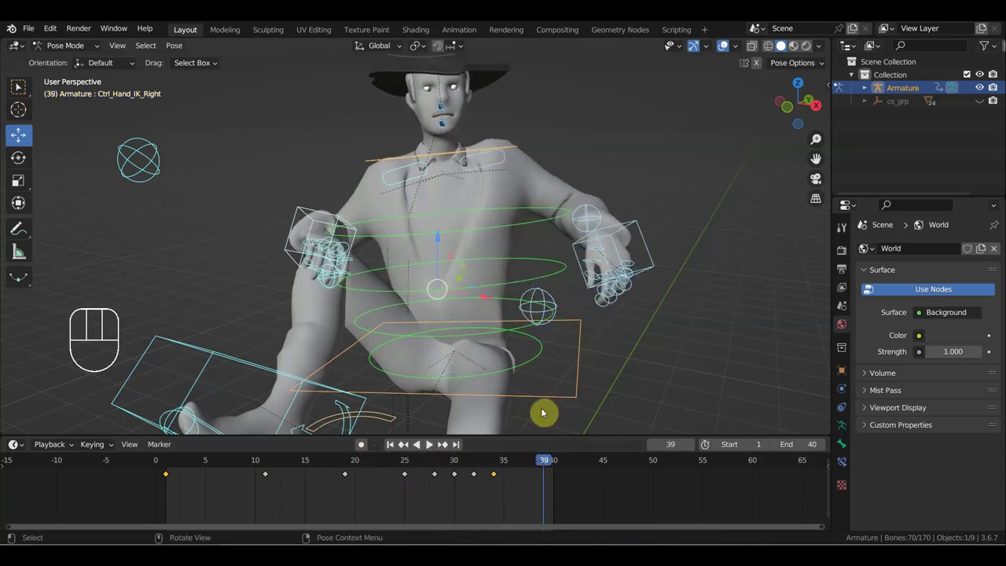
# Step: Return the playhead to frame 25 and make the head control active
pyautogui.middleClick(537, 296)
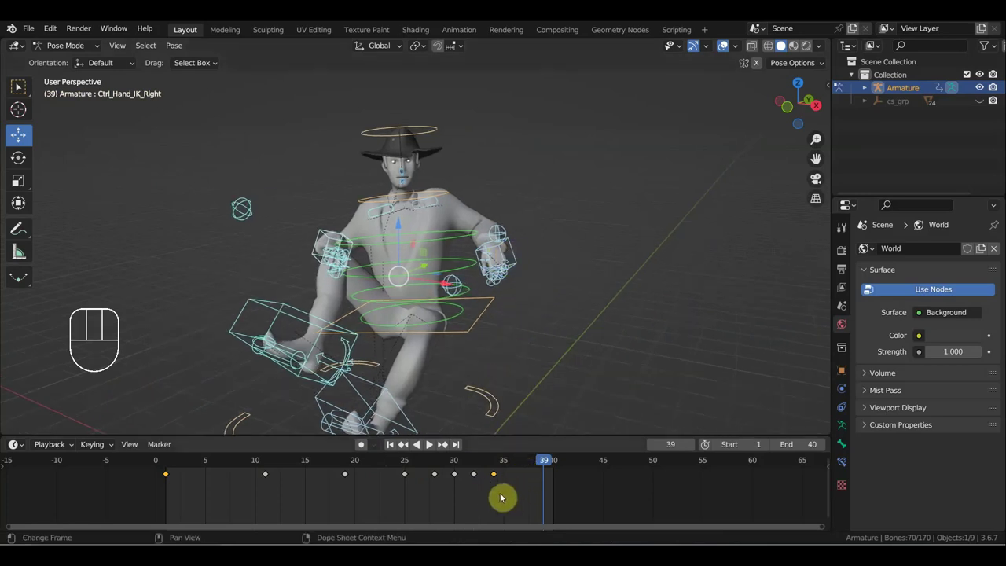
pyautogui.moveTo(490, 499); pyautogui.dragTo(333, 463)
pyautogui.click(349, 463)
pyautogui.click(409, 461)
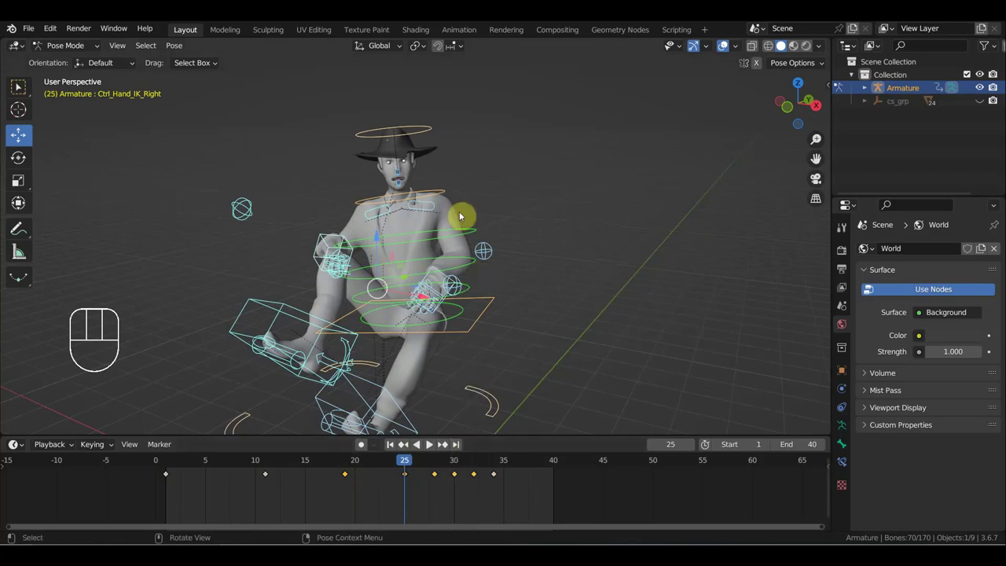
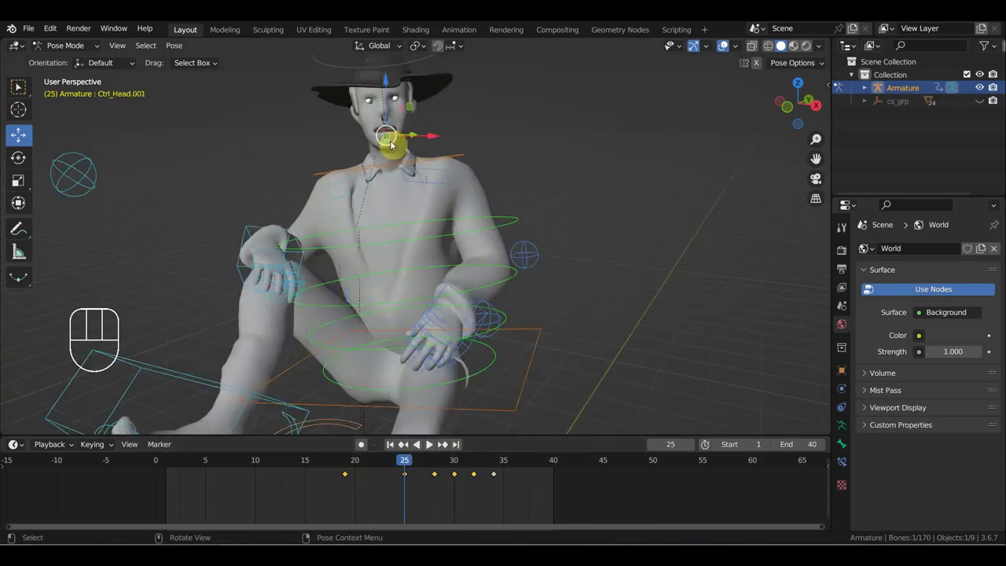
# Step: Duplicate the head key block three times along the timeline out to about frame 85
pyautogui.moveTo(453, 485); pyautogui.dragTo(339, 463)
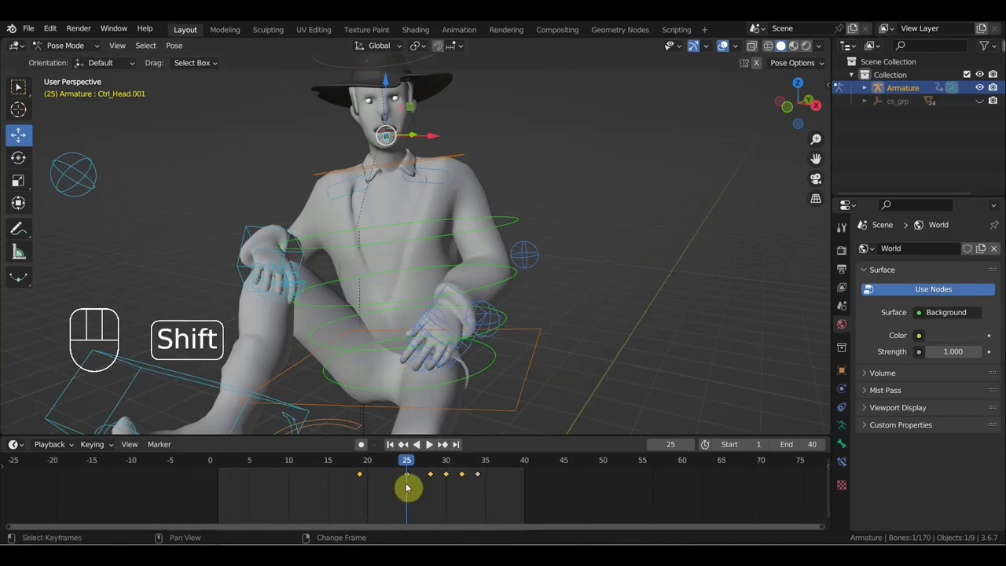
pyautogui.press('shift+d')
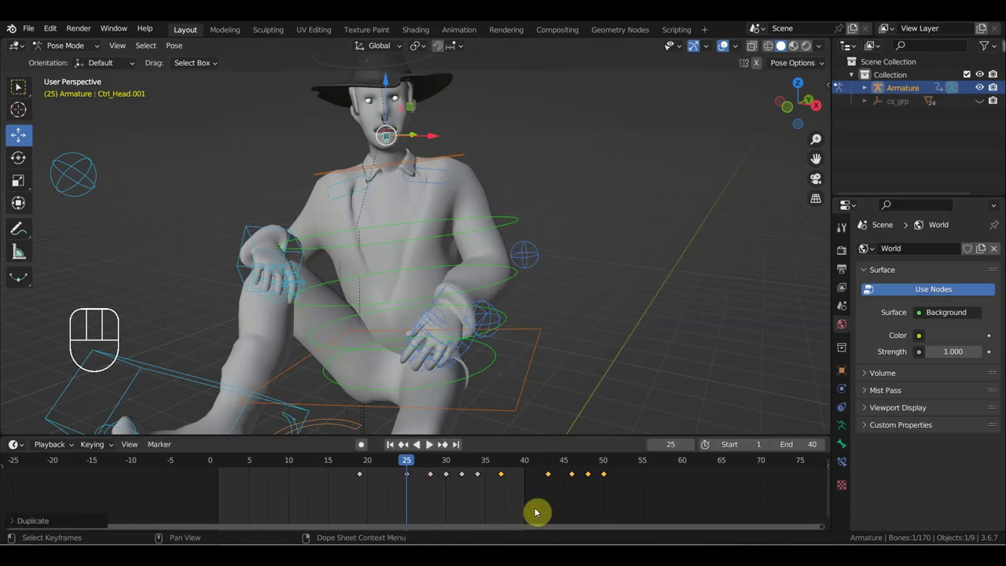
pyautogui.press('shift+d')
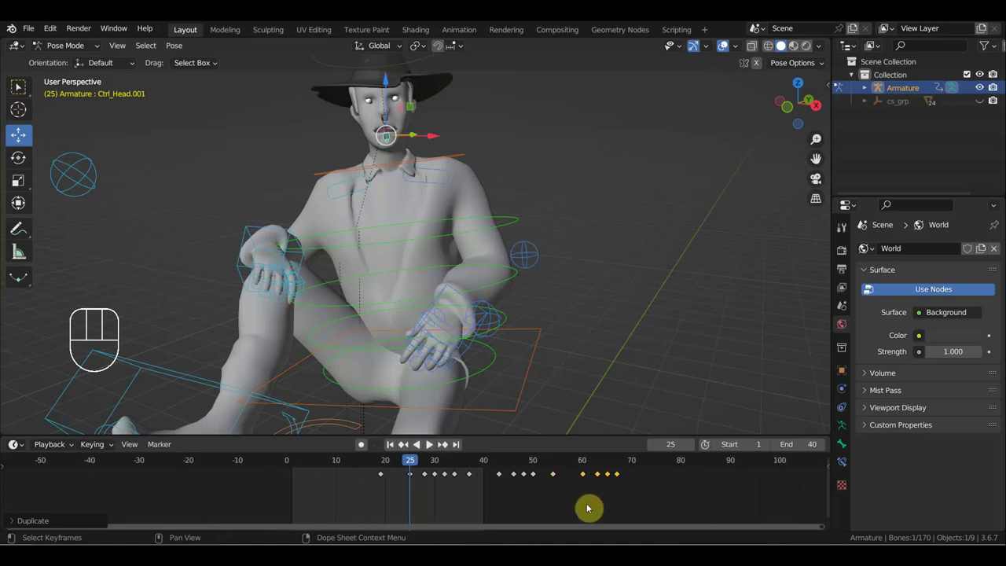
pyautogui.press('shift+d')
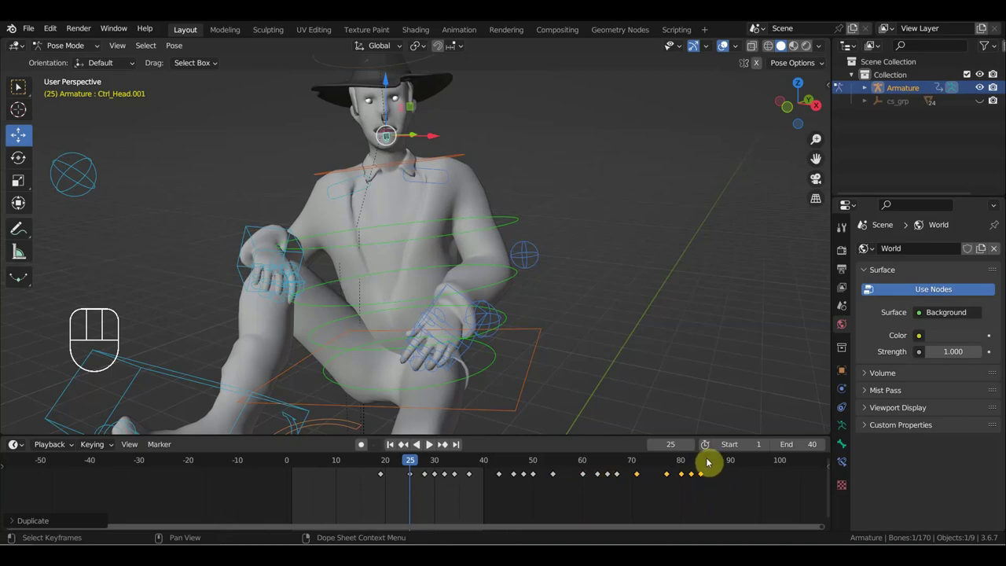
pyautogui.click(706, 460)
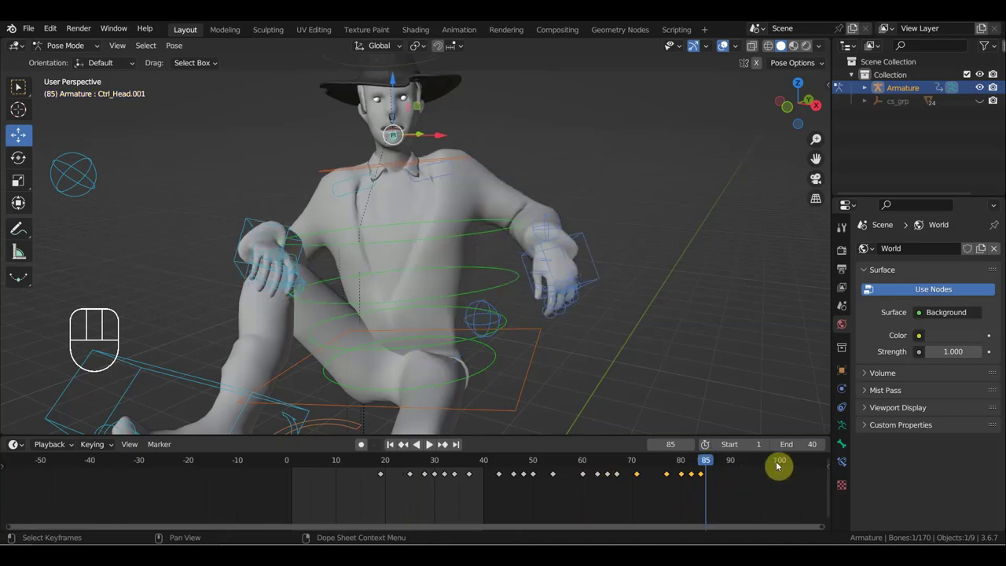
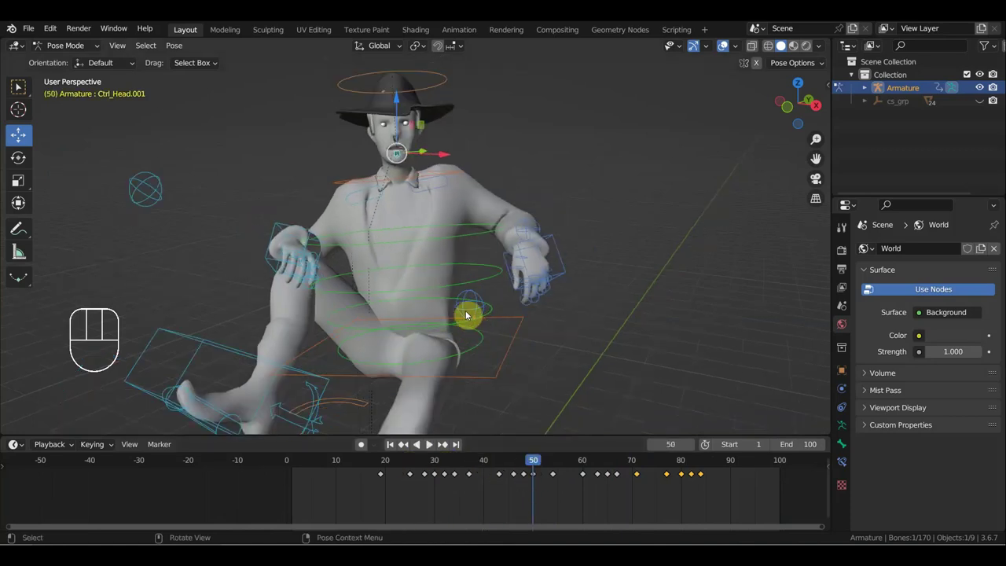
# Step: Jump to frame 61 and select Ctrl_Hand_IK_Left on the cowboy
pyautogui.moveTo(485, 281); pyautogui.dragTo(570, 282)
pyautogui.moveTo(593, 269); pyautogui.dragTo(571, 289)
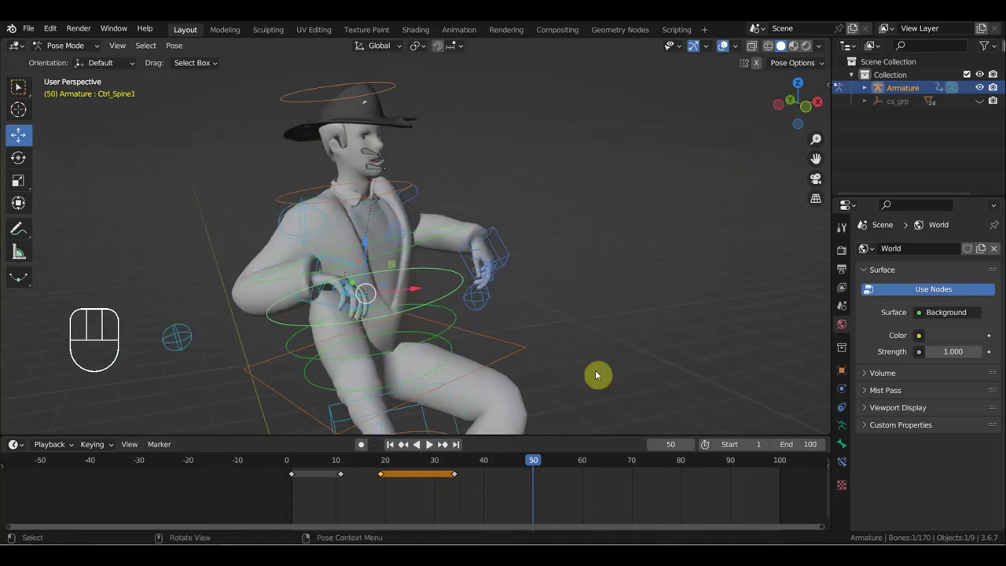
pyautogui.click(592, 459)
pyautogui.click(502, 231)
pyautogui.moveTo(521, 249); pyautogui.dragTo(568, 249)
# Step: Move the left IK hand control into a new arm position at frame 61
pyautogui.press('r')
pyautogui.press('g')
pyautogui.moveTo(554, 254); pyautogui.dragTo(393, 260)
pyautogui.press('g')
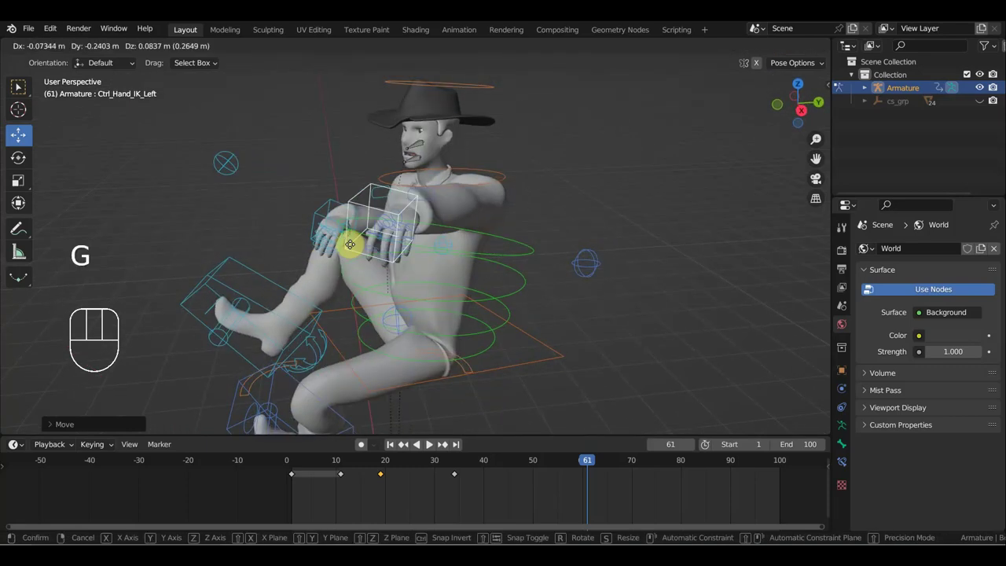
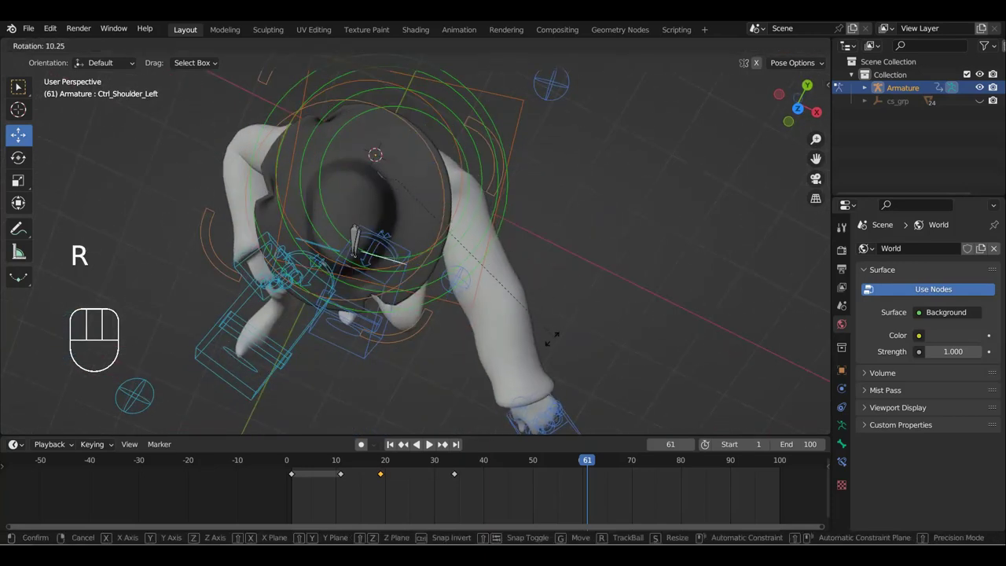
# Step: Rotate the left shoulder into place and bend the first left index finger segment
pyautogui.moveTo(556, 336); pyautogui.dragTo(597, 246)
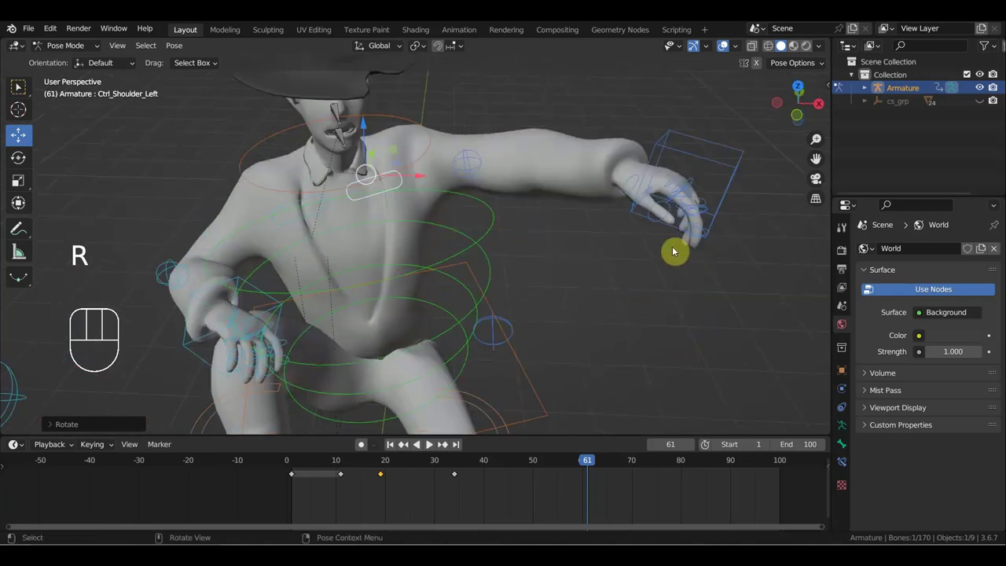
pyautogui.moveTo(738, 209); pyautogui.dragTo(747, 202)
pyautogui.moveTo(750, 203); pyautogui.dragTo(606, 267)
pyautogui.moveTo(697, 262); pyautogui.dragTo(675, 257)
pyautogui.click(538, 293)
pyautogui.moveTo(622, 284); pyautogui.dragTo(648, 275)
pyautogui.moveTo(635, 290); pyautogui.dragTo(610, 292)
pyautogui.middleClick(625, 285)
pyautogui.press('r')
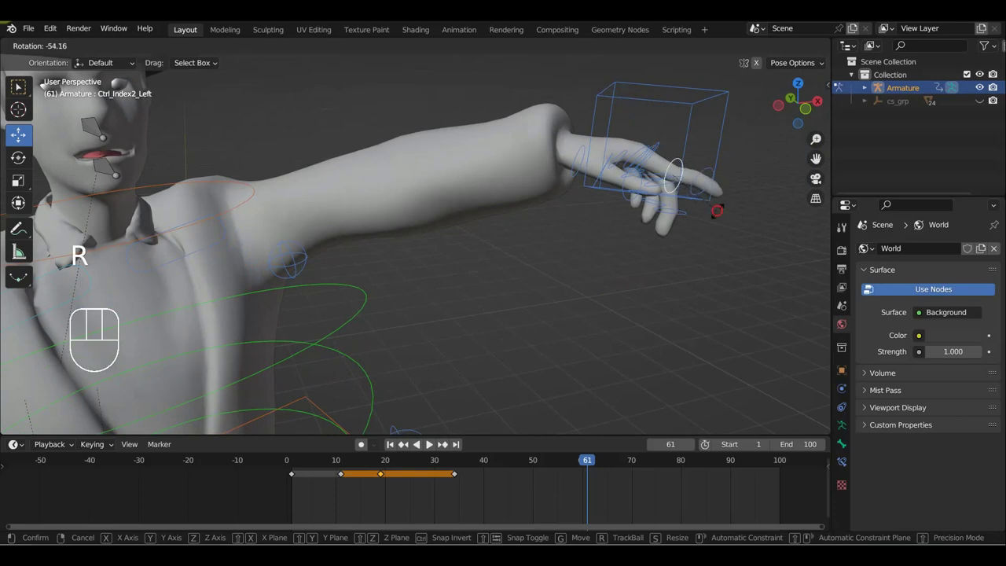
# Step: Curl the left ring finger and rotate the third index segment about 15 degrees into a pointing shape
pyautogui.click(648, 147)
pyautogui.press('r')
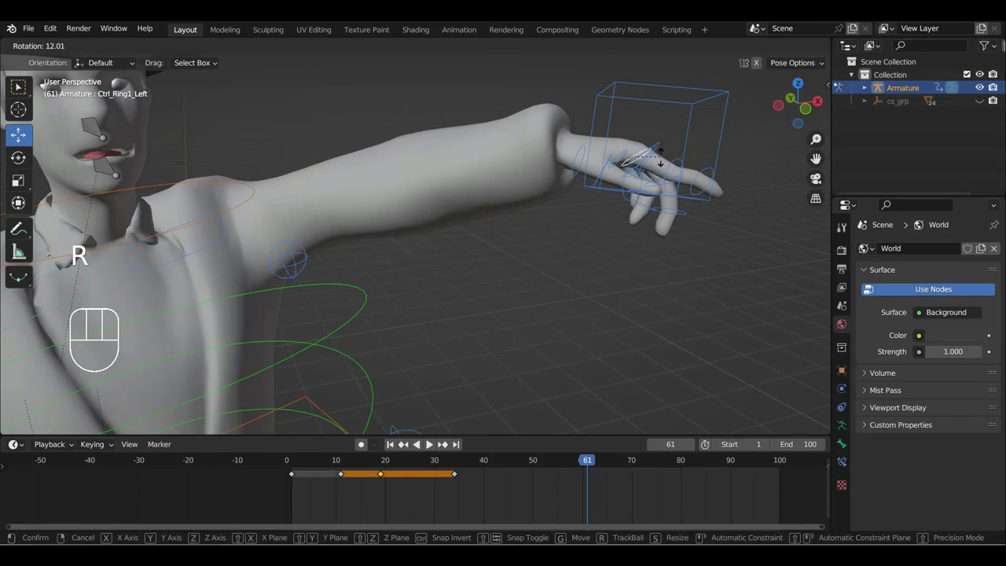
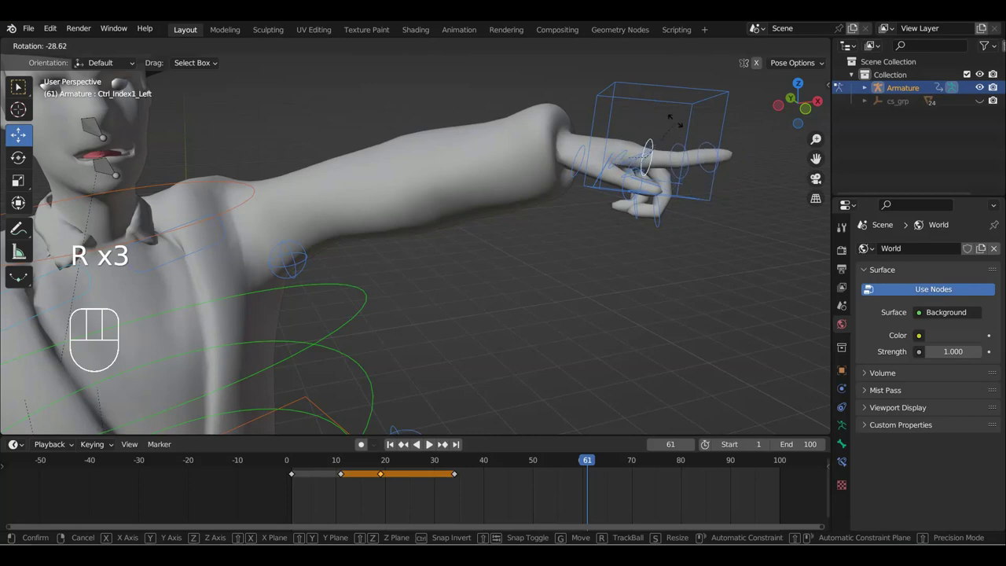
pyautogui.moveTo(700, 164); pyautogui.dragTo(574, 219)
pyautogui.middleClick(576, 265)
pyautogui.press('r')
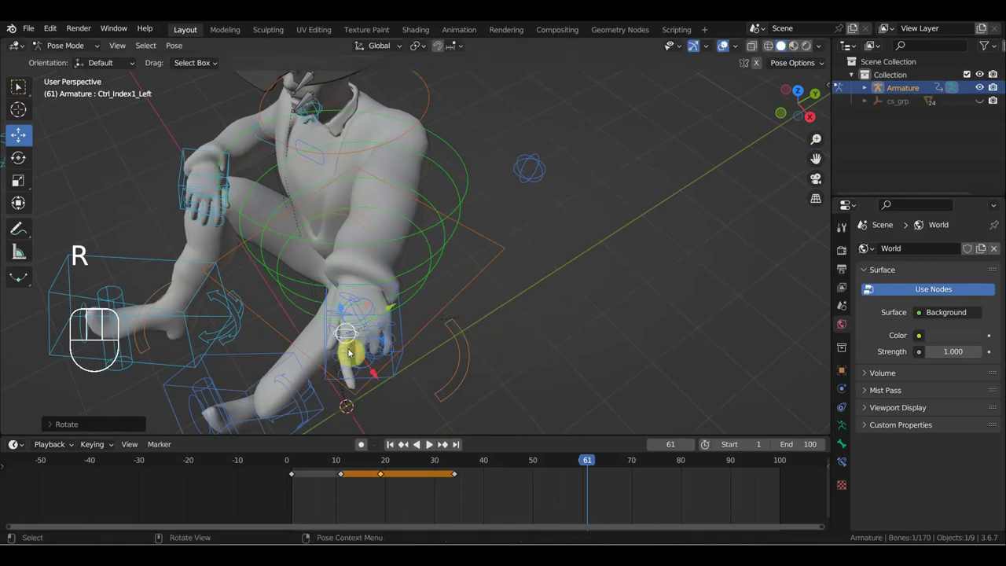
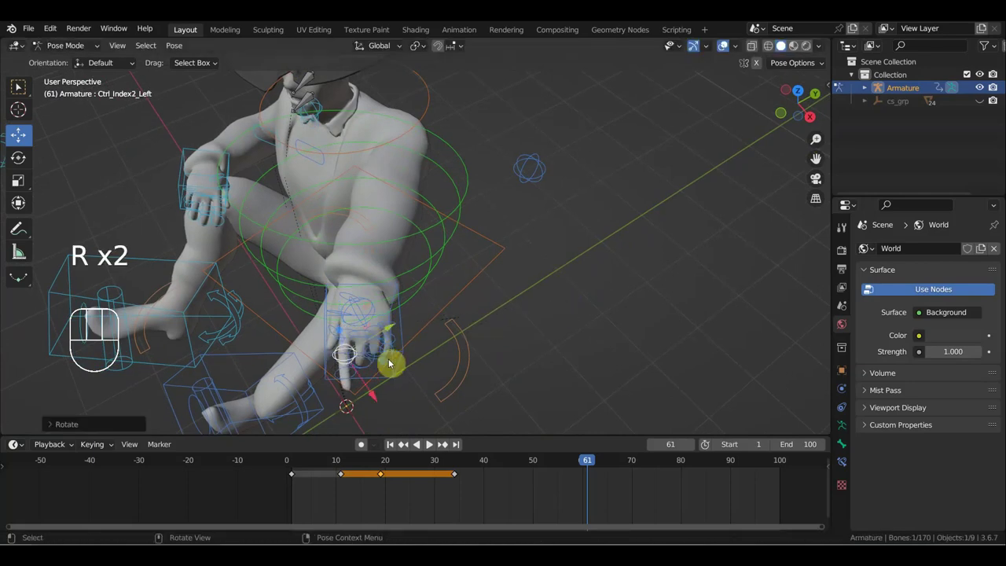
pyautogui.click(345, 372)
pyautogui.press('r')
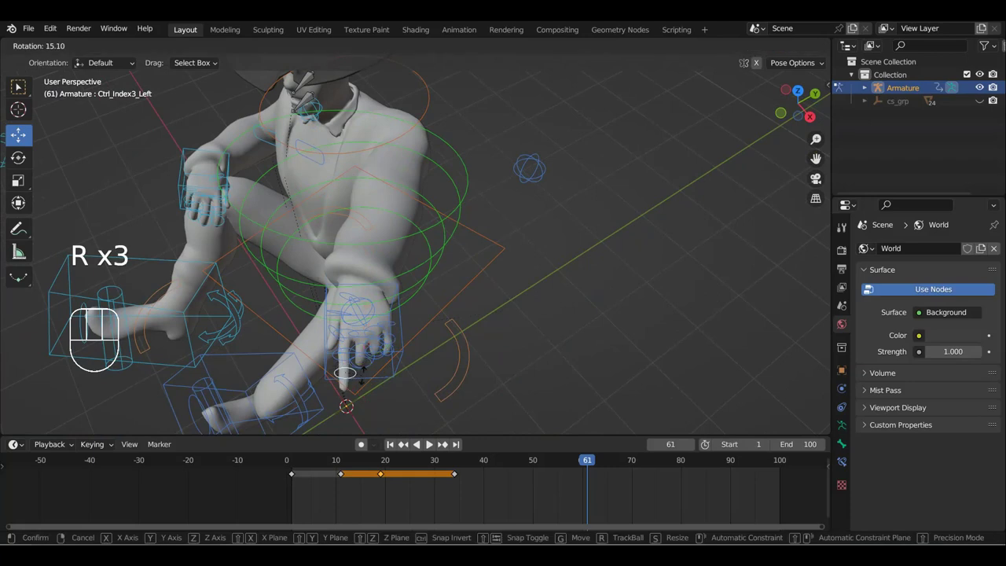
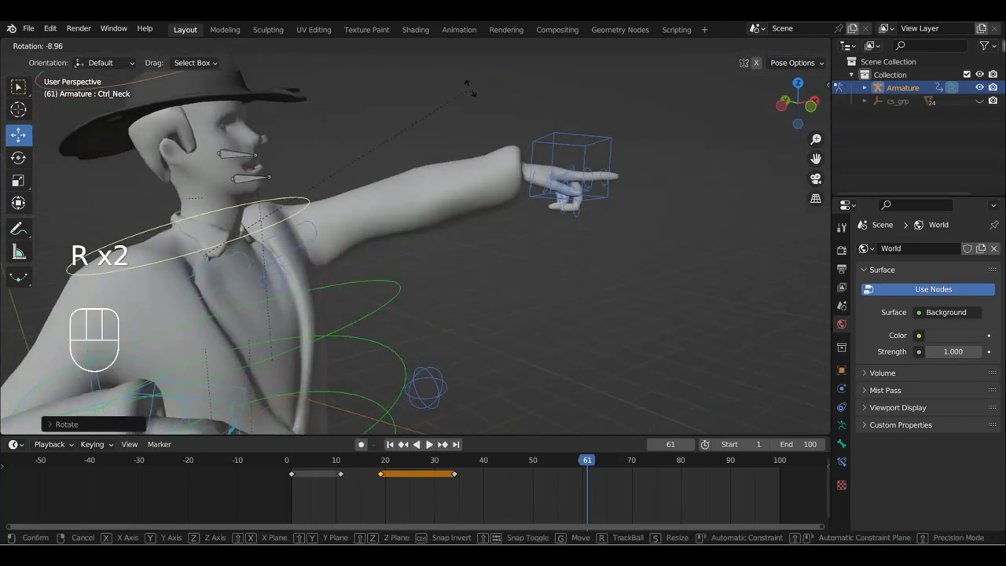
# Step: Rotate Ctrl_Hand_IK_Left about 22 degrees to aim the pointing hand, then select the left shoulder
pyautogui.moveTo(467, 129); pyautogui.dragTo(296, 155)
pyautogui.moveTo(387, 146); pyautogui.dragTo(350, 143)
pyautogui.moveTo(401, 134); pyautogui.dragTo(416, 257)
pyautogui.moveTo(416, 257); pyautogui.dragTo(359, 245)
pyautogui.middleClick(445, 246)
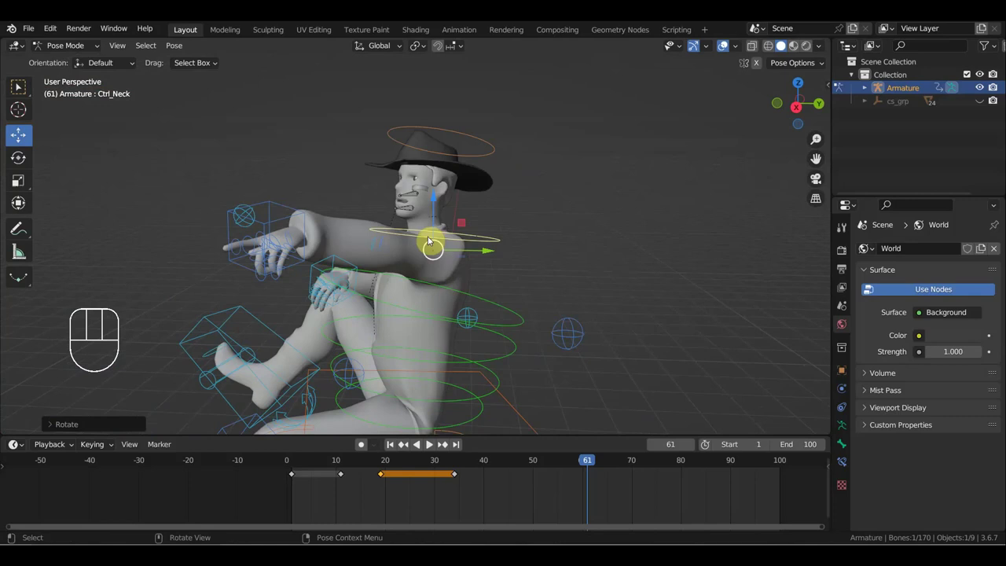
pyautogui.moveTo(416, 262); pyautogui.dragTo(369, 253)
pyautogui.moveTo(286, 204); pyautogui.dragTo(327, 231)
pyautogui.middleClick(322, 230)
pyautogui.press('r')
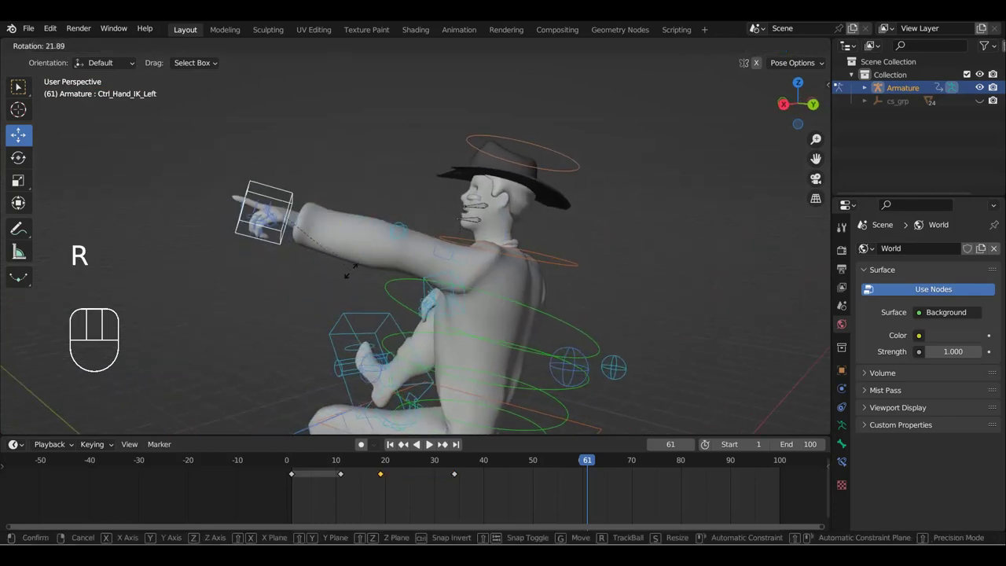
pyautogui.moveTo(493, 288); pyautogui.dragTo(475, 348)
pyautogui.moveTo(518, 290); pyautogui.dragTo(547, 313)
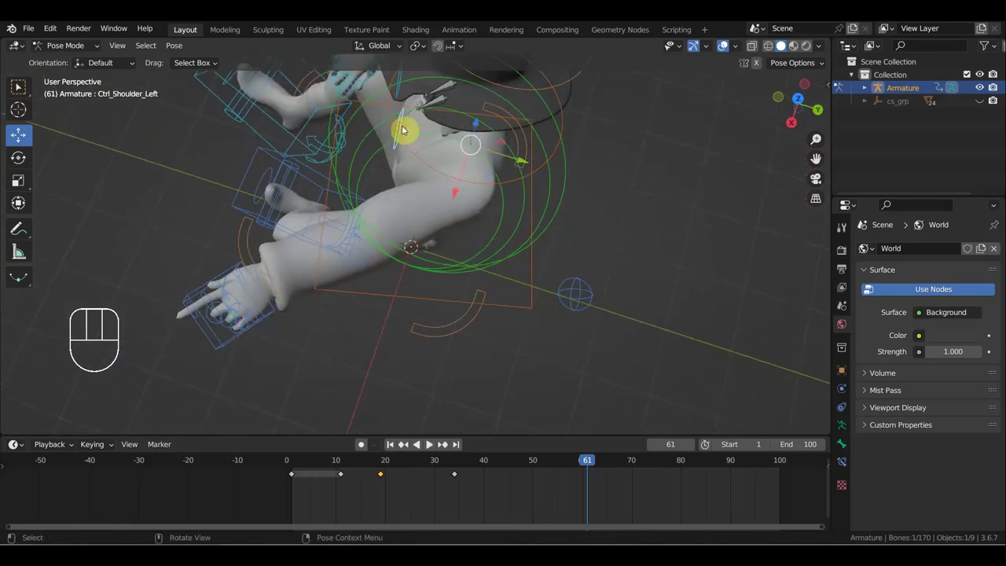
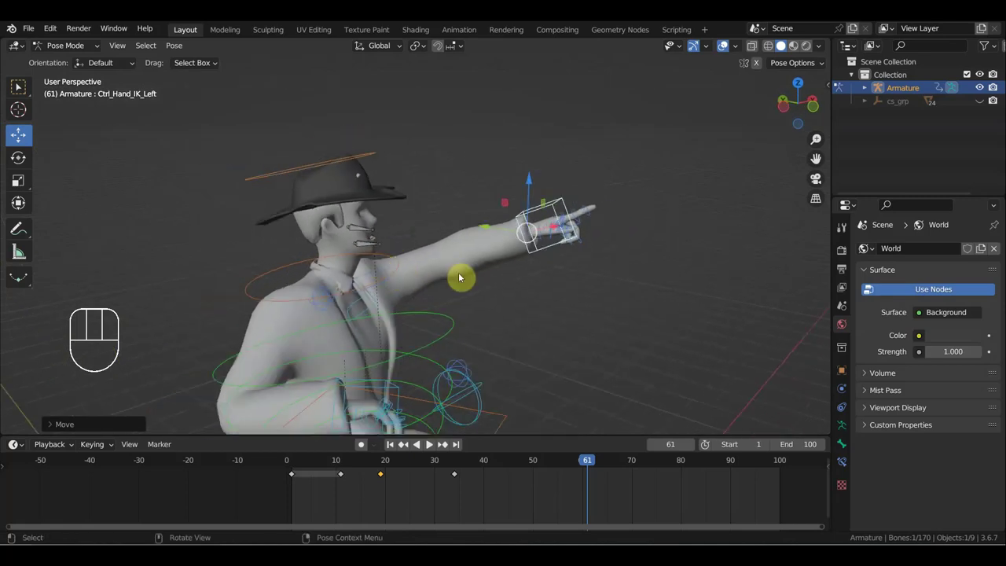
# Step: Insert Location & Rotation keys for every bone at frame 61 (422 keys)
pyautogui.press('a')
pyautogui.press('i')
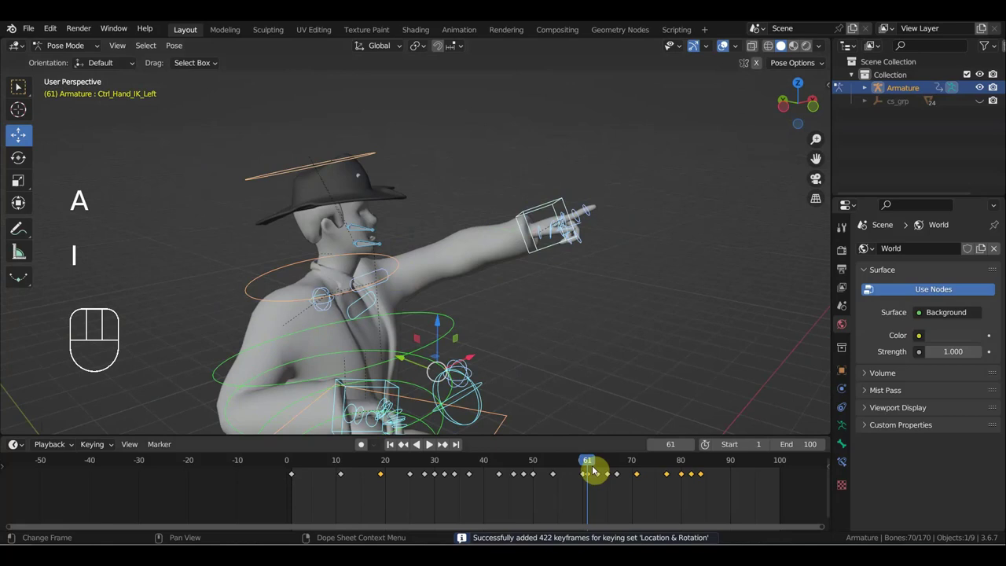
pyautogui.moveTo(570, 461); pyautogui.dragTo(453, 483)
# Step: Box-select the left hand IK control's pose keys and duplicate them later in time
pyautogui.moveTo(463, 331); pyautogui.dragTo(505, 339)
pyautogui.moveTo(529, 340); pyautogui.dragTo(427, 307)
pyautogui.moveTo(466, 477); pyautogui.dragTo(456, 468)
pyautogui.press('shift+d')
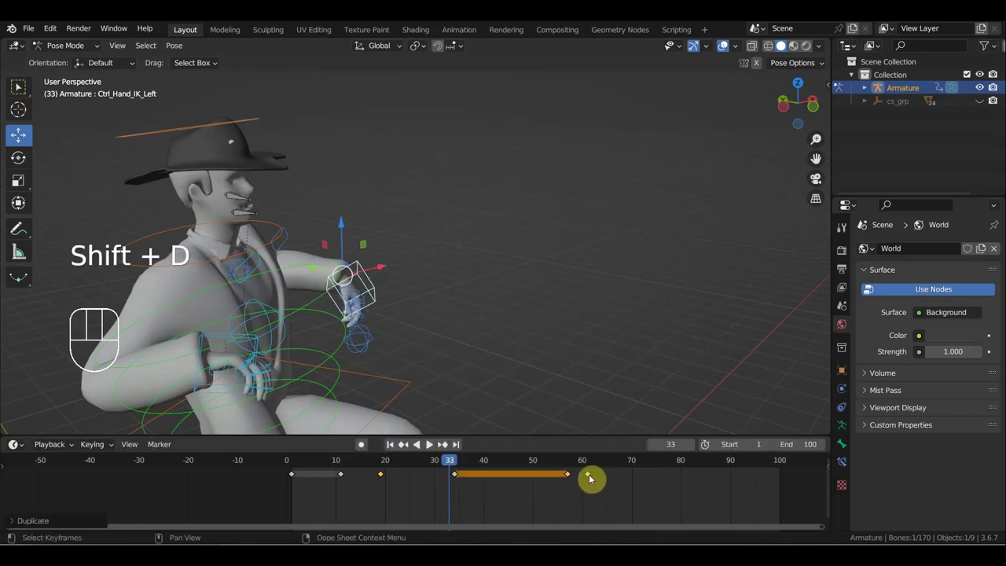
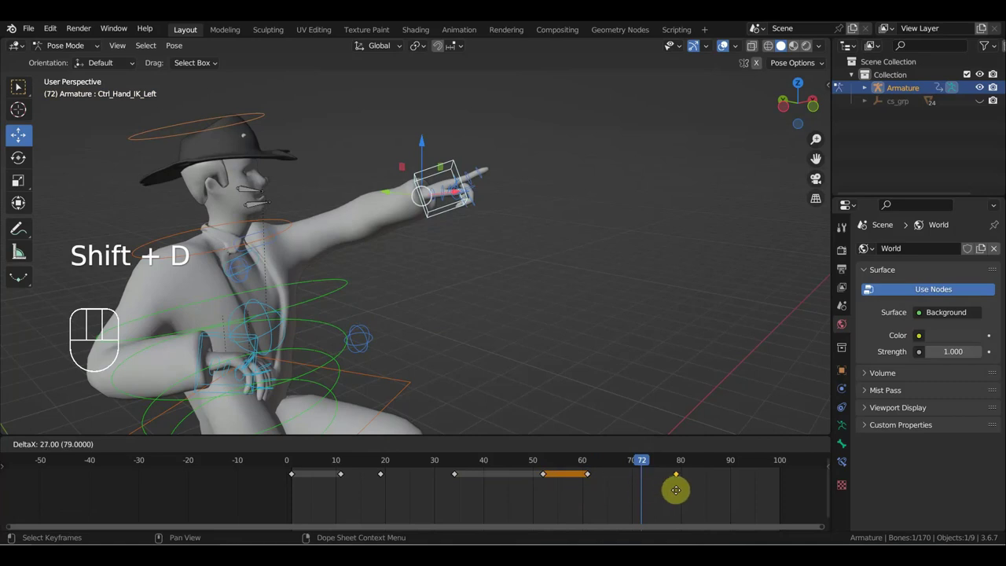
# Step: Shift the duplicated pose keys later so one lands at frame 75
pyautogui.moveTo(655, 461); pyautogui.dragTo(660, 470)
pyautogui.moveTo(537, 384); pyautogui.dragTo(555, 268)
pyautogui.middleClick(500, 266)
pyautogui.moveTo(492, 277); pyautogui.dragTo(451, 271)
# Step: Slide a single duplicated key out to around frame 79
pyautogui.moveTo(420, 250); pyautogui.dragTo(373, 202)
pyautogui.moveTo(406, 232); pyautogui.dragTo(387, 231)
pyautogui.click(484, 271)
pyautogui.moveTo(483, 260); pyautogui.dragTo(417, 191)
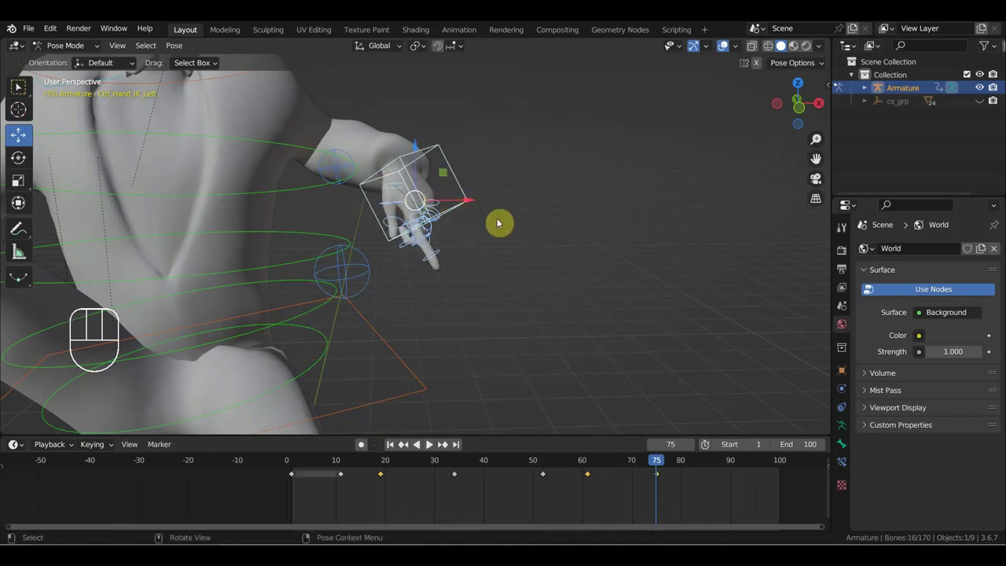
# Step: Clear the left hand's location and rotation, key it at frame 75, then select all bones
pyautogui.click(458, 177)
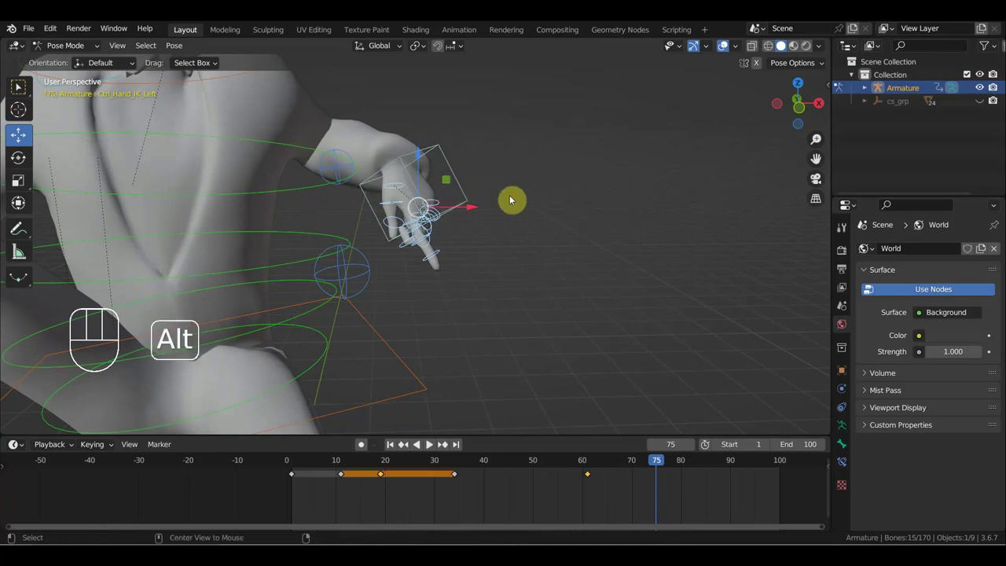
pyautogui.press('alt+g')
pyautogui.press('alt+r')
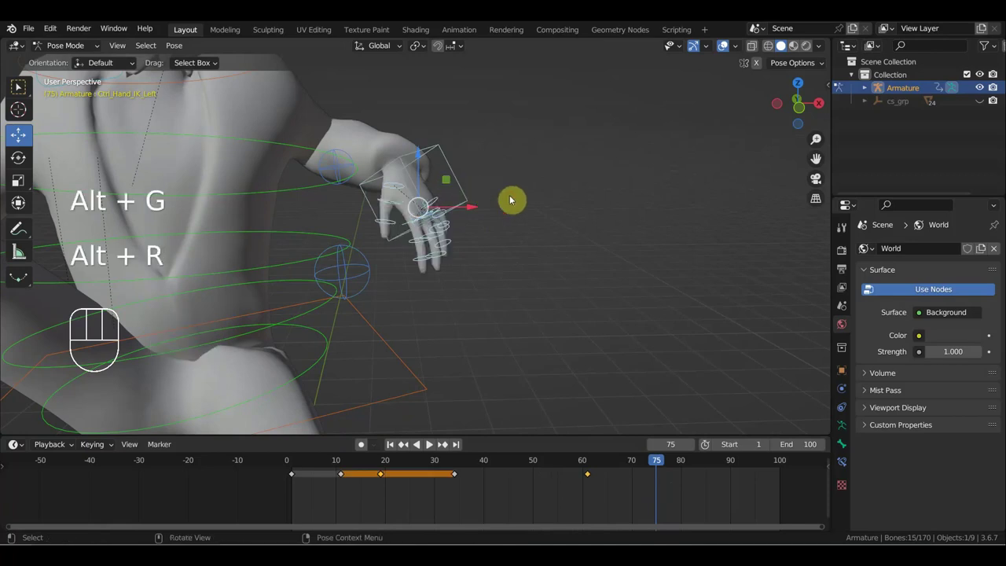
pyautogui.press('i')
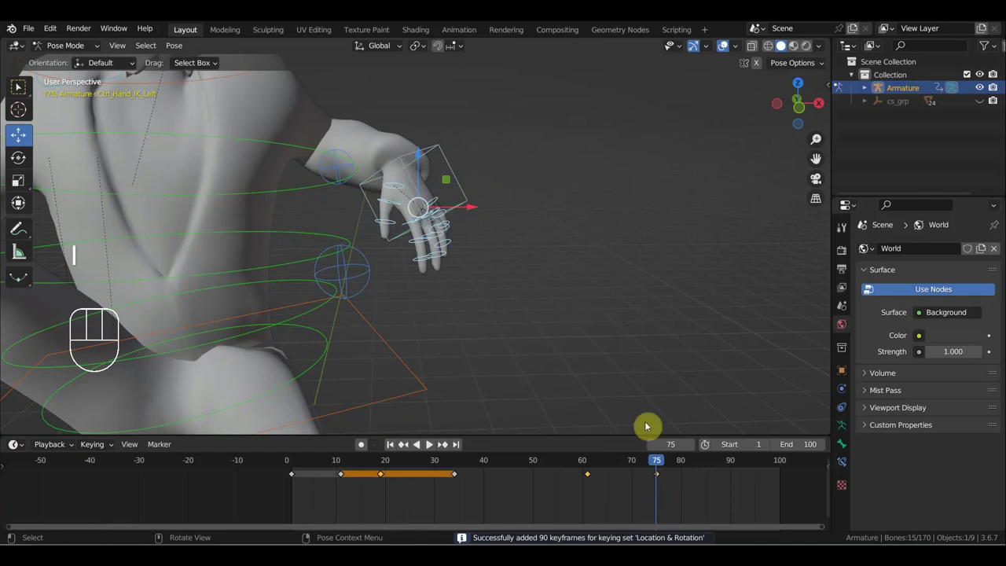
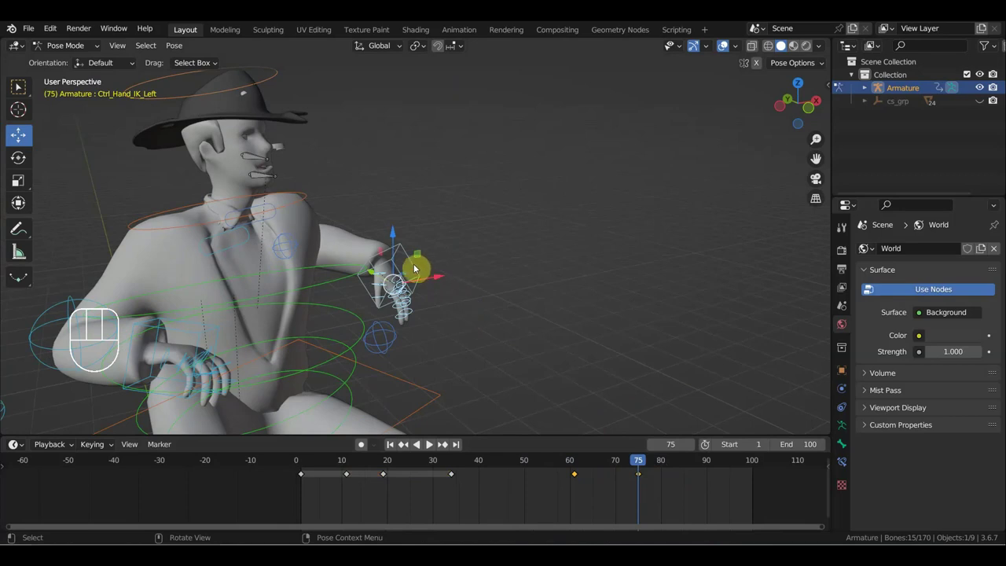
pyautogui.press('a')
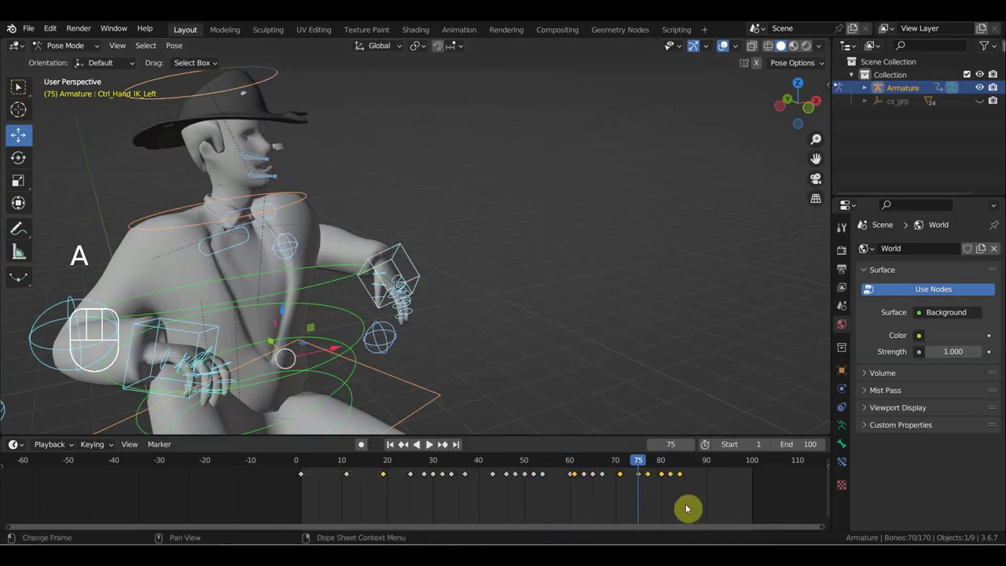
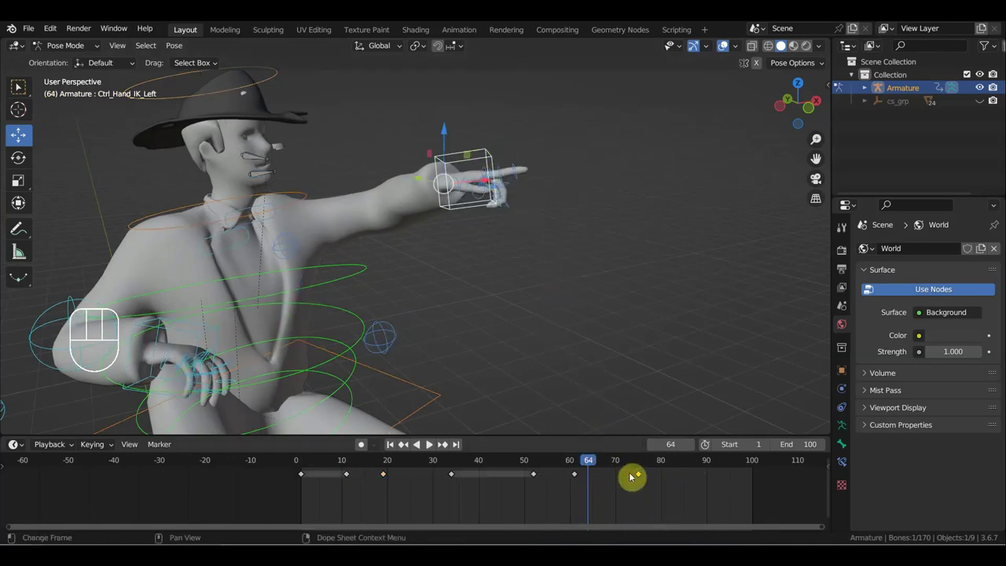
# Step: Slide the latest pose keys 13 frames later and the middle left-hand keys 12 frames later
pyautogui.moveTo(667, 497); pyautogui.dragTo(562, 467)
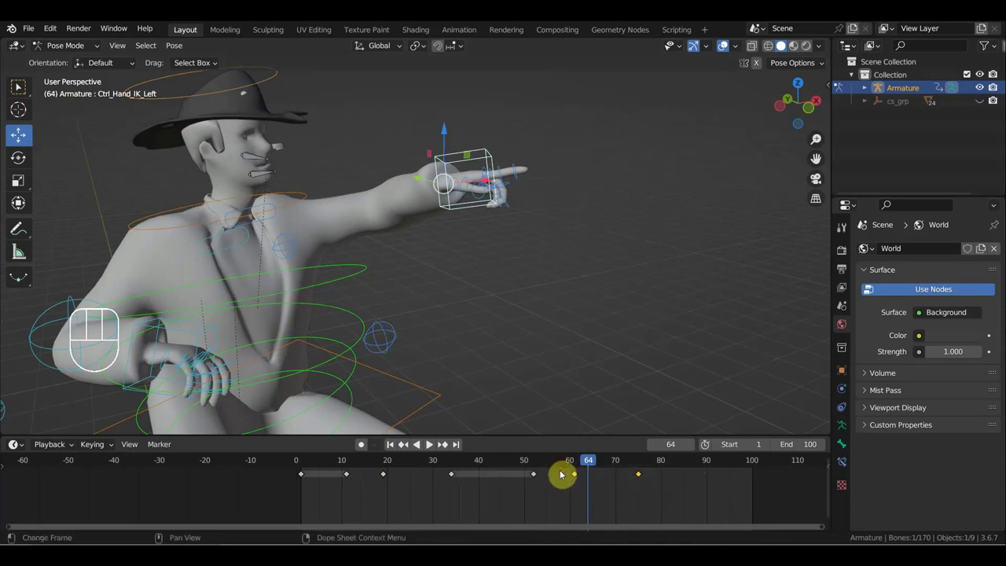
pyautogui.press('g')
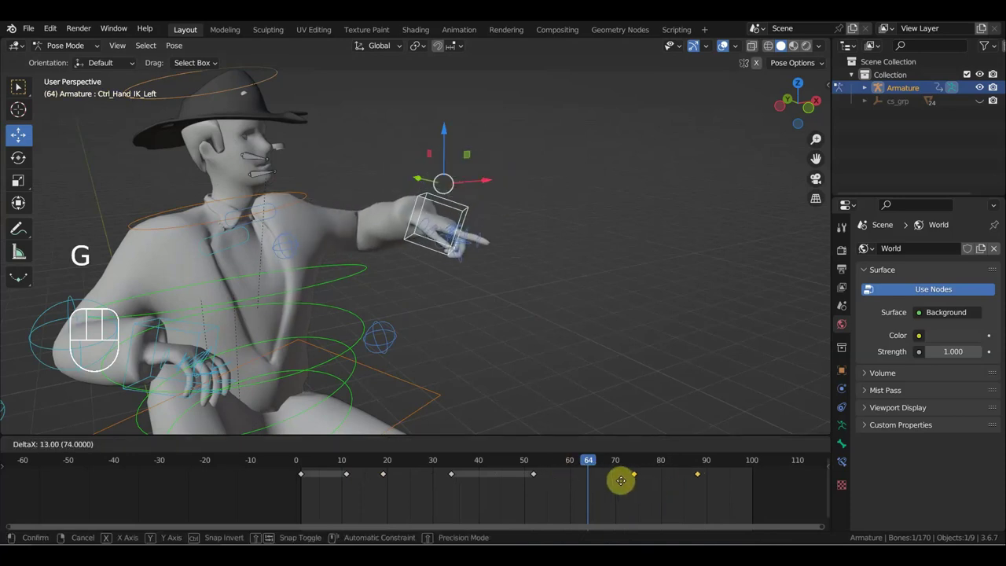
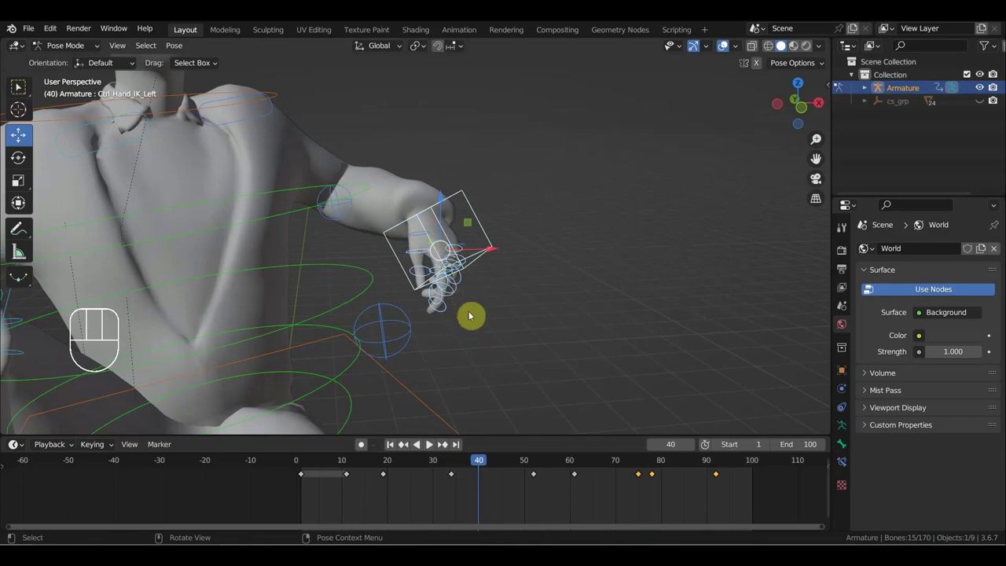
pyautogui.click(531, 465)
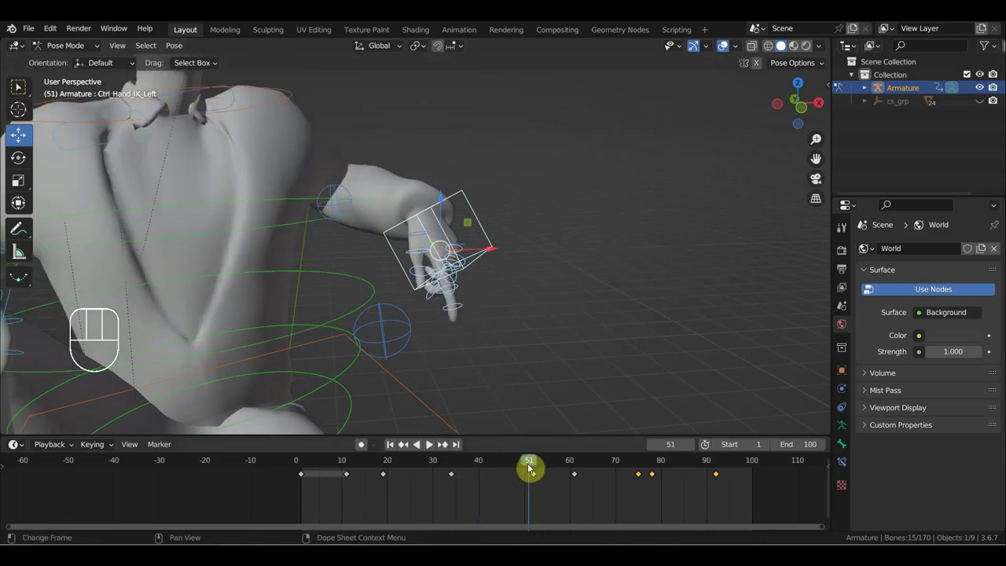
pyautogui.click(453, 467)
pyautogui.moveTo(474, 499); pyautogui.dragTo(451, 473)
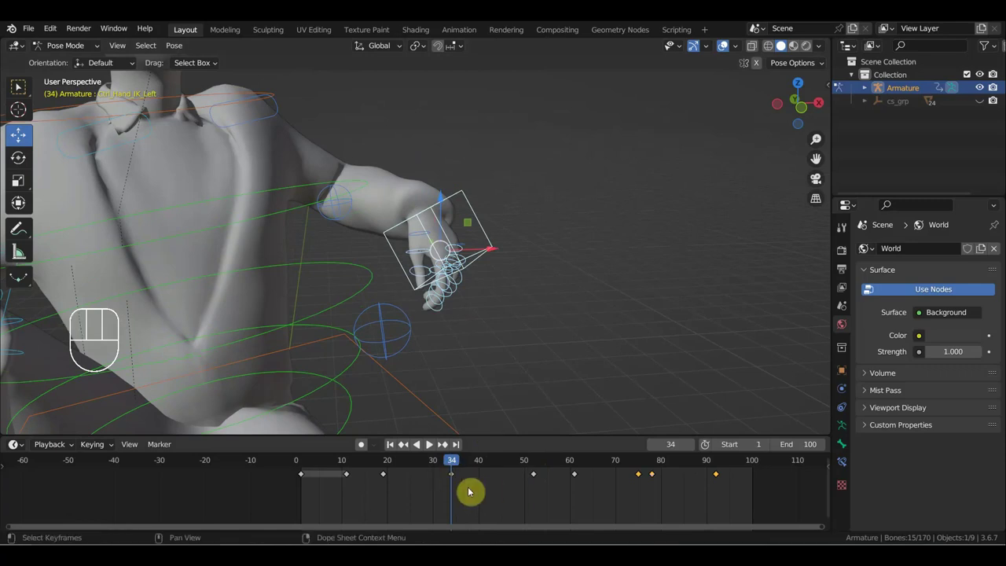
pyautogui.press('shift+d')
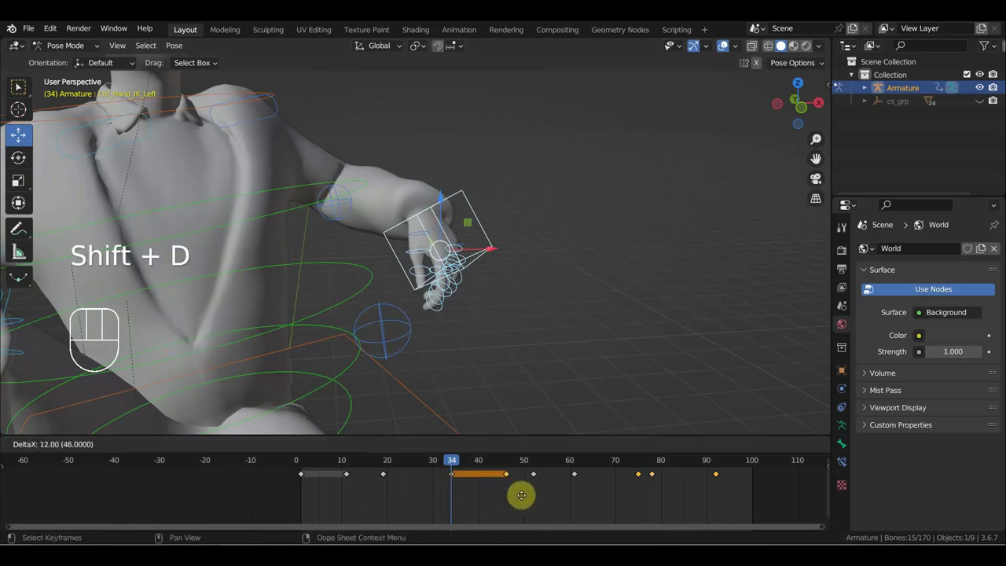
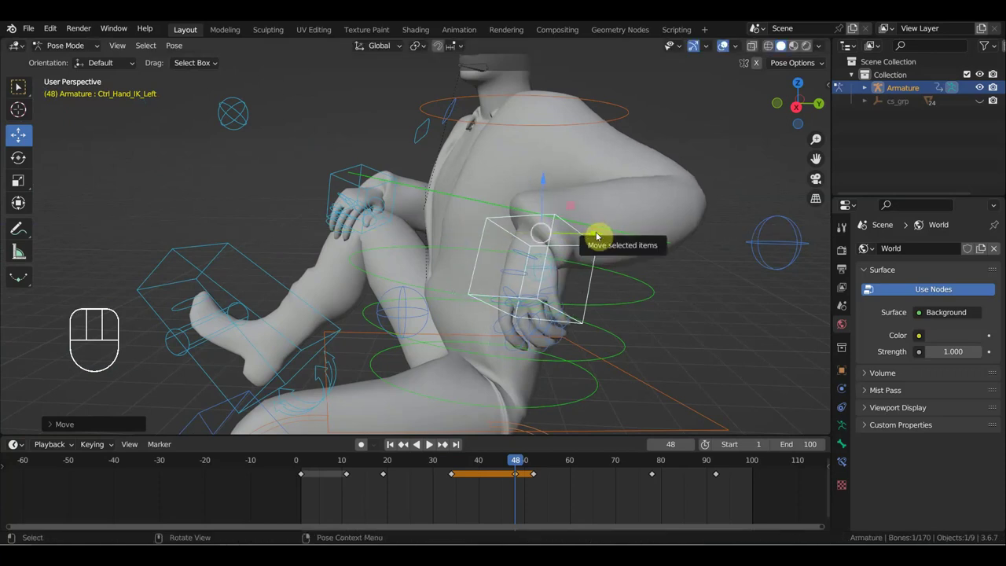
# Step: Move Ctrl_Hand_IK_Left in front of the body, then key Ctrl_Hips at frame 45
pyautogui.press('i')
pyautogui.moveTo(524, 460); pyautogui.dragTo(523, 456)
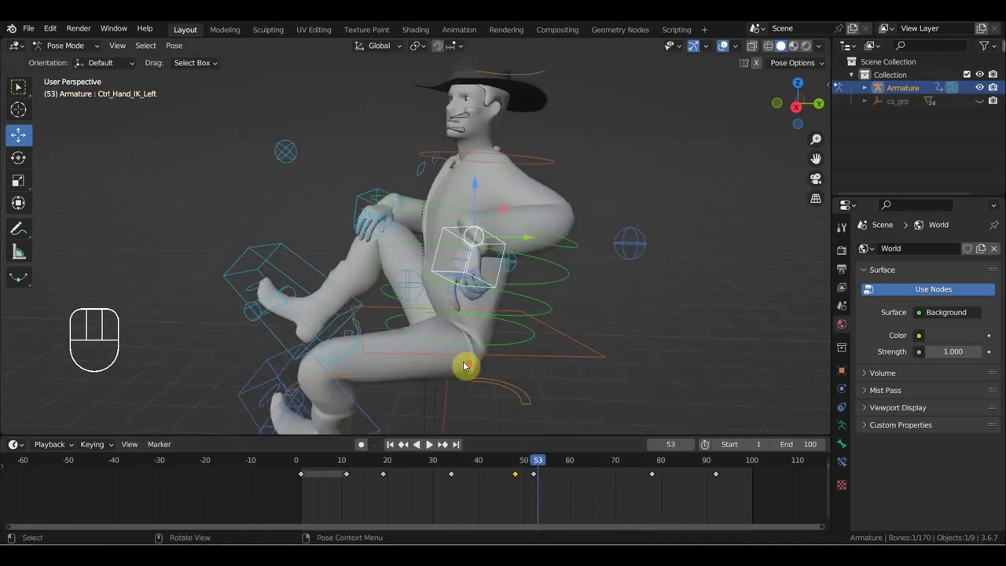
pyautogui.middleClick(493, 348)
pyautogui.click(519, 355)
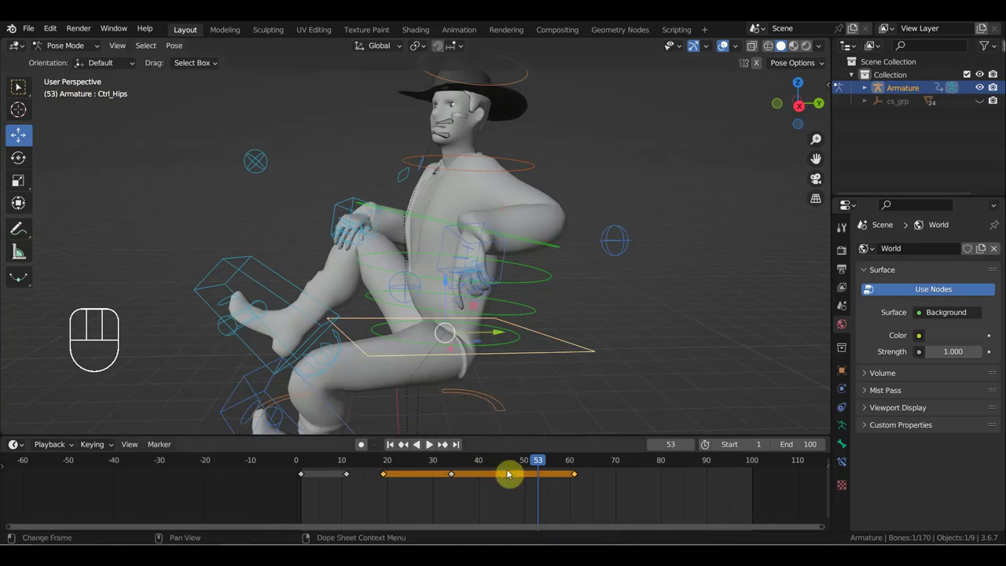
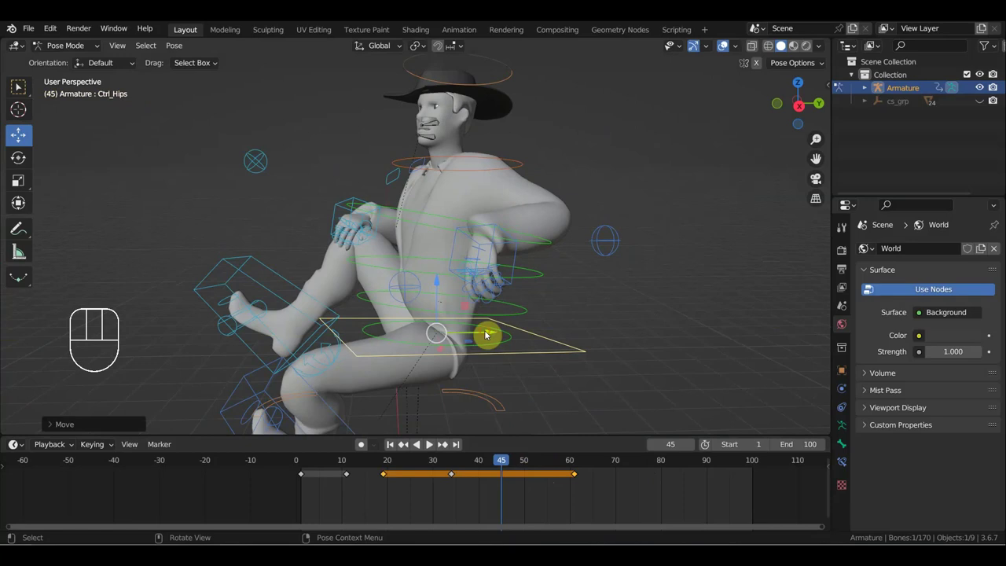
pyautogui.press('i')
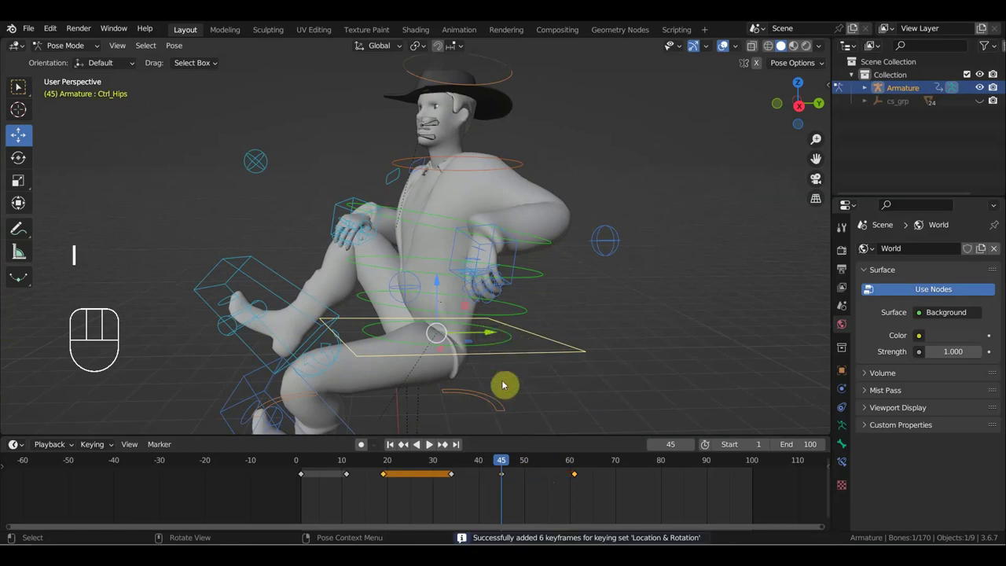
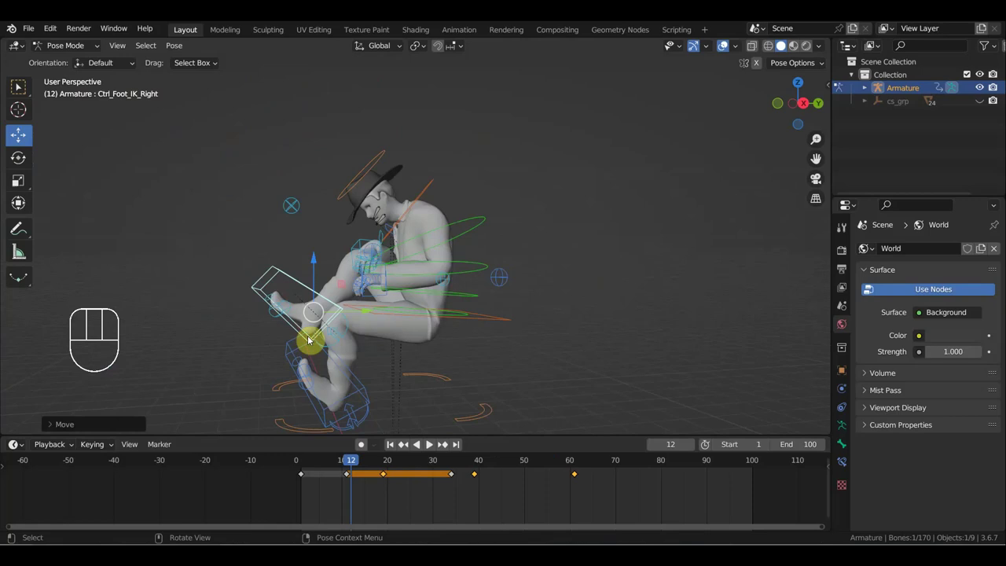
# Step: Key the right foot control's location and rotation, then go to frame 72 with the torso in view
pyautogui.press('r')
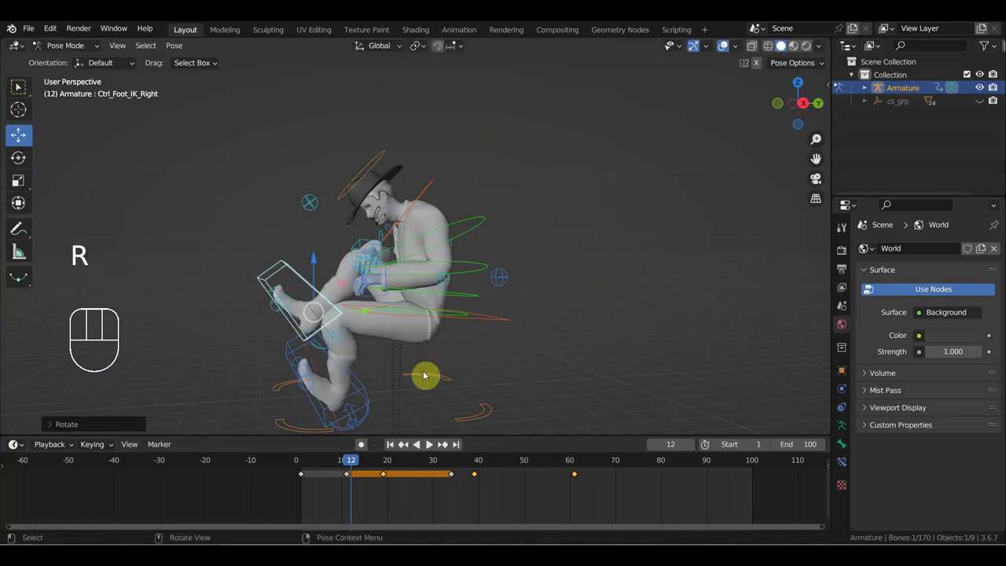
pyautogui.press('i')
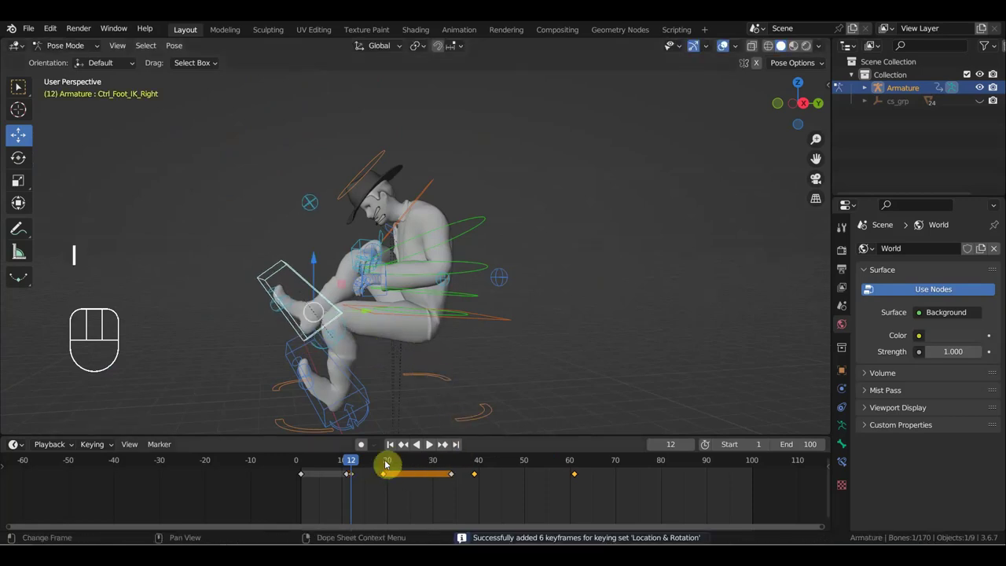
pyautogui.moveTo(365, 464); pyautogui.dragTo(638, 480)
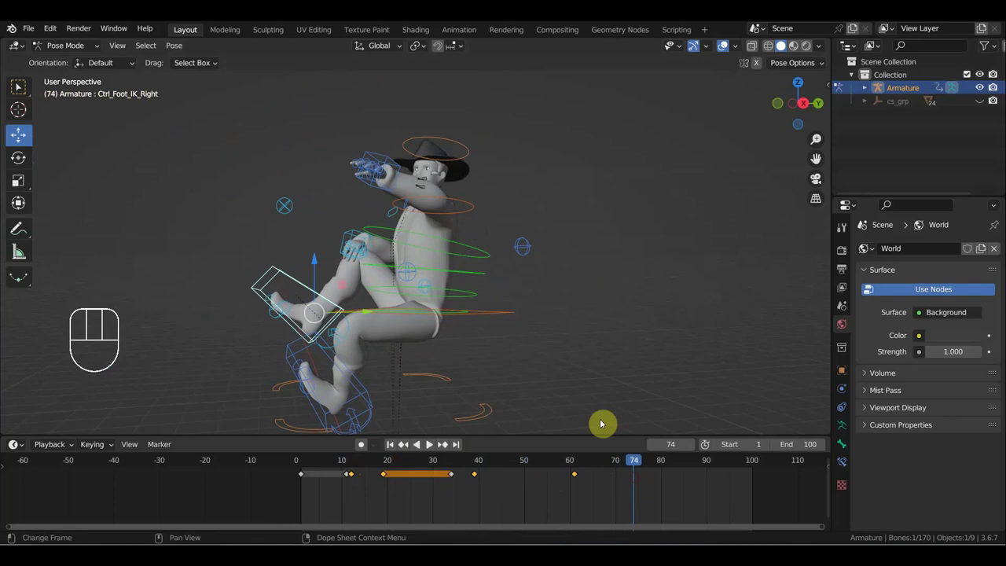
pyautogui.moveTo(545, 367); pyautogui.dragTo(566, 372)
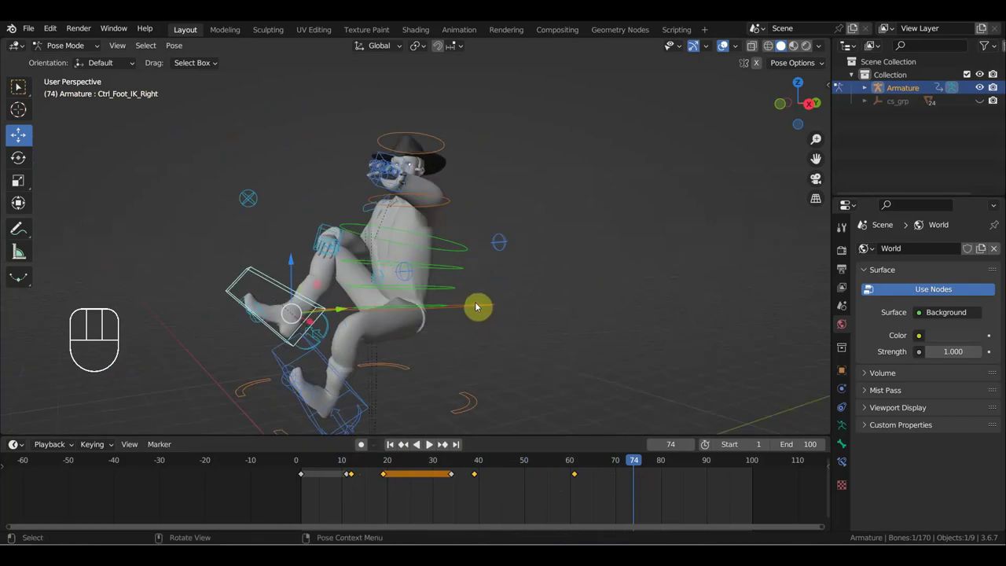
pyautogui.moveTo(462, 320); pyautogui.dragTo(453, 338)
pyautogui.moveTo(479, 297); pyautogui.dragTo(509, 290)
pyautogui.moveTo(648, 461); pyautogui.dragTo(629, 474)
pyautogui.moveTo(502, 367); pyautogui.dragTo(397, 357)
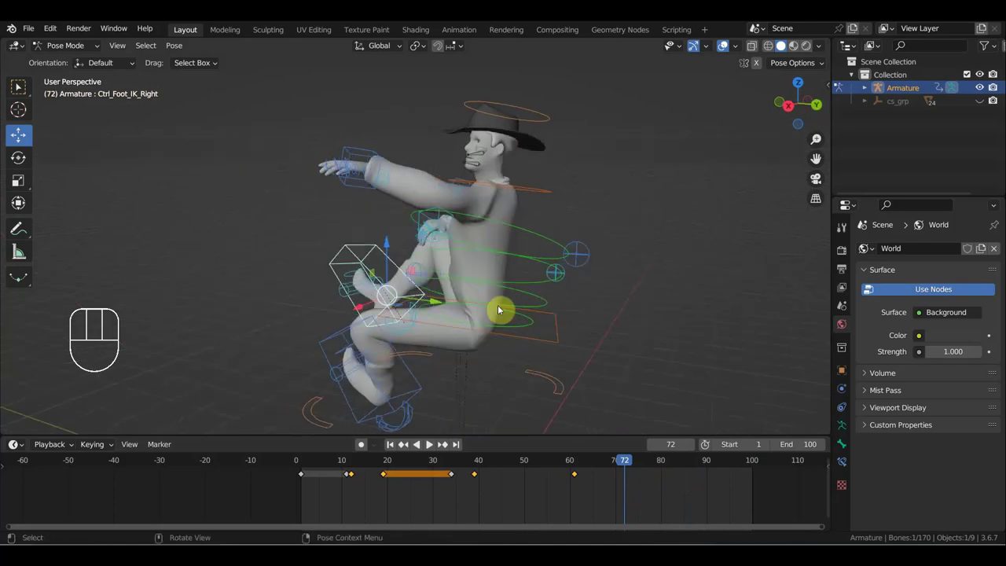
# Step: Adjust the spine and left hand controls, select every rig control and insert Location & Rotation keys at frame 72
pyautogui.click(557, 241)
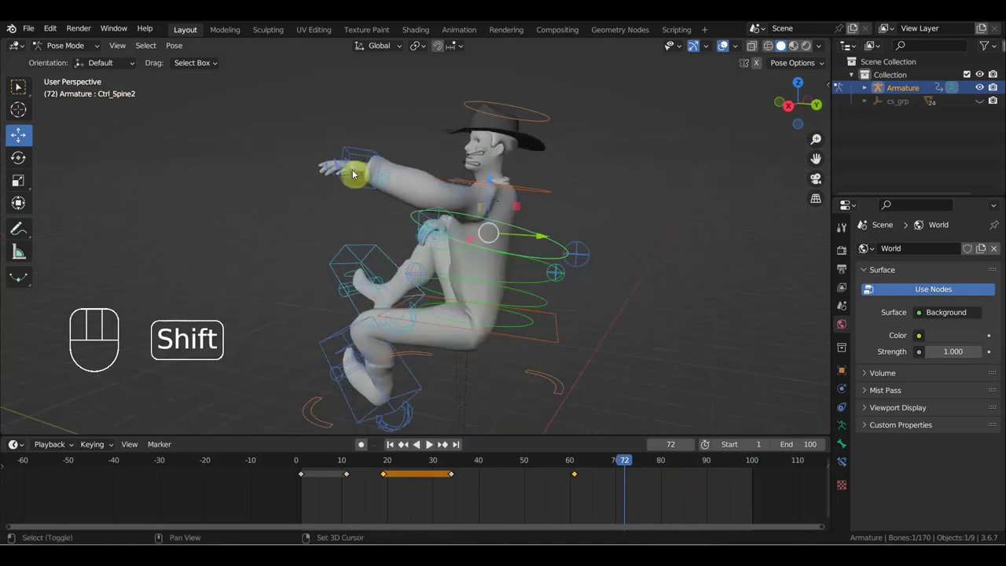
pyautogui.press('r')
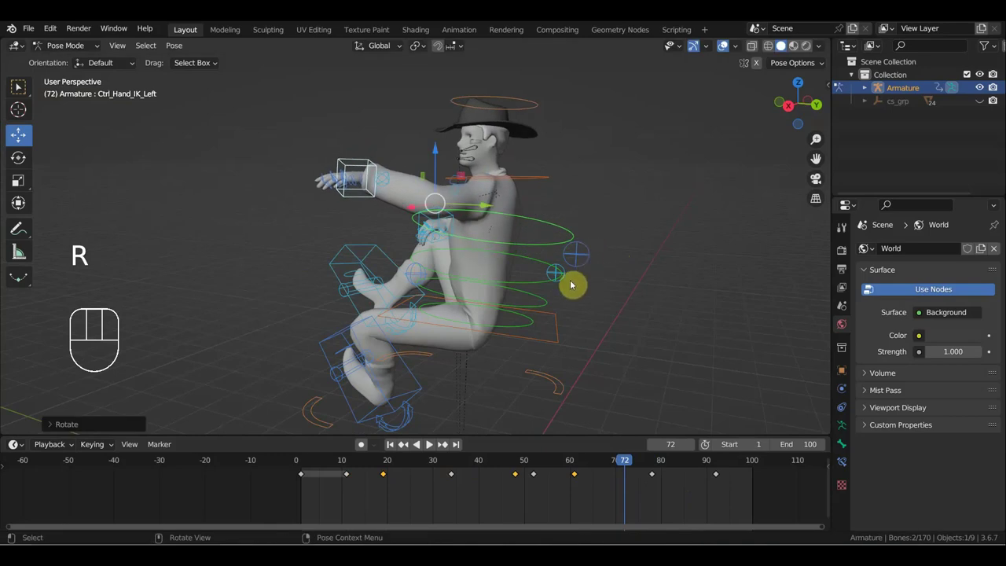
pyautogui.click(538, 259)
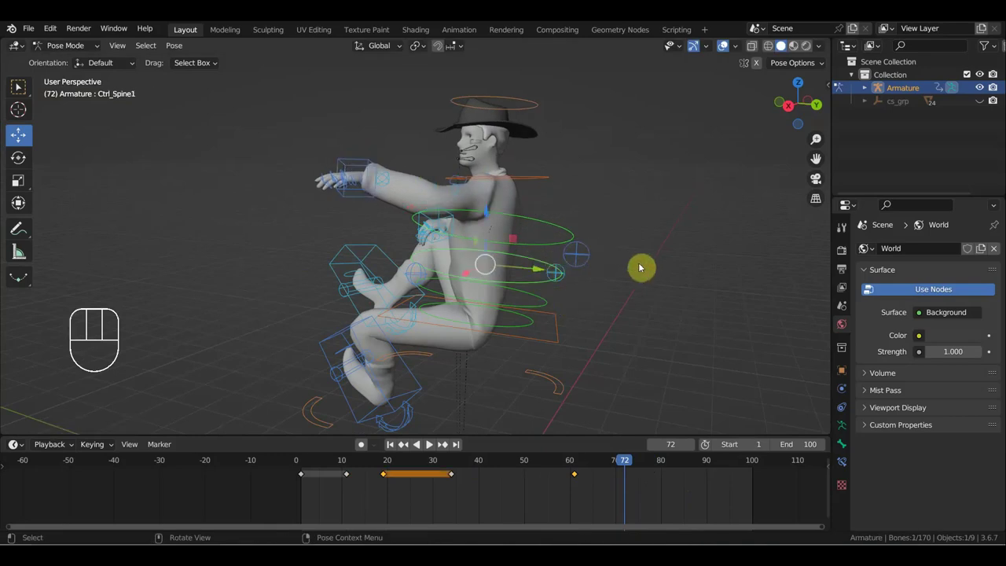
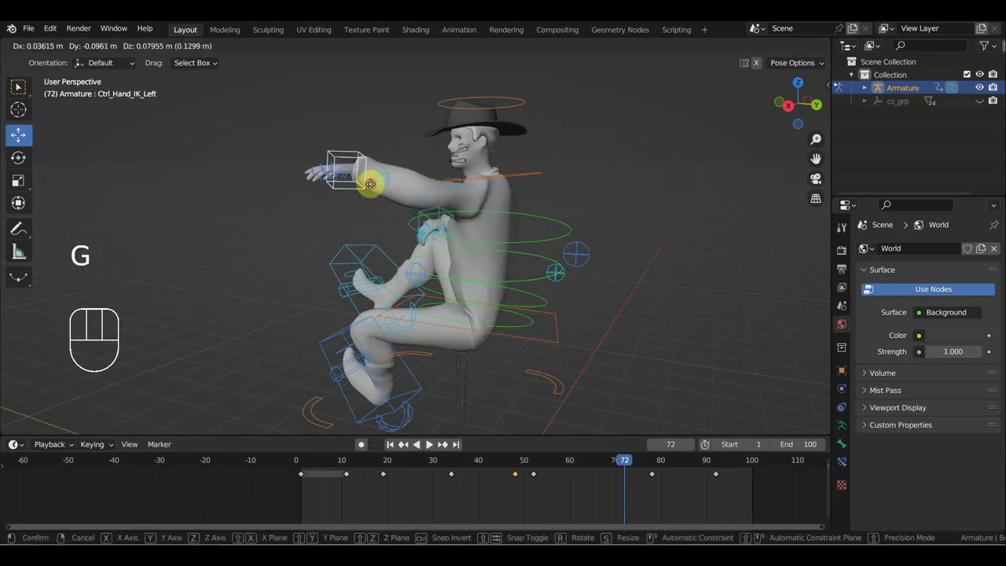
pyautogui.press('a')
pyautogui.press('i')
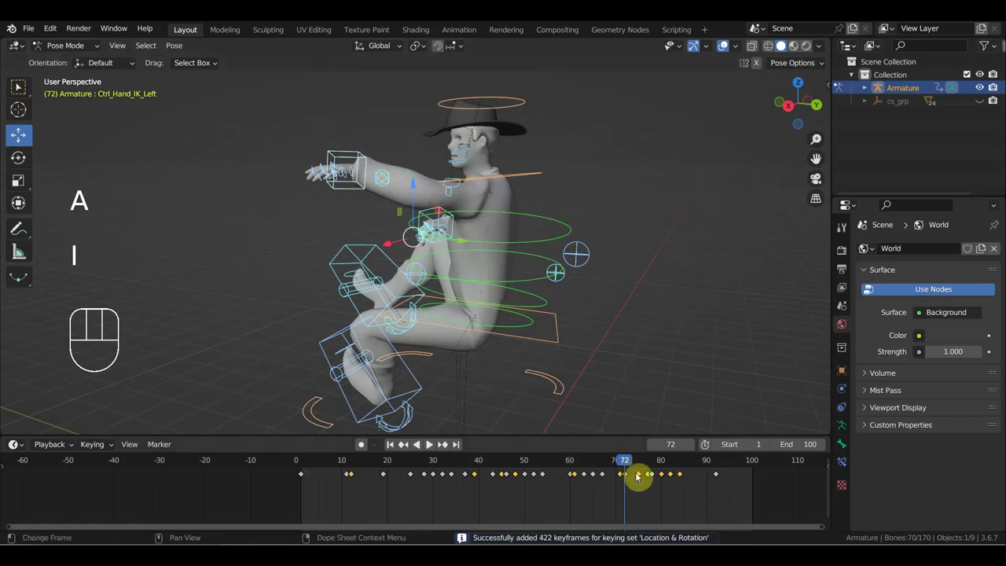
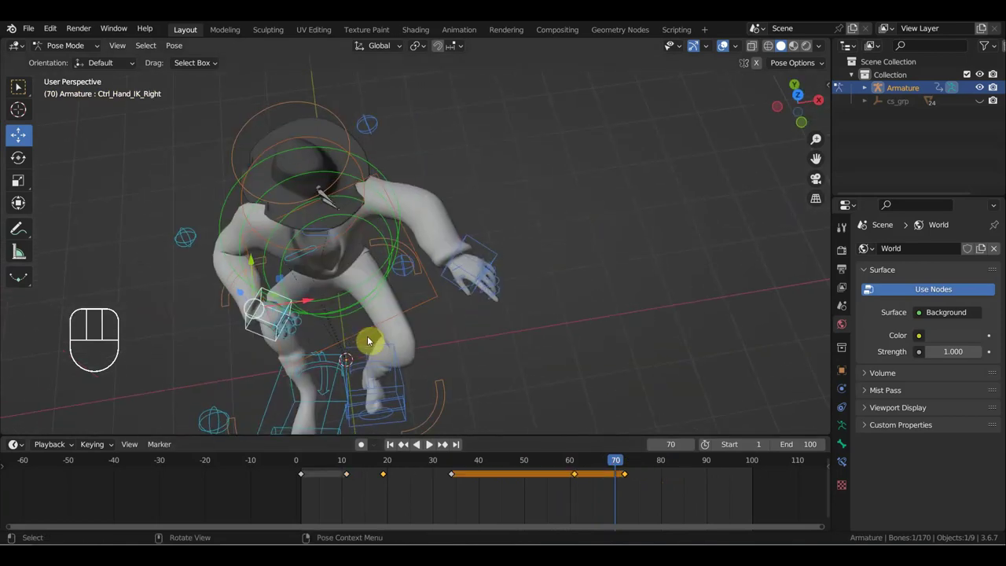
# Step: Move Ctrl_Hand_IK_Right at frame 40, then scrub back to about frame 35 and select its keys
pyautogui.press('r')
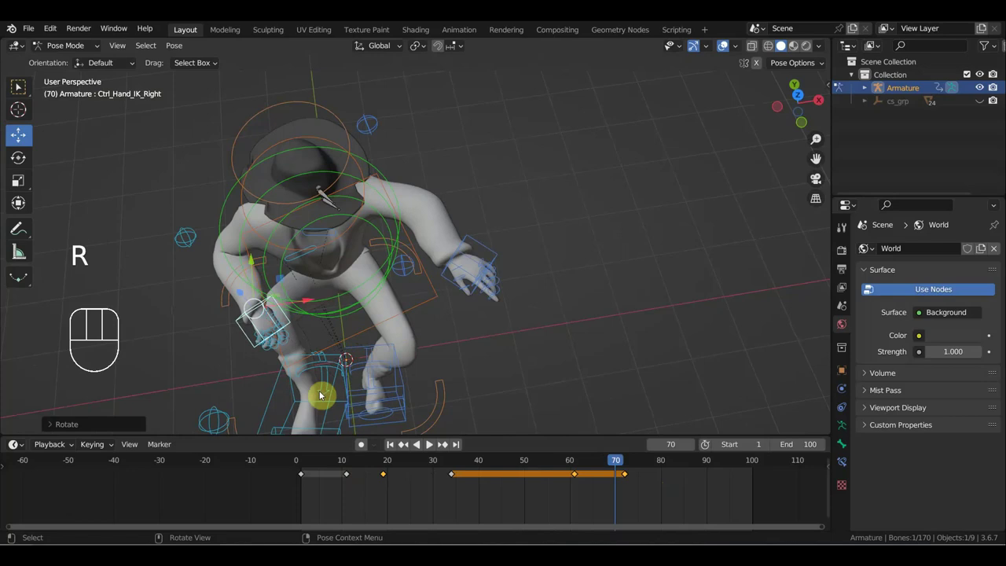
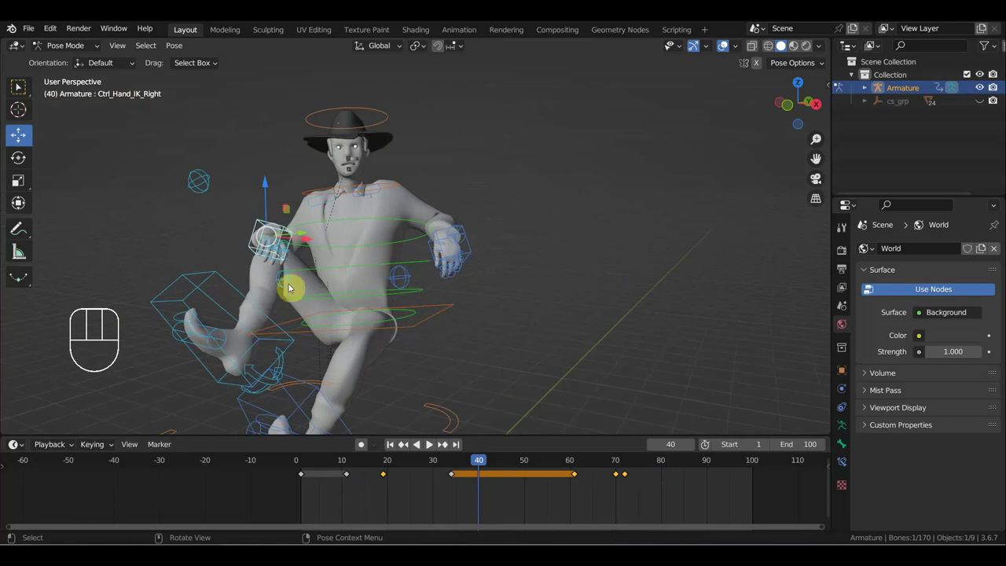
pyautogui.press('g')
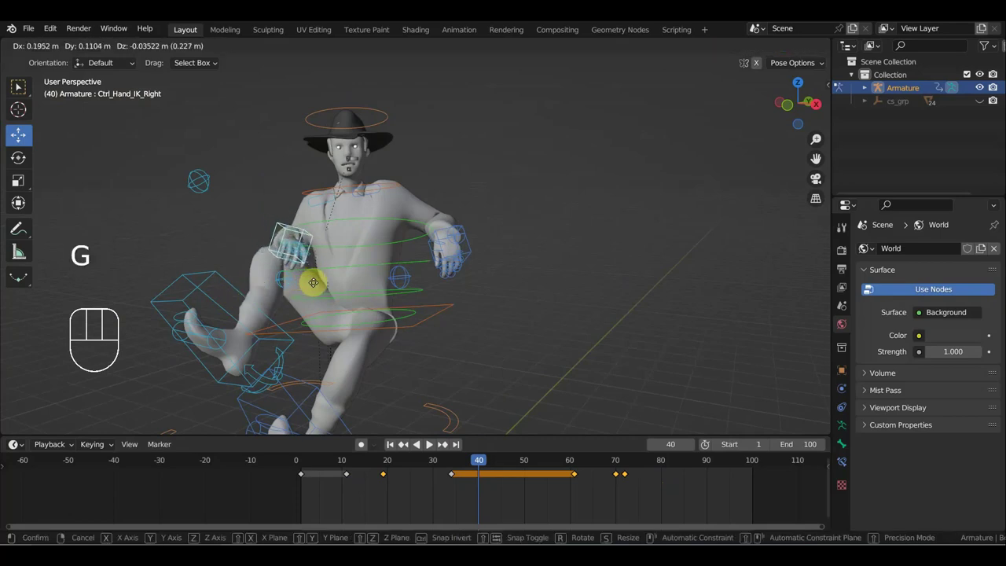
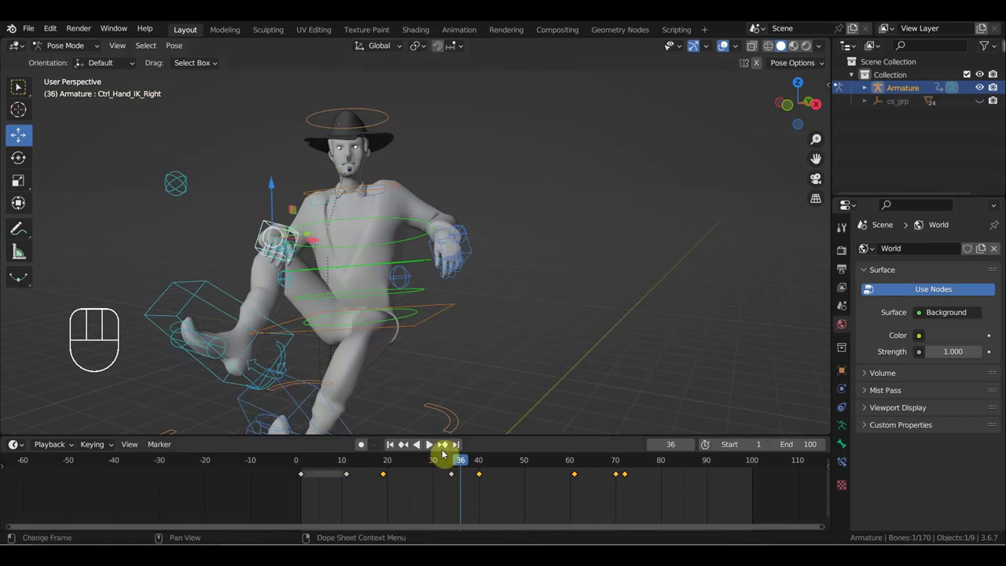
pyautogui.moveTo(469, 489); pyautogui.dragTo(444, 472)
pyautogui.press('Delete')
pyautogui.moveTo(459, 466); pyautogui.dragTo(448, 445)
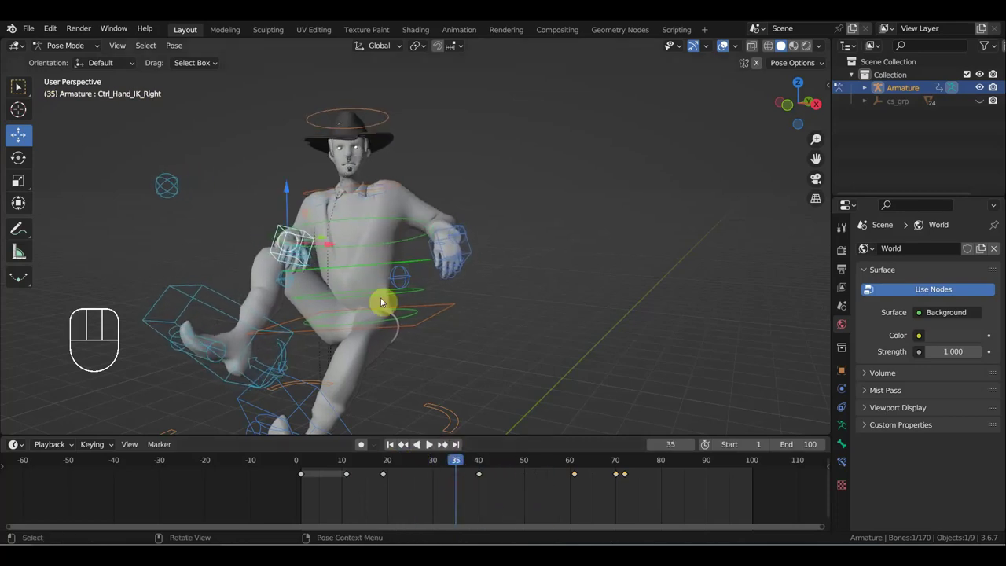
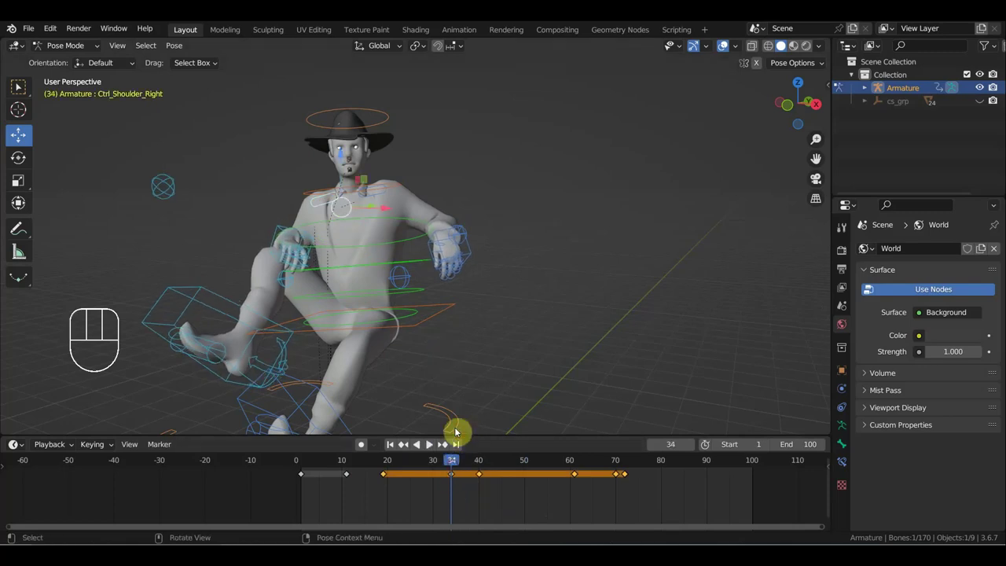
# Step: Rotate Ctrl_Shoulder_Right, key it, and move the timeline to frame 74
pyautogui.press('r')
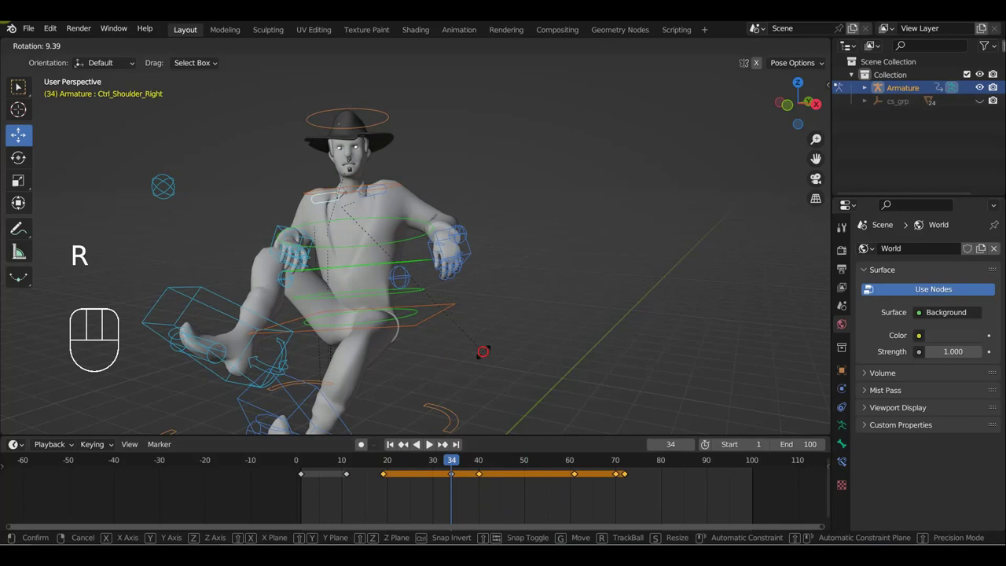
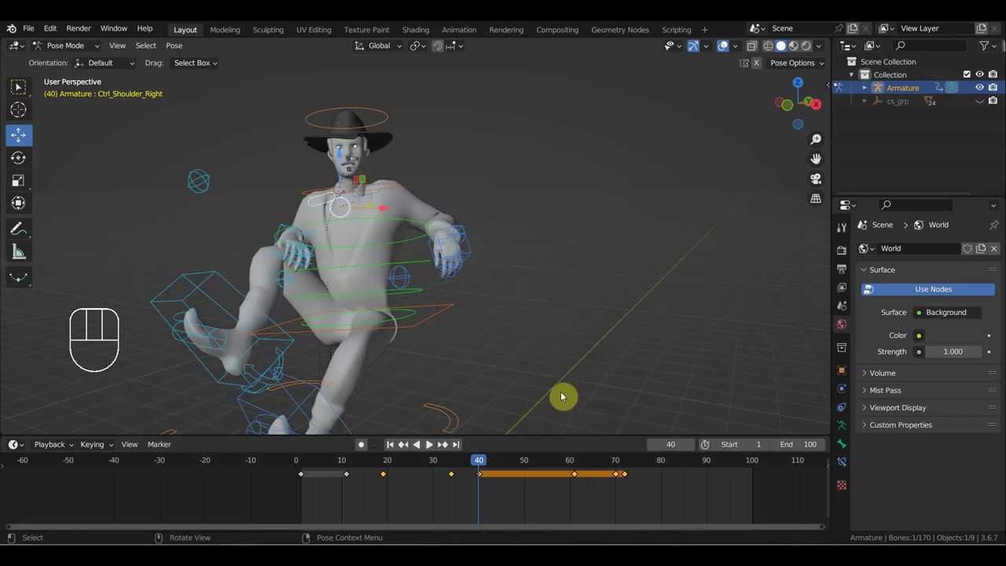
pyautogui.moveTo(493, 462); pyautogui.dragTo(594, 415)
pyautogui.press('r')
pyautogui.press('i')
pyautogui.moveTo(600, 459); pyautogui.dragTo(639, 483)
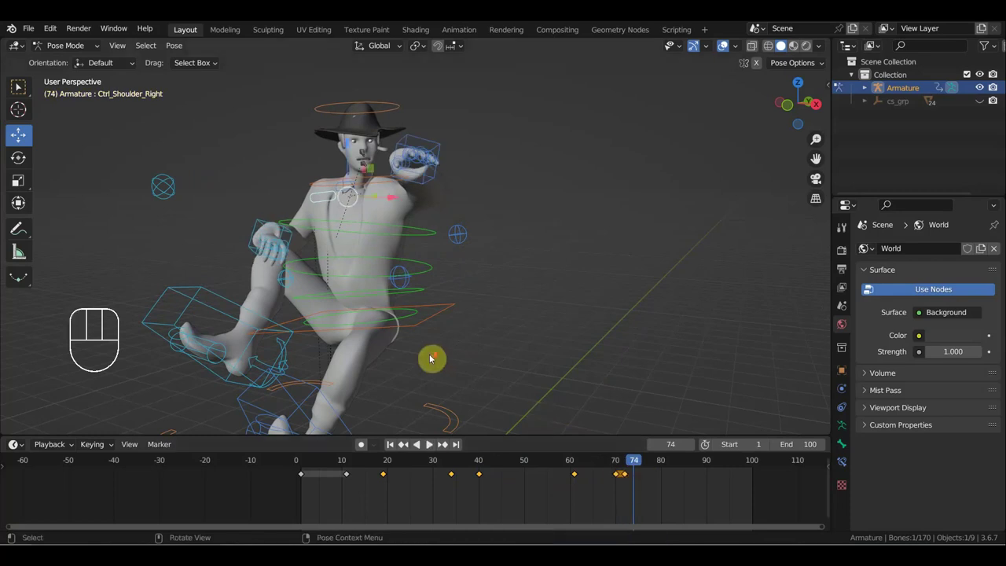
# Step: Select the right hand and the leg and arm controls and insert Location & Rotation keys for twelve controls at frame 74
pyautogui.moveTo(338, 348); pyautogui.dragTo(327, 411)
pyautogui.click(213, 148)
pyautogui.press('KP_7')
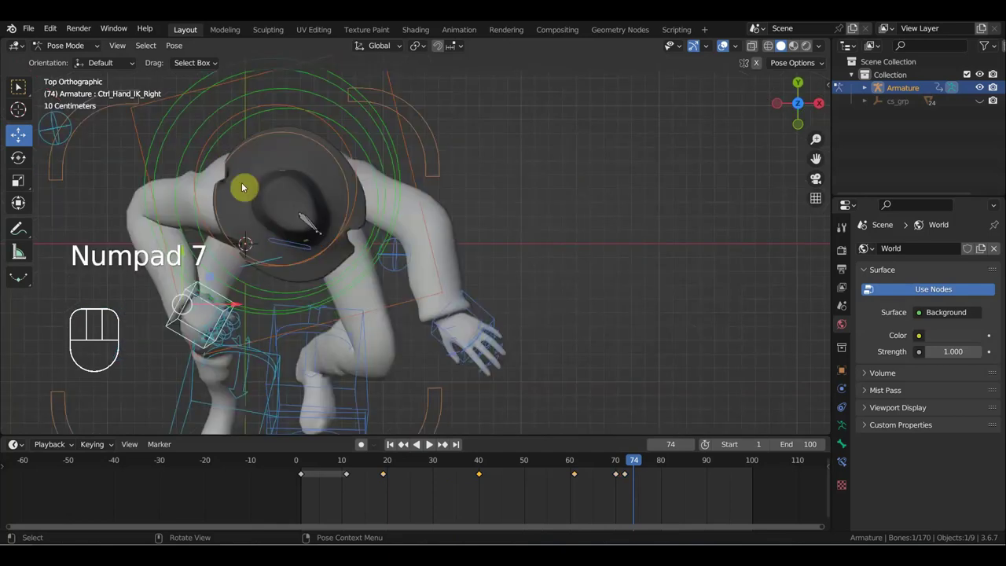
pyautogui.moveTo(268, 381); pyautogui.dragTo(253, 289)
pyautogui.press('g')
pyautogui.moveTo(331, 333); pyautogui.dragTo(376, 284)
pyautogui.moveTo(355, 345); pyautogui.dragTo(286, 345)
pyautogui.moveTo(396, 340); pyautogui.dragTo(550, 341)
pyautogui.moveTo(524, 307); pyautogui.dragTo(219, 274)
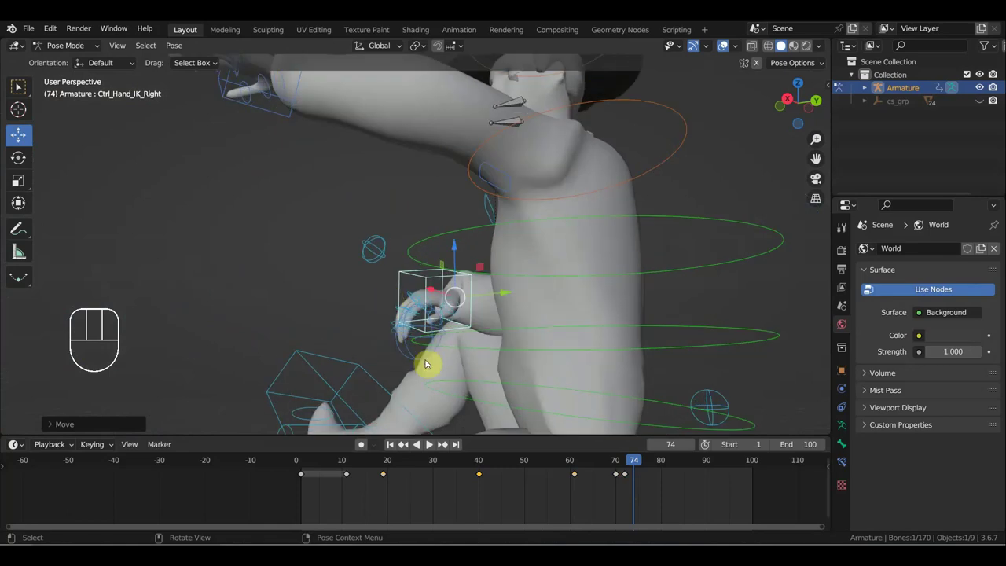
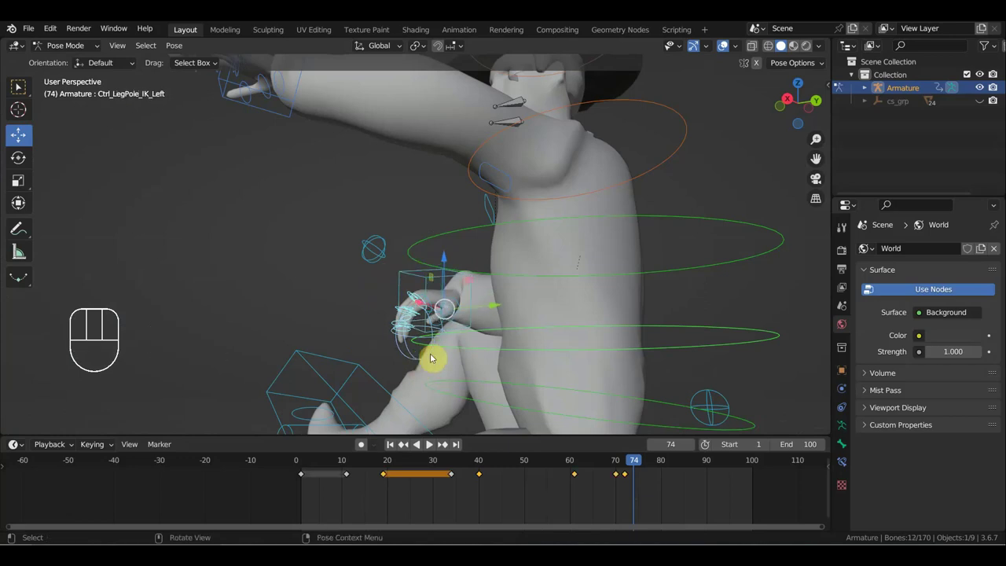
pyautogui.press('alt+g')
pyautogui.press('alt+r')
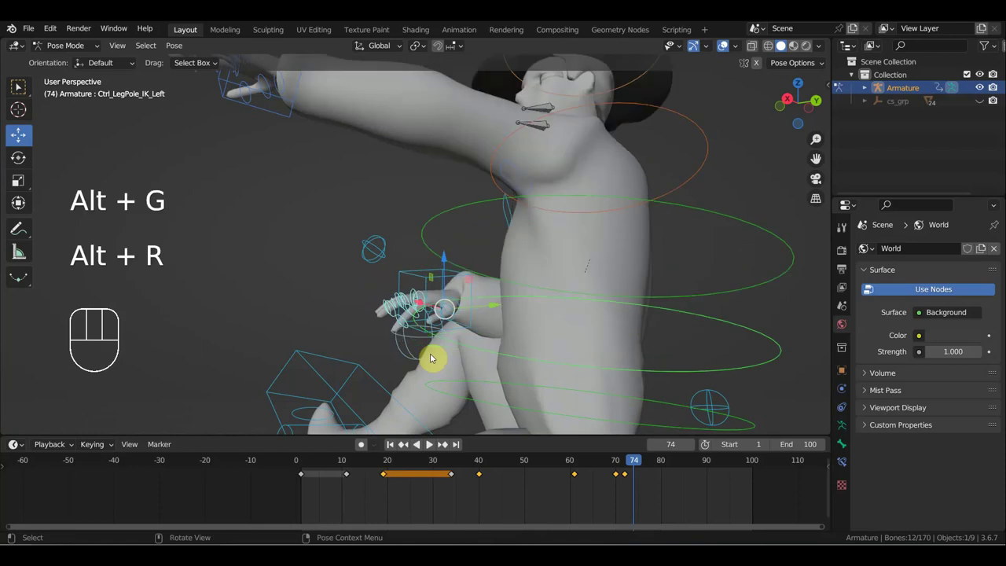
pyautogui.press('i')
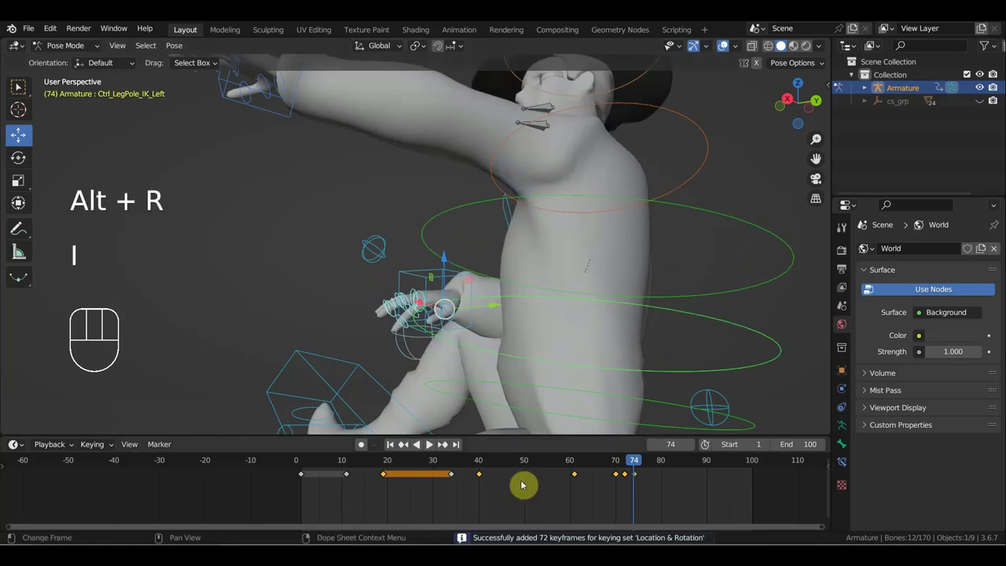
# Step: Delete stray keyframes around frame 72 on the timeline
pyautogui.click(628, 464)
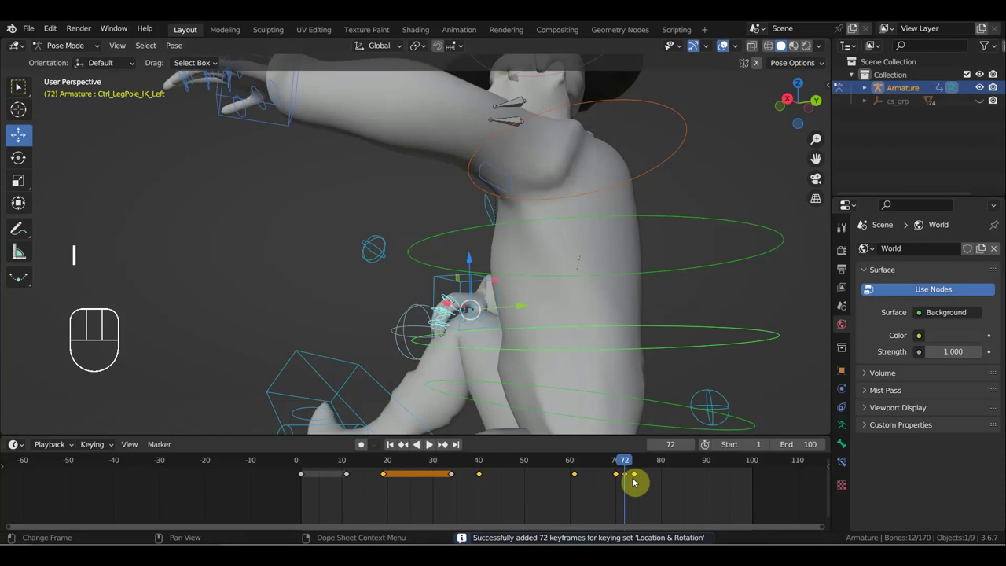
pyautogui.click(629, 475)
pyautogui.press('Delete')
pyautogui.click(618, 474)
pyautogui.press('Delete')
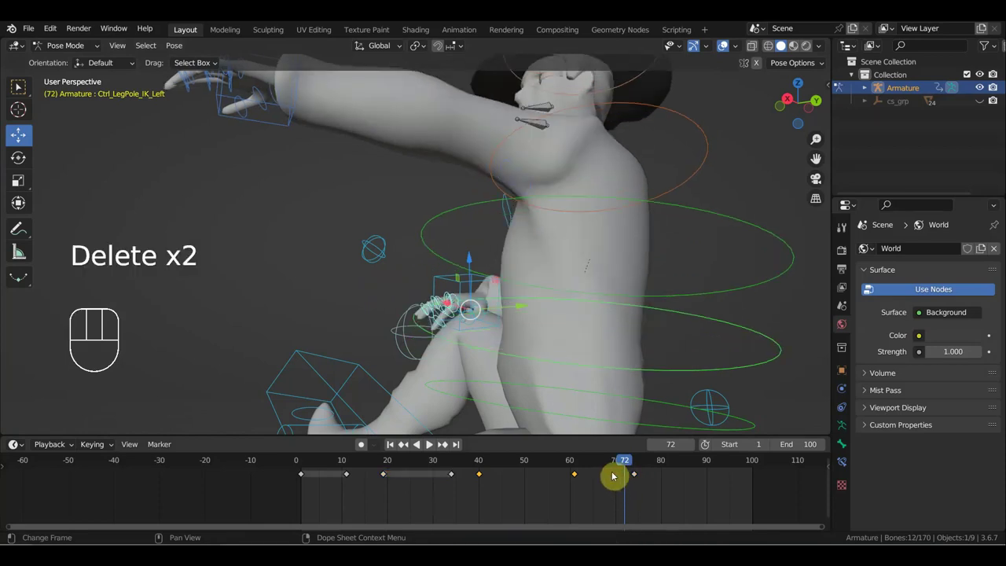
# Step: Rotate and key the right IK hand control around frame 61, then scrub back to frame 12
pyautogui.moveTo(620, 463); pyautogui.dragTo(547, 461)
pyautogui.moveTo(480, 364); pyautogui.dragTo(554, 376)
pyautogui.middleClick(466, 353)
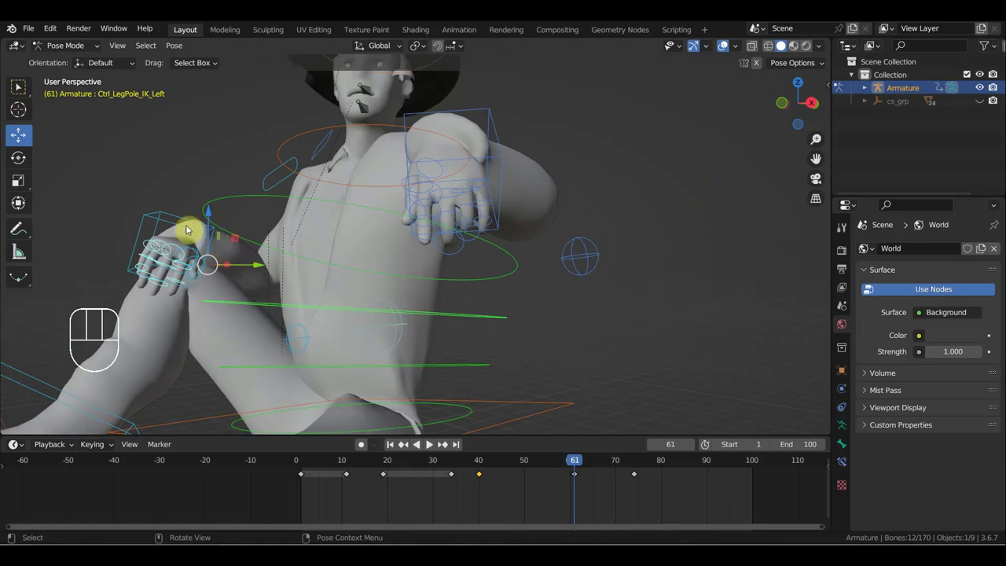
pyautogui.moveTo(173, 225); pyautogui.dragTo(196, 226)
pyautogui.press('r')
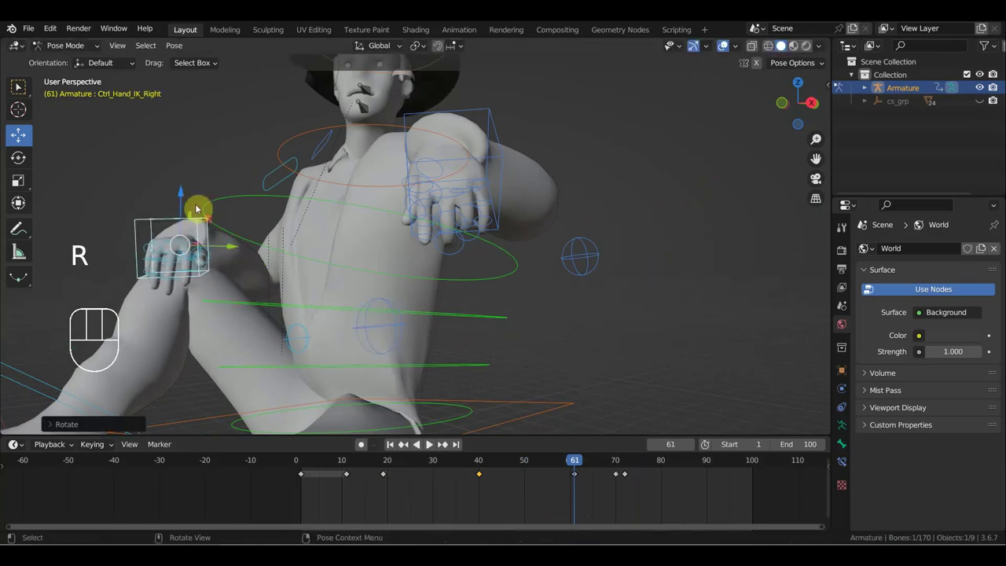
pyautogui.press('i')
pyautogui.moveTo(575, 465); pyautogui.dragTo(554, 438)
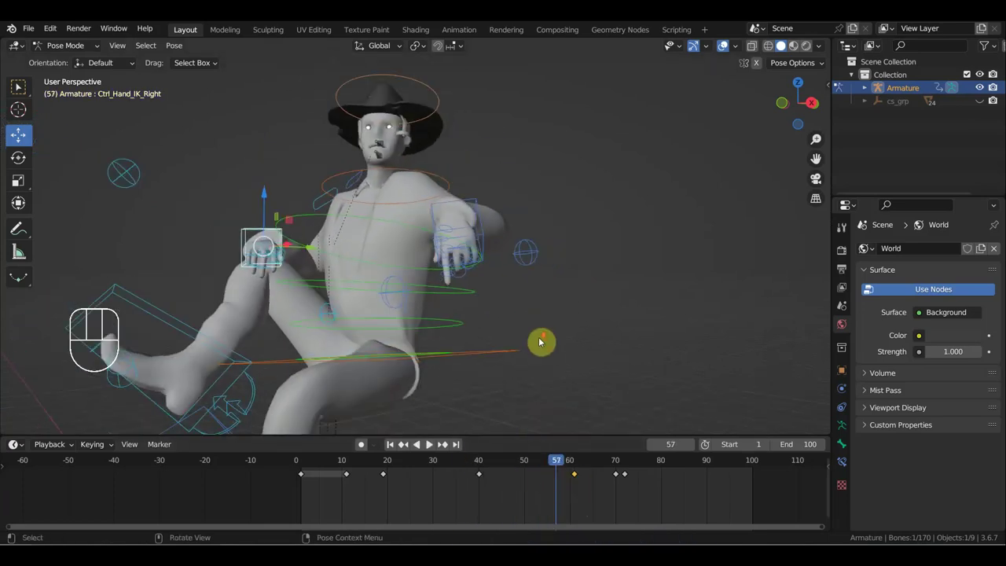
pyautogui.press('KP_1')
pyautogui.moveTo(531, 361); pyautogui.dragTo(479, 366)
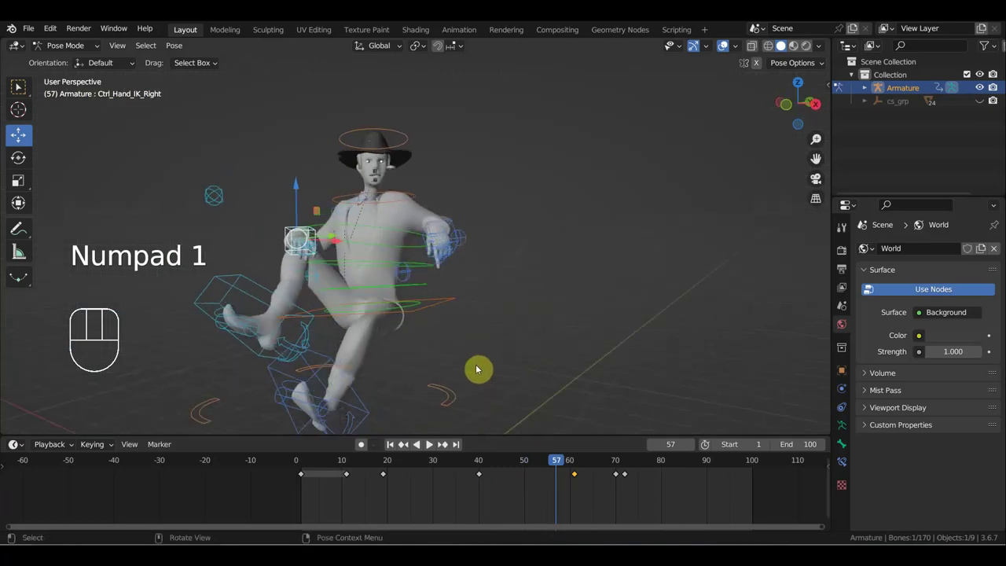
pyautogui.moveTo(517, 467); pyautogui.dragTo(353, 485)
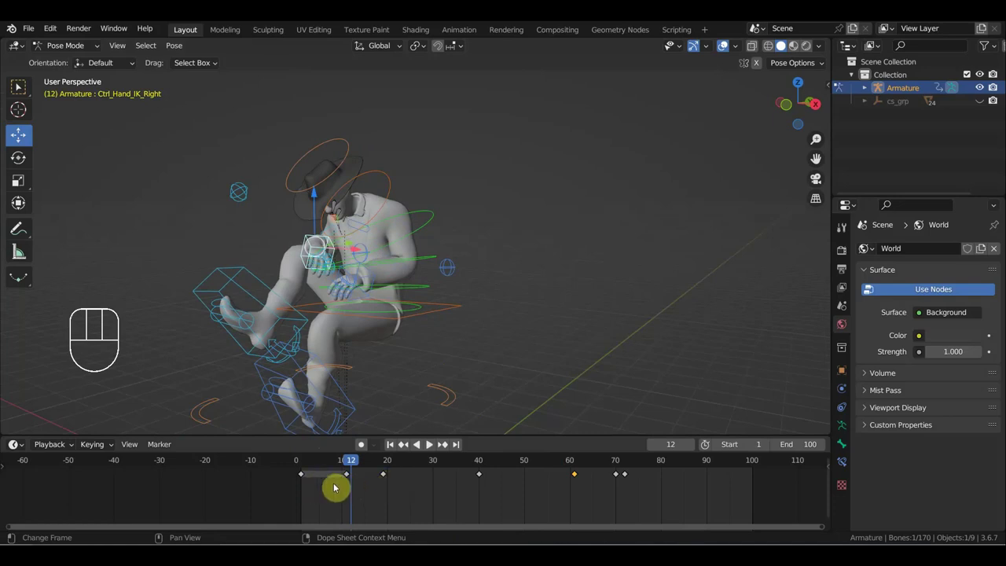
# Step: From frame 0, scale all 70 bones' keyframes outward by about 1.33 so the motion slows toward frame 160
pyautogui.click(301, 458)
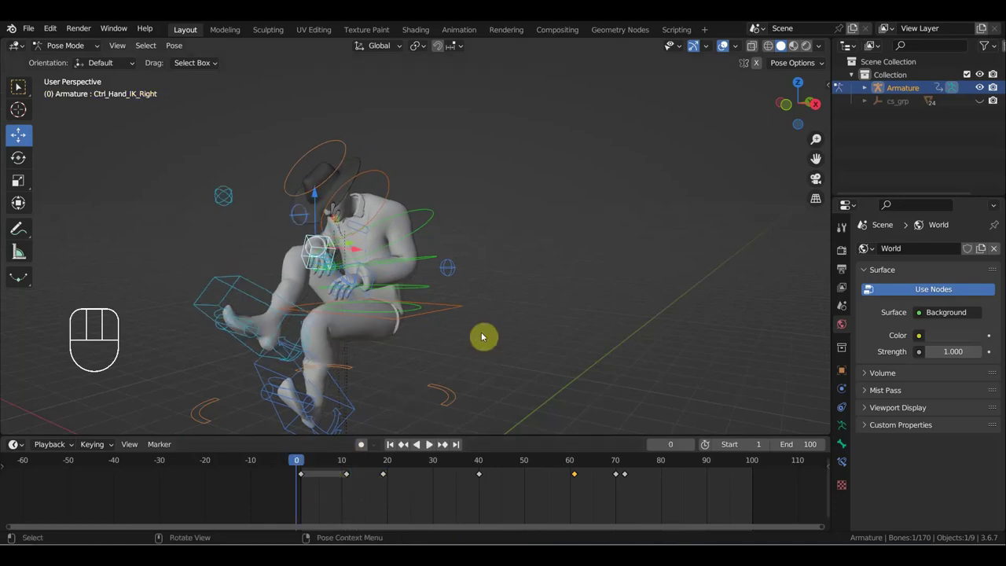
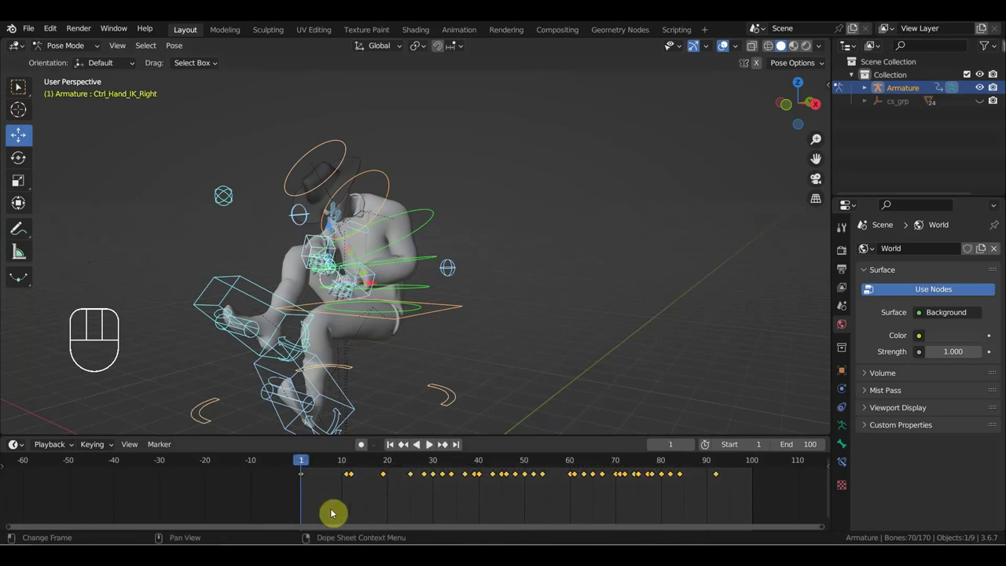
pyautogui.press('s')
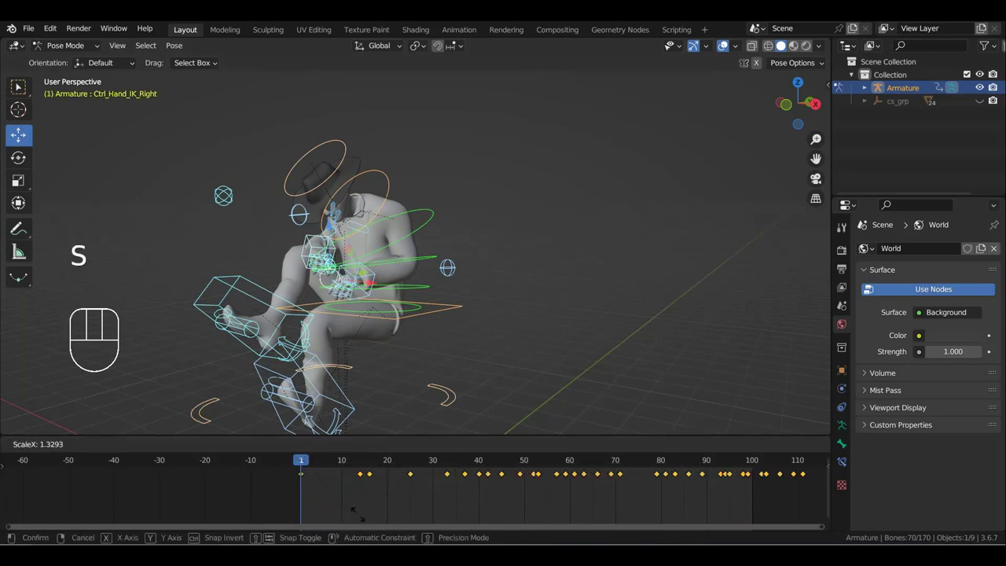
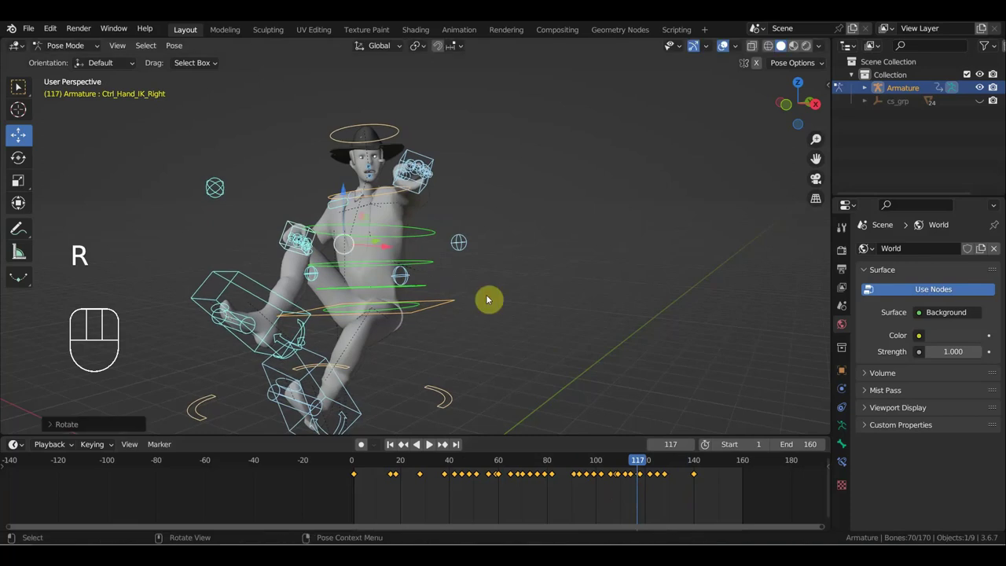
# Step: Select Ctrl_Hips, go to frame 144 and insert a keyframe there
pyautogui.press('ctrl+z')
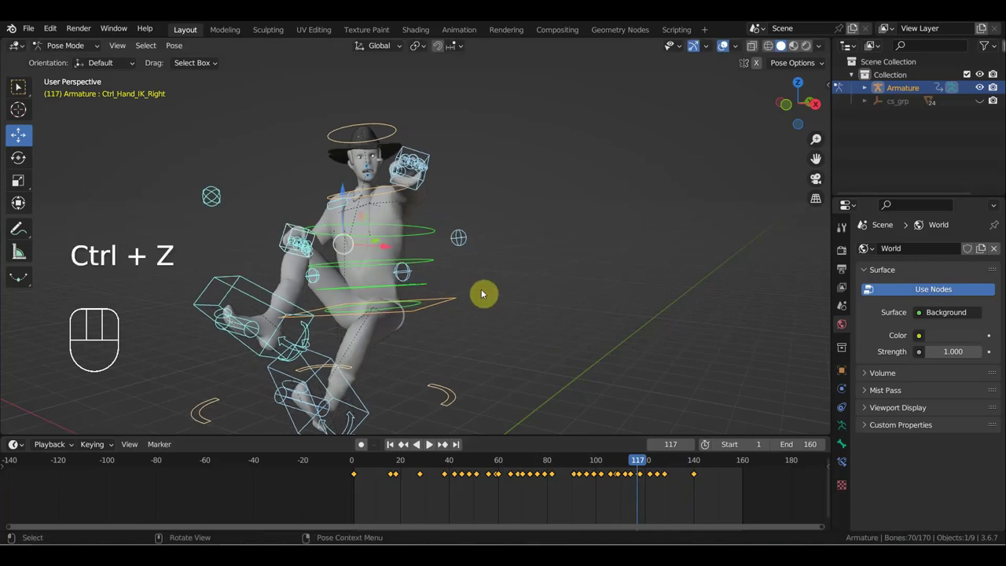
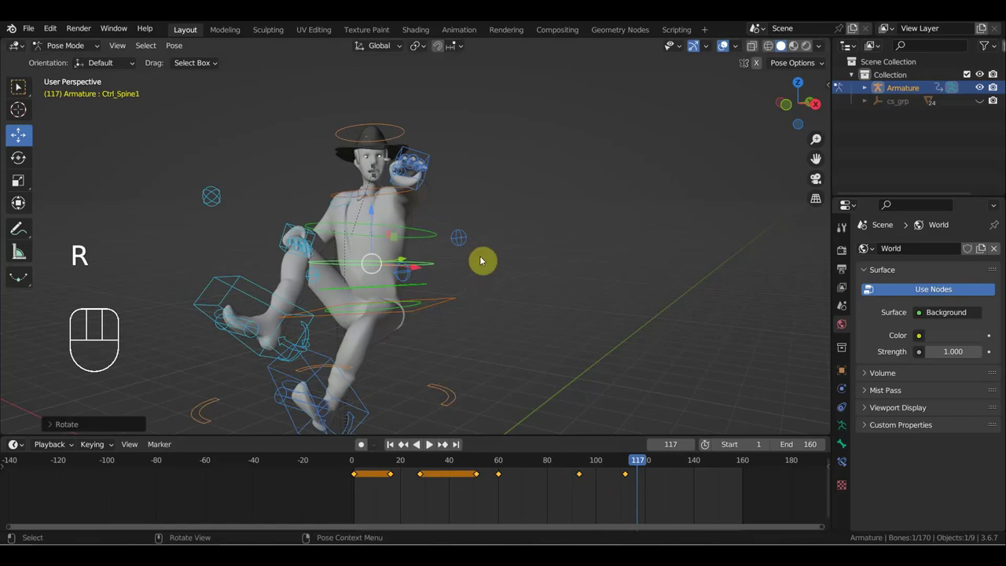
pyautogui.press('i')
pyautogui.moveTo(645, 465); pyautogui.dragTo(695, 476)
pyautogui.moveTo(572, 319); pyautogui.dragTo(470, 301)
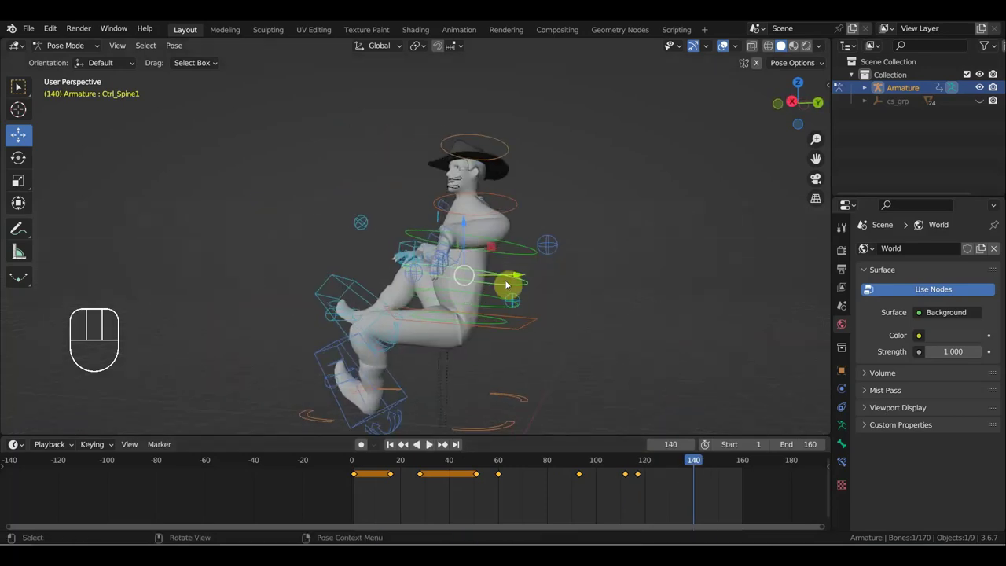
pyautogui.click(519, 334)
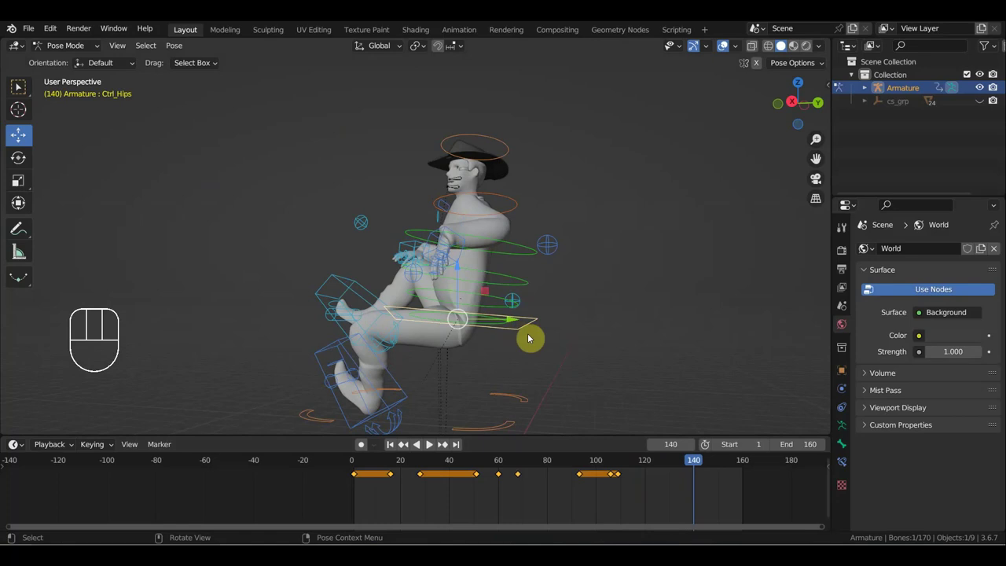
pyautogui.moveTo(638, 472); pyautogui.dragTo(707, 522)
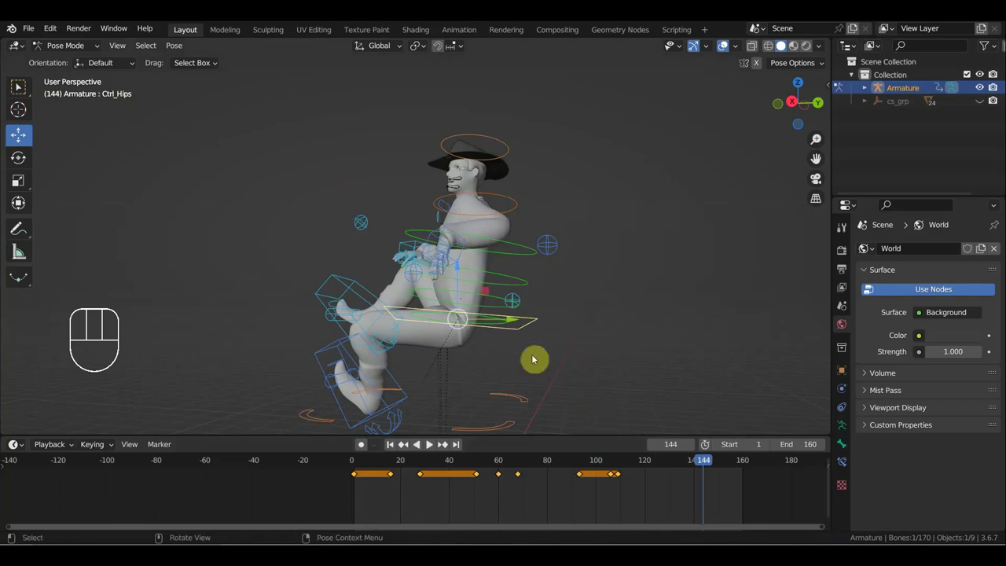
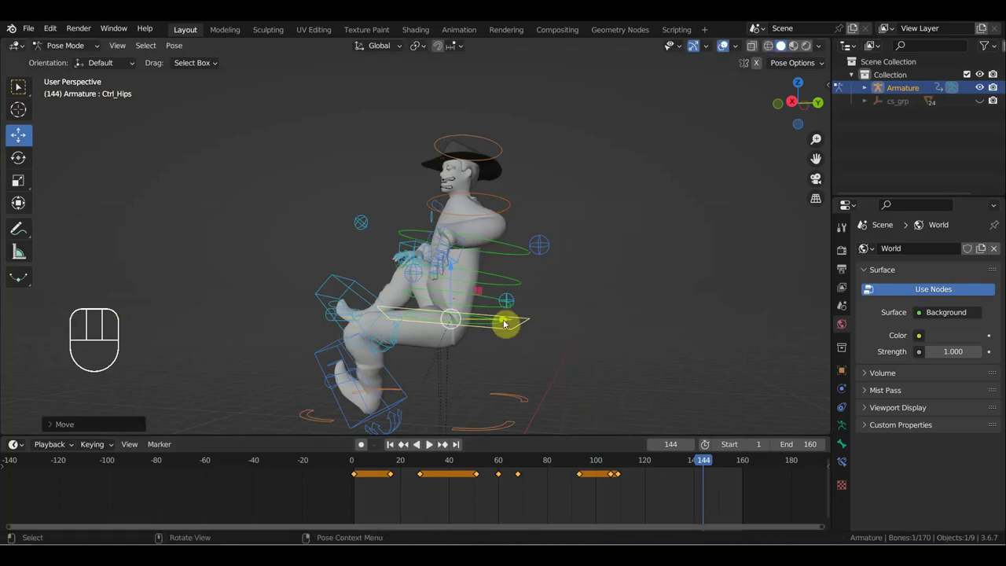
pyautogui.press('i')
# Step: Scrub through the animation to check the motion, return to frame 0 and switch the rig to Object Mode
pyautogui.moveTo(710, 462); pyautogui.dragTo(536, 438)
pyautogui.moveTo(505, 381); pyautogui.dragTo(633, 378)
pyautogui.moveTo(595, 382); pyautogui.dragTo(559, 402)
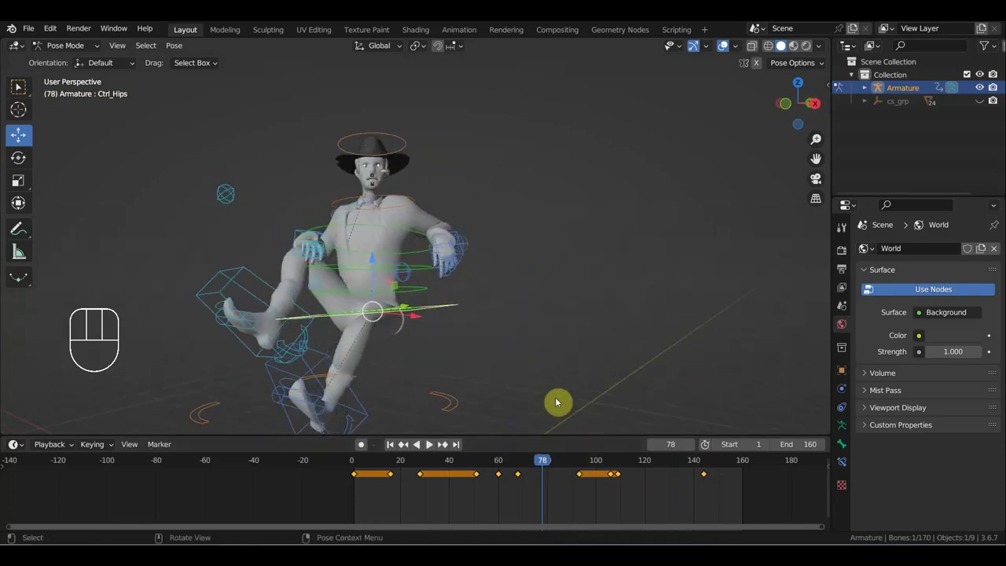
pyautogui.moveTo(544, 460); pyautogui.dragTo(343, 457)
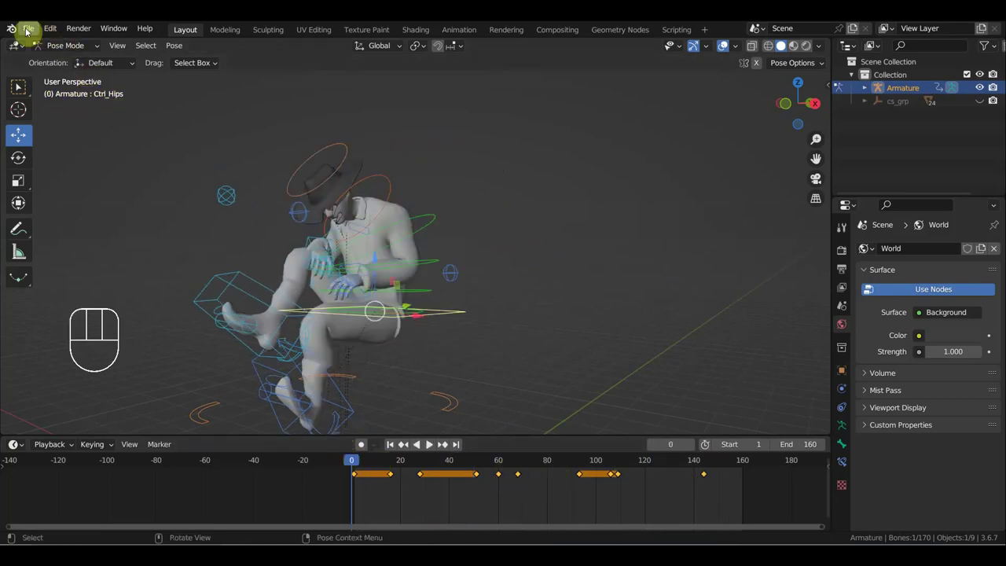
pyautogui.moveTo(65, 46); pyautogui.dragTo(71, 62)
pyautogui.moveTo(198, 144); pyautogui.dragTo(175, 144)
pyautogui.moveTo(232, 162); pyautogui.dragTo(303, 133)
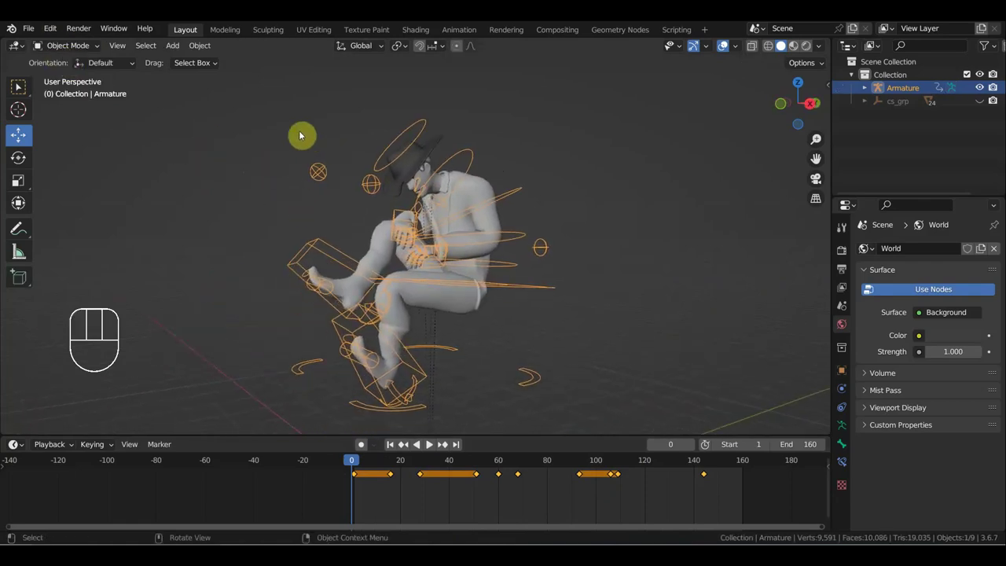
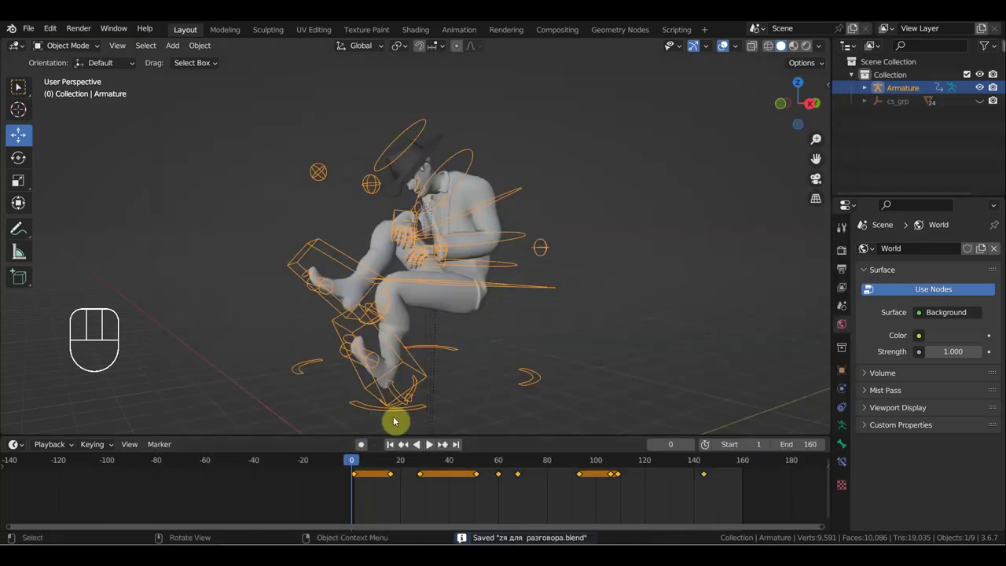
# Step: Save the cowboy rig and load the hay wagon .blend scene via File > Open
pyautogui.moveTo(34, 31); pyautogui.dragTo(244, 115)
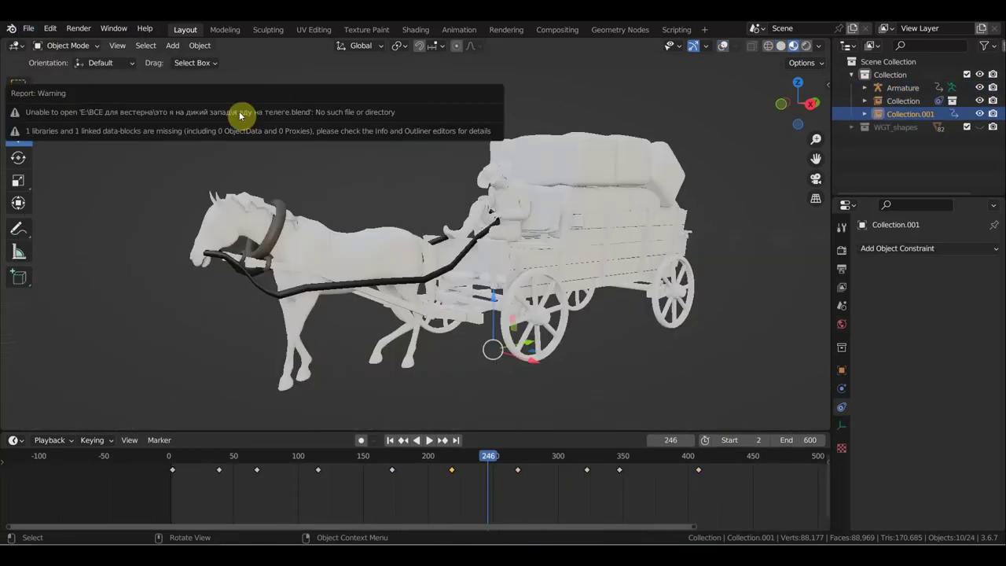
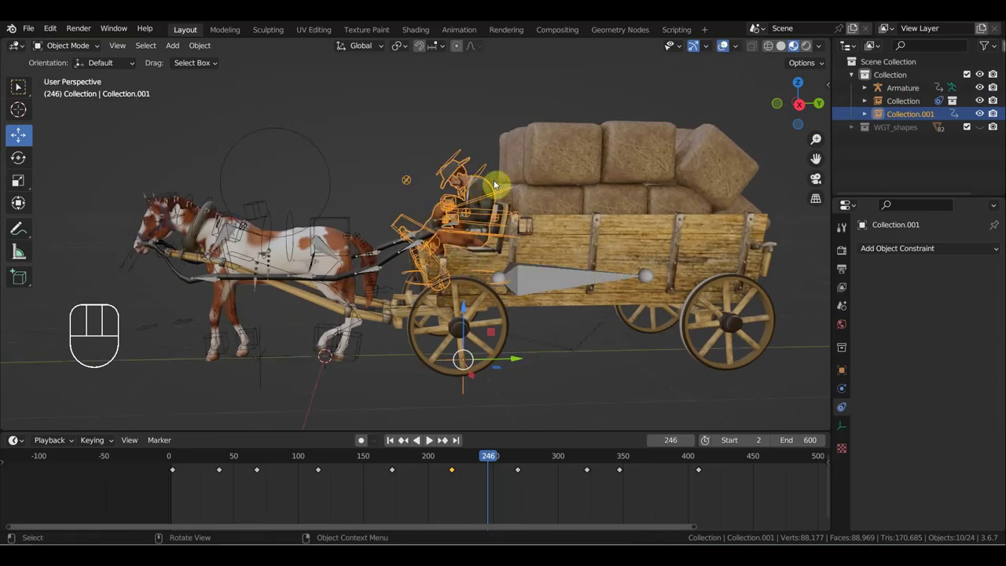
# Step: Delete the selected animated object from the wagon scene, leaving 14 objects
pyautogui.press('Delete')
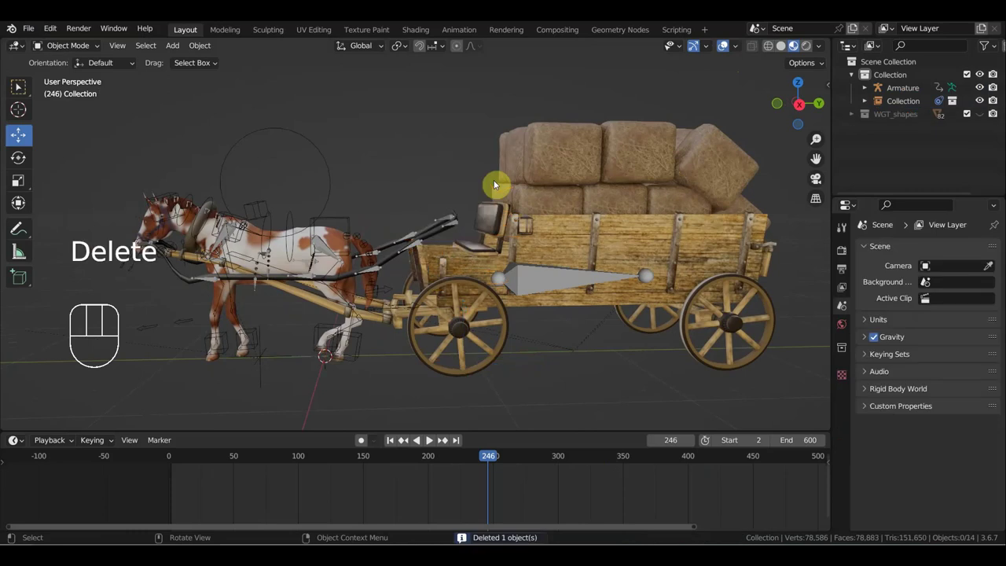
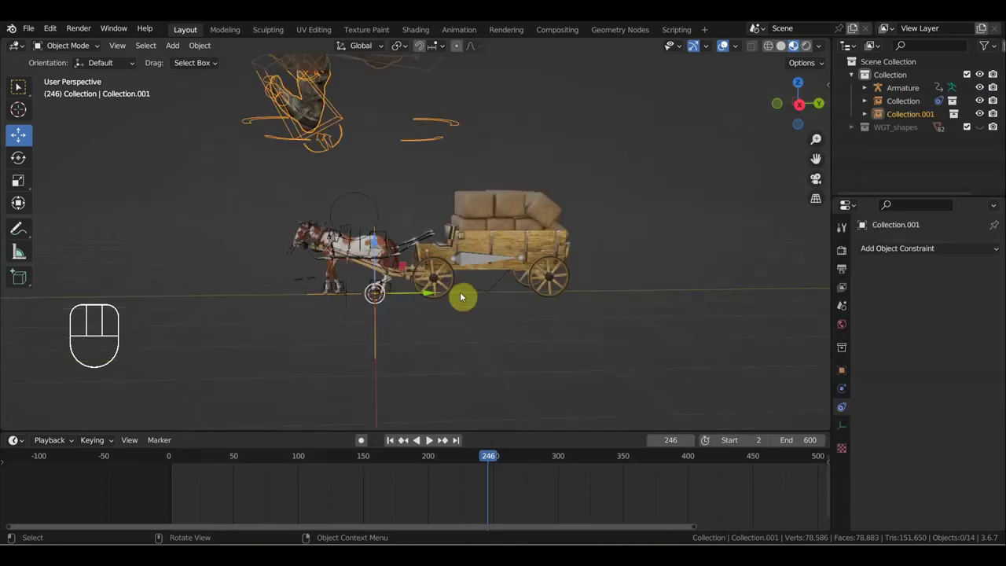
# Step: In Right Ortho view, scale Collection.001 down to wagon size and seat the cowboy on the driver bench, checking from several angles
pyautogui.press('KP_3')
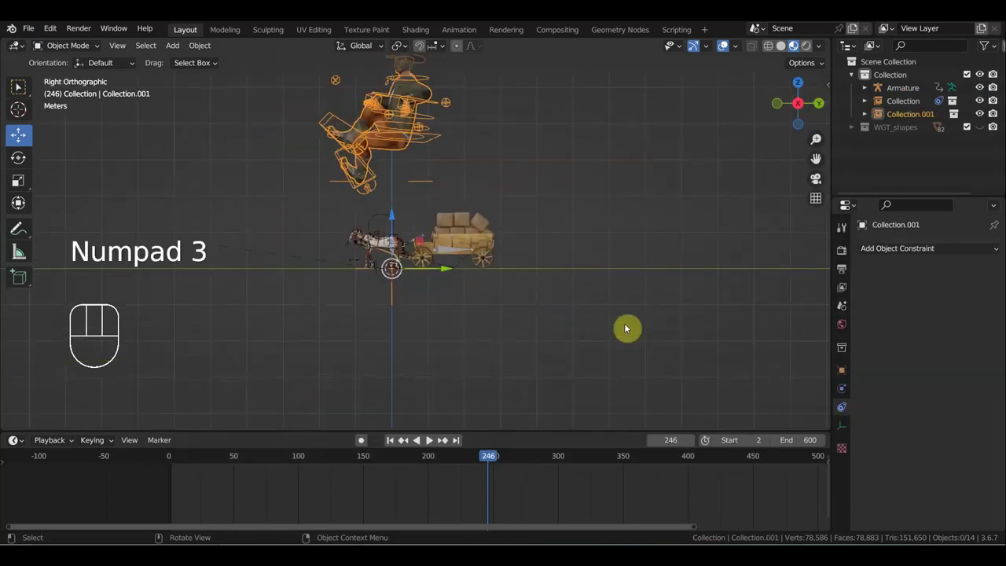
pyautogui.press('s')
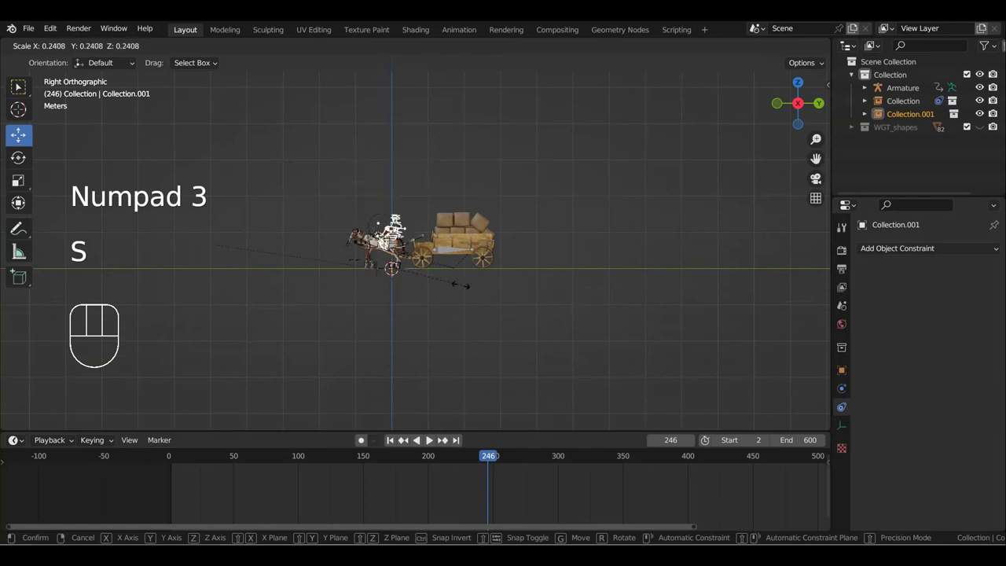
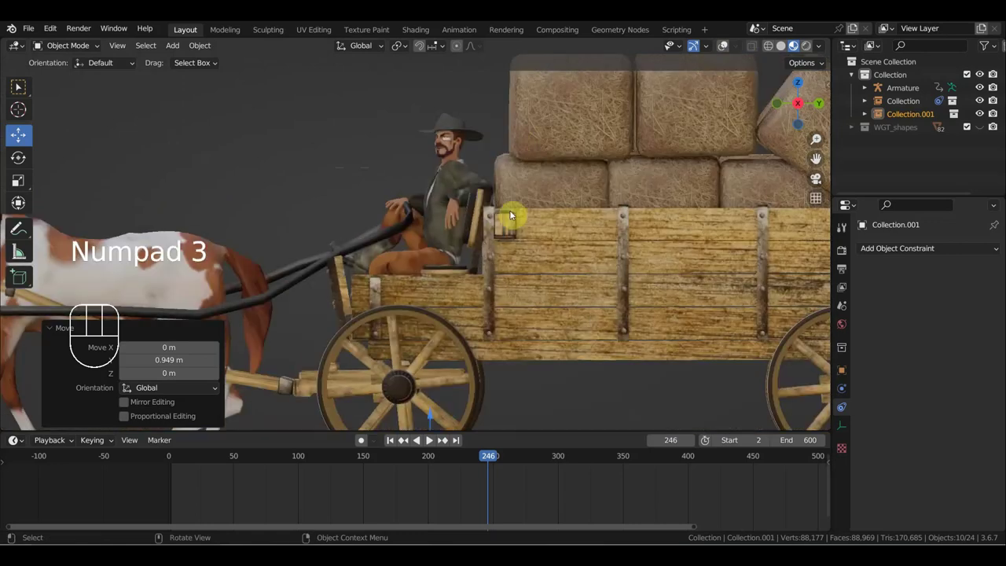
pyautogui.press('s')
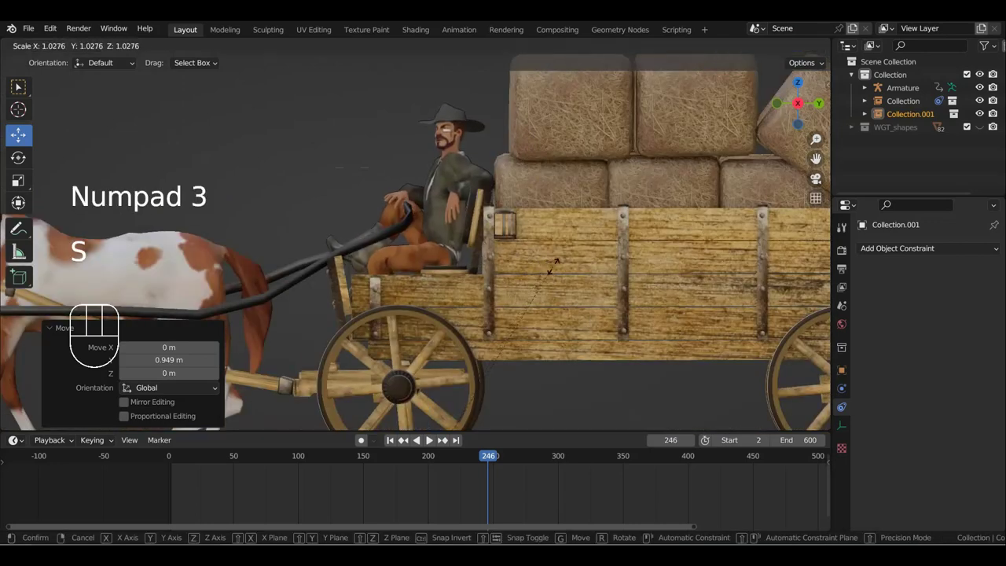
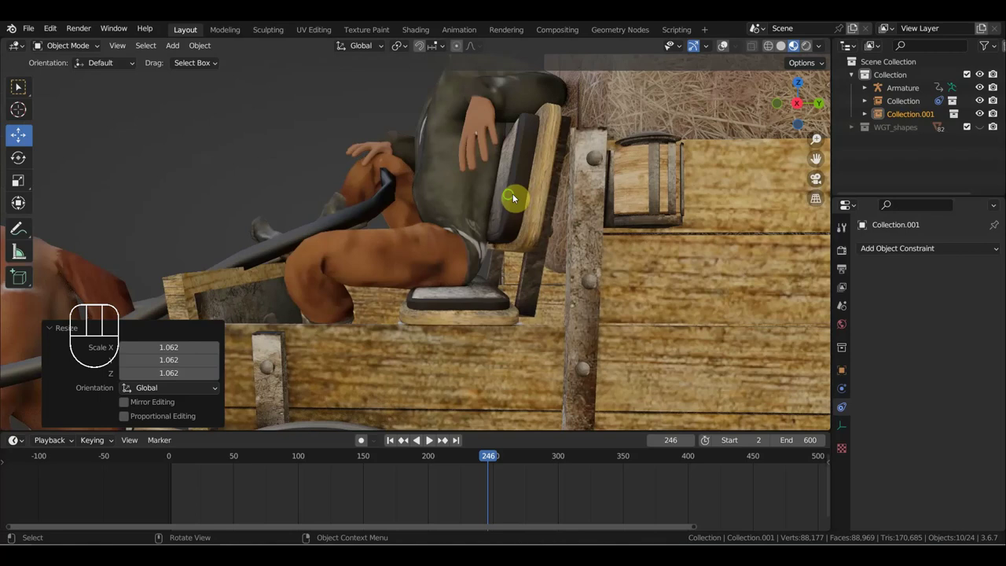
pyautogui.moveTo(509, 199); pyautogui.dragTo(562, 211)
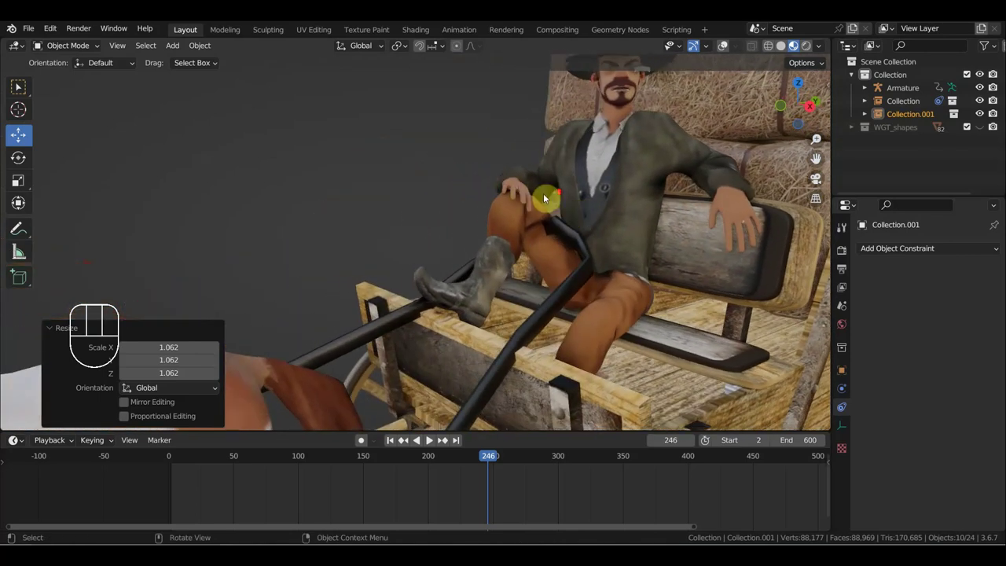
pyautogui.scroll(3)
pyautogui.middleClick(546, 215)
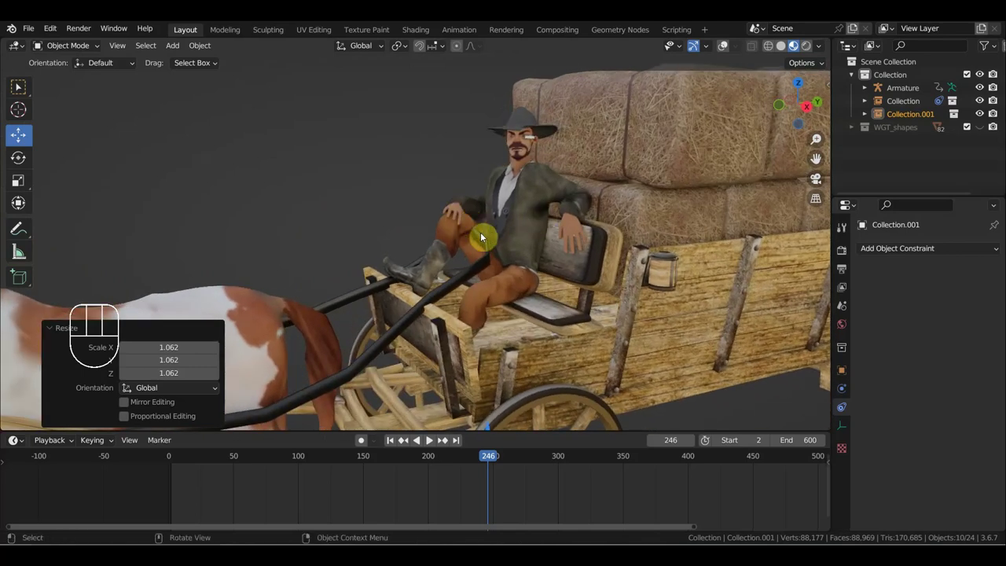
pyautogui.middleClick(458, 243)
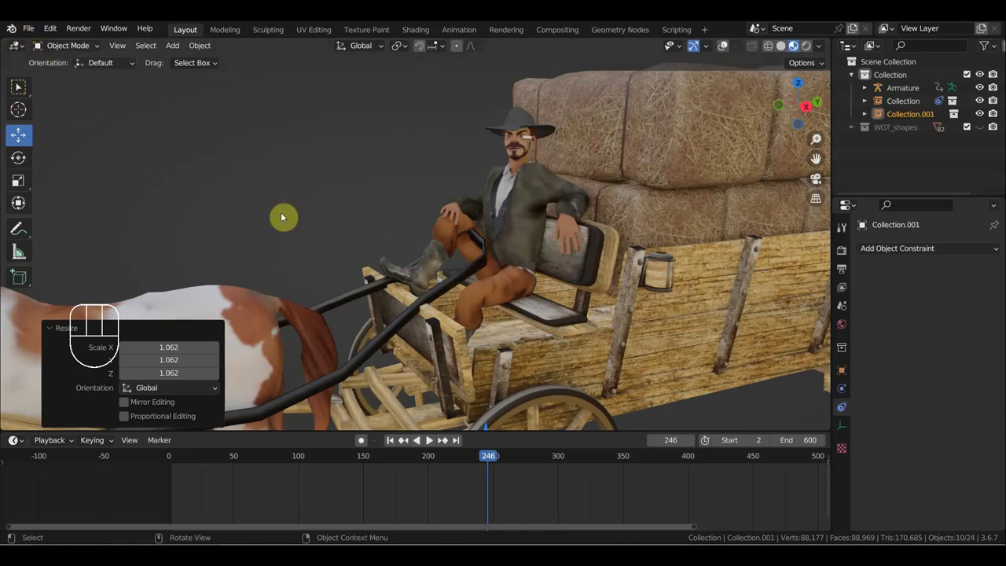
# Step: From the side view, key the wagon's location and rotation at frame 243 and review from frame 176
pyautogui.press('KP_3')
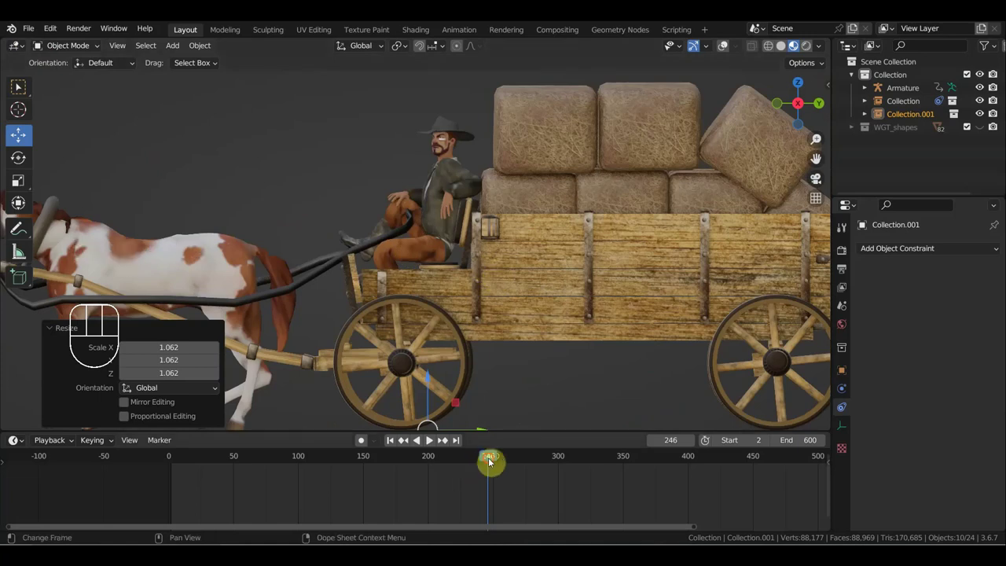
pyautogui.moveTo(492, 461); pyautogui.dragTo(495, 458)
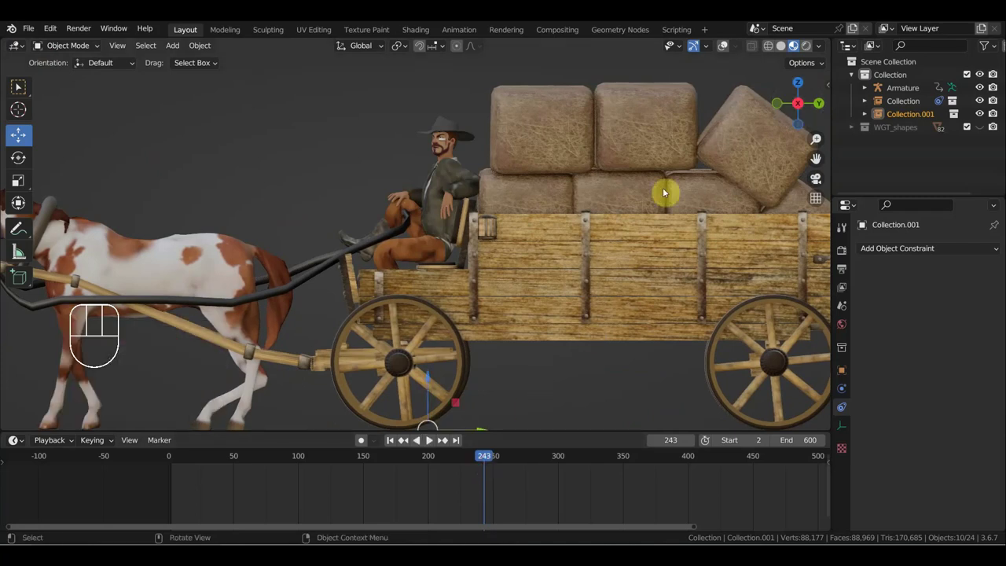
pyautogui.click(722, 44)
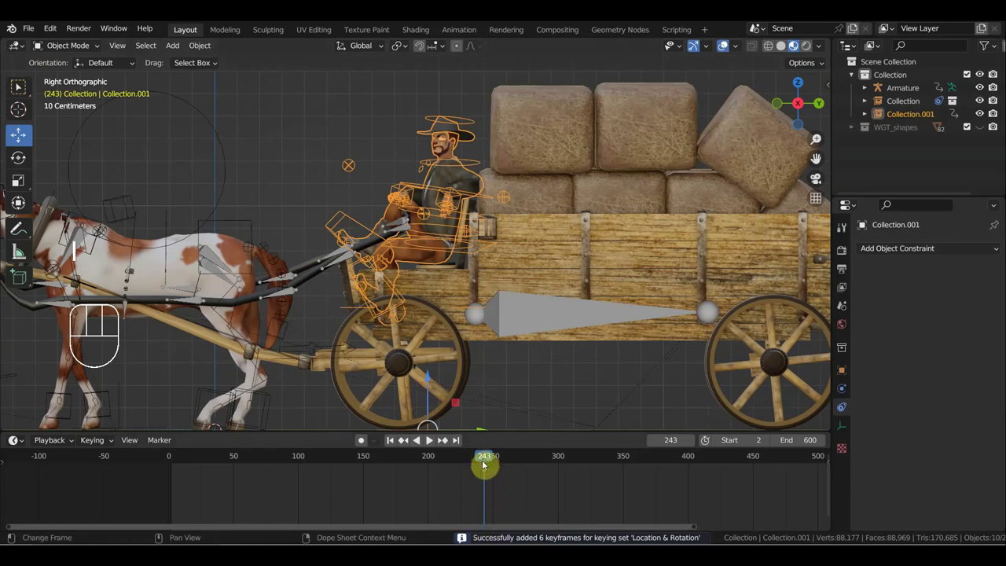
pyautogui.moveTo(474, 460); pyautogui.dragTo(410, 451)
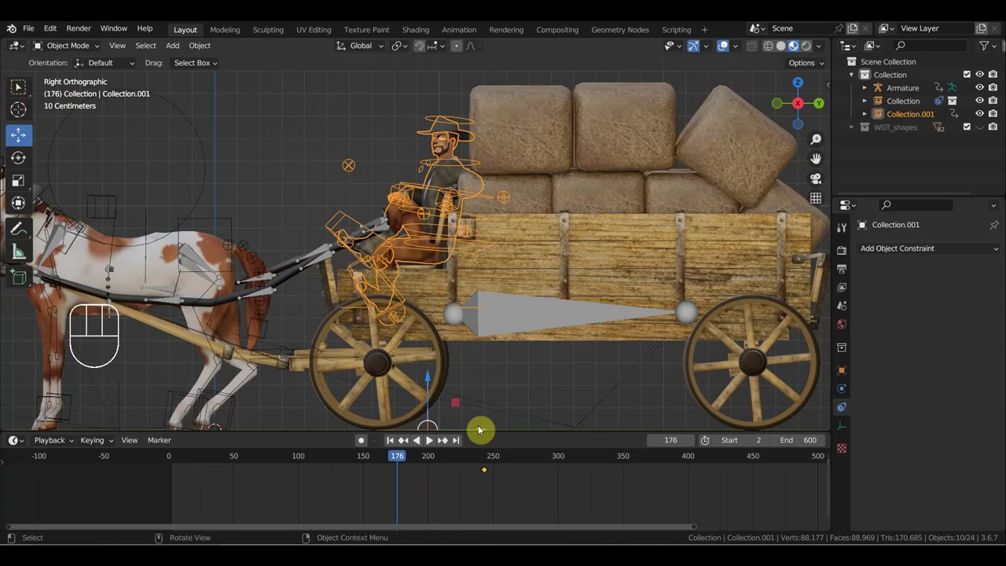
pyautogui.moveTo(483, 400); pyautogui.dragTo(502, 327)
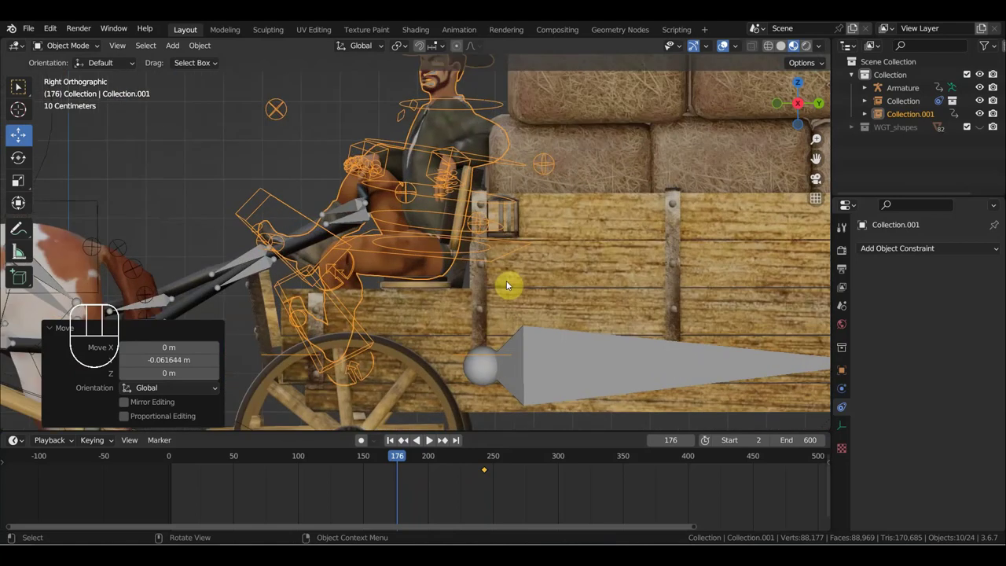
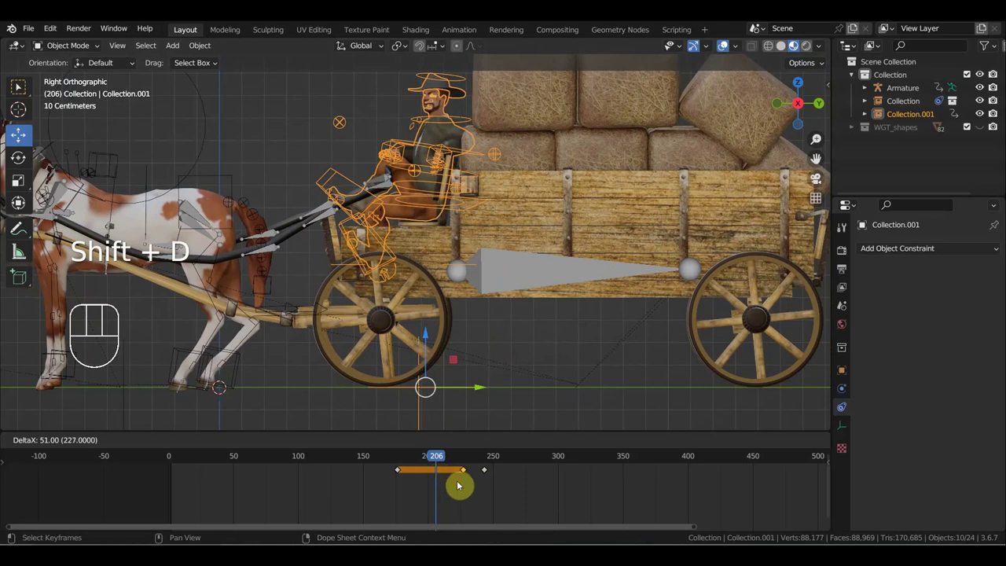
# Step: Shift the wagon's keys 51 frames later and slide the frame-245 key further along
pyautogui.moveTo(434, 454); pyautogui.dragTo(569, 498)
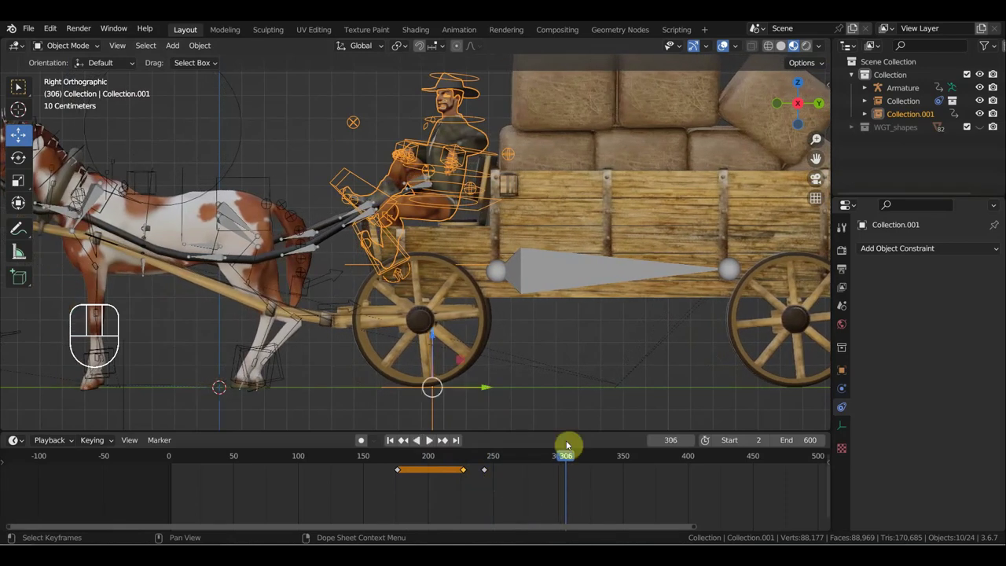
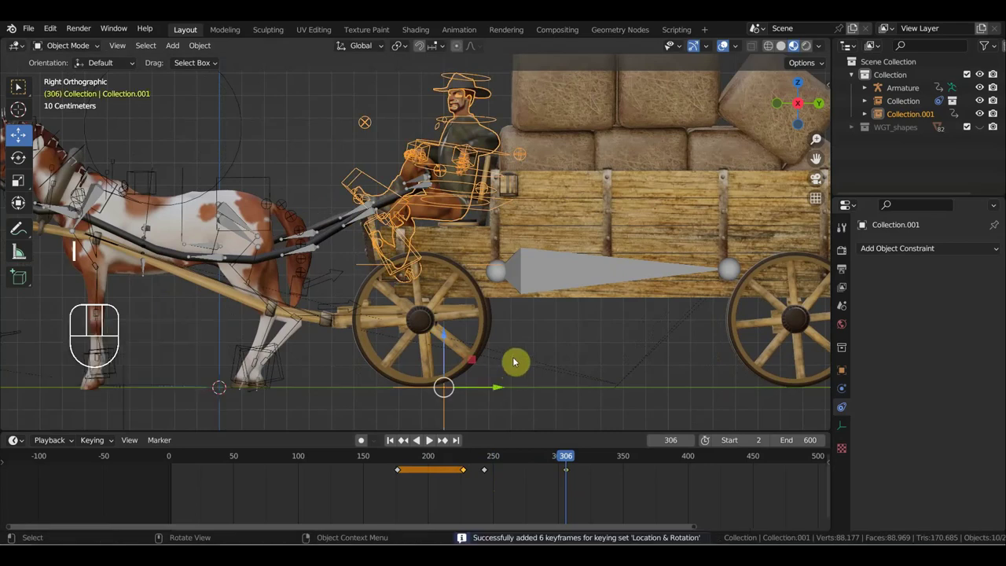
pyautogui.moveTo(557, 457); pyautogui.dragTo(515, 474)
pyautogui.click(490, 468)
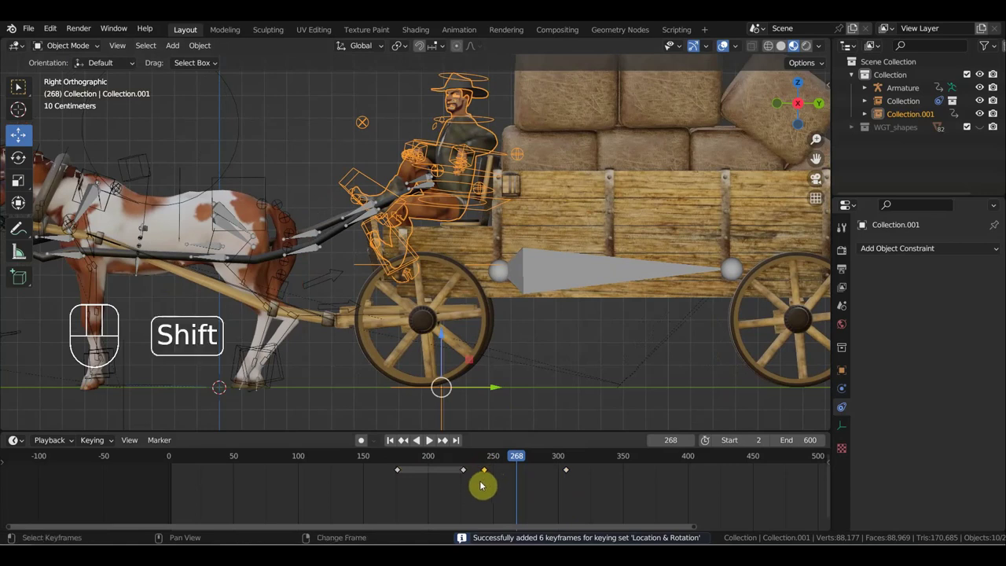
pyautogui.press('shift+d')
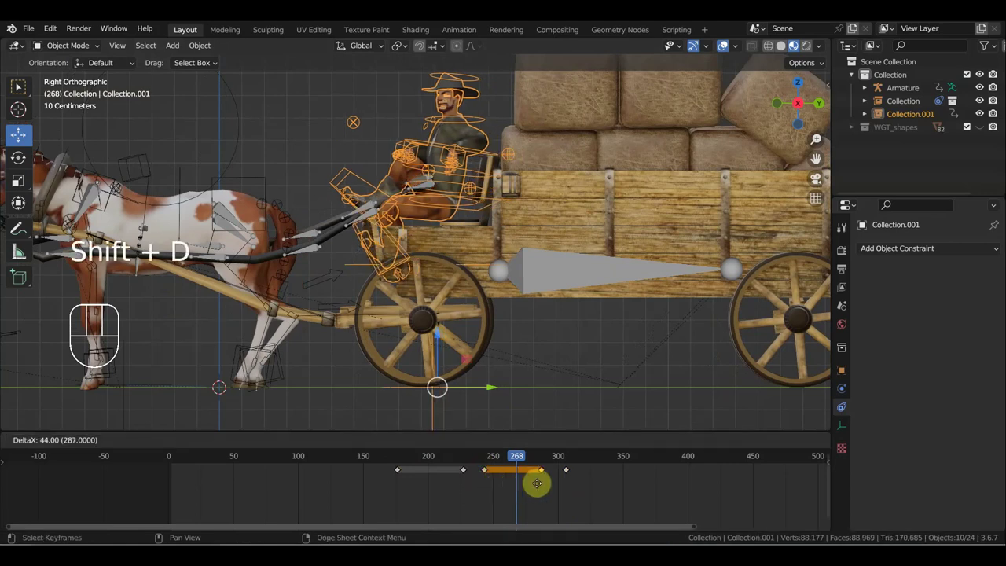
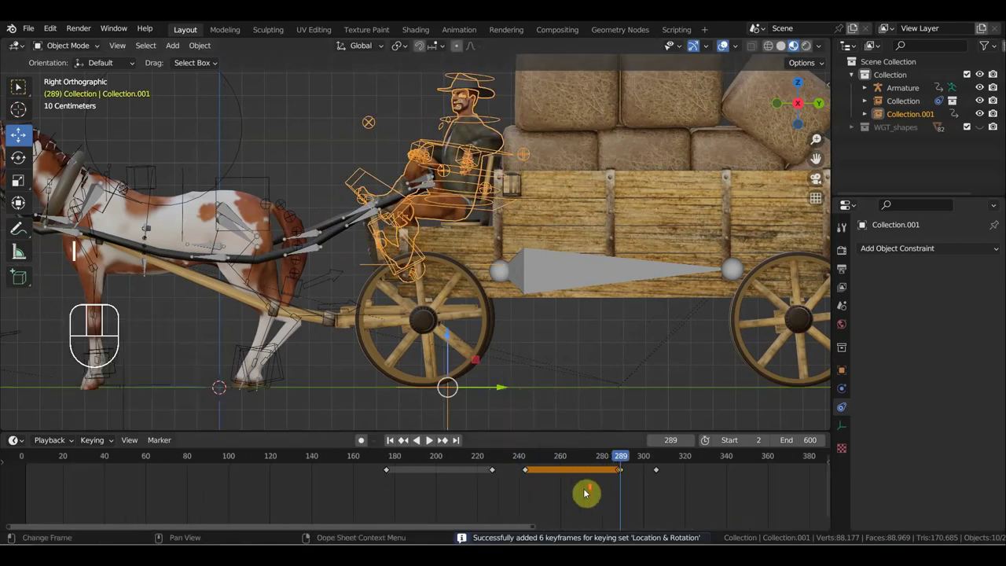
pyautogui.middleClick(676, 479)
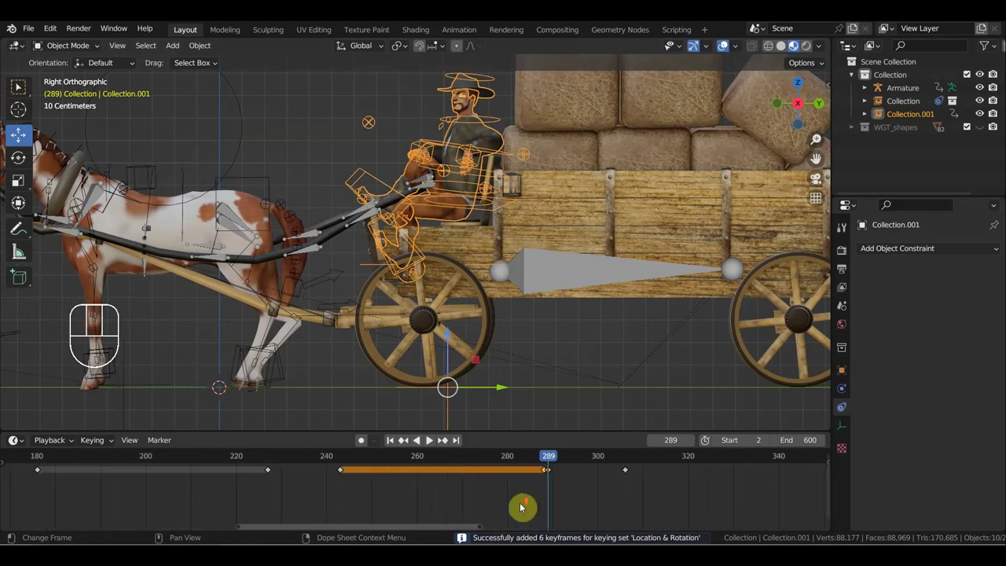
pyautogui.click(625, 471)
pyautogui.press('Delete')
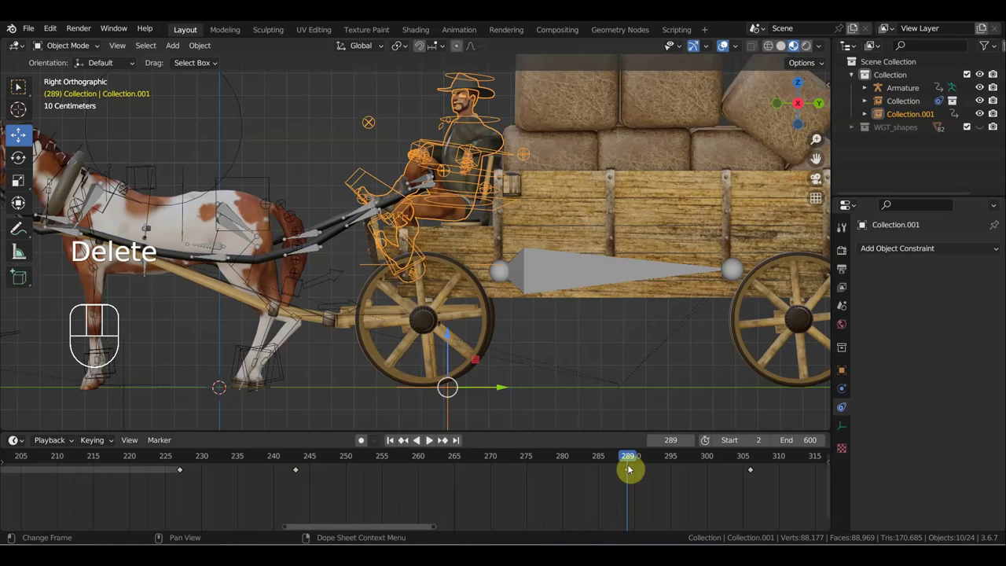
# Step: Slide the key near frame 290 out to around frames 303–305 and park the playhead at 336
pyautogui.moveTo(642, 462); pyautogui.dragTo(672, 491)
pyautogui.click(632, 472)
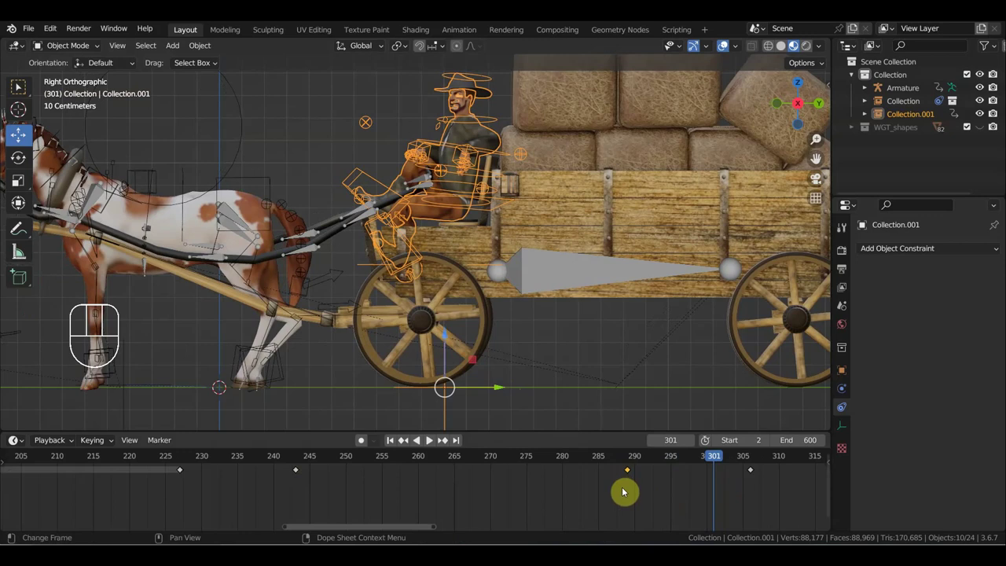
pyautogui.press('g')
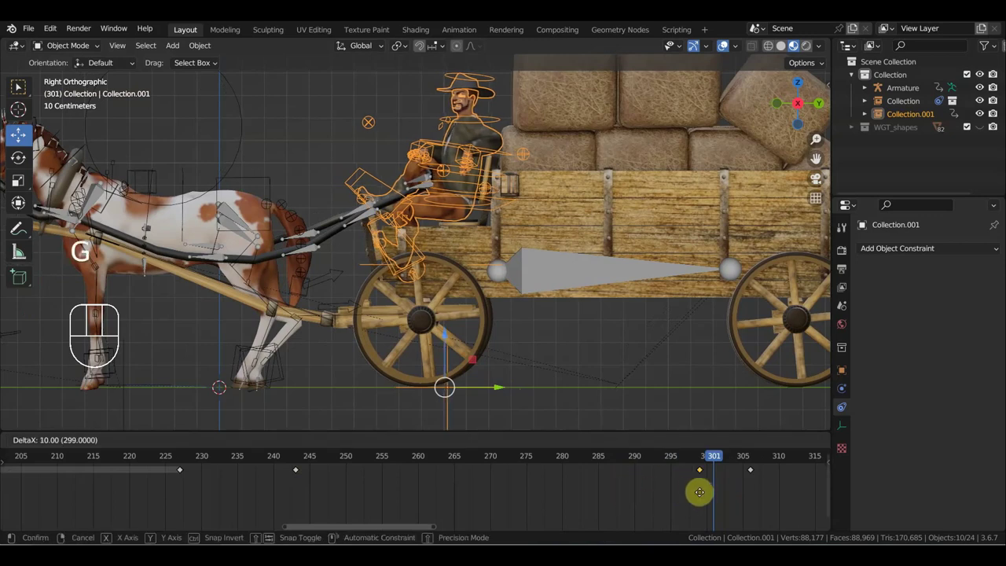
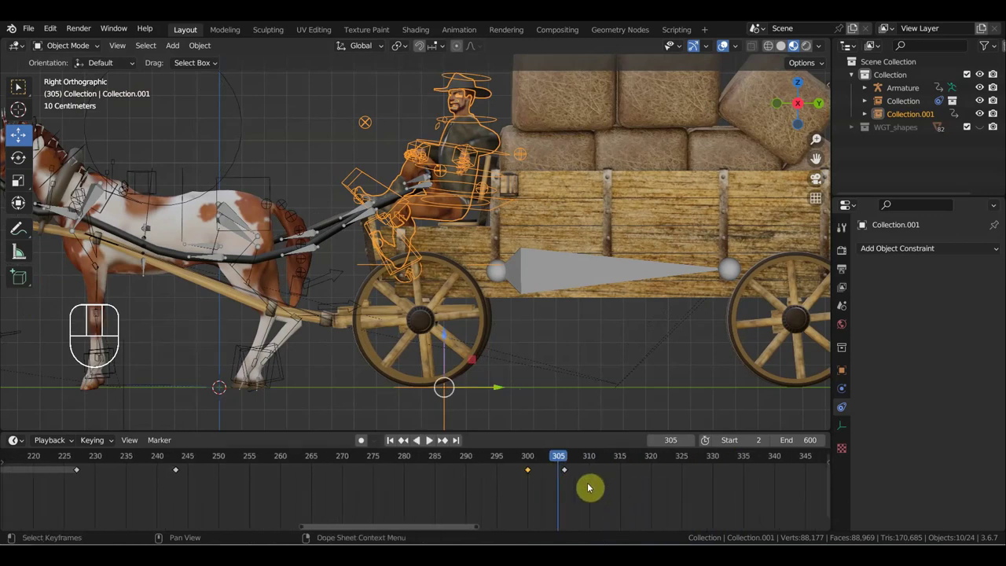
pyautogui.press('g')
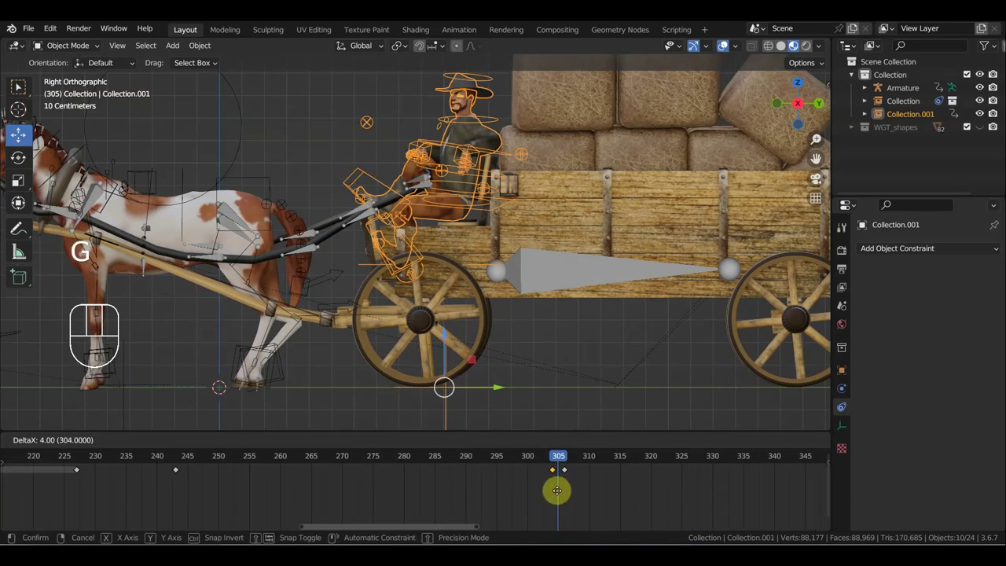
pyautogui.moveTo(563, 459); pyautogui.dragTo(745, 507)
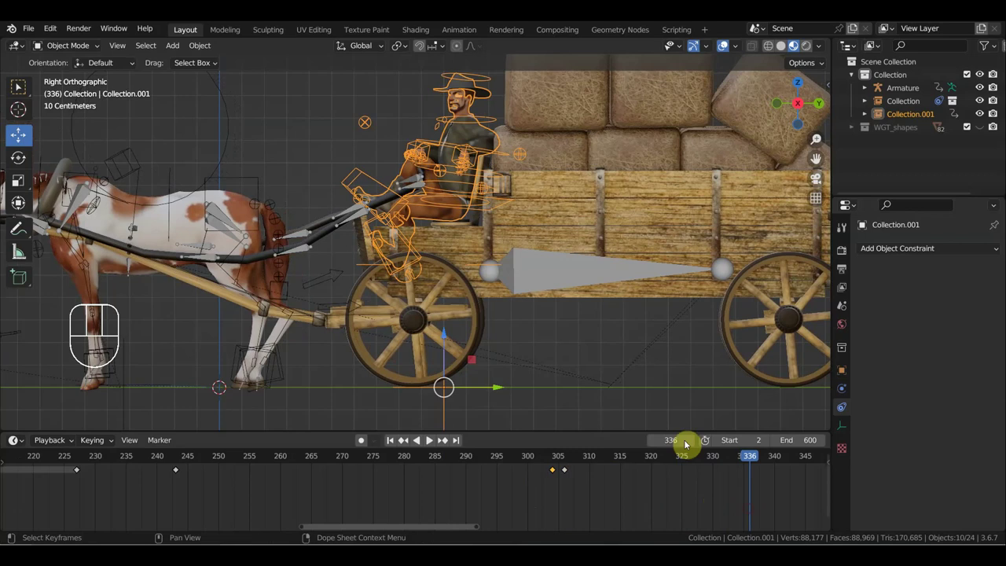
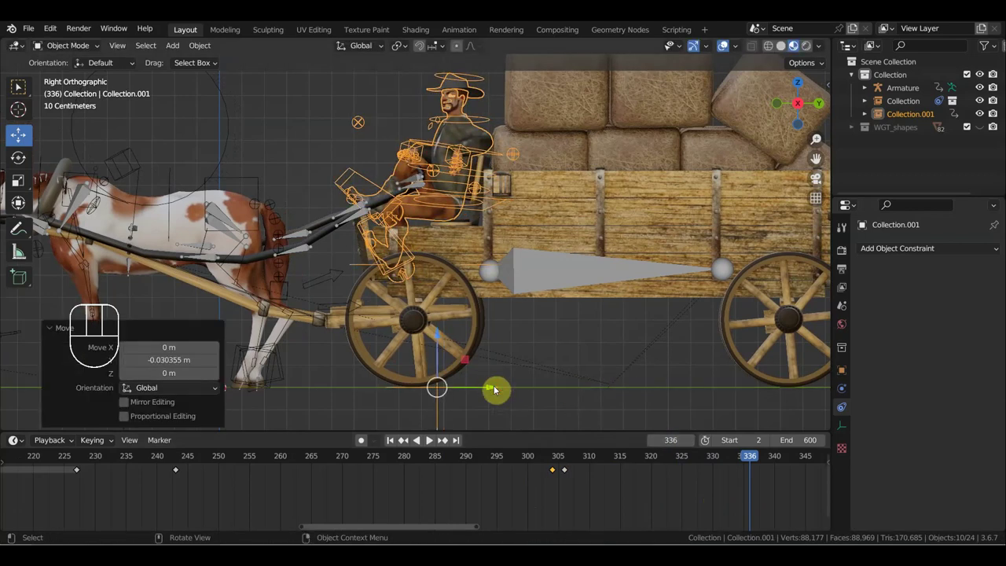
# Step: Reposition the wagon for a fresh Location & Rotation key at frame 314
pyautogui.moveTo(729, 455); pyautogui.dragTo(666, 454)
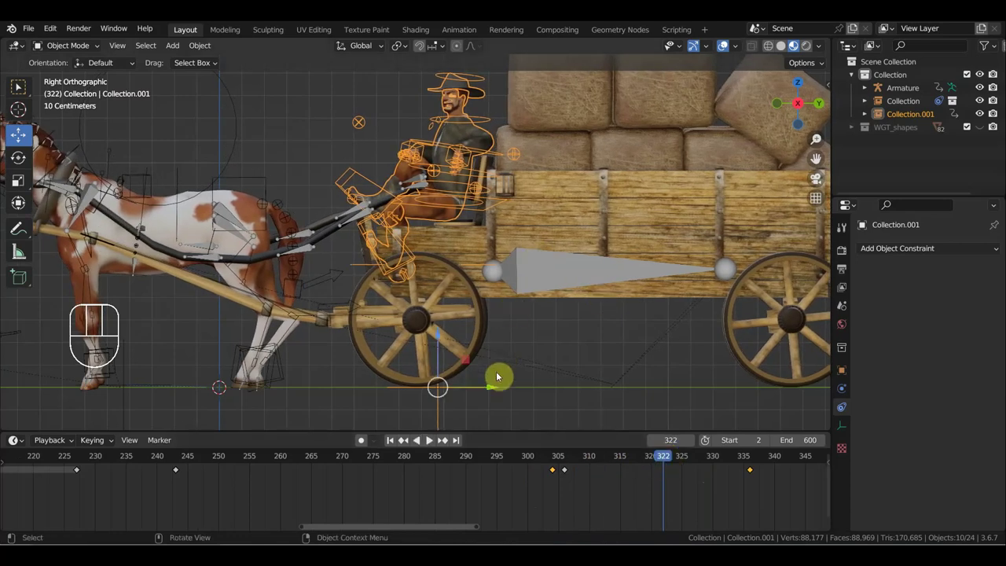
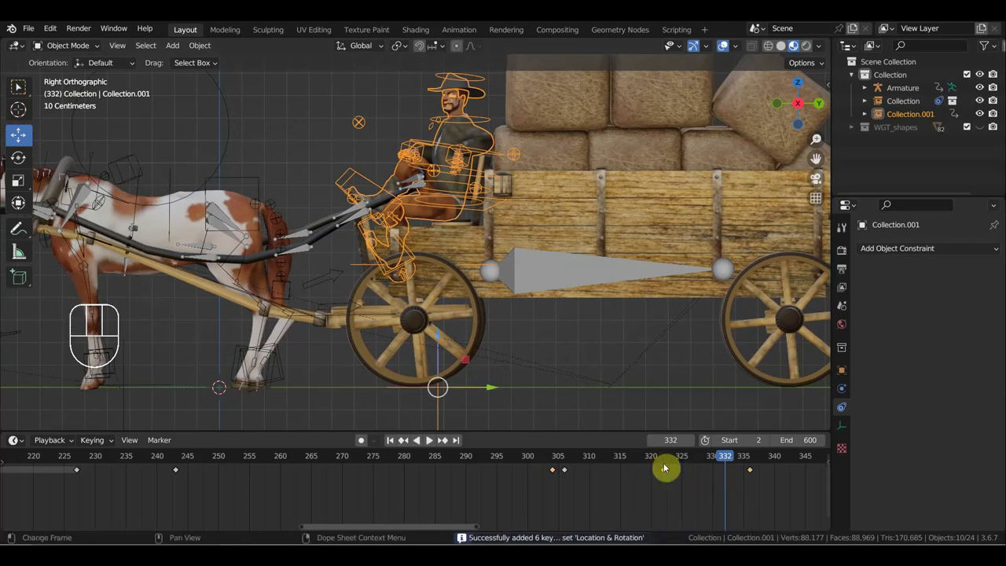
pyautogui.press('g')
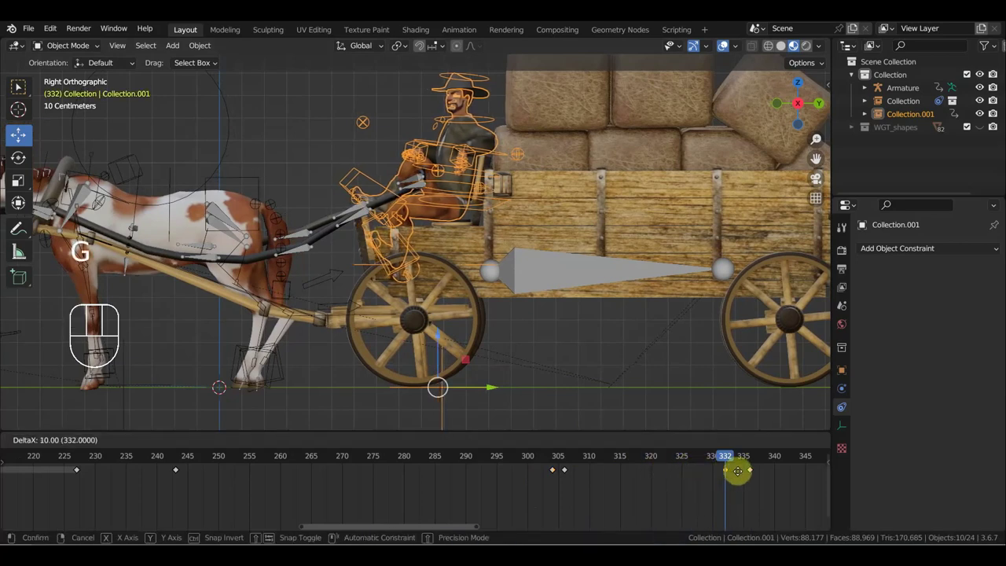
pyautogui.moveTo(750, 462); pyautogui.dragTo(724, 492)
pyautogui.middleClick(735, 485)
# Step: Push the last pair of wagon keys out to about frames 360 and 363, returning to frame 314
pyautogui.moveTo(647, 459); pyautogui.dragTo(693, 483)
pyautogui.moveTo(609, 486); pyautogui.dragTo(582, 463)
pyautogui.moveTo(620, 489); pyautogui.dragTo(556, 460)
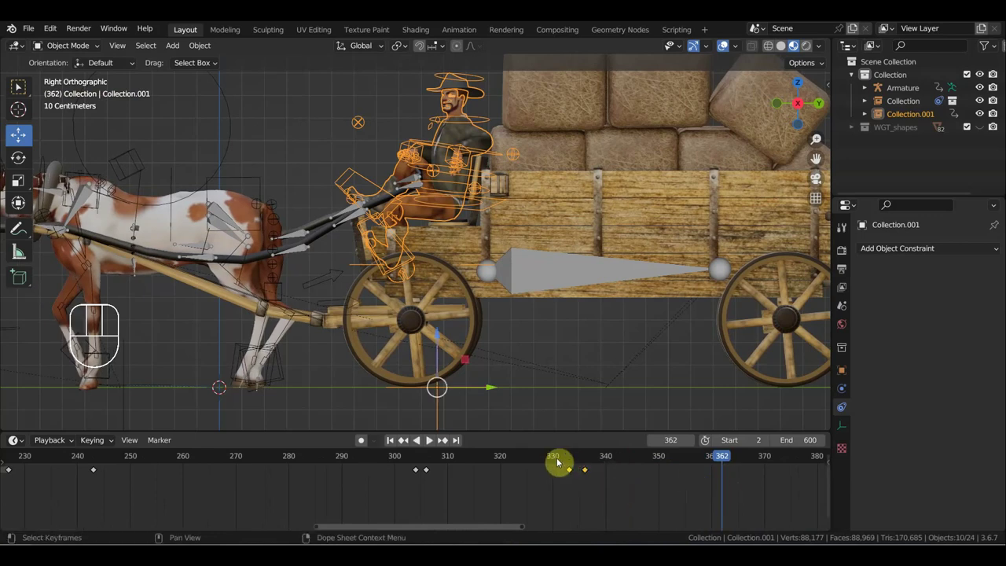
pyautogui.press('g')
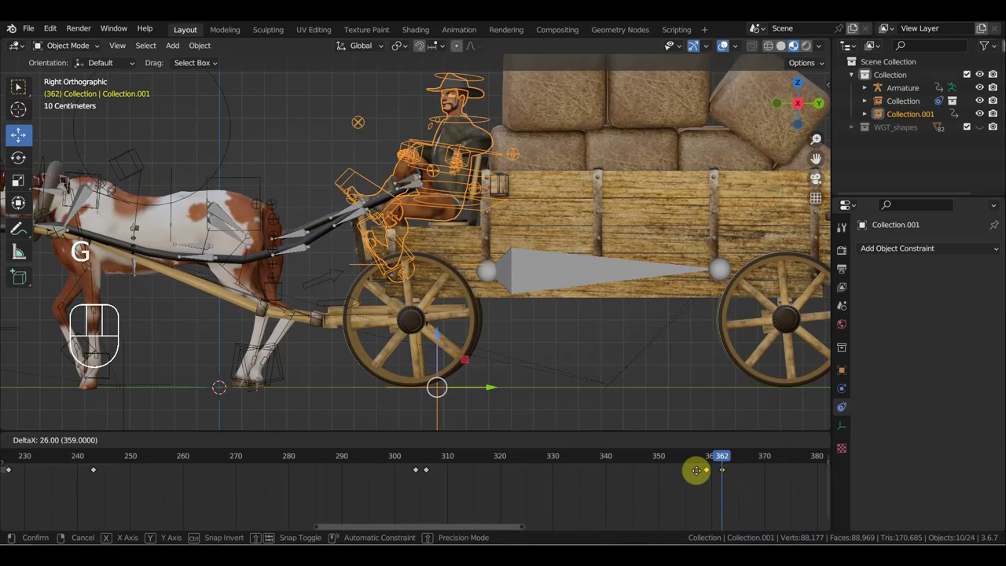
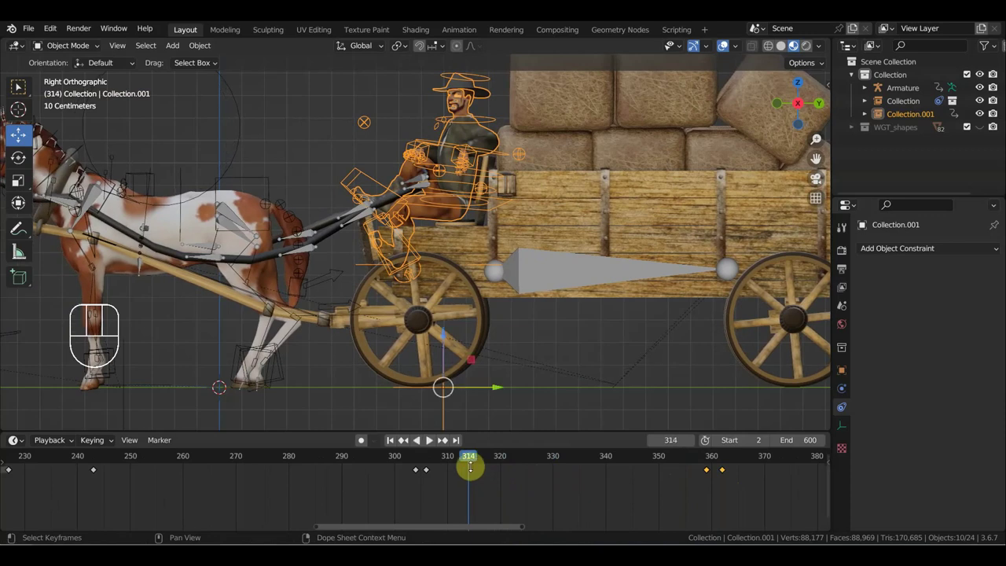
pyautogui.moveTo(499, 389); pyautogui.dragTo(503, 389)
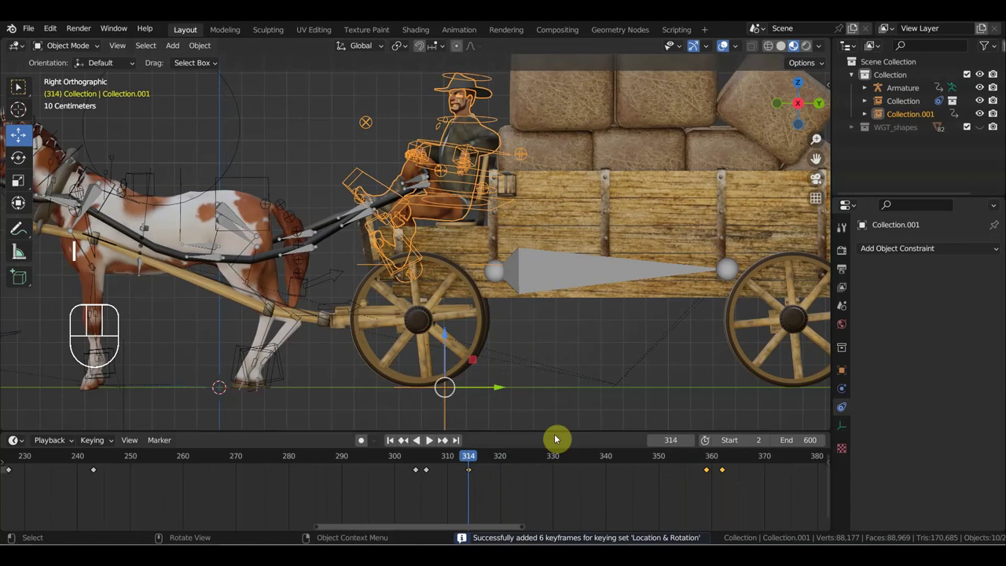
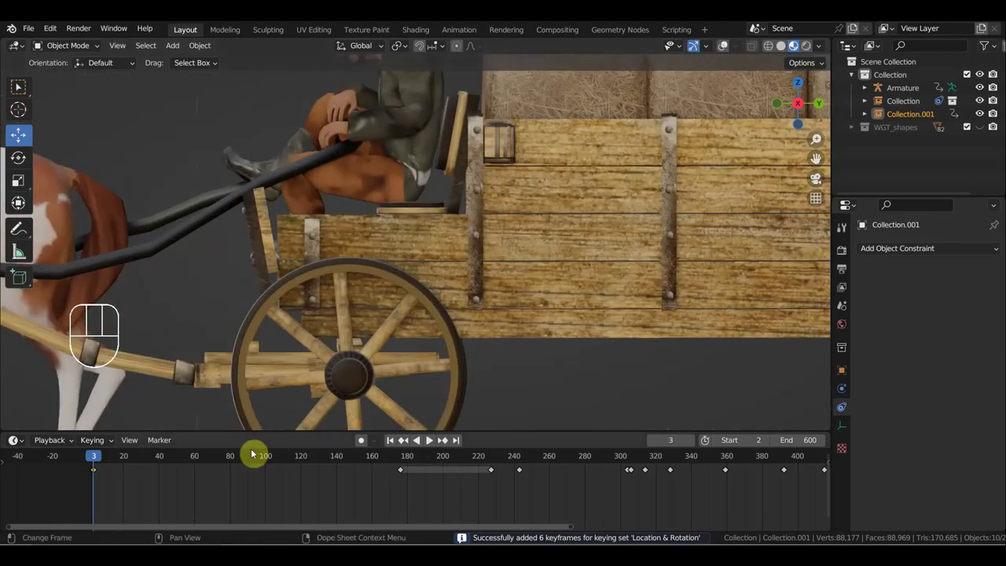
# Step: Move the wagon forward at frame 75 and key its location and rotation at frame 151
pyautogui.moveTo(105, 459); pyautogui.dragTo(231, 502)
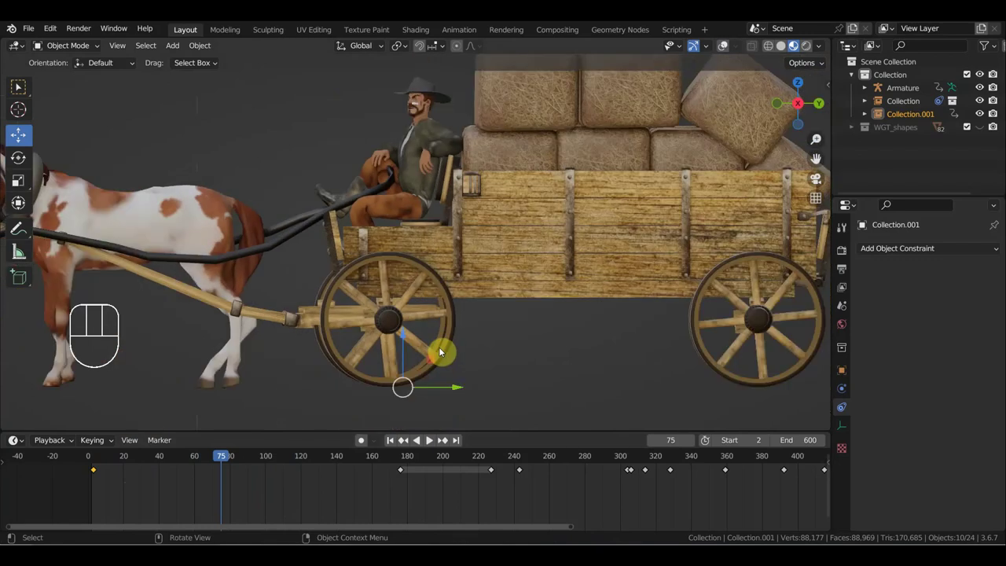
pyautogui.moveTo(464, 387); pyautogui.dragTo(488, 371)
pyautogui.moveTo(252, 462); pyautogui.dragTo(412, 434)
pyautogui.moveTo(478, 386); pyautogui.dragTo(476, 385)
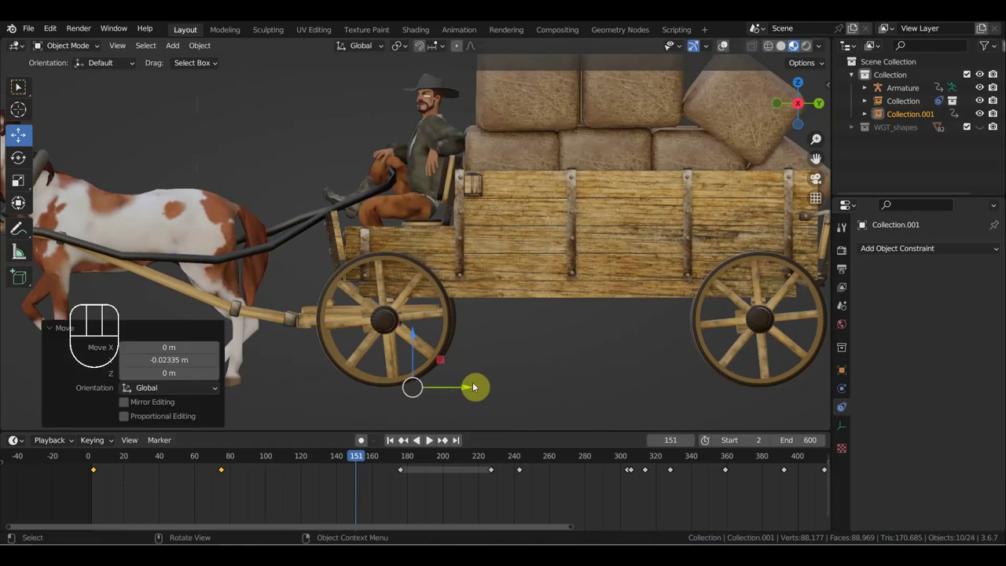
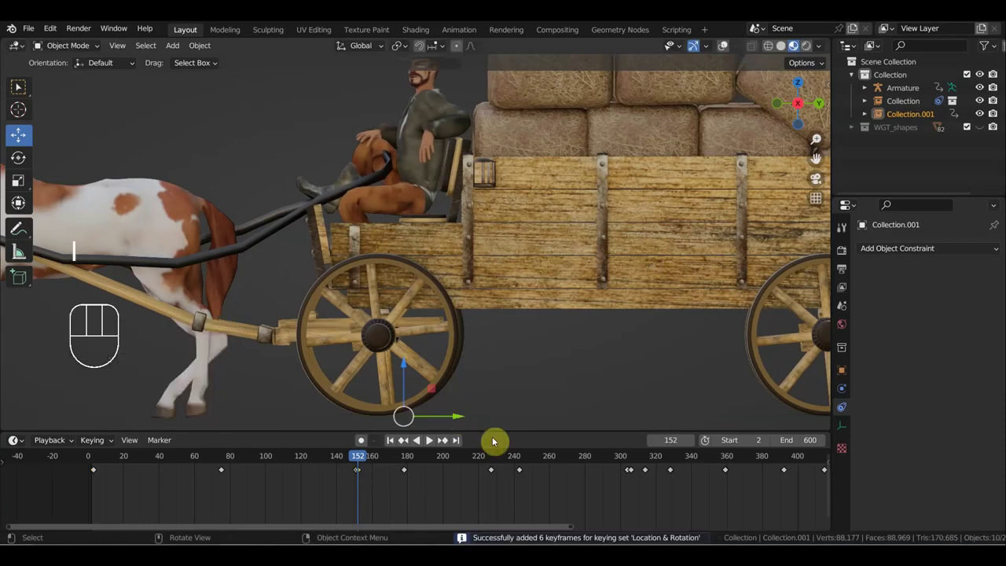
pyautogui.click(359, 469)
pyautogui.press('Delete')
# Step: Advance the wagon again and key it at frame 227, then select the frame-244 key
pyautogui.moveTo(356, 462); pyautogui.dragTo(510, 472)
pyautogui.moveTo(477, 417); pyautogui.dragTo(467, 420)
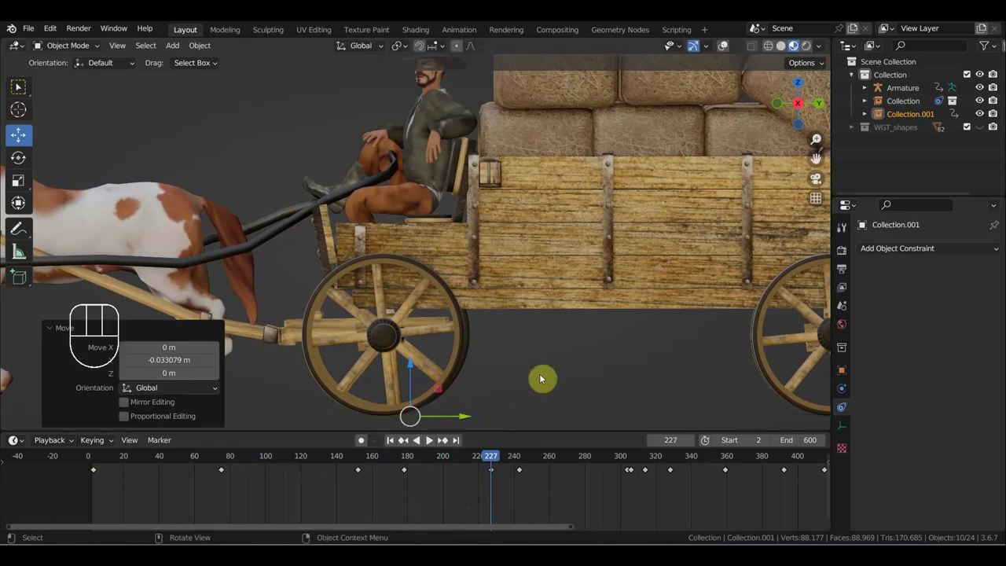
pyautogui.click(527, 458)
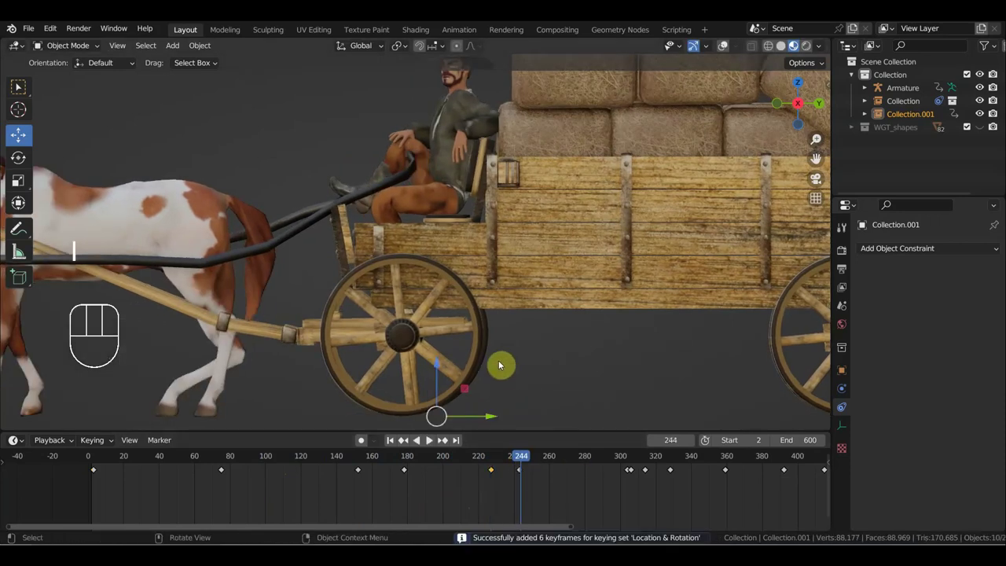
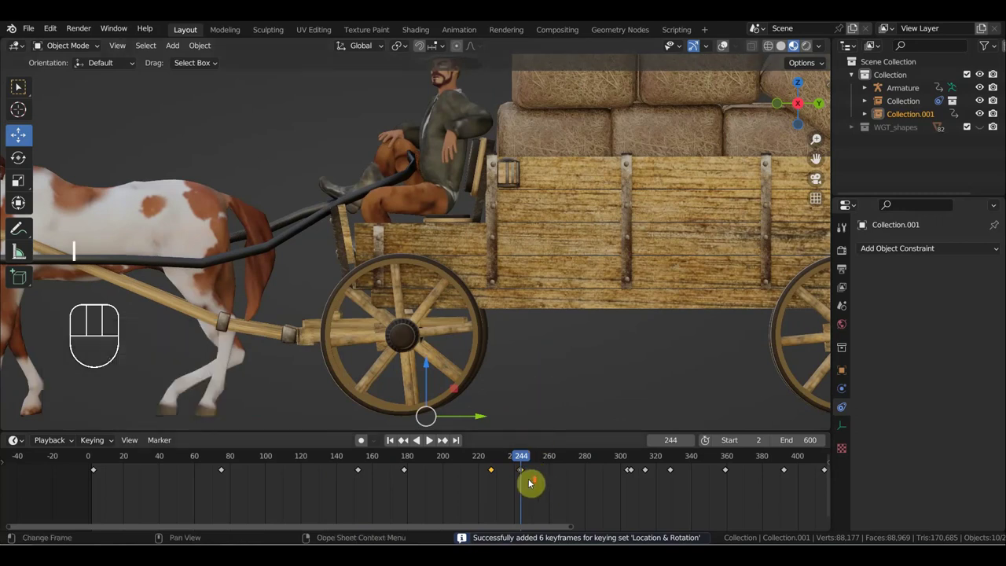
pyautogui.click(626, 472)
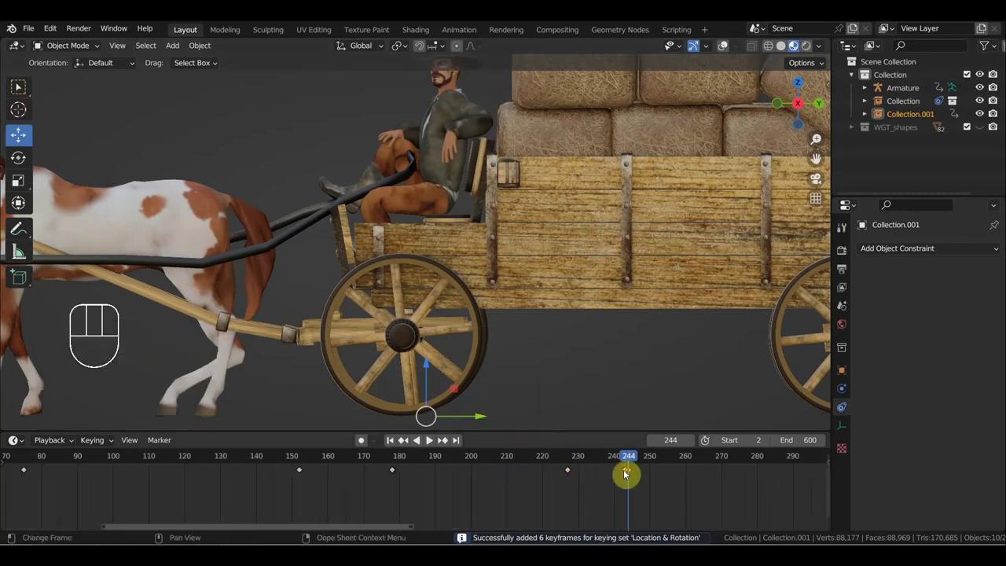
pyautogui.press('Delete')
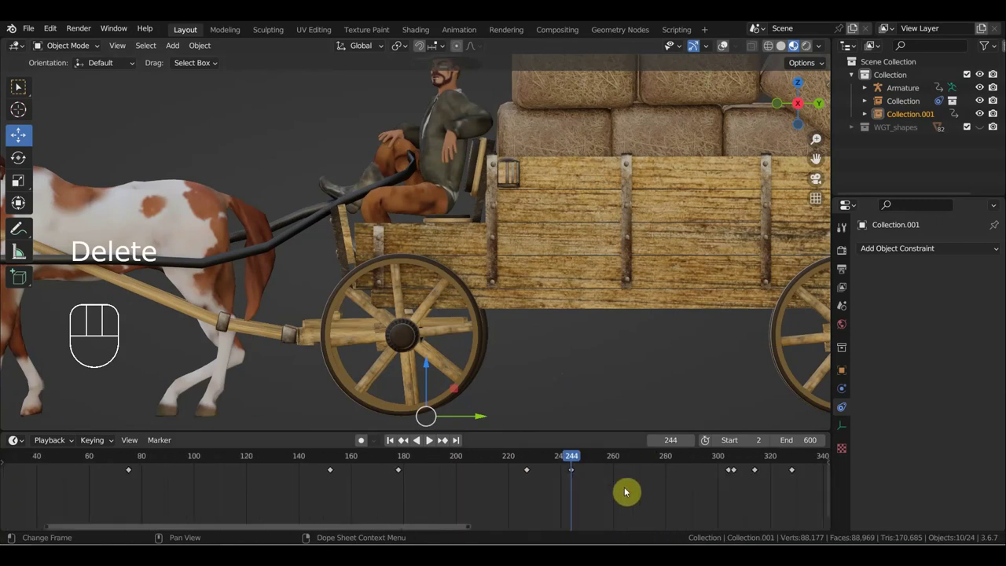
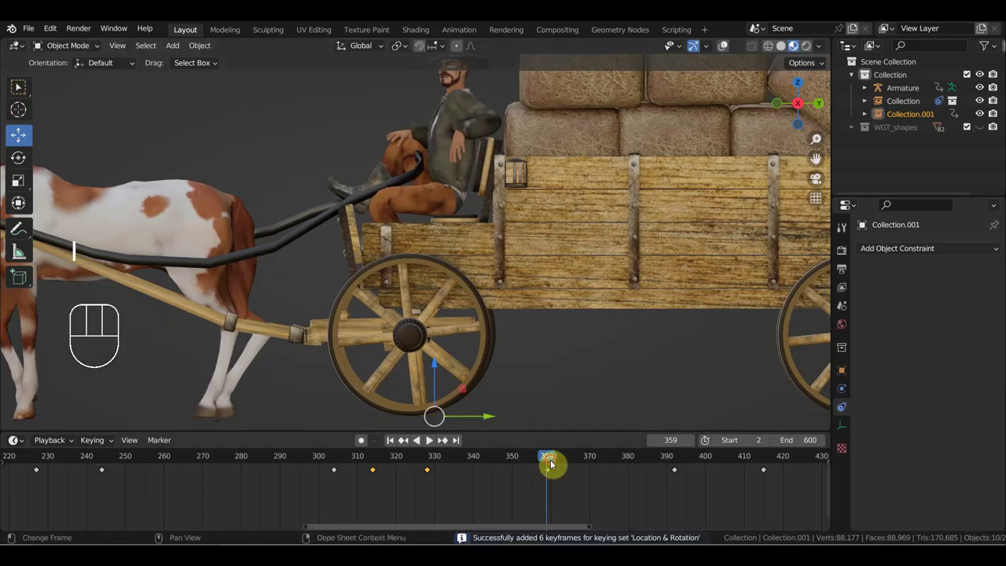
# Step: Key the wagon at a later frame around 415 and scrub back through the playing animation to 277
pyautogui.moveTo(568, 464); pyautogui.dragTo(643, 462)
pyautogui.click(432, 439)
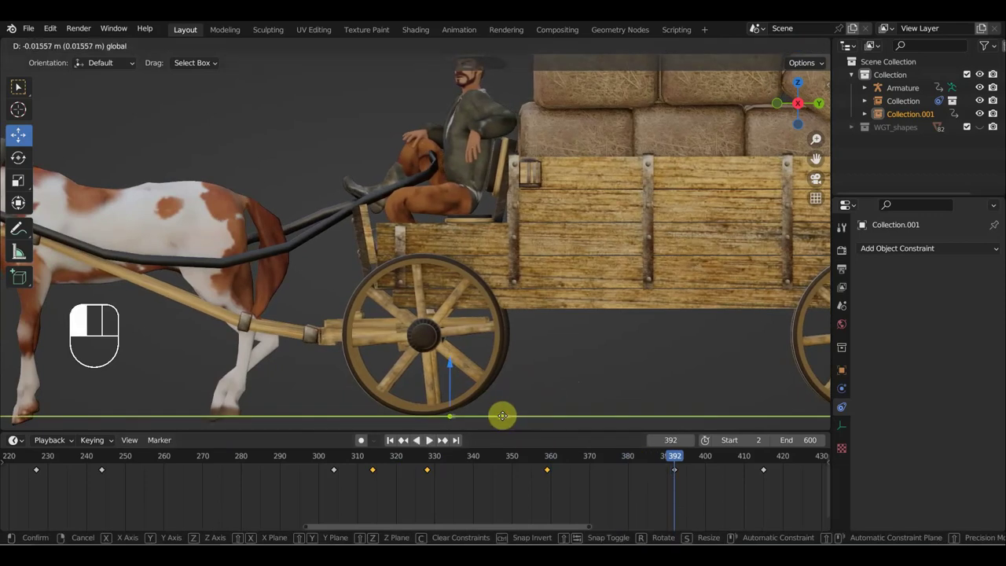
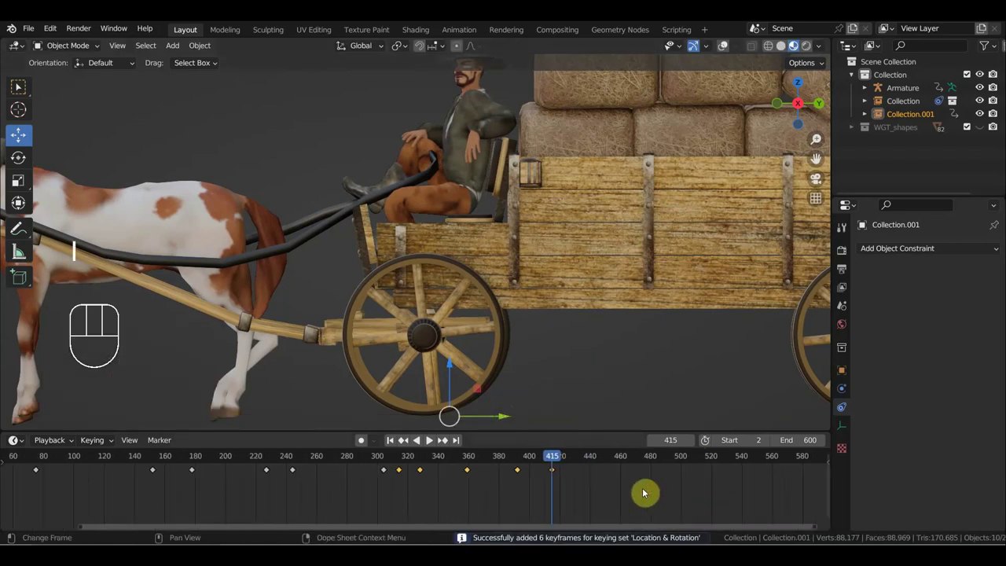
pyautogui.click(727, 458)
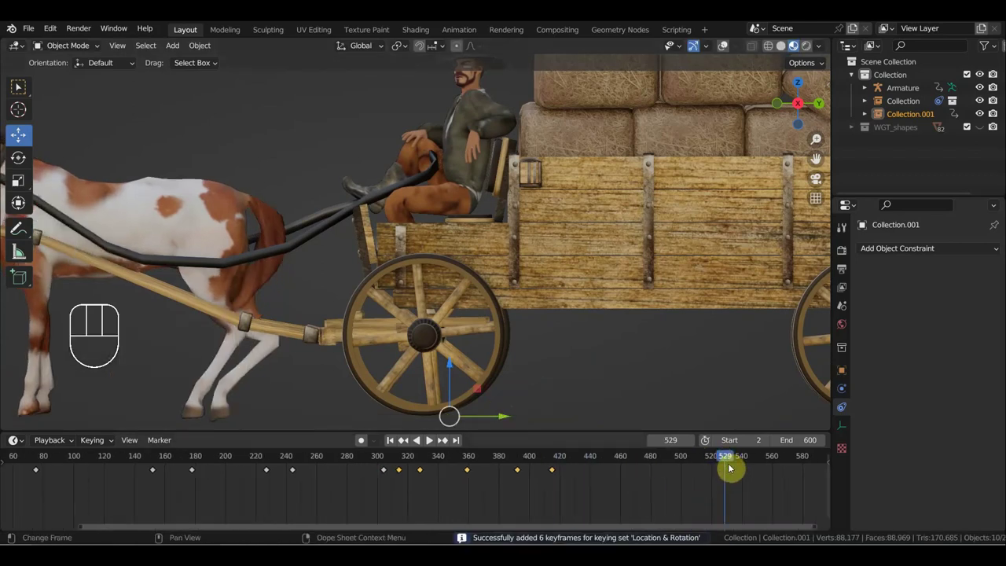
pyautogui.moveTo(758, 460); pyautogui.dragTo(364, 460)
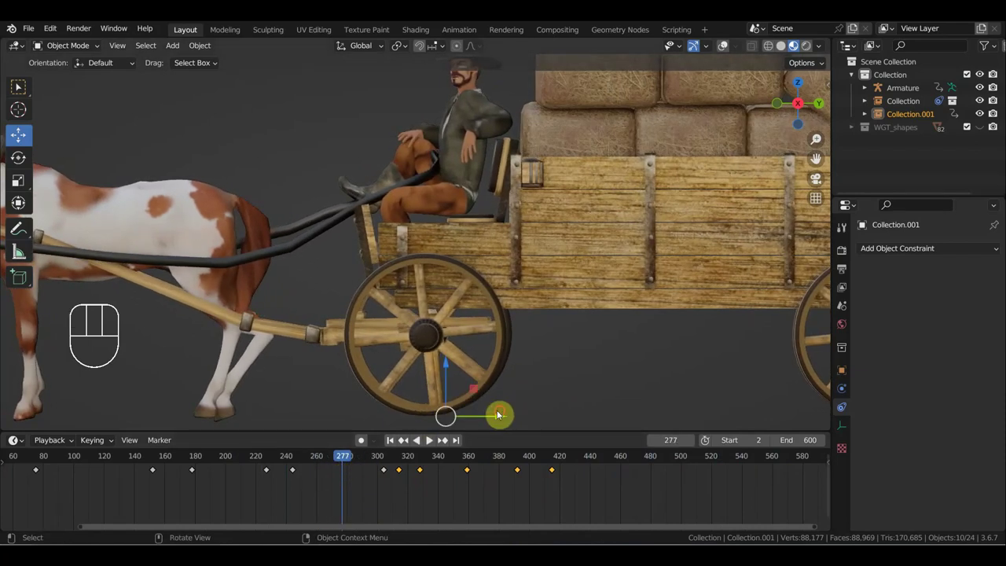
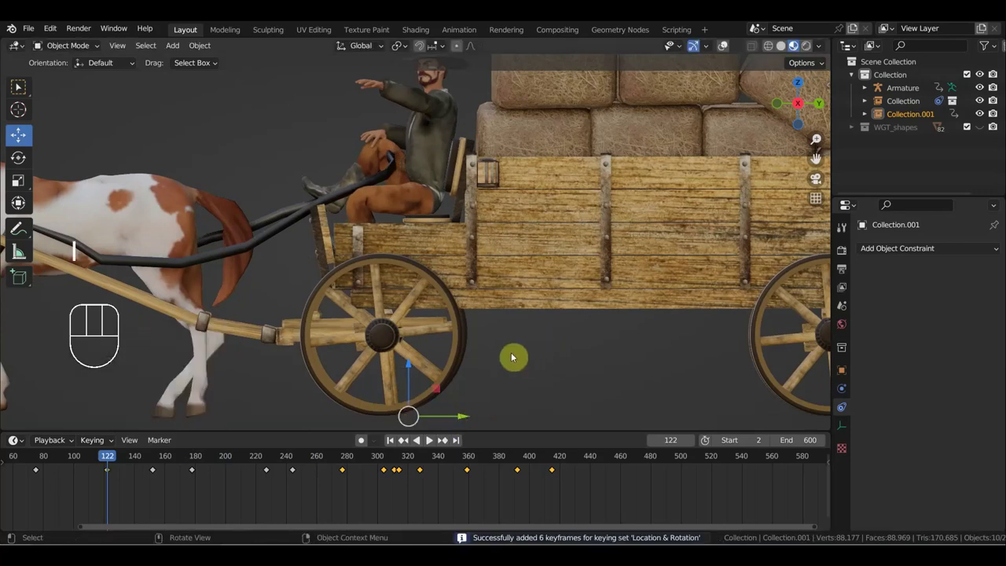
# Step: Jump to frame 467 and orbit to view the wagon at an angle
pyautogui.moveTo(98, 458); pyautogui.dragTo(502, 384)
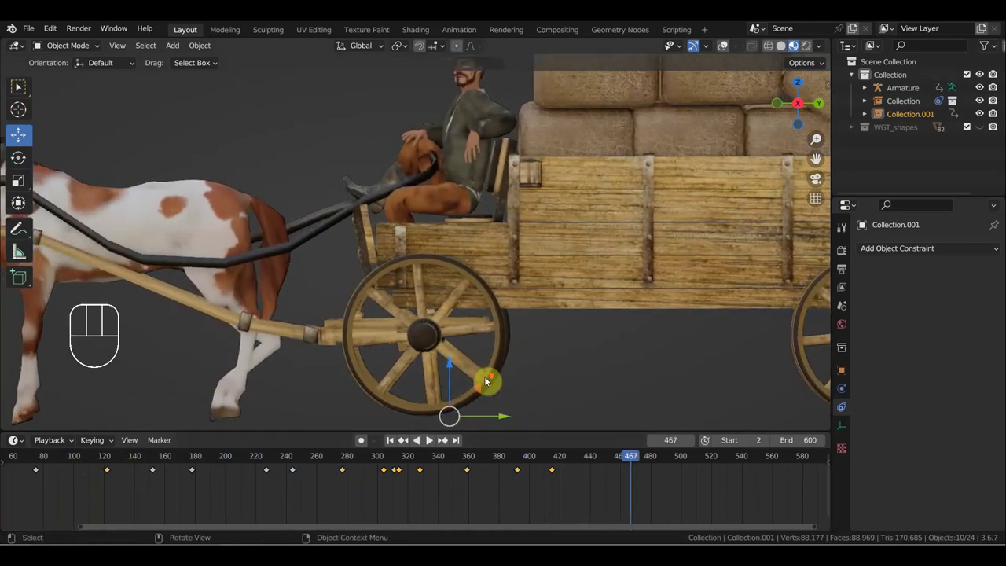
pyautogui.moveTo(490, 363); pyautogui.dragTo(508, 364)
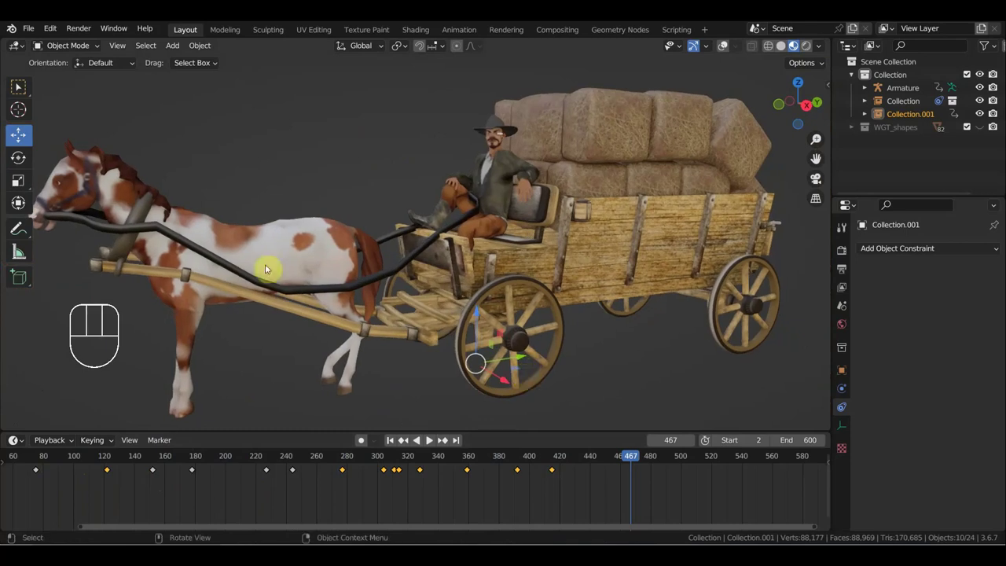
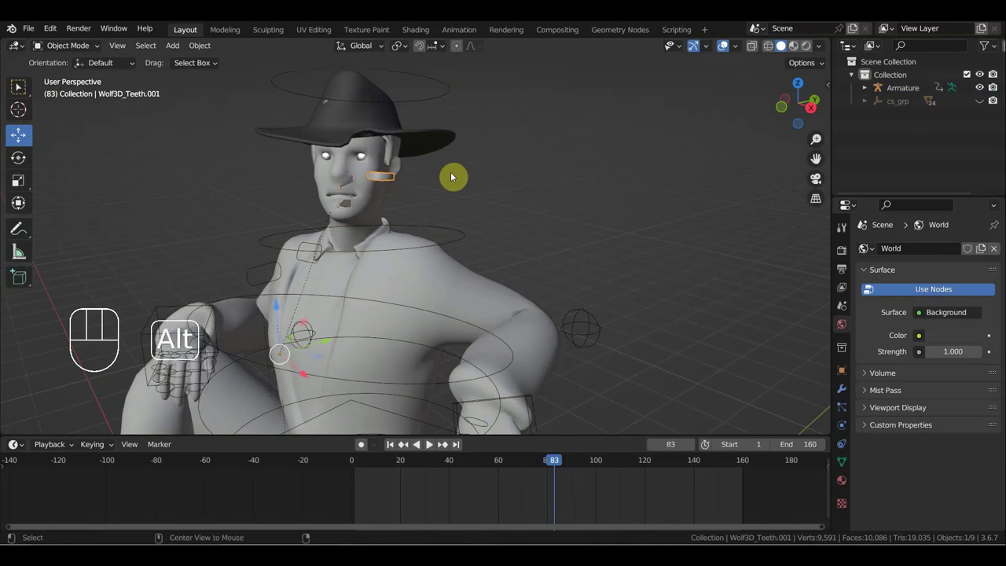
# Step: Clear Wolf3D_Teeth.001's parent with Alt+P, keeping its transformation
pyautogui.press('alt+p')
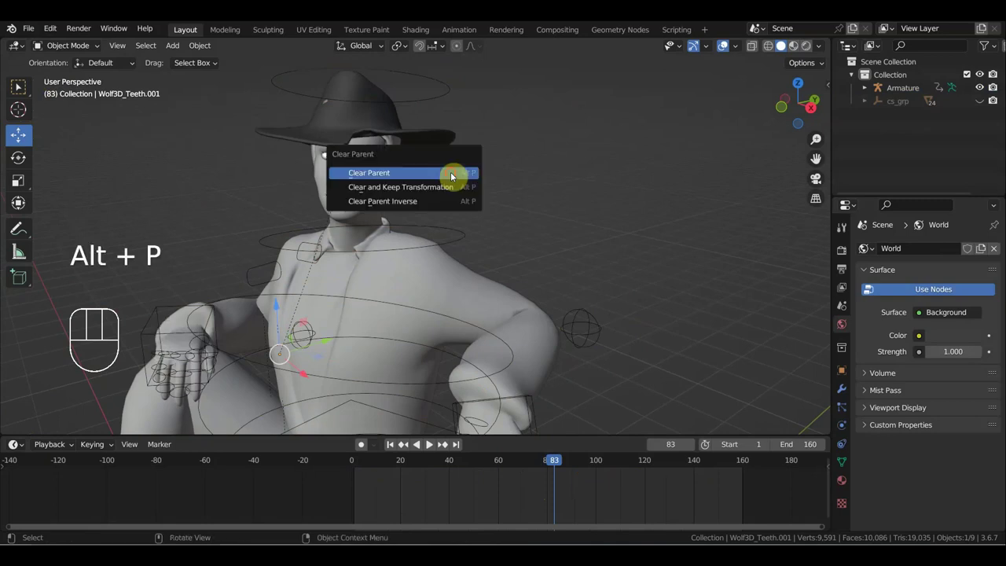
pyautogui.moveTo(356, 215); pyautogui.dragTo(361, 206)
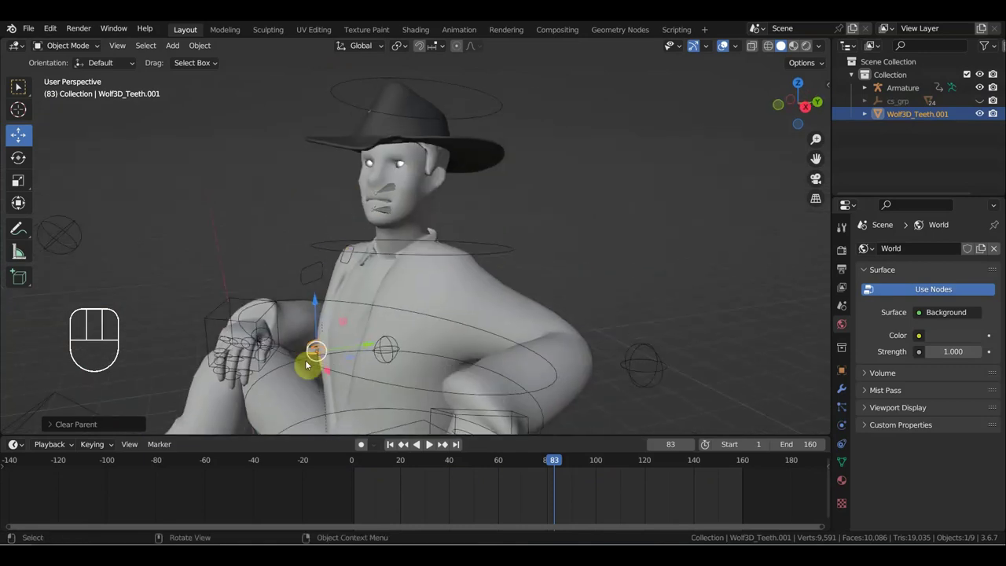
# Step: Jump the playhead back to the first frame of the cowboy animation
pyautogui.click(374, 161)
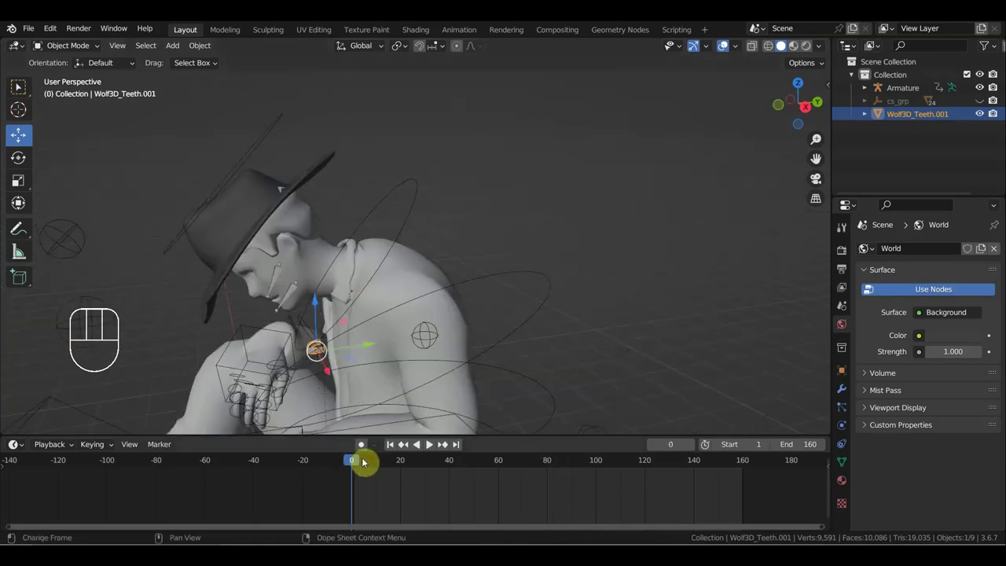
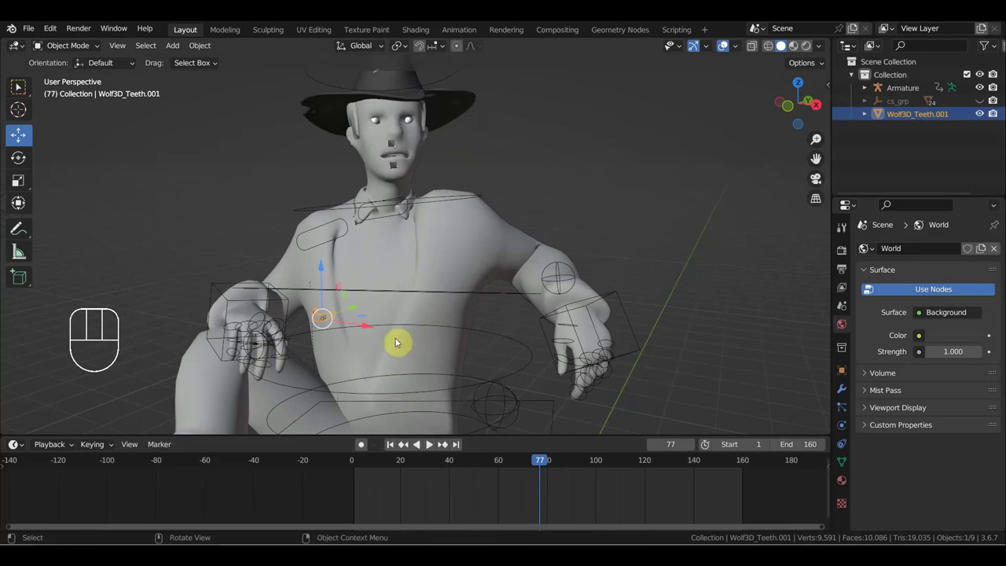
pyautogui.press('g')
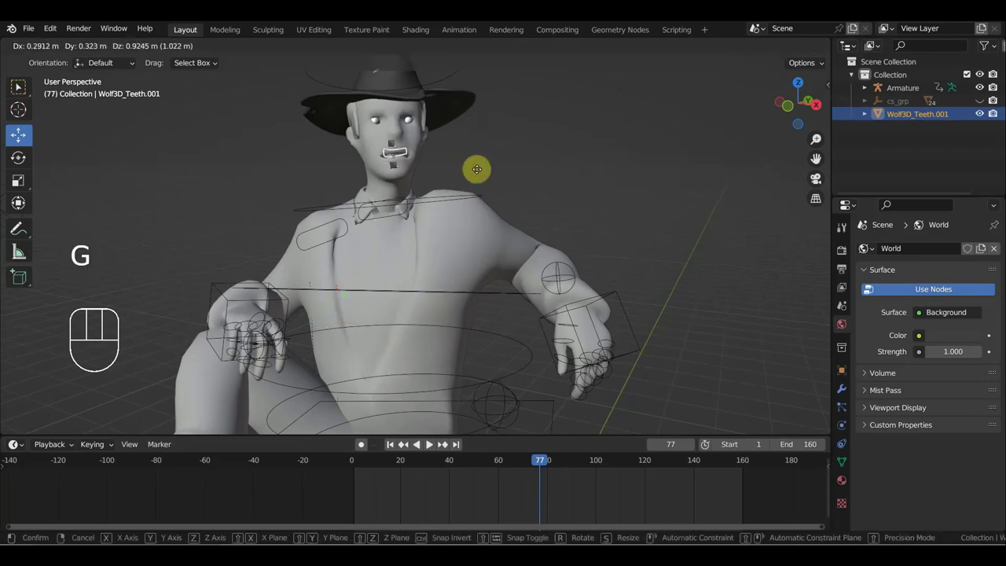
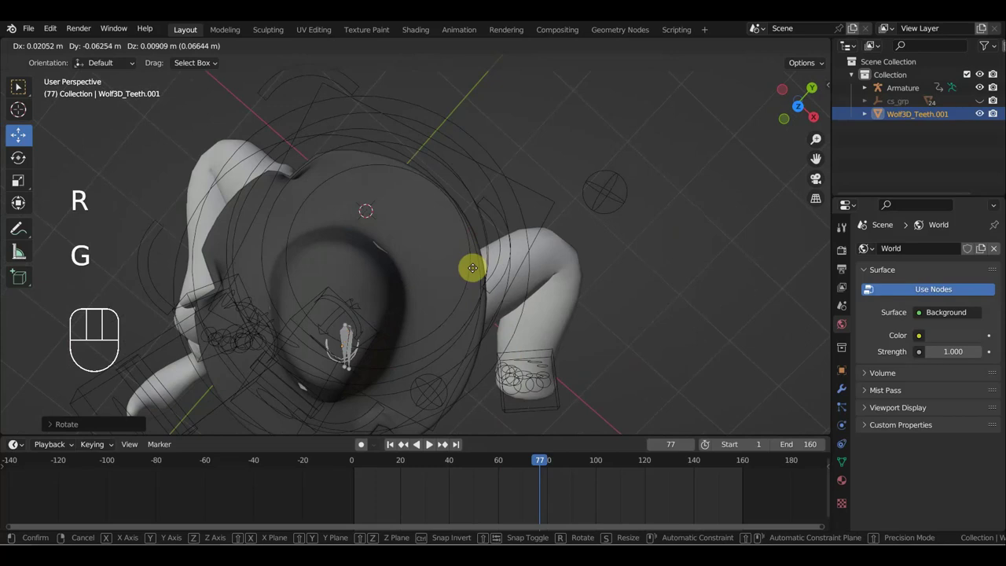
pyautogui.moveTo(494, 247); pyautogui.dragTo(477, 180)
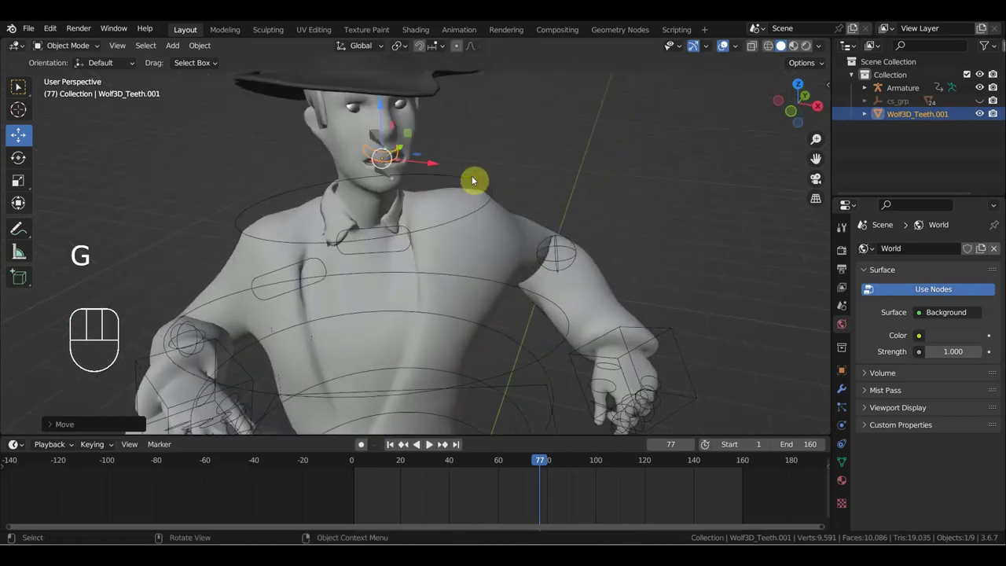
pyautogui.moveTo(560, 184); pyautogui.dragTo(587, 172)
pyautogui.moveTo(588, 172); pyautogui.dragTo(432, 274)
# Step: In Material Preview shading, rotate the teeth about -6.7° and nudge them toward the cowboy's mouth
pyautogui.middleClick(470, 261)
pyautogui.press('r')
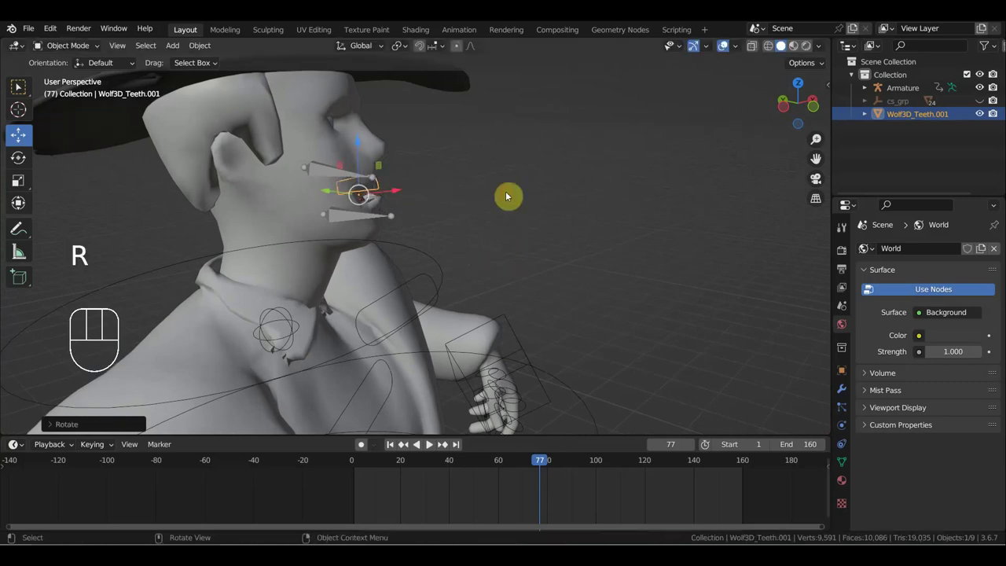
pyautogui.press('g')
pyautogui.moveTo(497, 207); pyautogui.dragTo(354, 221)
pyautogui.press('r')
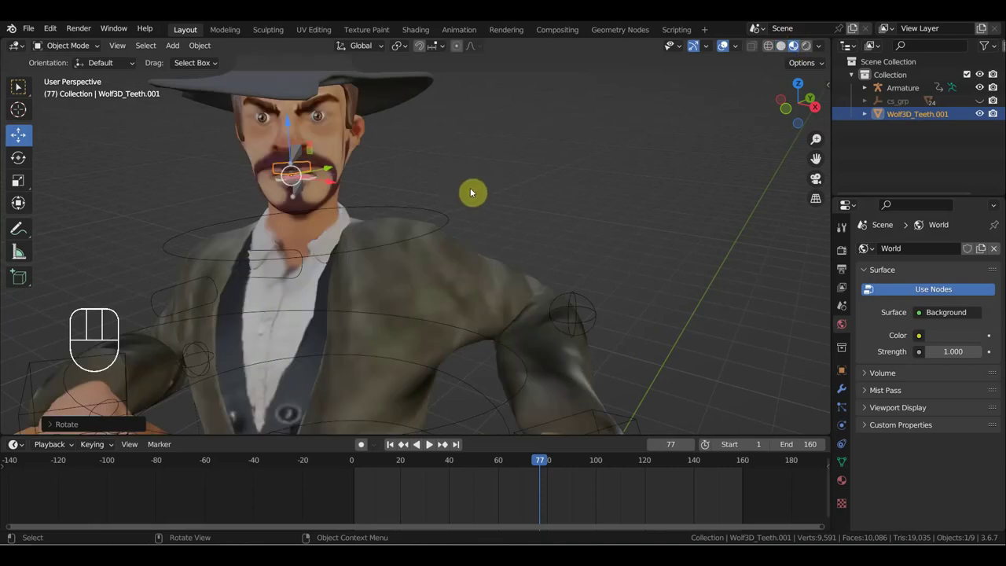
pyautogui.moveTo(462, 193); pyautogui.dragTo(647, 272)
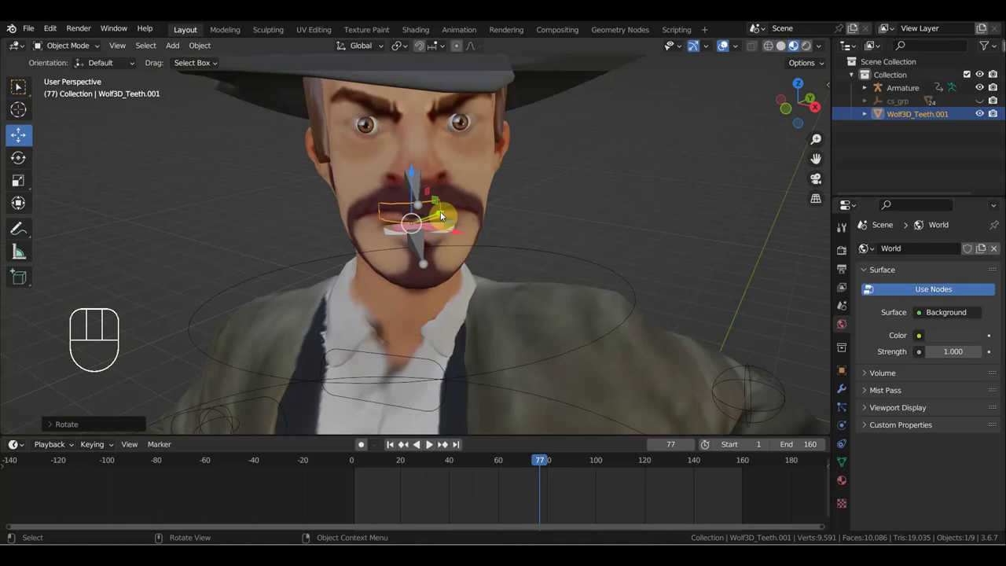
pyautogui.moveTo(475, 237); pyautogui.dragTo(472, 253)
pyautogui.moveTo(455, 215); pyautogui.dragTo(463, 214)
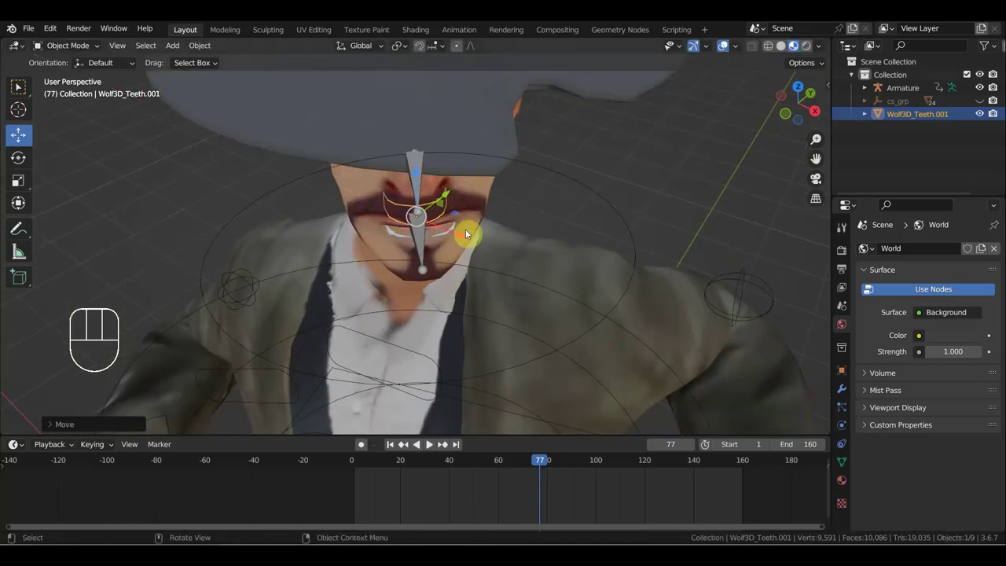
pyautogui.middleClick(455, 203)
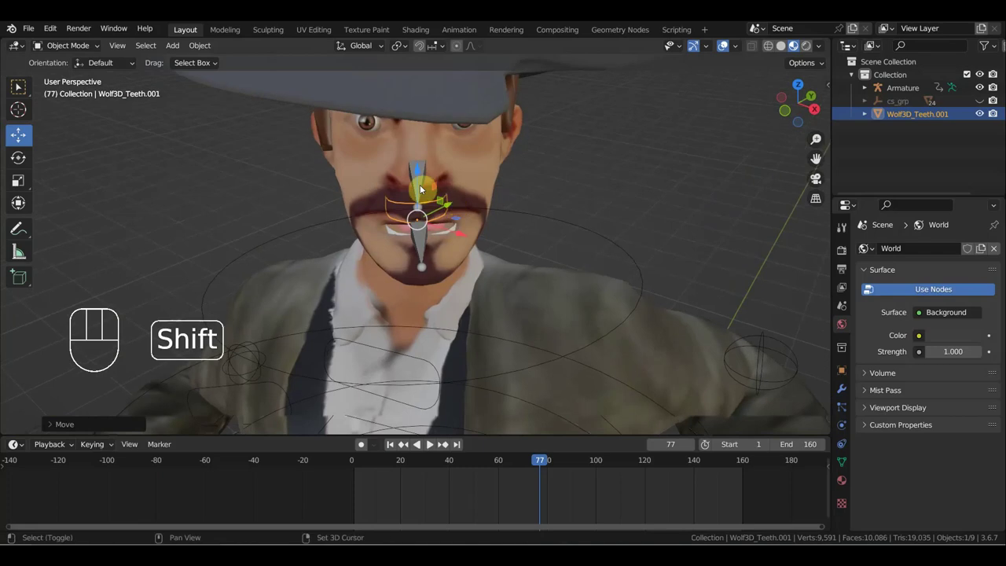
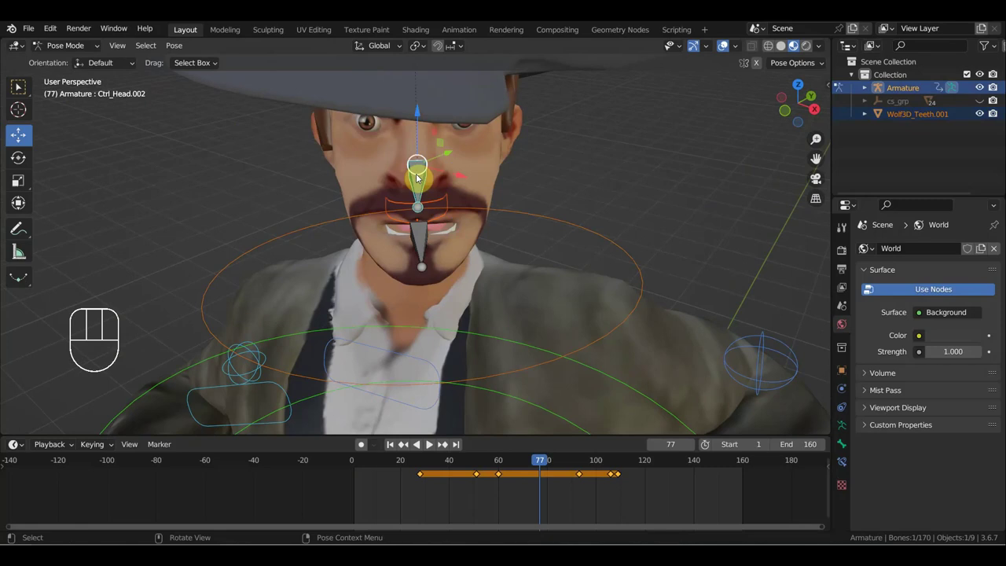
# Step: Parent the teeth to the Ctrl_Head.002 bone with Ctrl+P and play the animation to check
pyautogui.press('ctrl+p')
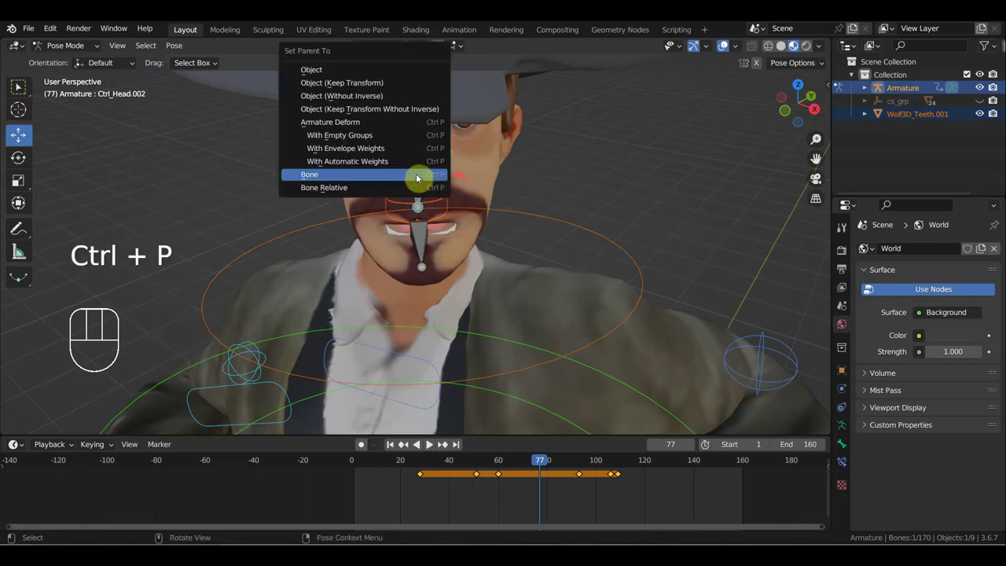
pyautogui.press('space')
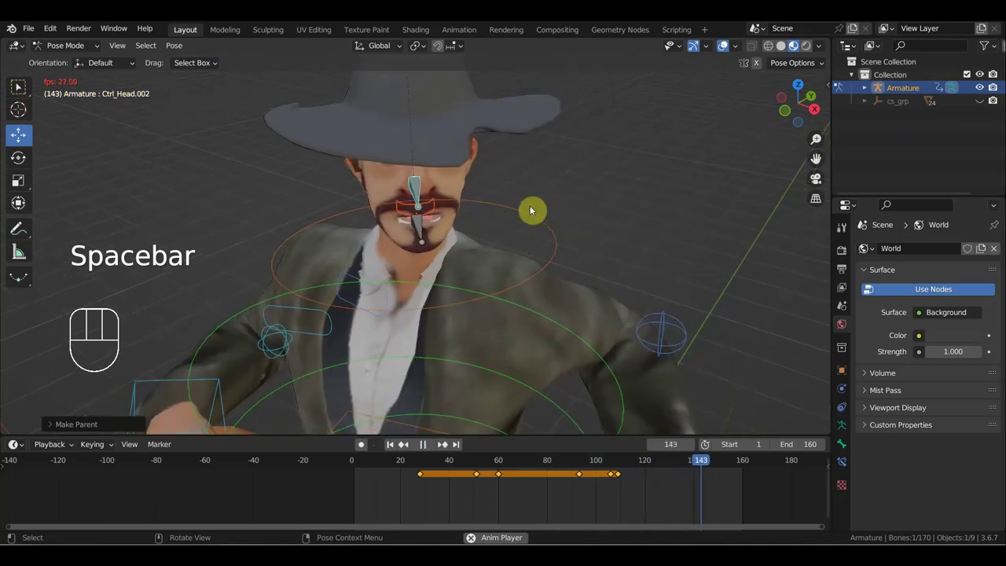
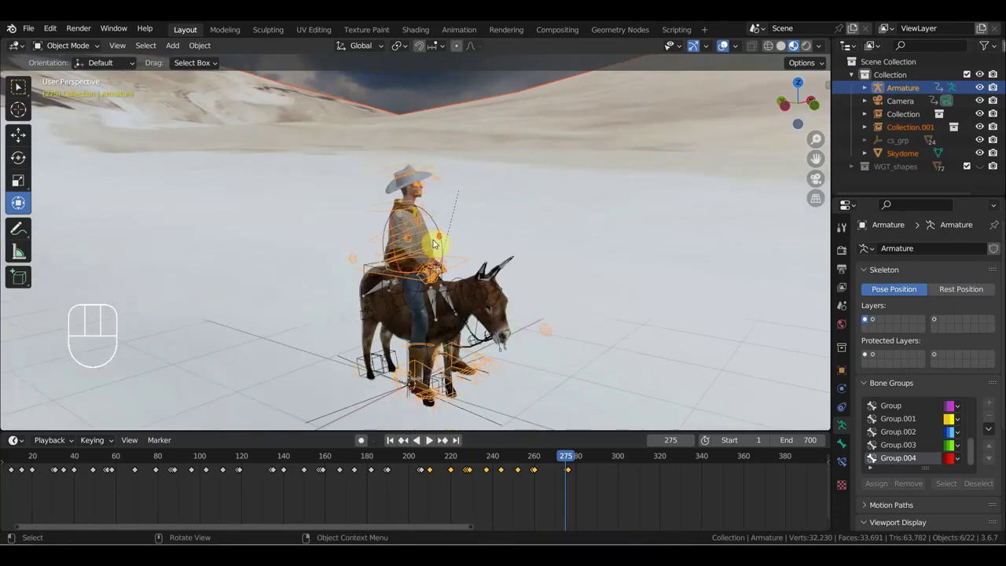
# Step: Link the cowboy file's wagon collection into the desert scene as Collection.002, scaled up about 1.62×
pyautogui.moveTo(472, 230); pyautogui.dragTo(540, 230)
pyautogui.moveTo(590, 399); pyautogui.dragTo(486, 459)
pyautogui.moveTo(548, 455); pyautogui.dragTo(481, 347)
pyautogui.moveTo(525, 334); pyautogui.dragTo(655, 317)
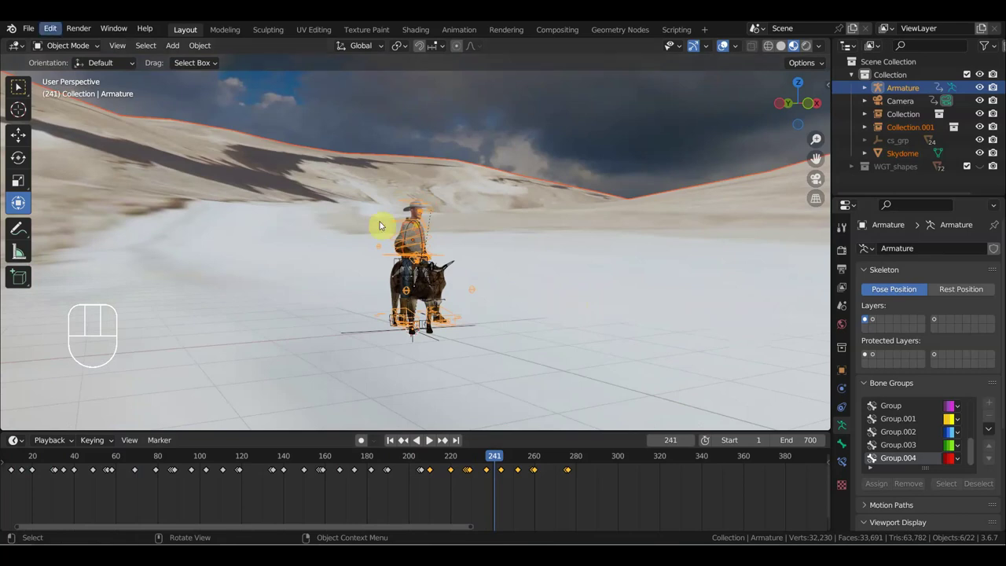
pyautogui.moveTo(31, 30); pyautogui.dragTo(63, 163)
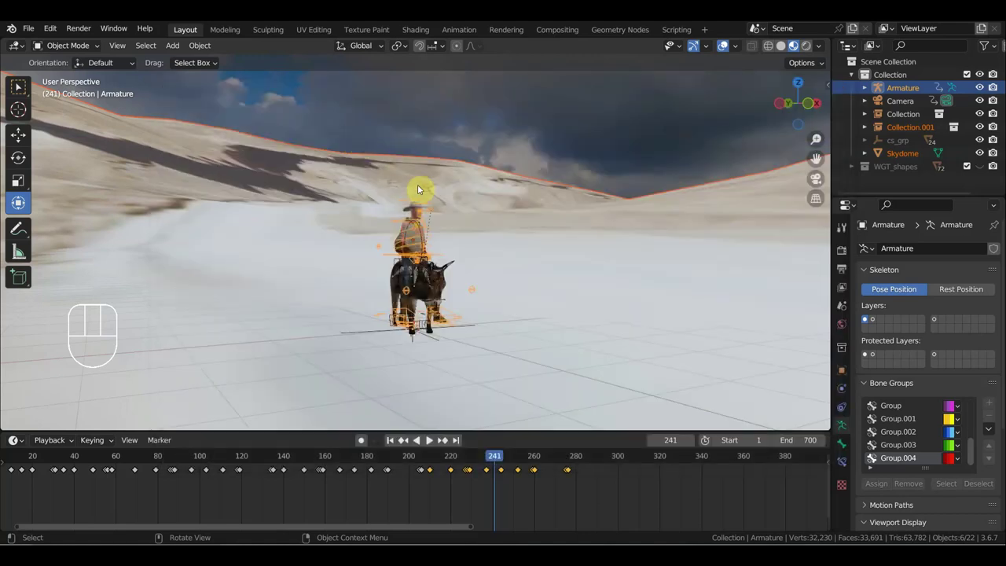
pyautogui.moveTo(565, 238); pyautogui.dragTo(629, 245)
# Step: Scale up Collection.002 and, from top view, move the wagon collection into place
pyautogui.press('s')
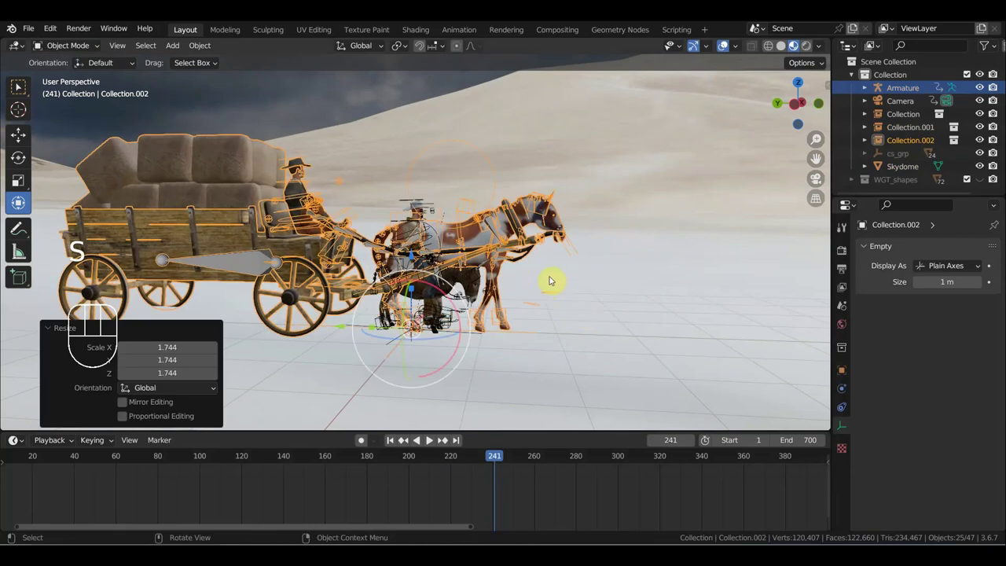
pyautogui.press('KP_7')
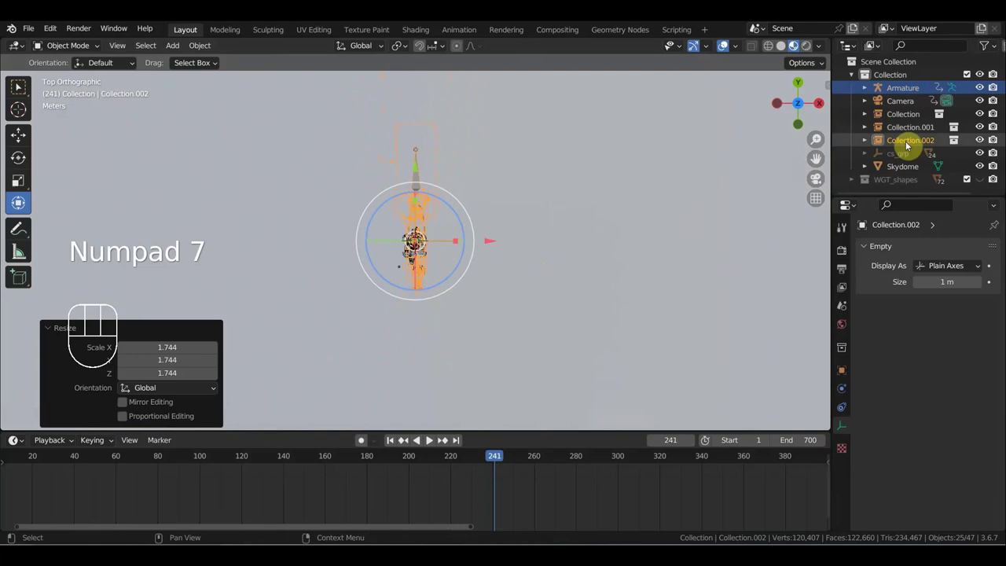
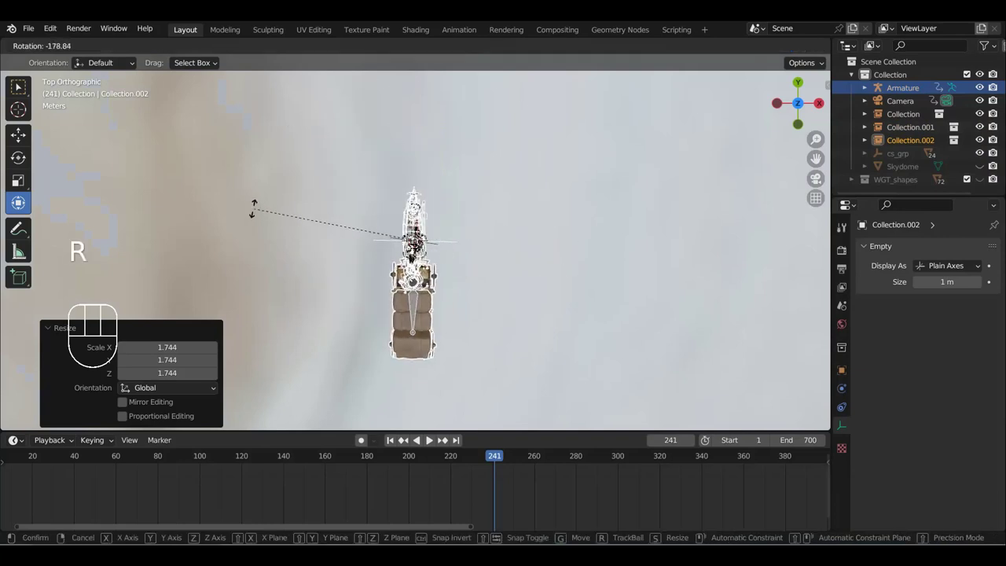
pyautogui.press('g')
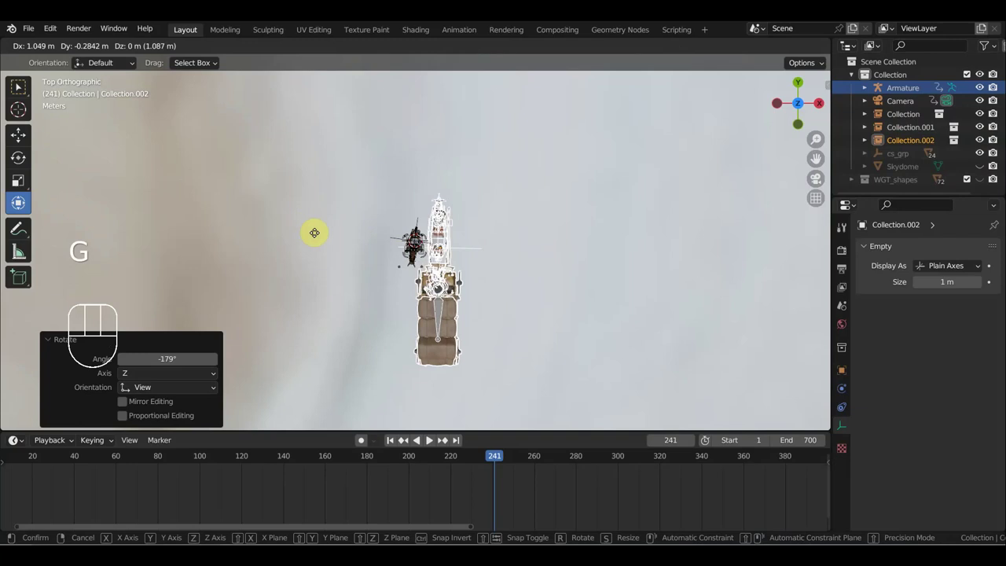
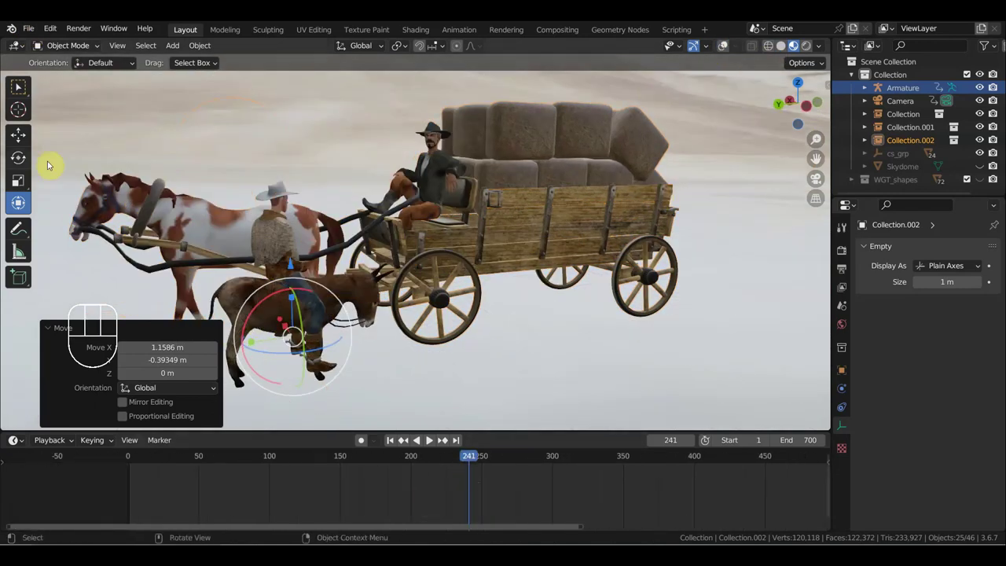
# Step: Zoom out the timeline, scrub the playhead and play the wagon animation until frame 323
pyautogui.moveTo(411, 464); pyautogui.dragTo(740, 473)
pyautogui.click(741, 458)
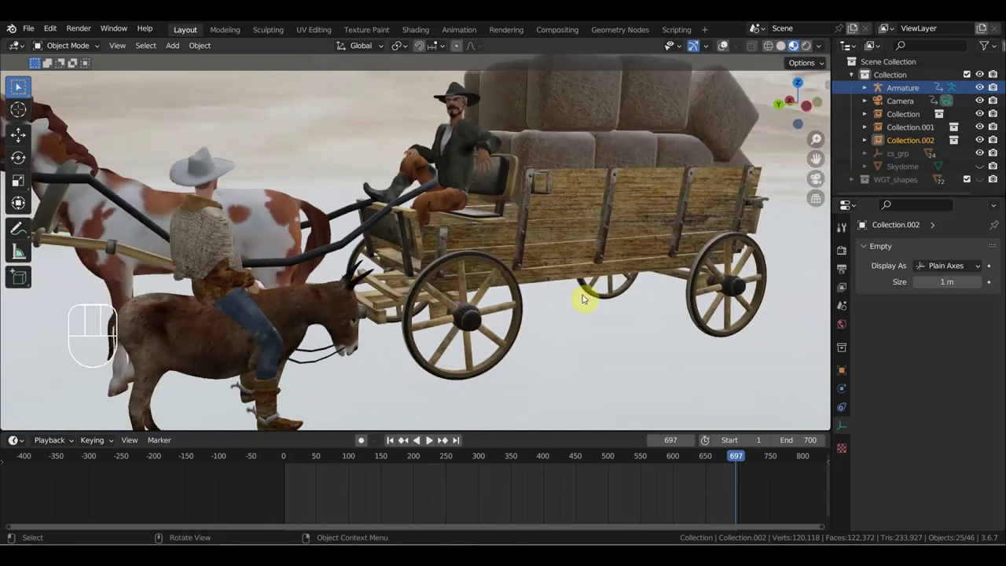
pyautogui.moveTo(588, 298); pyautogui.dragTo(608, 304)
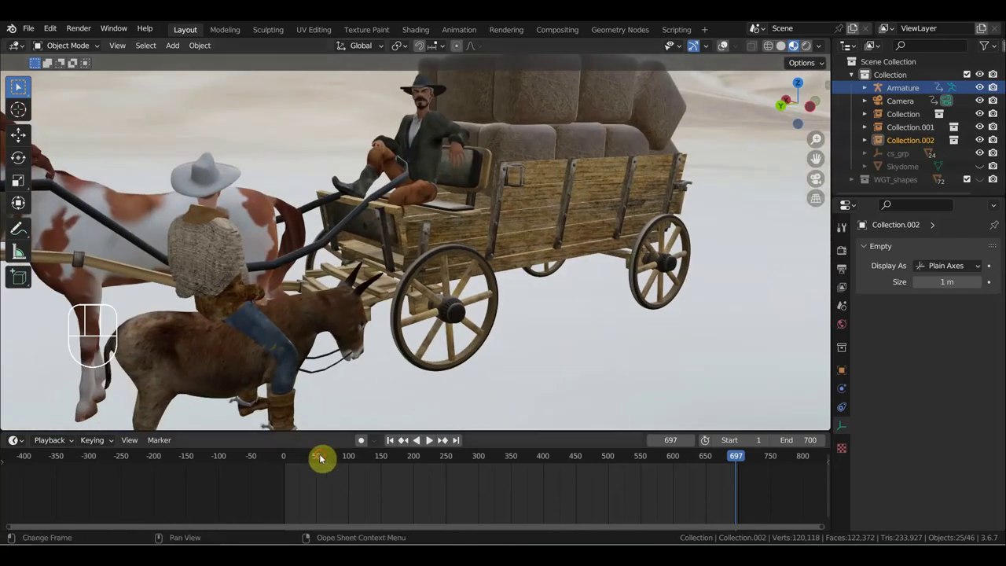
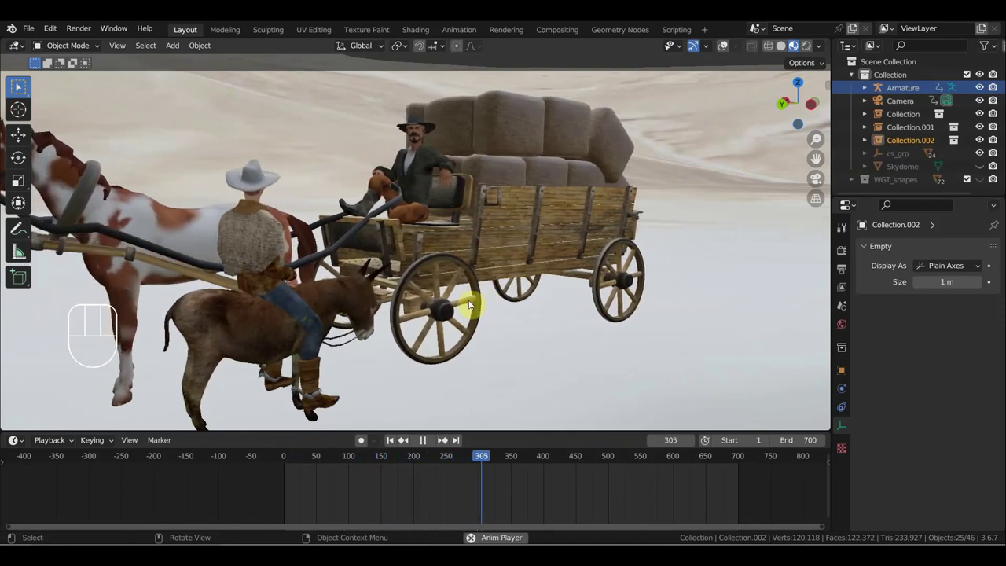
pyautogui.press('space')
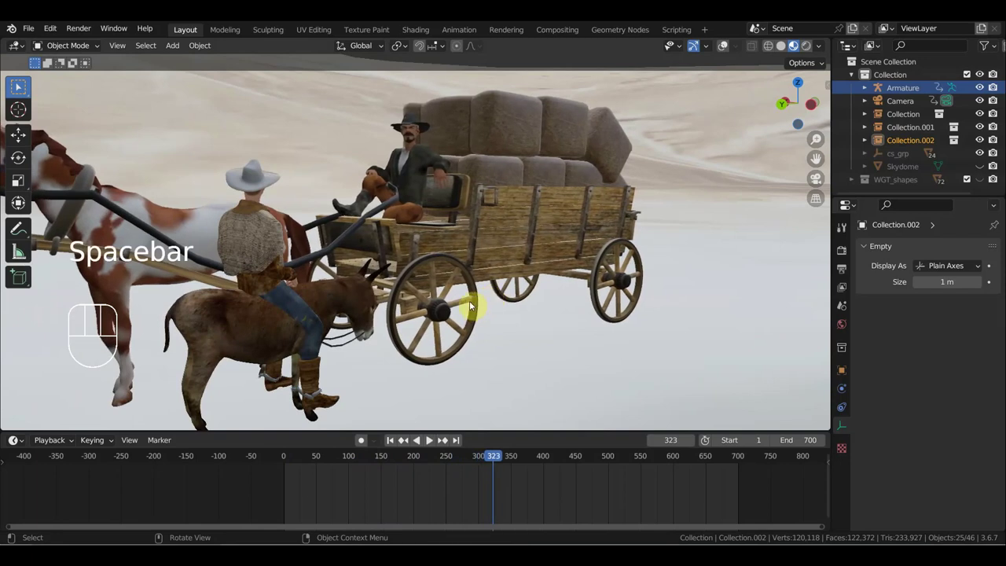
# Step: Orbit around the wagon, jump to frame 0 and start playback
pyautogui.moveTo(469, 300); pyautogui.dragTo(389, 305)
pyautogui.moveTo(411, 304); pyautogui.dragTo(190, 314)
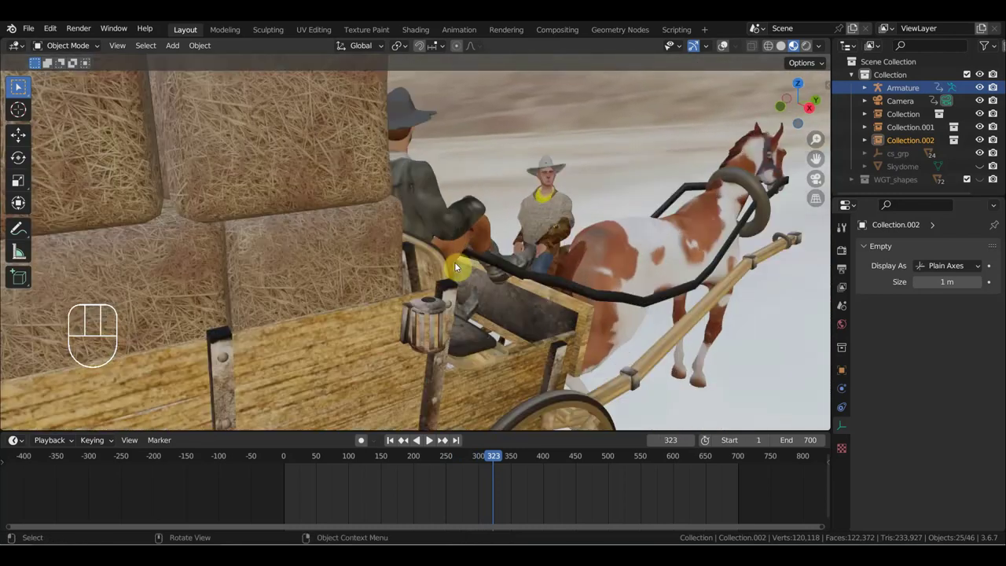
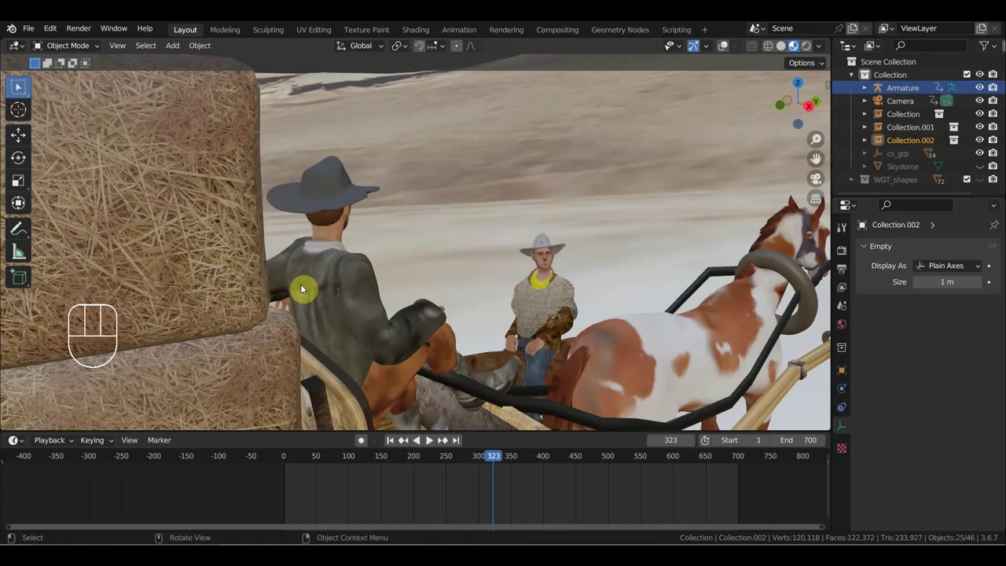
pyautogui.click(287, 460)
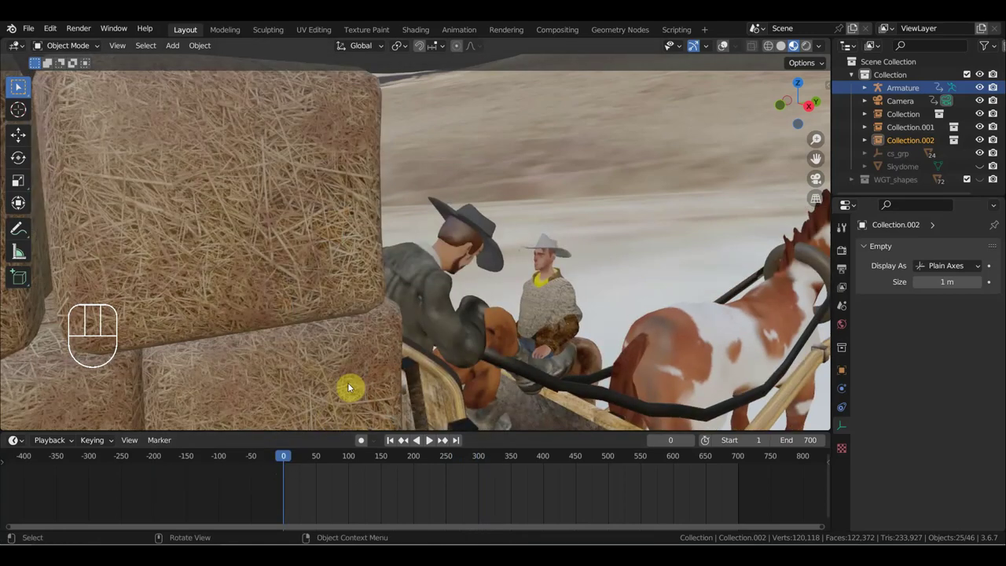
pyautogui.press('space')
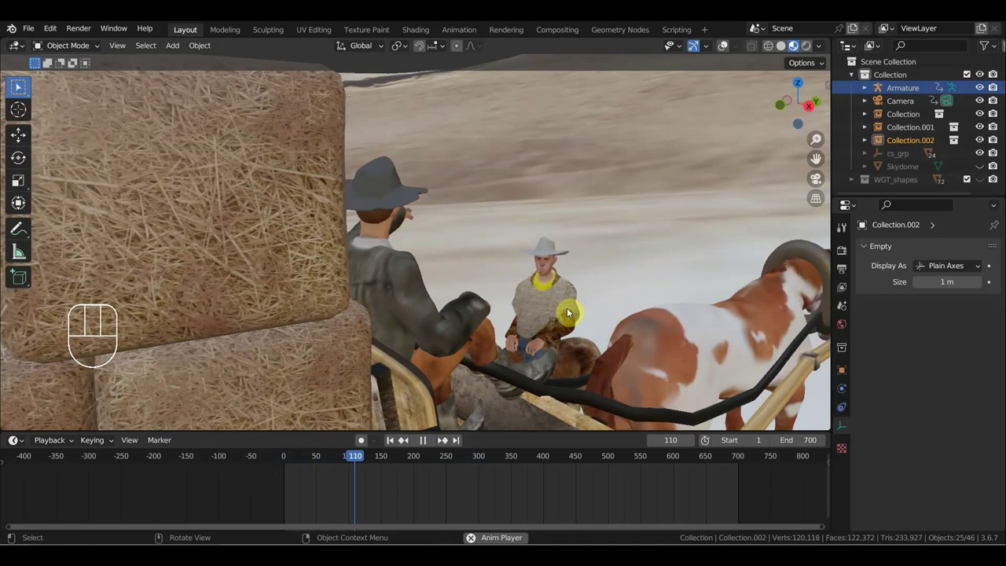
# Step: Stop playback at frame 149 and orbit to frame the wagon's side up close
pyautogui.middleClick(522, 245)
pyautogui.press('space')
pyautogui.moveTo(552, 236); pyautogui.dragTo(264, 226)
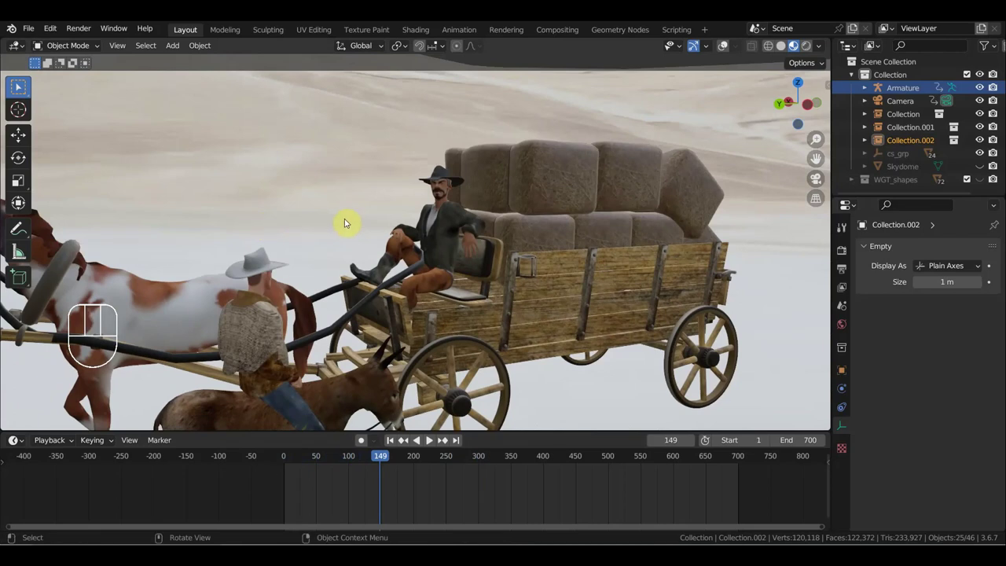
pyautogui.moveTo(379, 240); pyautogui.dragTo(409, 240)
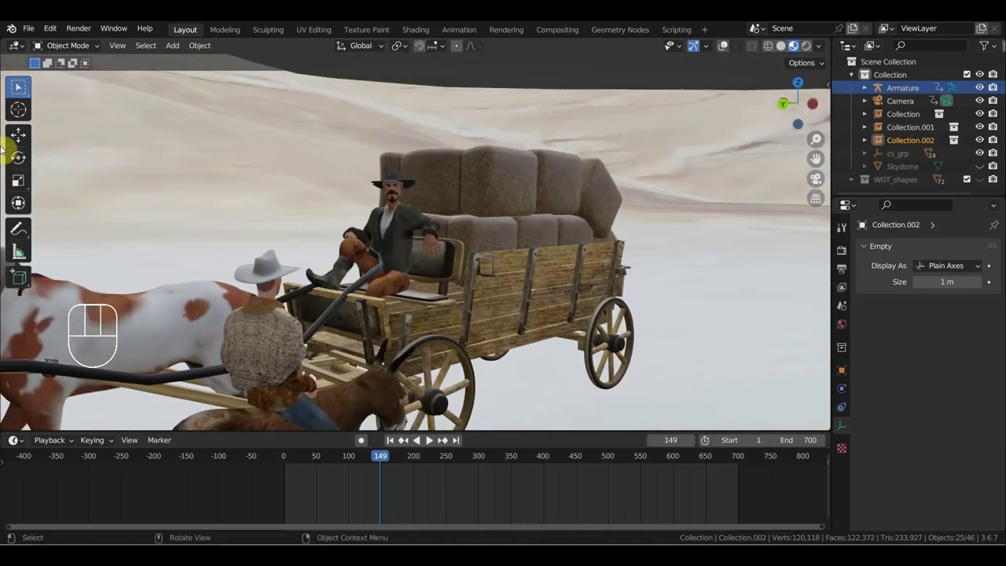
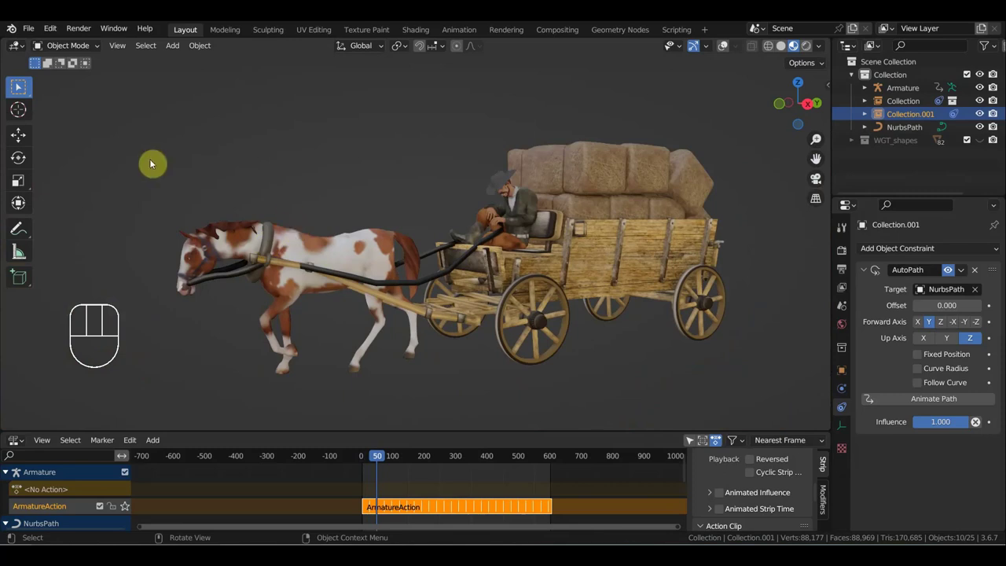
# Step: Rotate the view slightly around the wagon with the seated cowboy
pyautogui.moveTo(267, 173); pyautogui.dragTo(271, 173)
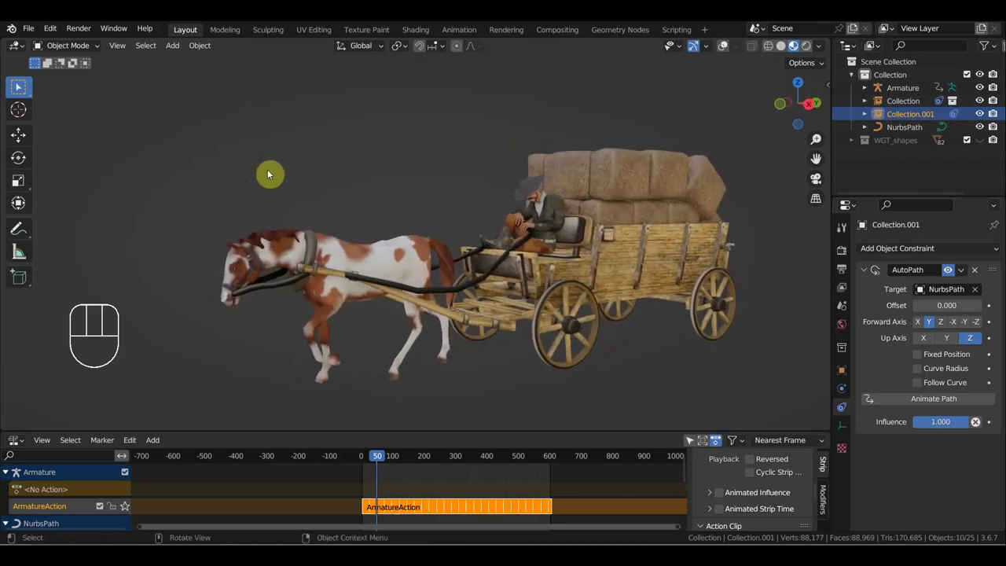